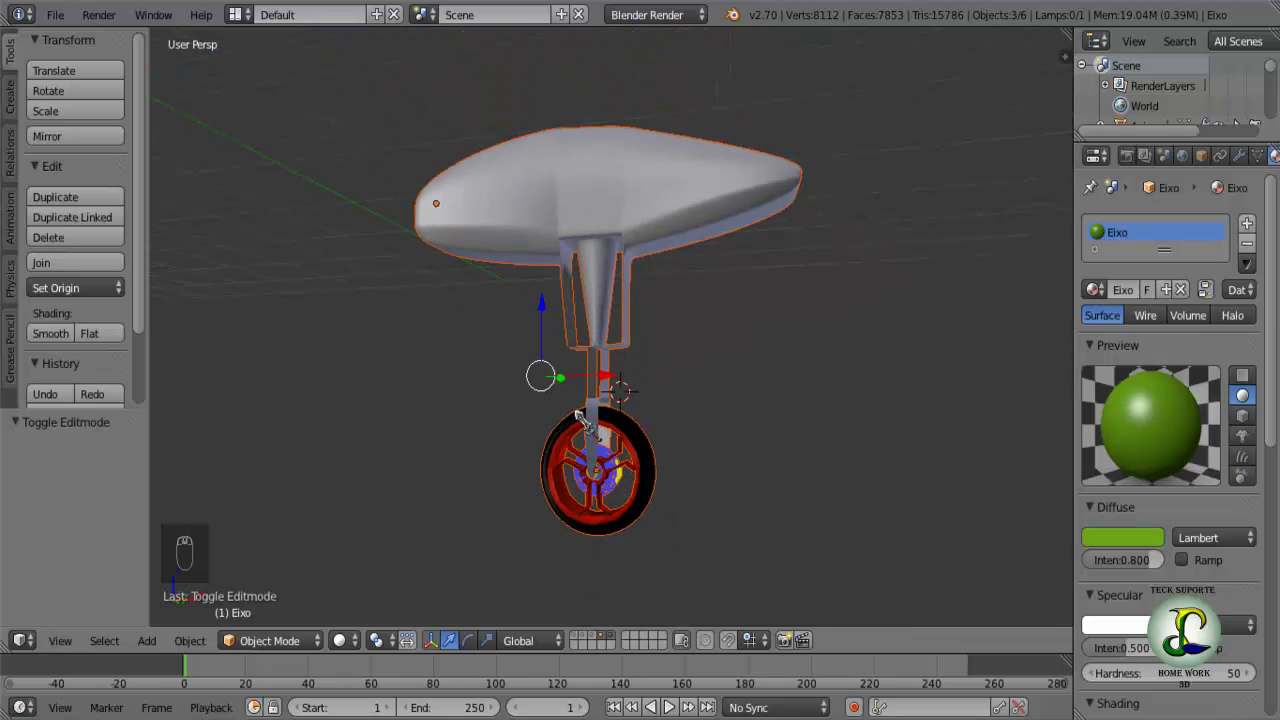
View the landing gear in Front Ortho (Numpad 1) over the reference drawing.
middle_click(540, 377)
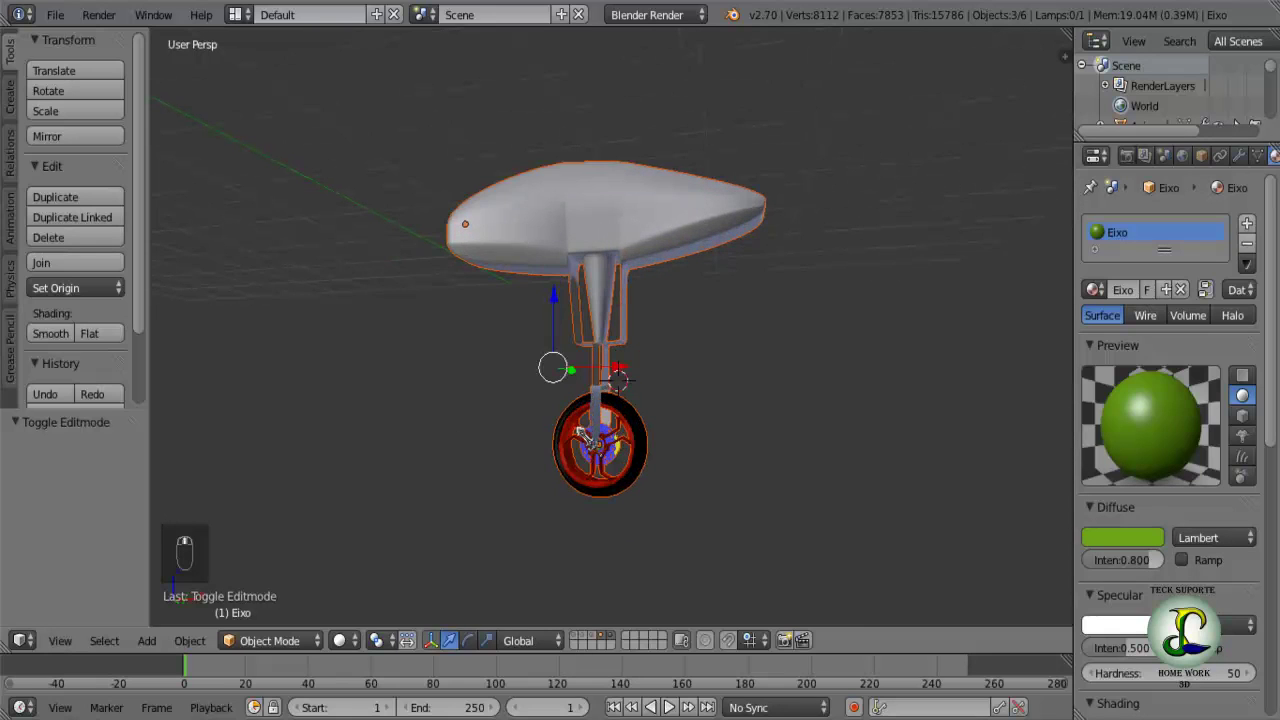
key("KP_1")
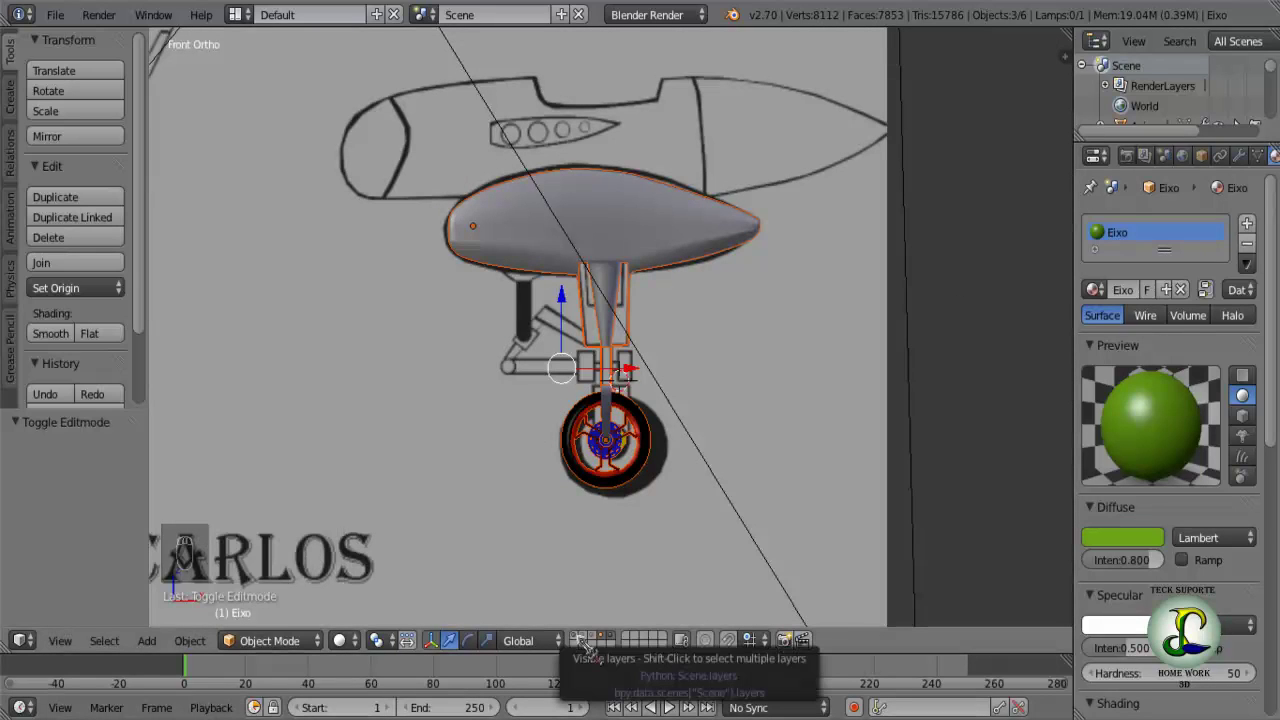
Show the fuselage and propeller nacelle layers and frame them over the reference drawings.
left_click_drag(595, 644, 525, 511)
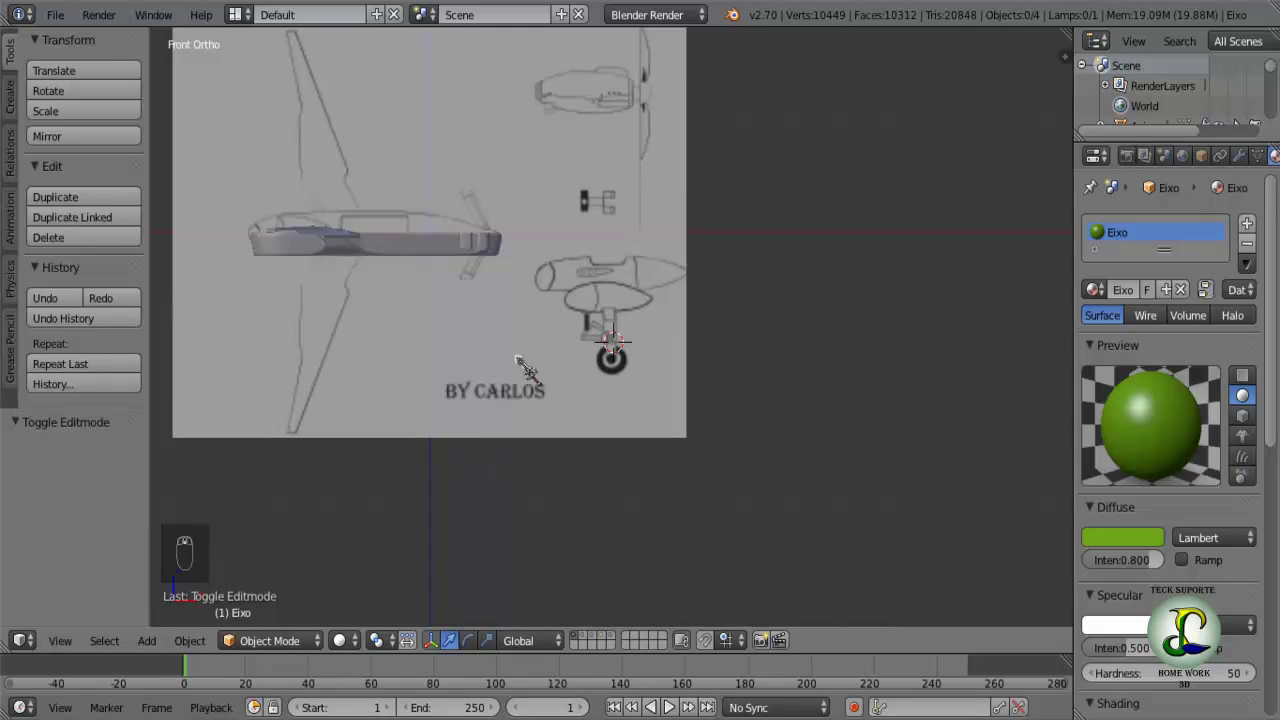
type("(1) Eixo")
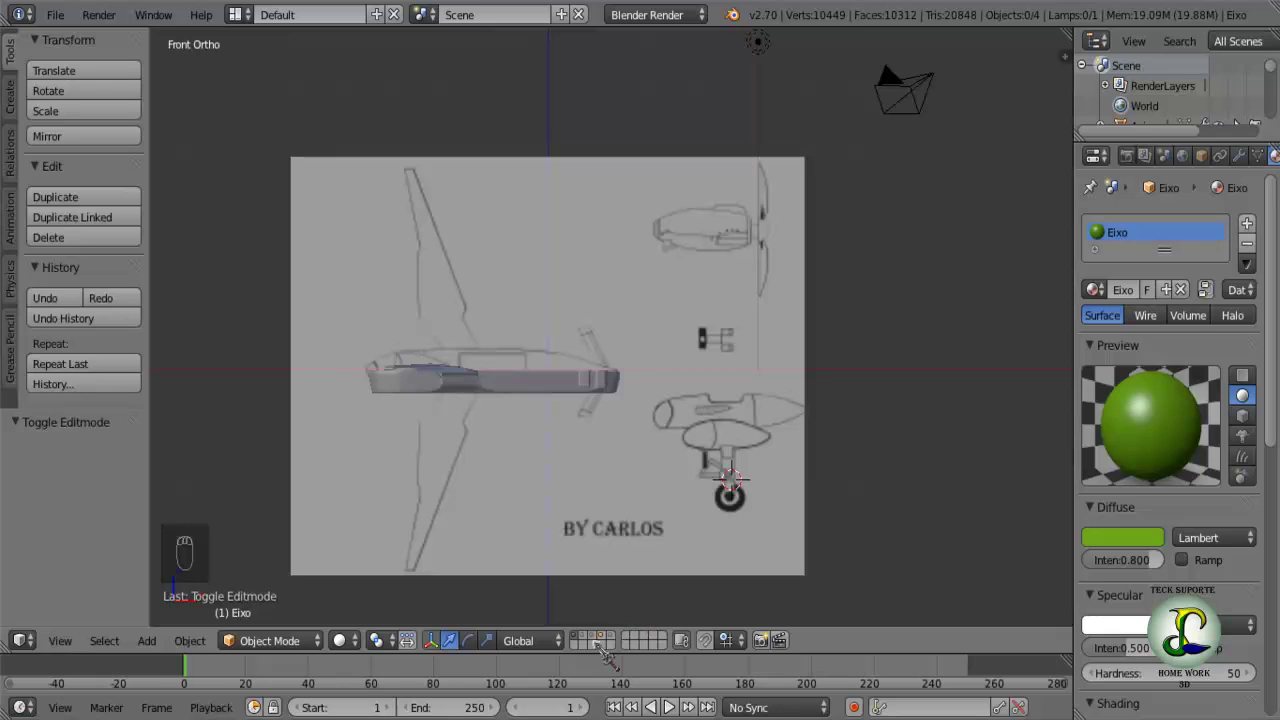
left_click_drag(605, 641, 716, 236)
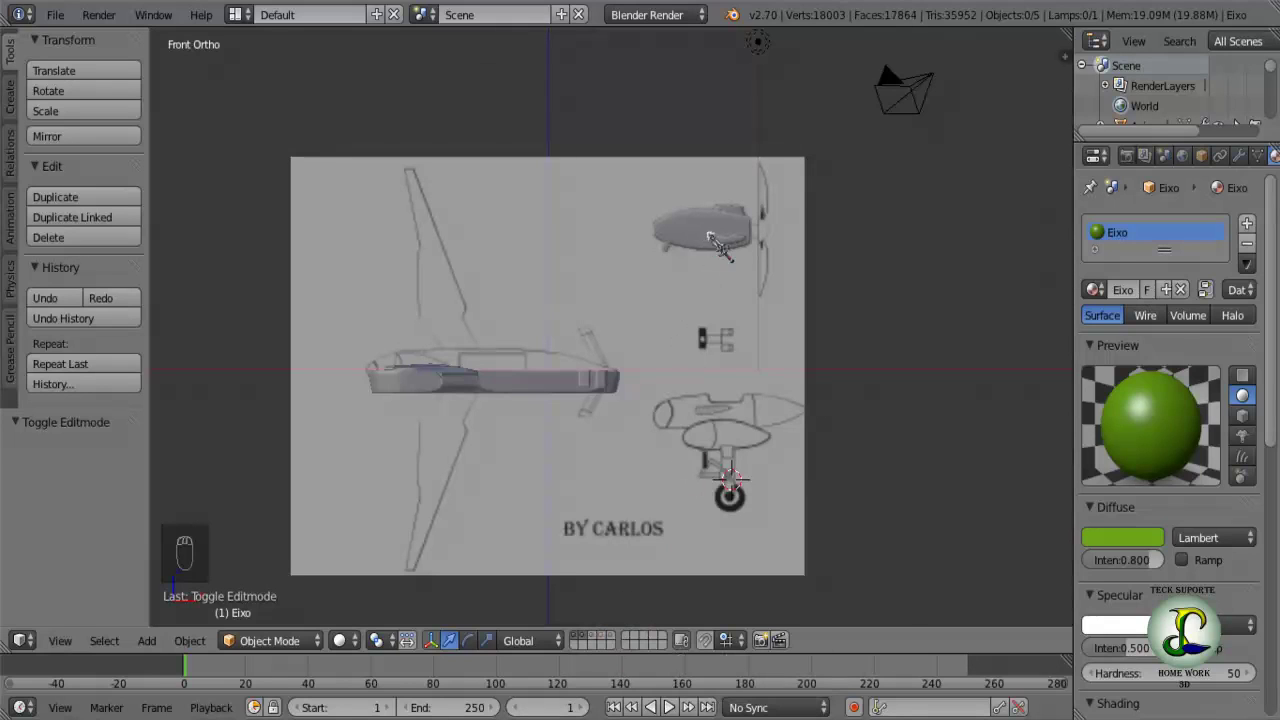
left_click_drag(611, 643, 713, 569)
left_click_drag(713, 569, 805, 199)
left_click_drag(805, 199, 823, 207)
left_click_drag(847, 207, 682, 299)
Deselect everything, select the propeller nacelle and begin rotating it.
key("a")
key("a")
key("a")
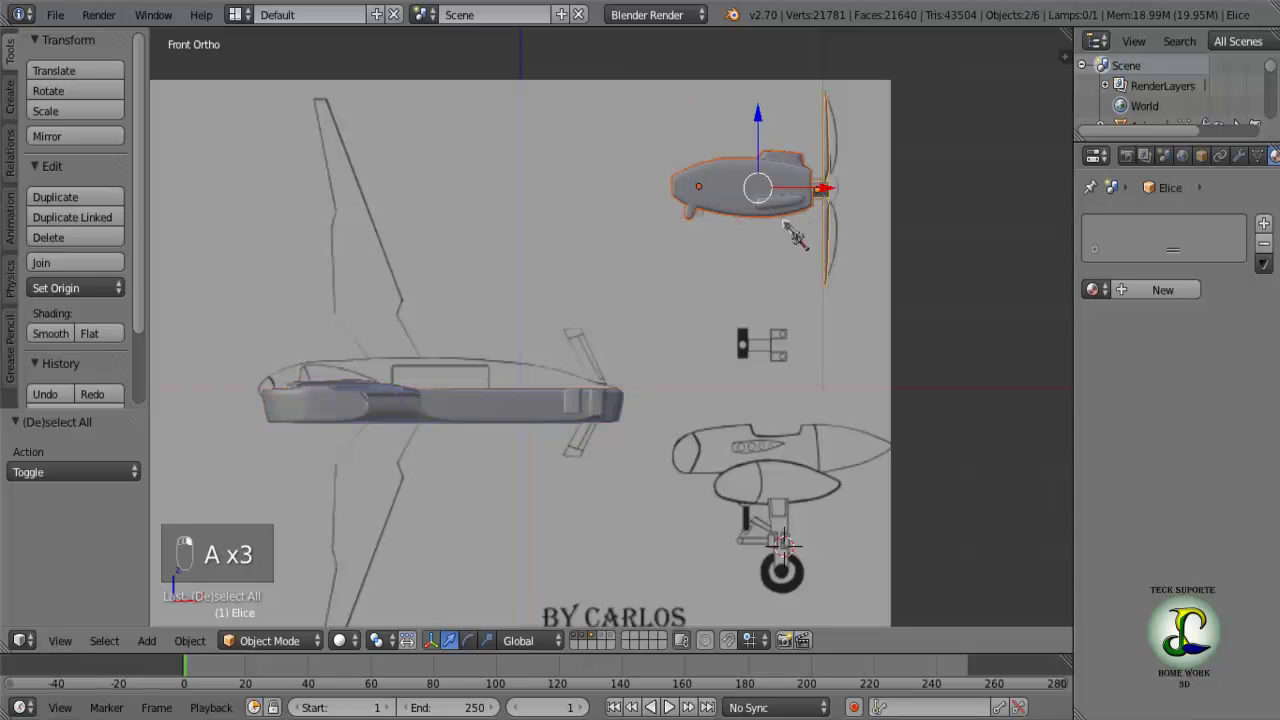
Rotate the nacelle 180° on Z and slide it along its length over the fuselage drawing.
key("r")
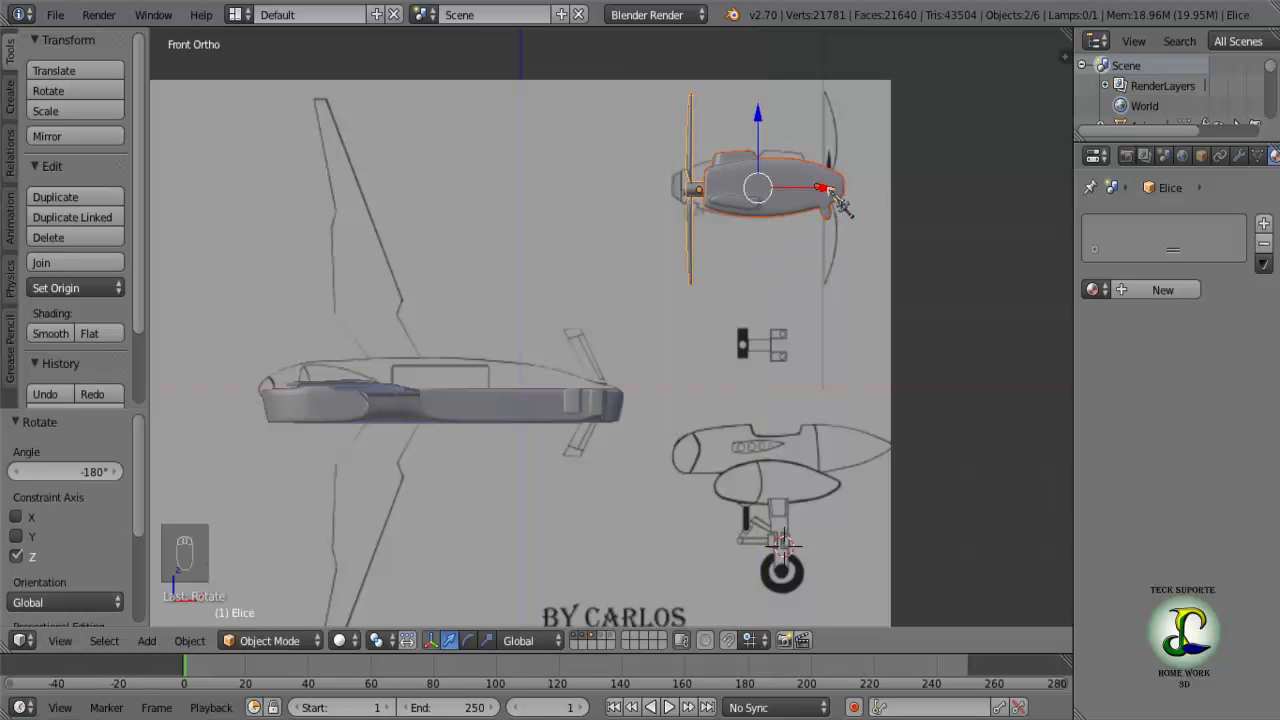
left_click_drag(844, 196, 405, 240)
left_click_drag(394, 279, 428, 334)
key("KP_3")
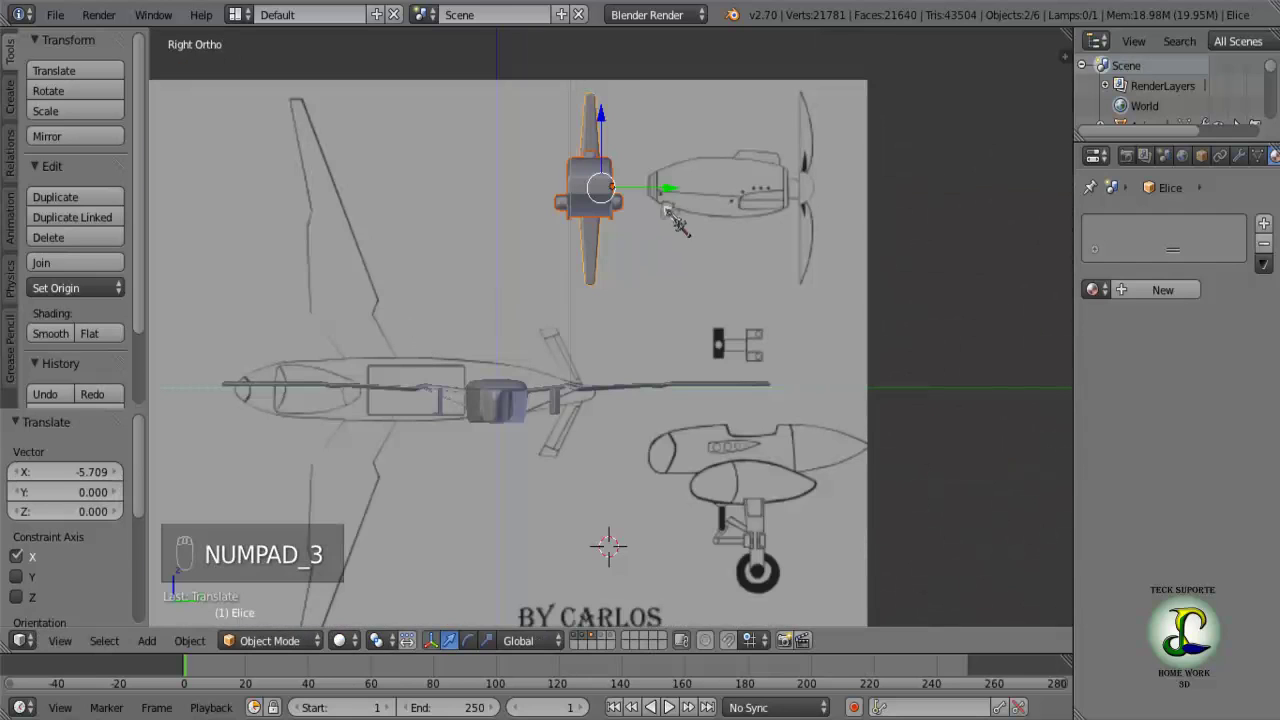
In Right view, centre the nacelle over the fuselage and raise it to sit above the wing.
left_click_drag(692, 196, 657, 291)
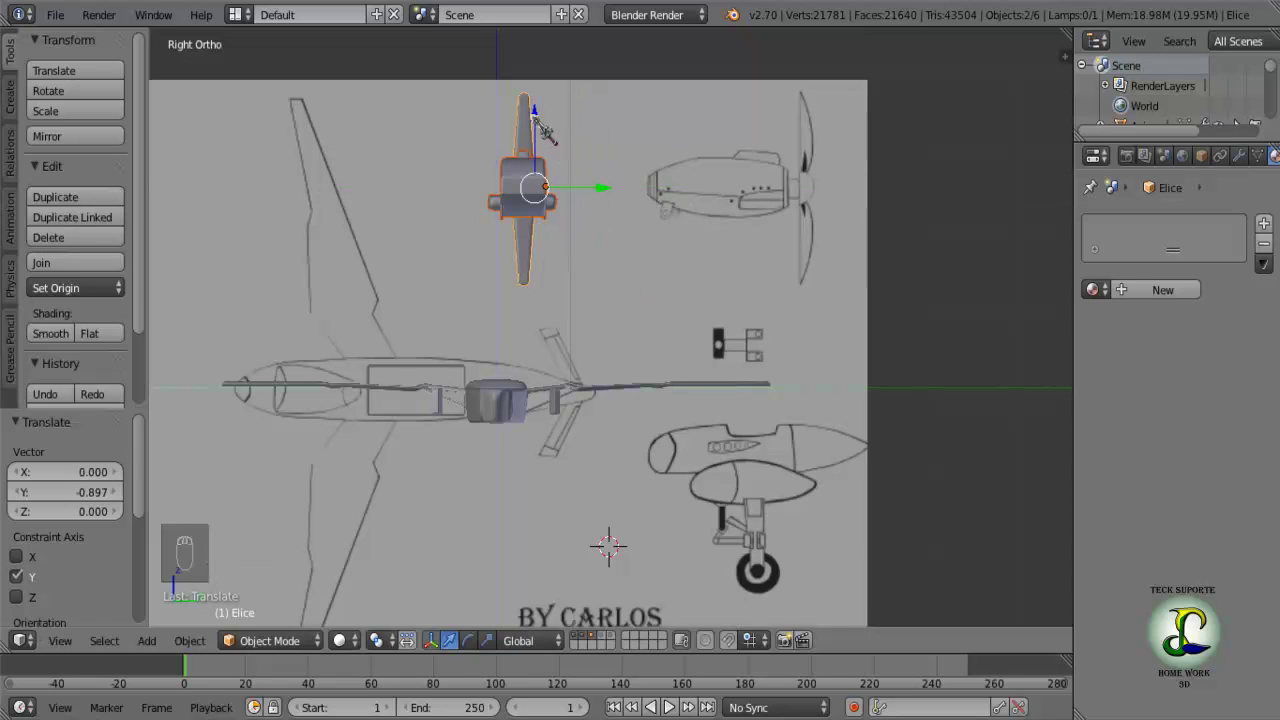
left_click_drag(554, 120, 654, 415)
left_click_drag(617, 388, 496, 452)
left_click_drag(484, 452, 734, 471)
left_click_drag(443, 546, 540, 463)
left_click_drag(521, 287, 508, 87)
middle_click(505, 276)
left_click_drag(596, 200, 617, 336)
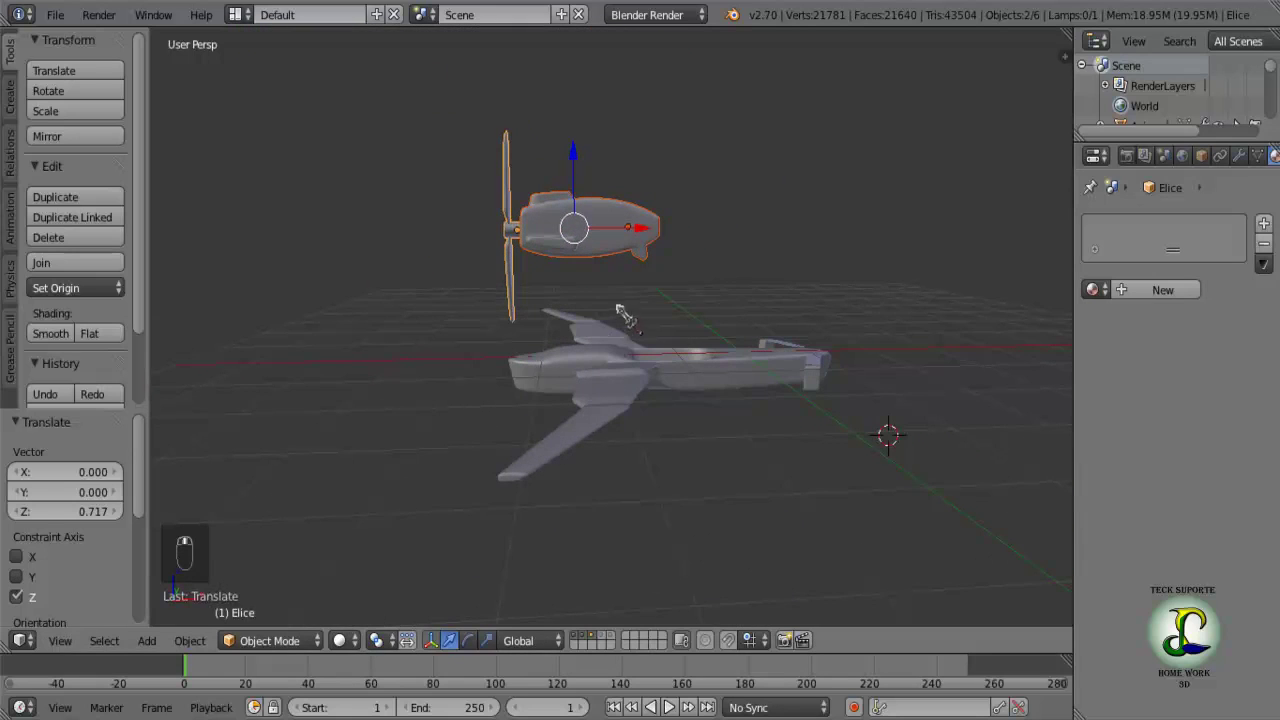
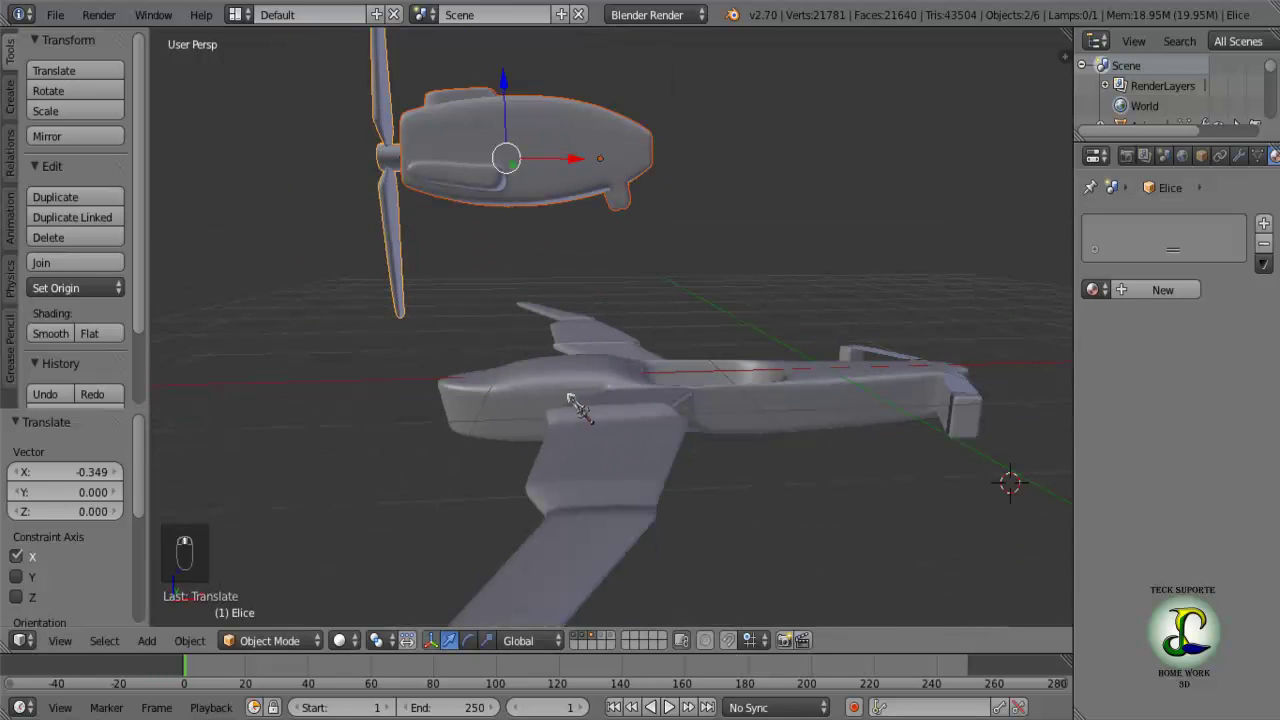
Shift the nacelle slightly forward on X and briefly check its mesh in Edit Mode.
left_click_drag(524, 89, 494, 287)
middle_click(494, 287)
key("Tab")
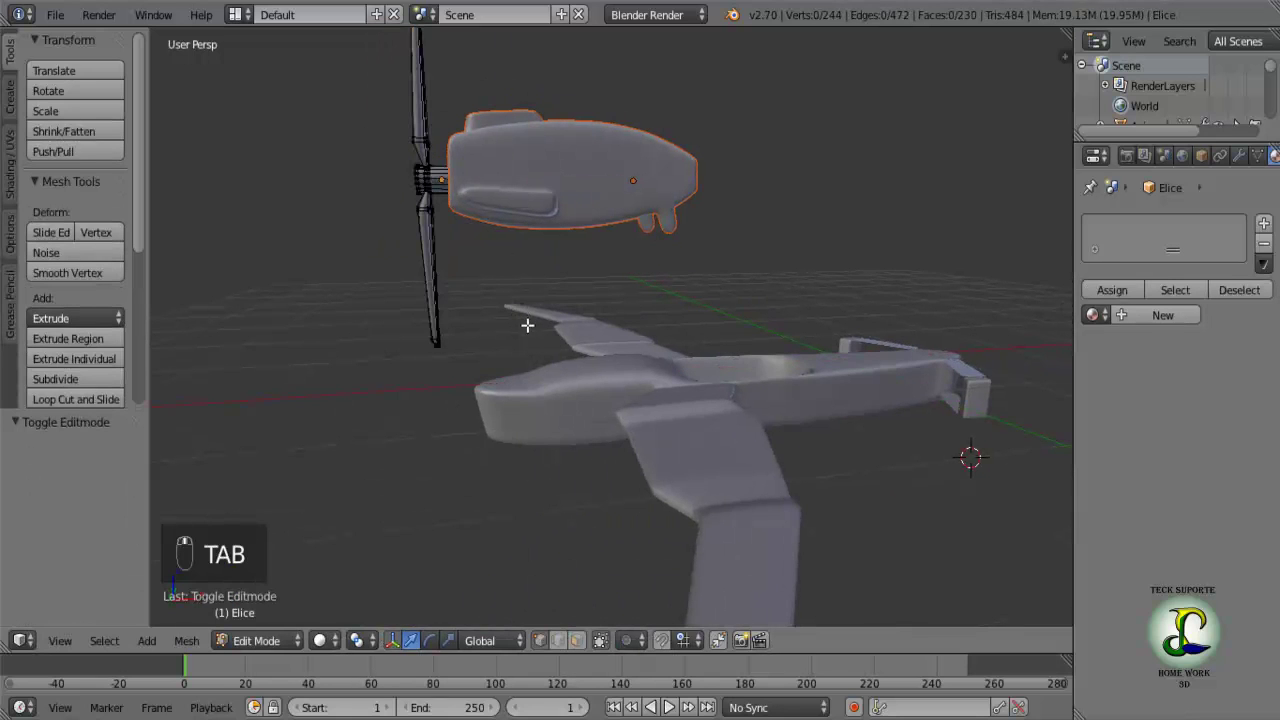
key("Tab")
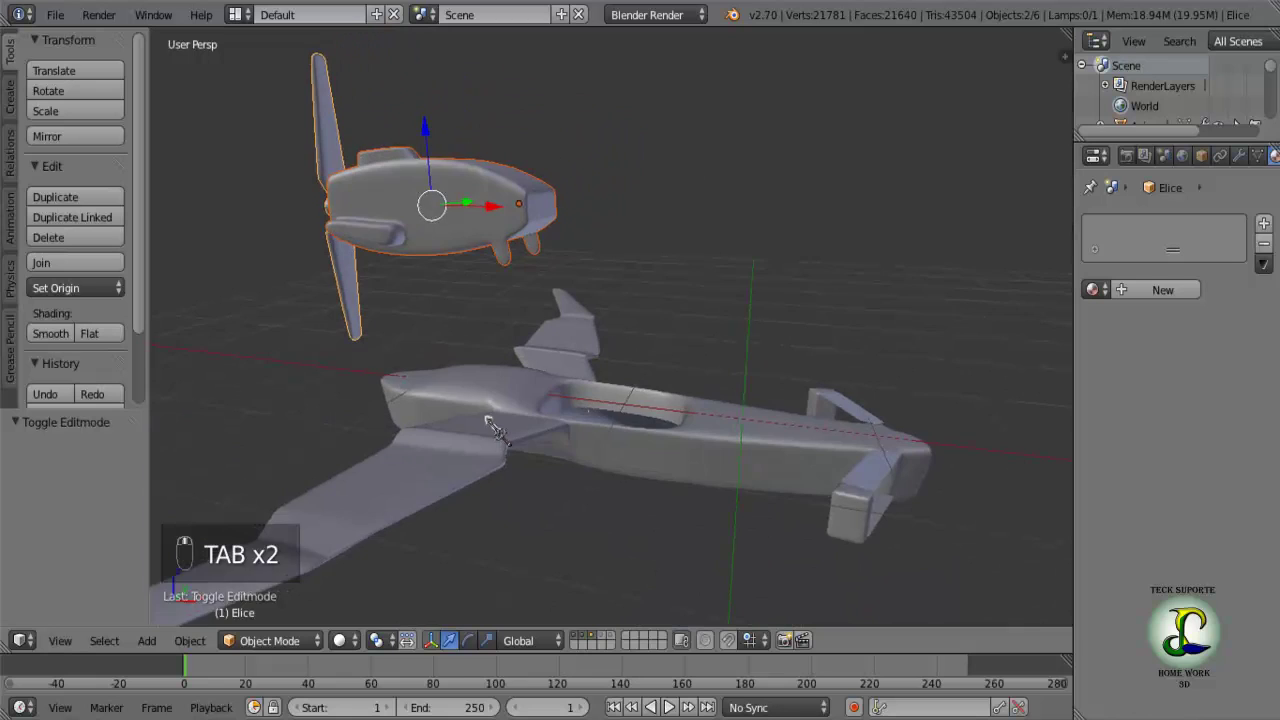
Inspect the nacelle and fuselage from several angles, then select the fuselage (Aviao).
left_click_drag(529, 421, 526, 475)
key("Tab")
key("Tab")
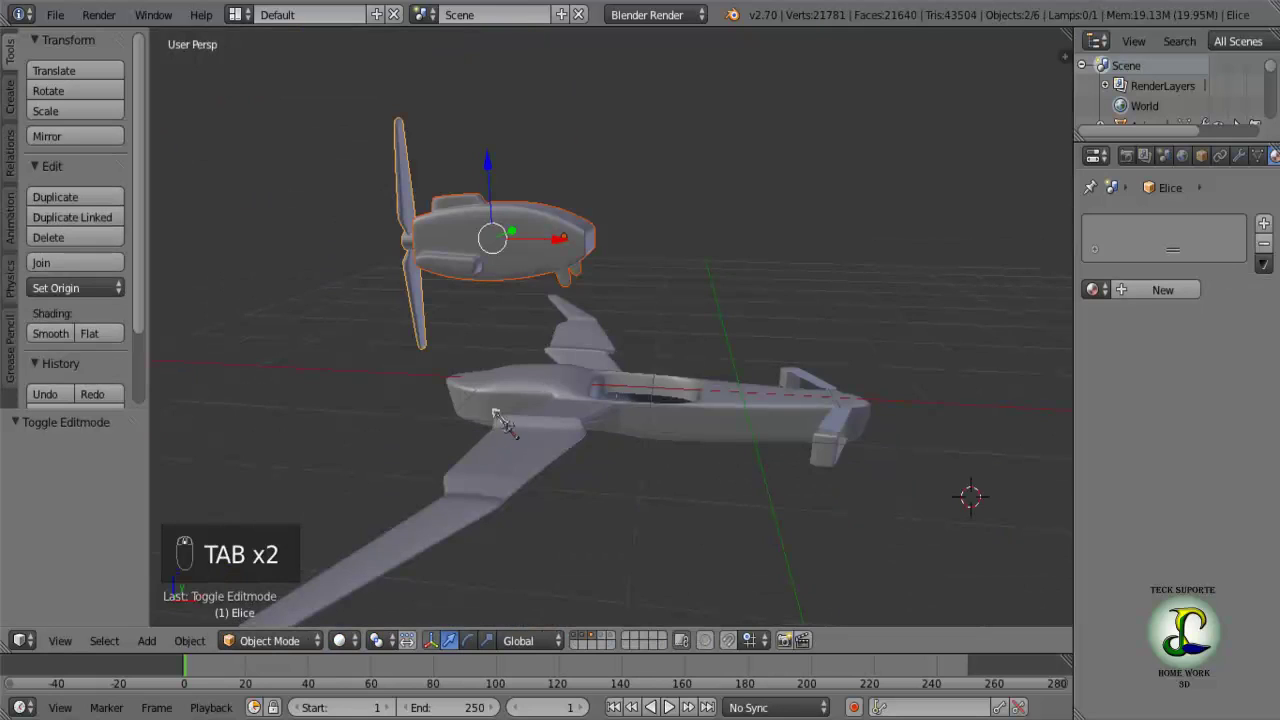
key("a")
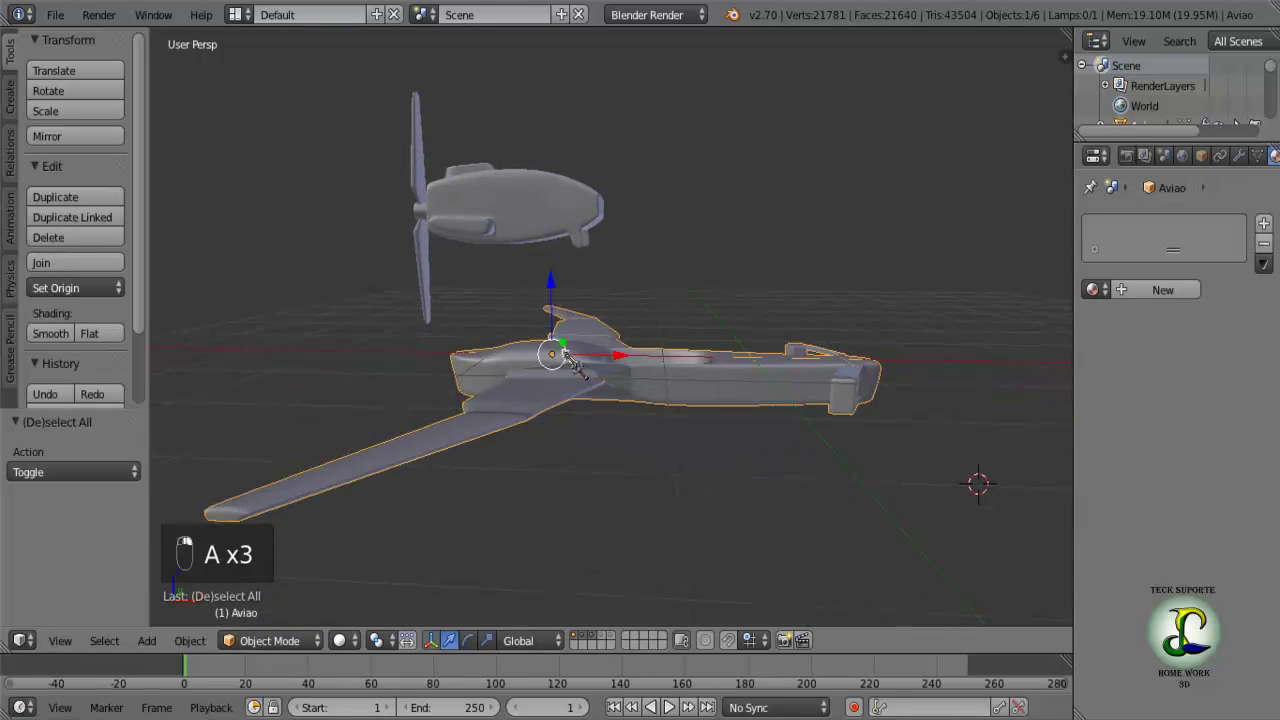
key("Tab")
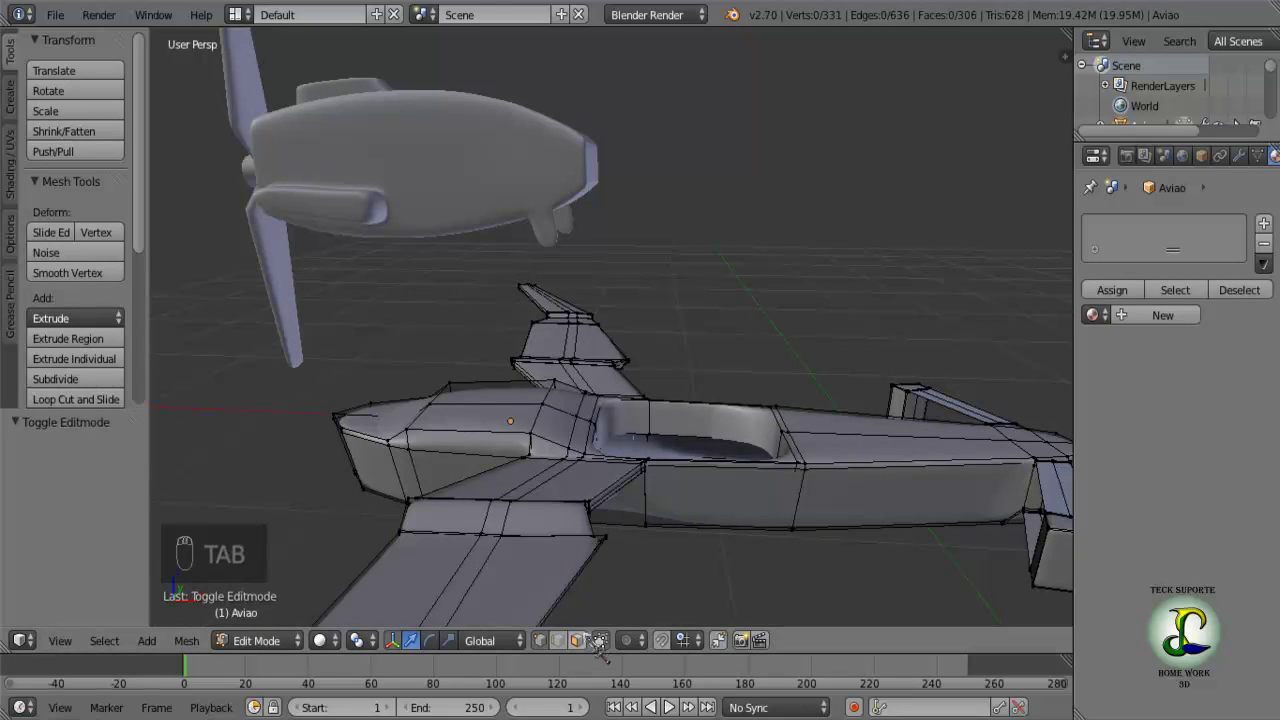
left_click_drag(601, 642, 566, 421)
middle_click(566, 421)
left_click_drag(566, 408, 560, 353)
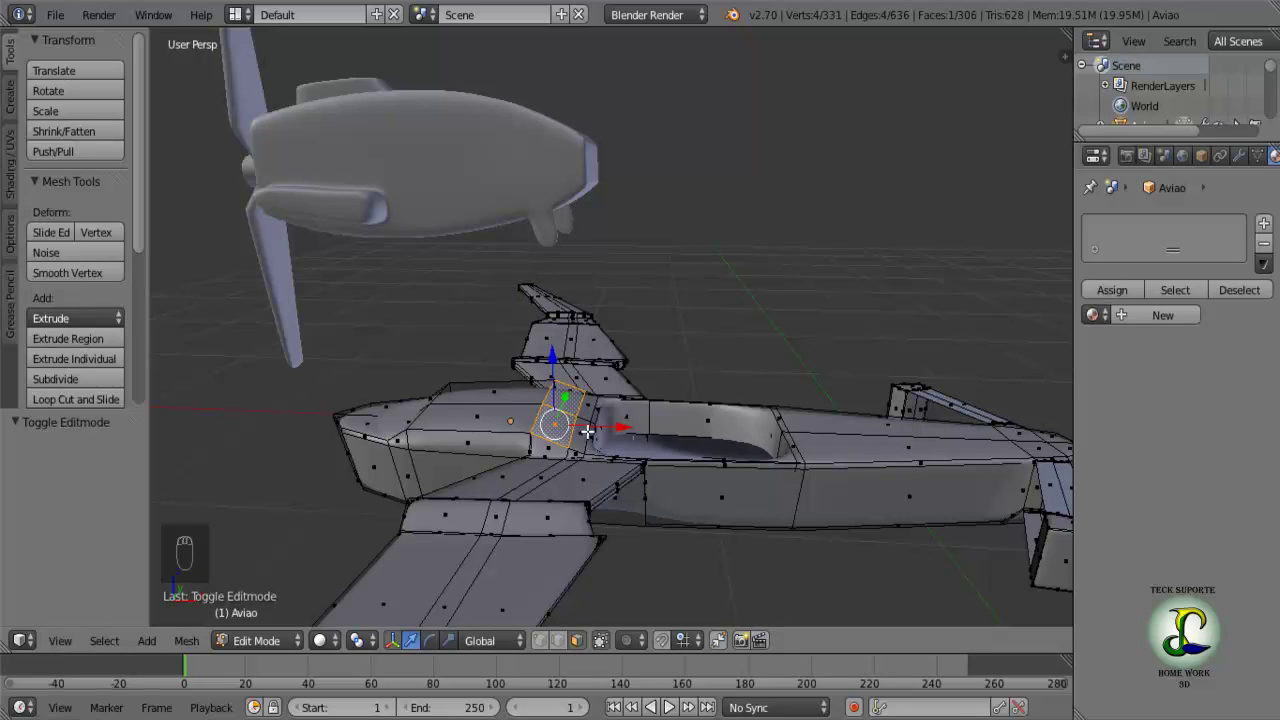
left_click_drag(589, 425, 561, 492)
left_click(561, 492)
key("e")
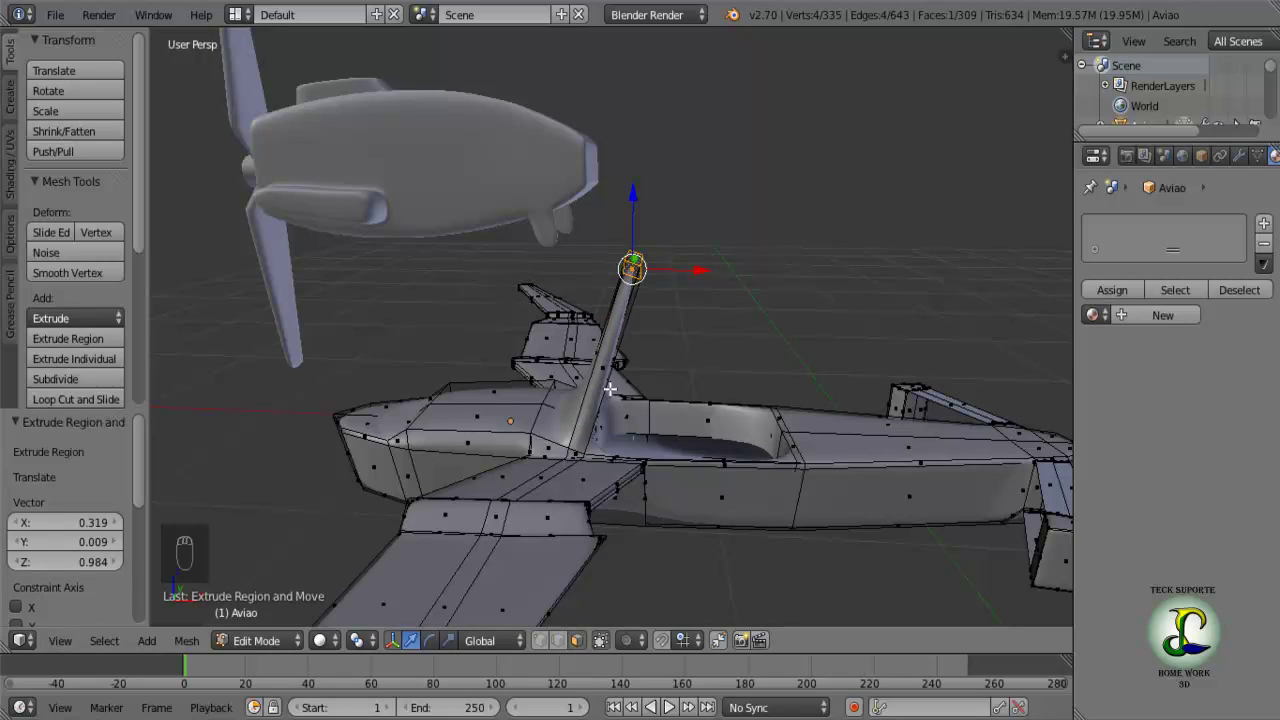
left_click_drag(710, 266, 625, 251)
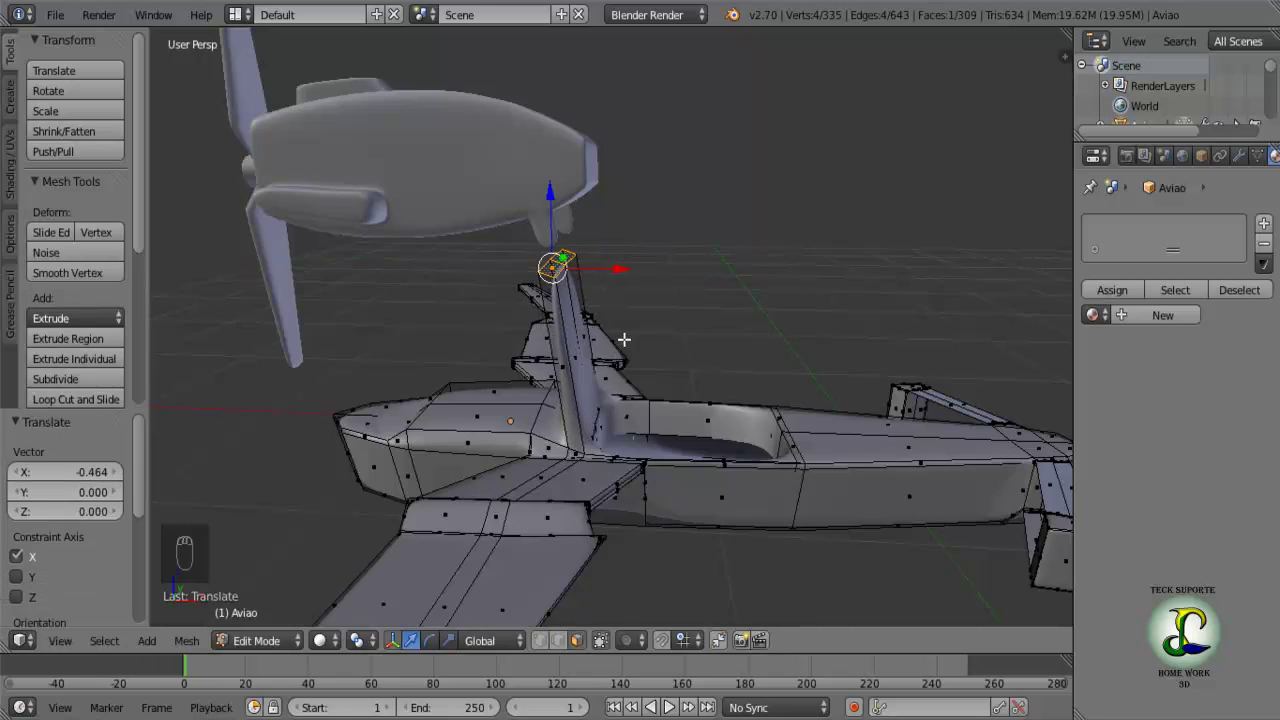
left_click_drag(645, 365, 513, 362)
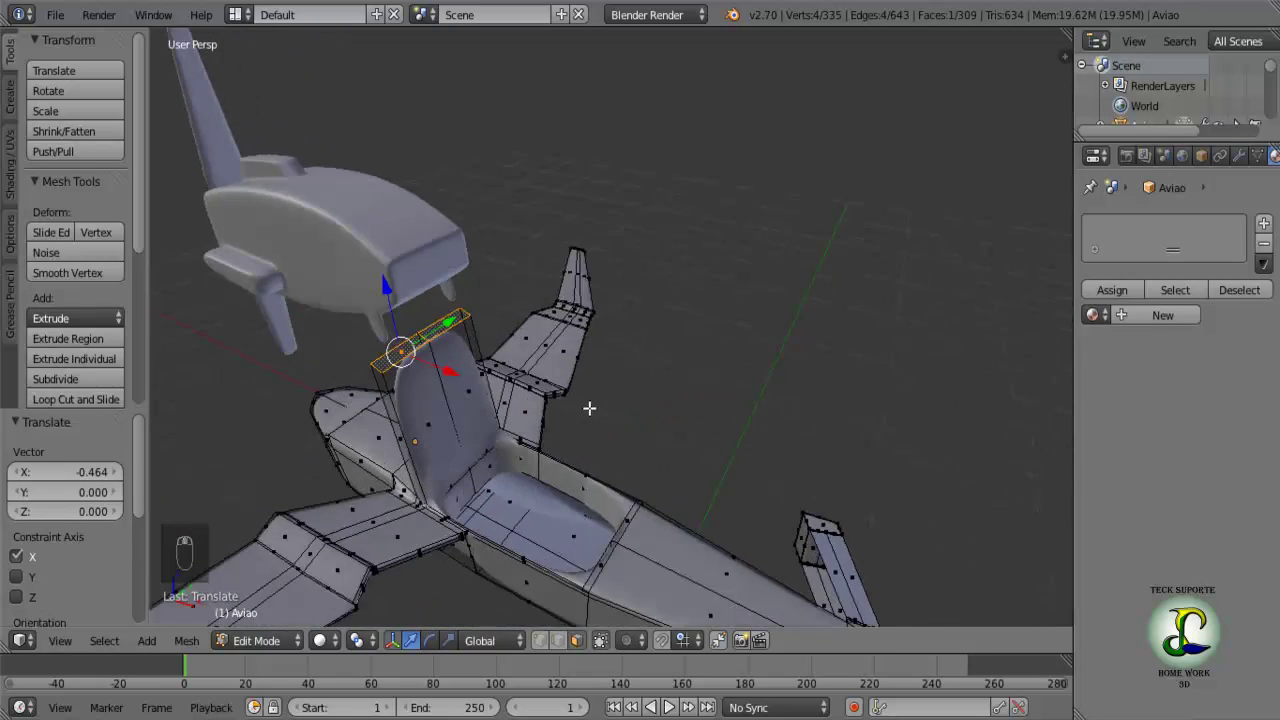
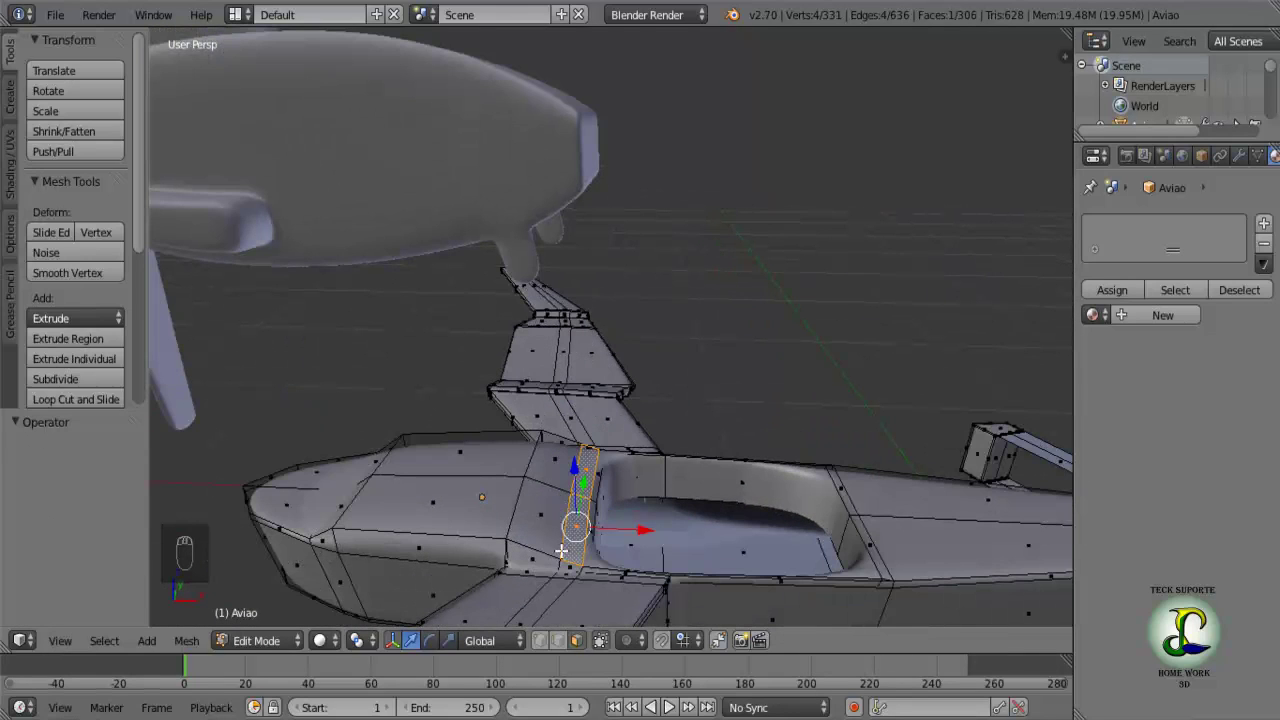
Select vertices at the cockpit front and nudge them slightly into place.
left_click_drag(563, 537, 567, 529)
left_click(581, 653)
middle_click(567, 529)
left_click(609, 529)
middle_click(635, 520)
left_click_drag(633, 520, 588, 526)
right_click(587, 526)
left_click_drag(658, 529, 651, 529)
Pick further cockpit-front vertices while orbiting closer to the cockpit edge.
middle_click(644, 531)
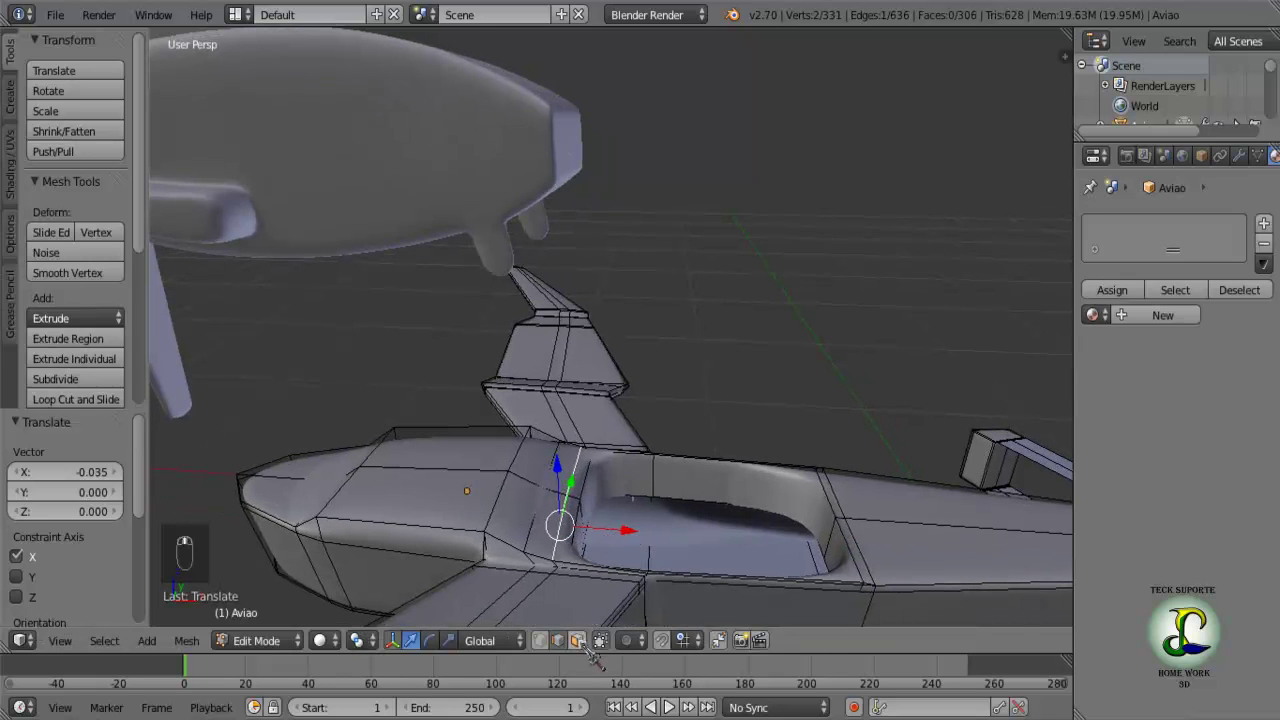
left_click(567, 525)
middle_click(567, 524)
left_click(569, 520)
middle_click(573, 512)
middle_click(576, 495)
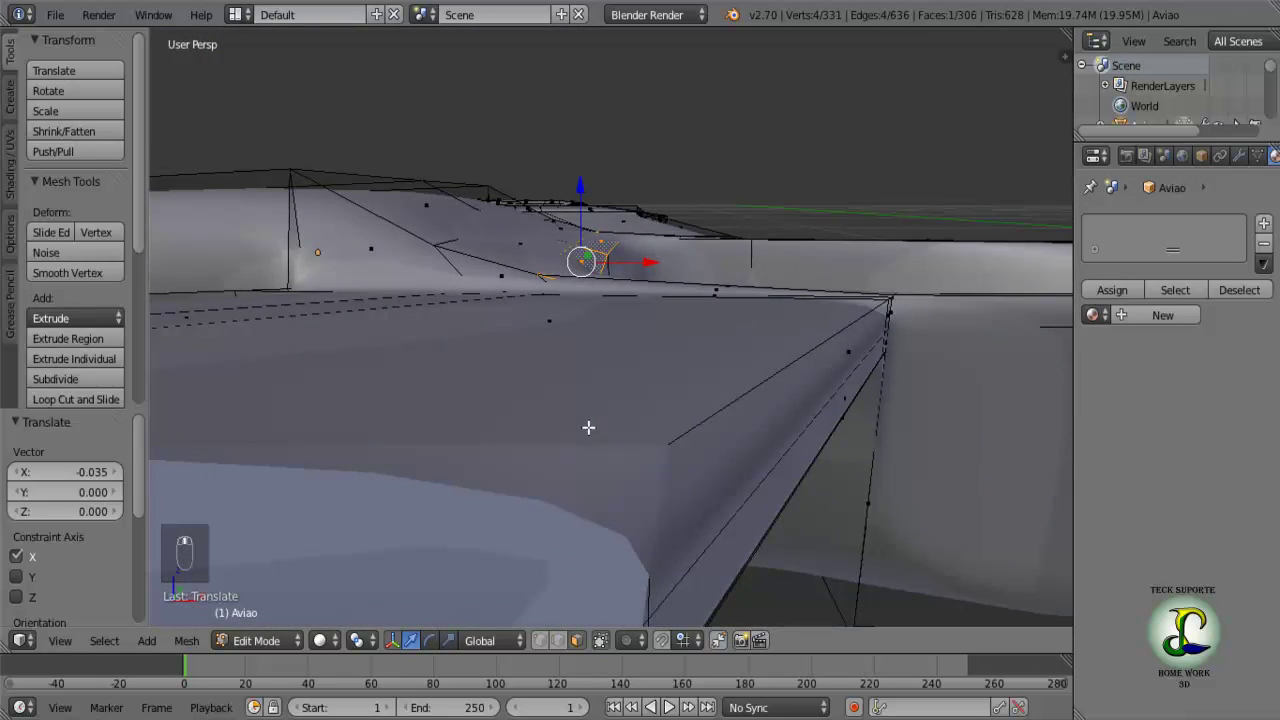
middle_click(579, 436)
middle_click(569, 436)
Slide the edge loop beside the cockpit along the fuselage, then select the small strut face.
key("Tab")
key("Tab")
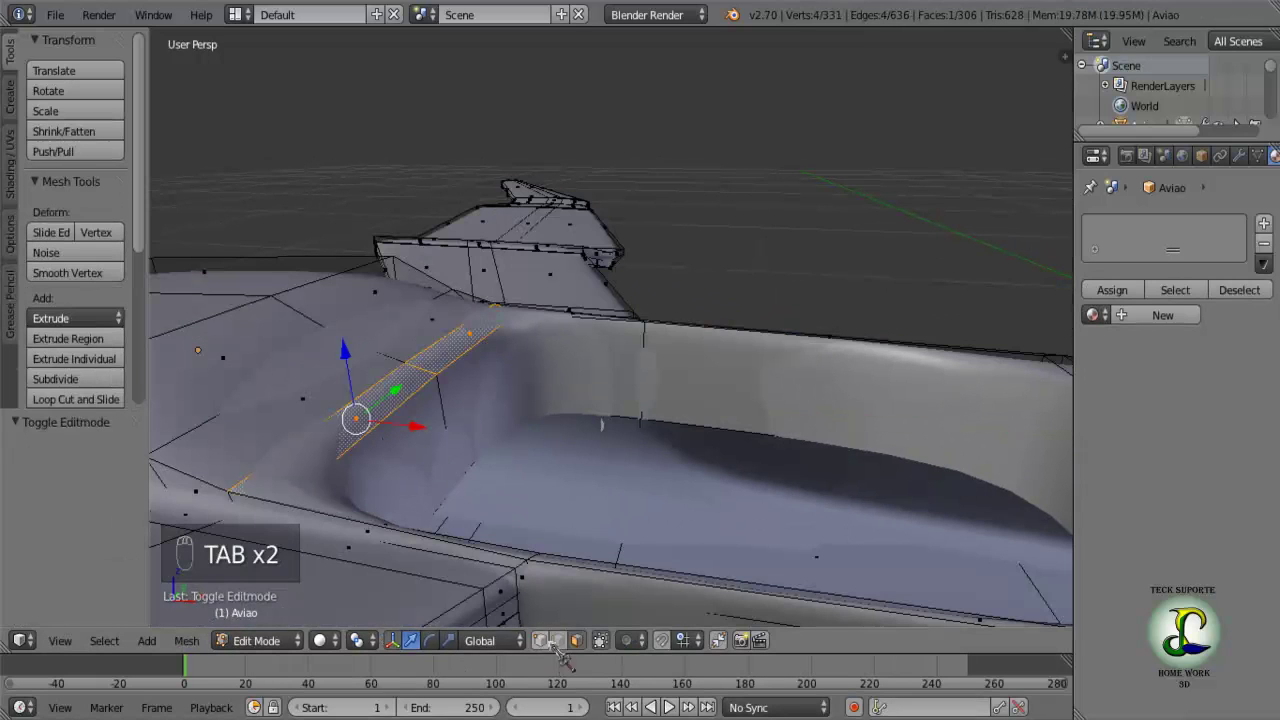
left_click_drag(573, 647, 392, 410)
left_click_drag(392, 410, 561, 235)
left_click_drag(561, 235, 562, 217)
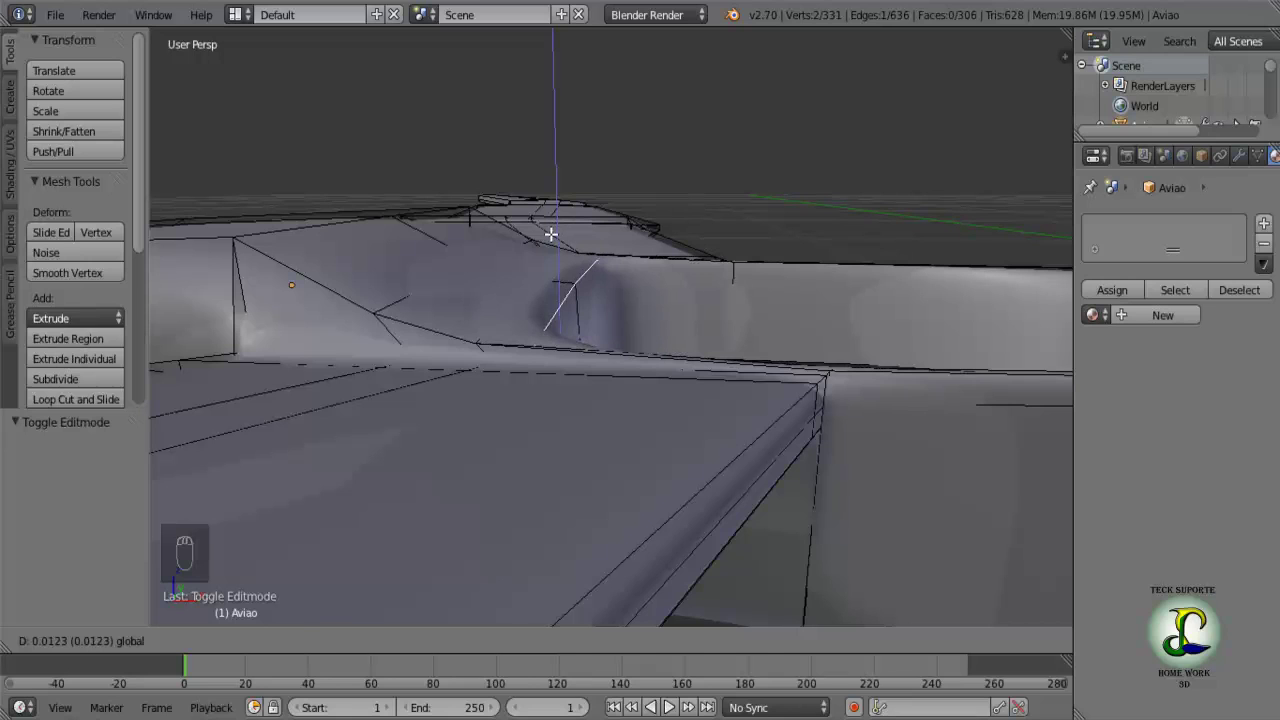
middle_click(612, 472)
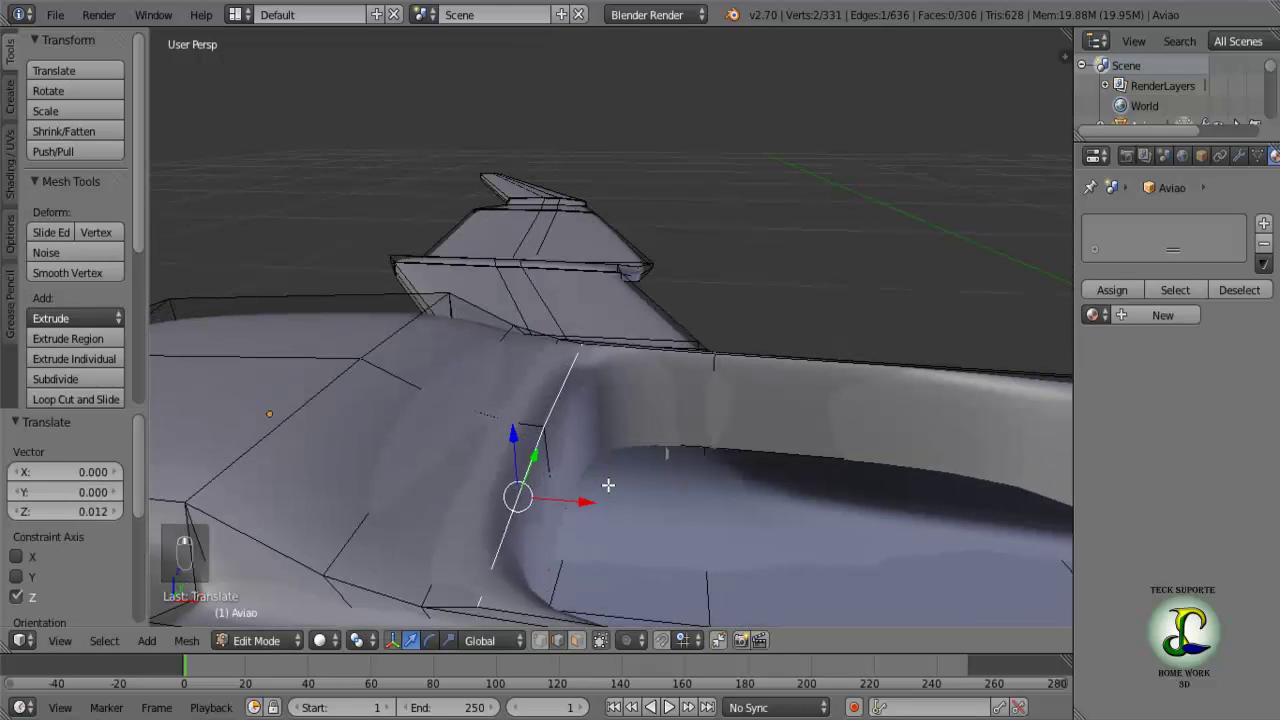
key("ctrl+z")
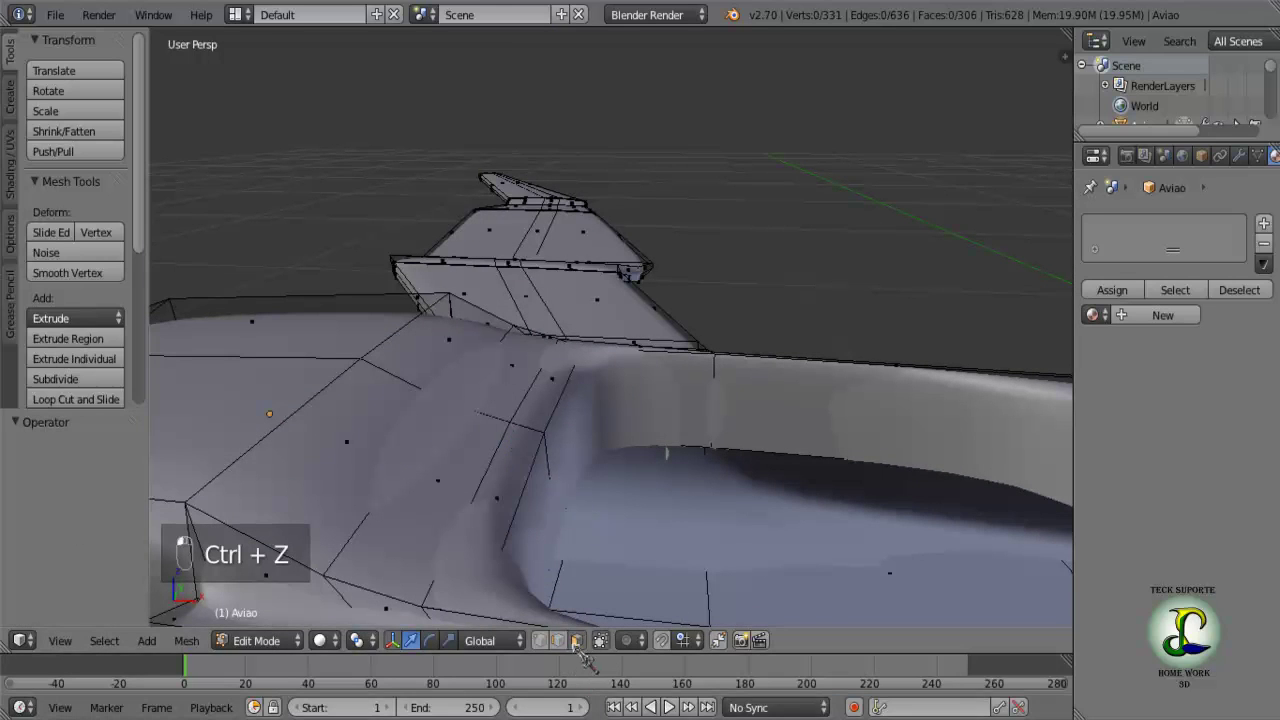
left_click_drag(514, 473, 527, 521)
Extrude the small fuselage face upward into a wide strut reaching toward the nacelle.
key("e")
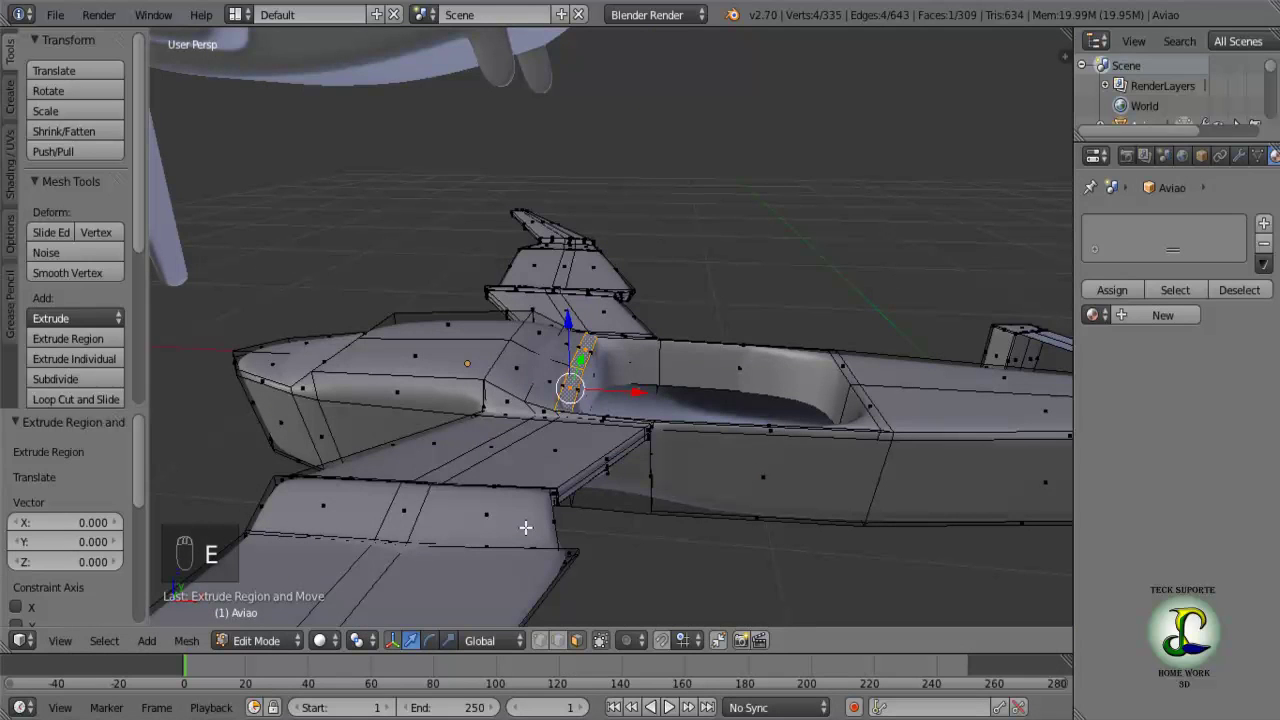
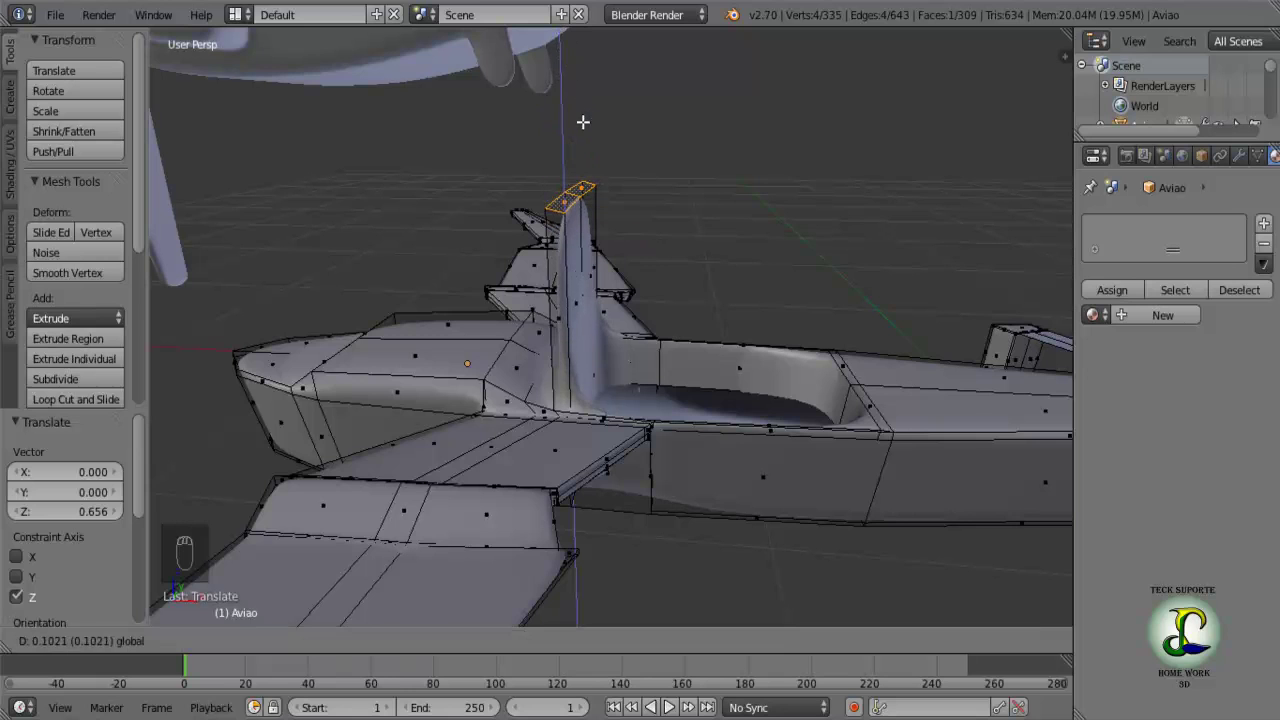
middle_click(687, 308)
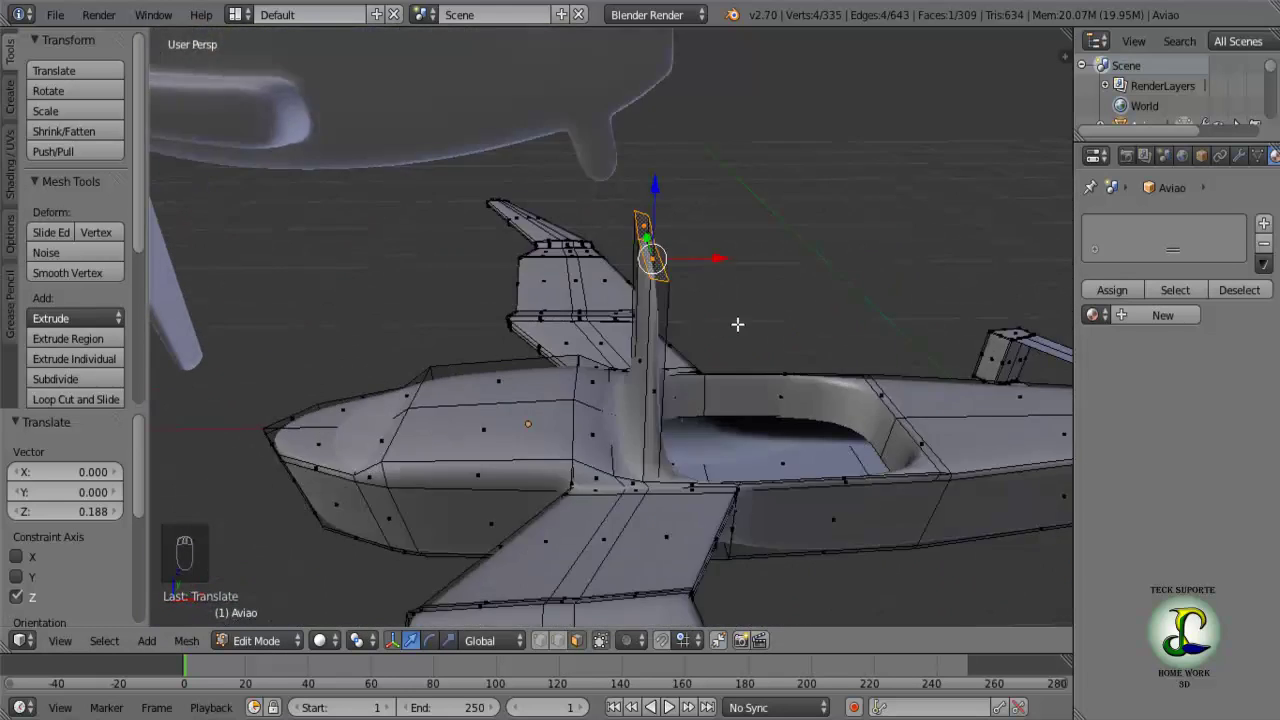
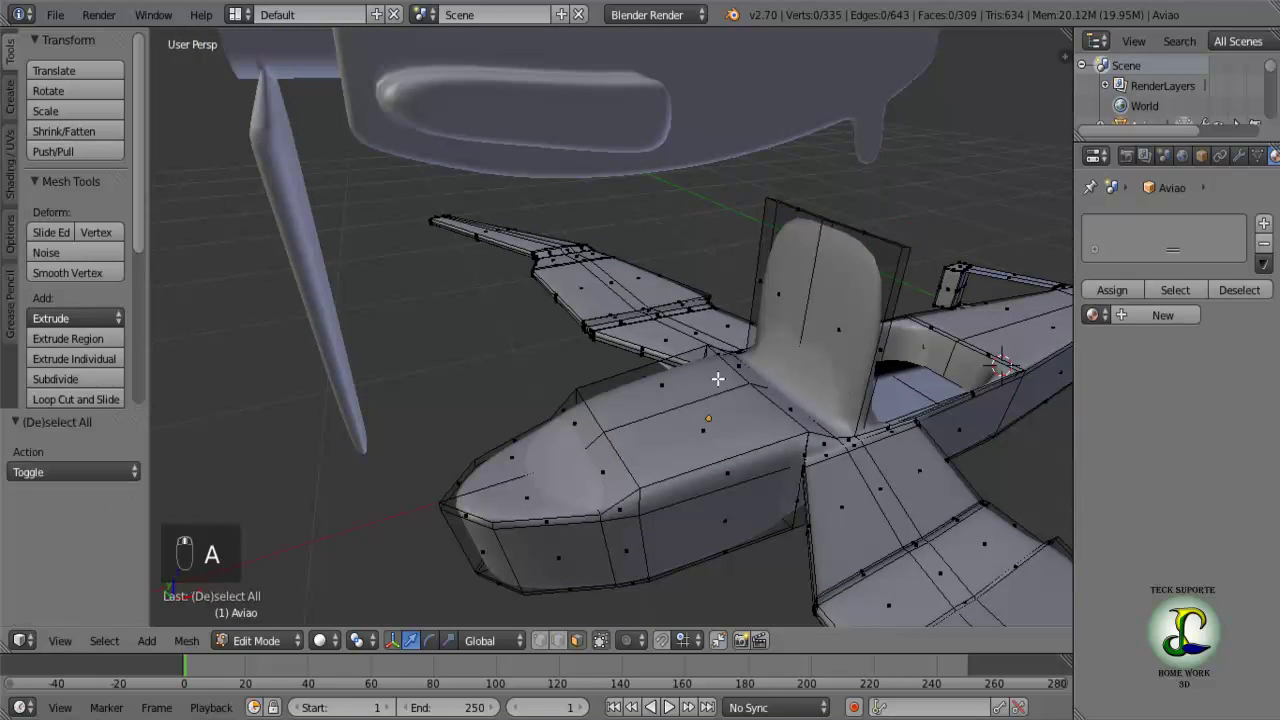
Add Ctrl+R edge loops across the upright panel and slide them into position.
key("ctrl+r")
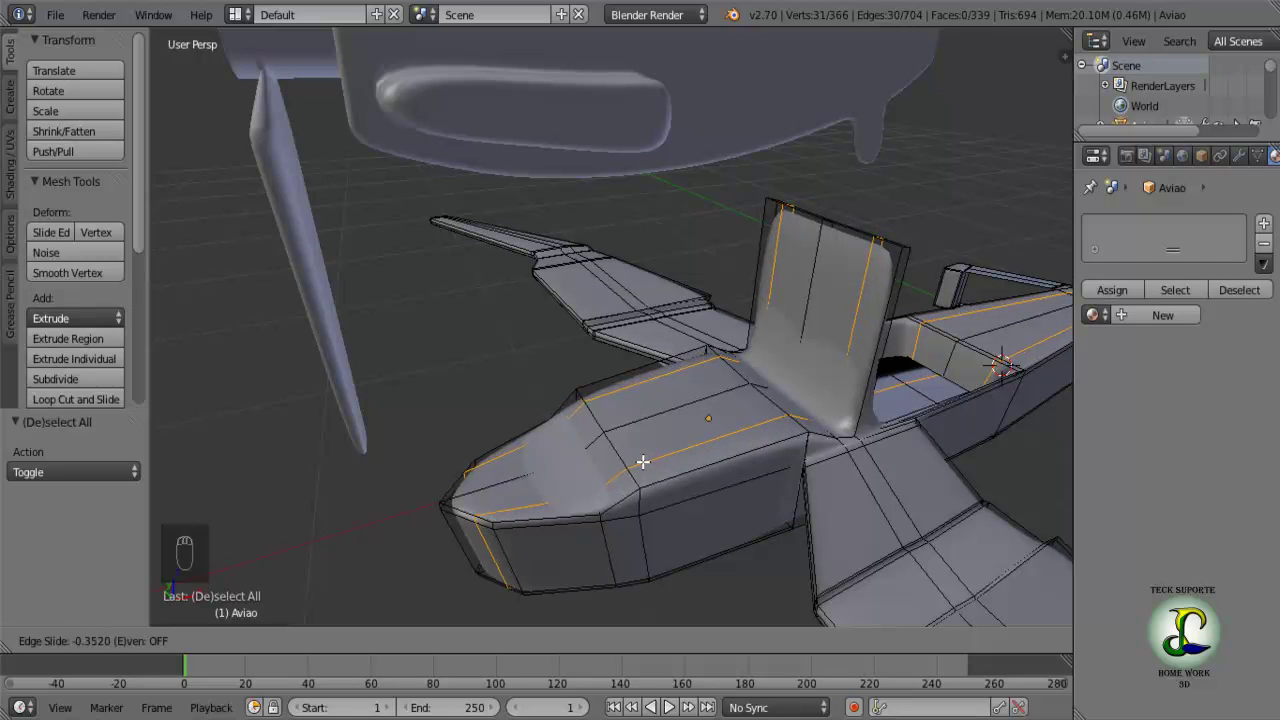
left_click_drag(716, 416, 614, 433)
middle_click(617, 438)
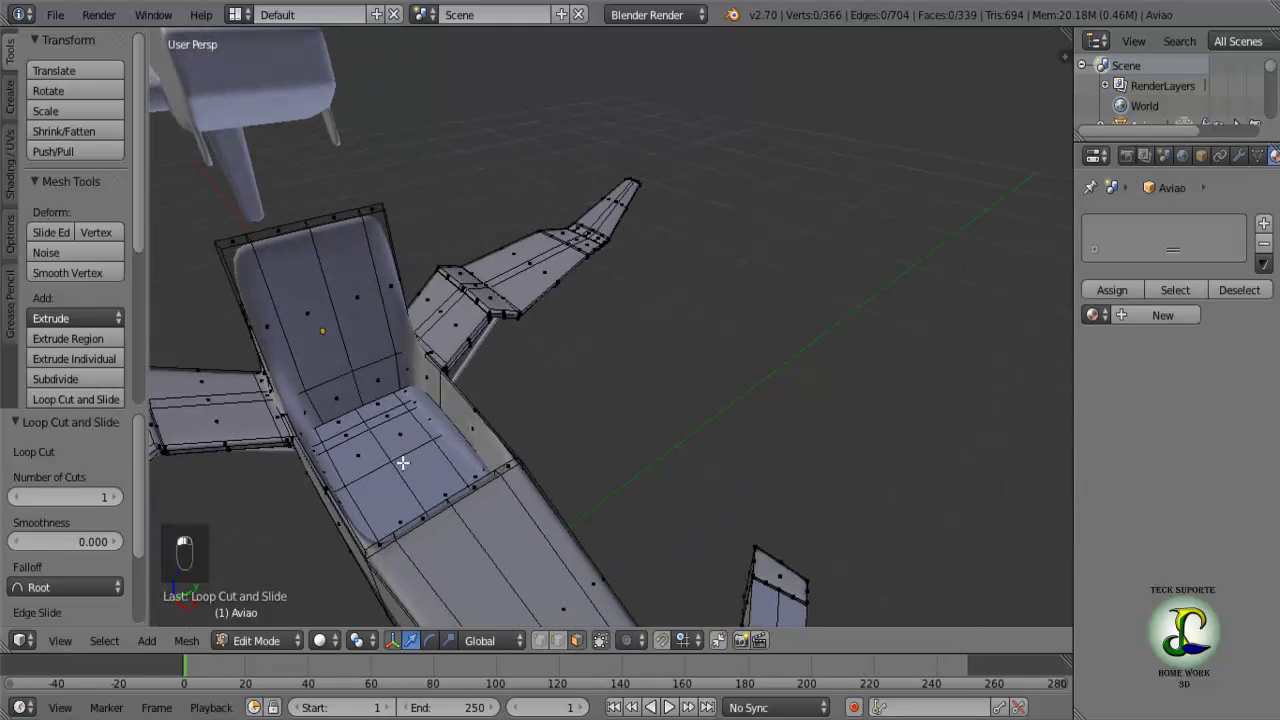
middle_click(386, 383)
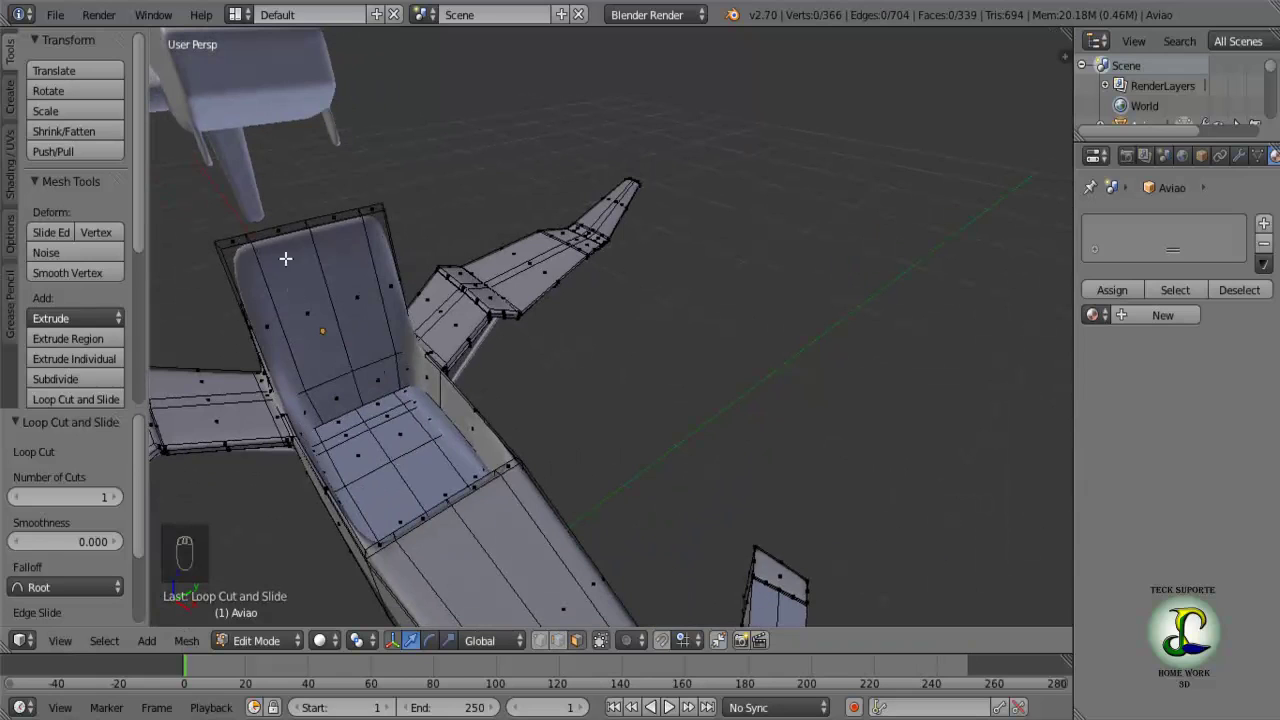
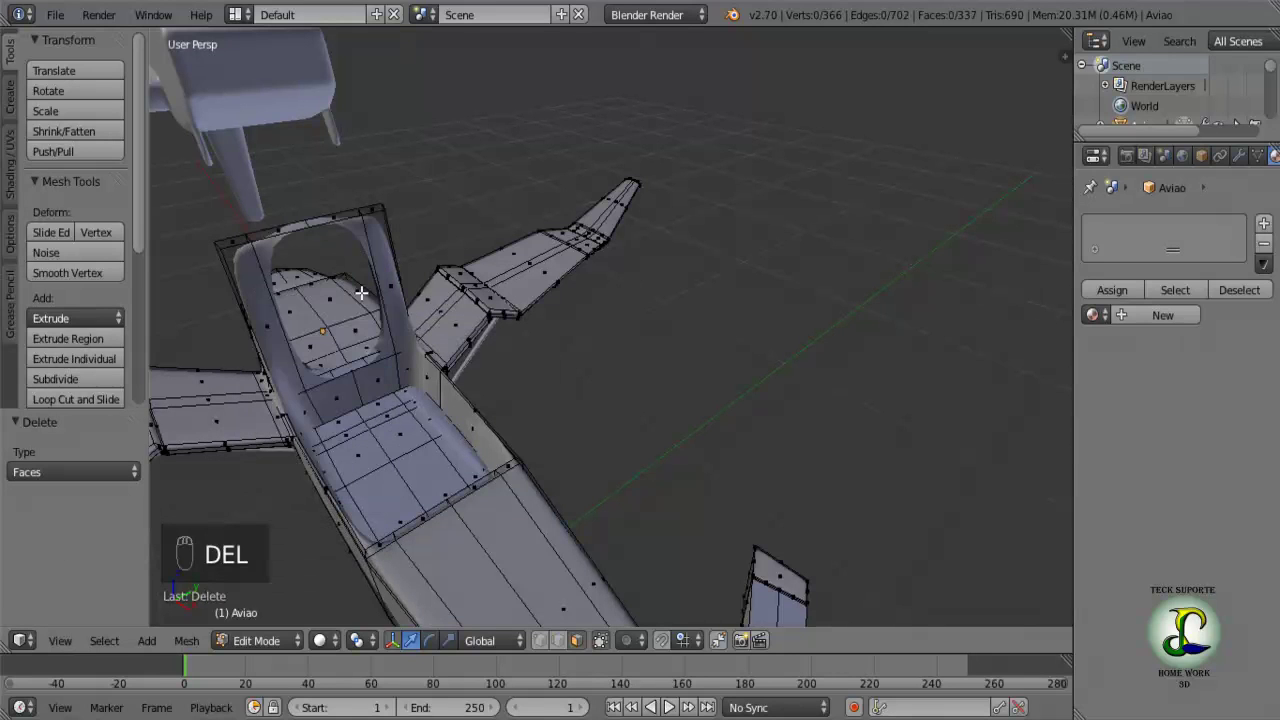
Inspect the opened frame from the side and below, then select the strut top vertices.
left_click_drag(352, 284, 471, 261)
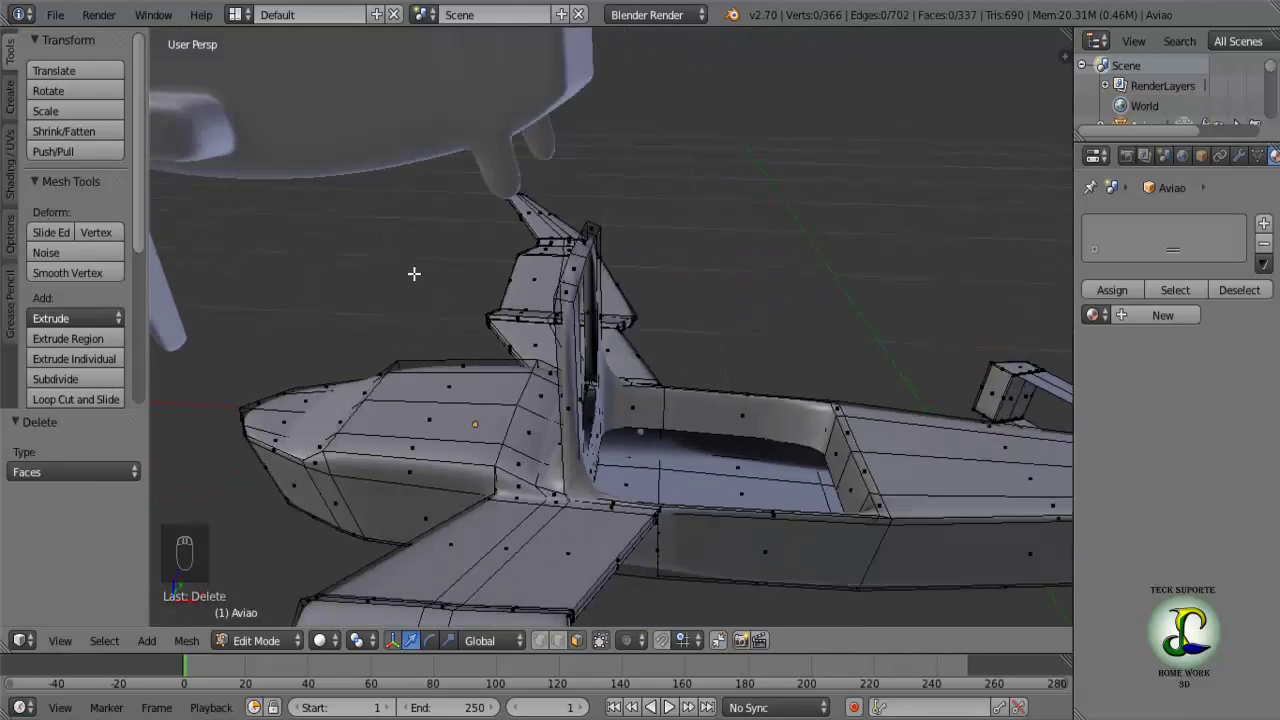
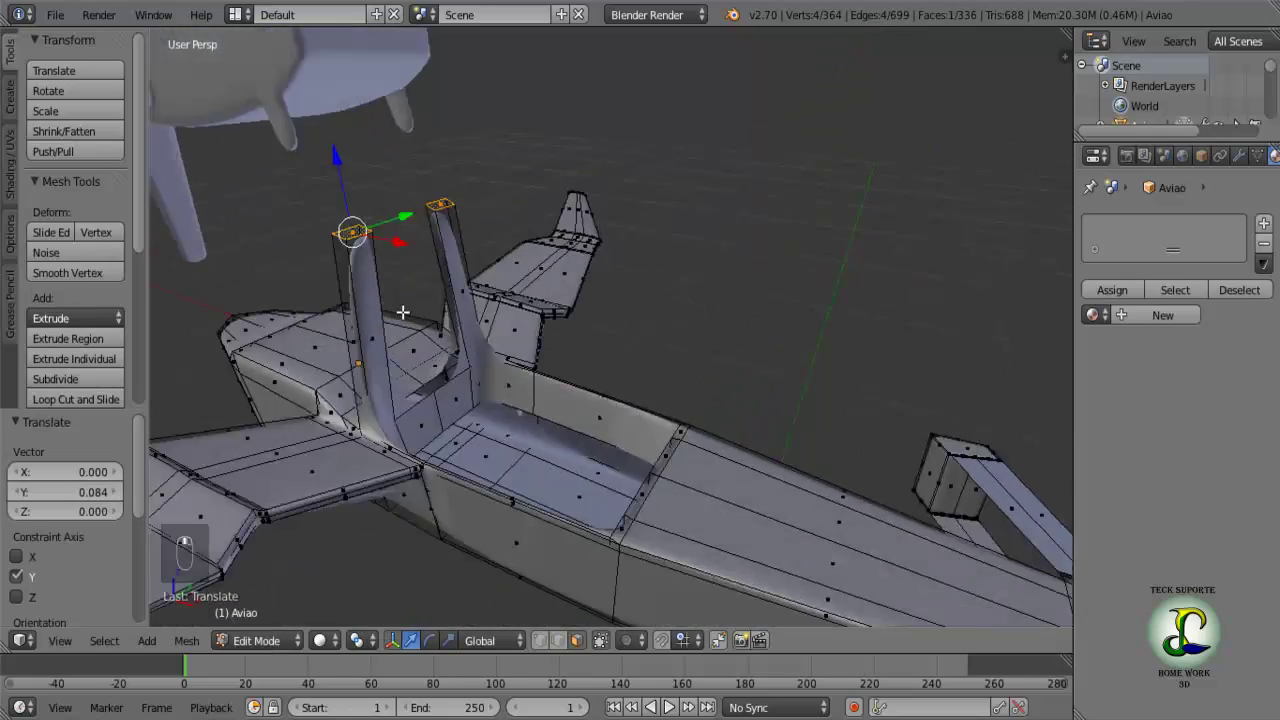
middle_click(456, 194)
middle_click(505, 189)
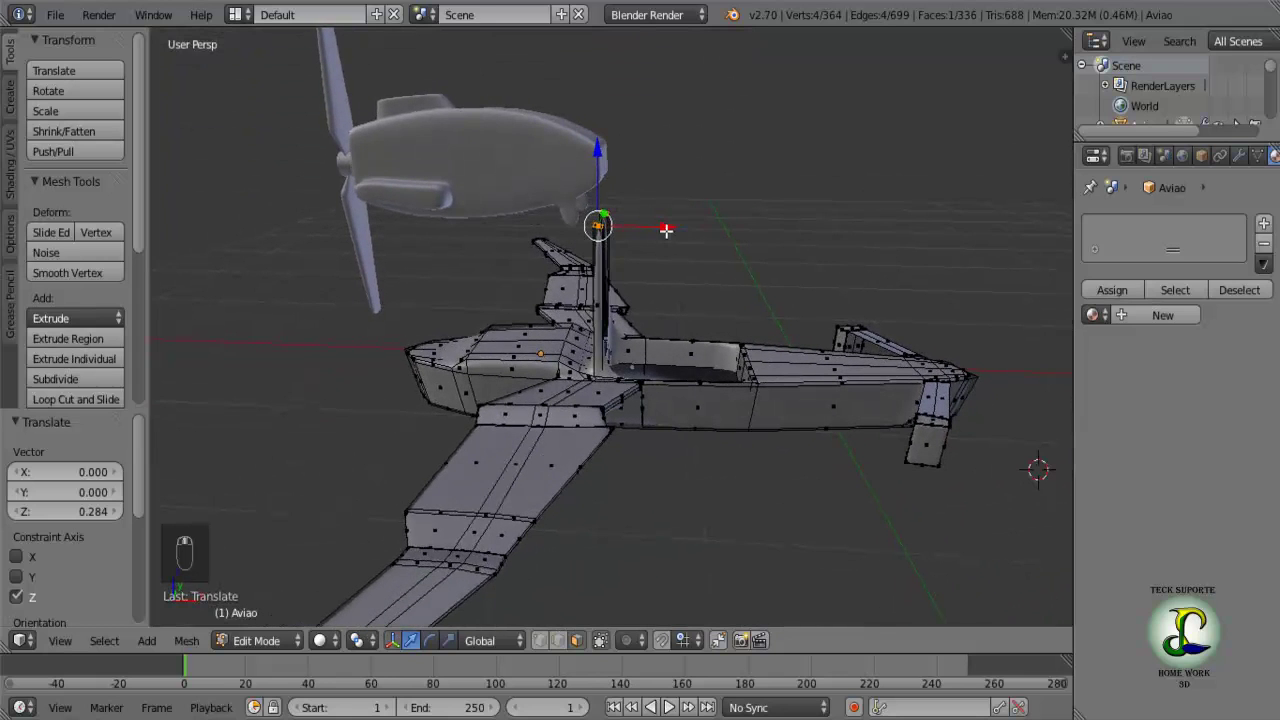
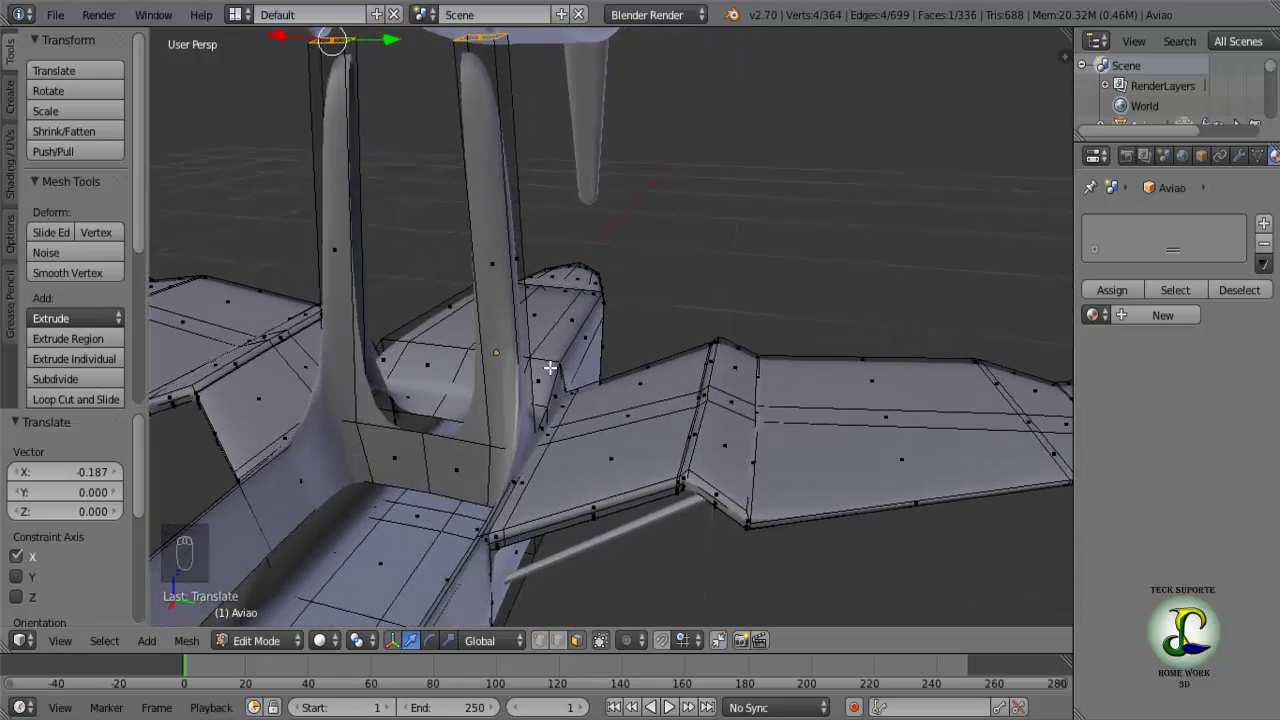
left_click_drag(463, 417, 553, 412)
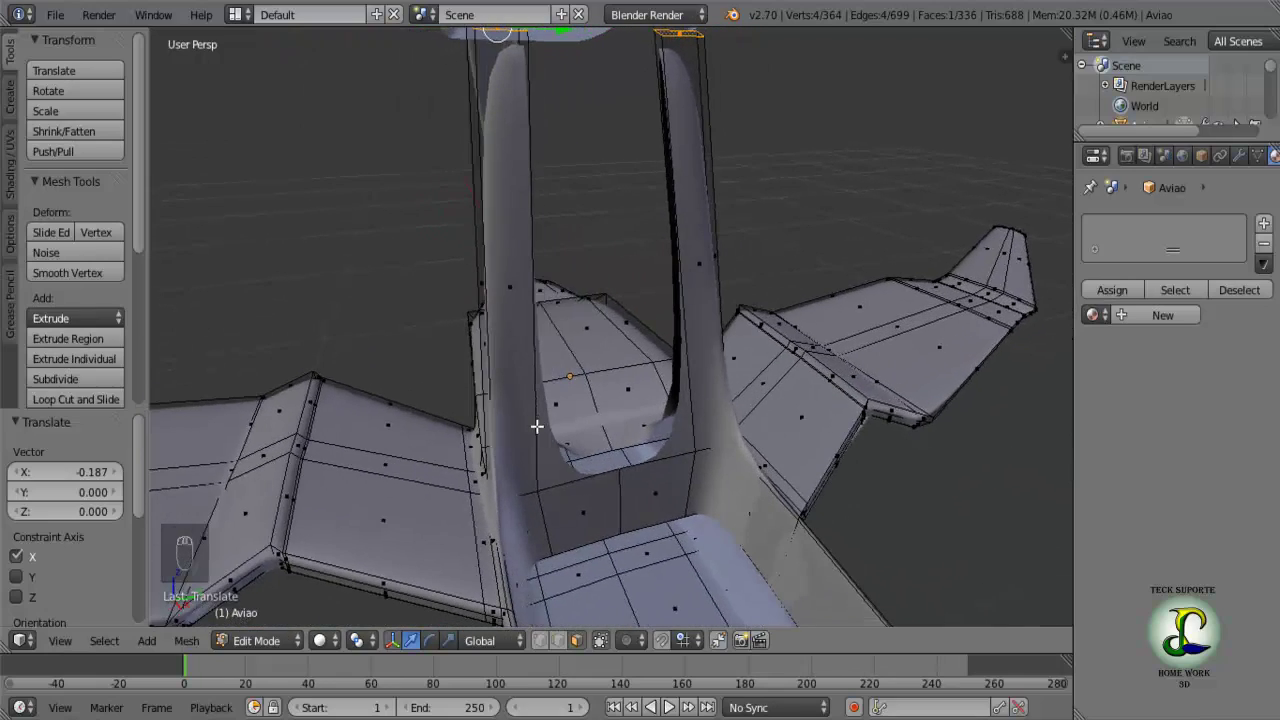
left_click_drag(543, 422, 484, 454)
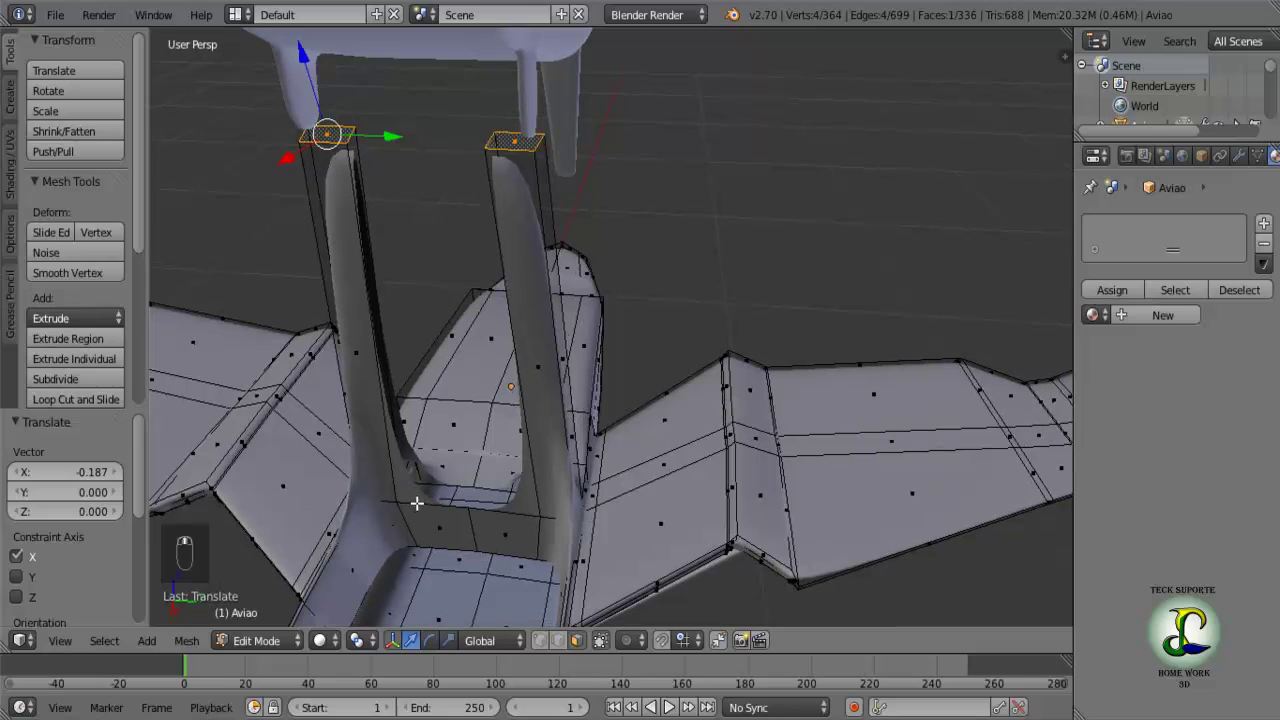
left_click(573, 648)
middle_click(434, 497)
Fill a face (F) between the base edges of the two struts and check it from the front.
left_click_drag(438, 446, 508, 553)
key("f")
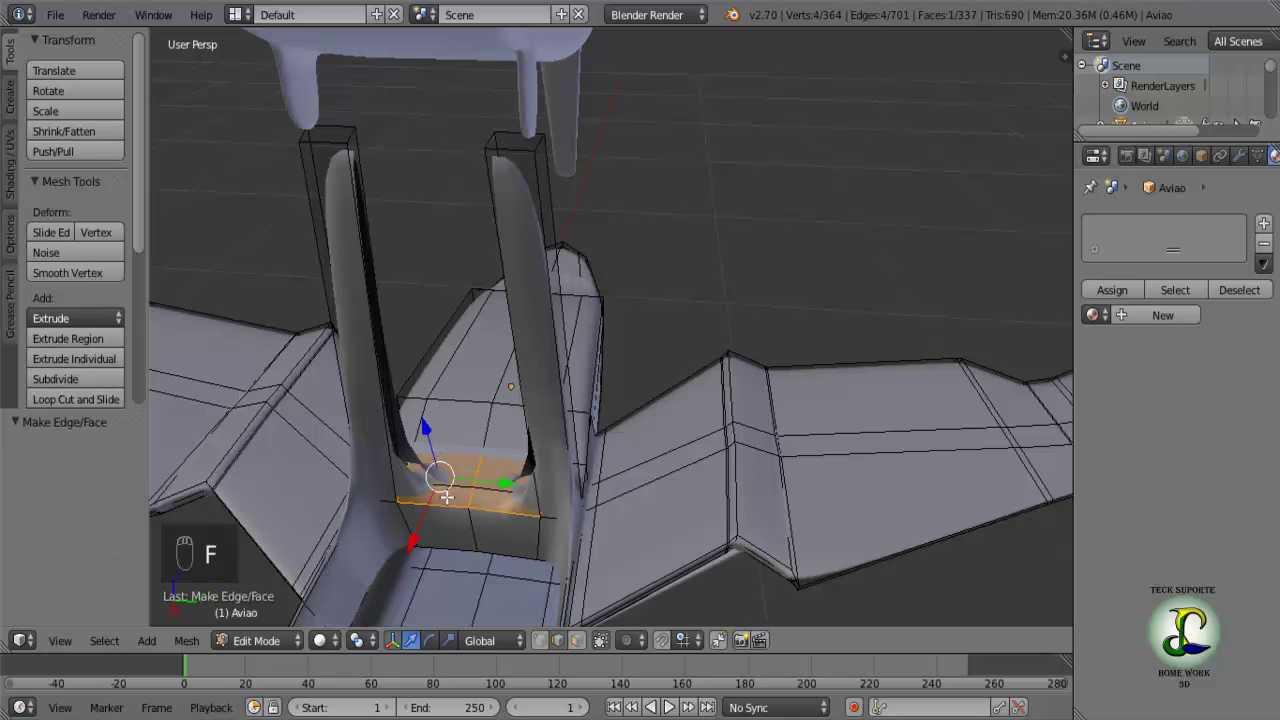
left_click_drag(405, 474, 415, 501)
left_click_drag(418, 541, 476, 536)
Clear the selection and frame the area between the two strut bases.
key("a")
left_click_drag(412, 535, 438, 555)
middle_click(420, 555)
middle_click(301, 535)
left_click_drag(371, 475, 372, 493)
middle_click(374, 498)
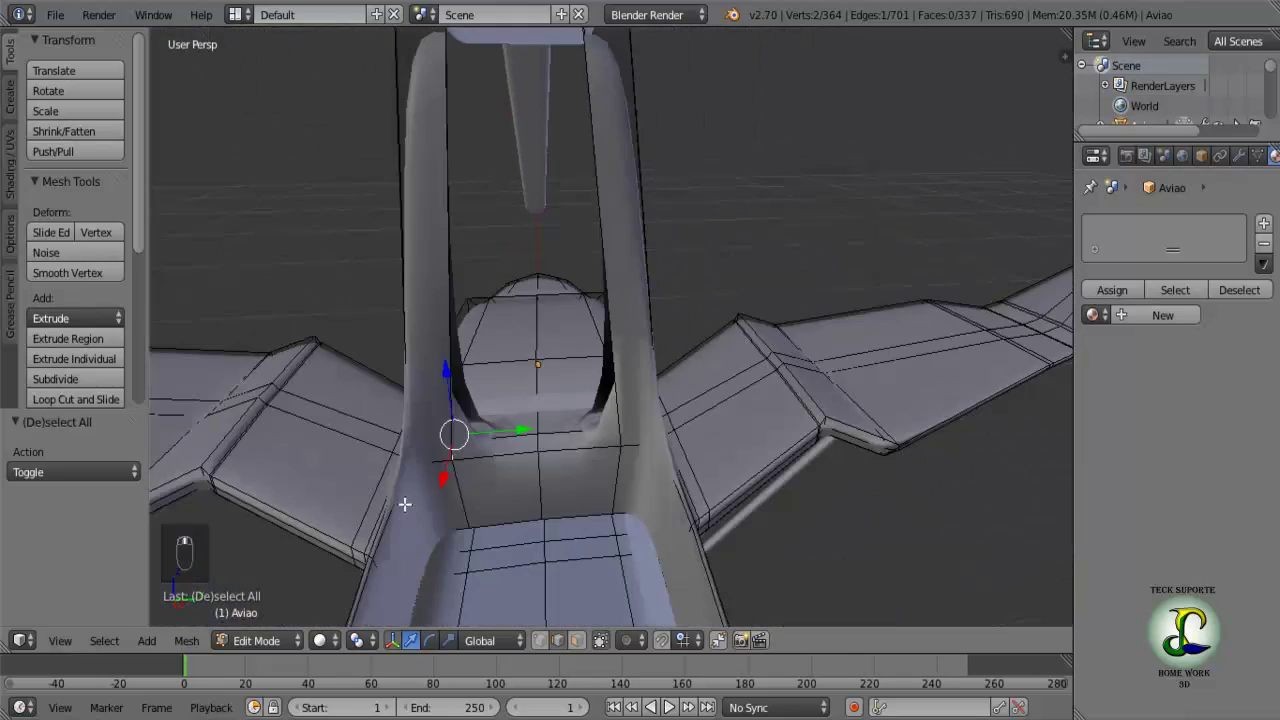
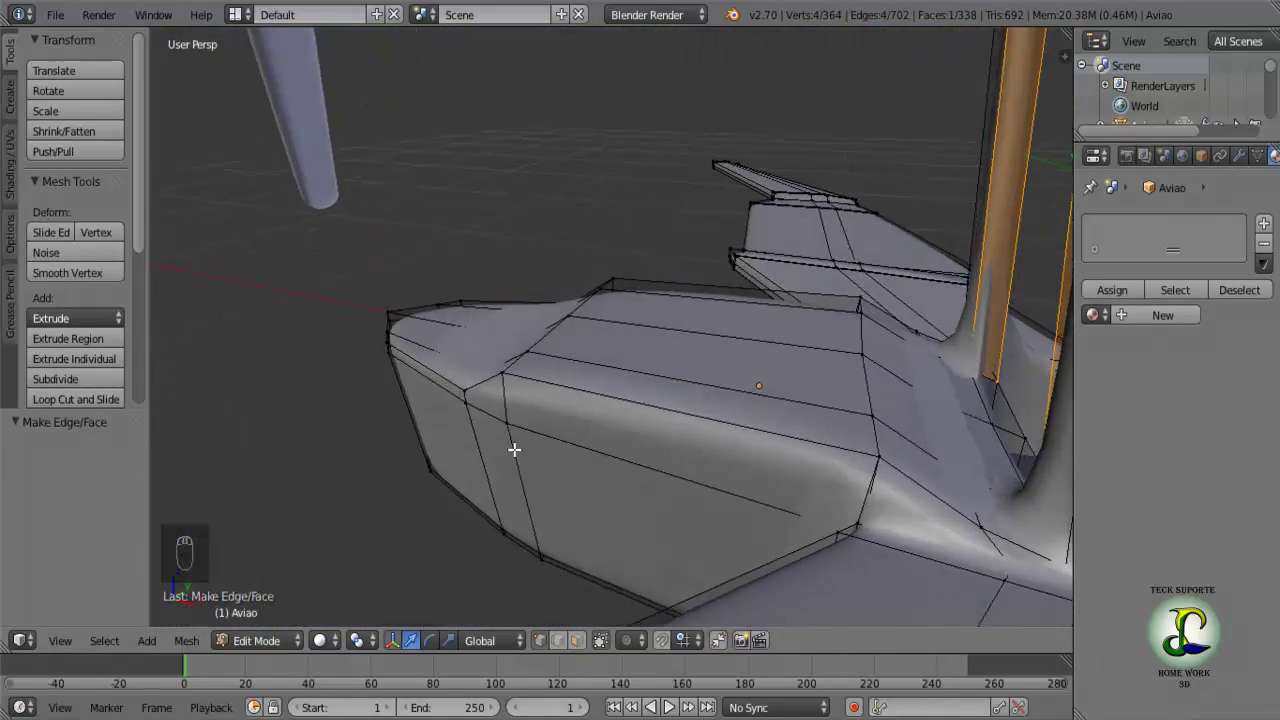
Orbit to check the raised strut tops meeting the nacelle underside.
left_click_drag(438, 436, 583, 334)
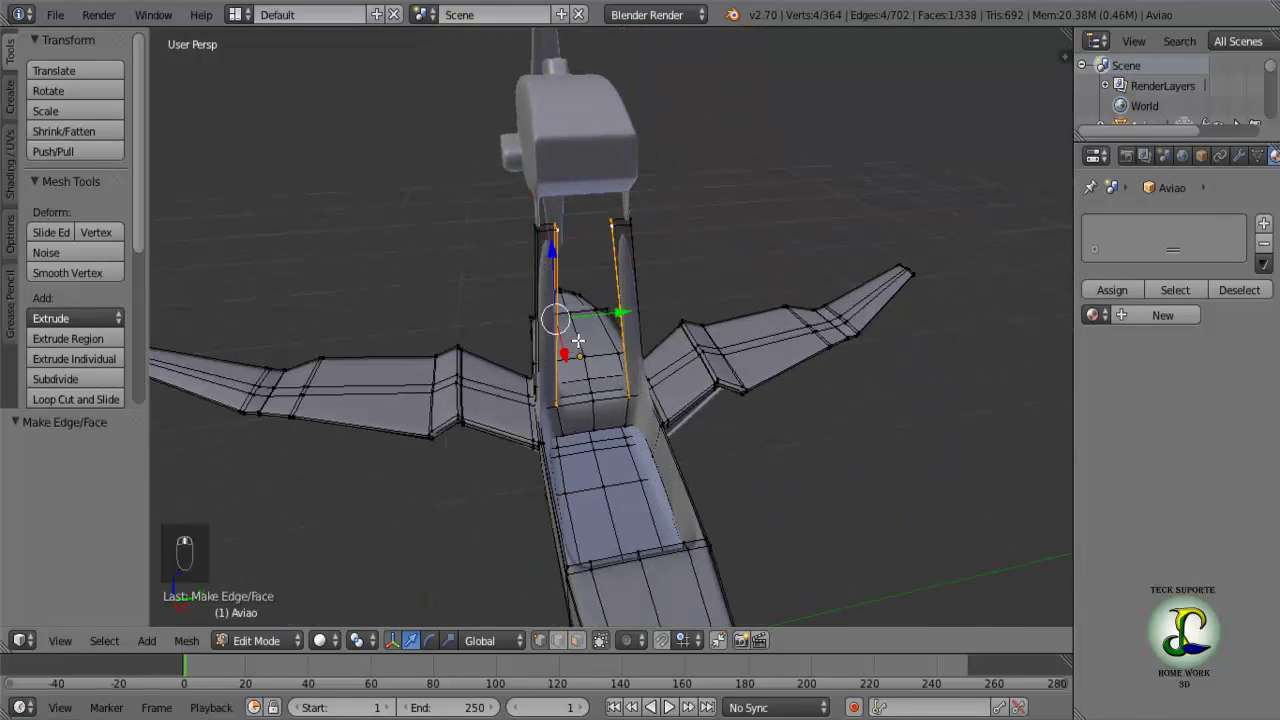
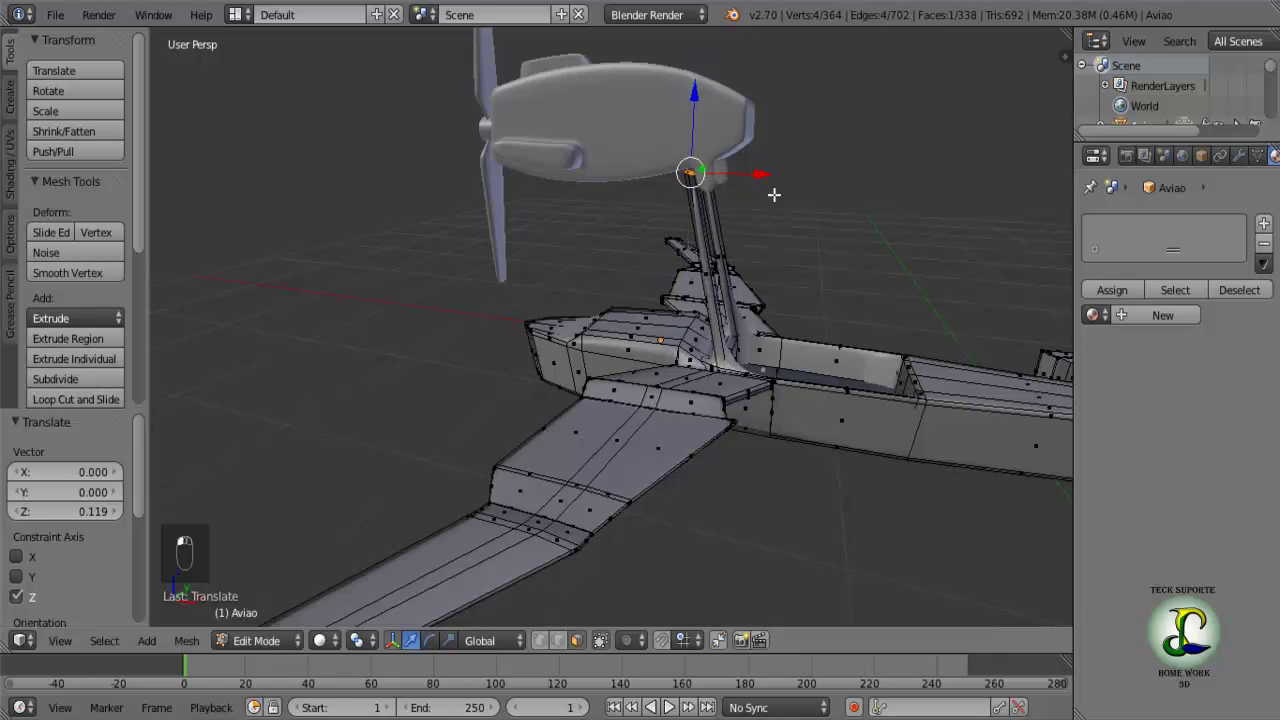
left_click_drag(738, 195, 740, 199)
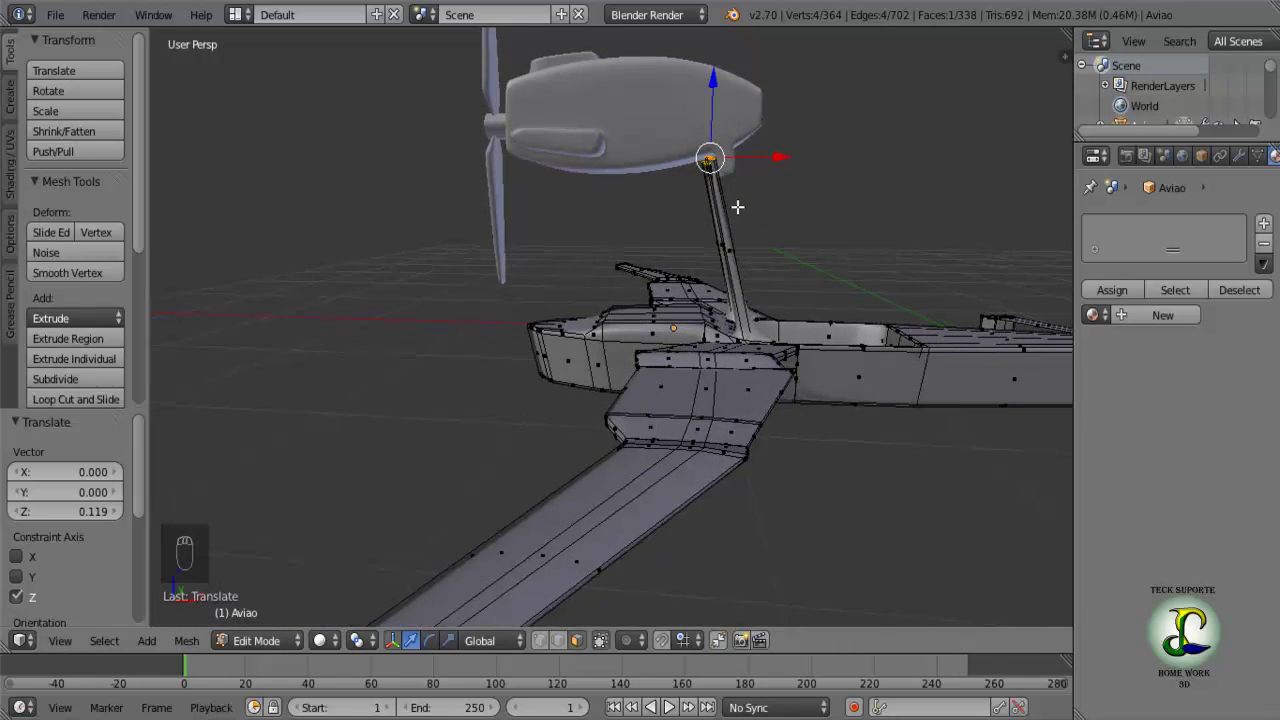
left_click_drag(659, 223, 672, 239)
middle_click(632, 254)
left_click_drag(604, 254, 507, 240)
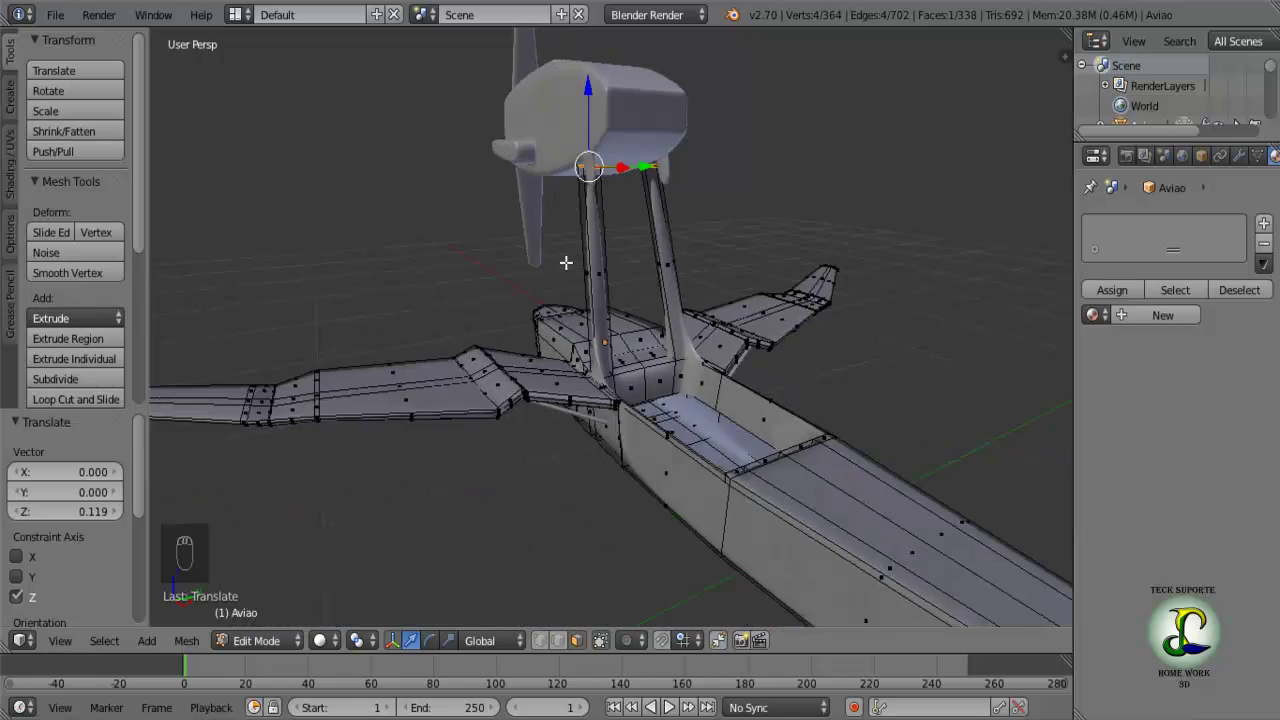
Add a Ctrl+R edge loop around the struts and slide it toward their tops.
left_click_drag(685, 227, 717, 187)
left_click_drag(717, 187, 706, 200)
middle_click(681, 201)
left_click_drag(644, 227, 430, 336)
key("a")
key("ctrl+r")
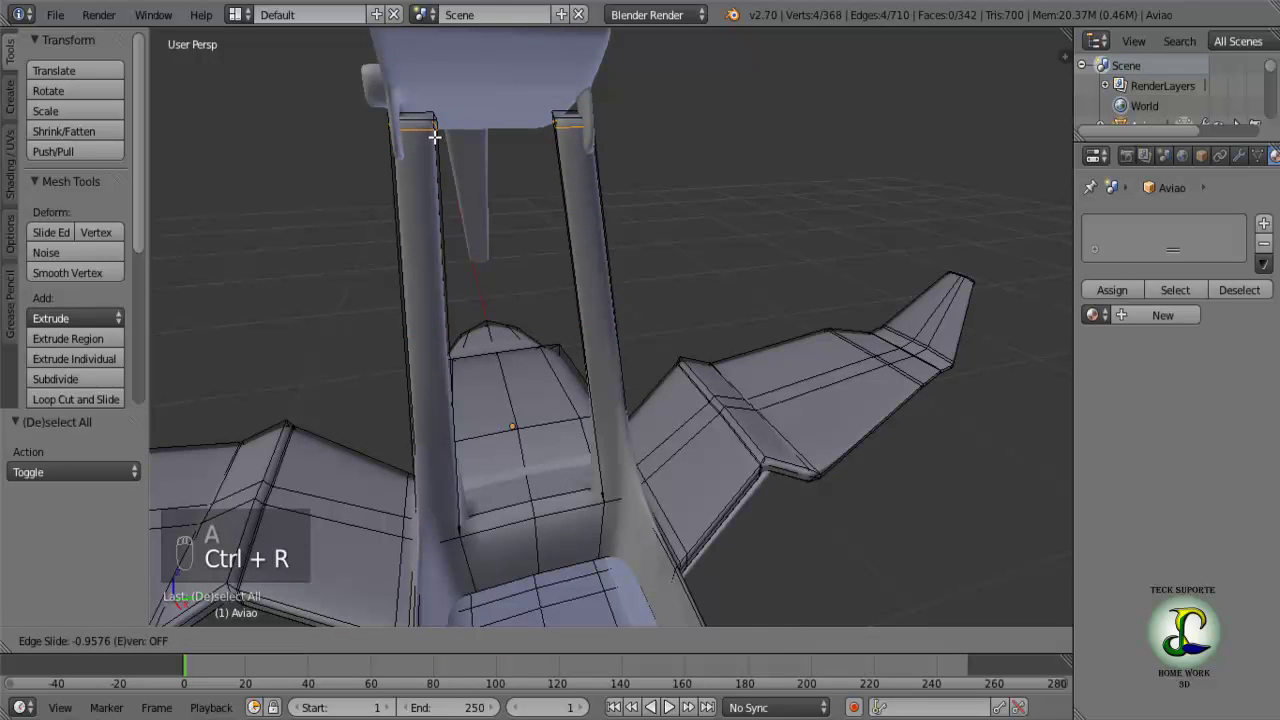
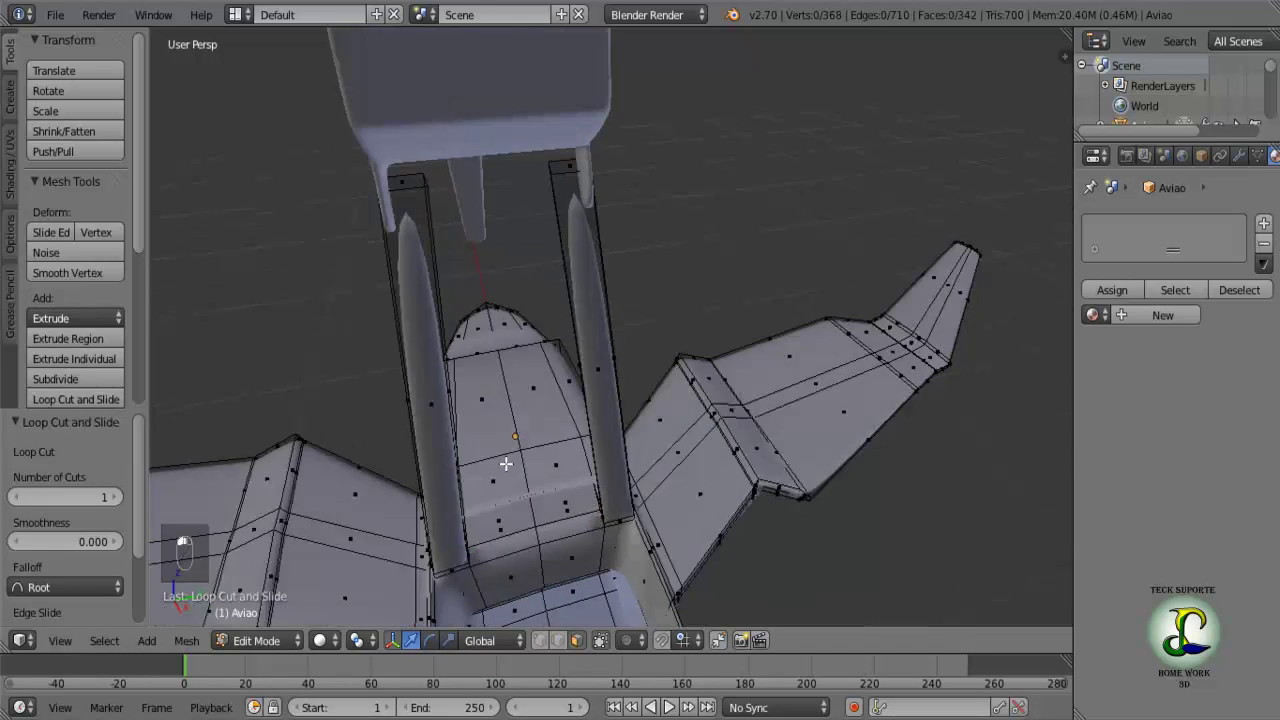
Narrow the strut top faces on X and extrude them upward toward the nacelle.
left_click_drag(441, 228, 601, 343)
key("s")
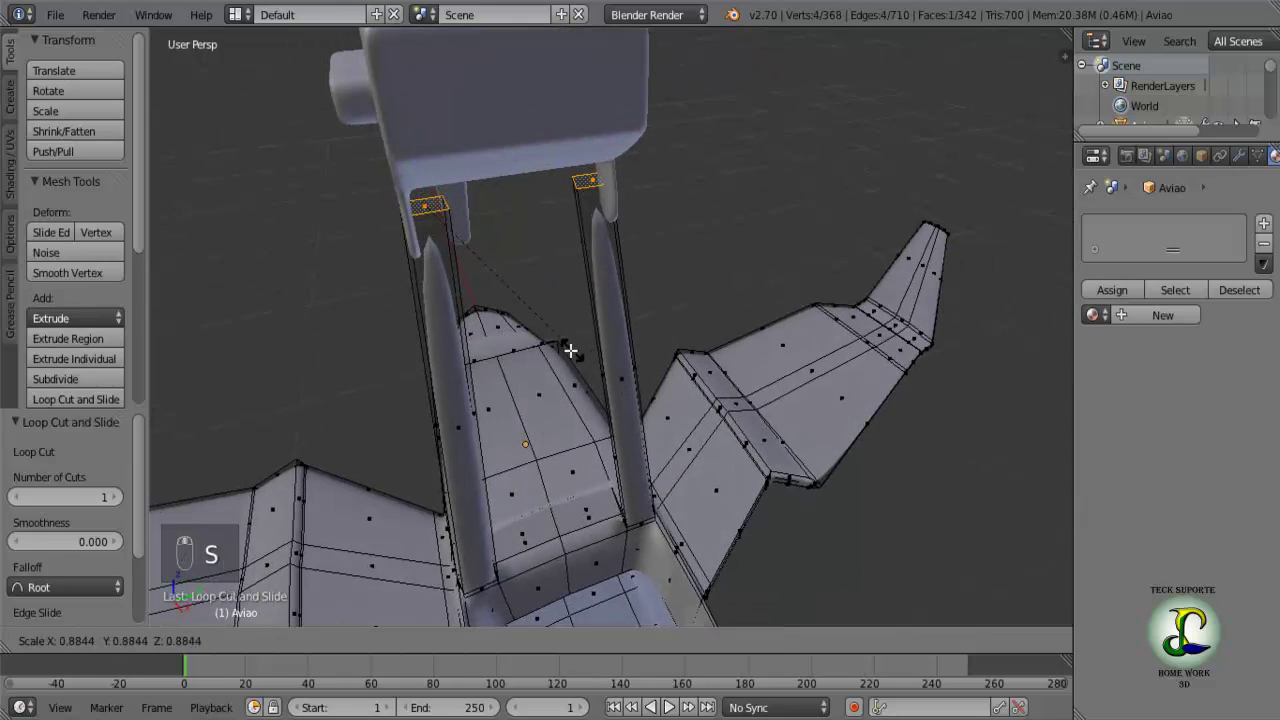
left_click(529, 311)
left_click_drag(595, 254, 606, 272)
middle_click(606, 272)
left_click(606, 272)
left_click_drag(633, 322, 568, 336)
key("ctrl+r")
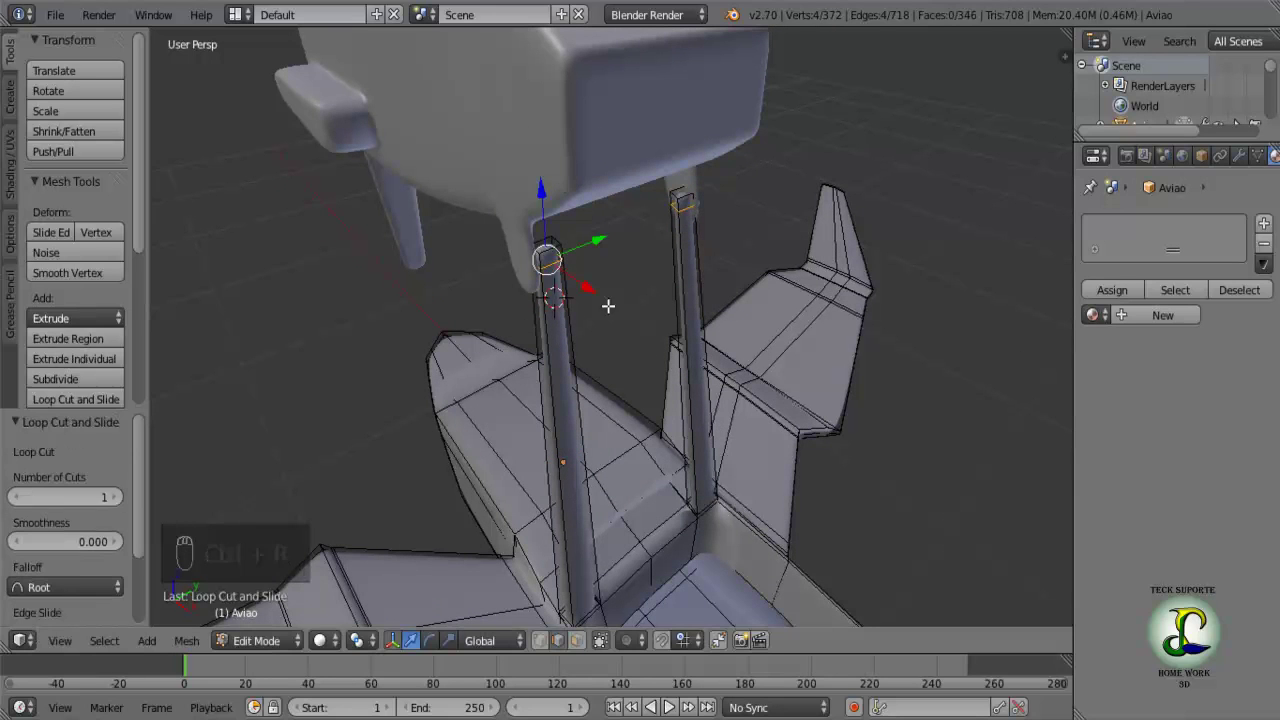
Inspect the extruded tops closely and select both strut tops.
middle_click(575, 332)
middle_click(543, 342)
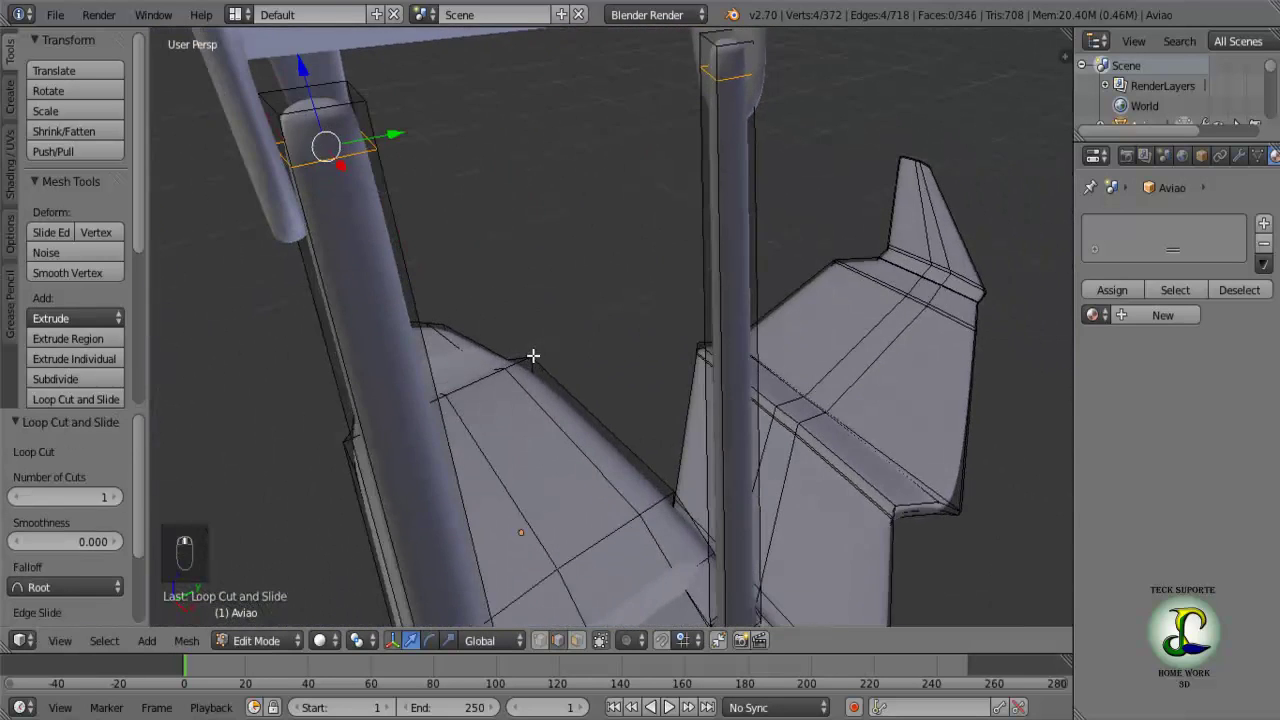
left_click_drag(601, 648, 421, 337)
middle_click(419, 331)
middle_click(391, 267)
right_click(342, 185)
middle_click(381, 215)
right_click(388, 215)
Confirm an edge loop near the strut tops and add another just beneath the nacelle.
left_click(426, 193)
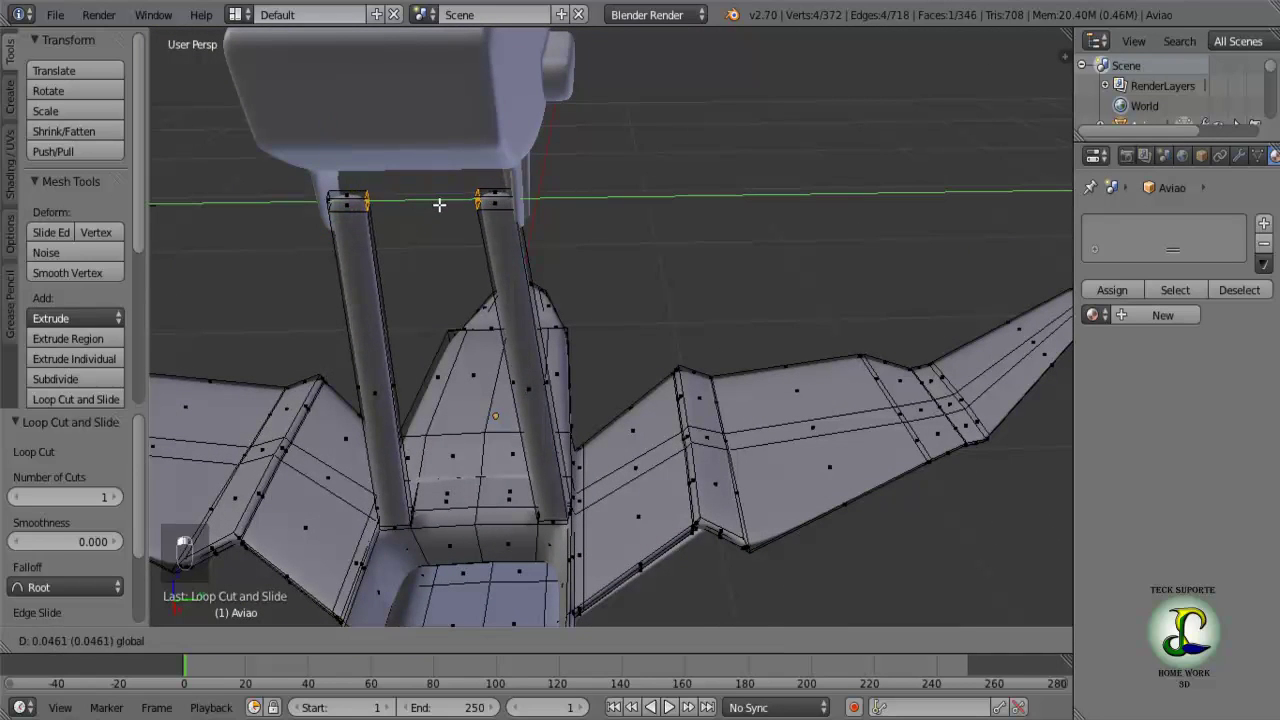
middle_click(440, 198)
key("ctrl+z")
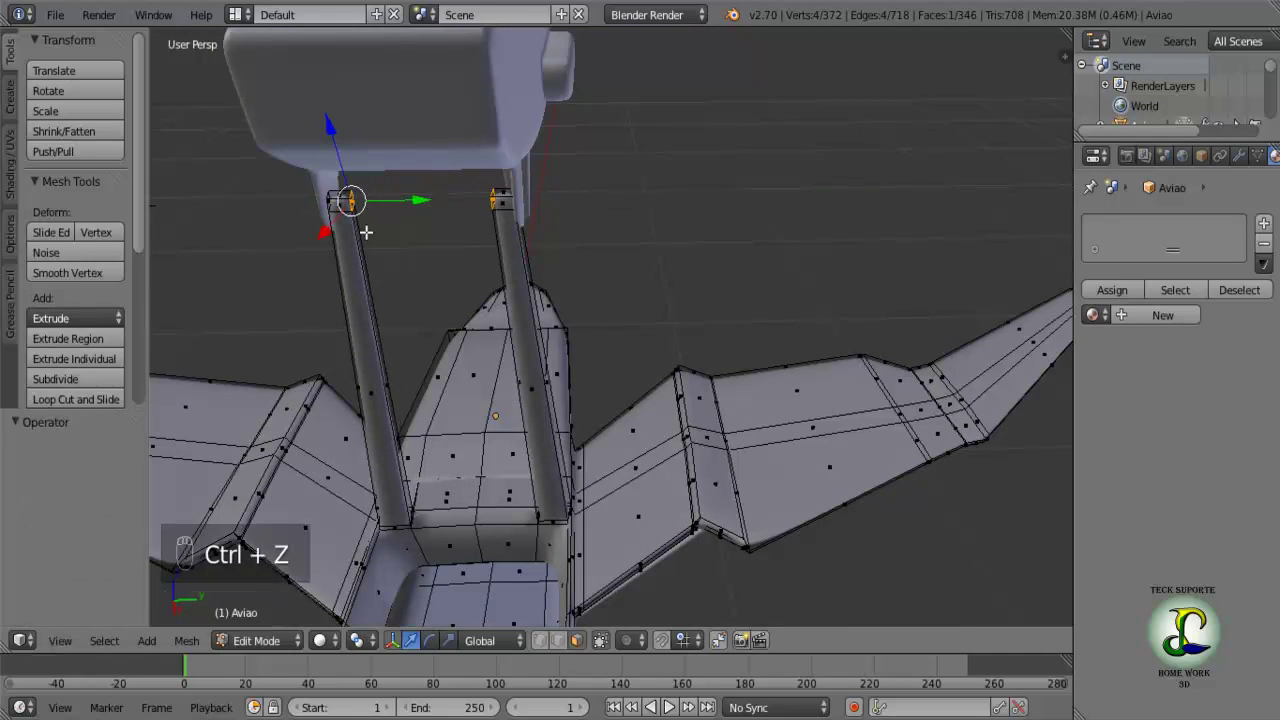
key("e")
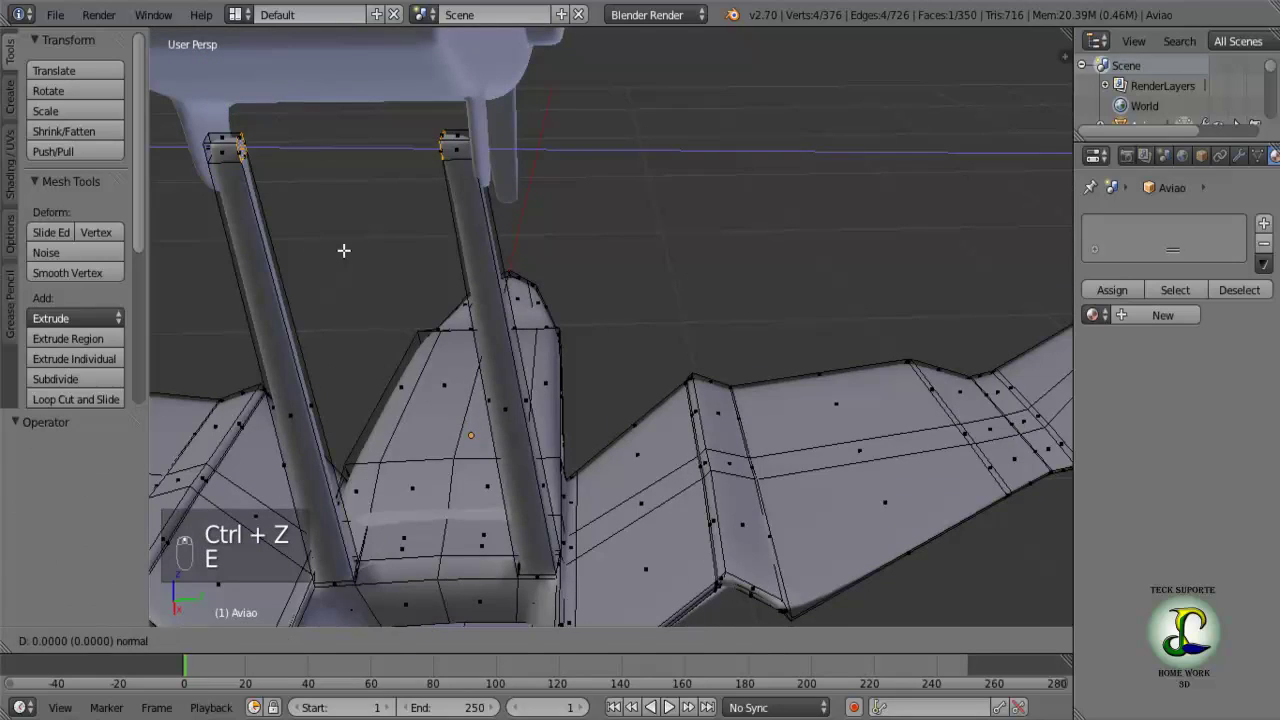
Extrude the inner strut tops toward each other into a single crossbar under the nacelle.
left_click_drag(313, 138, 408, 152)
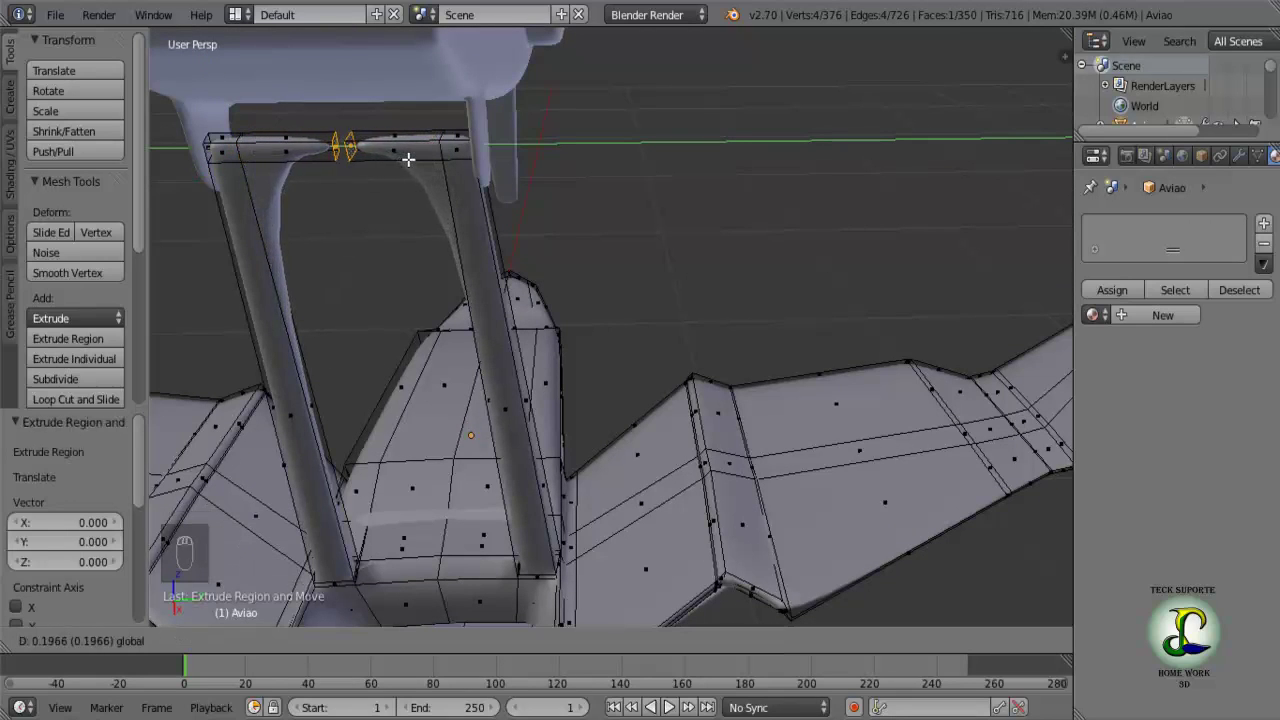
left_click_drag(422, 153, 518, 241)
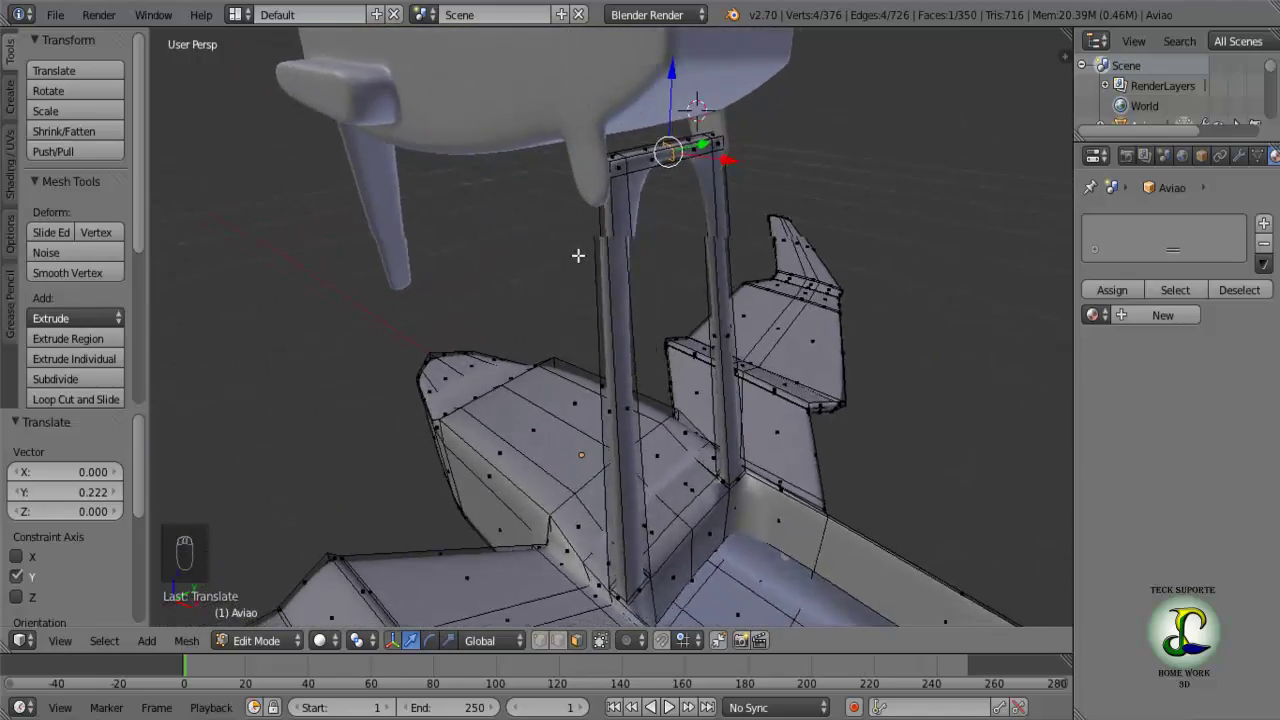
left_click_drag(518, 248, 572, 274)
key("Tab")
Back in Object Mode, select the nacelle and begin shifting it sideways.
middle_click(443, 281)
middle_click(547, 281)
middle_click(610, 272)
left_click_drag(676, 100, 497, 244)
middle_click(497, 244)
right_click(463, 225)
left_click_drag(643, 196, 666, 198)
Slide the Elice nacelle along the plane's length and raise it above the strut frame.
right_click(656, 189)
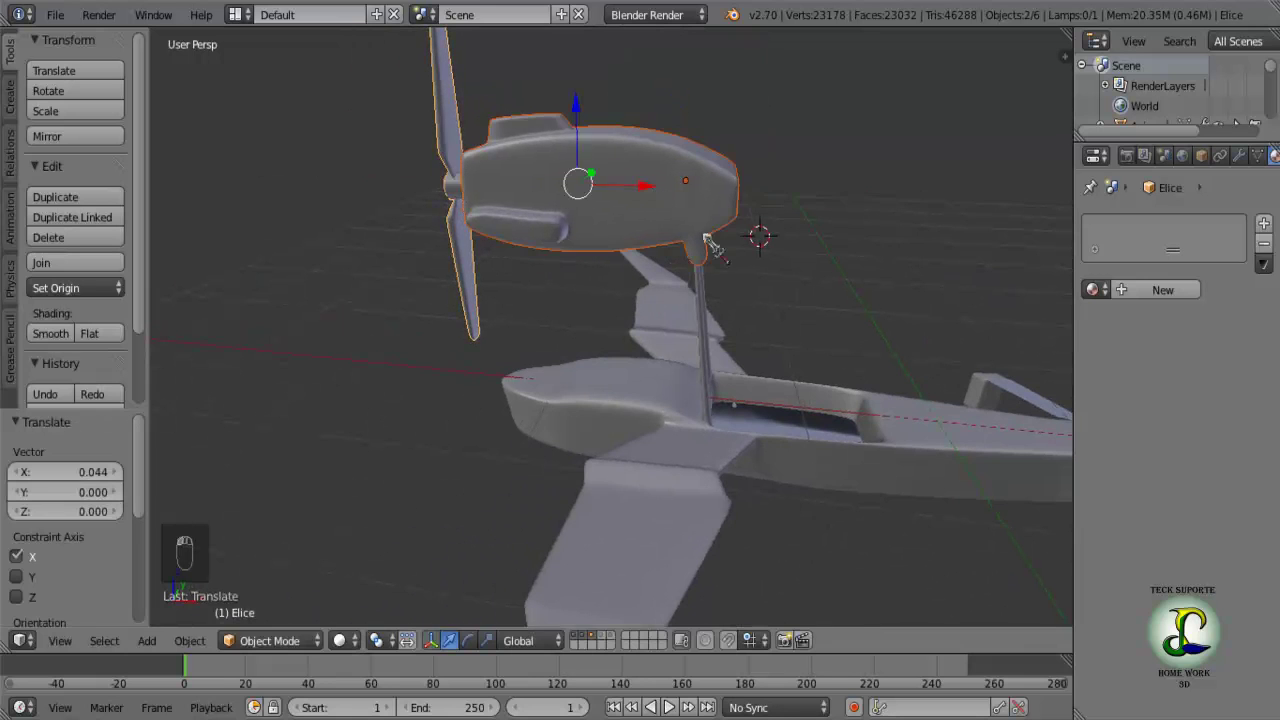
middle_click(840, 327)
middle_click(640, 380)
left_click_drag(650, 344, 624, 371)
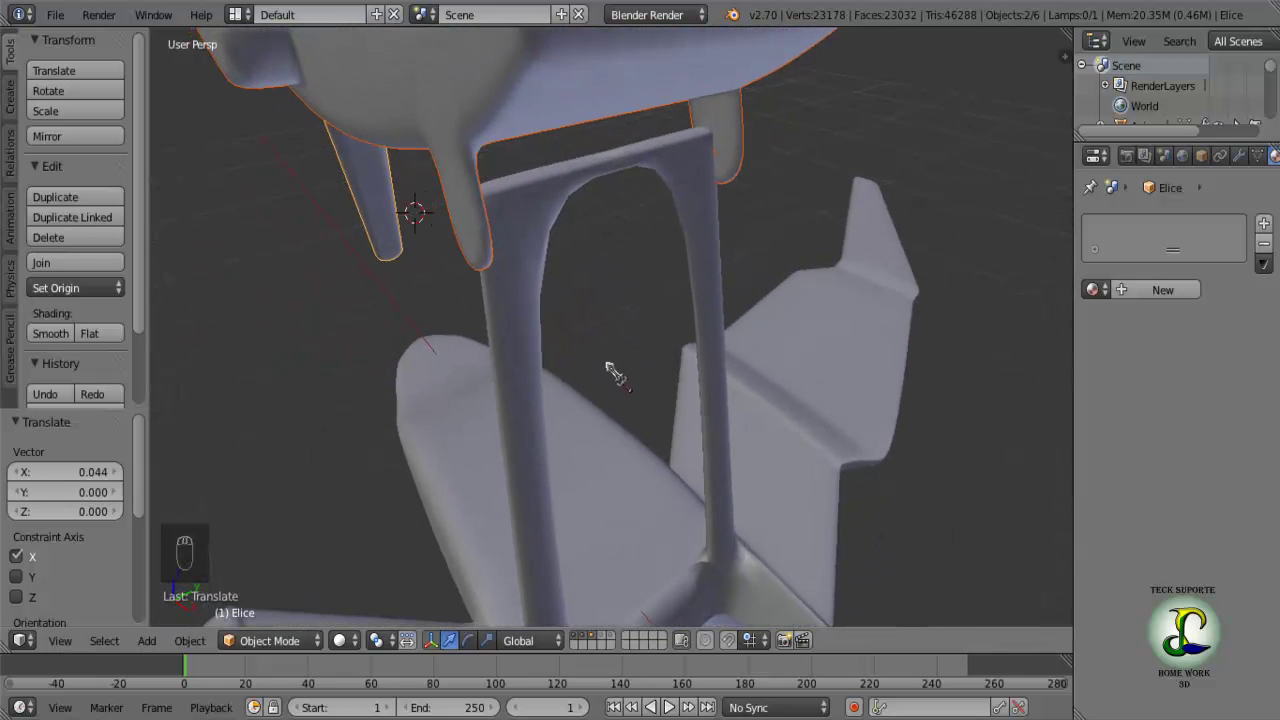
left_click_drag(621, 372, 676, 308)
type("(1) Elice")
left_click_drag(675, 258, 724, 279)
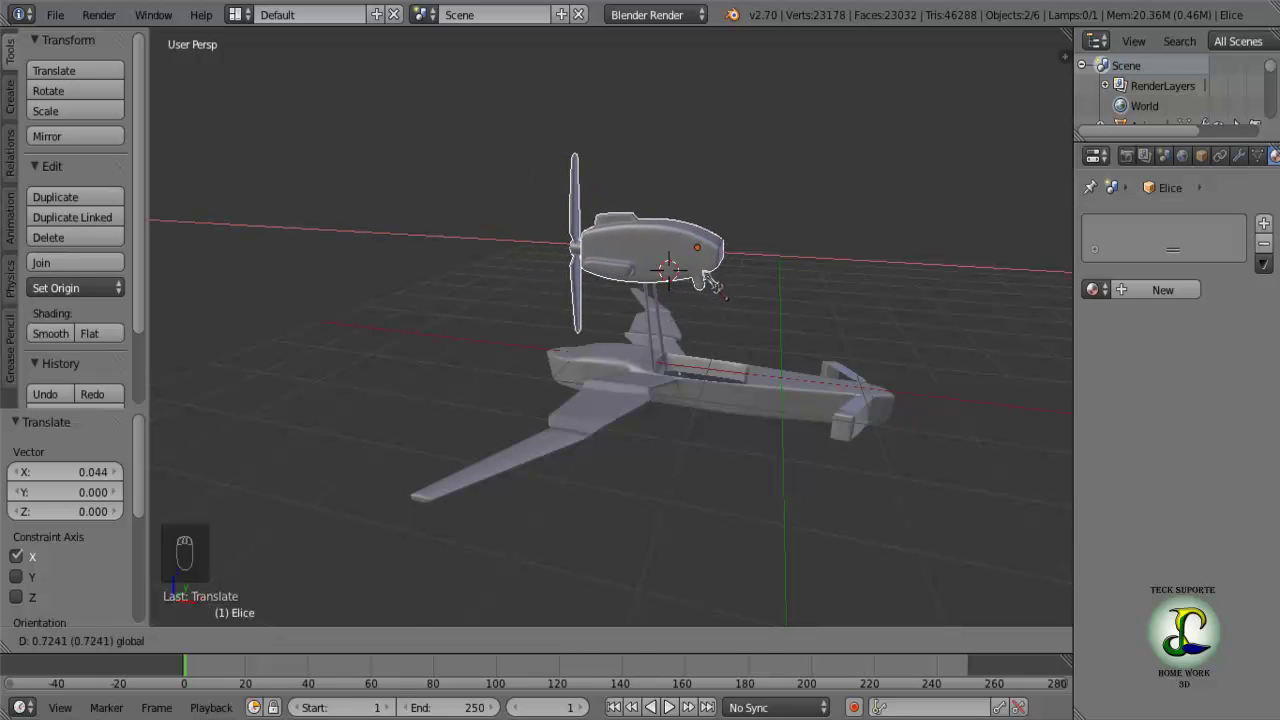
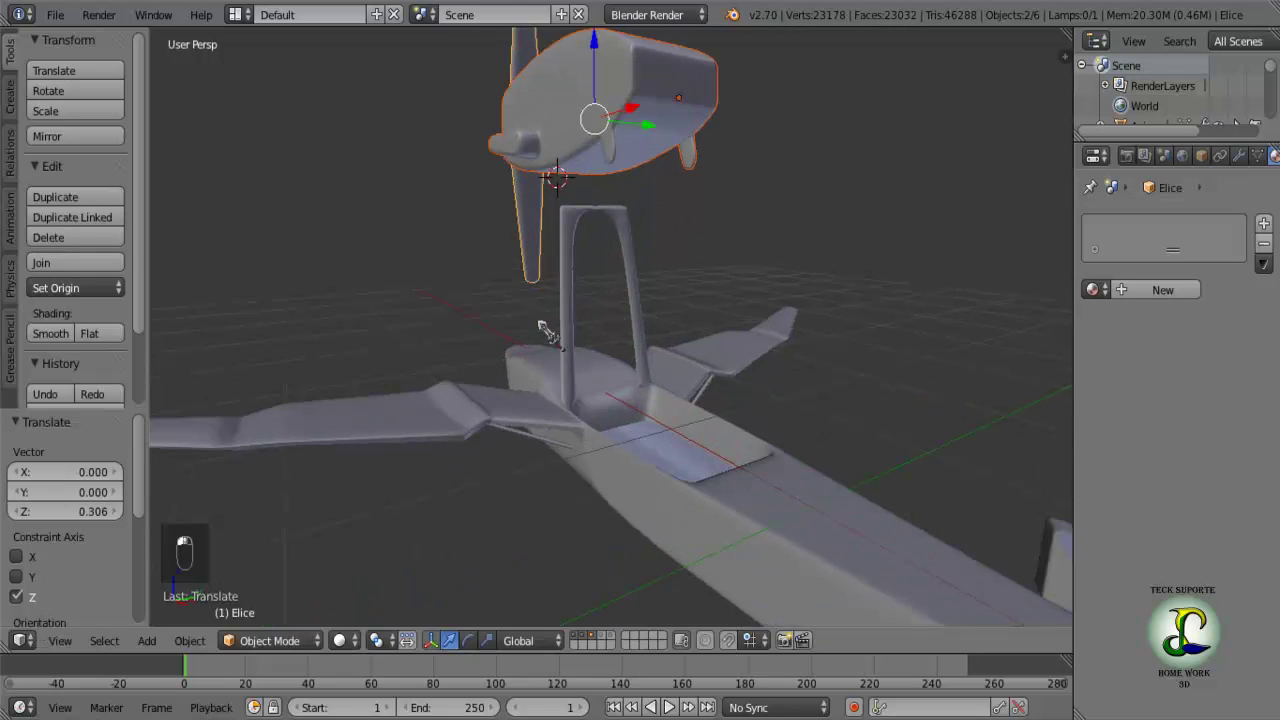
key("Tab")
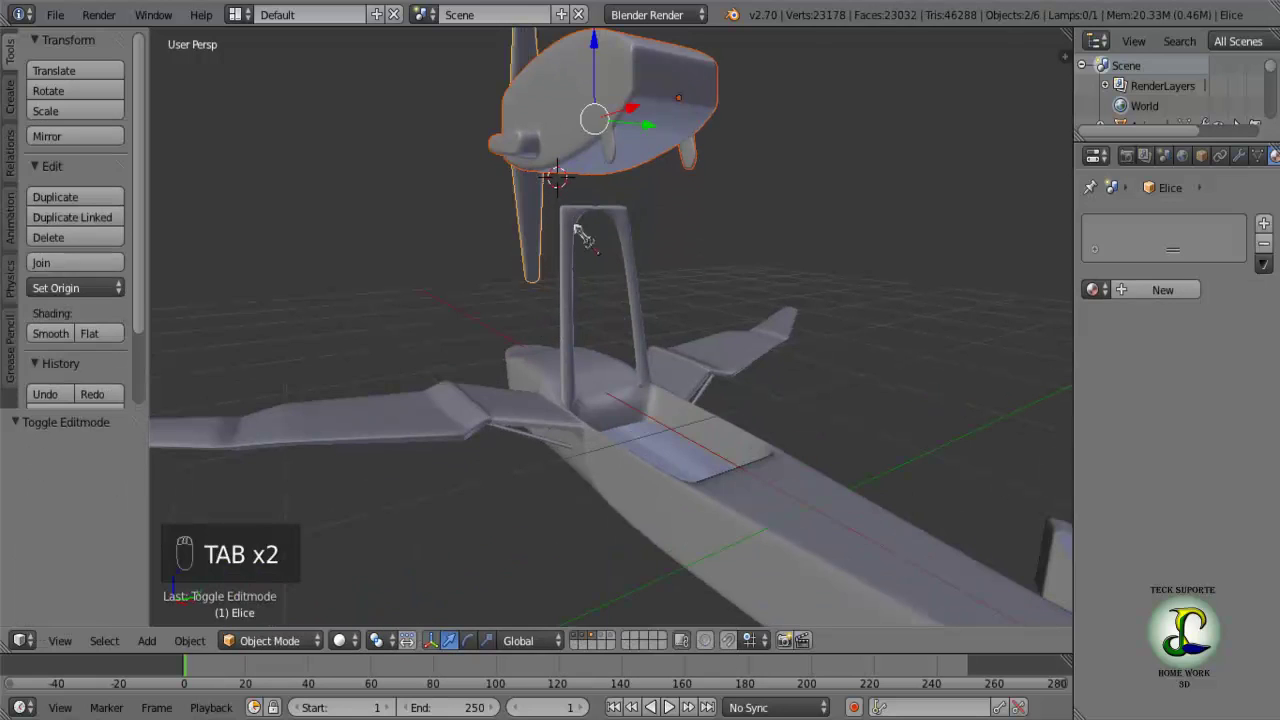
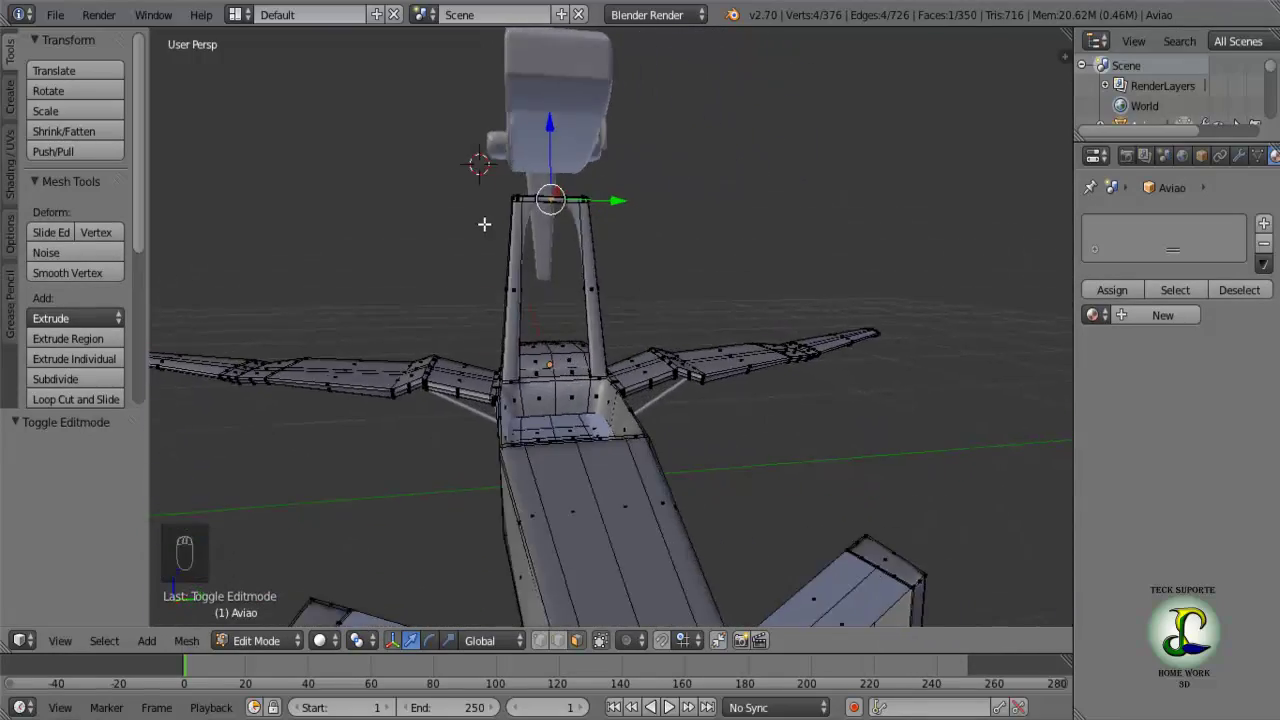
Select the strut frame's whole top crossbar in wireframe and push it forward along the fuselage.
left_click_drag(558, 249, 597, 228)
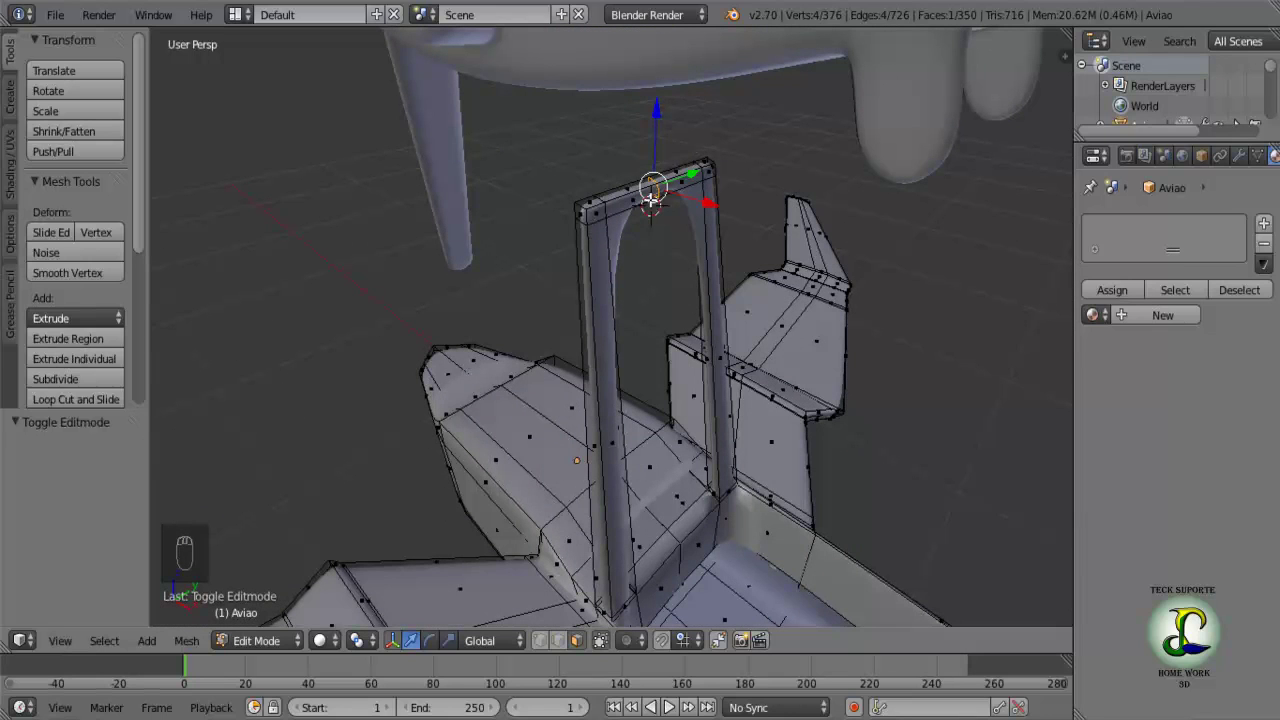
left_click_drag(592, 199, 690, 154)
left_click_drag(690, 154, 695, 146)
left_click_drag(695, 146, 677, 152)
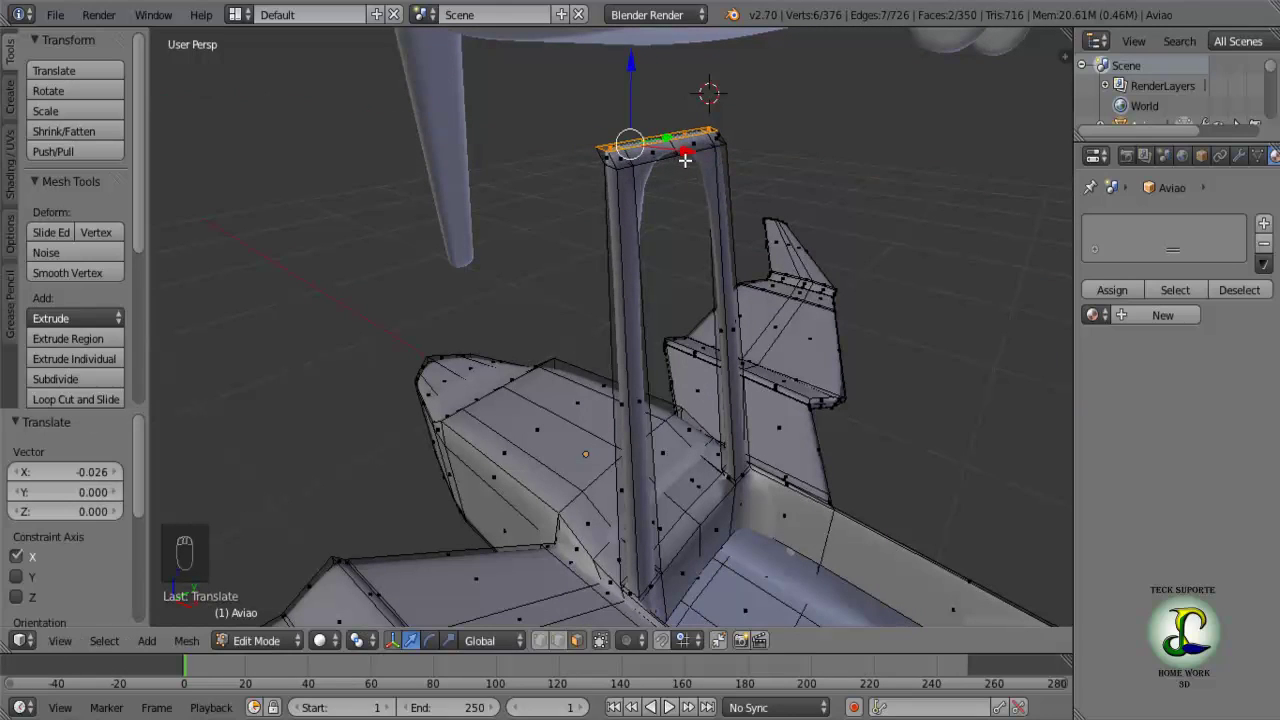
key("ctrl+z")
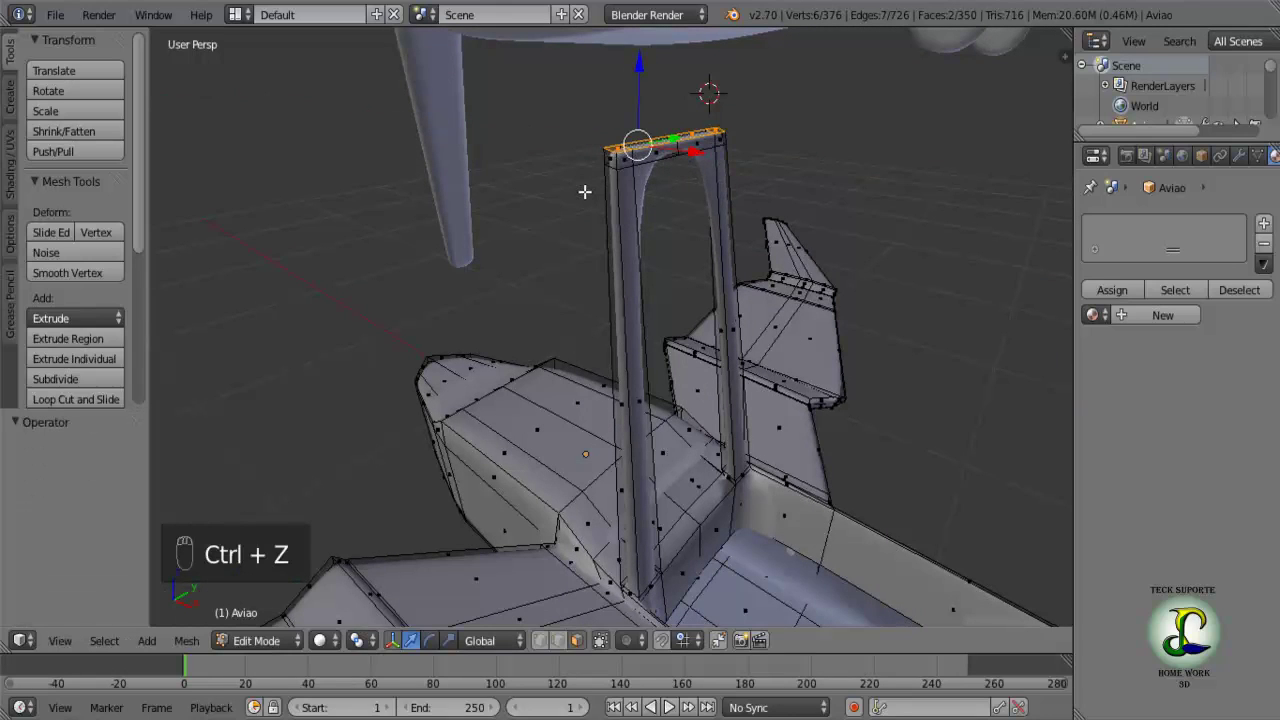
key("z")
key("b")
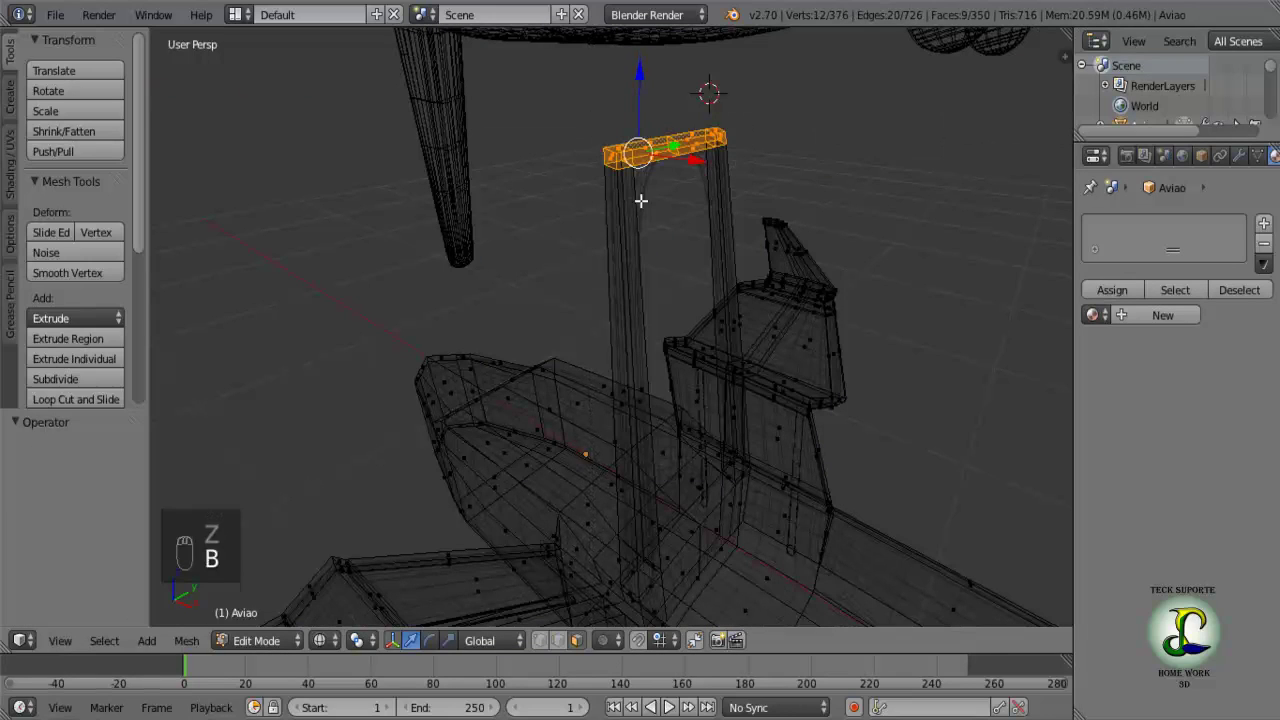
left_click_drag(698, 157, 686, 159)
key("z")
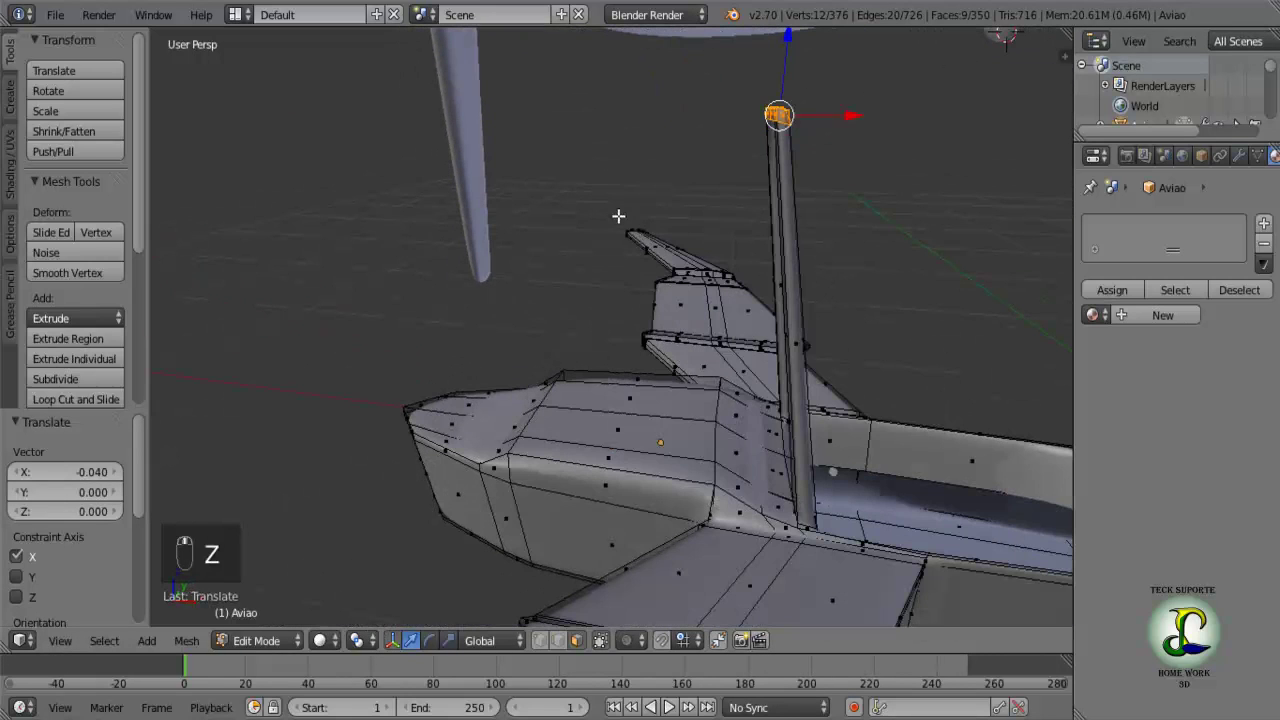
left_click_drag(855, 109, 763, 138)
Raise the strut top and nudge it forward to meet the nacelle's underside.
left_click_drag(716, 187, 612, 259)
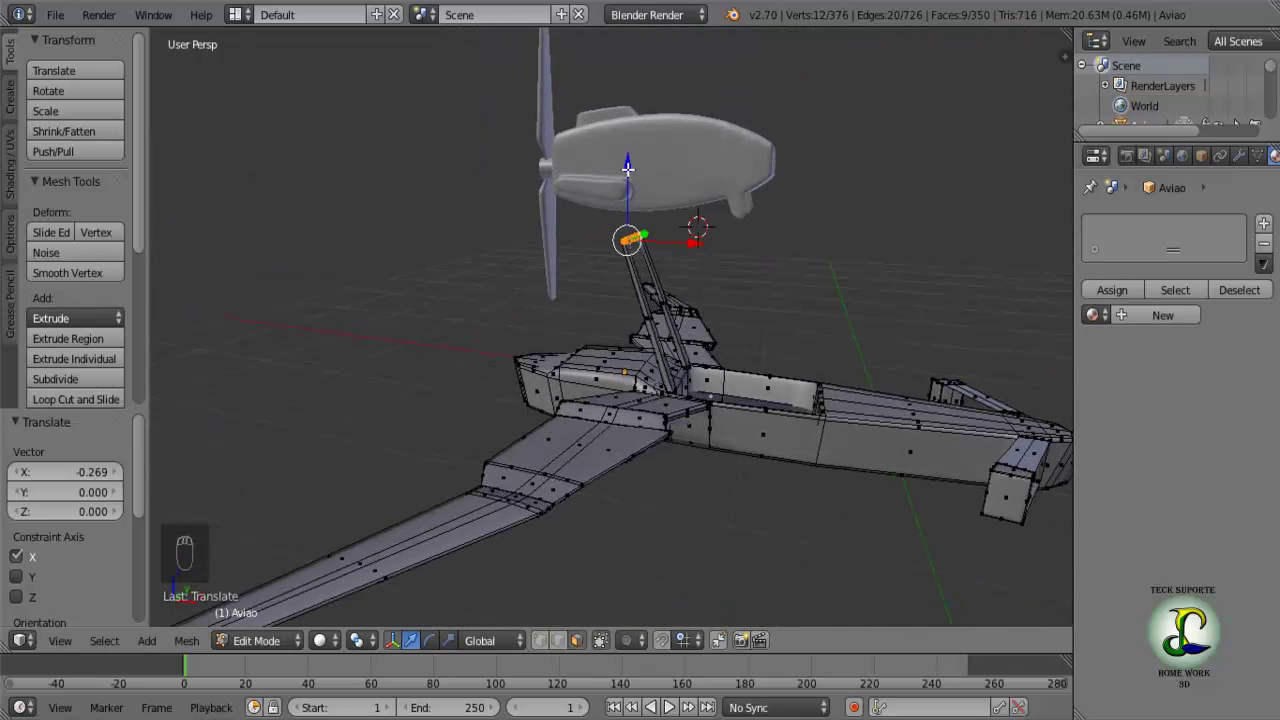
left_click_drag(630, 159, 662, 211)
left_click_drag(662, 211, 718, 186)
left_click_drag(718, 186, 691, 191)
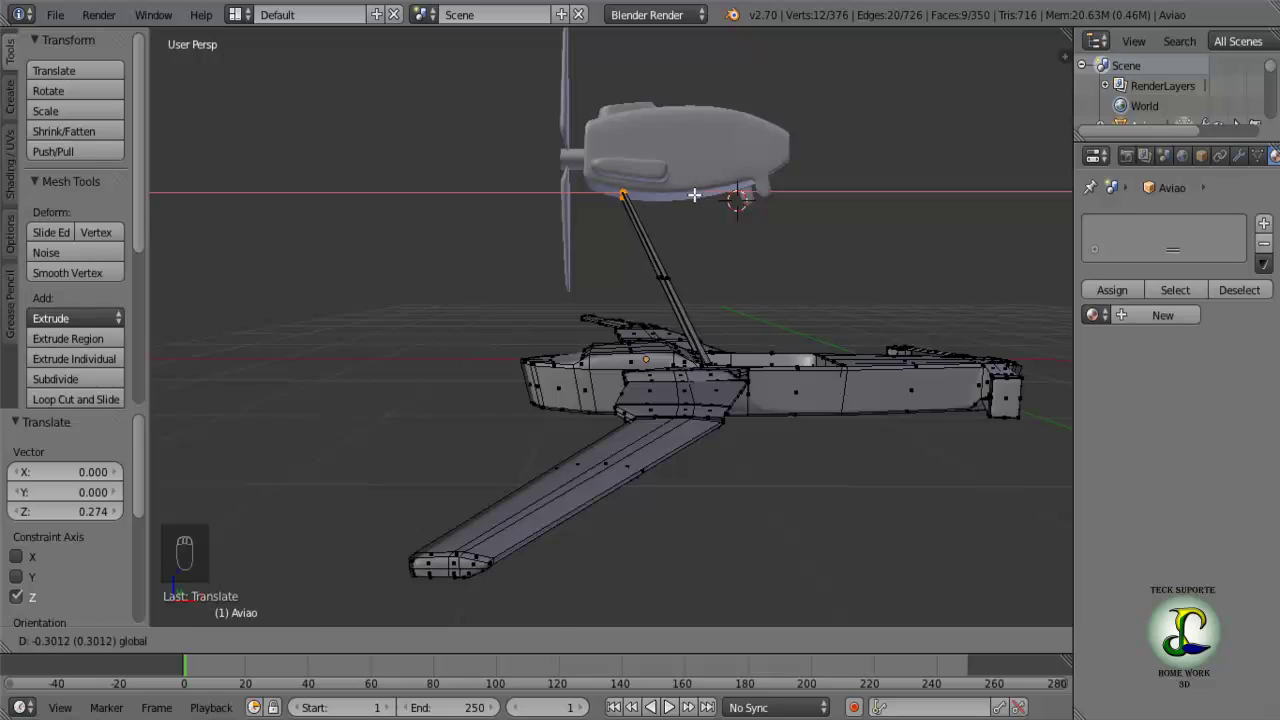
left_click_drag(685, 210, 570, 270)
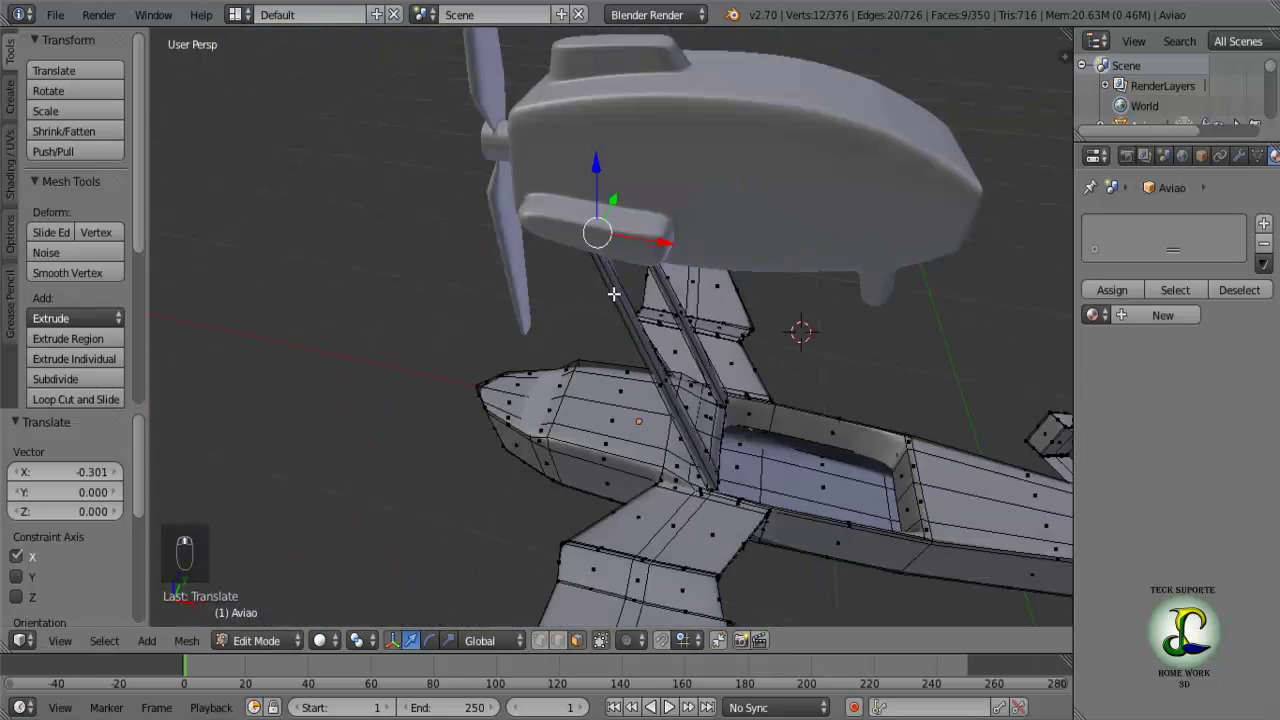
Lower the strut top slightly so it sits snugly under the nacelle, then leave Edit Mode.
key("Tab")
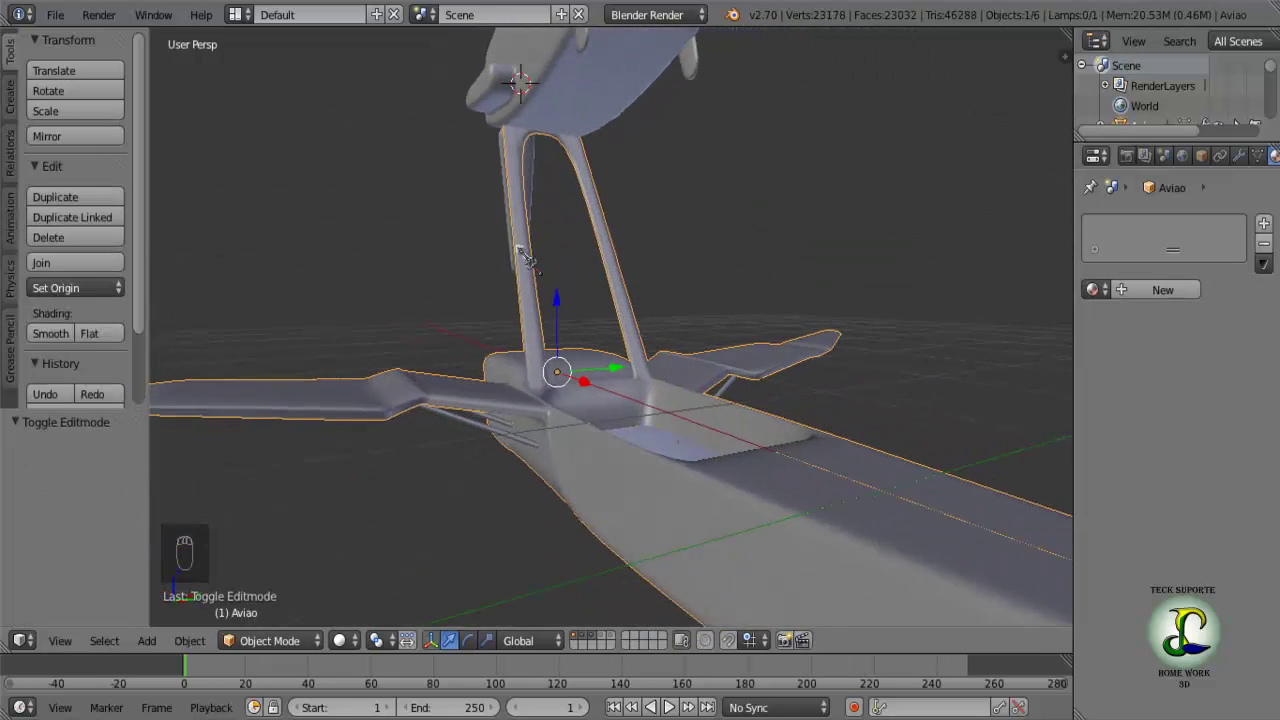
key("Tab")
left_click_drag(547, 207, 541, 55)
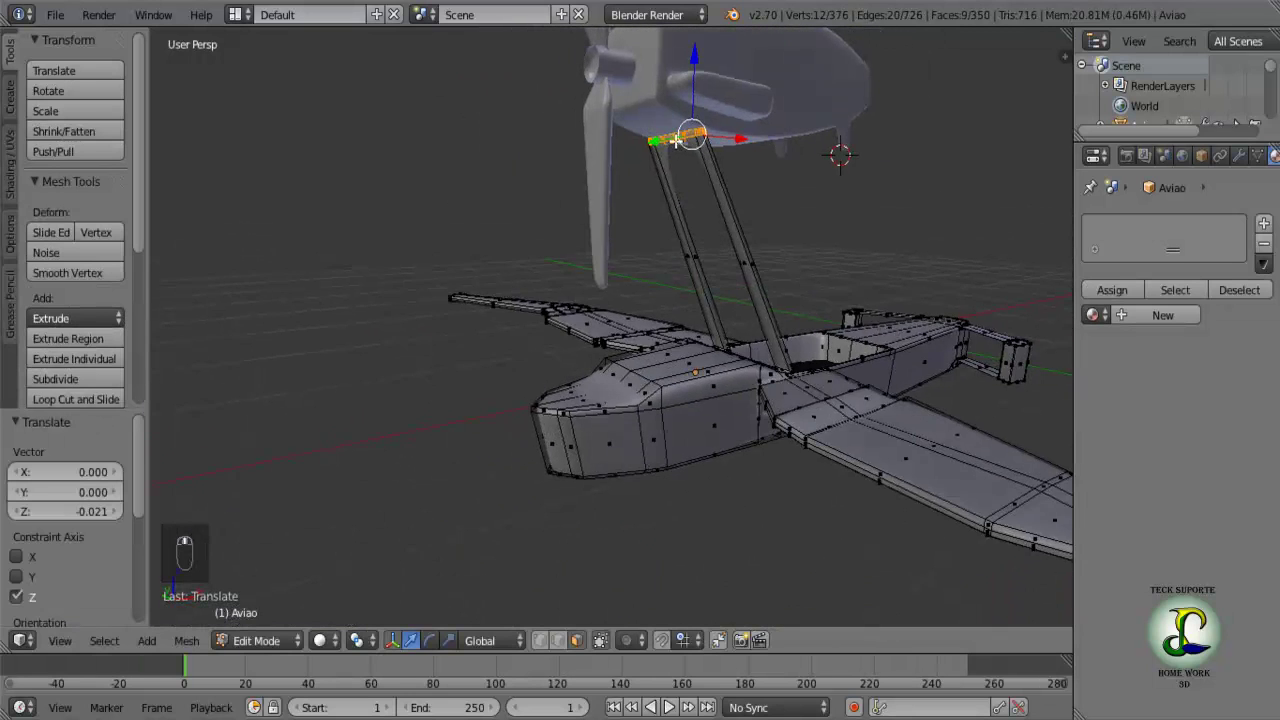
key("Tab")
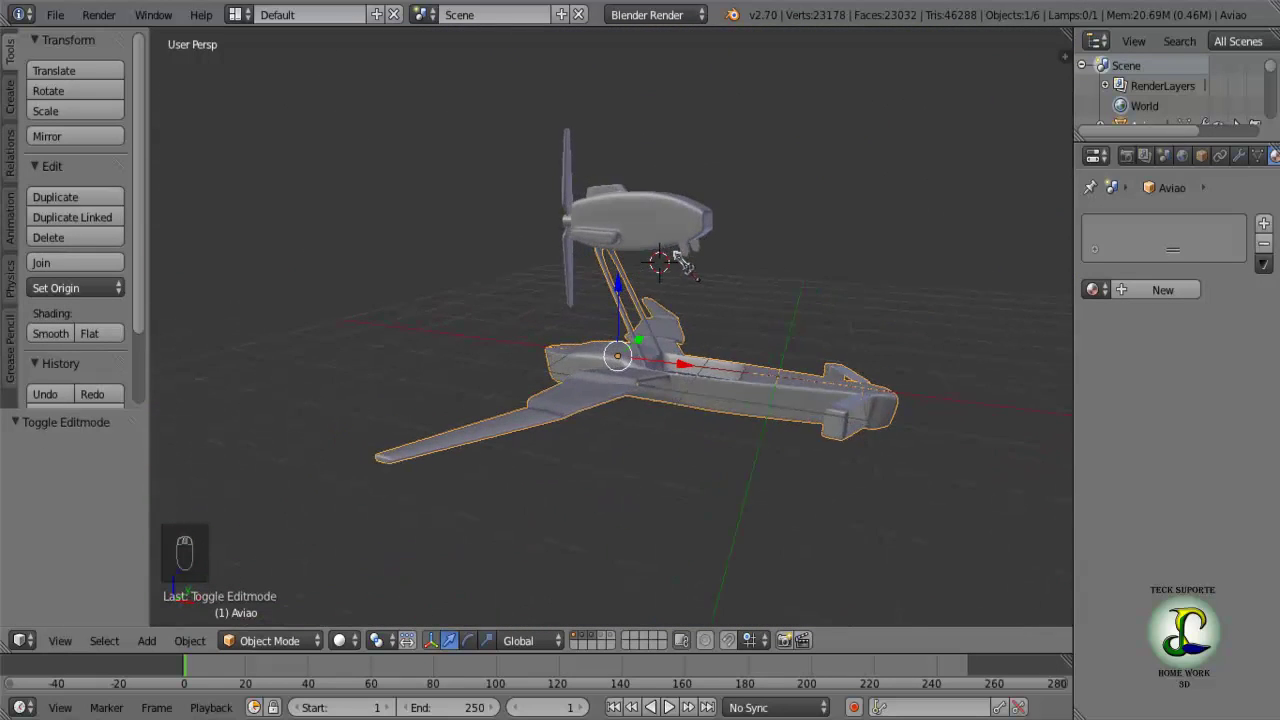
key("Tab")
Add an edge loop around the fuselage behind the cockpit.
key("Tab")
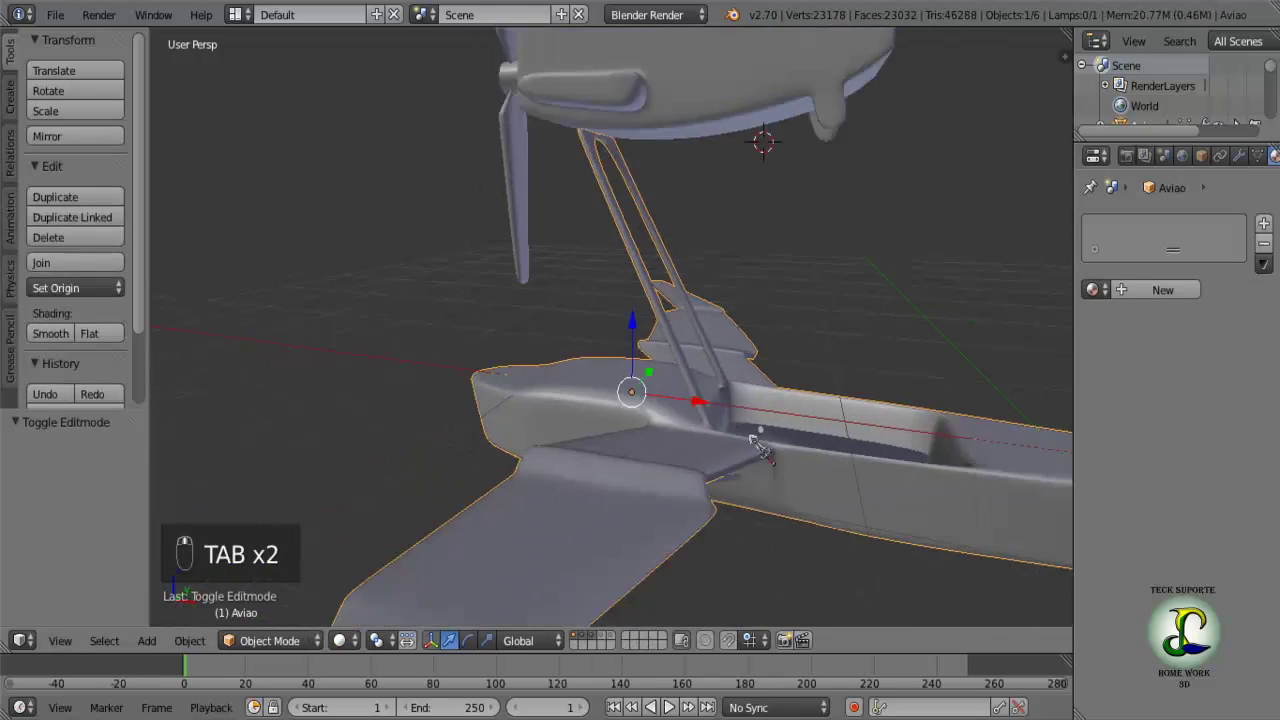
key("Tab")
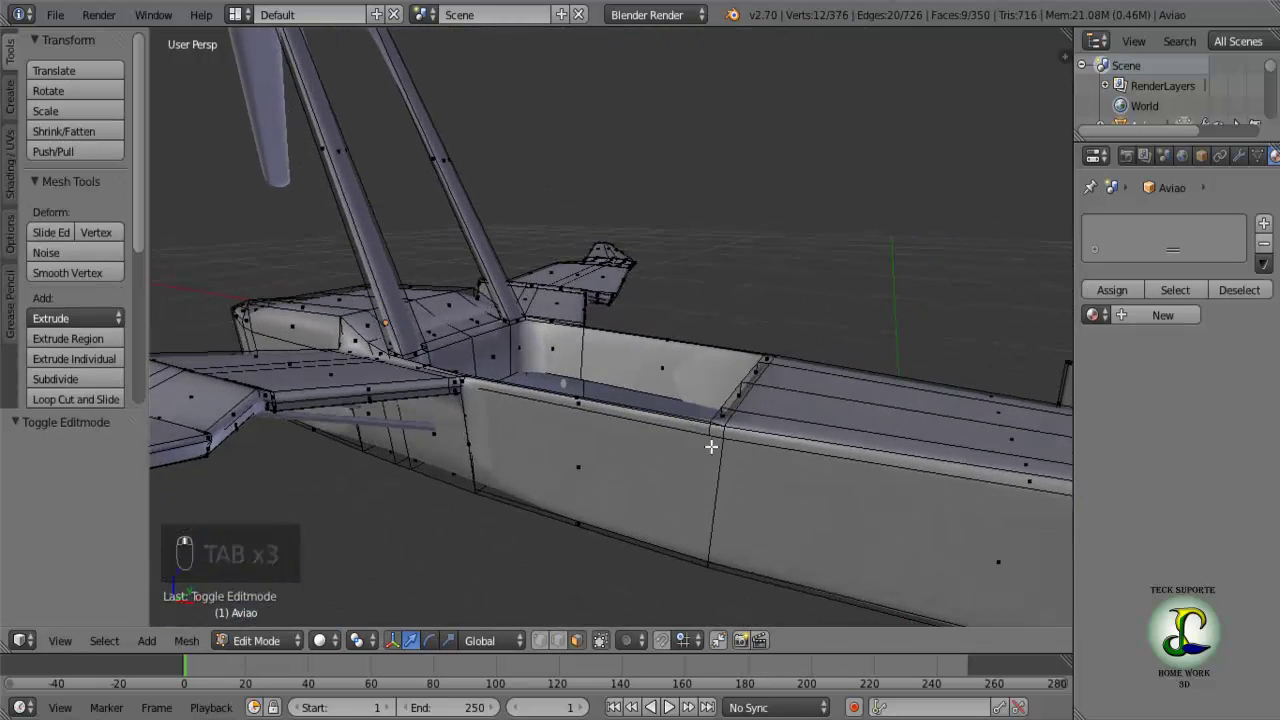
left_click_drag(740, 445, 748, 384)
key("ctrl+r")
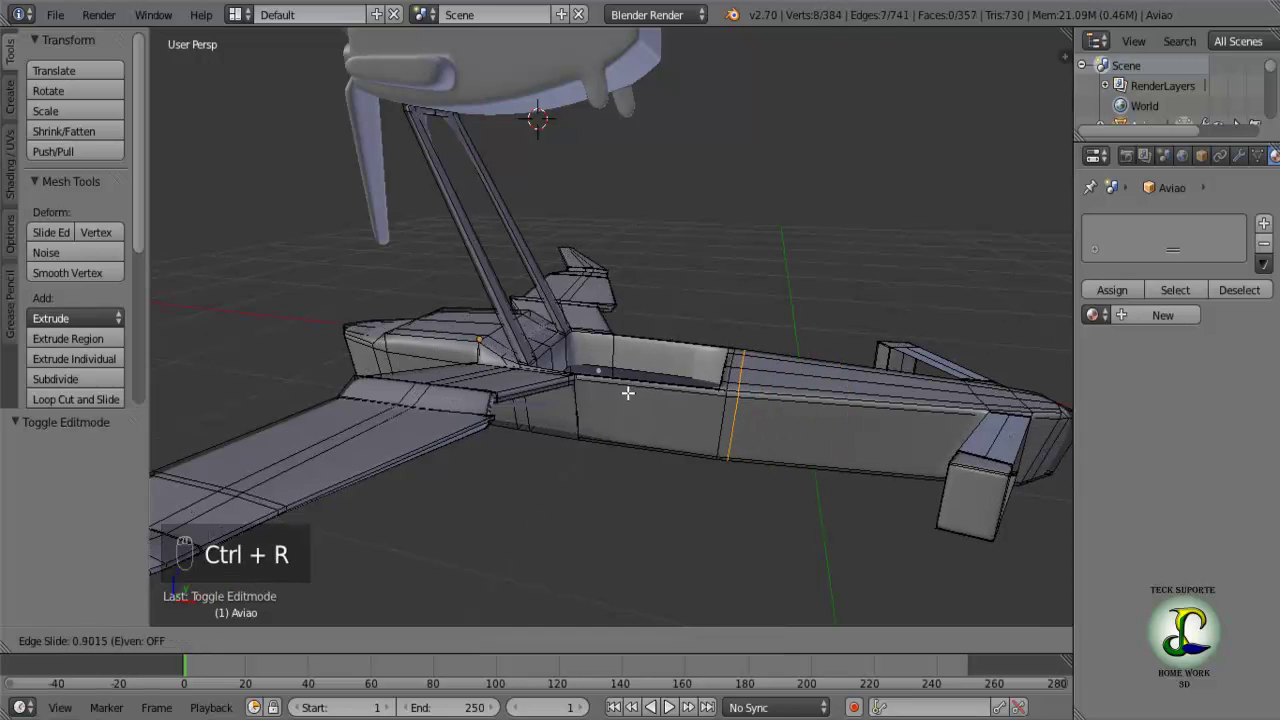
left_click_drag(697, 401, 595, 455)
Extrude the new top edge straight up into a tall upright post.
key("e")
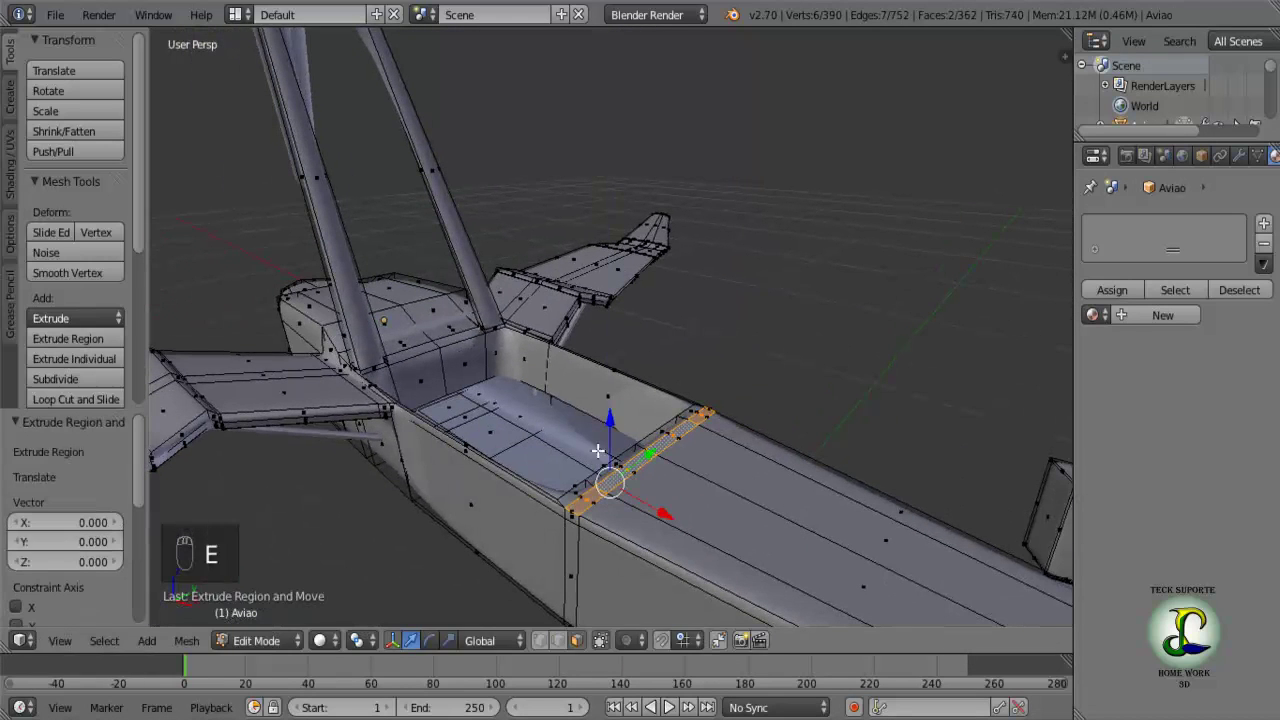
left_click_drag(613, 416, 597, 132)
left_click_drag(625, 217, 594, 209)
left_click_drag(594, 209, 645, 224)
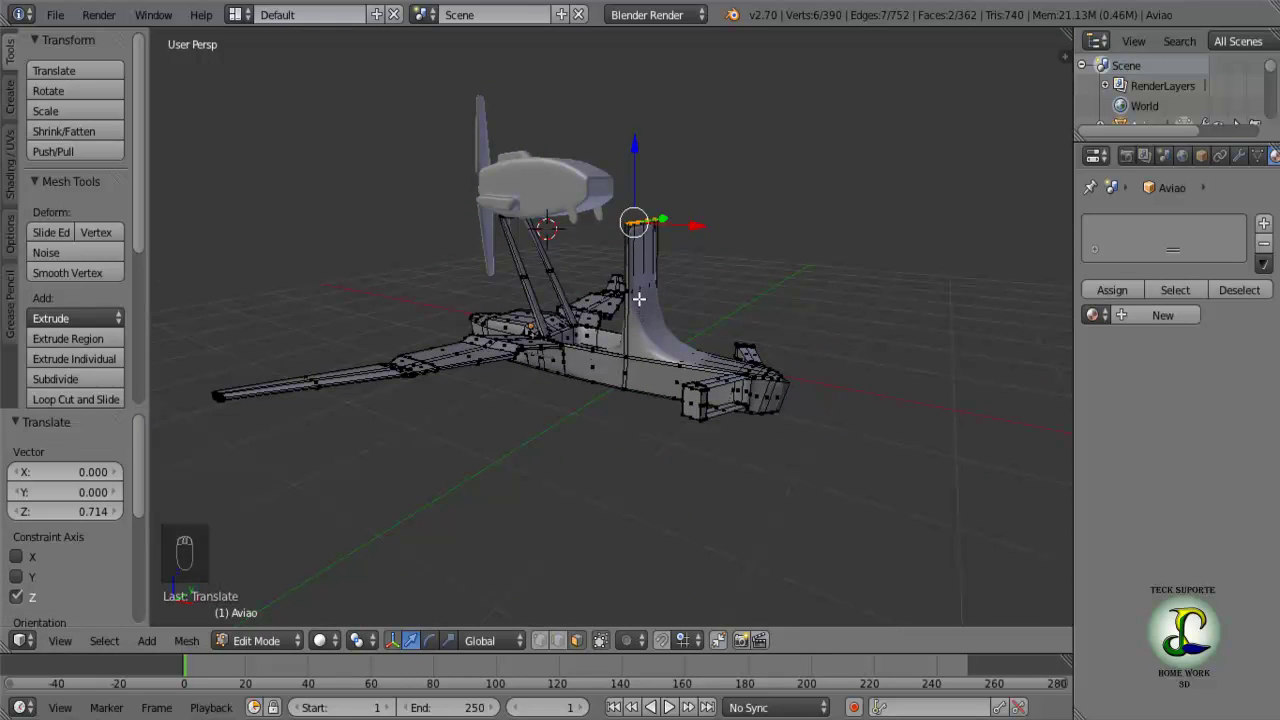
Cut a loop through the upright and delete its middle faces to open the frame.
key("ctrl+r")
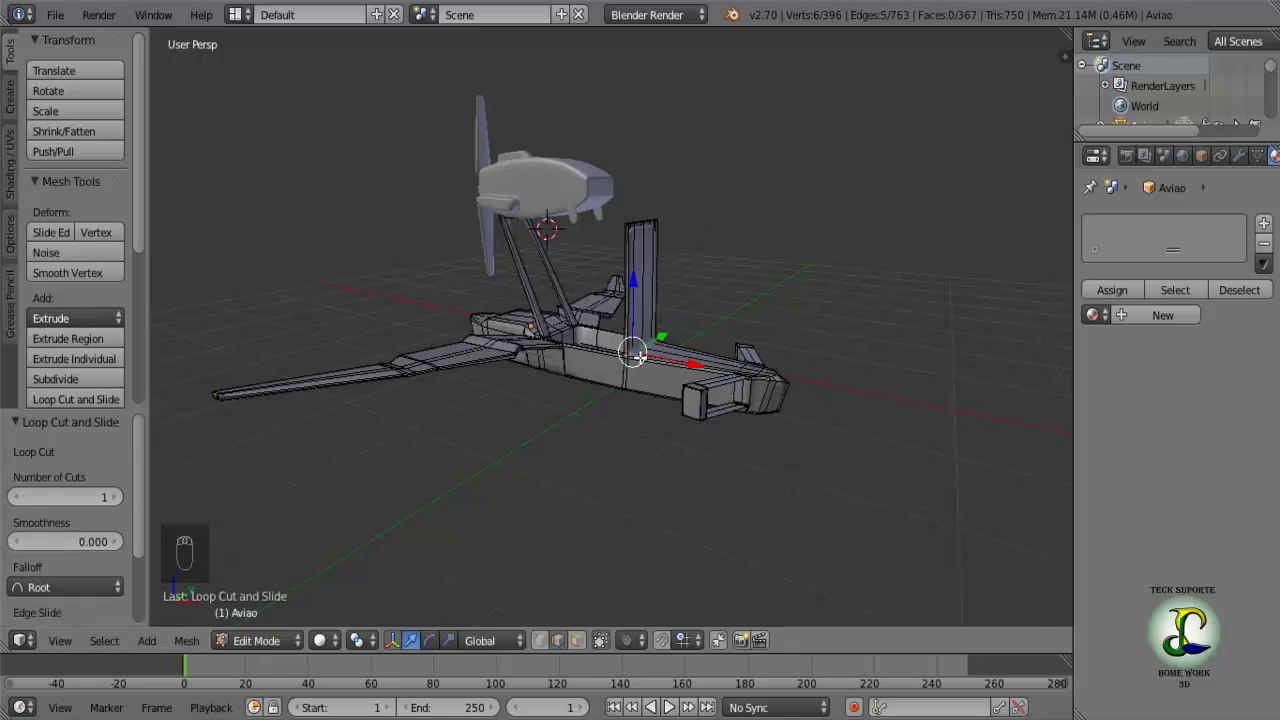
middle_click(696, 298)
middle_click(733, 301)
middle_click(737, 326)
middle_click(708, 327)
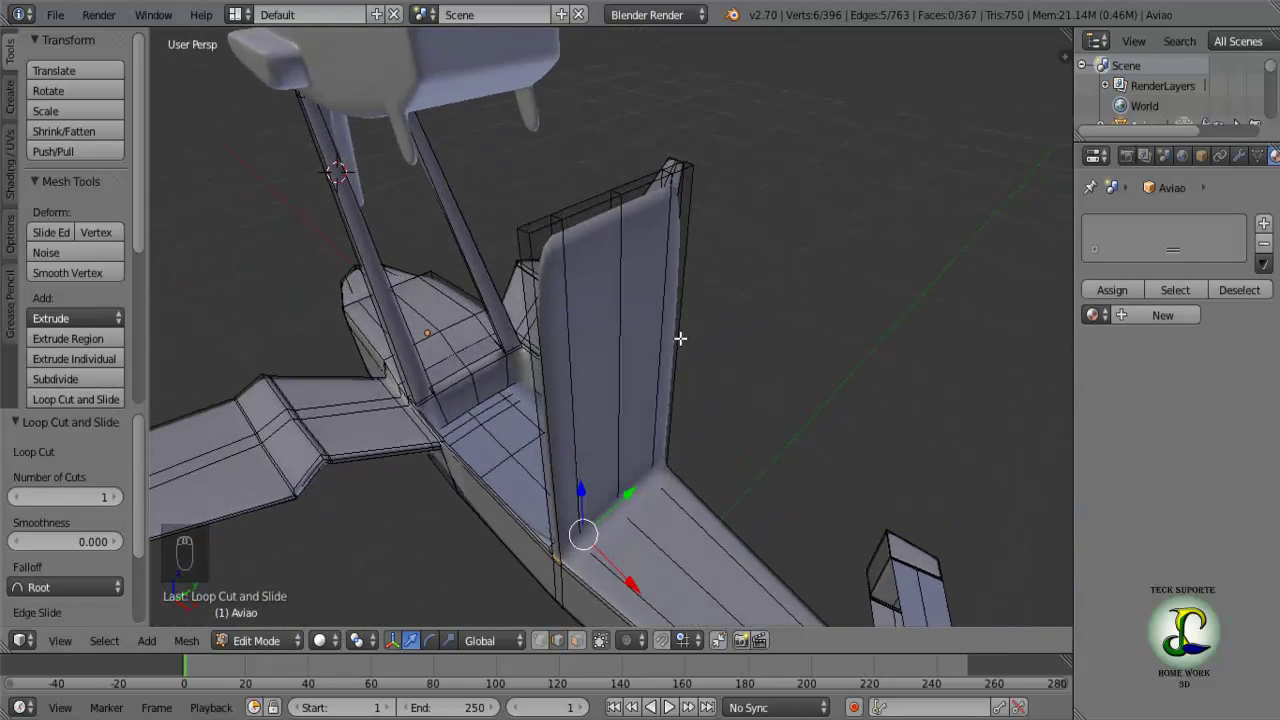
left_click_drag(598, 646, 568, 414)
left_click_drag(462, 307, 484, 306)
key("Delete")
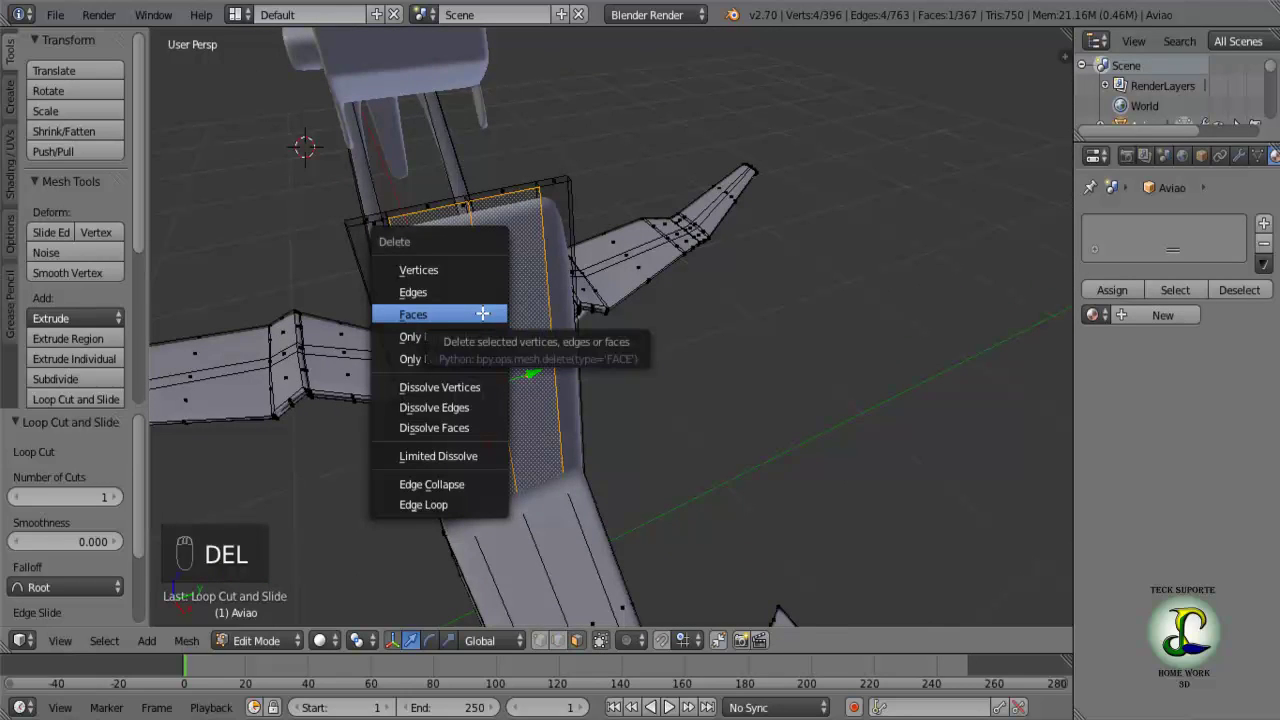
key("a")
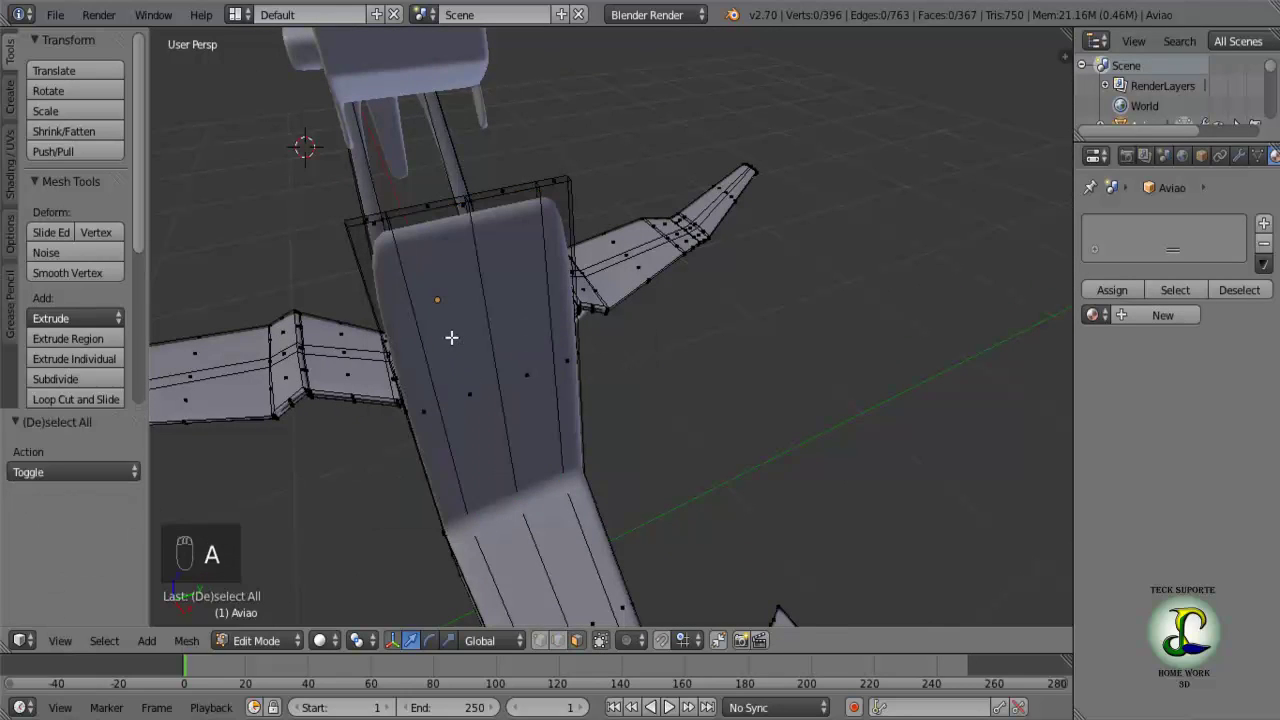
Add edge loops near the top and lower on the upright posts.
key("ctrl+r")
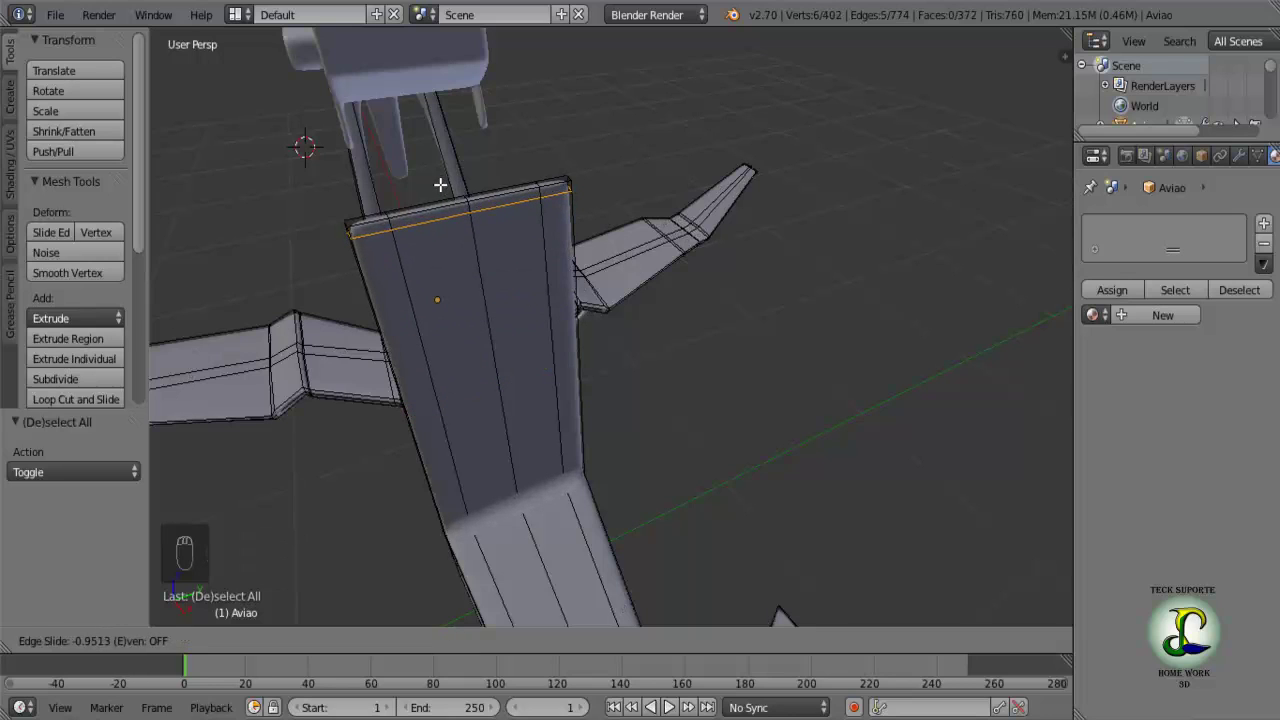
key("ctrl+r")
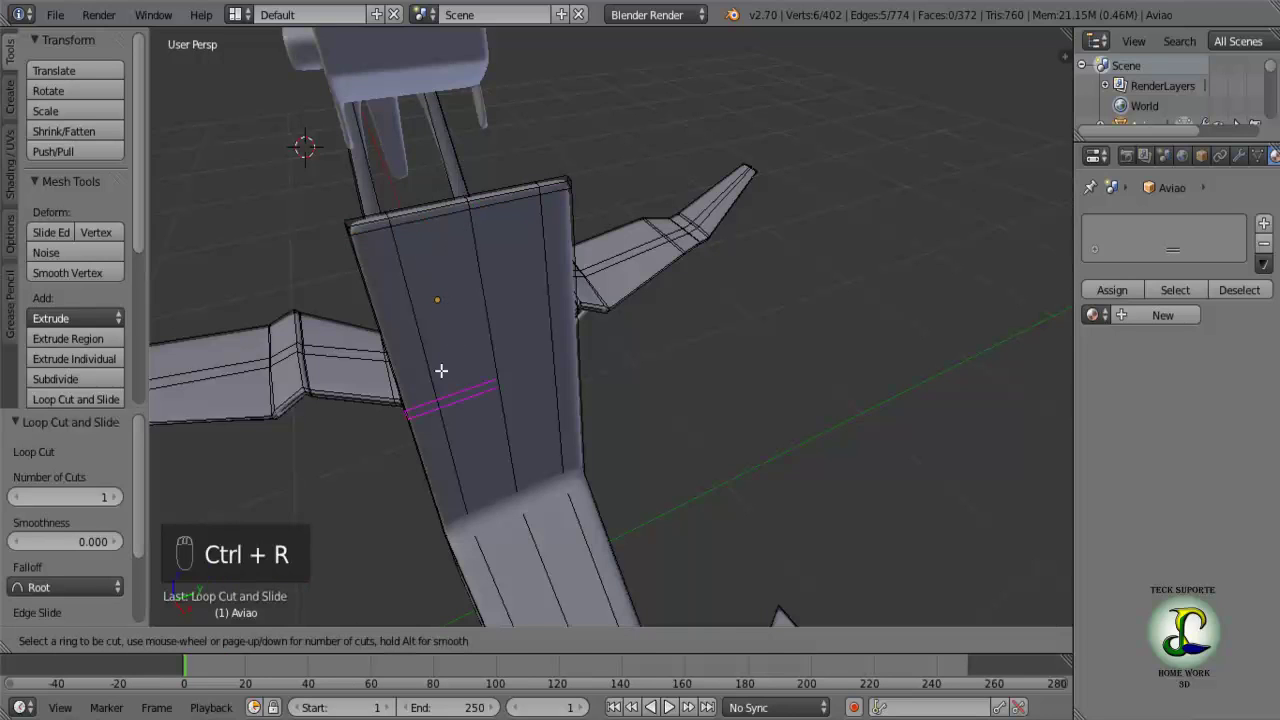
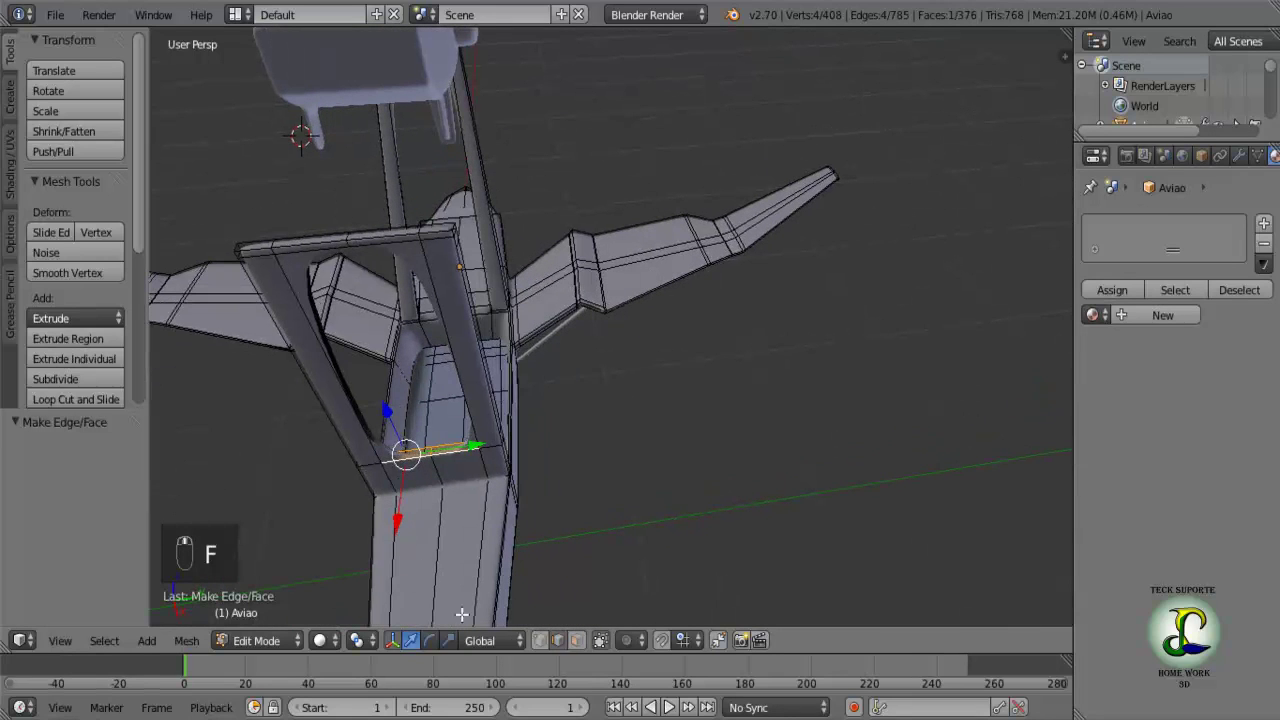
Select the frame's inner vertical edges and fill the gap between them with a face.
left_click(405, 482)
left_click_drag(390, 456, 391, 443)
left_click_drag(391, 443, 288, 244)
left_click_drag(288, 242, 999, 200)
middle_click(999, 200)
left_click_drag(985, 193, 984, 283)
key("f")
left_click_drag(978, 330, 803, 322)
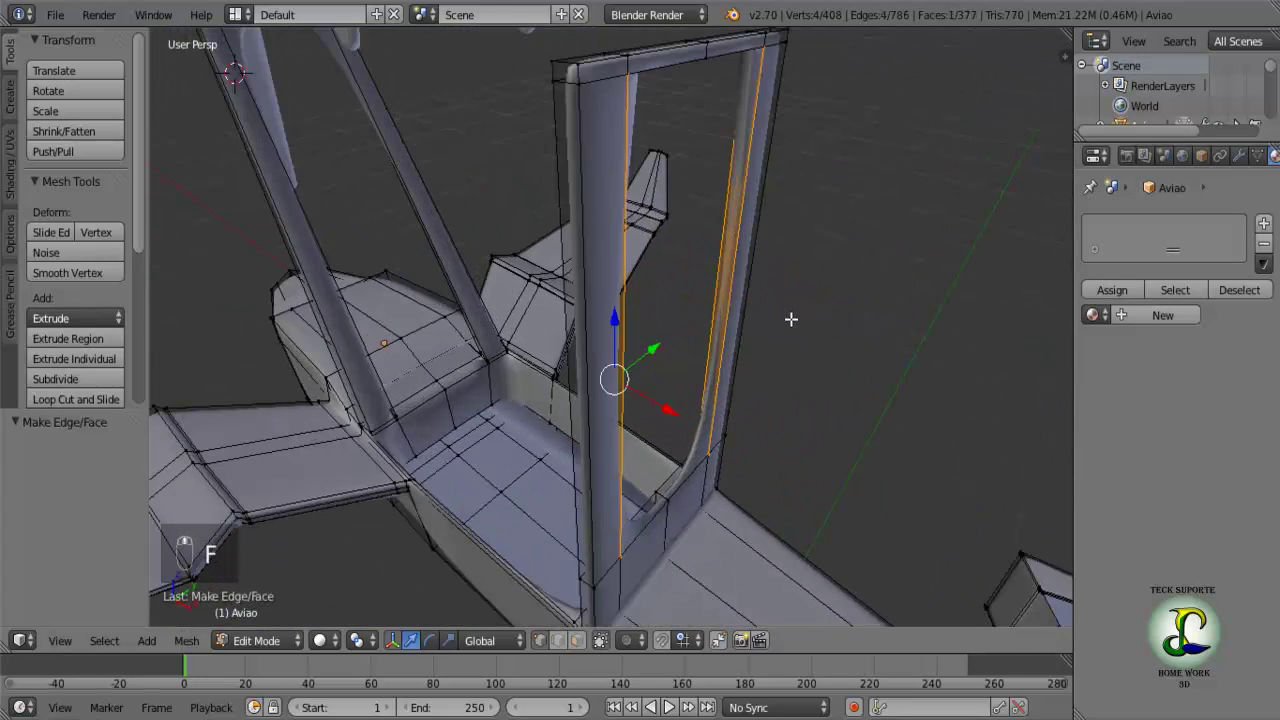
middle_click(817, 279)
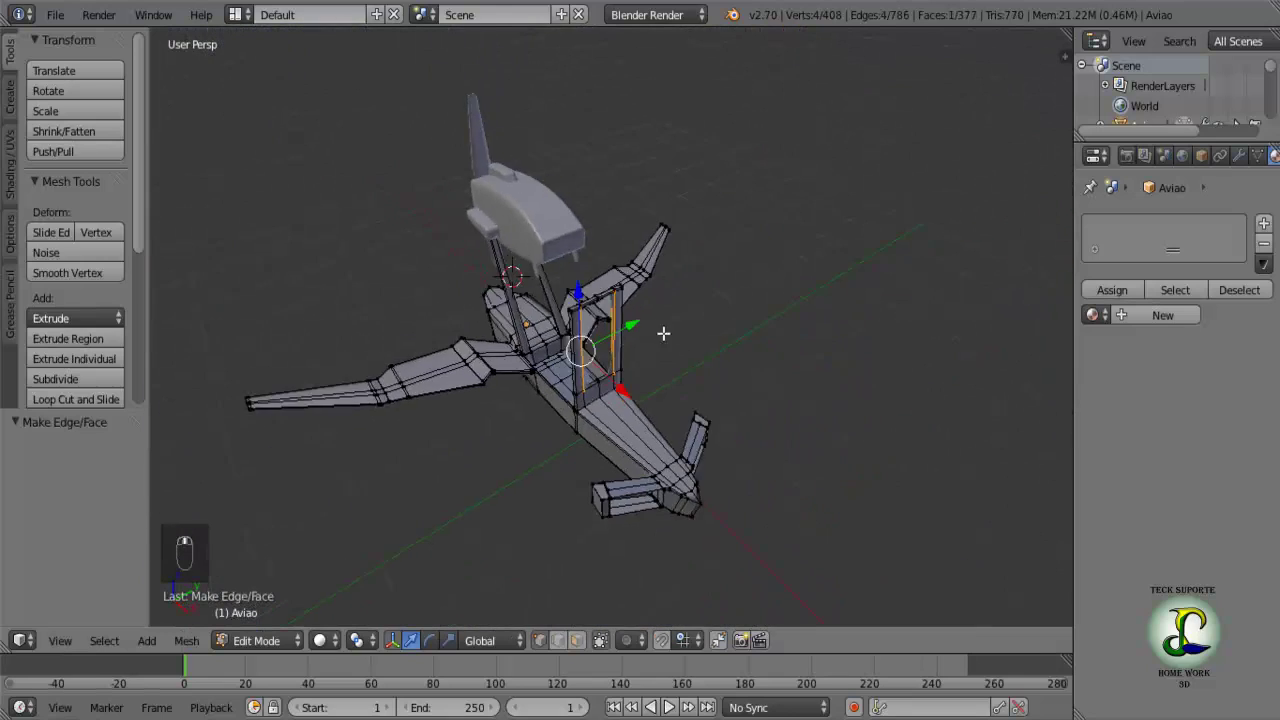
Inspect the open rectangular frame from around the plane, toggling wireframe and Edit Mode.
left_click_drag(698, 307, 701, 274)
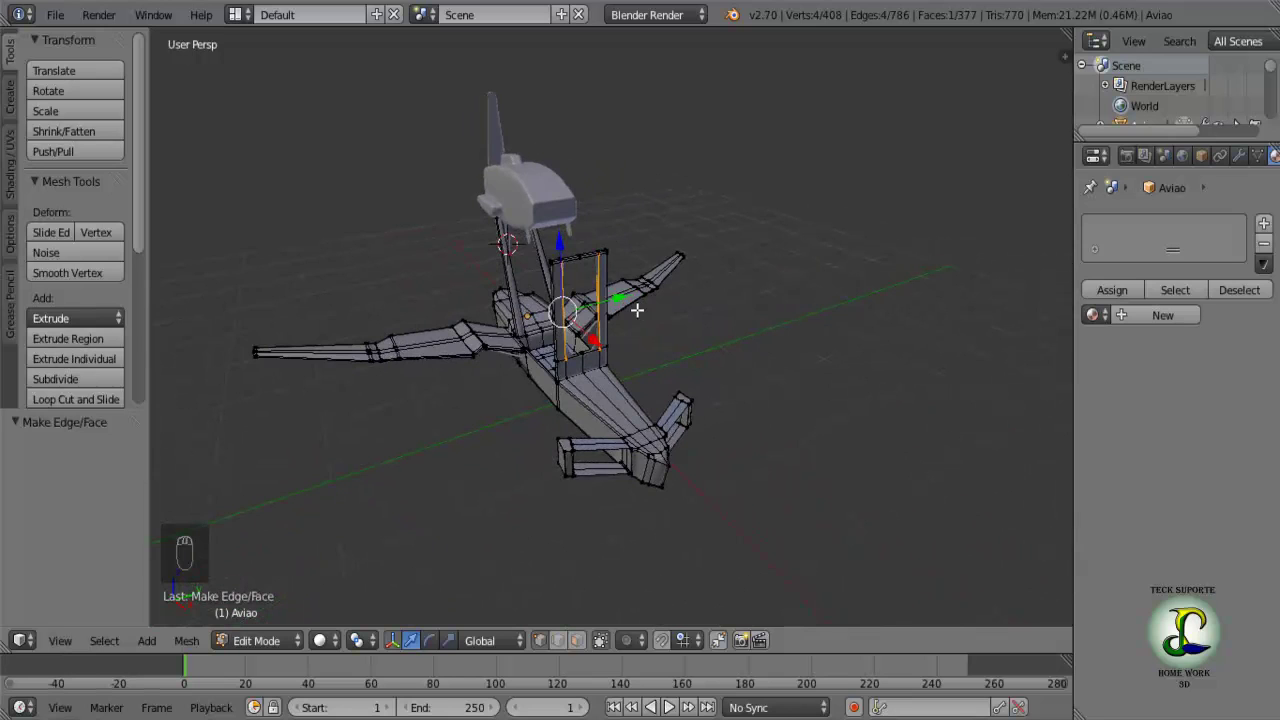
left_click_drag(621, 312, 585, 305)
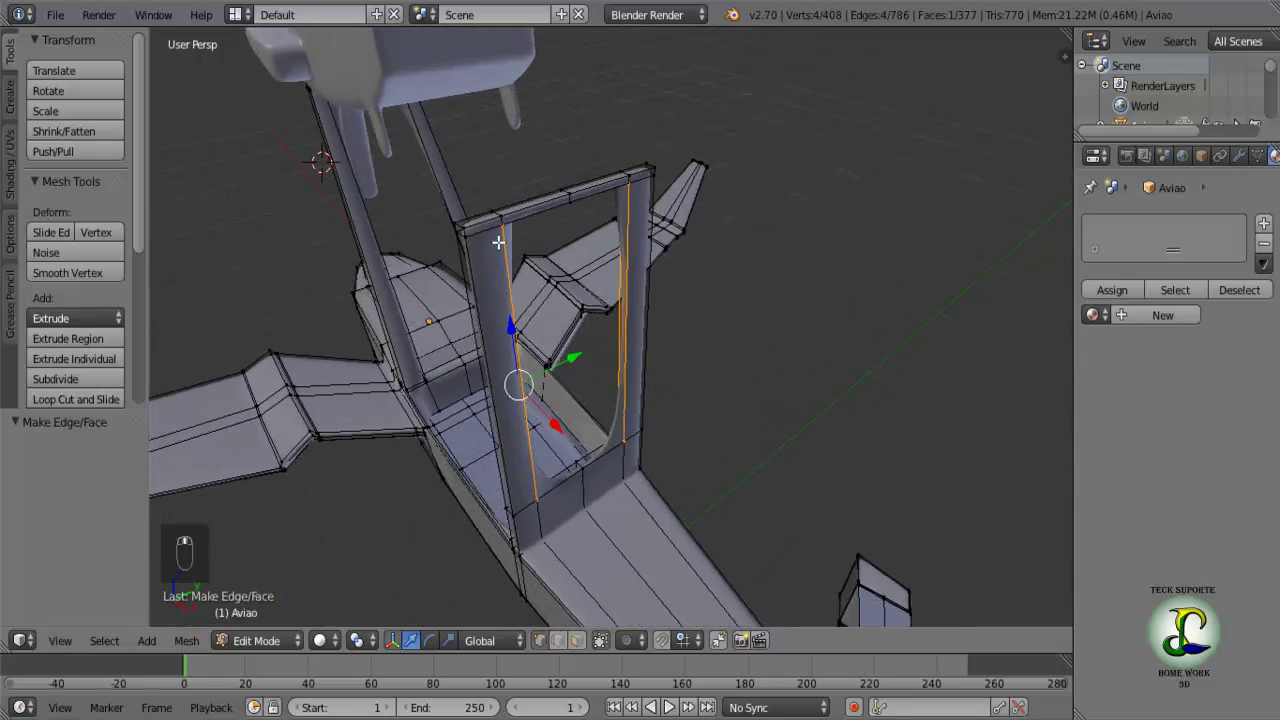
key("z")
key("z")
key("Tab")
key("Tab")
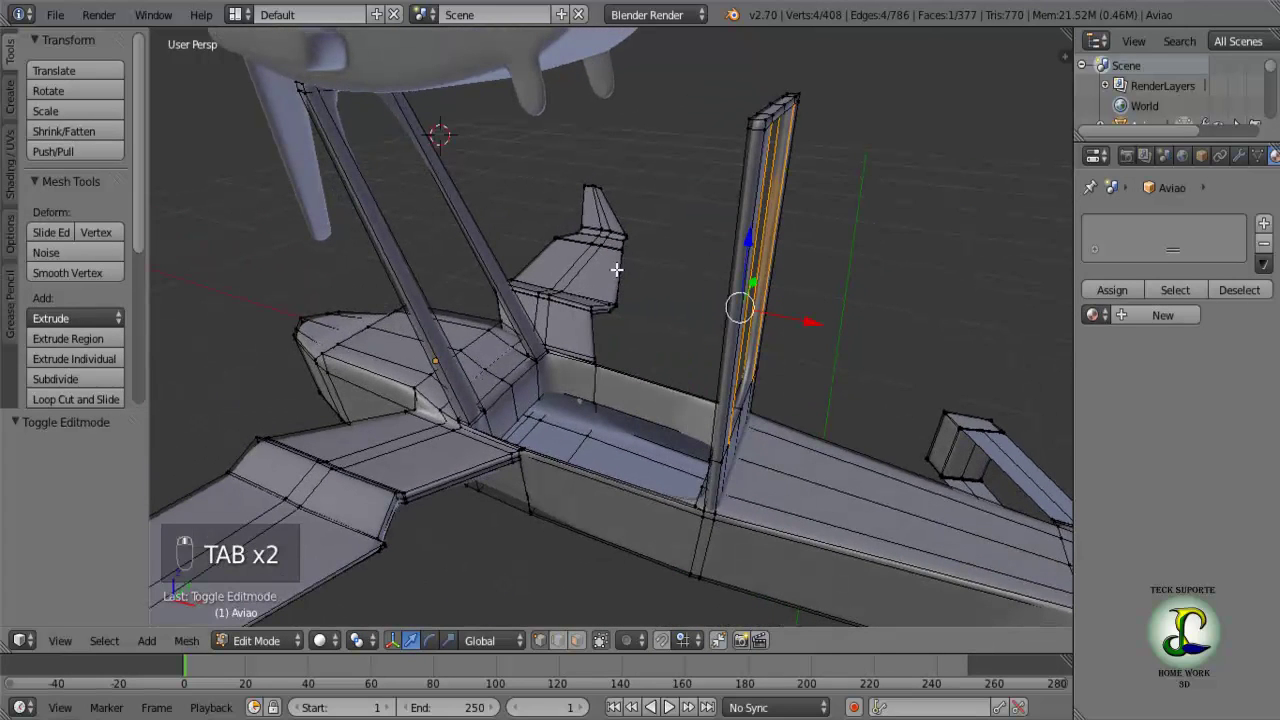
Box-select the frame's top vertices in wireframe and raise the crossbar high above the fuselage.
key("z")
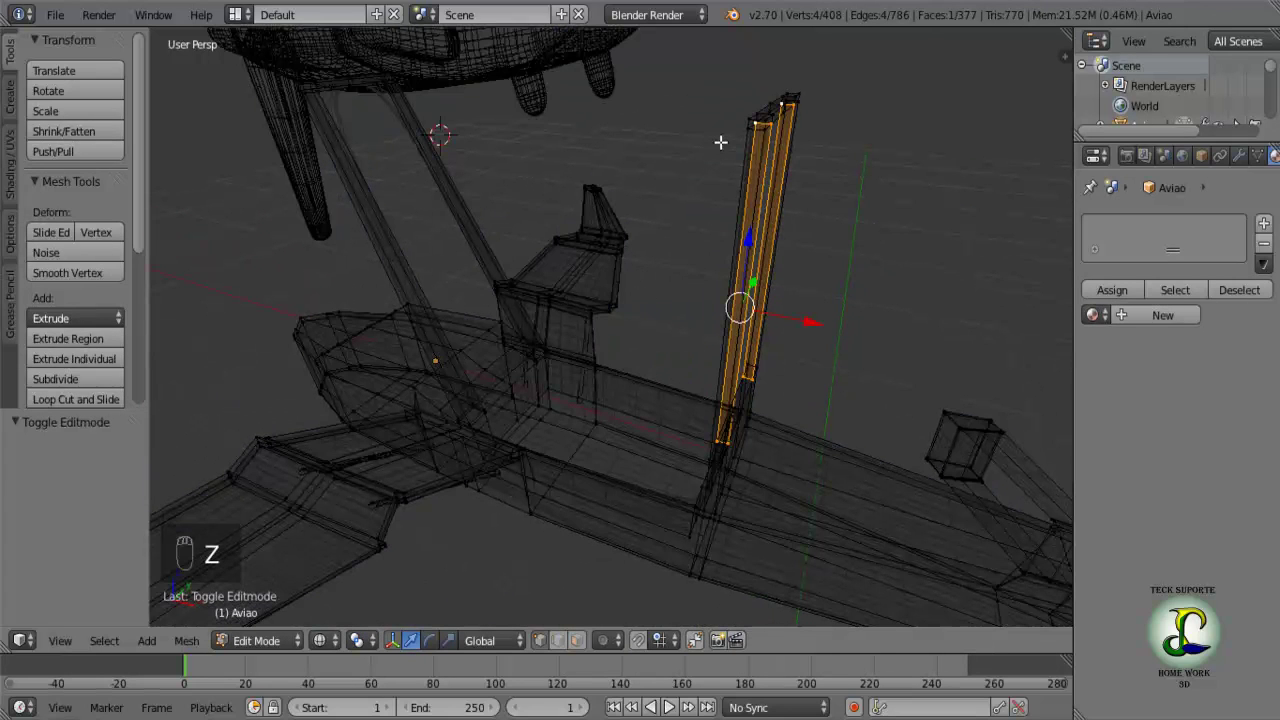
key("a")
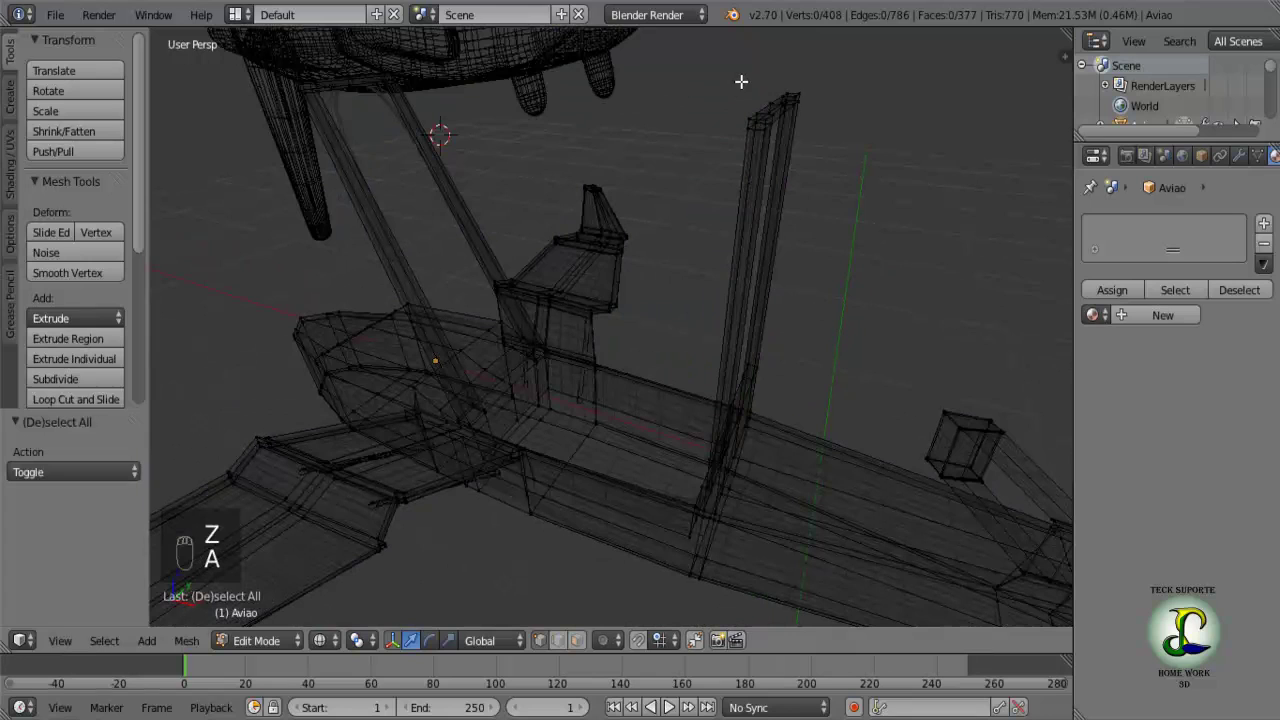
key("b")
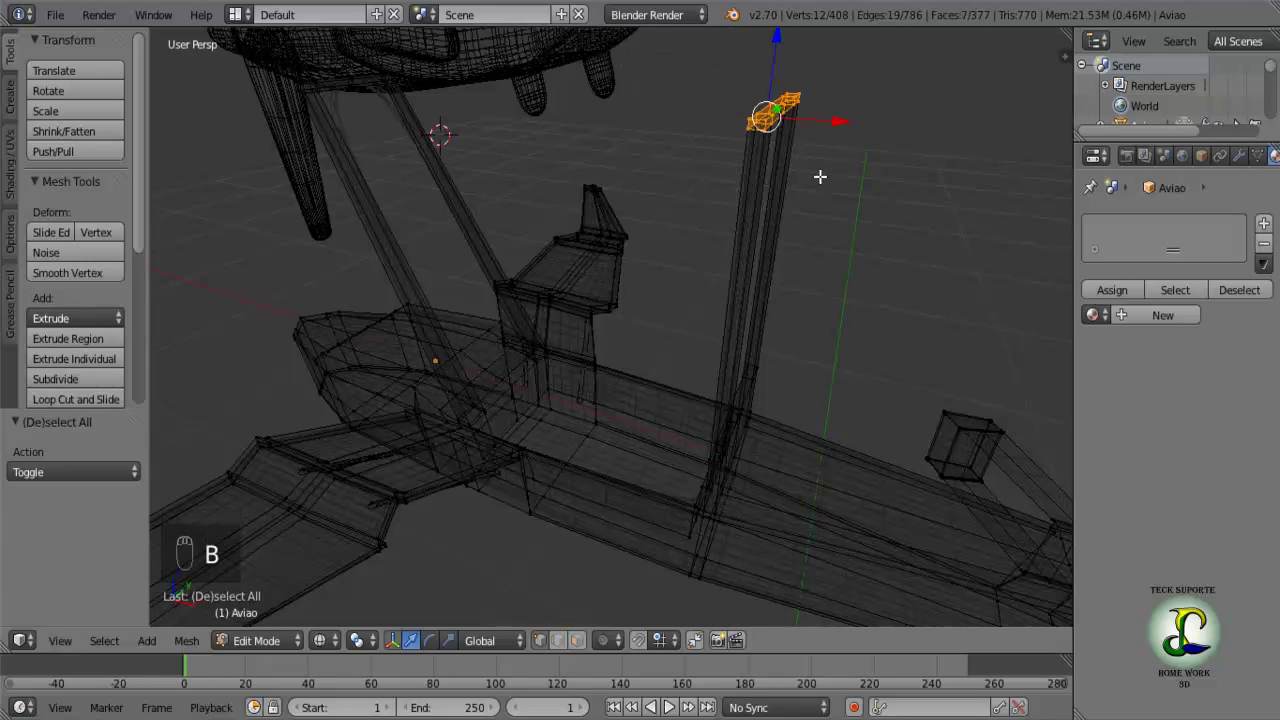
left_click(809, 170)
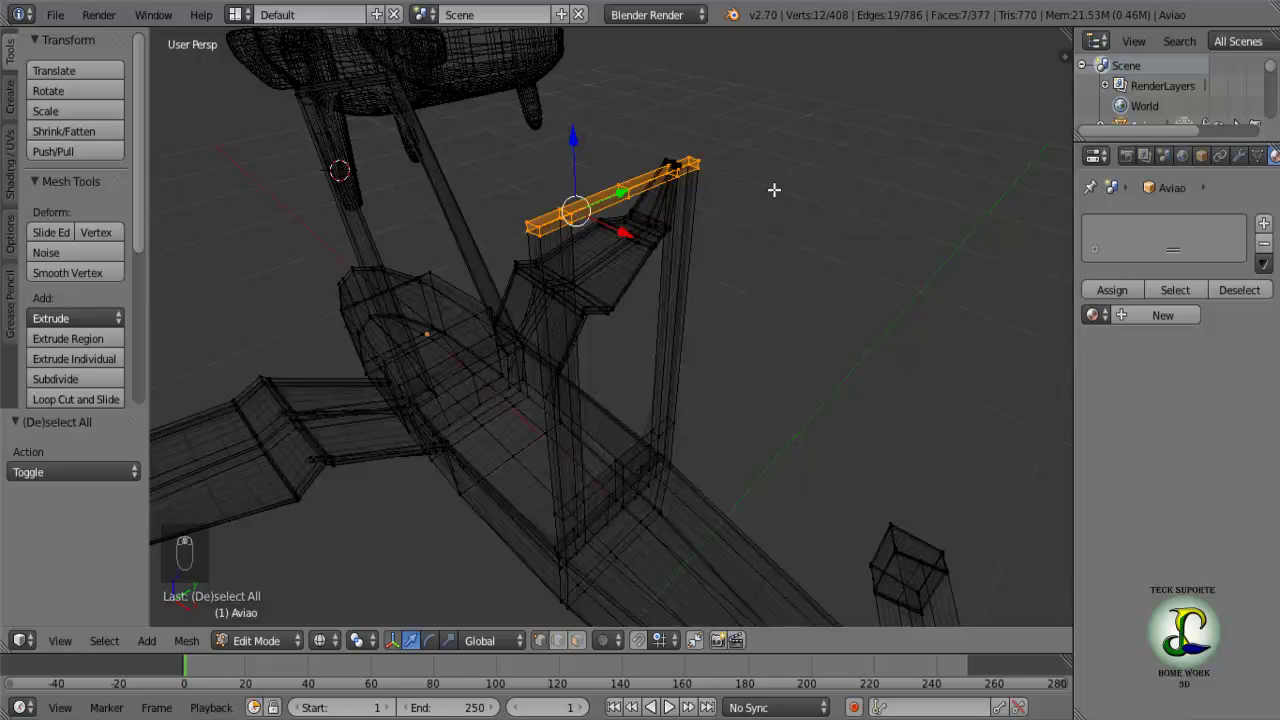
key("z")
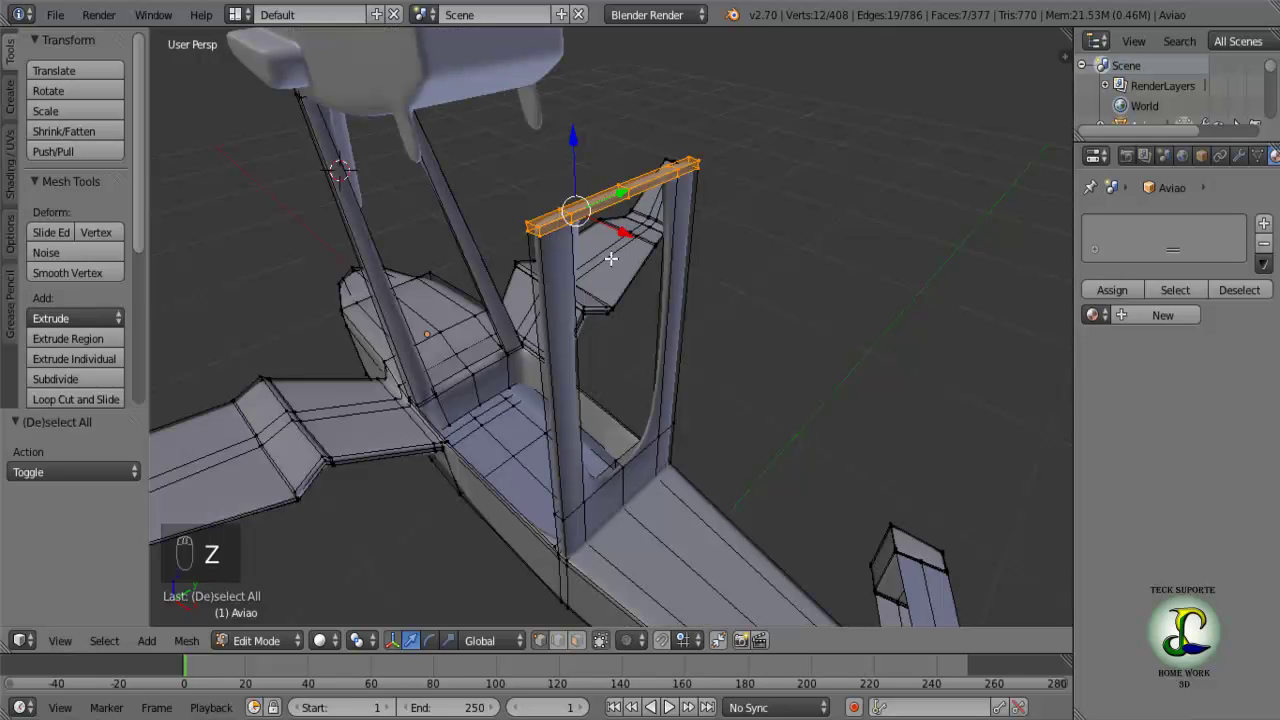
middle_click(553, 277)
left_click_drag(599, 236, 717, 169)
left_click_drag(717, 169, 706, 91)
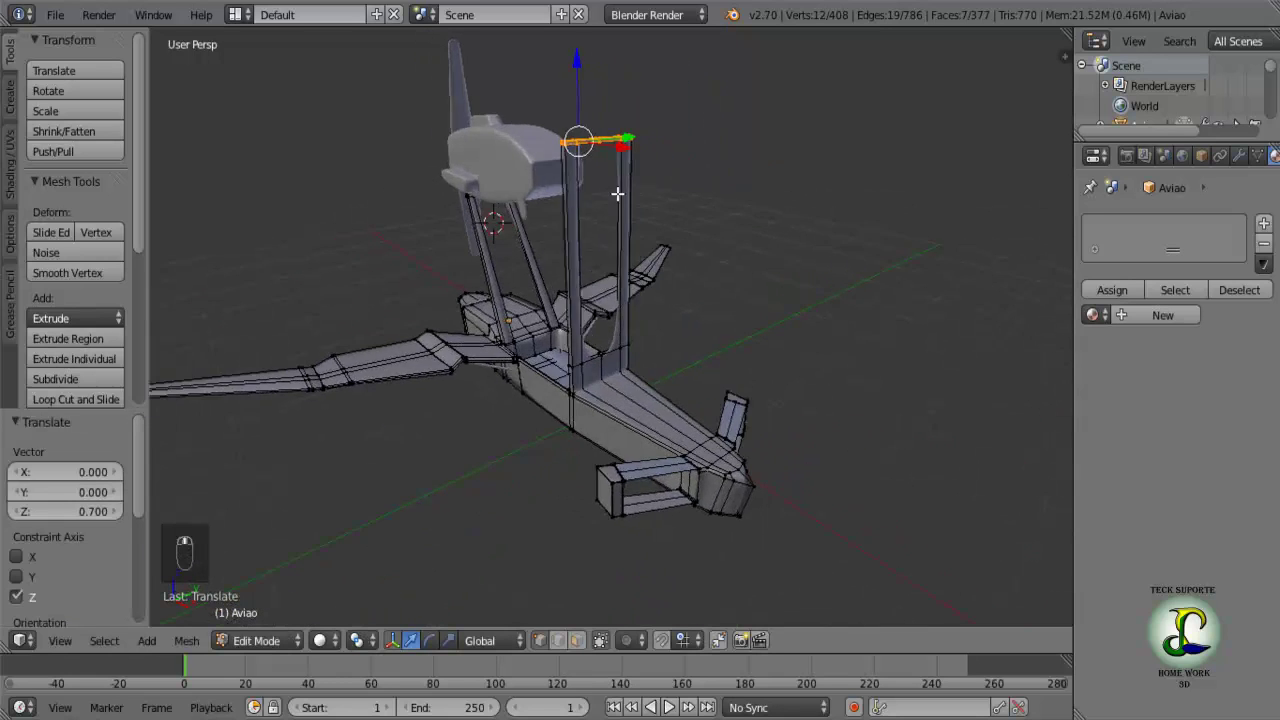
Scale the top crossbar wider, then deselect and look up along the tall posts.
key("s")
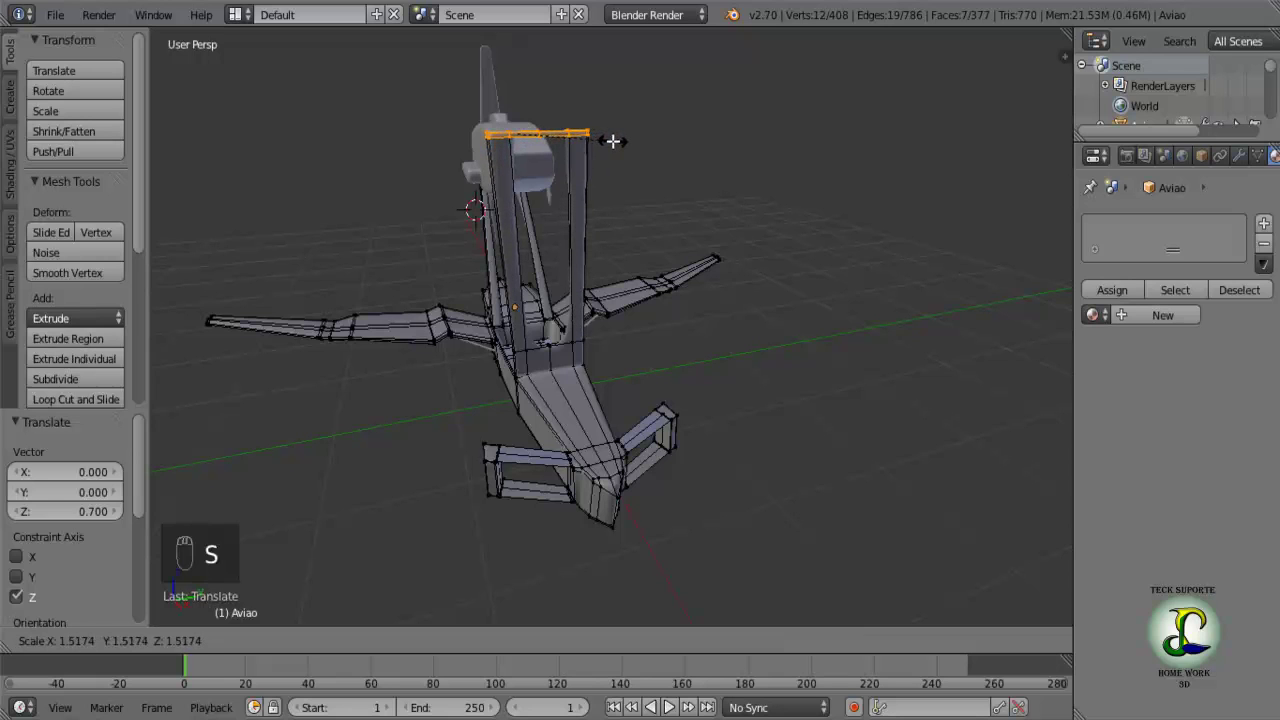
left_click_drag(600, 197, 577, 187)
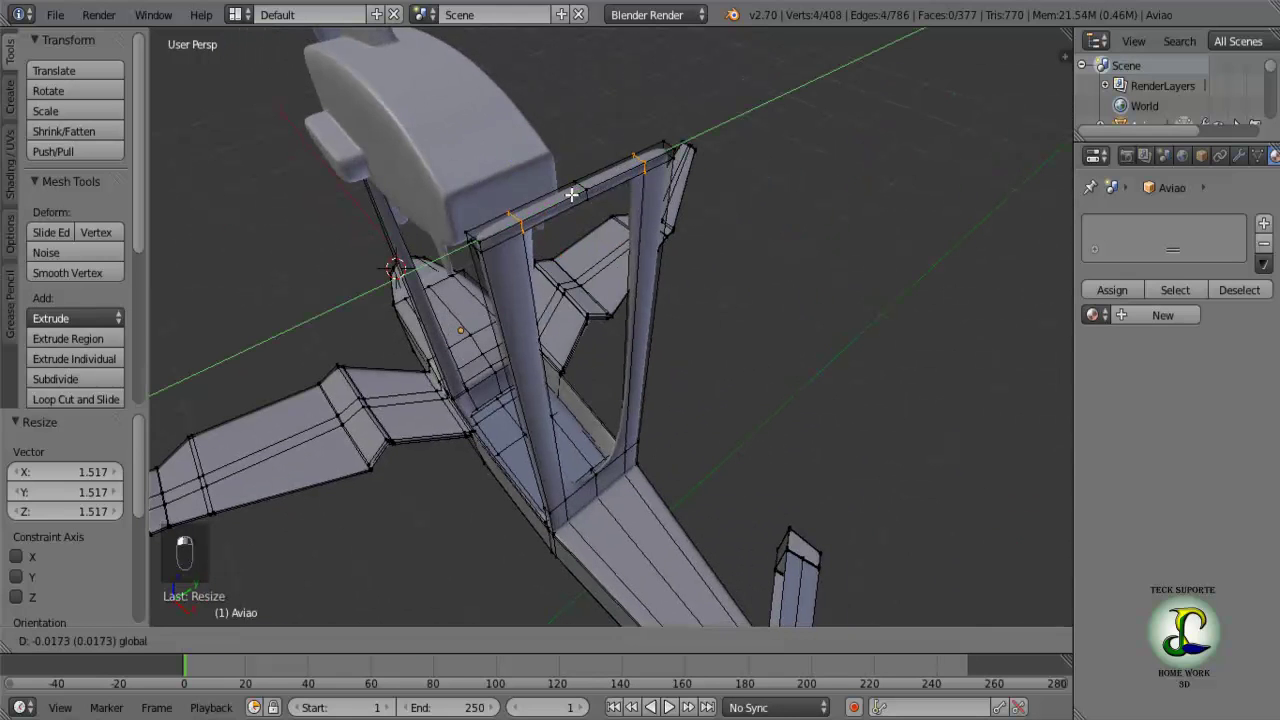
middle_click(546, 197)
middle_click(554, 240)
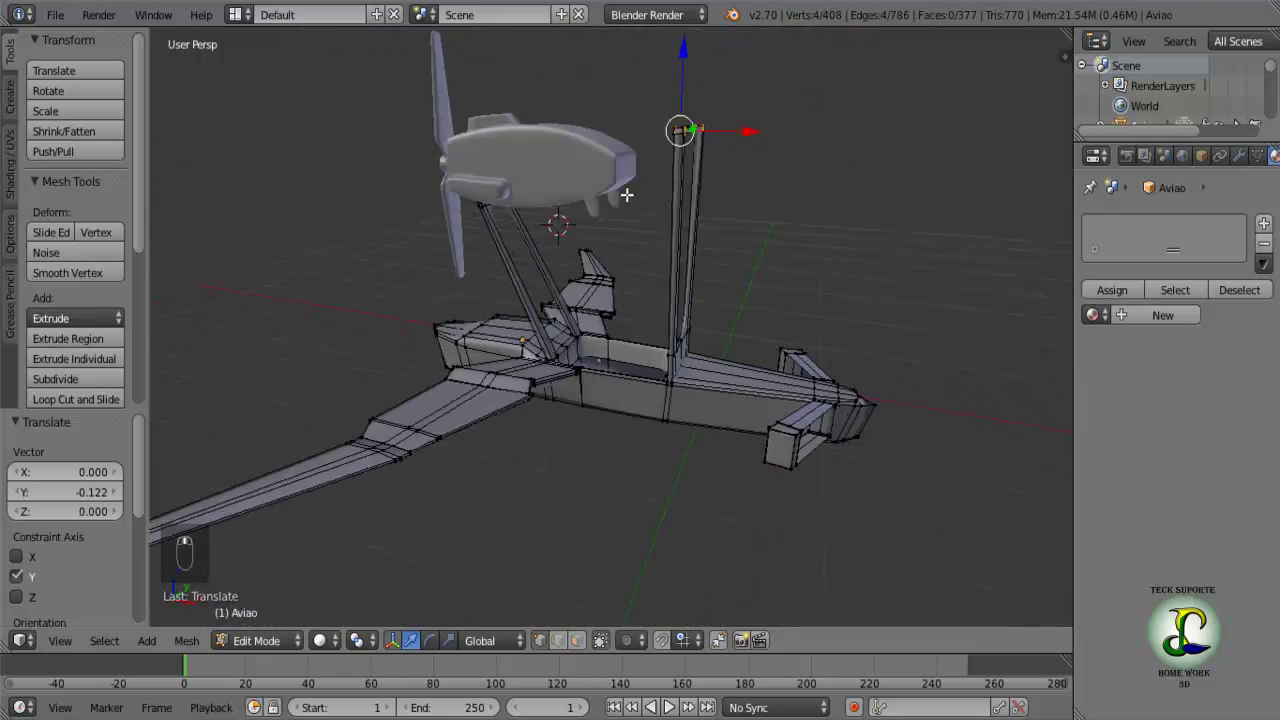
key("a")
middle_click(617, 221)
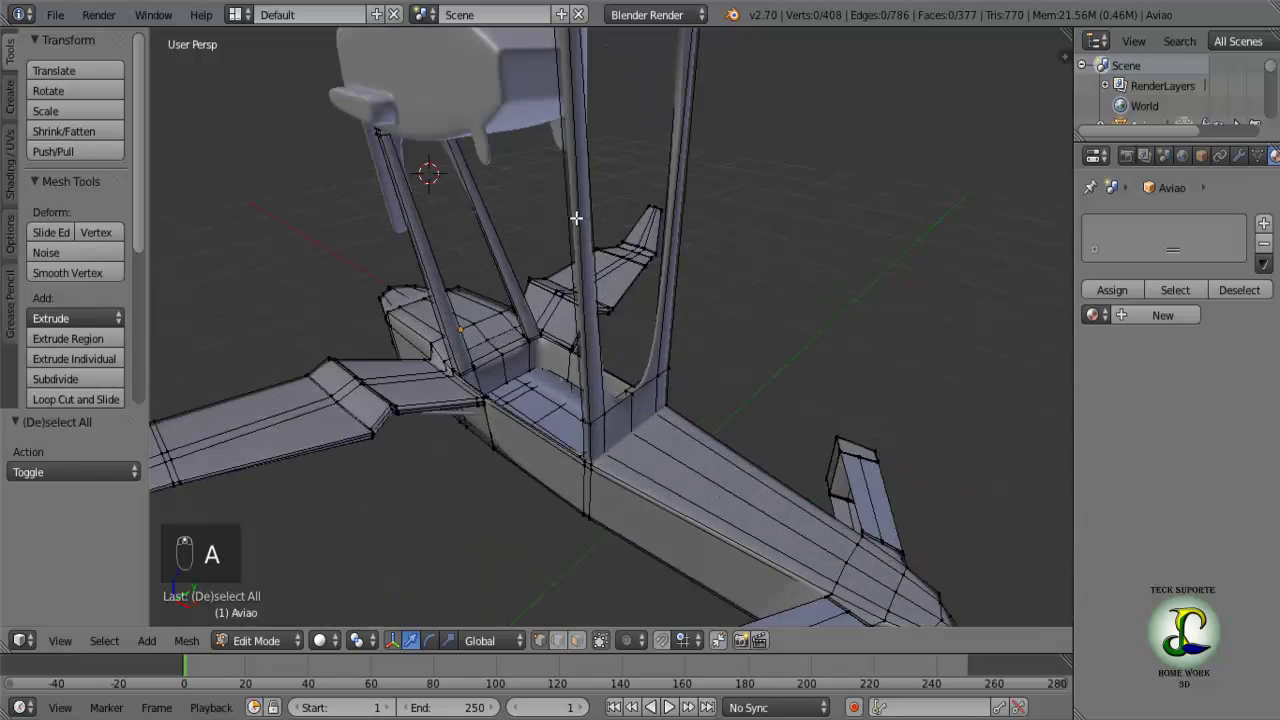
Select the whole top crossbar of the rear frame using wireframe box selection.
left_click_drag(609, 224, 659, 229)
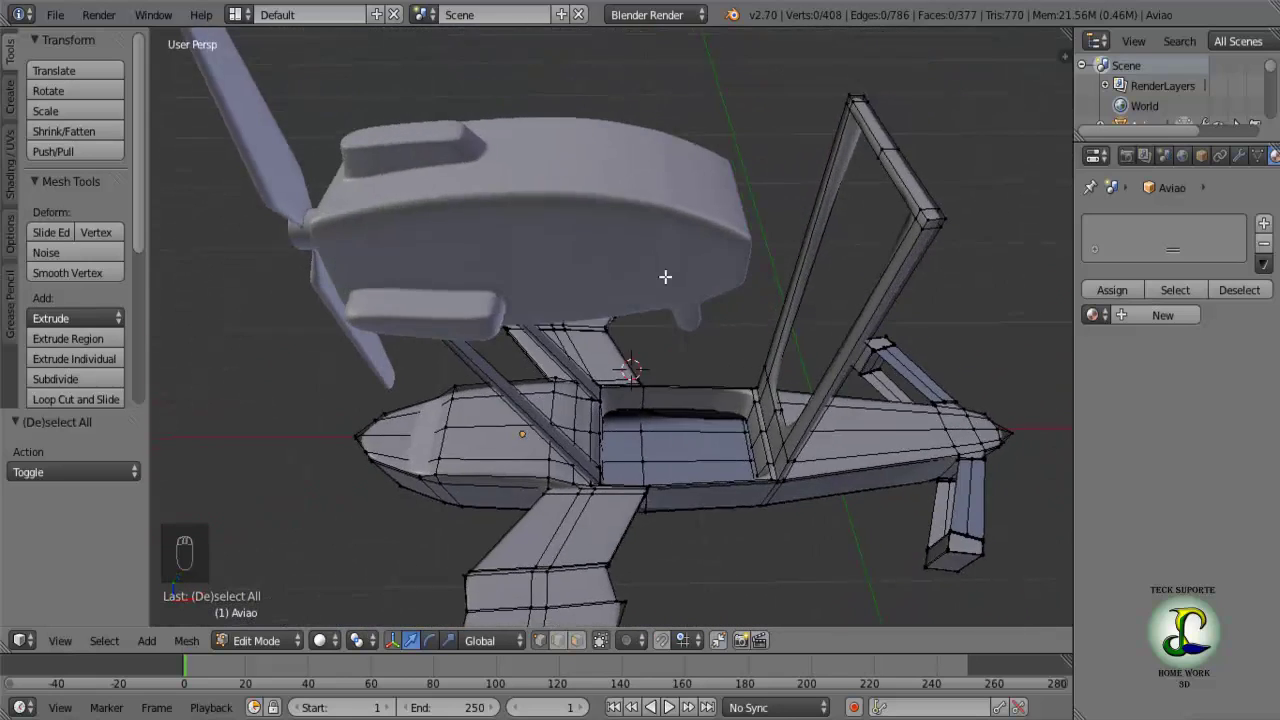
left_click_drag(661, 242, 800, 105)
key("b")
left_click_drag(824, 172, 760, 189)
left_click(803, 182)
middle_click(819, 178)
left_click(819, 178)
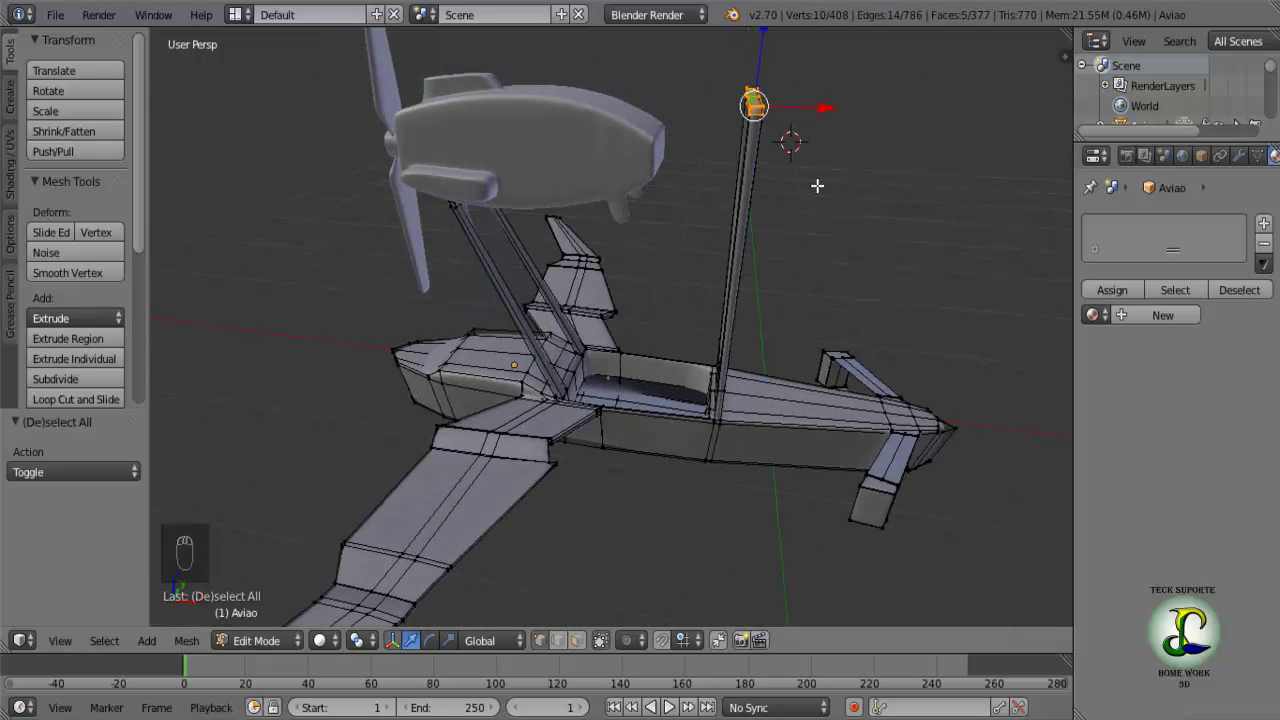
key("z")
key("b")
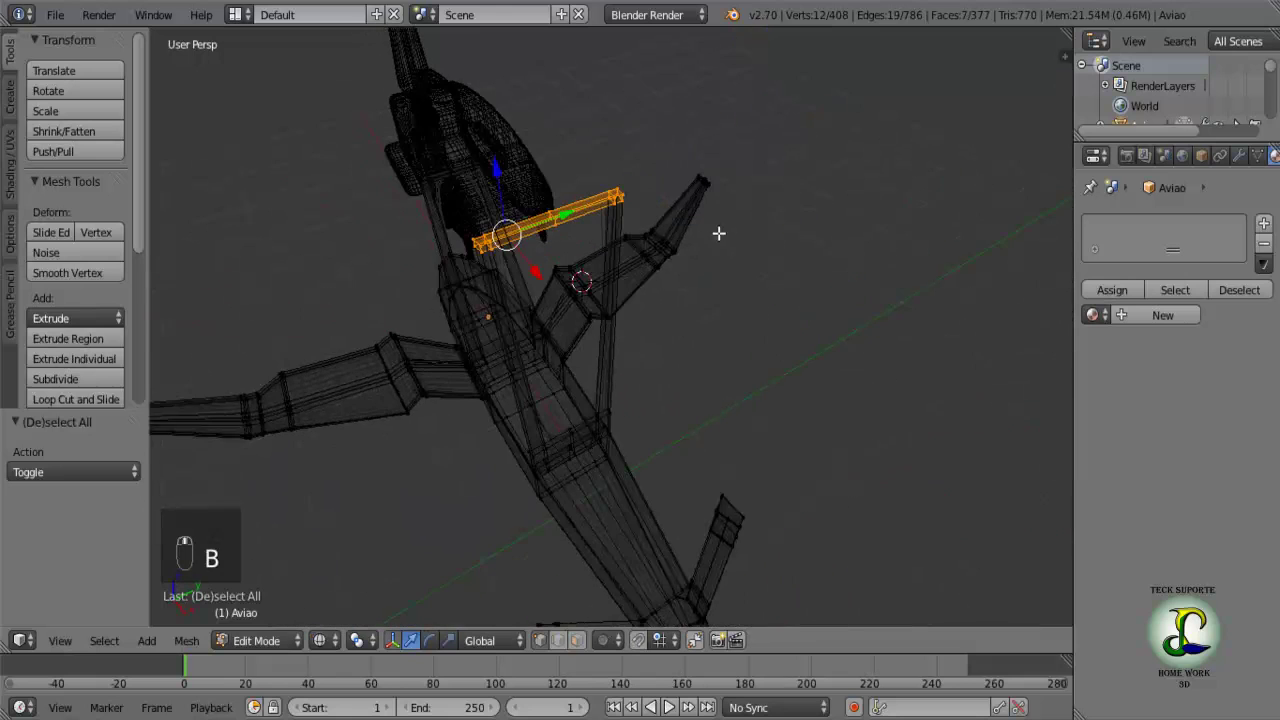
key("z")
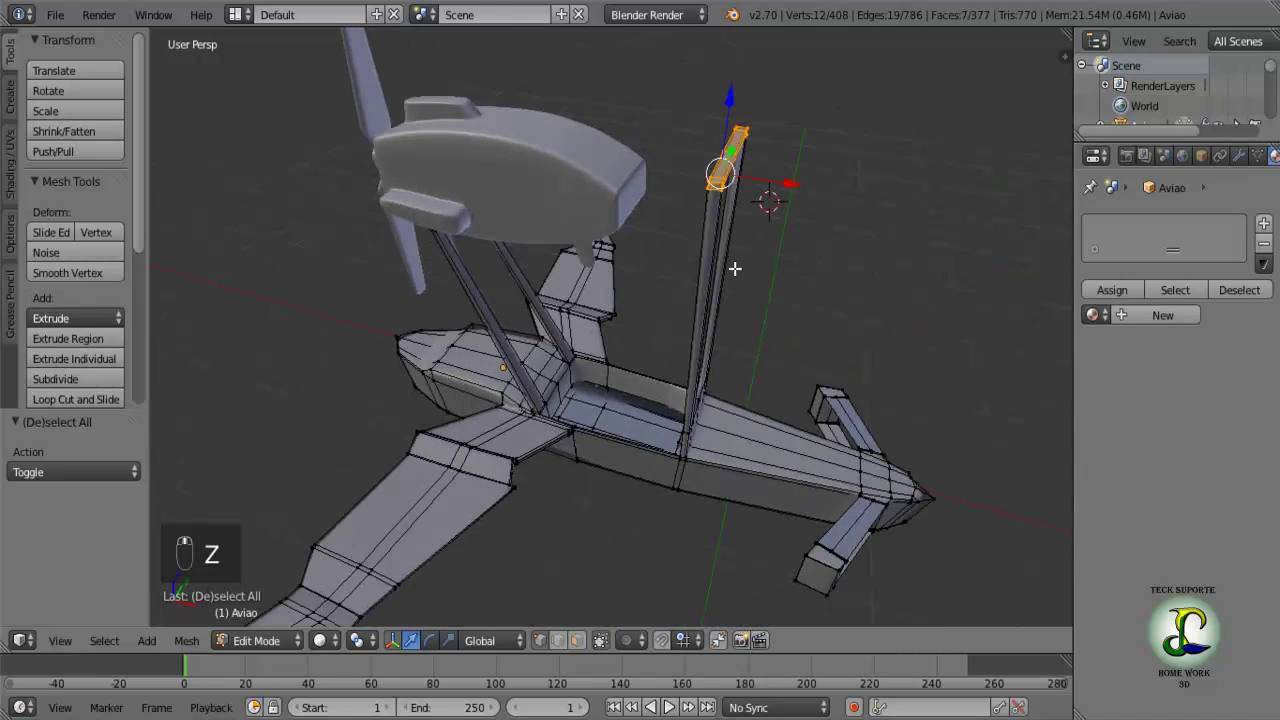
Shift the crossbar forward toward the nacelle so both posts lean up to it.
left_click_drag(798, 178, 666, 188)
left_click_drag(623, 291, 639, 253)
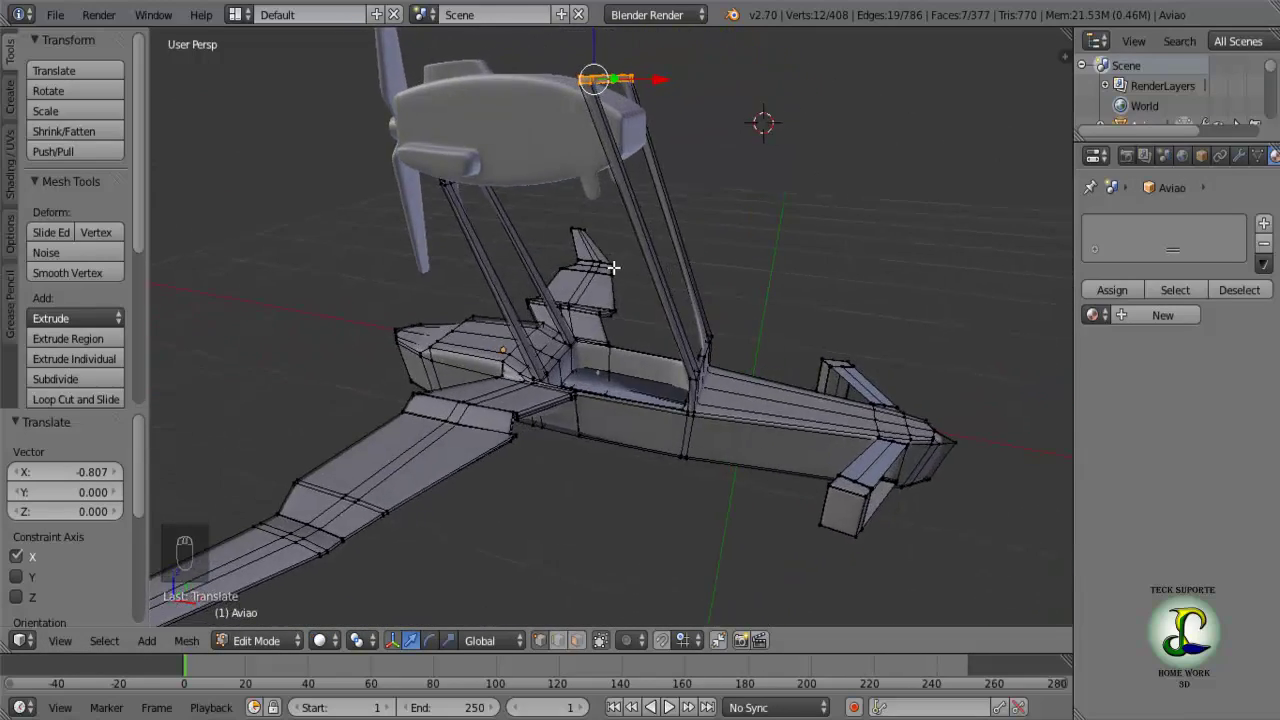
left_click_drag(577, 278, 672, 76)
left_click_drag(672, 76, 684, 90)
Lower the crossbar onto the nacelle and inspect it from around the frame.
right_click(684, 90)
left_click(723, 202)
left_click_drag(694, 205, 681, 349)
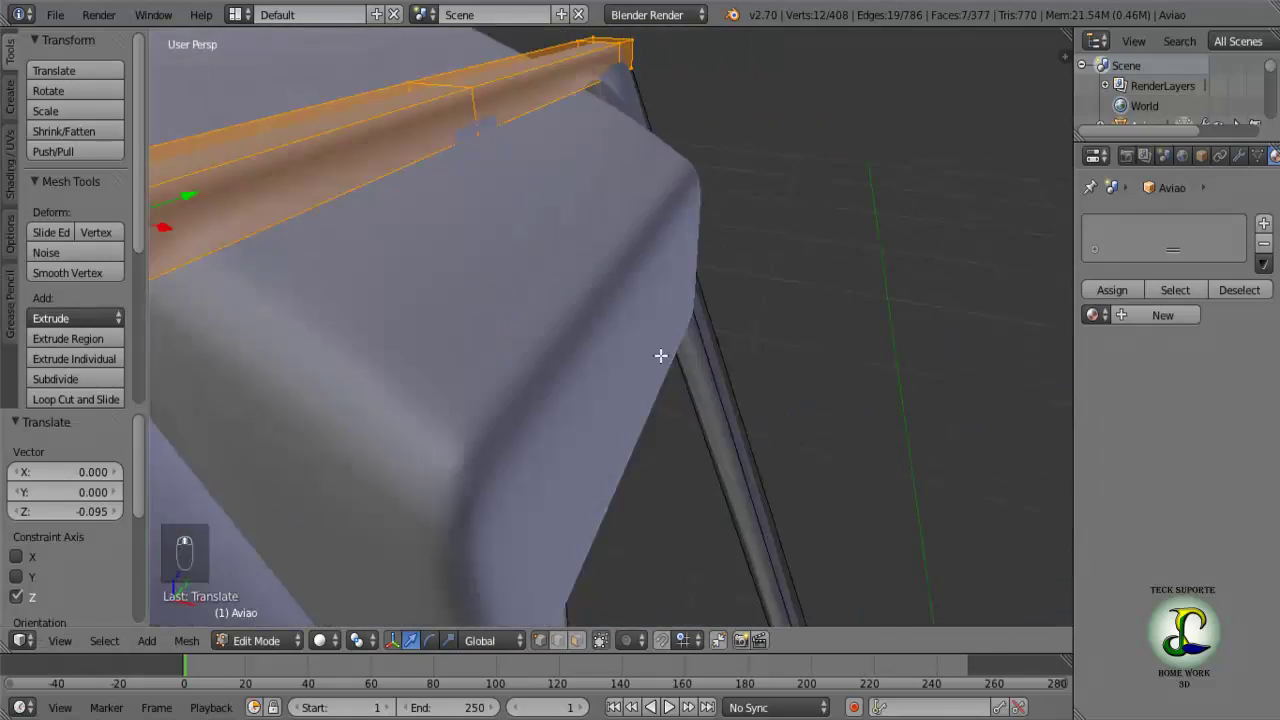
middle_click(658, 349)
middle_click(636, 338)
middle_click(562, 283)
left_click_drag(569, 281, 538, 325)
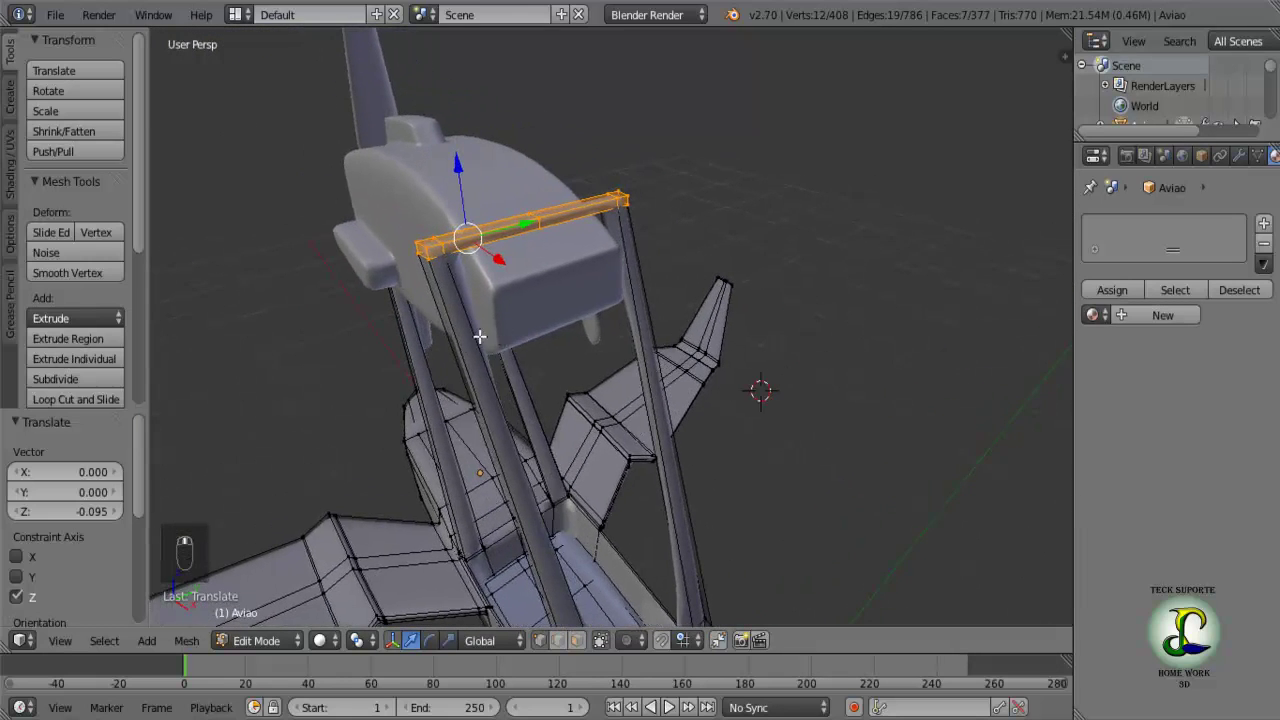
left_click_drag(455, 319, 409, 104)
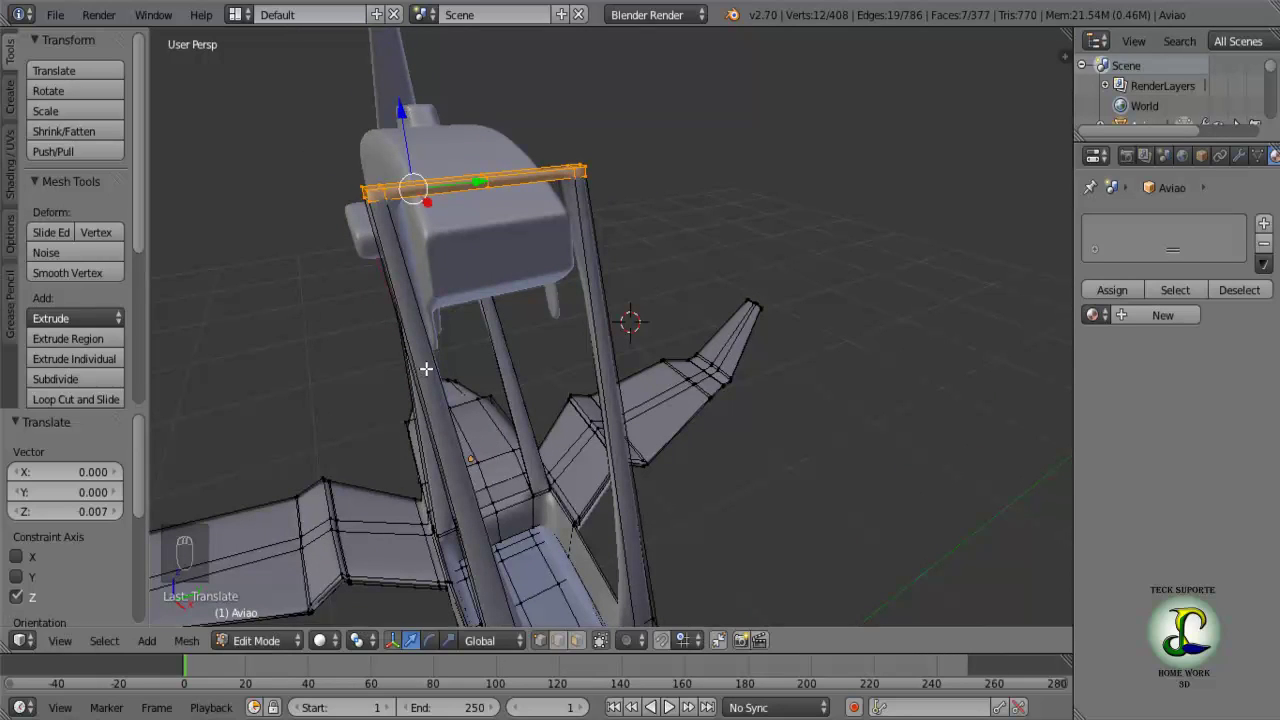
Add an edge loop across the posts and slide it up just below the crossbar.
key("ctrl+r")
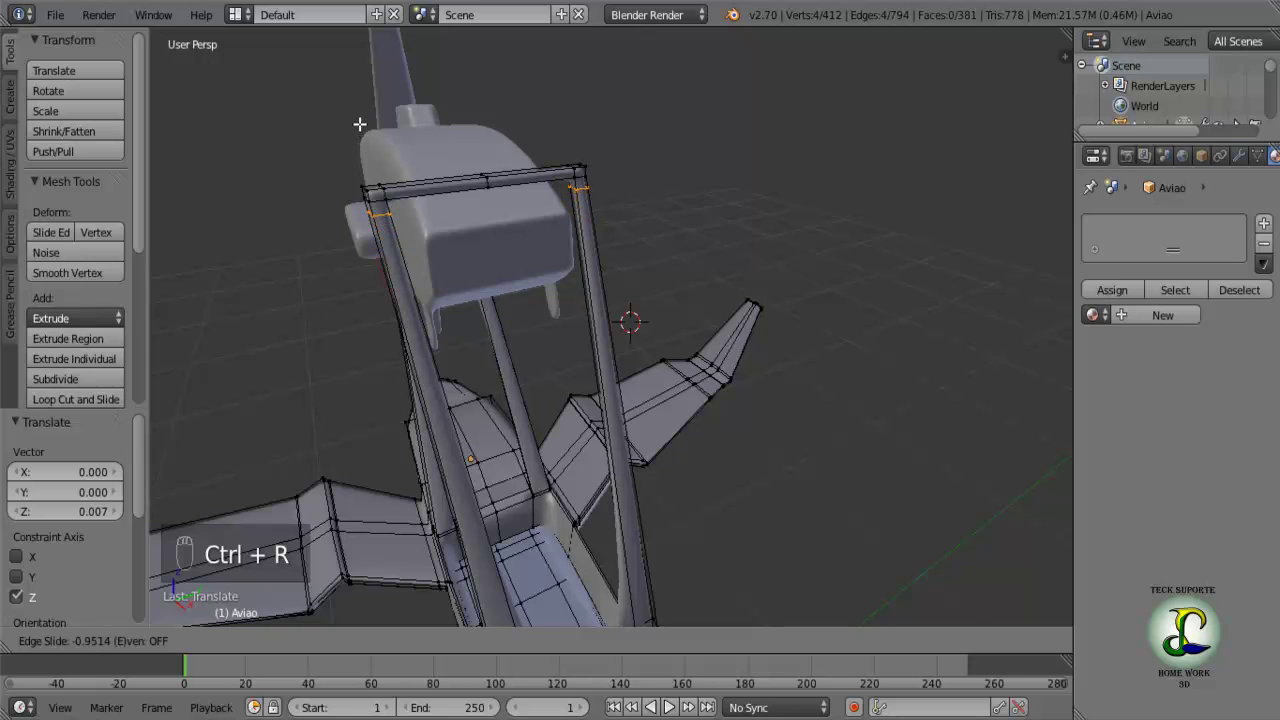
left_click_drag(409, 260, 472, 233)
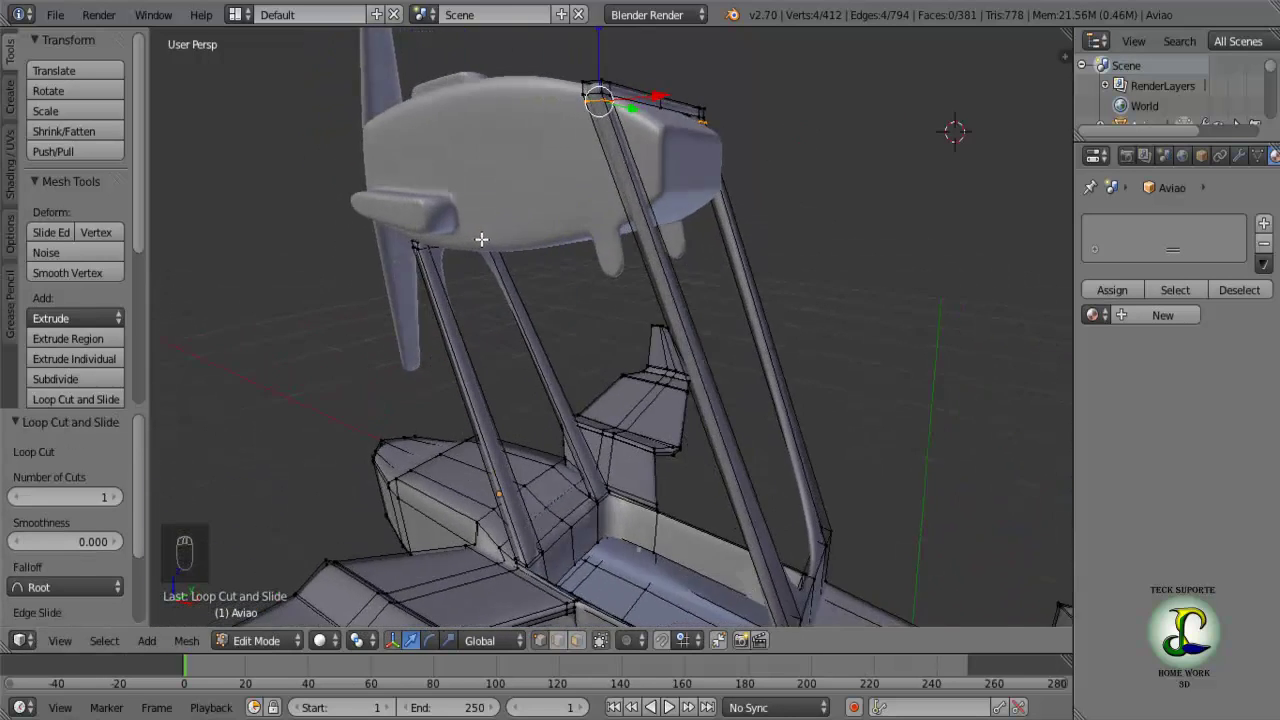
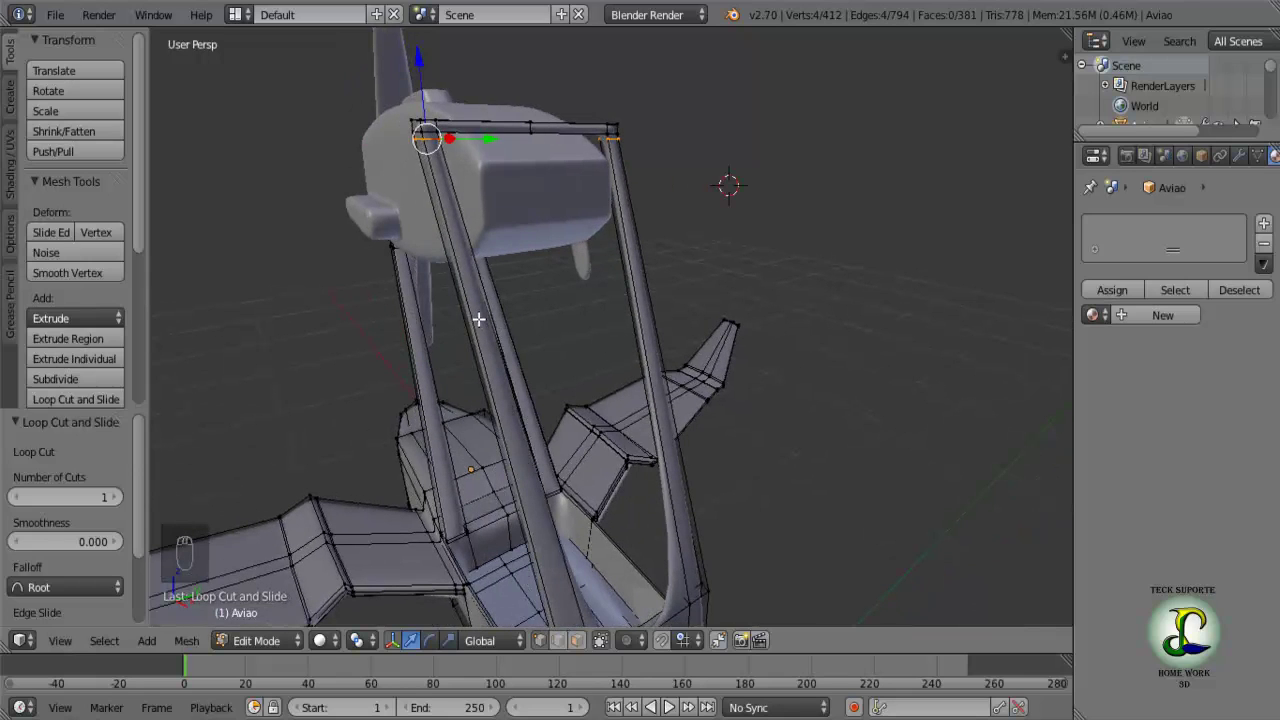
Nudge the mid-post edge loop up and add another loop cut lower on the post.
key("ctrl+r")
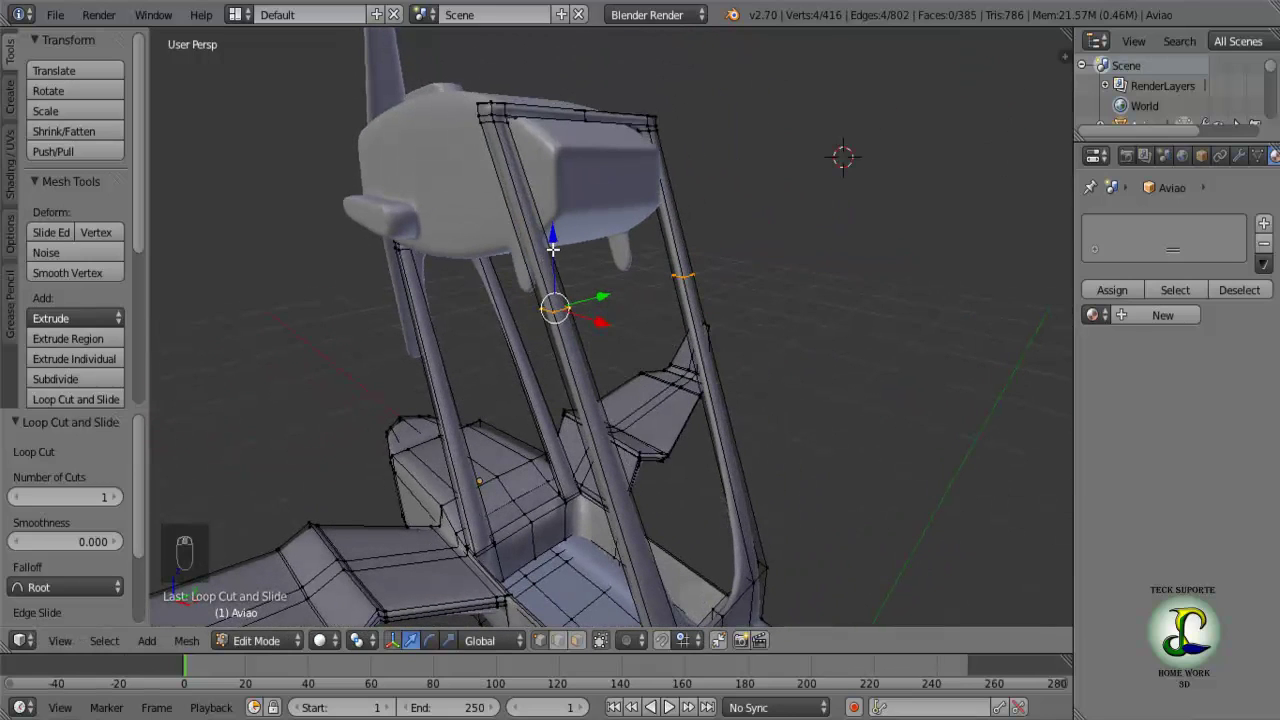
left_click_drag(554, 234, 541, 226)
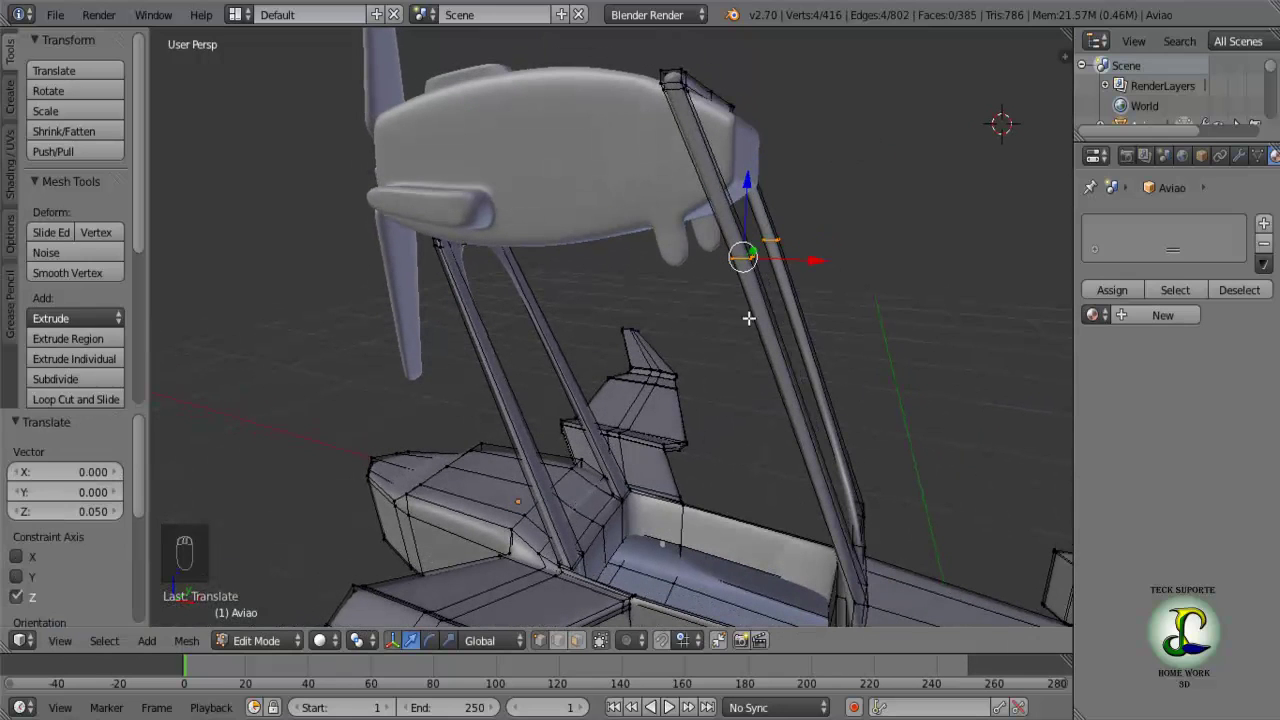
key("ctrl+r")
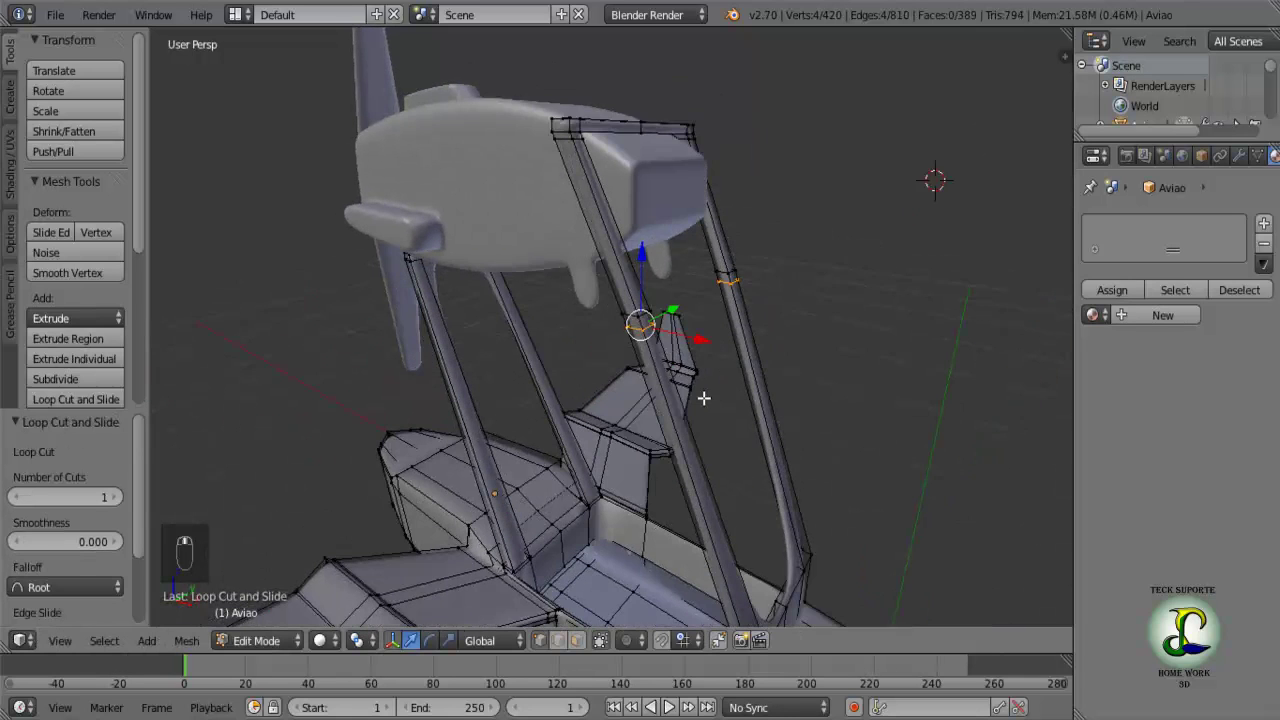
left_click(601, 646)
Orbit and zoom to view both frame posts from the front.
middle_click(615, 464)
left_click(588, 464)
left_click_drag(226, 386, 581, 381)
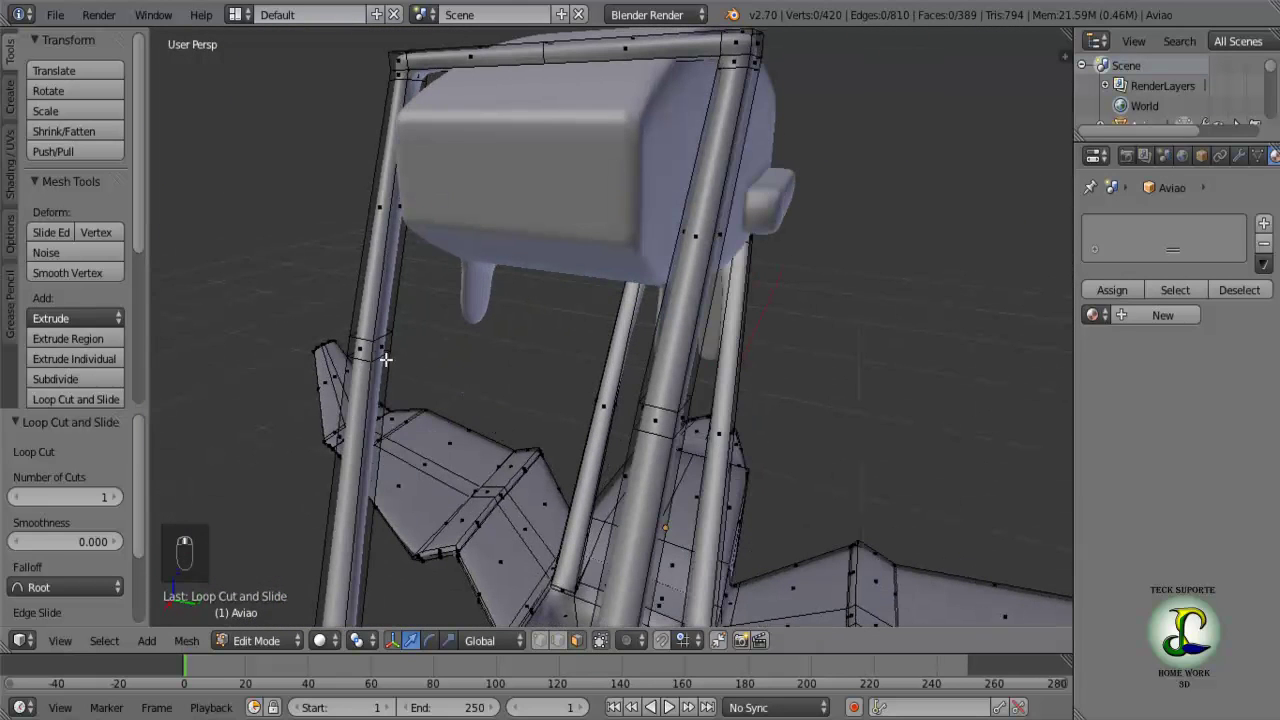
left_click_drag(382, 346, 484, 455)
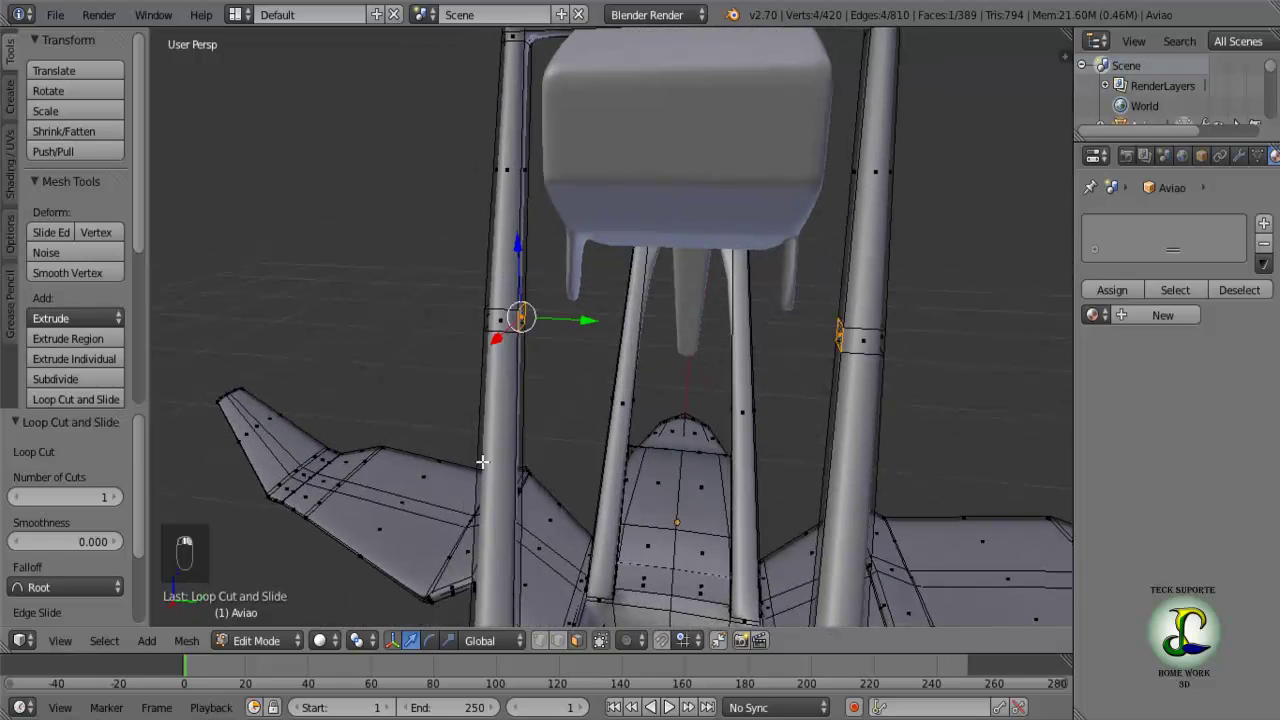
Select the rings around the posts and extrude them outward, checking from the side.
left_click(528, 447)
key("e")
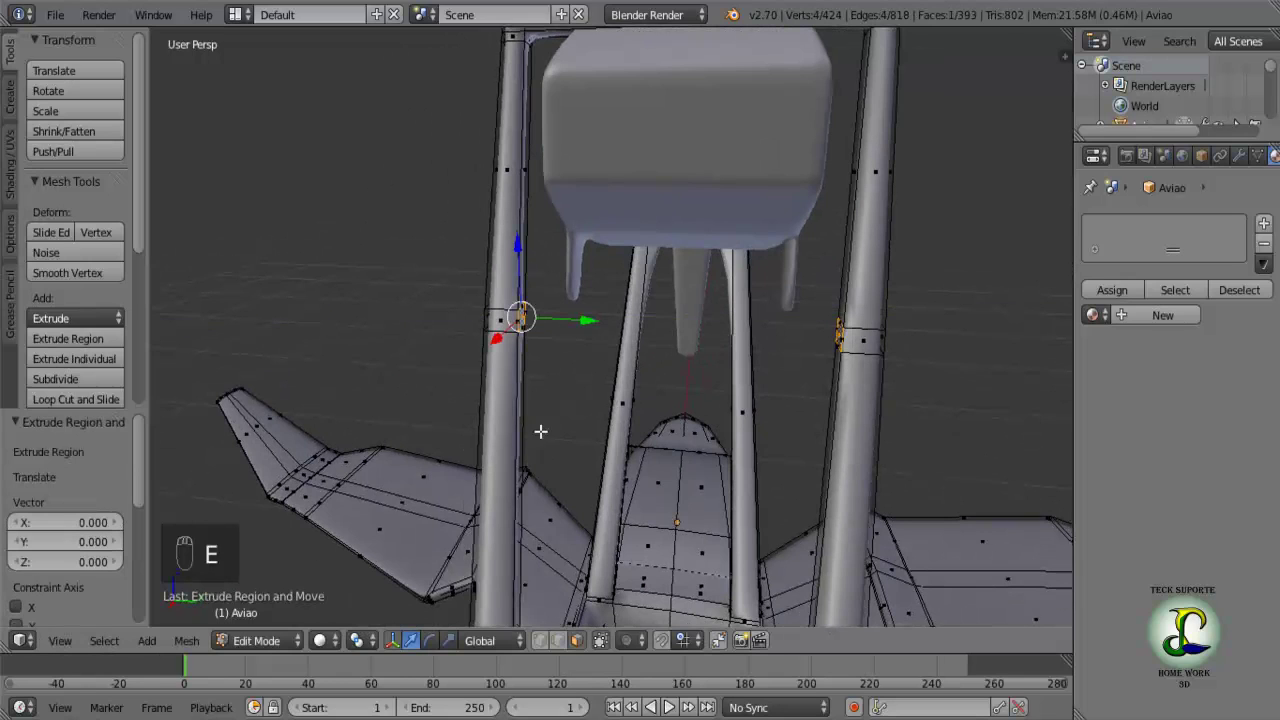
left_click_drag(589, 317, 713, 344)
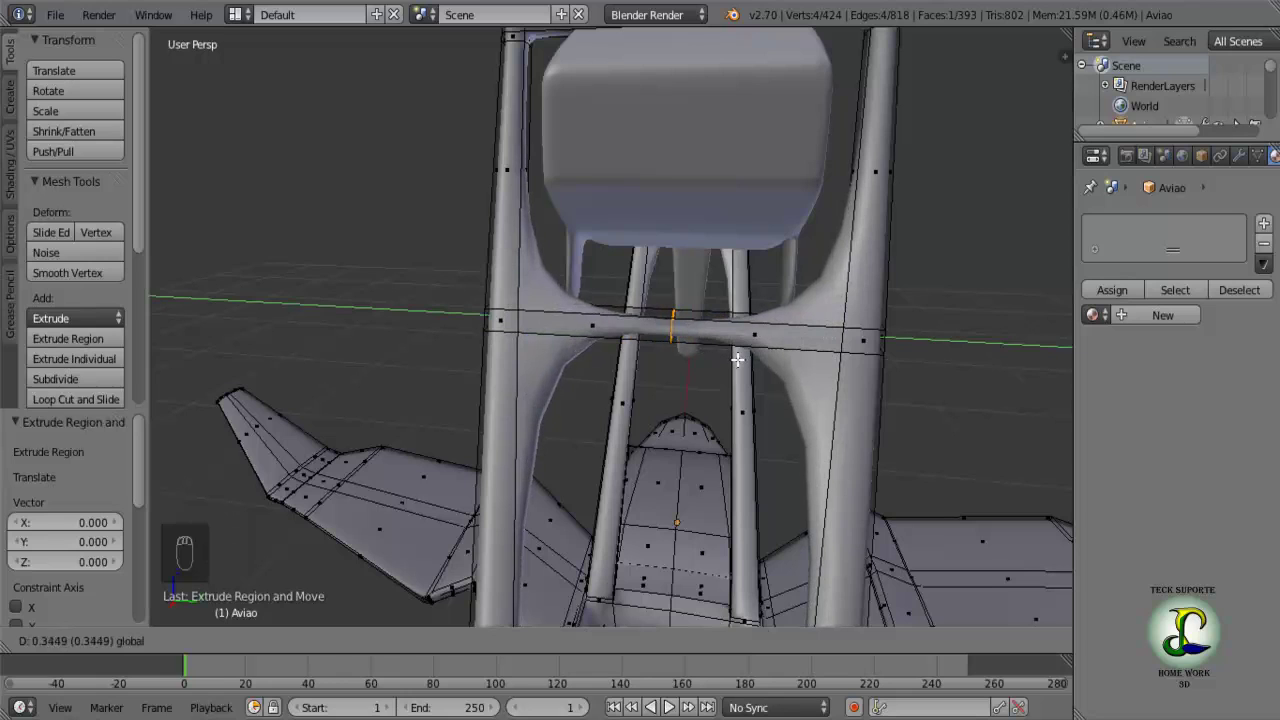
left_click_drag(672, 393, 800, 385)
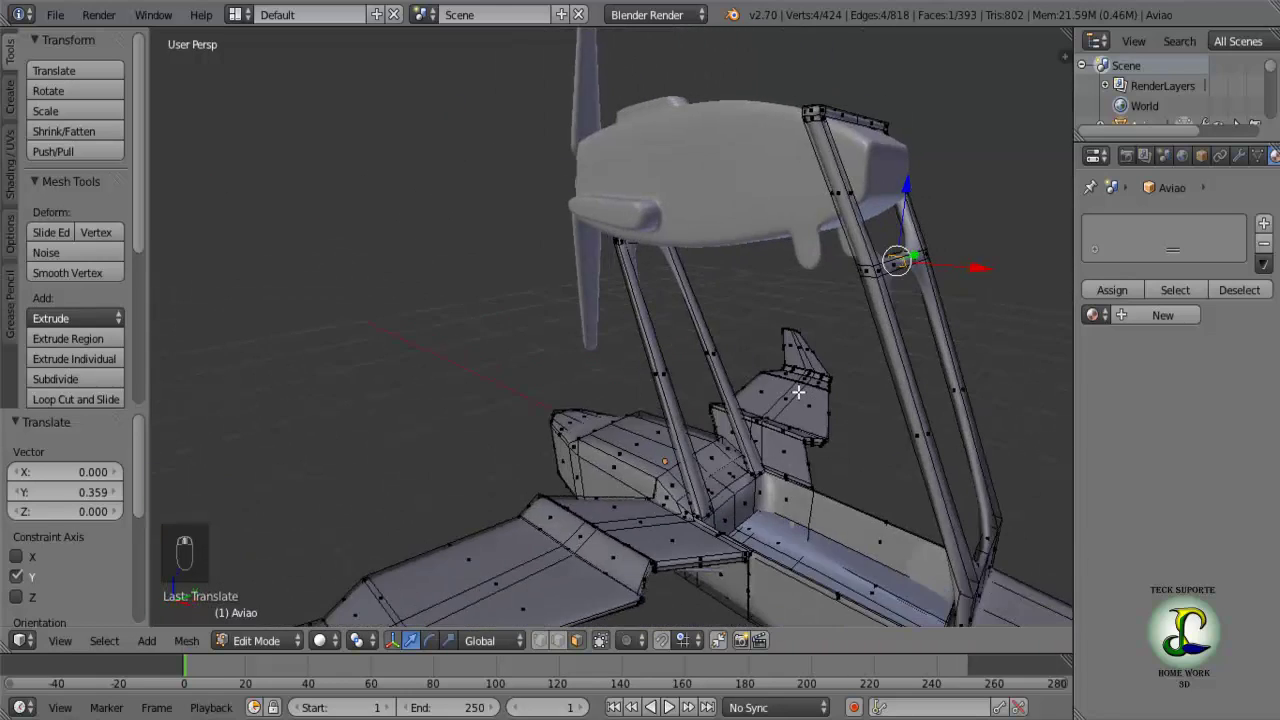
left_click_drag(624, 449, 668, 363)
Add an edge loop across the strut crossbar, then leave Edit Mode and enter the Motor object.
key("ctrl+r")
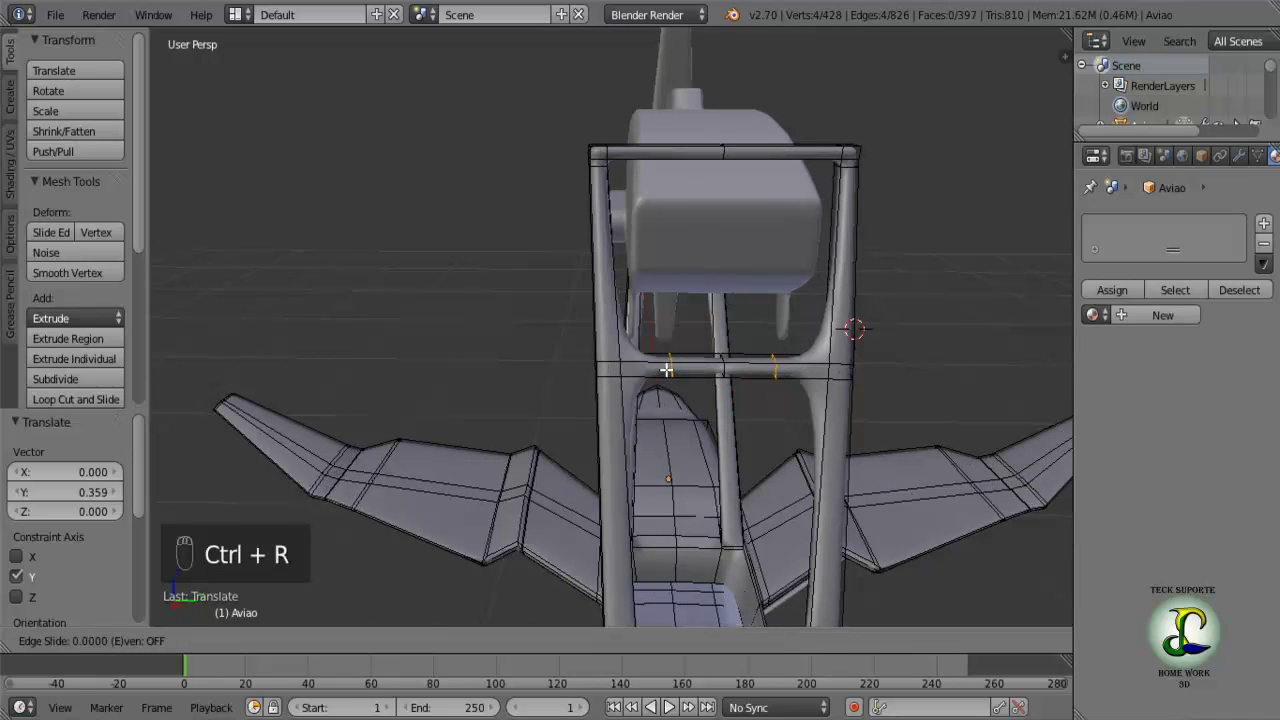
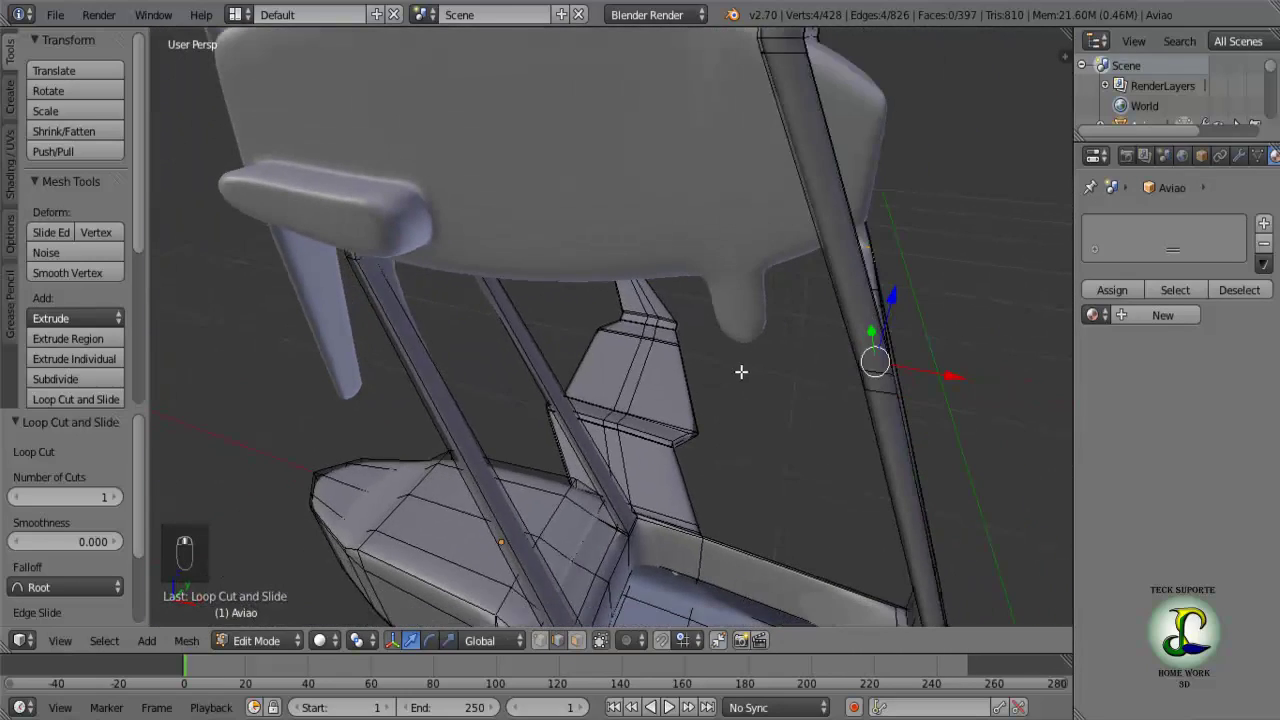
key("Tab")
key("Tab")
Enter Edit Mode on the nacelle and deselect all its geometry.
key("Tab")
key("Tab")
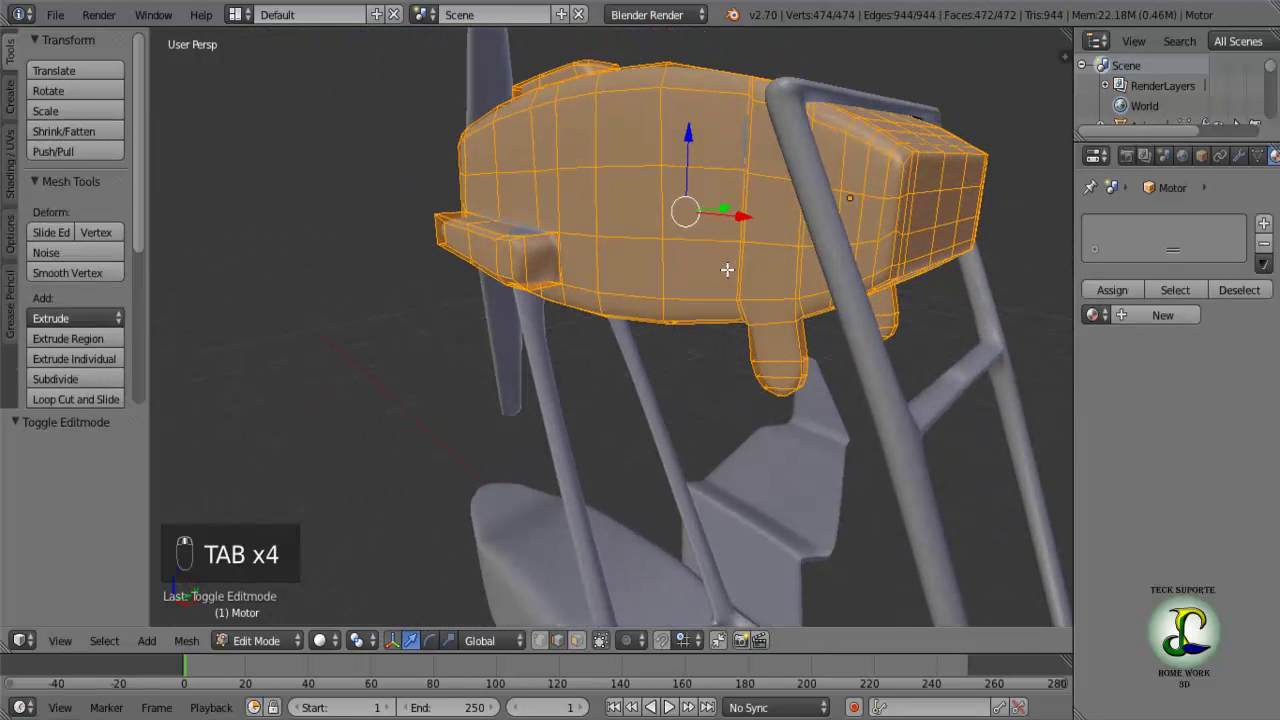
key("a")
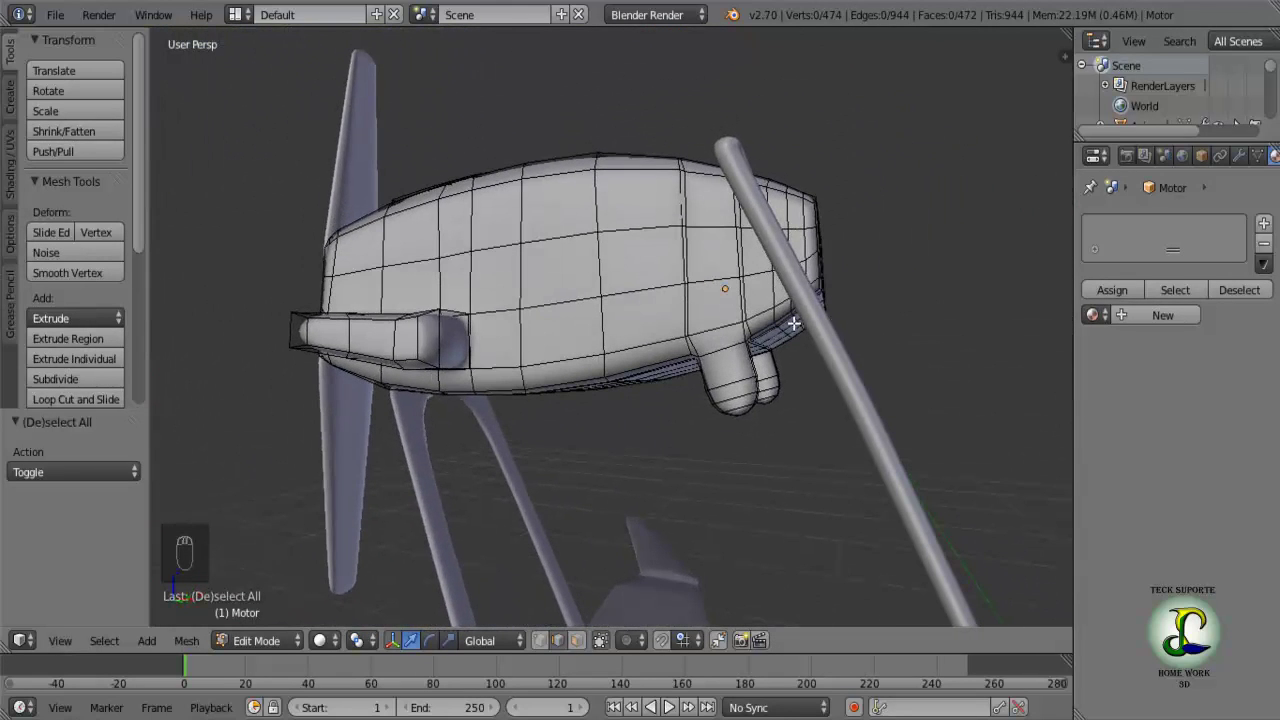
key("c")
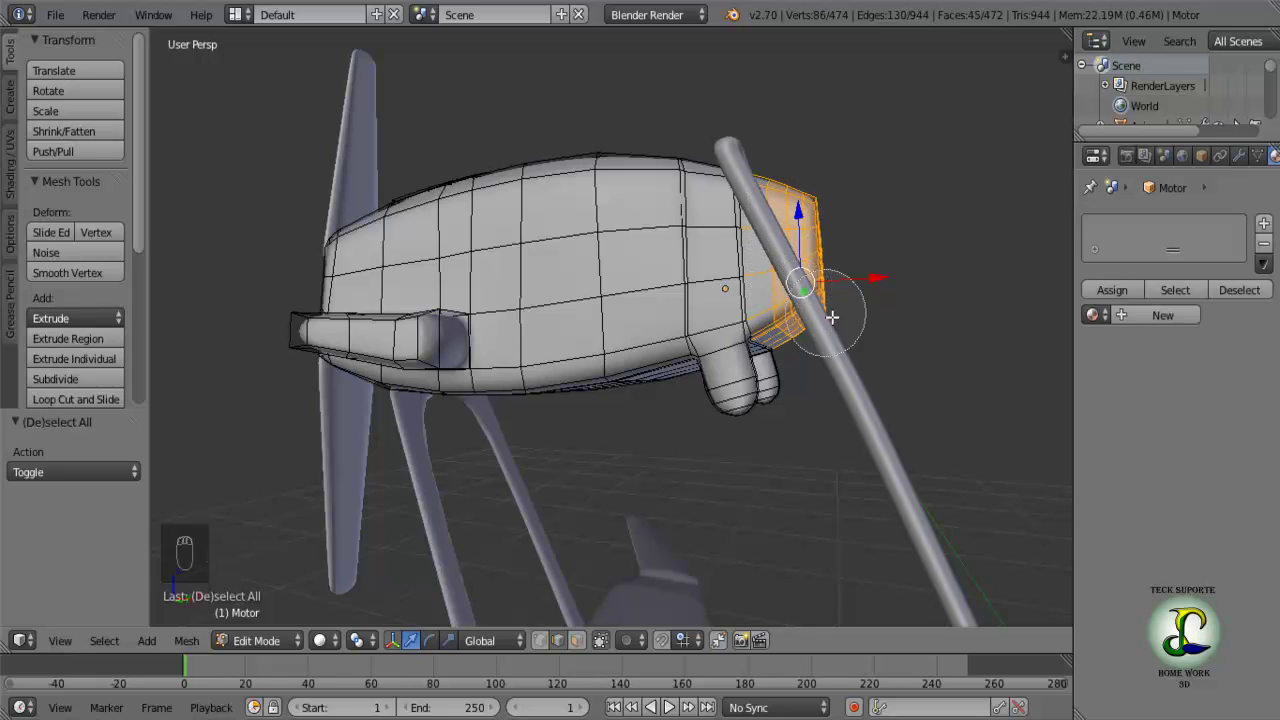
Select the nacelle's rear block faces one by one while orbiting around its rear corner.
right_click(900, 295)
left_click_drag(914, 297, 835, 352)
right_click(835, 352)
key("c")
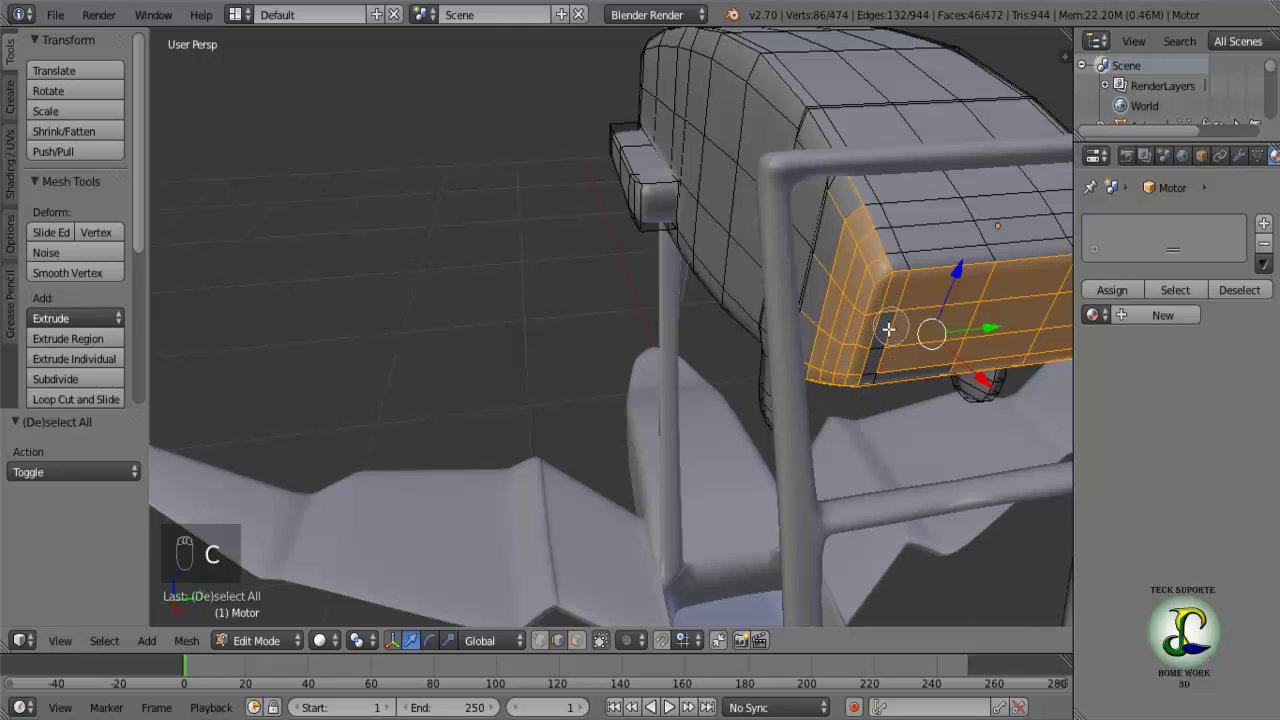
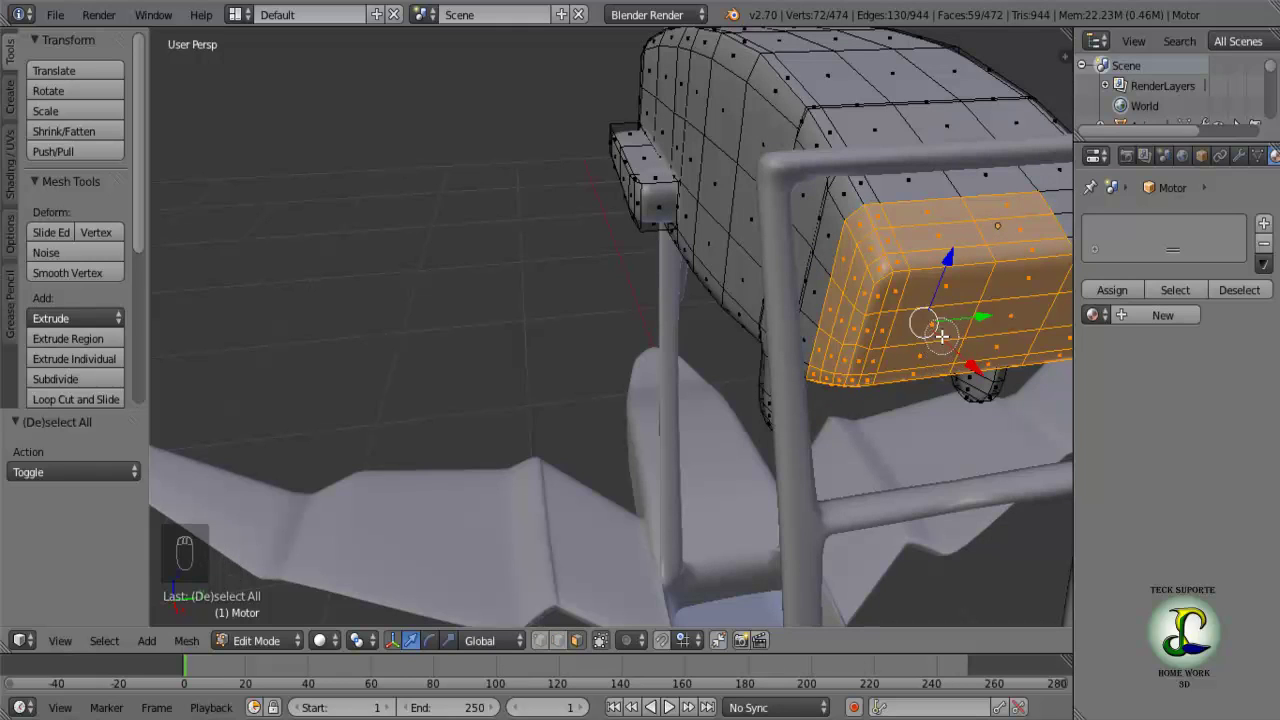
left_click(1016, 255)
left_click_drag(938, 323, 745, 301)
key("c")
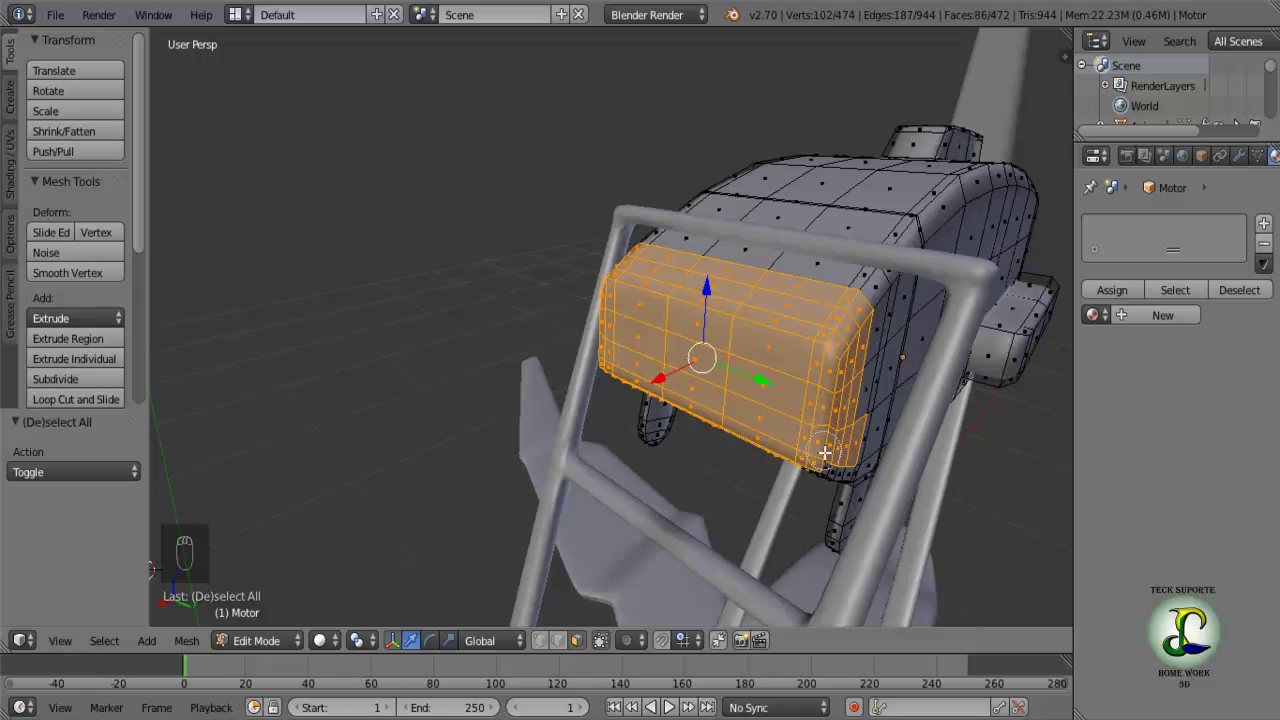
left_click_drag(787, 380, 815, 278)
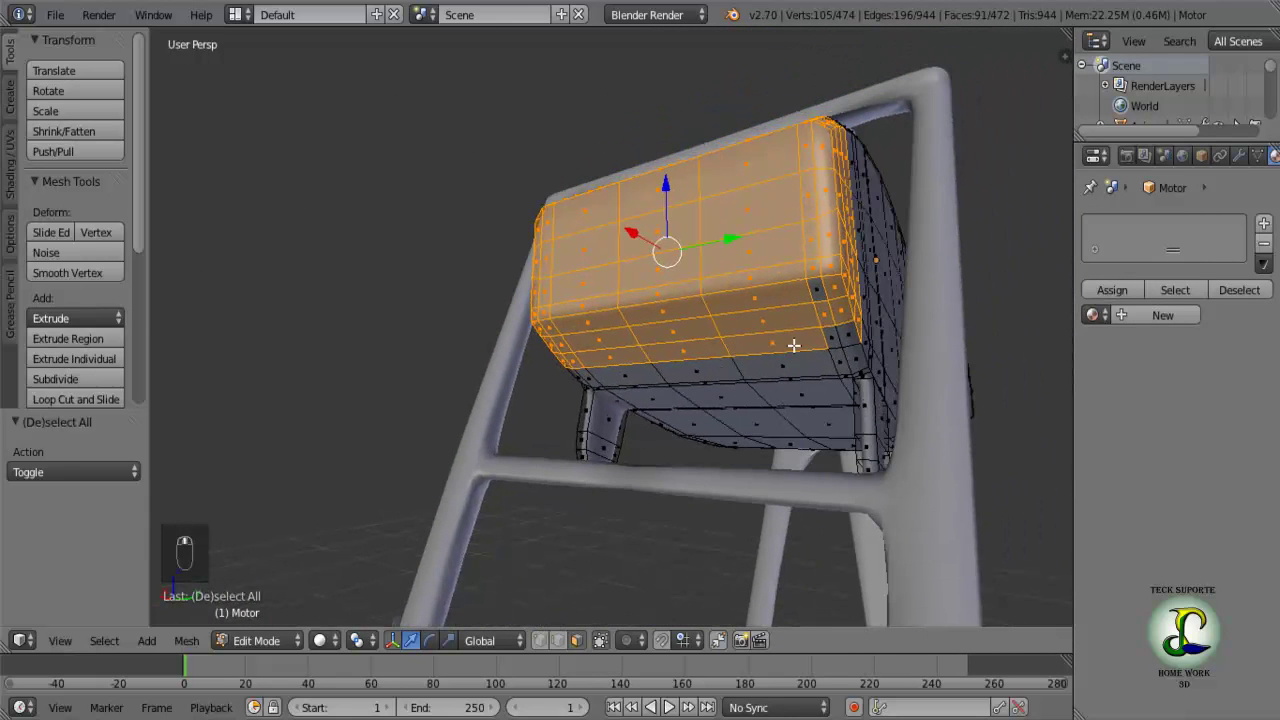
Move the rear end faces about 0.1 back along X to lengthen the nacelle, then deselect.
left_click_drag(832, 335, 959, 328)
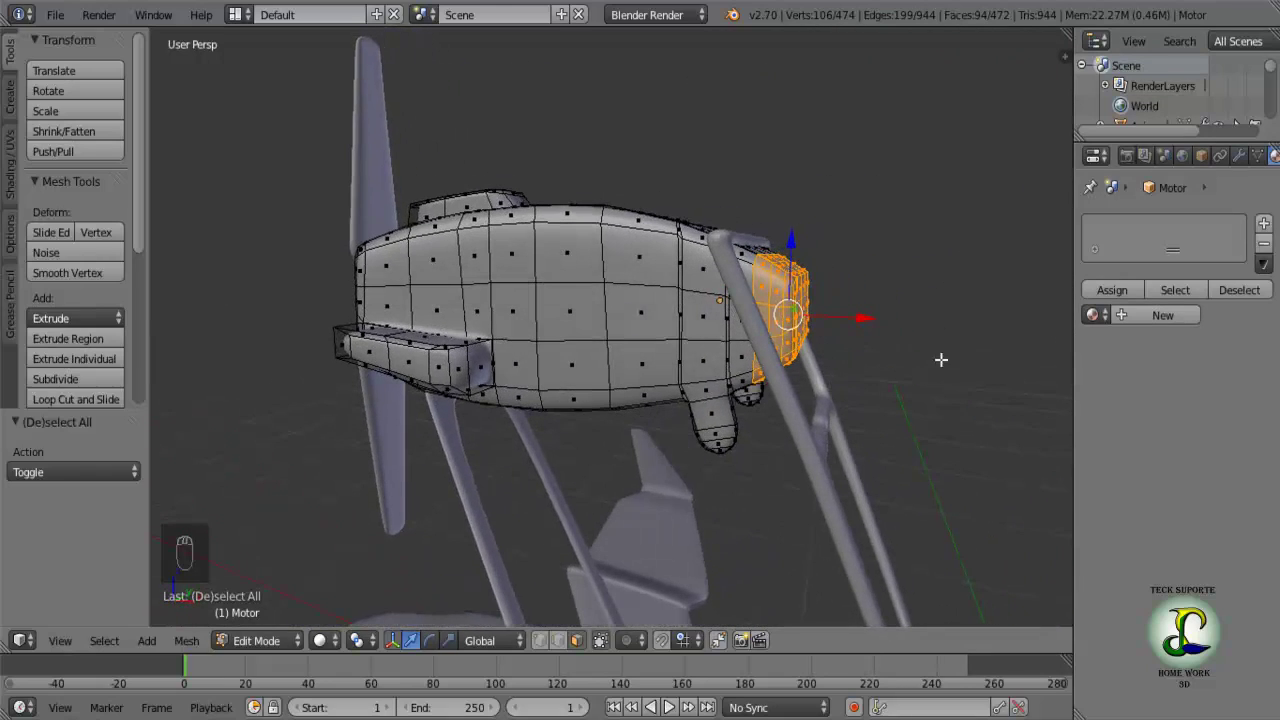
left_click_drag(875, 315, 919, 330)
middle_click(919, 330)
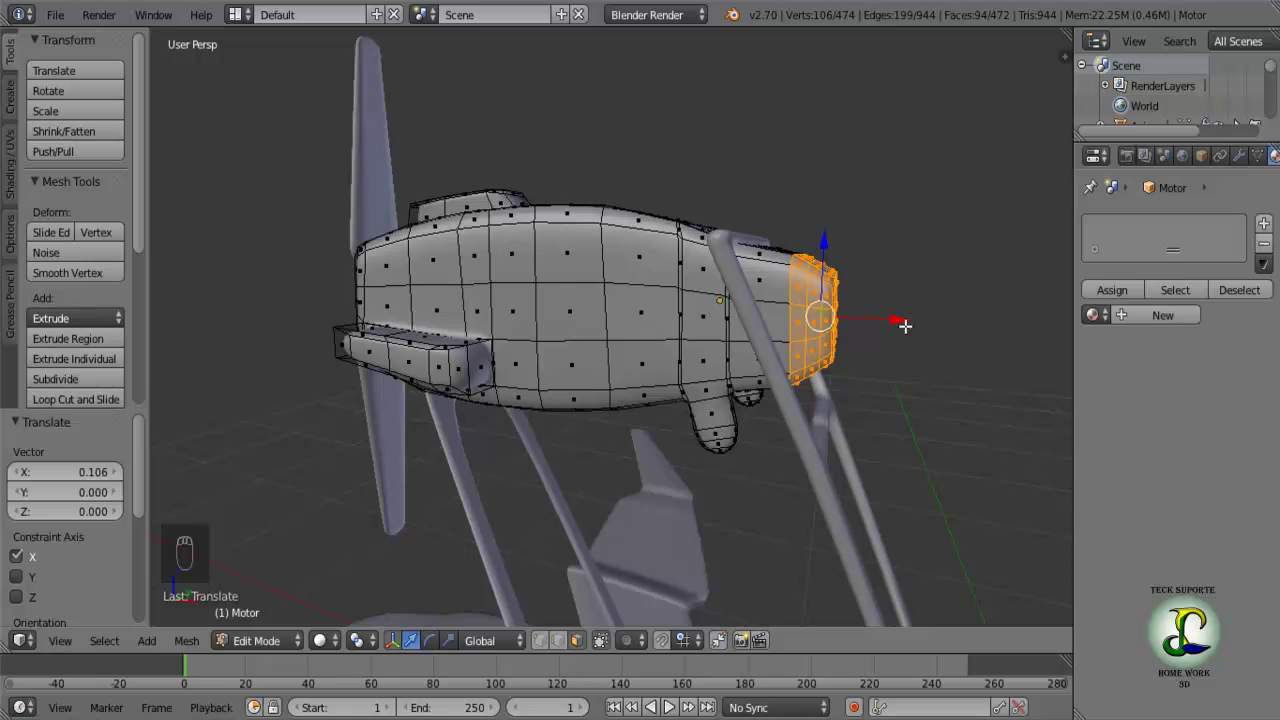
key("a")
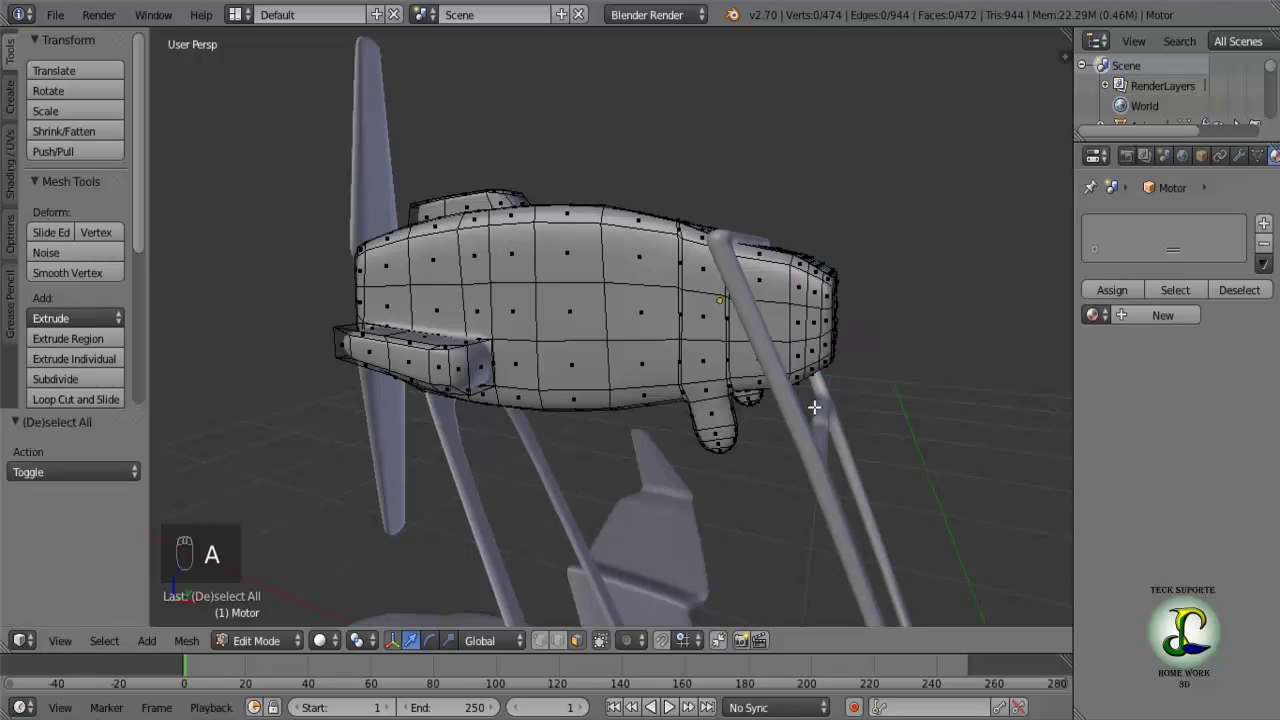
left_click_drag(823, 394, 786, 403)
Leave the nacelle, pick the strut frame object and enter Edit Mode on it.
key("Tab")
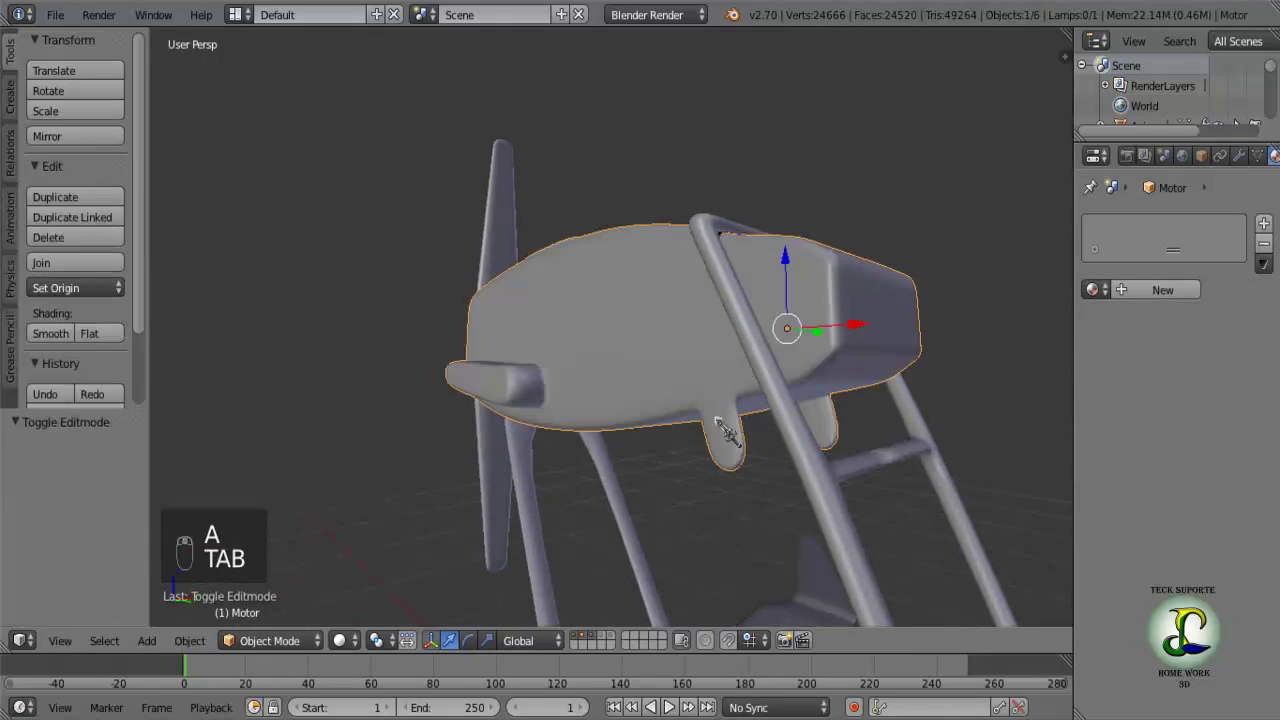
left_click(828, 470)
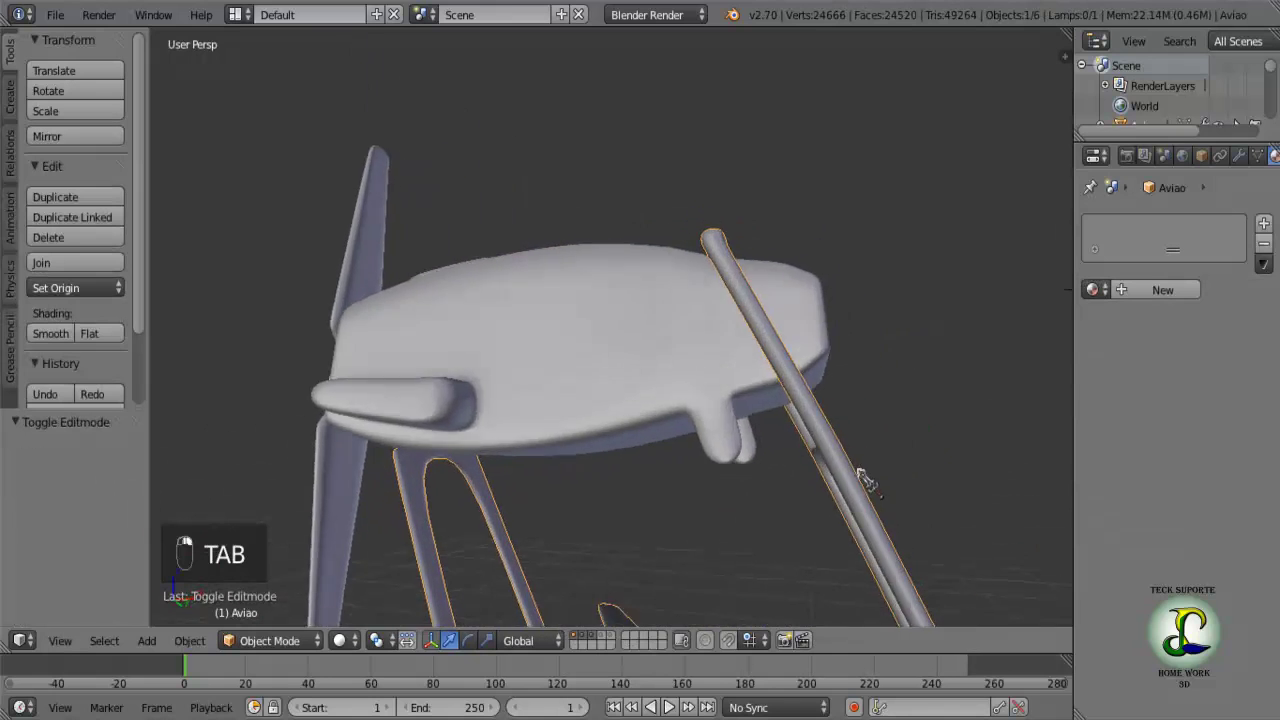
middle_click(791, 528)
key("Tab")
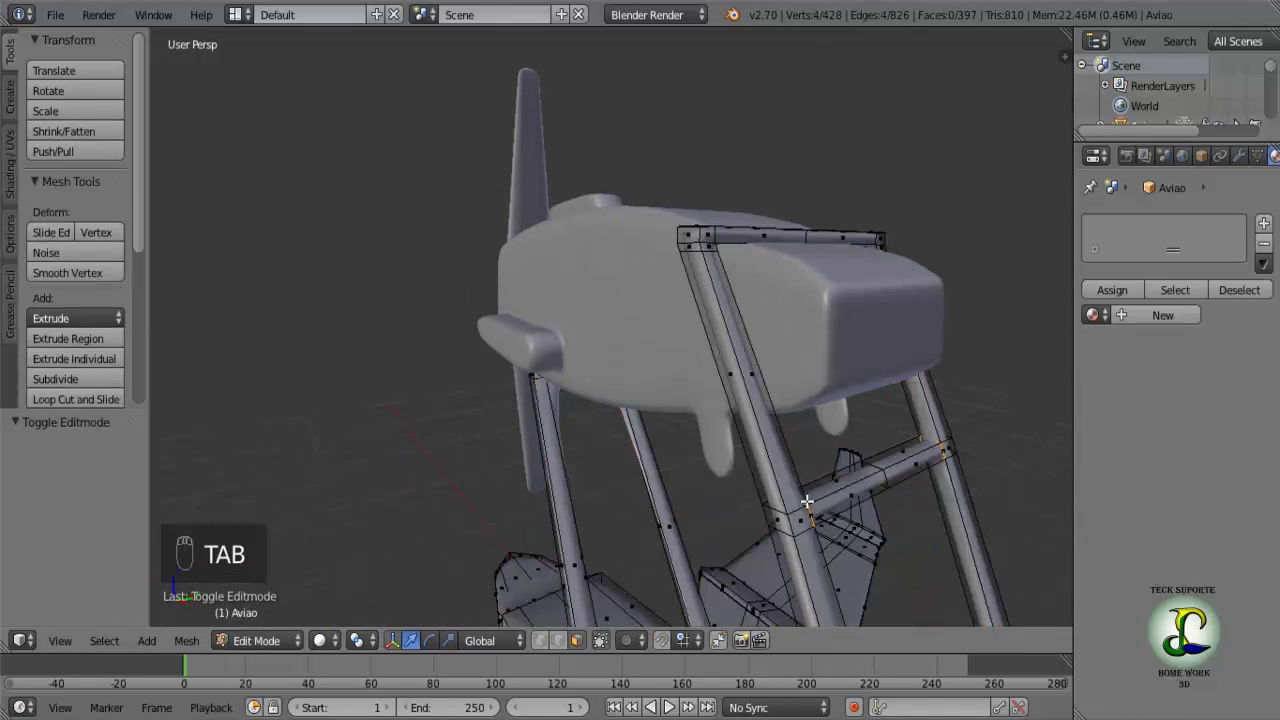
key("Tab")
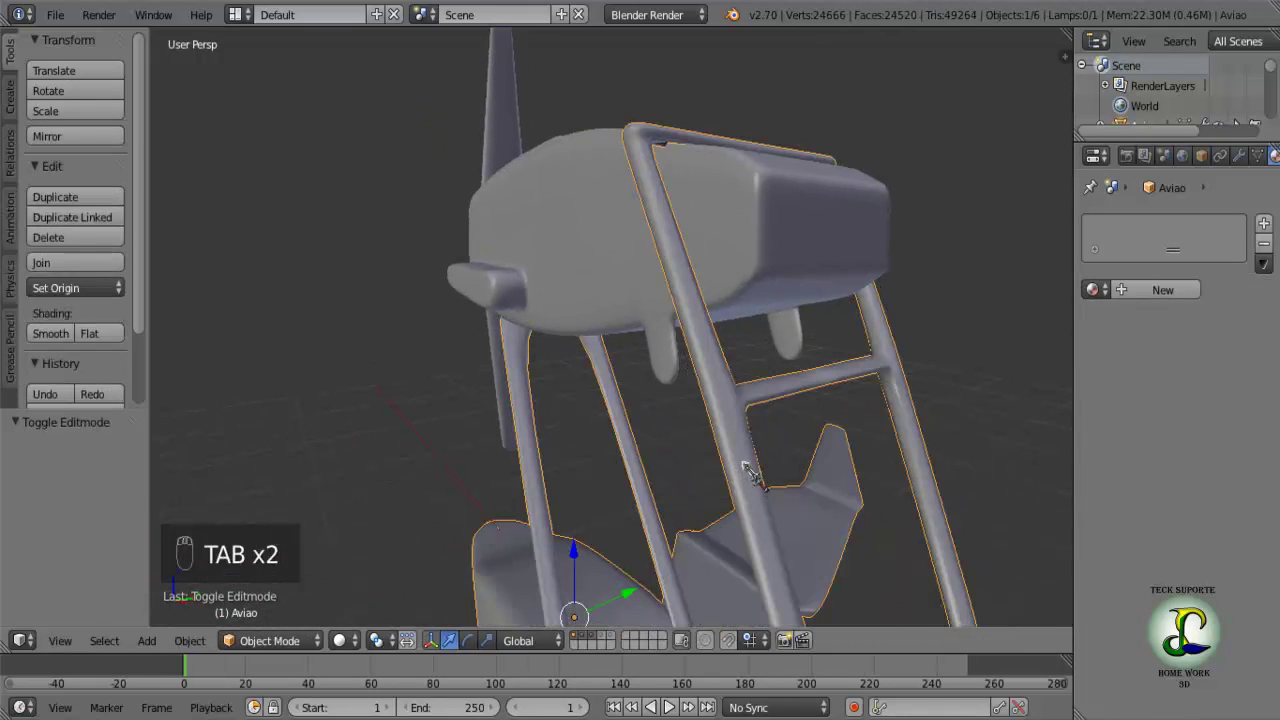
key("Tab")
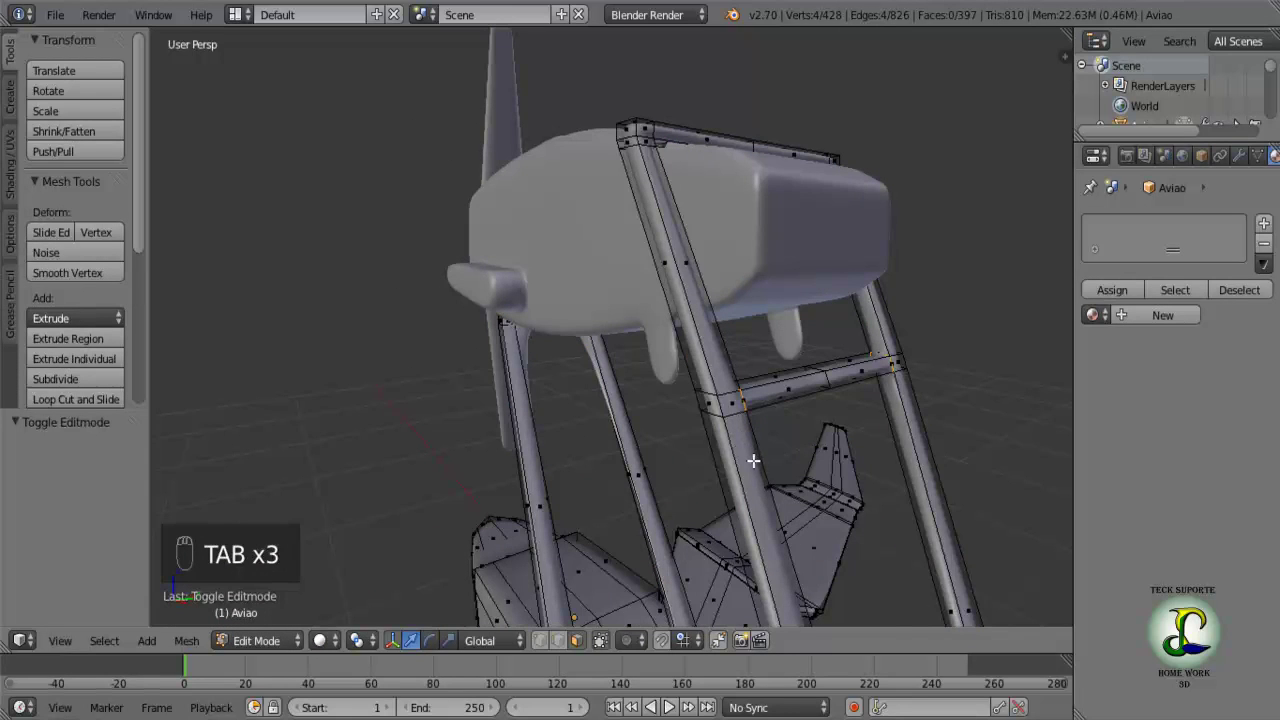
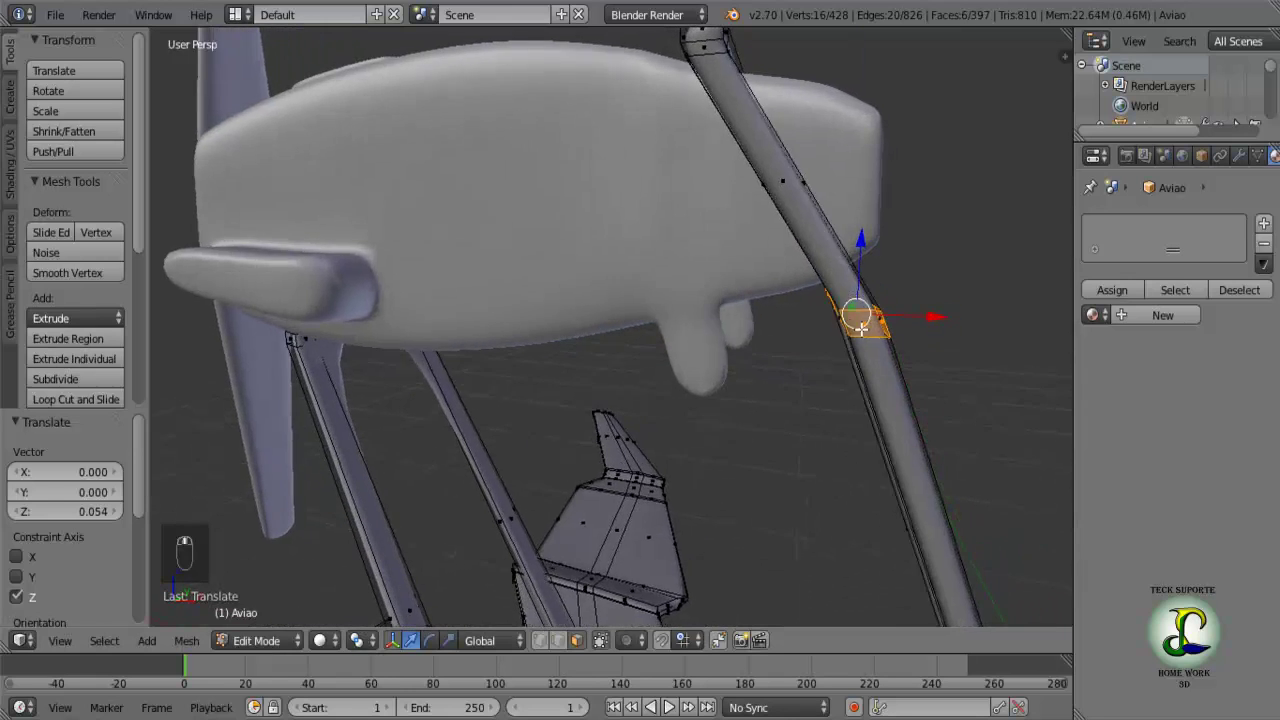
Edge-slide the selected strut ring up to the nacelle's underside and orbit to check it.
left_click_drag(932, 314, 824, 340)
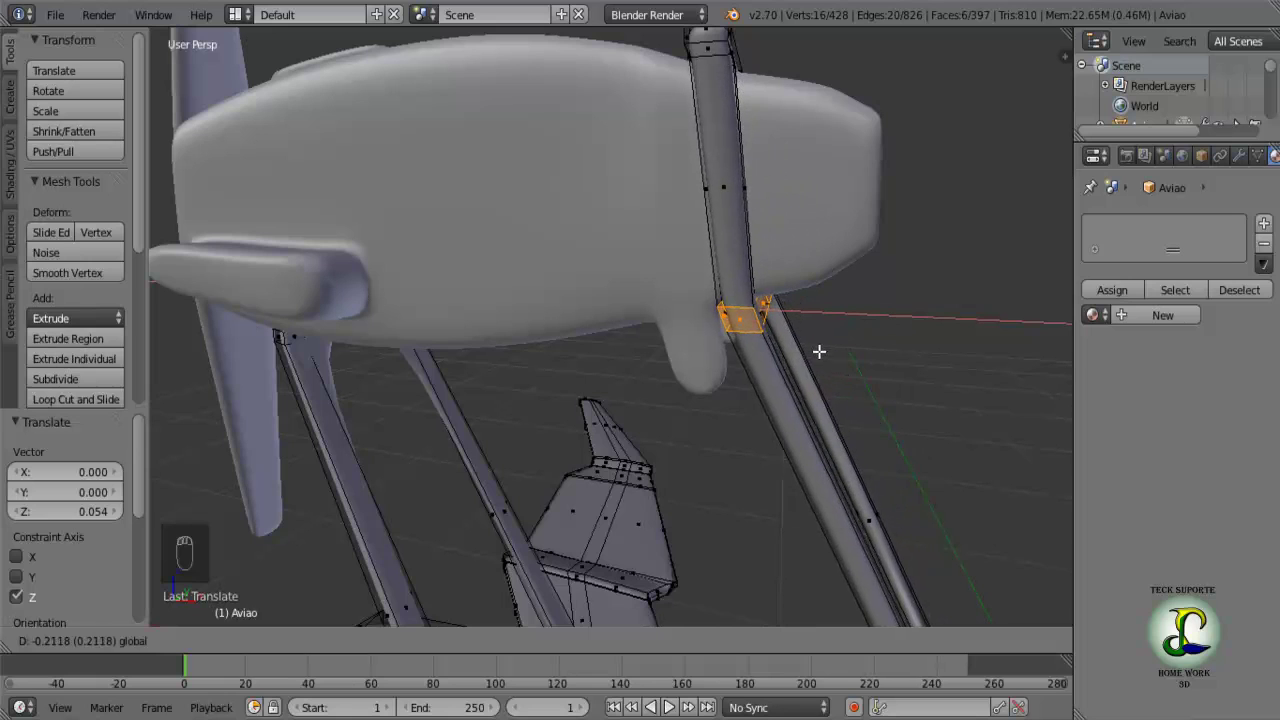
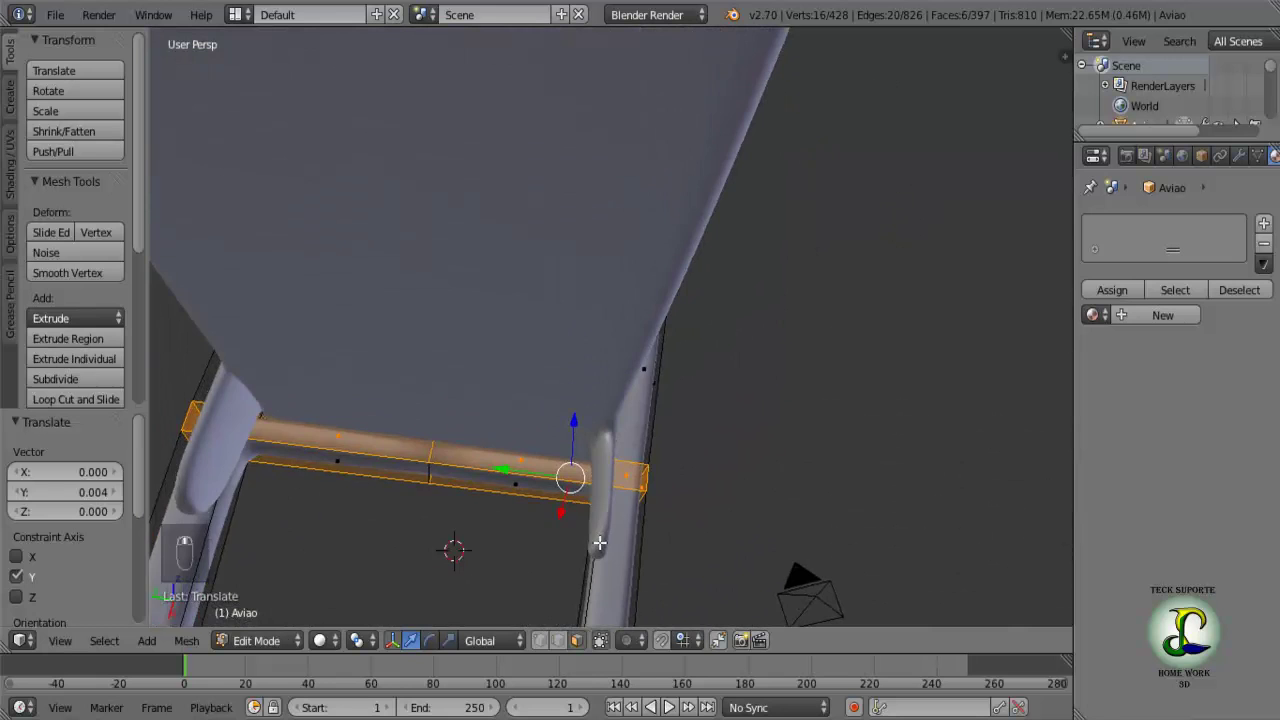
middle_click(567, 528)
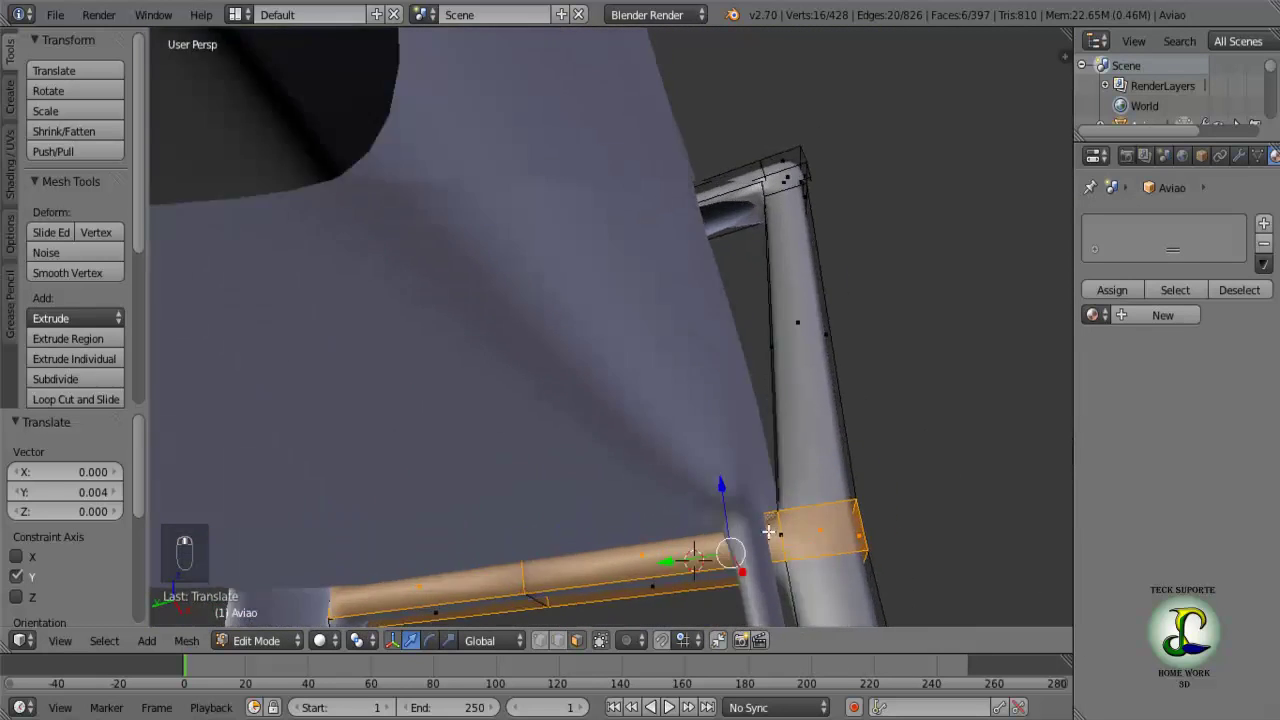
left_click_drag(763, 528, 758, 504)
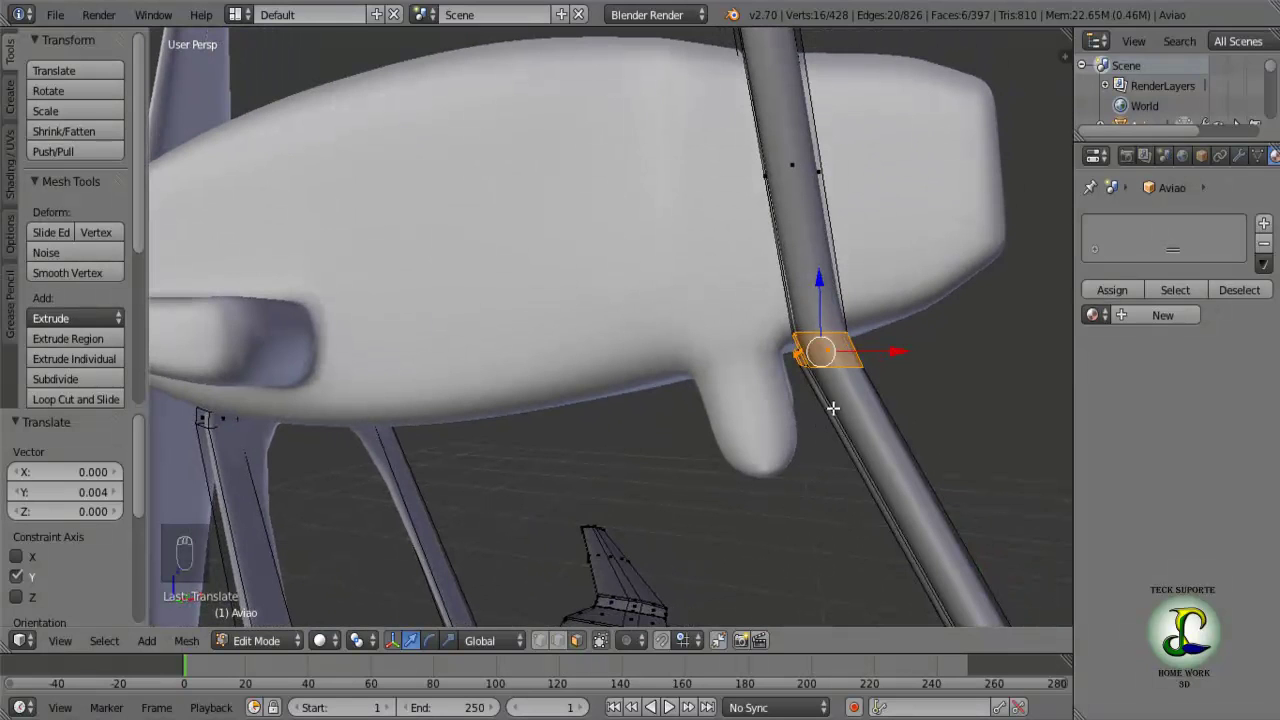
Add an edge loop on the front strut below the nacelle, undoing and redoing its placement.
key("a")
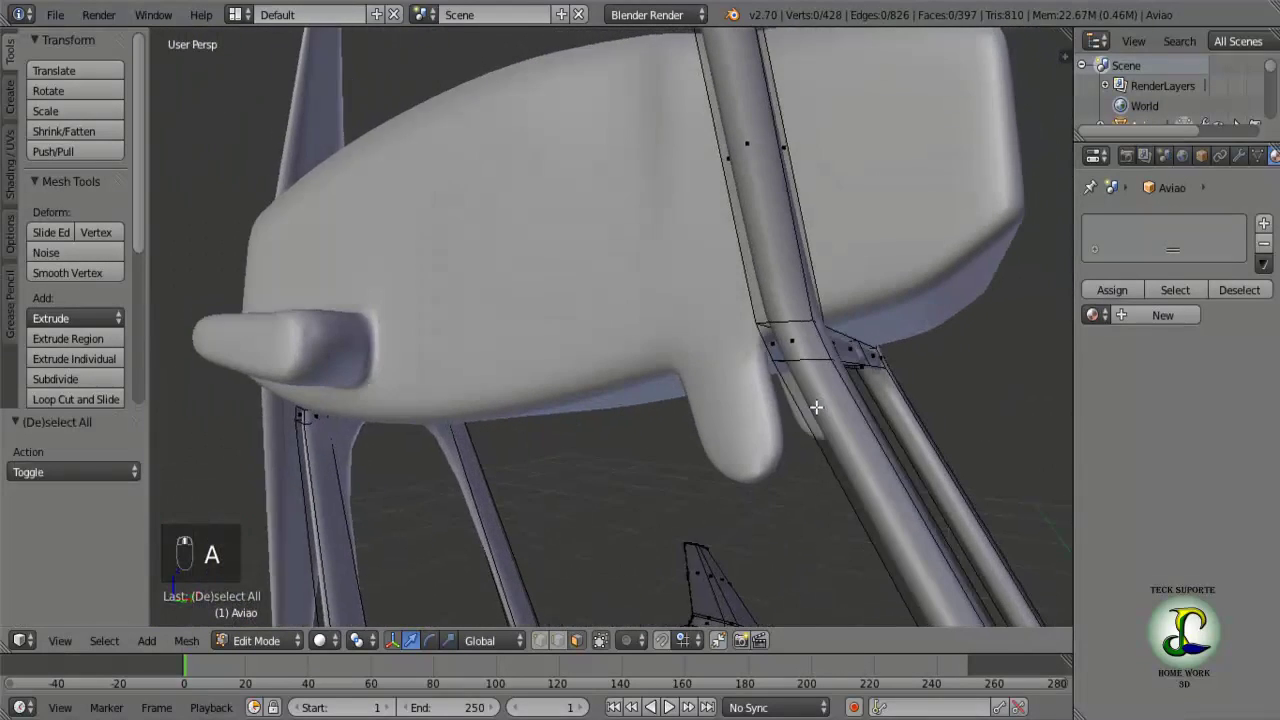
key("ctrl+r")
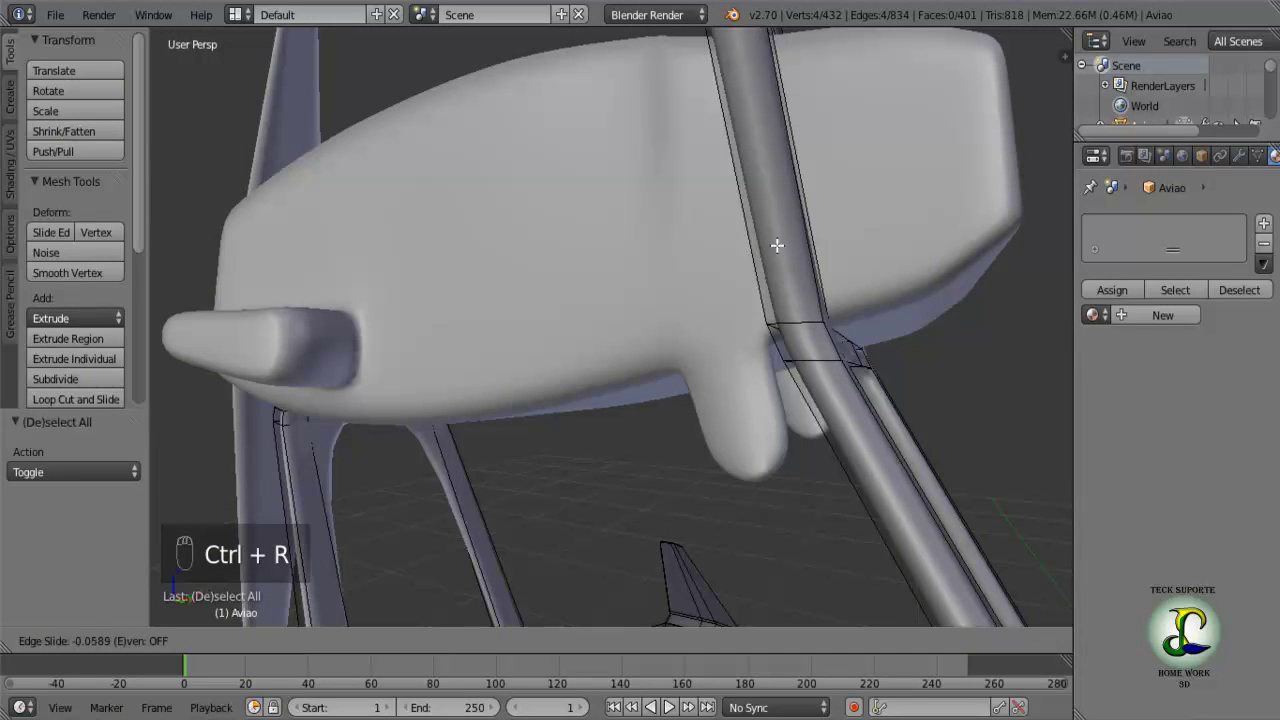
left_click_drag(853, 446, 747, 380)
key("ctrl+z")
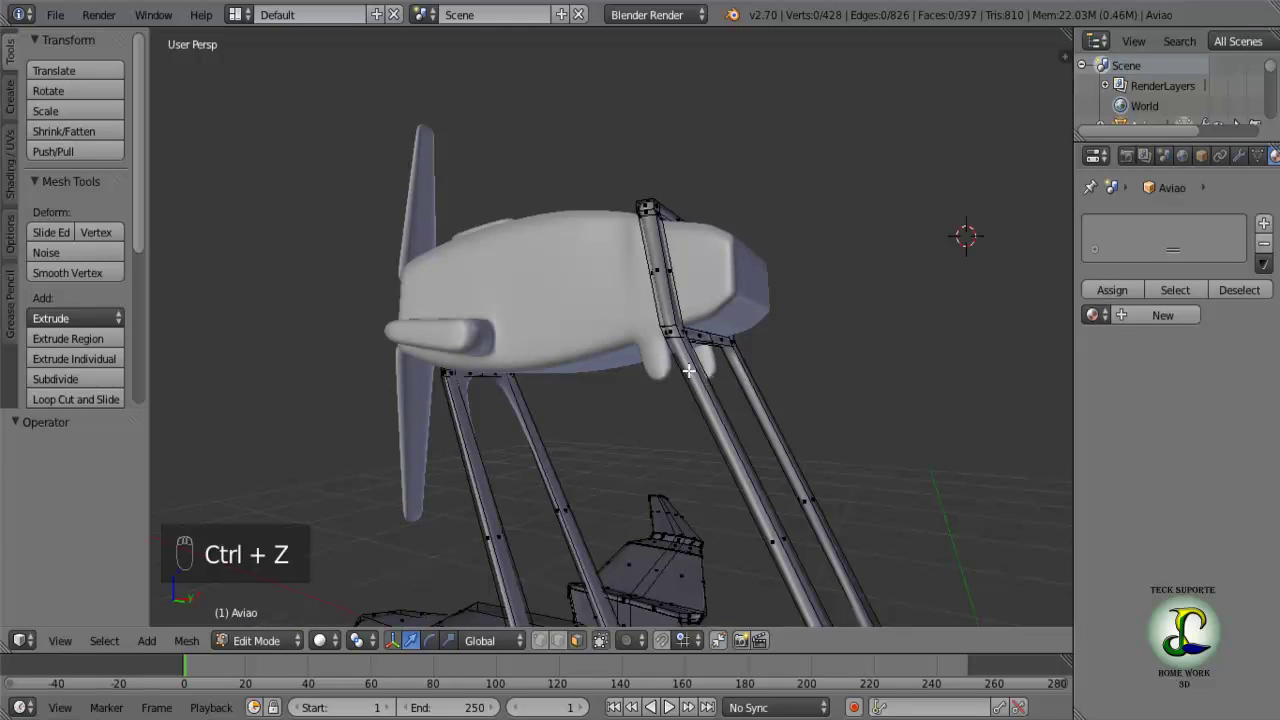
key("ctrl+r")
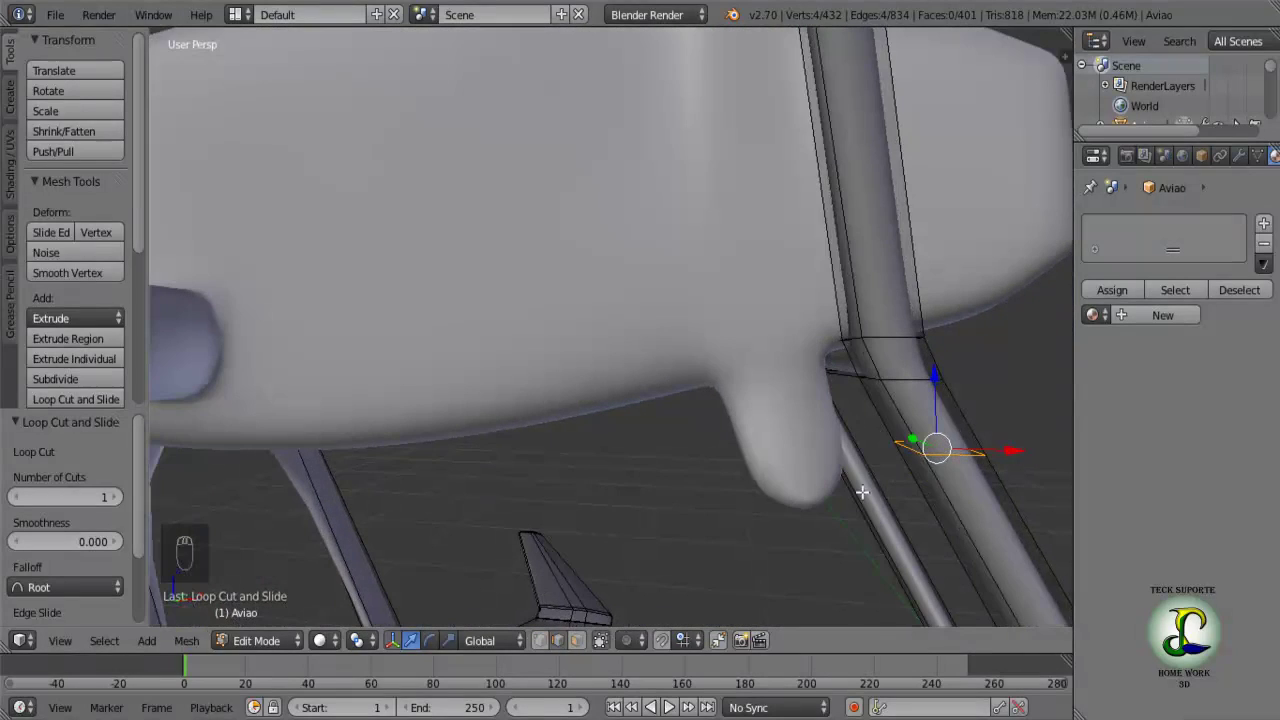
left_click_drag(838, 492, 600, 650)
left_click_drag(600, 650, 914, 434)
Shift a front-strut edge and the bend vertices slightly along X to tighten the joint.
right_click(909, 403)
left_click_drag(914, 434, 949, 426)
left_click(949, 426)
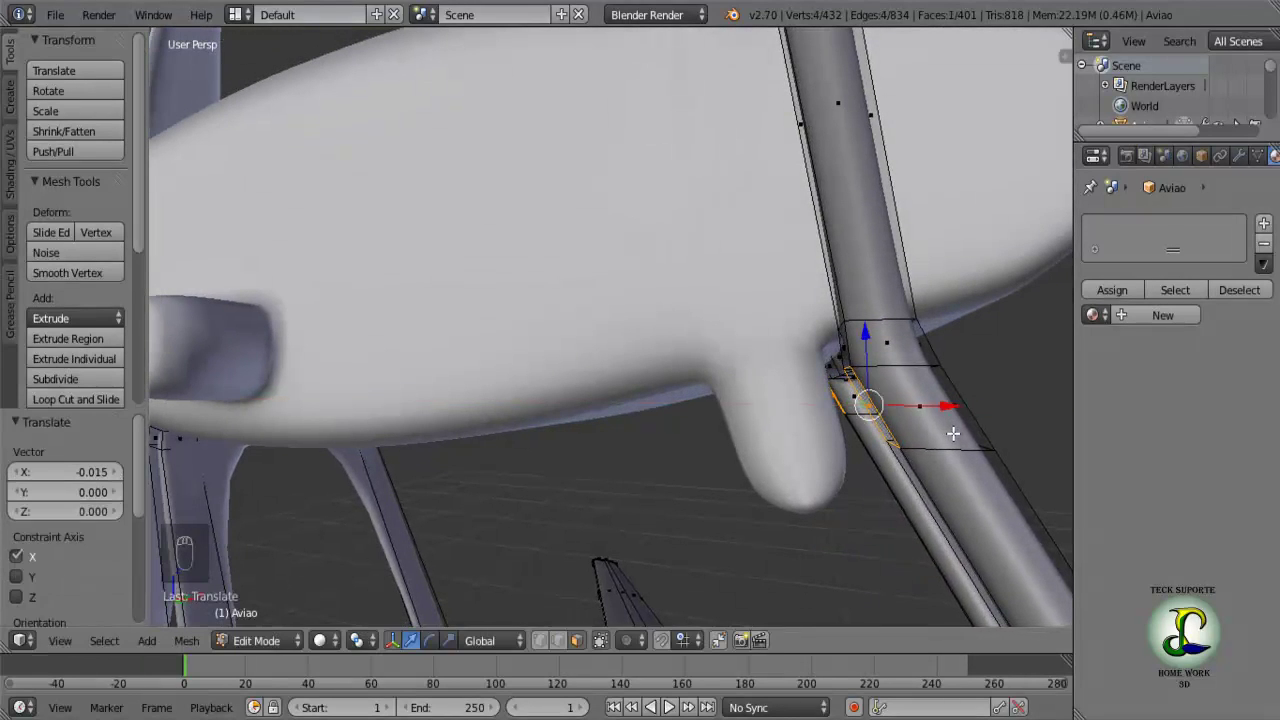
middle_click(946, 458)
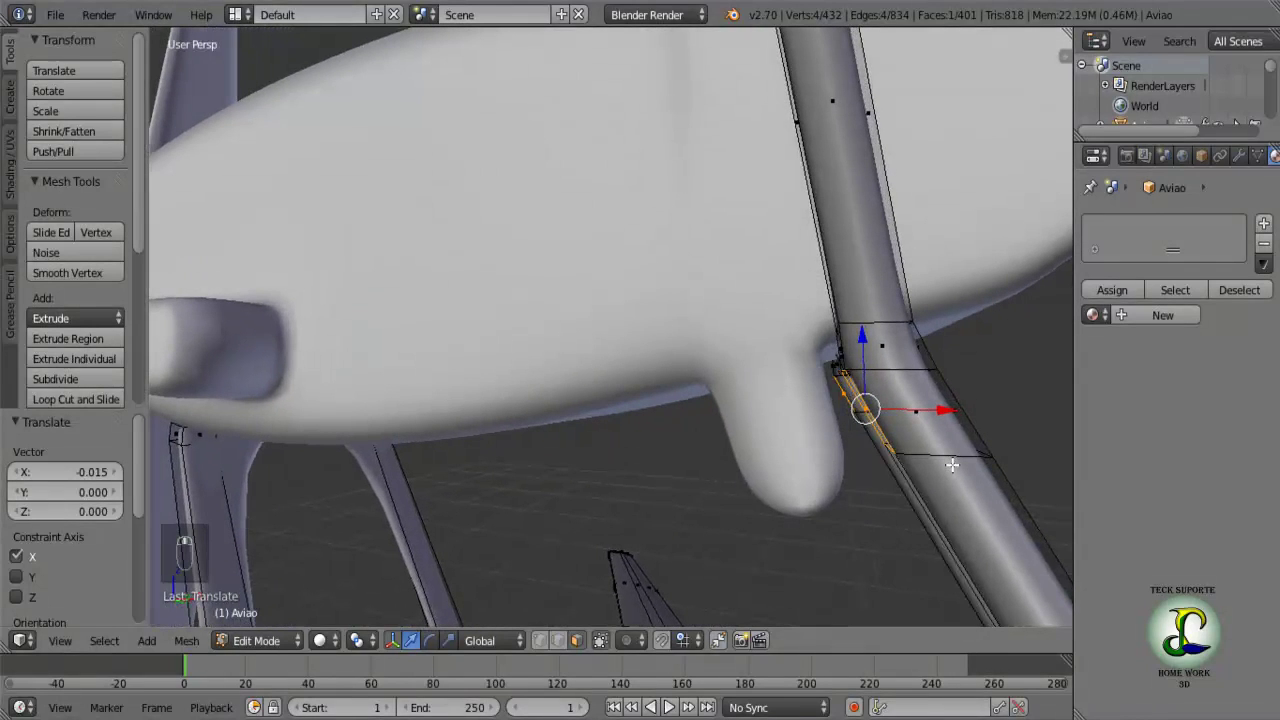
middle_click(901, 484)
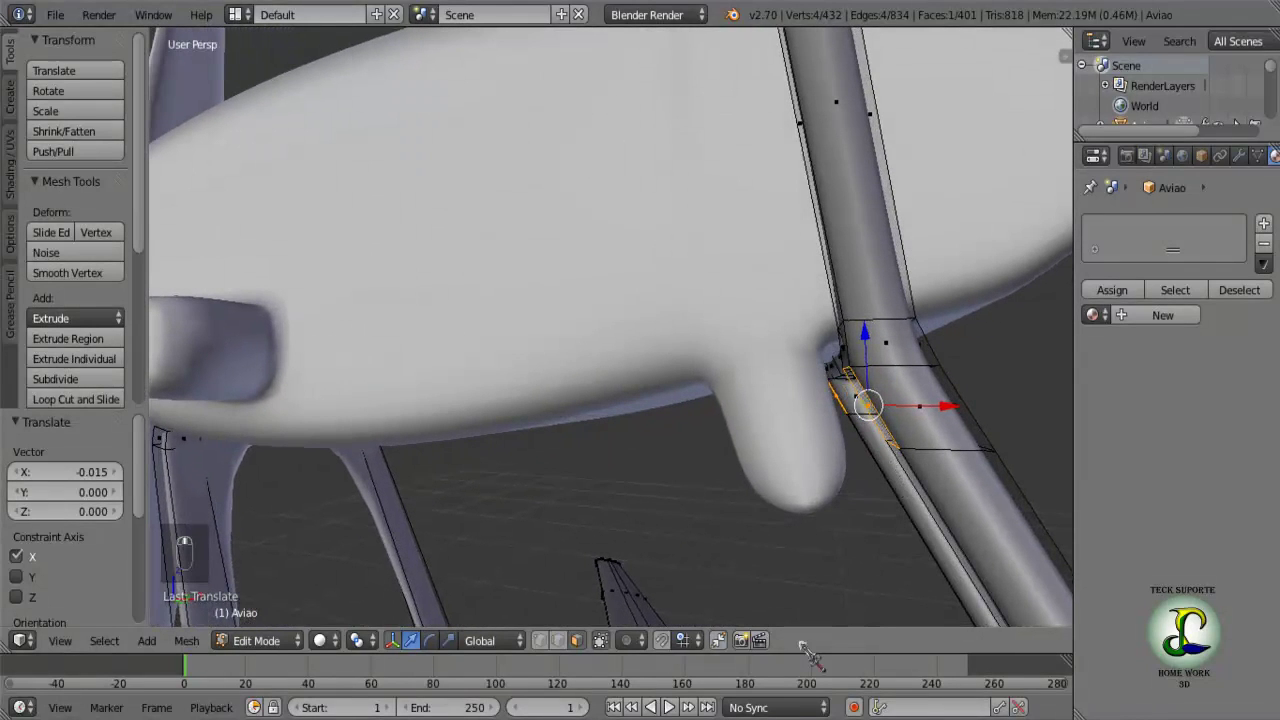
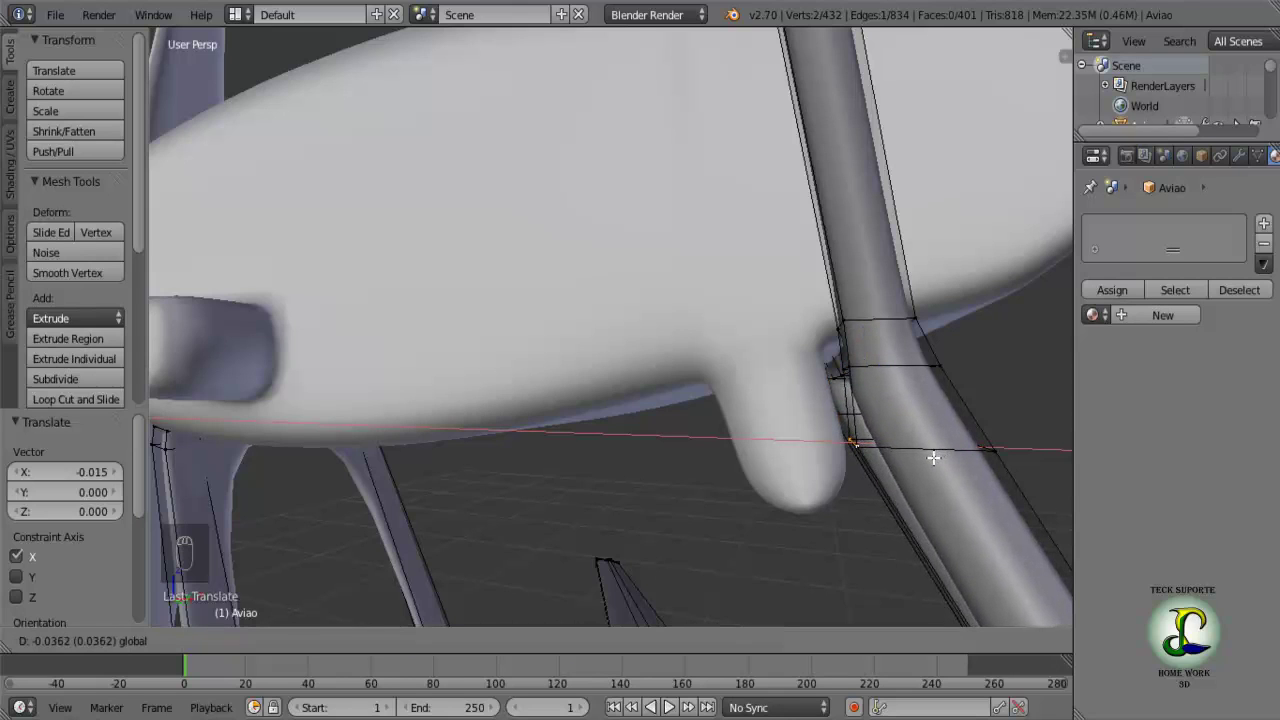
left_click_drag(933, 456, 921, 459)
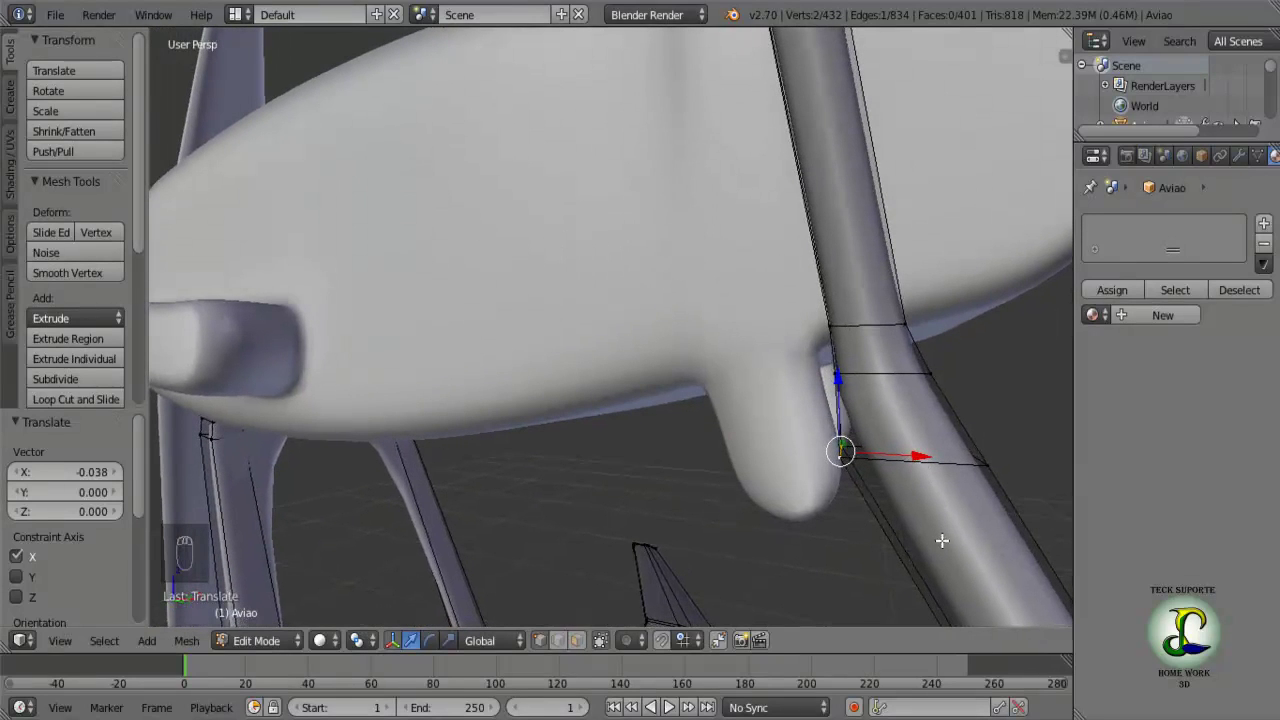
Try another loop cut and X nudge at the joint, then undo them after checking from the side.
key("ctrl+r")
left_click_drag(943, 534, 706, 469)
left_click_drag(706, 469, 713, 420)
key("ctrl+z")
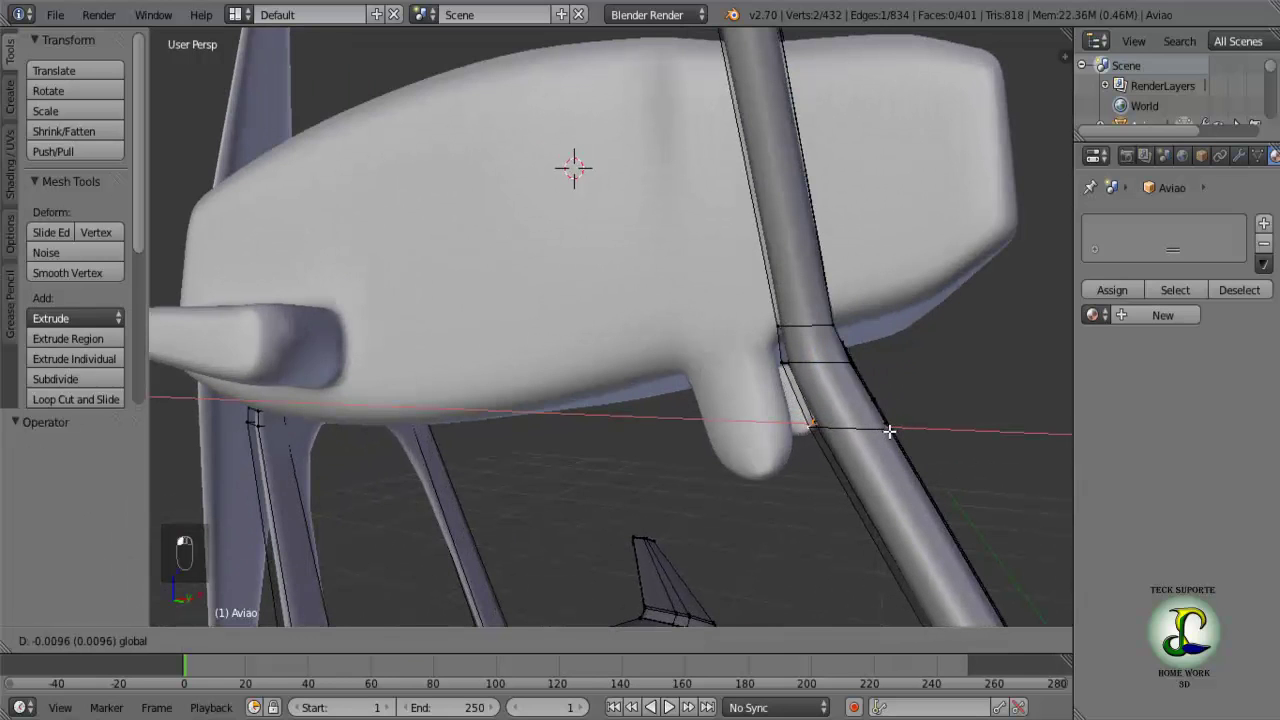
left_click_drag(825, 444, 899, 440)
key("ctrl+z")
Nudge the strut joint faces slightly along X and orbit to face them.
left_click_drag(595, 653, 817, 441)
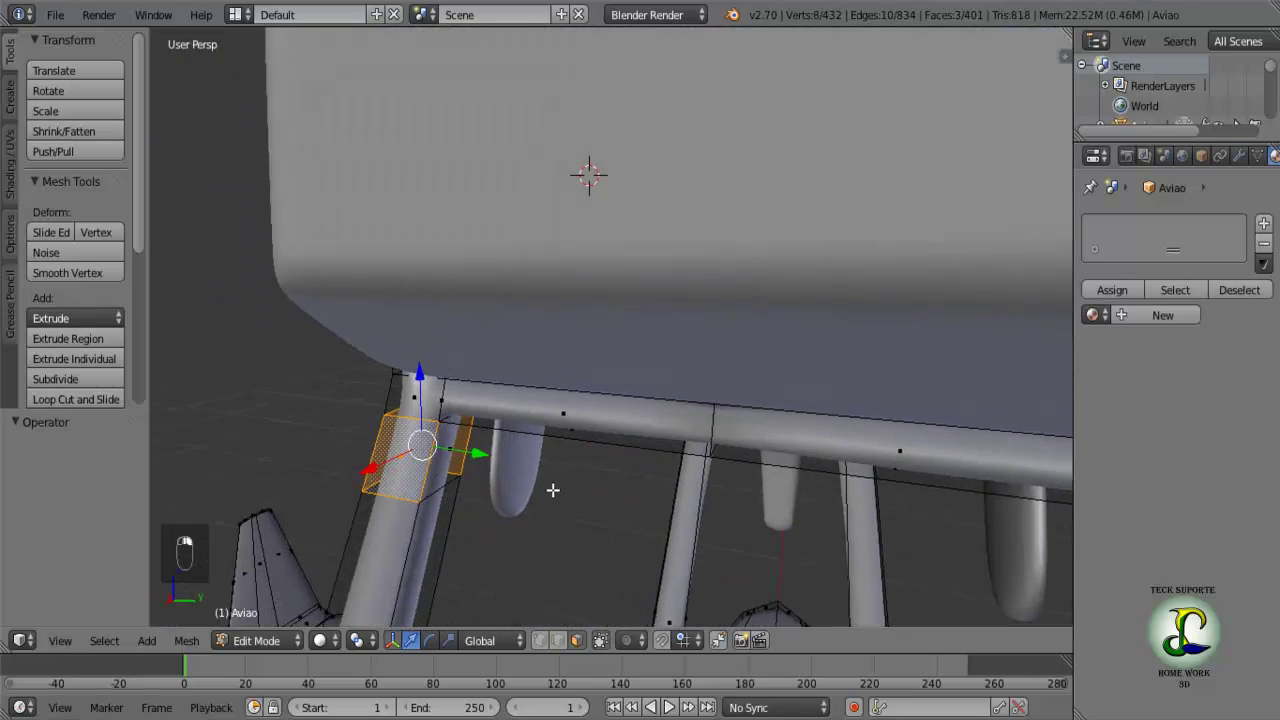
left_click_drag(432, 450, 883, 480)
left_click_drag(909, 439, 901, 444)
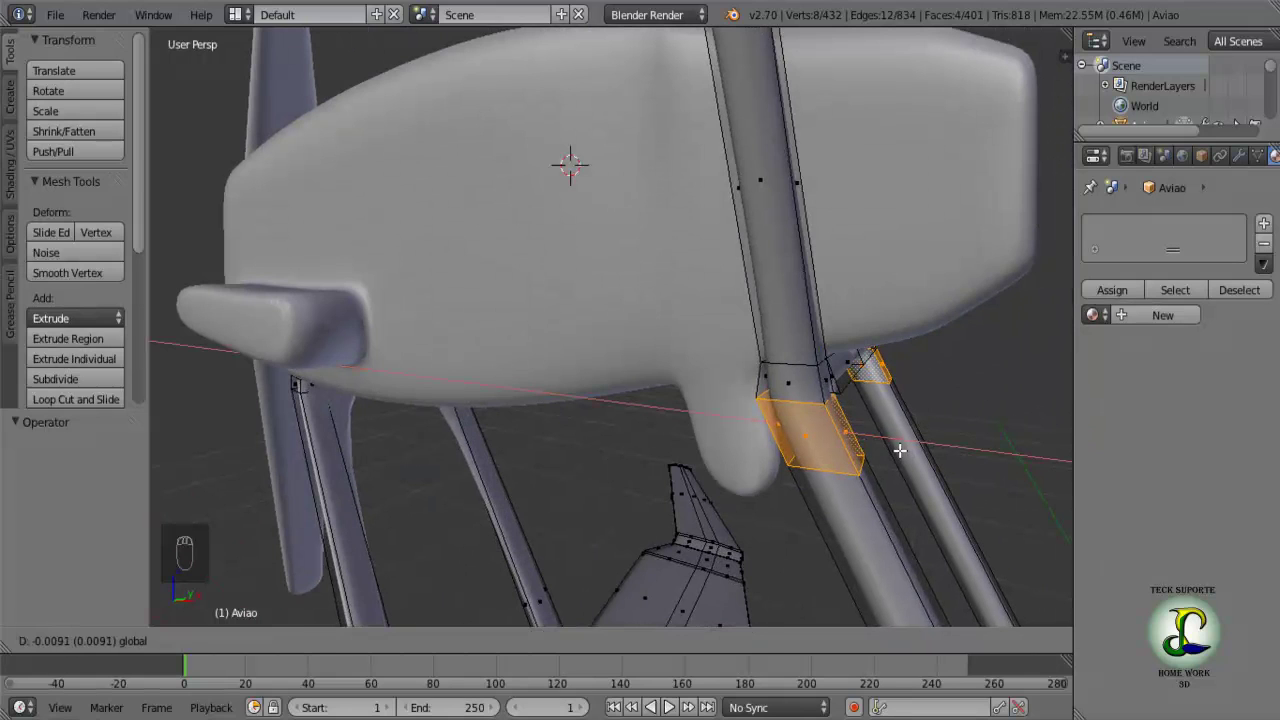
middle_click(898, 464)
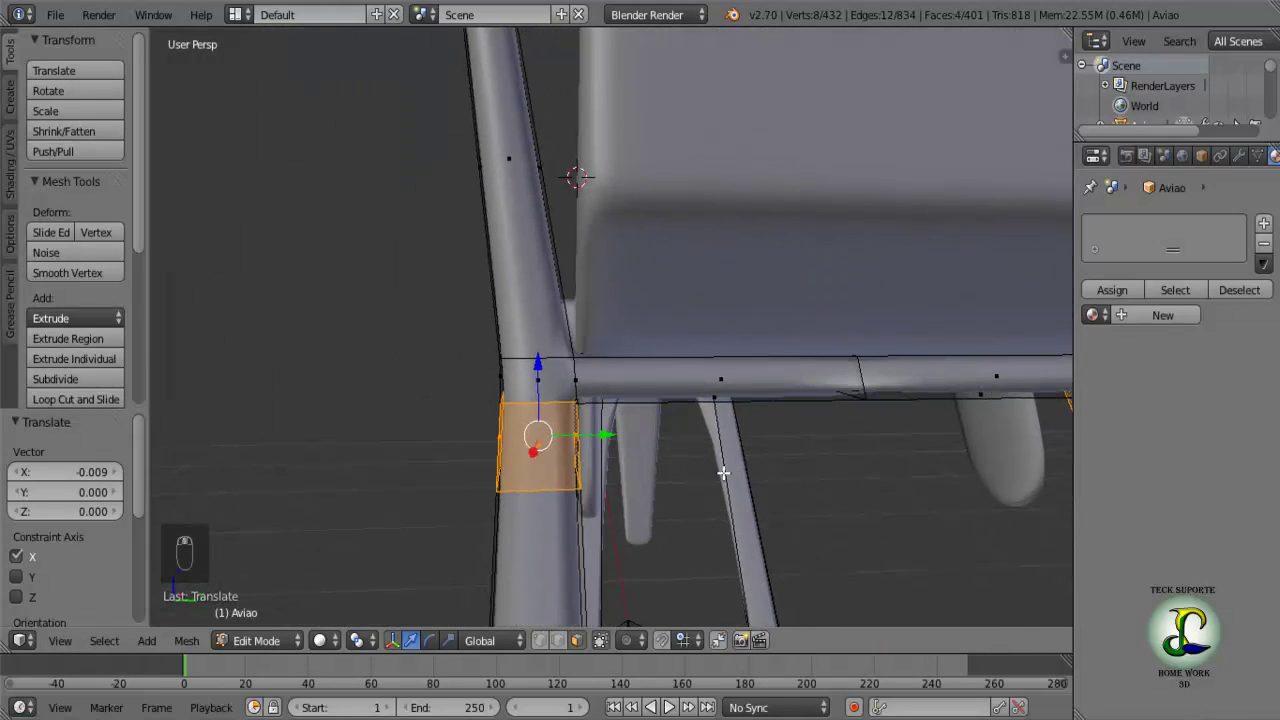
Scale the joint faces to about 0.93 and extrude them to start a new branch.
key("s")
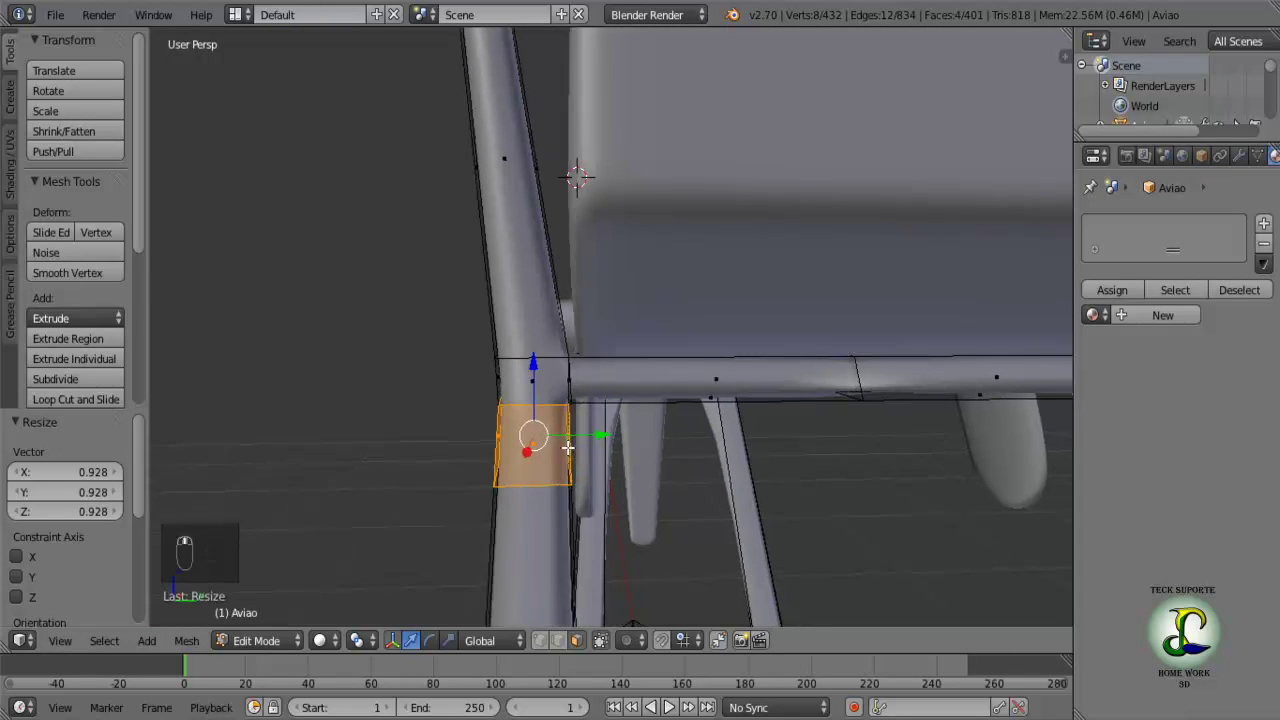
left_click_drag(558, 443, 825, 426)
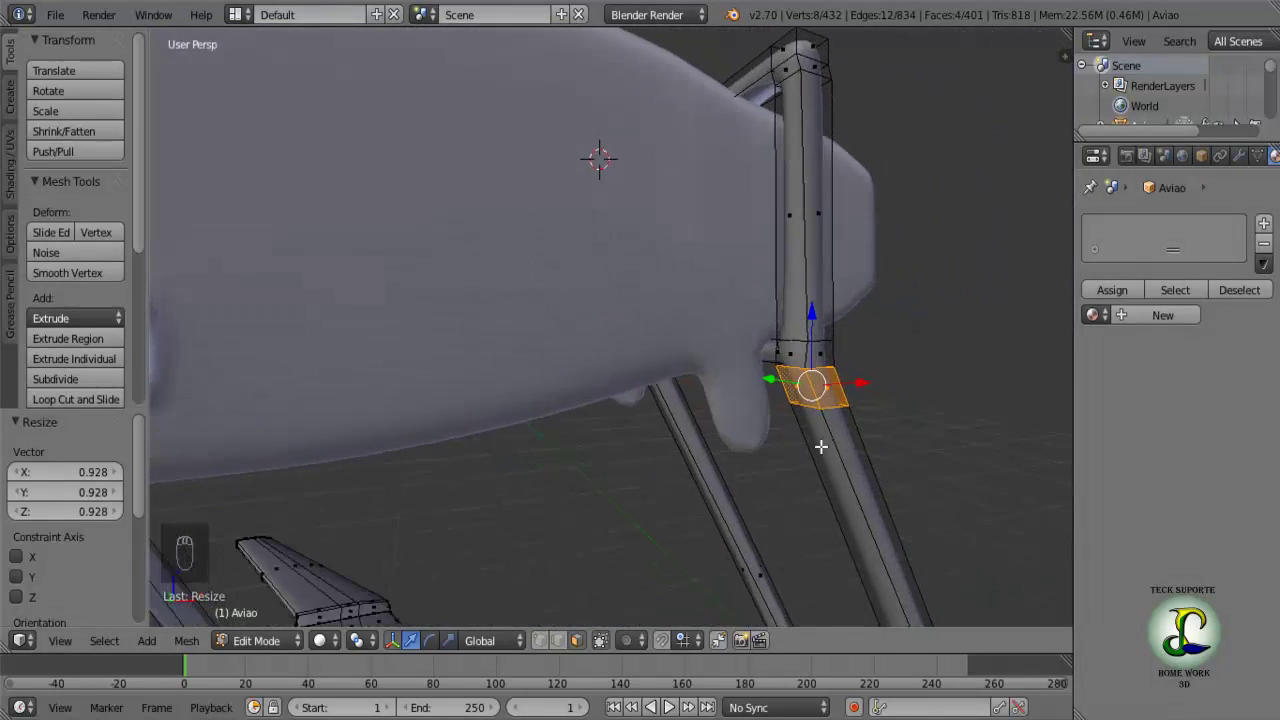
left_click_drag(801, 444, 921, 403)
key("a")
left_click_drag(925, 402, 884, 486)
key("e")
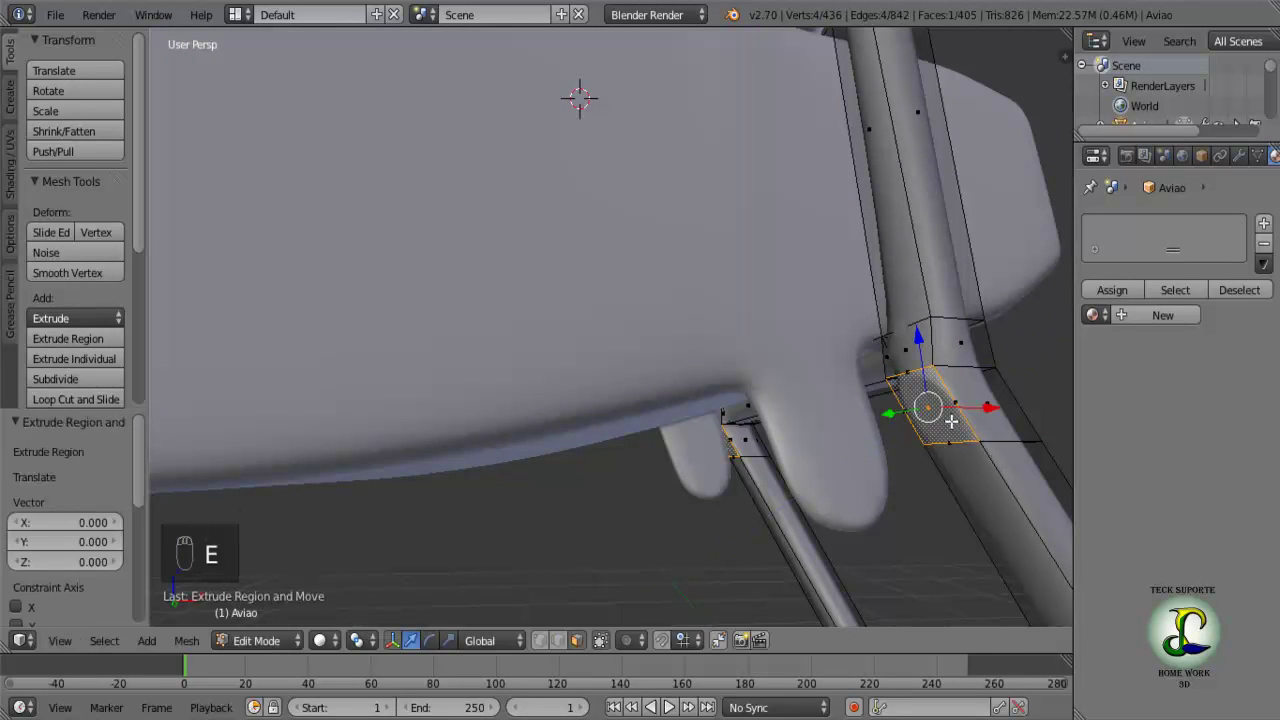
Pull the extruded face outward to form a short arm toward the nacelle.
middle_click(893, 479)
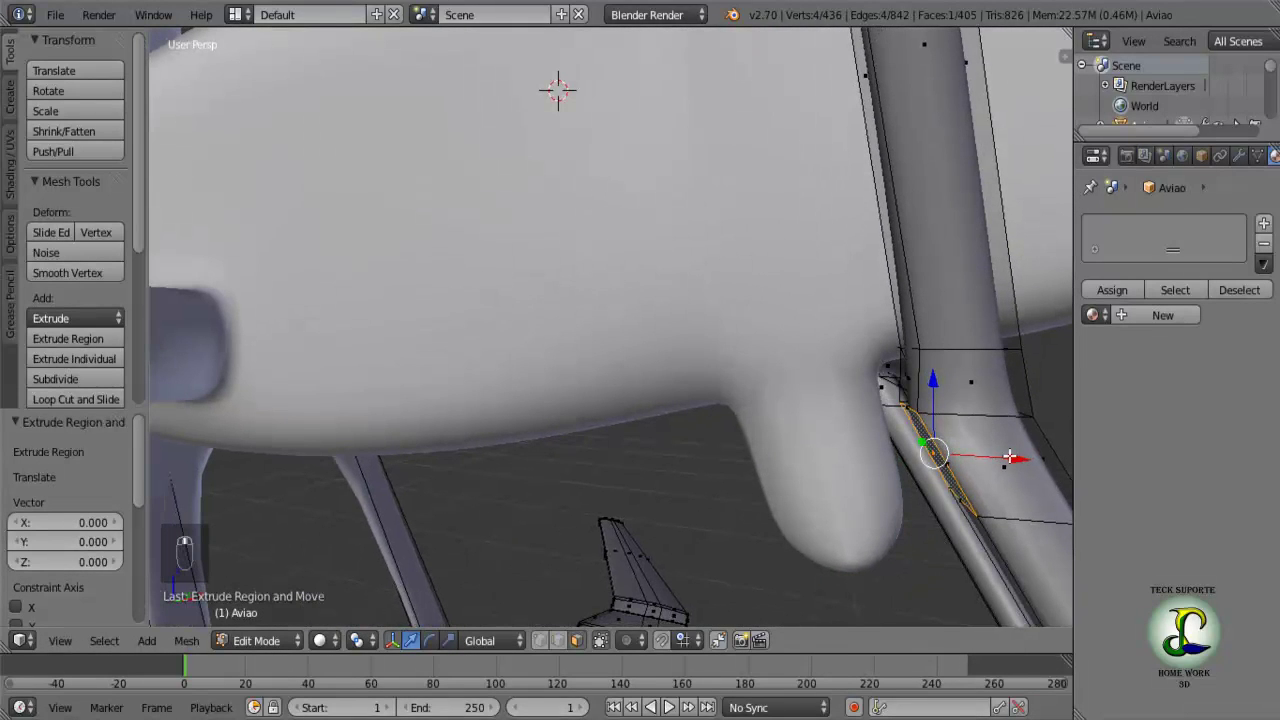
middle_click(1018, 451)
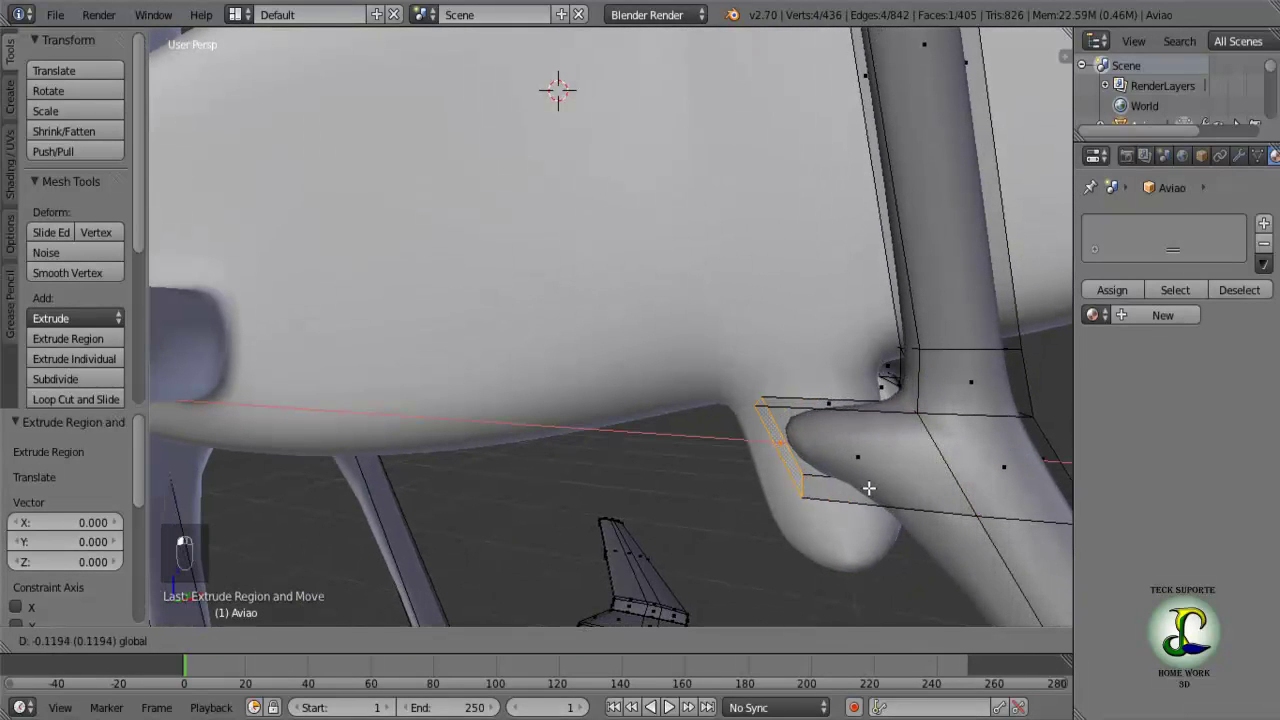
left_click_drag(773, 495, 739, 332)
left_click_drag(739, 332, 770, 461)
Add loop cuts near both ends of the new arm and orbit to view it.
key("ctrl+r")
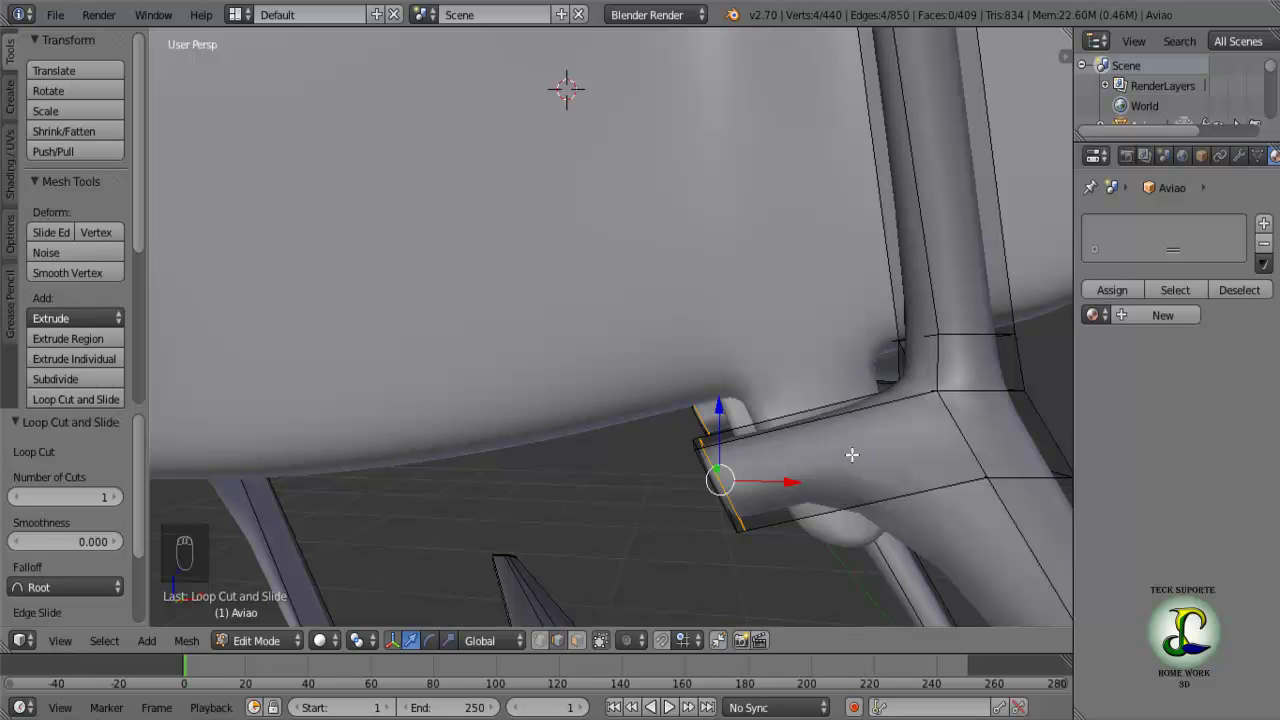
key("ctrl+r")
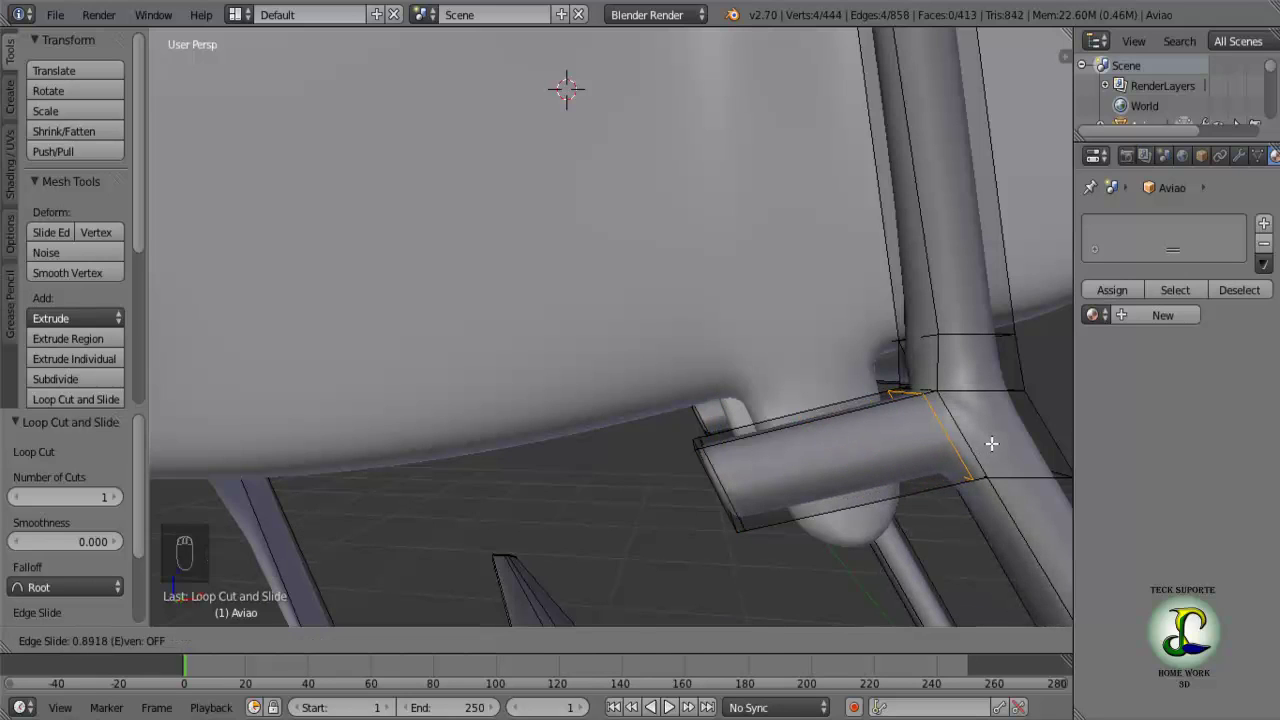
left_click_drag(923, 457, 487, 420)
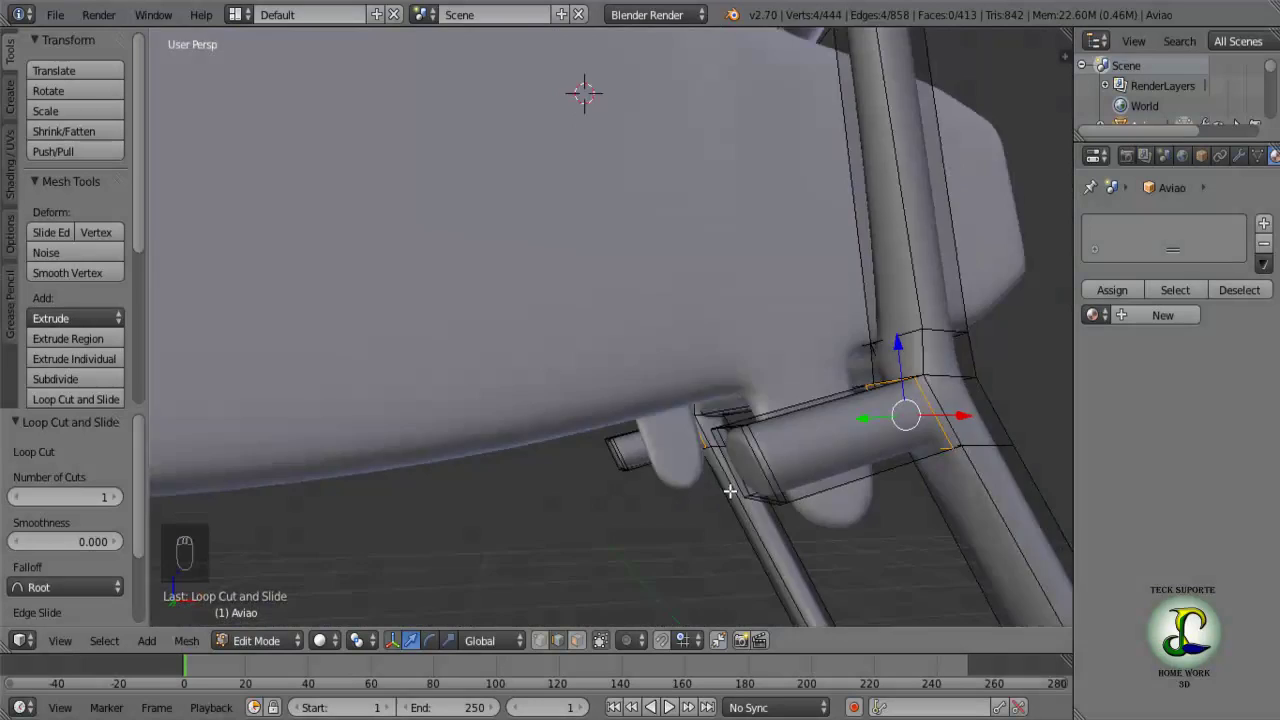
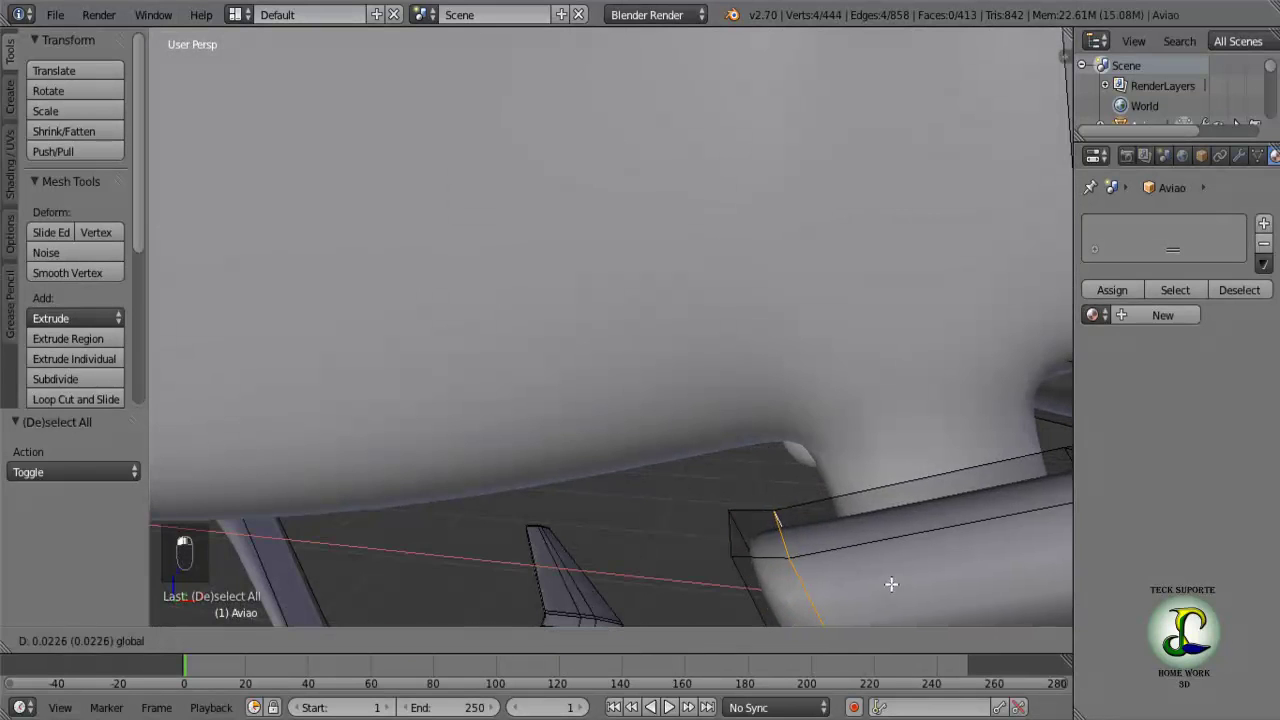
Shift the arm's end loop along X and orbit to see it from the side.
left_click_drag(887, 553, 577, 546)
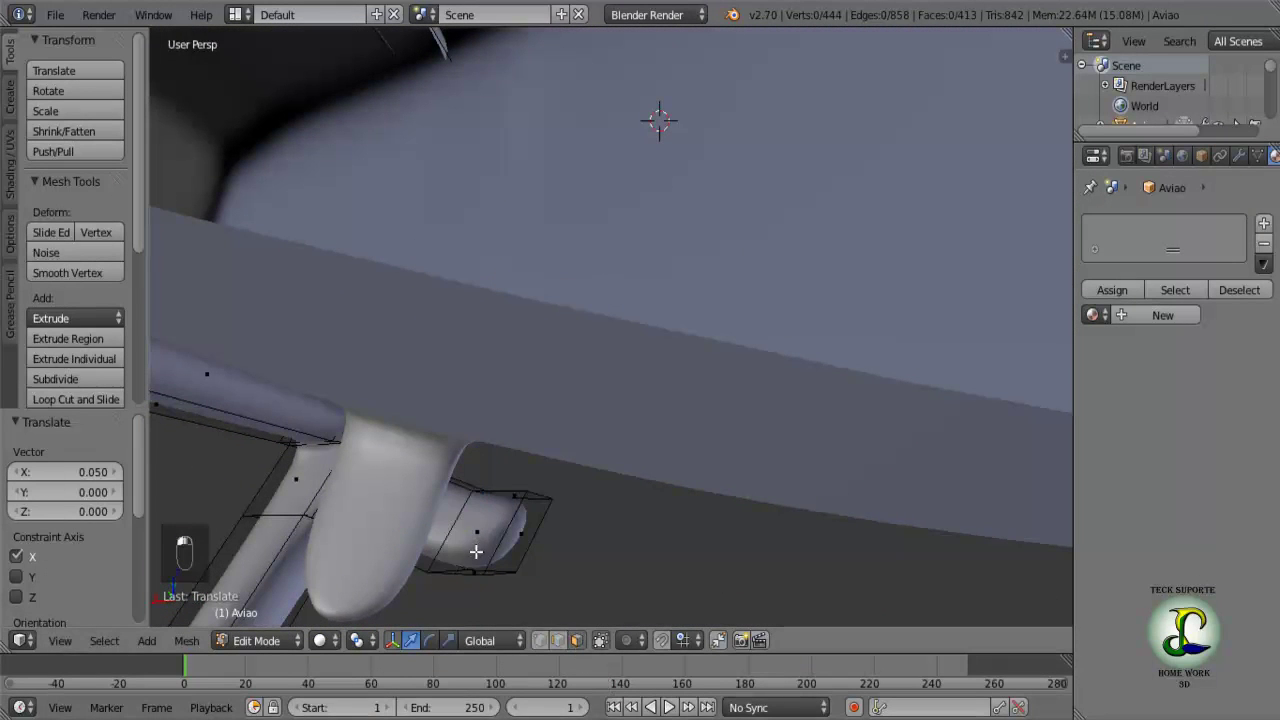
left_click_drag(479, 539, 445, 550)
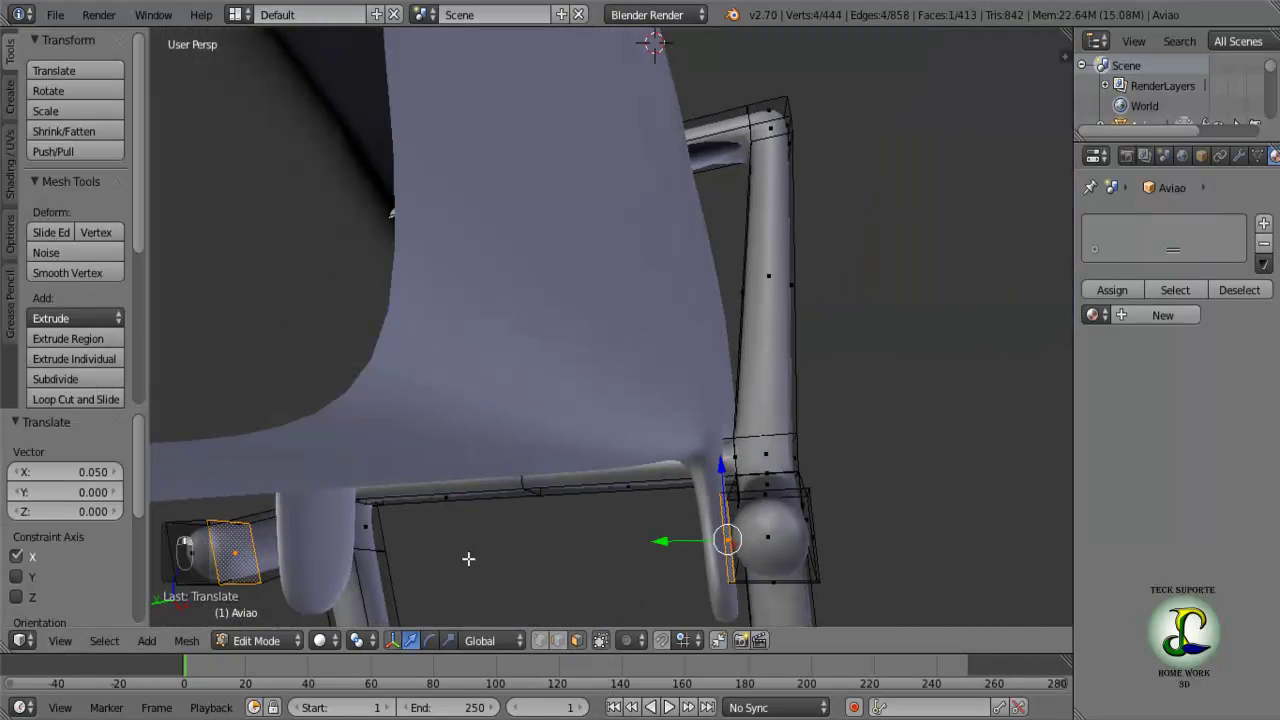
middle_click(715, 536)
left_click_drag(718, 536, 722, 538)
Extrude the arm end three times into a crossbar reaching the other strut, then leave Edit Mode.
key("e")
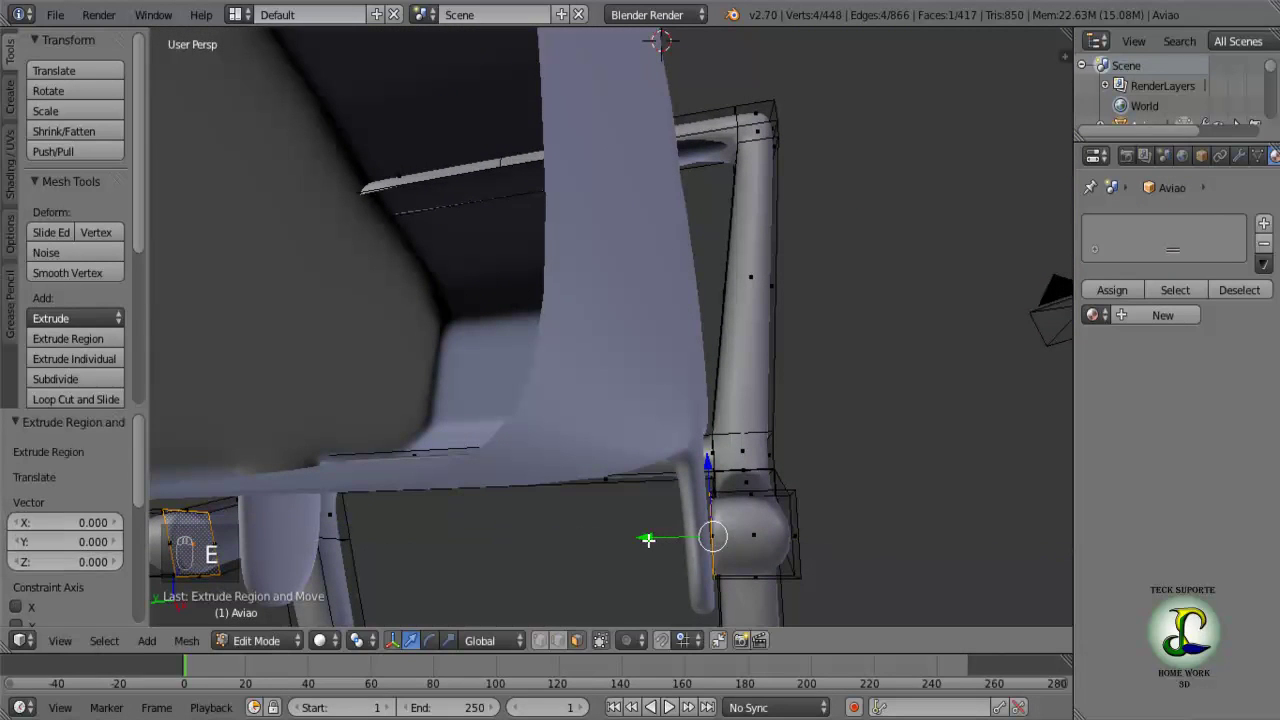
key("e")
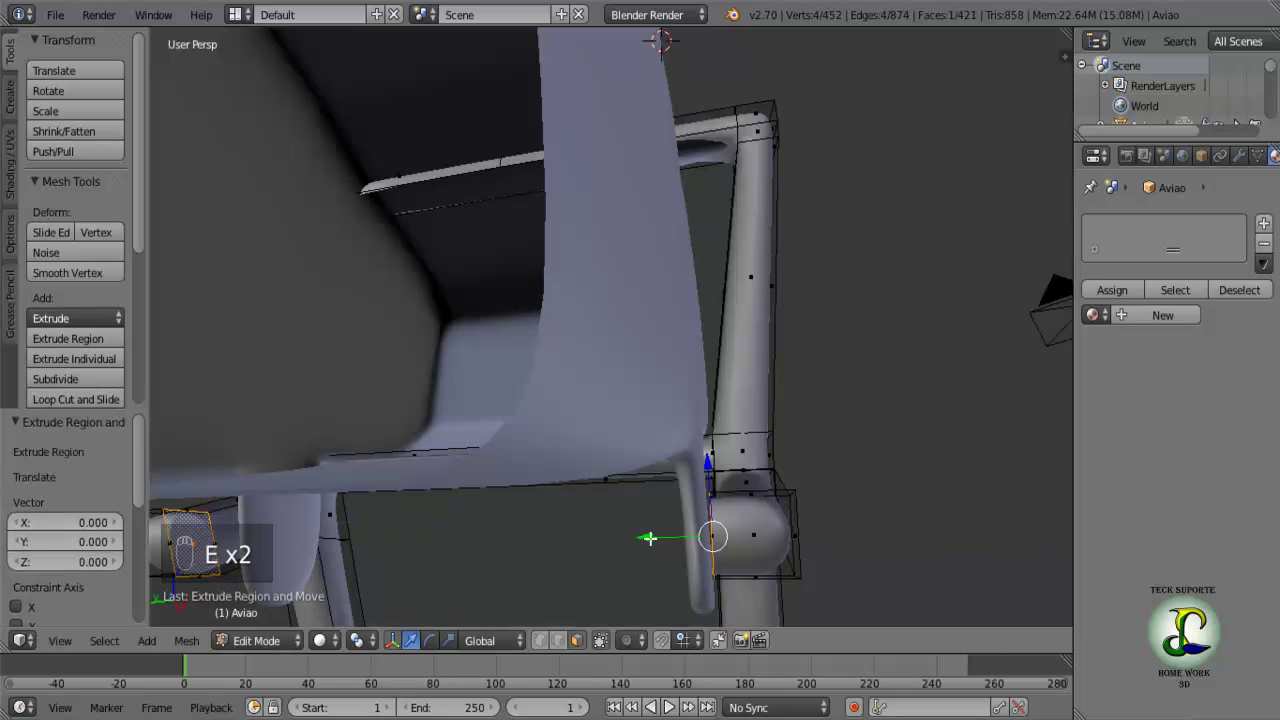
key("e")
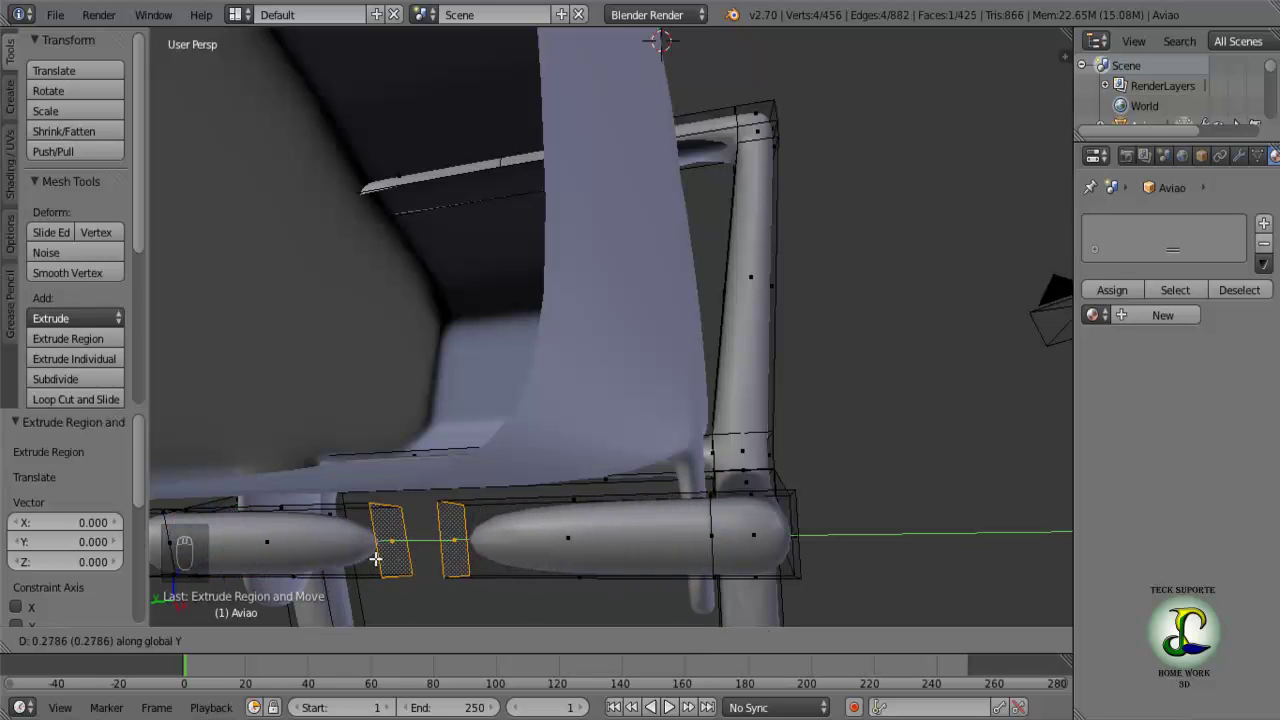
middle_click(469, 544)
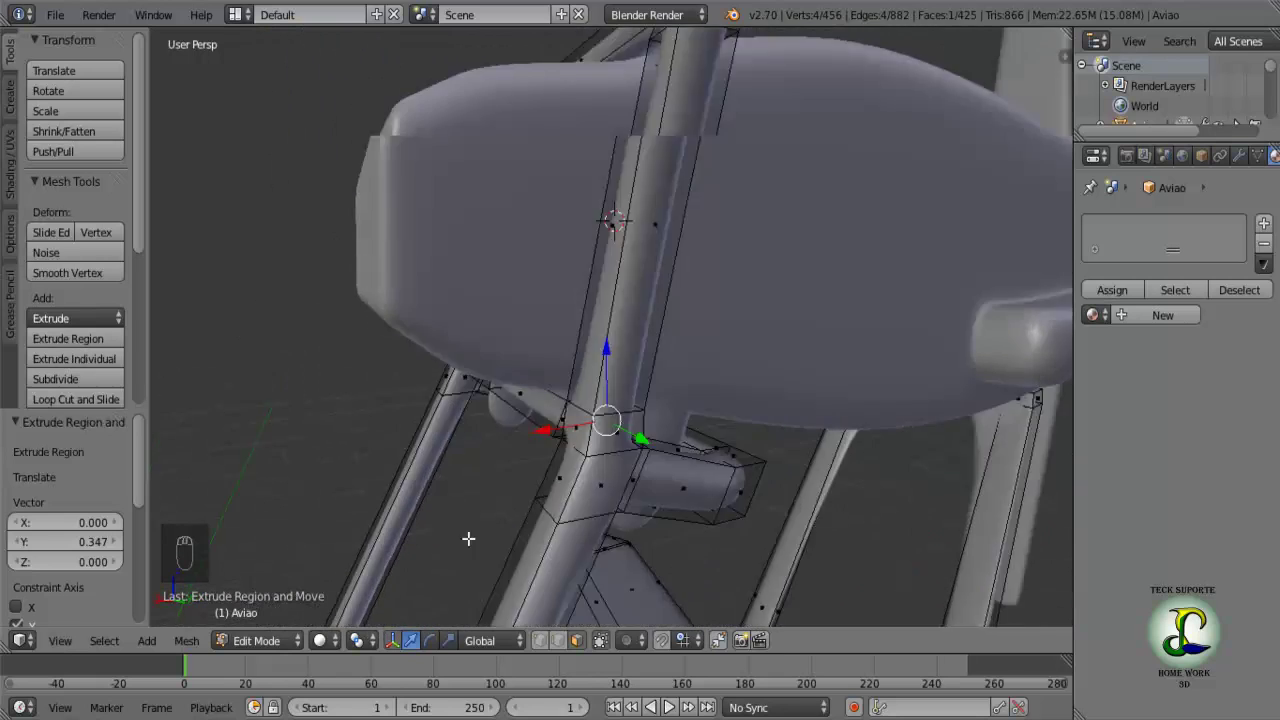
left_click_drag(422, 535, 645, 486)
key("Tab")
Shift the strut frame's top corners along Y to fit the nacelle, then leave mesh editing.
middle_click(713, 417)
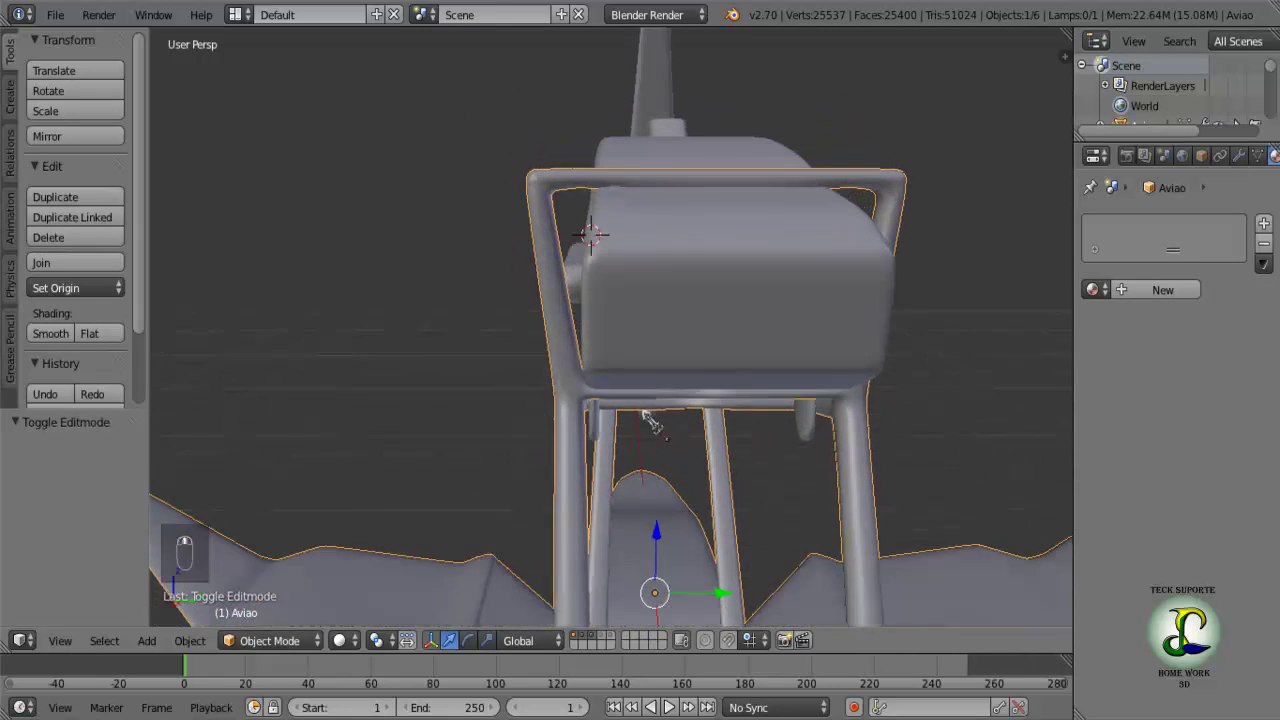
key("Tab")
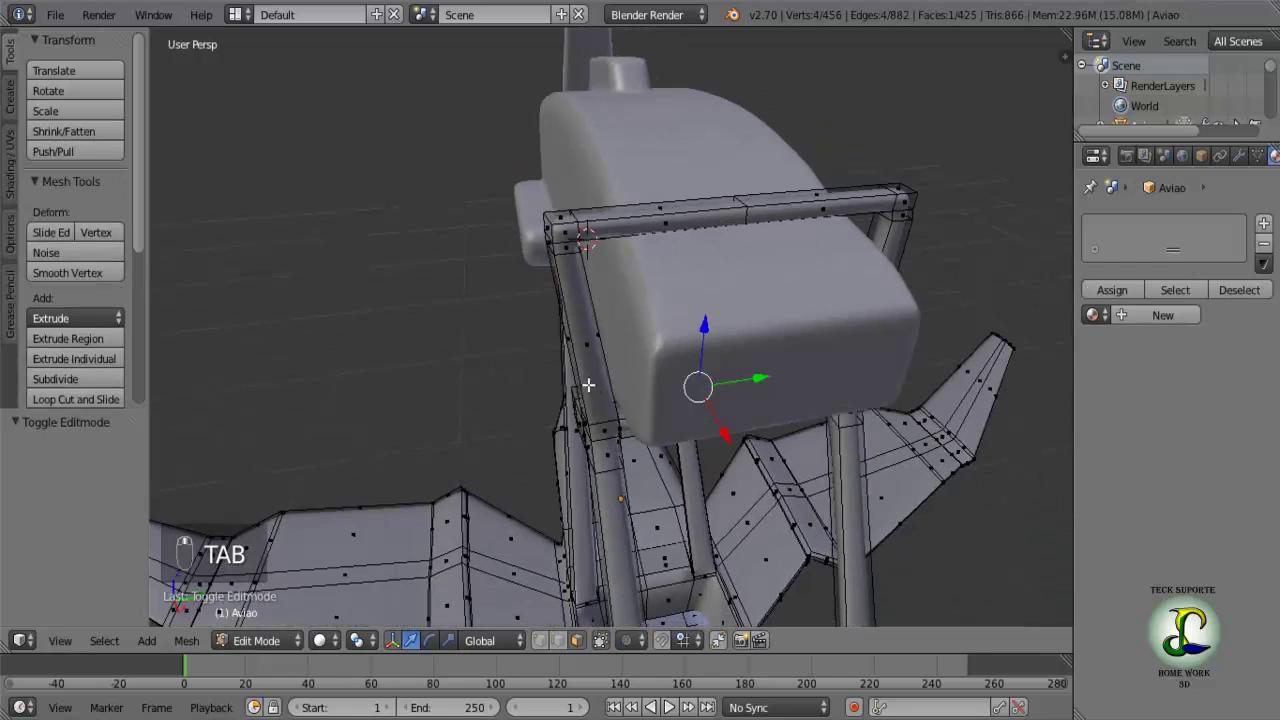
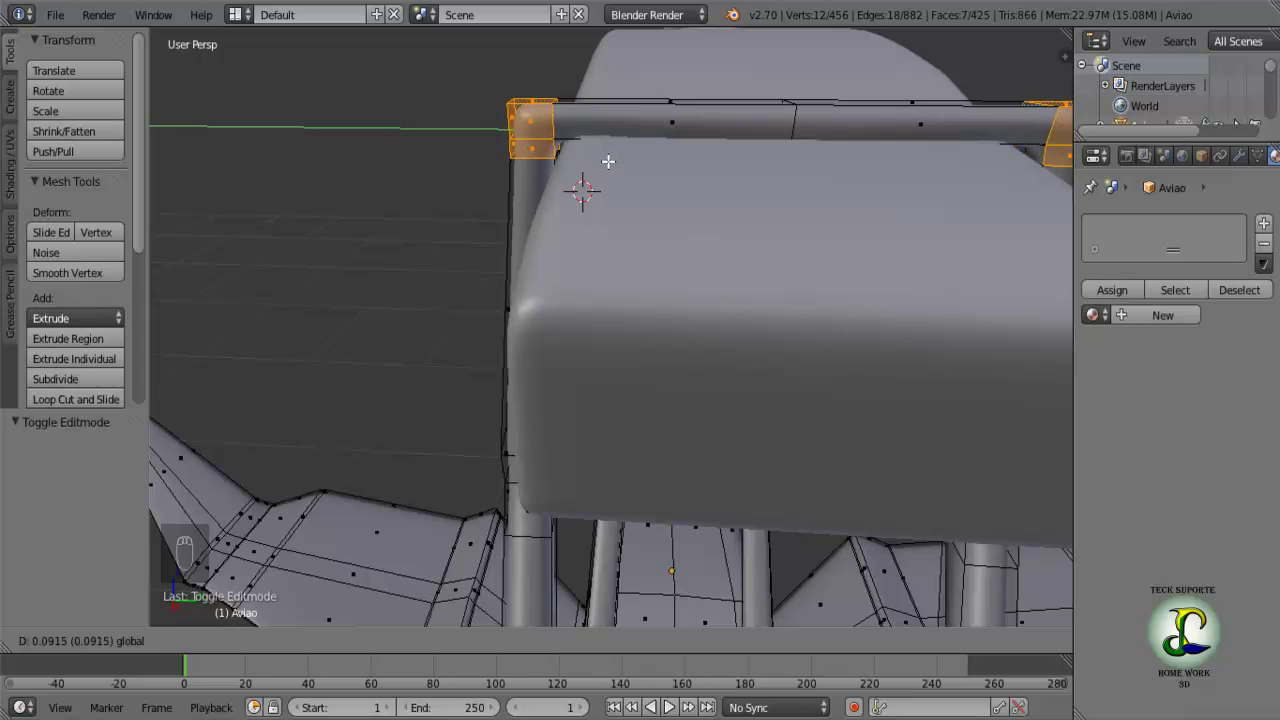
left_click_drag(625, 192, 646, 115)
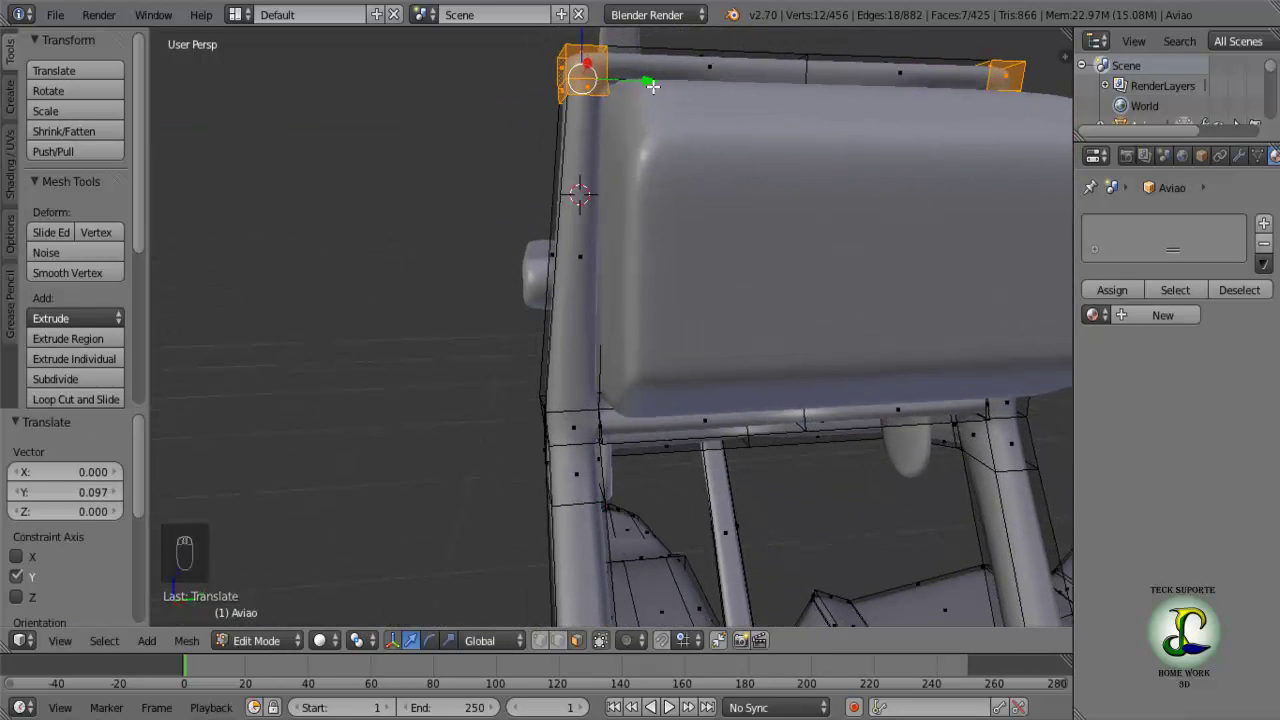
left_click_drag(652, 77, 641, 90)
key("Tab")
left_click(660, 282)
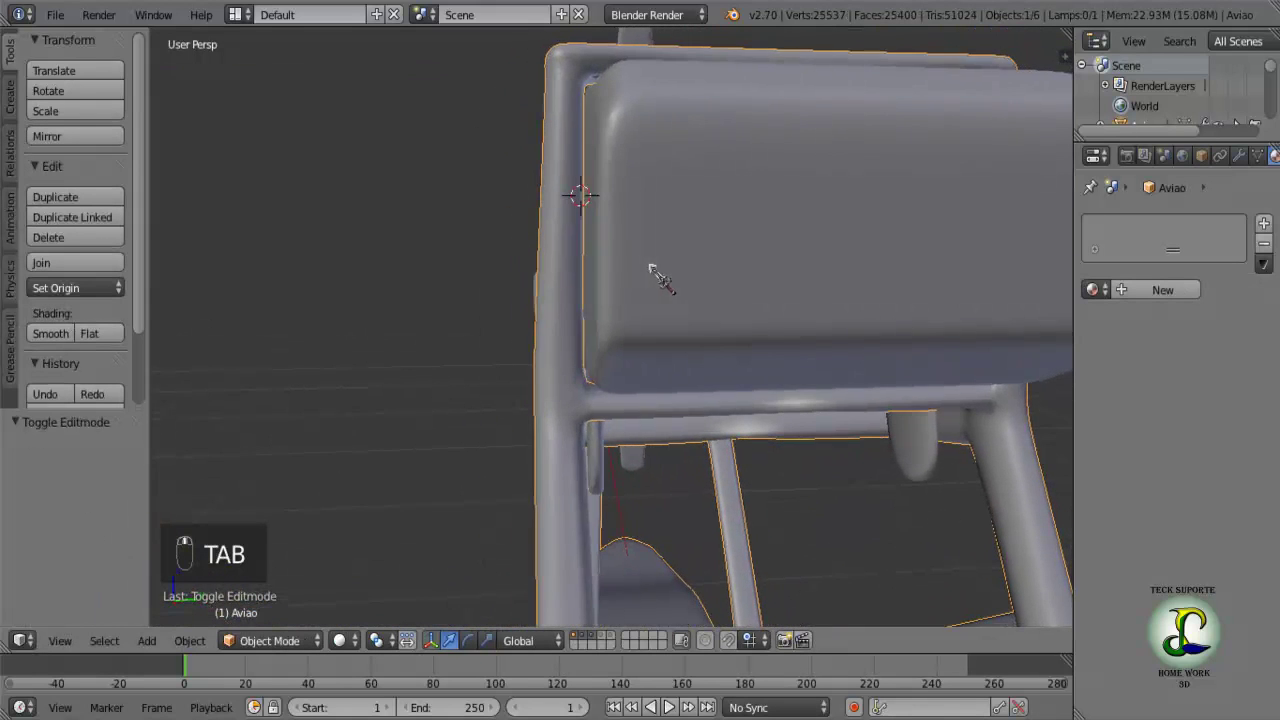
Orbit to inspect the struts and nacelle from the side.
middle_click(659, 280)
left_click_drag(572, 319, 595, 277)
left_click_drag(596, 278, 770, 284)
left_click_drag(757, 315, 751, 360)
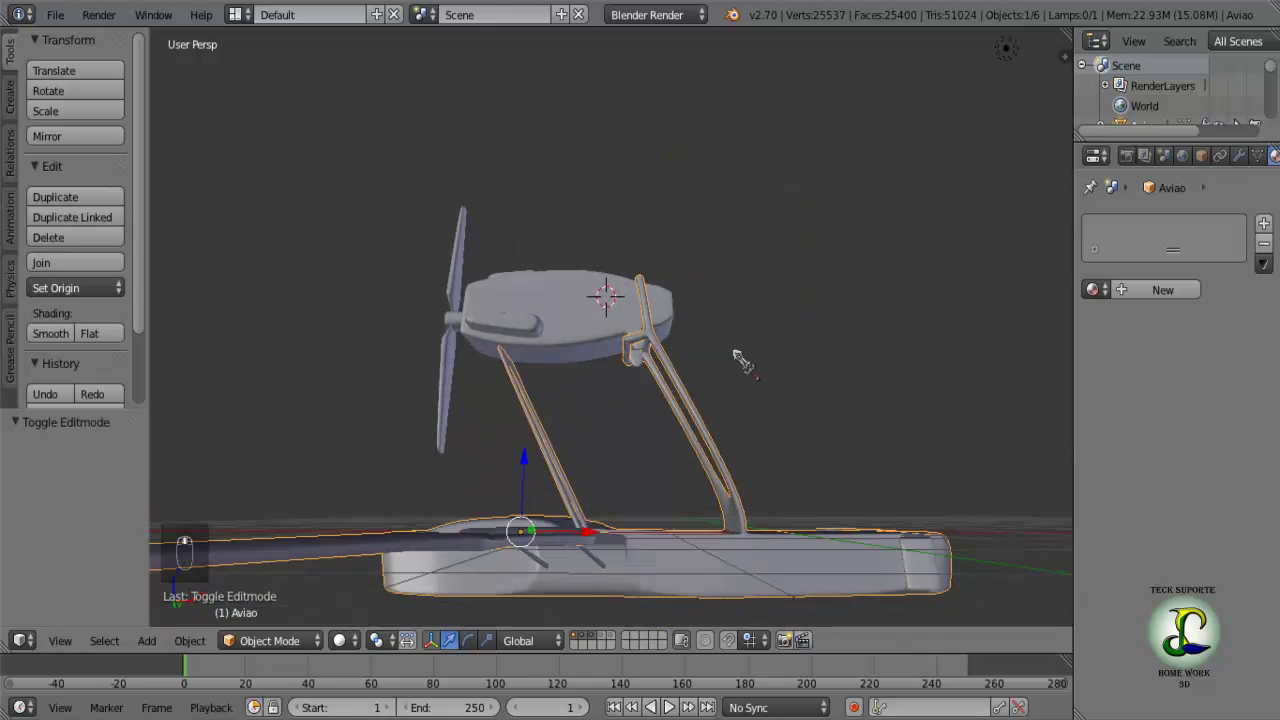
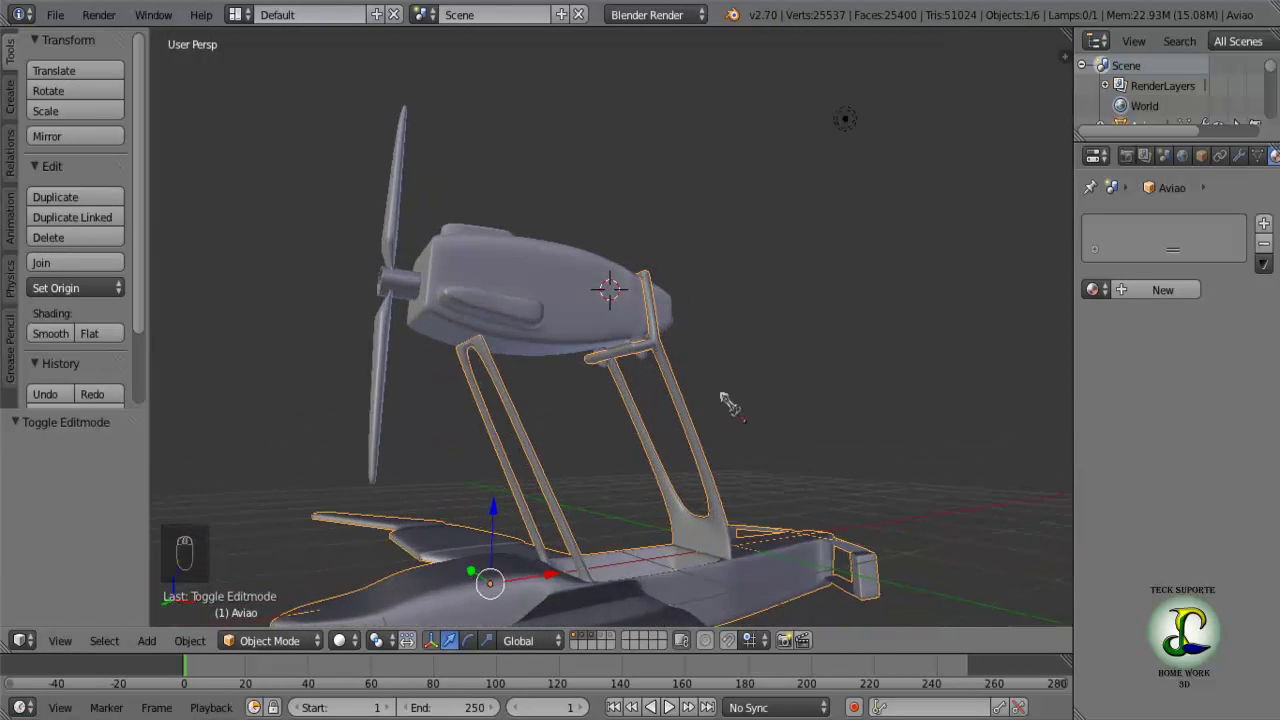
Re-enter strut mesh editing in see-through wireframe and zoom in on the strut joint.
left_click_drag(575, 393, 356, 380)
key("Tab")
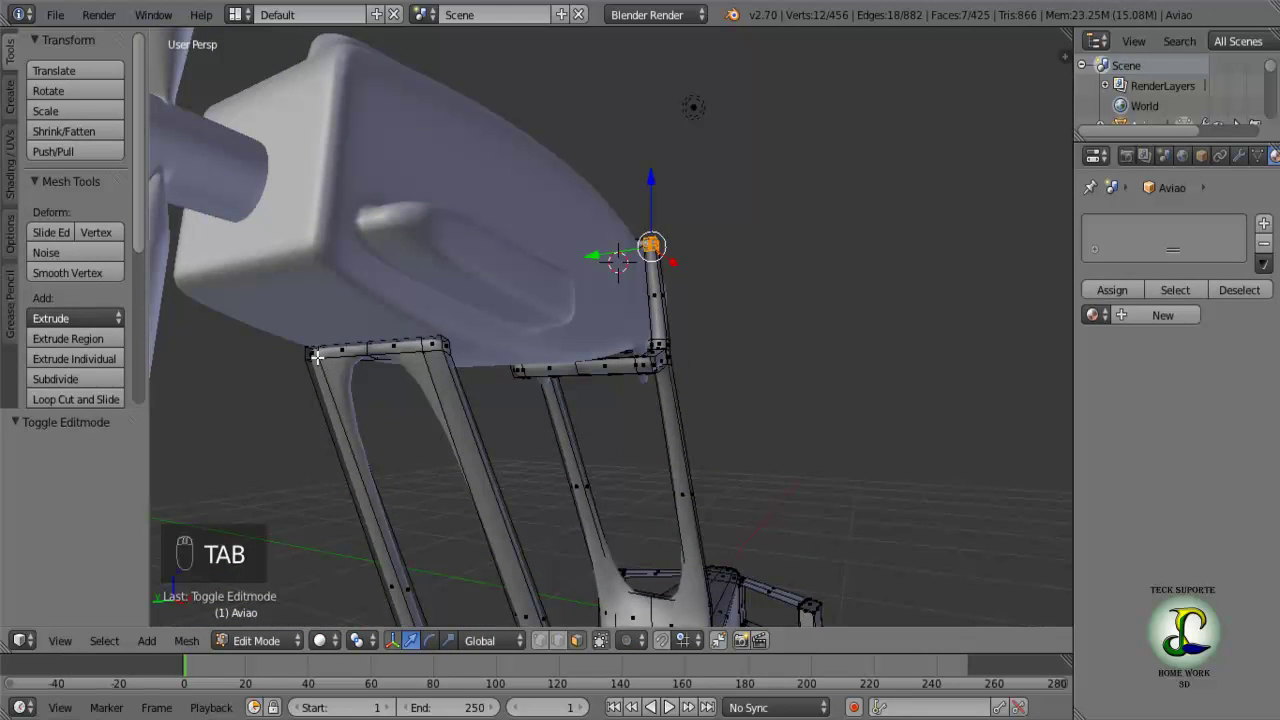
left_click_drag(319, 351, 336, 358)
key("z")
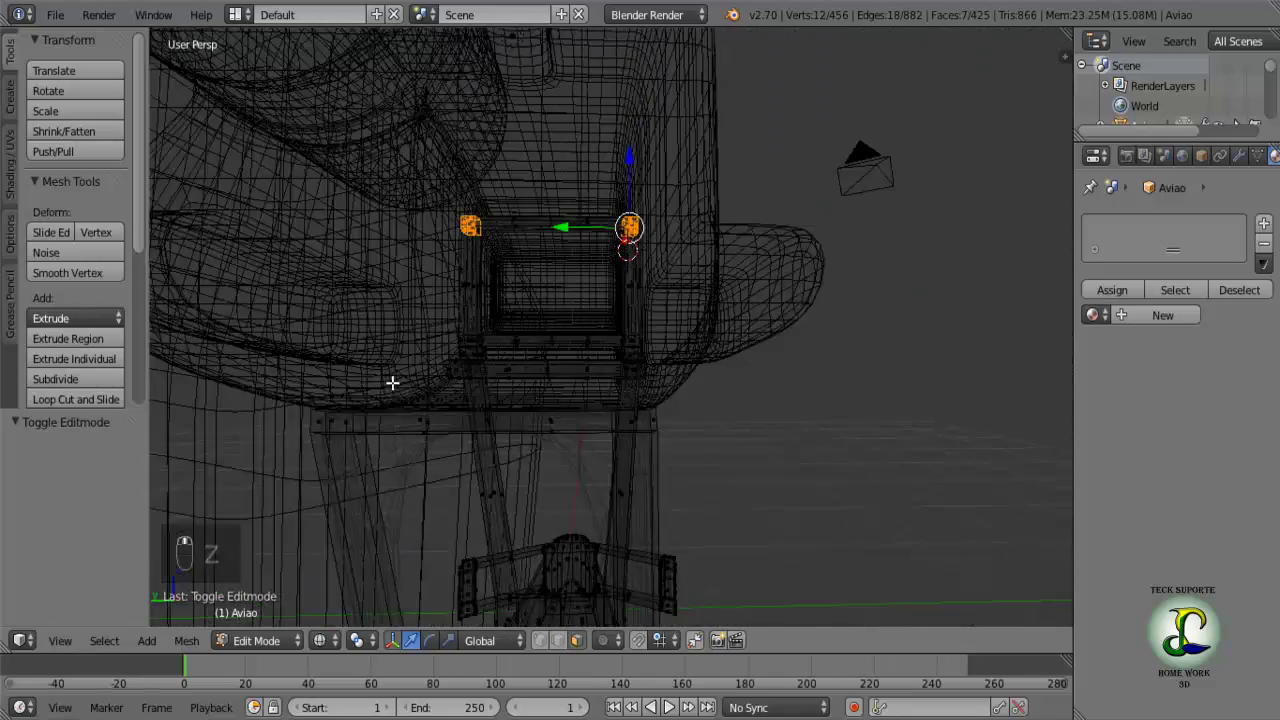
left_click_drag(410, 377, 462, 379)
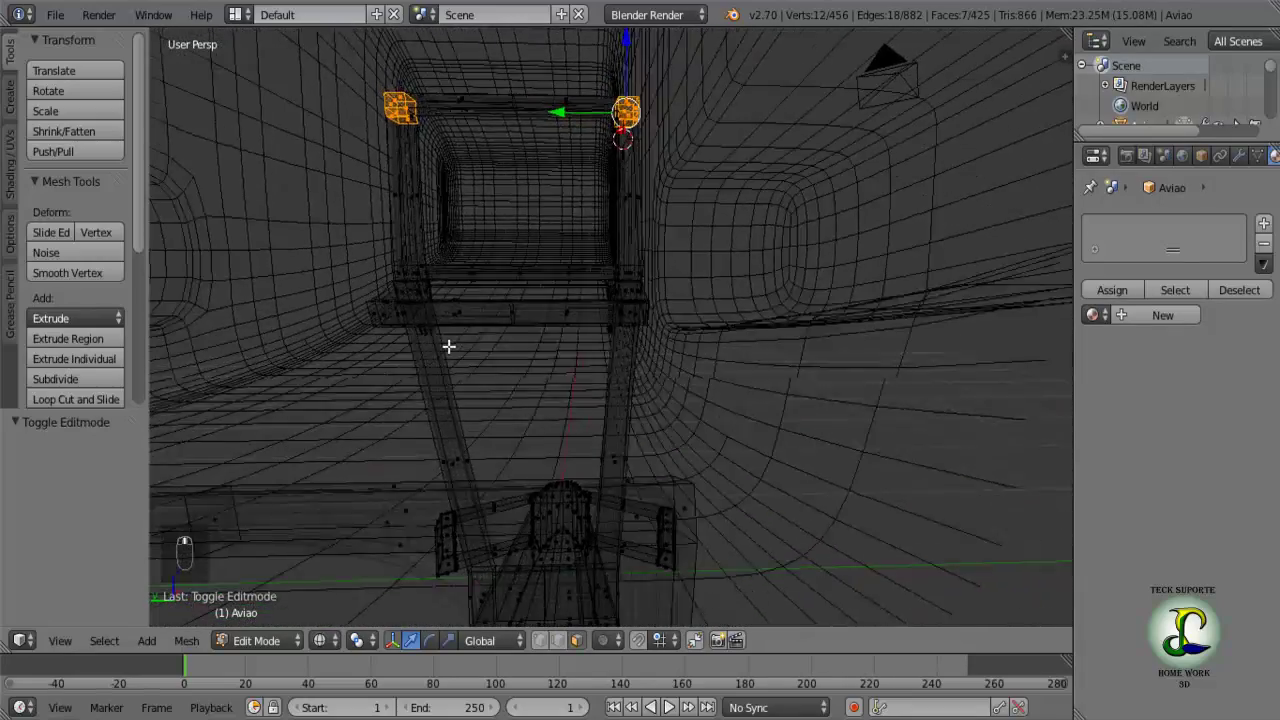
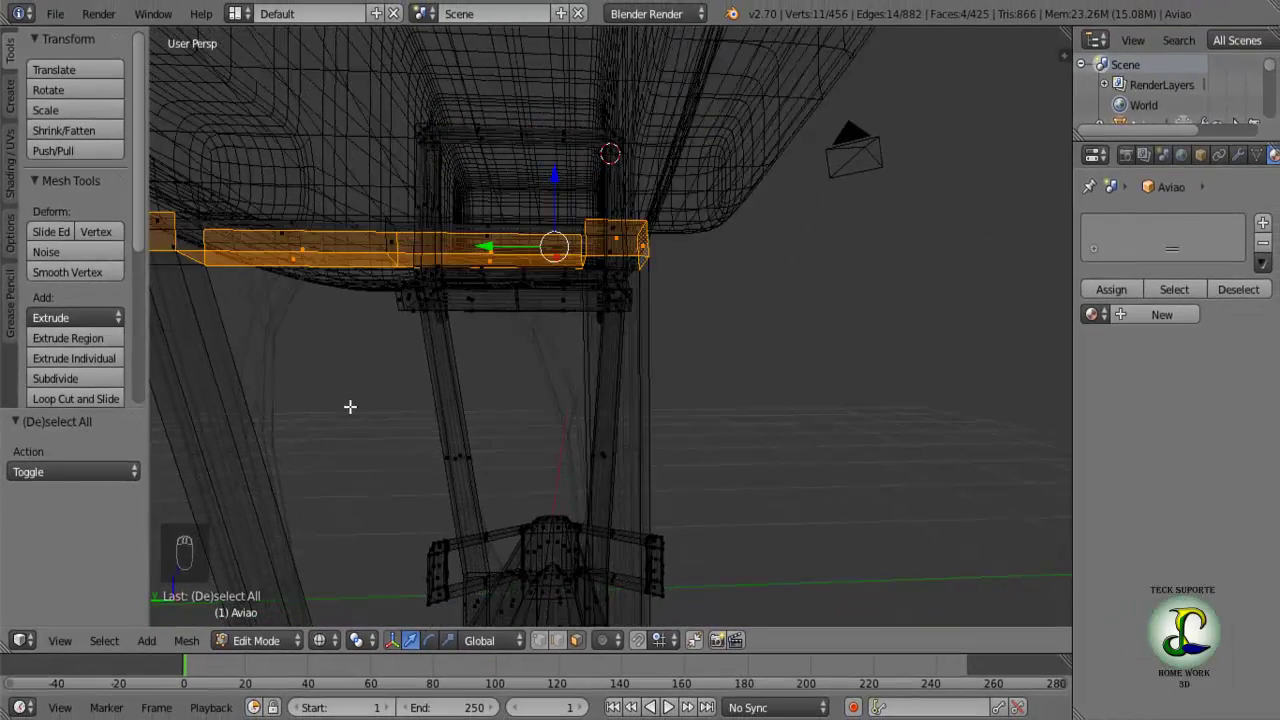
Clear the selection and pick the end face of the lower bracing rod.
key("a")
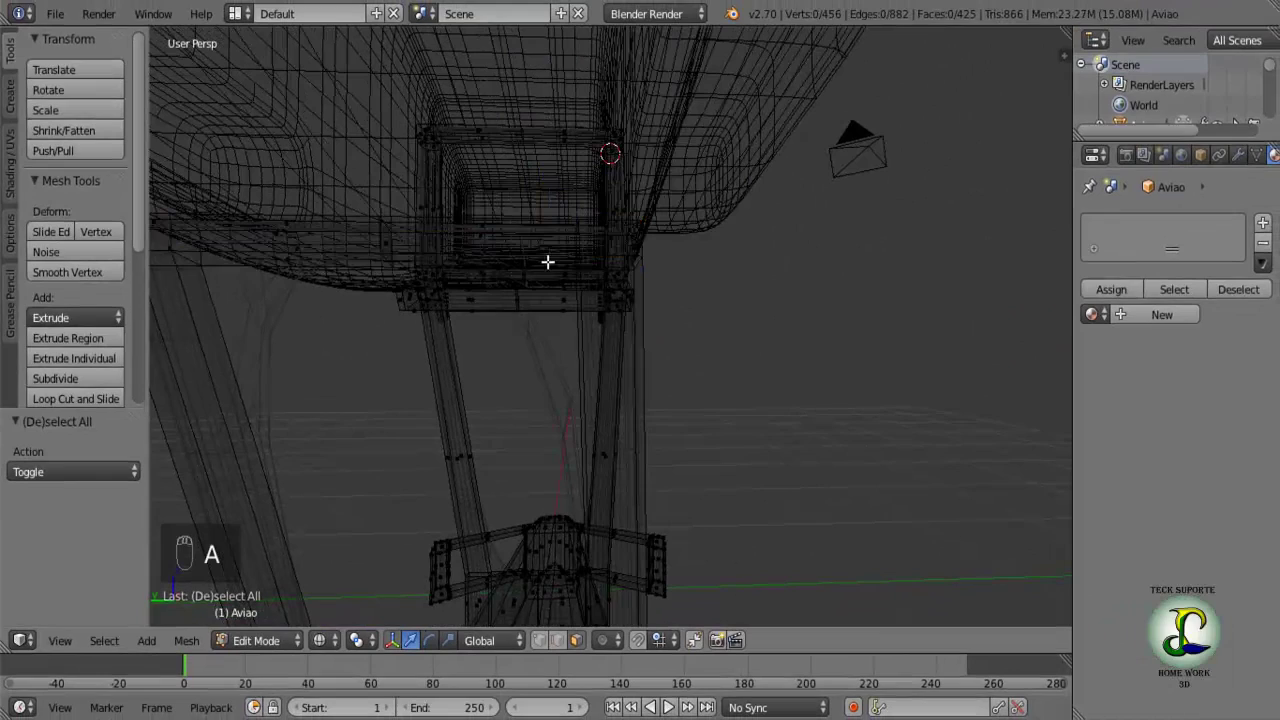
middle_click(574, 292)
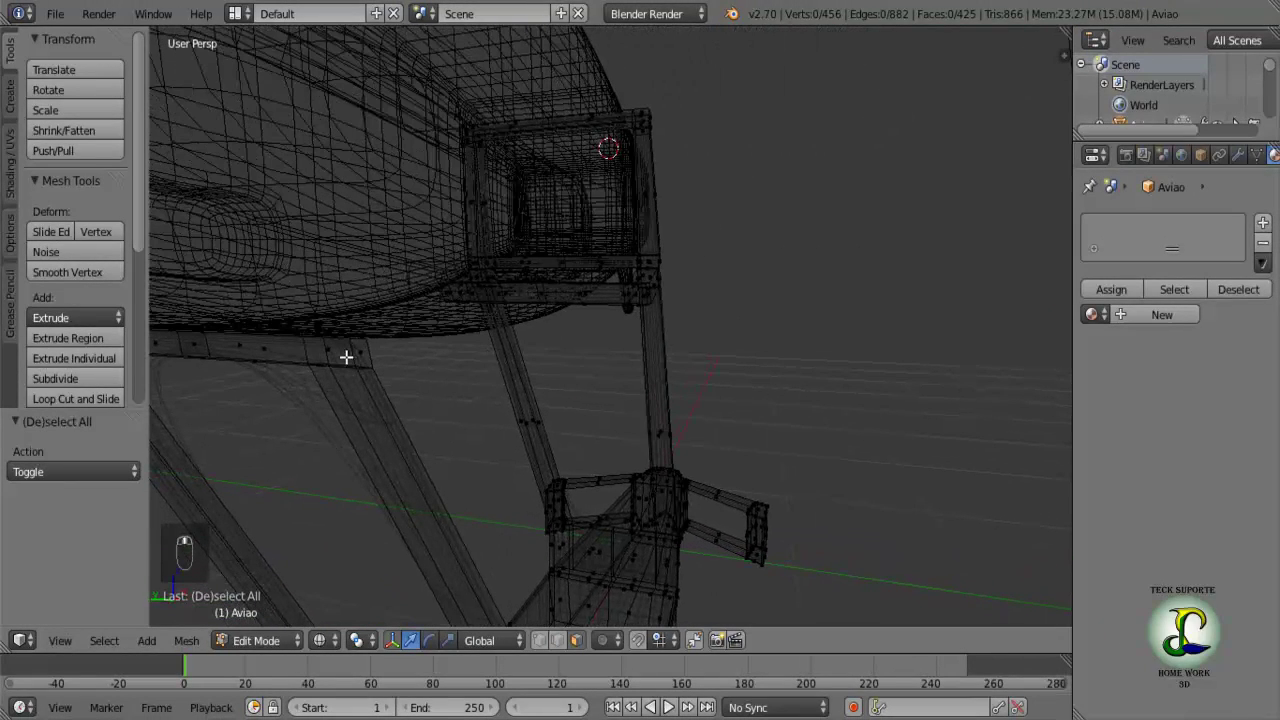
left_click_drag(352, 347, 354, 347)
key("c")
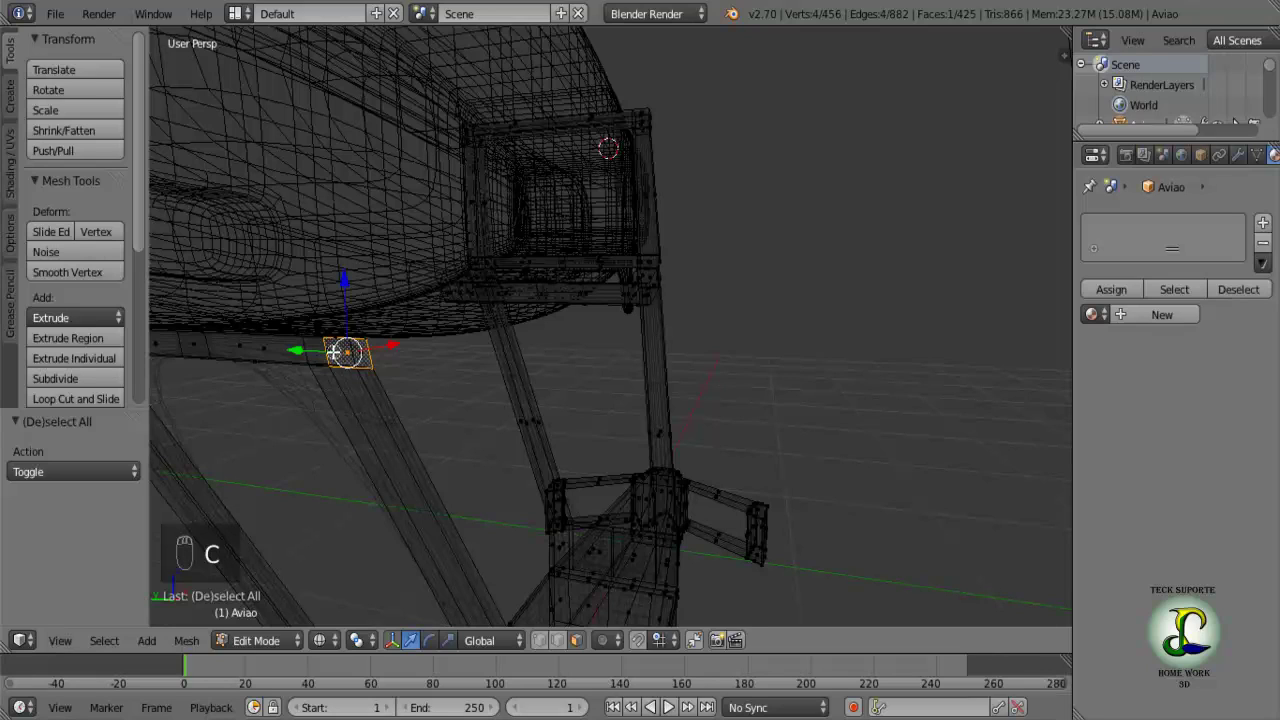
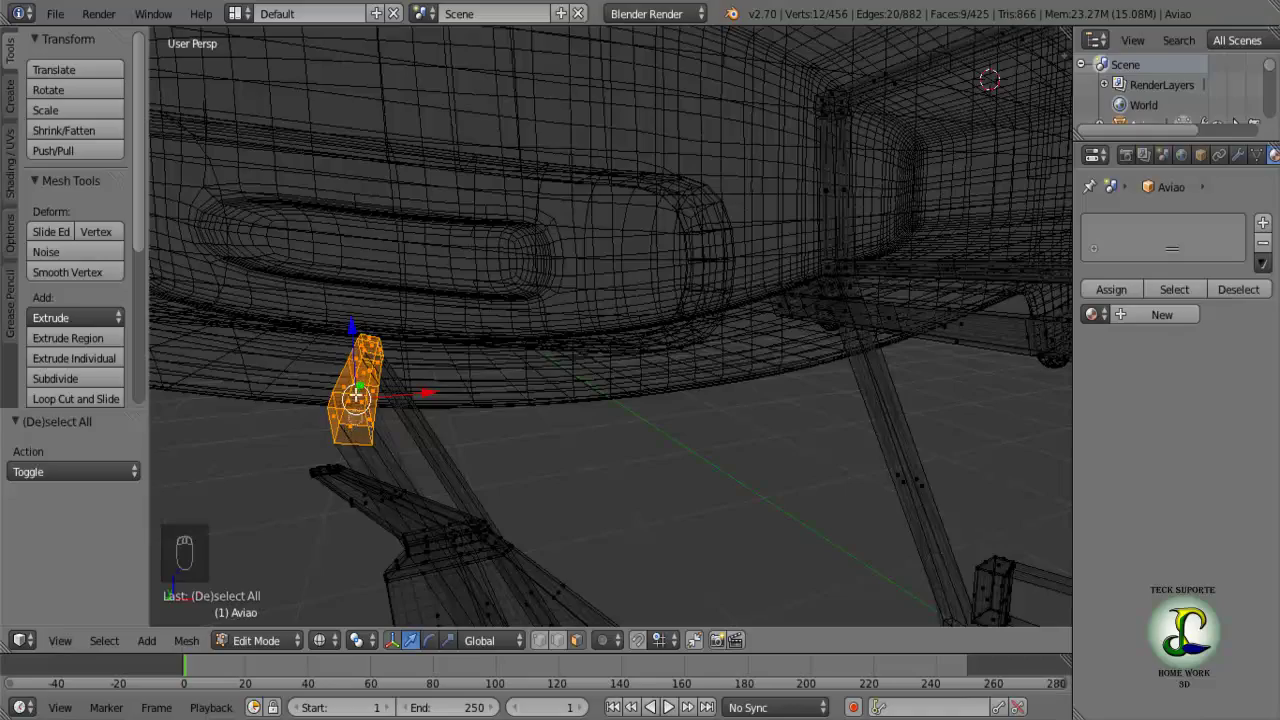
Extrude a short block from the rod end and view it in solid shading.
left_click(369, 362)
left_click_drag(392, 353, 571, 350)
left_click_drag(545, 359, 569, 390)
key("z")
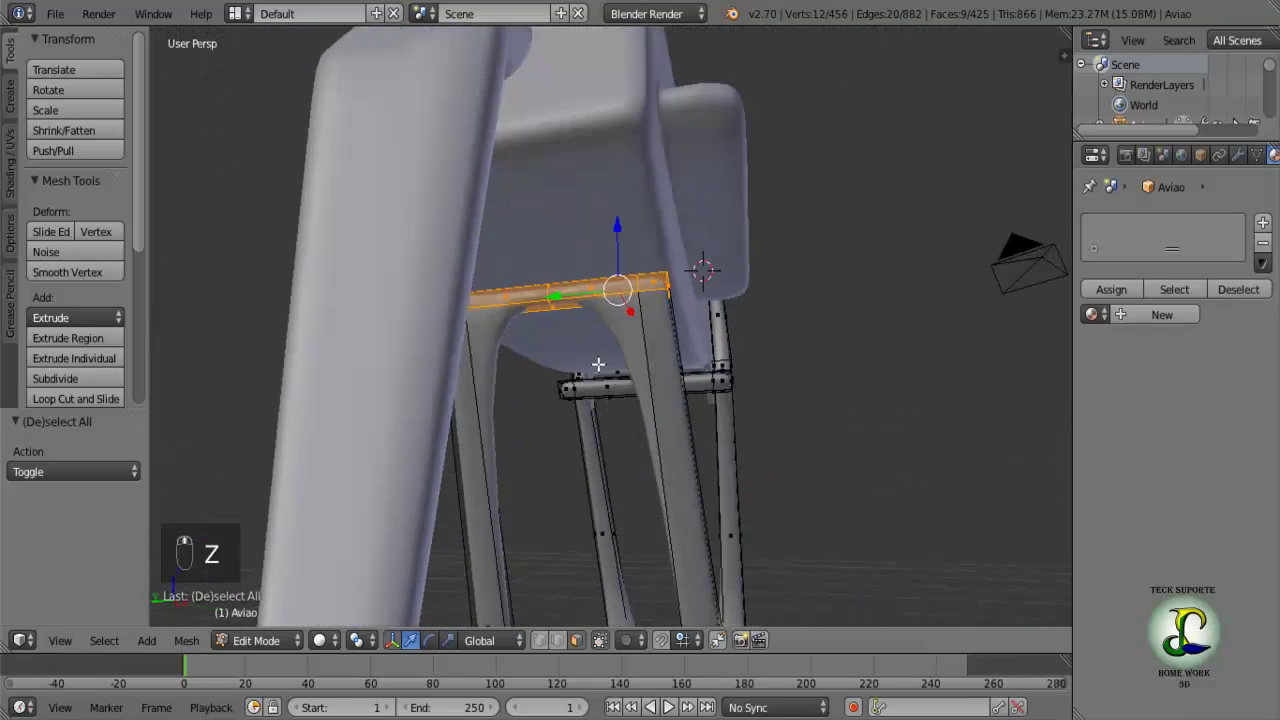
middle_click(575, 356)
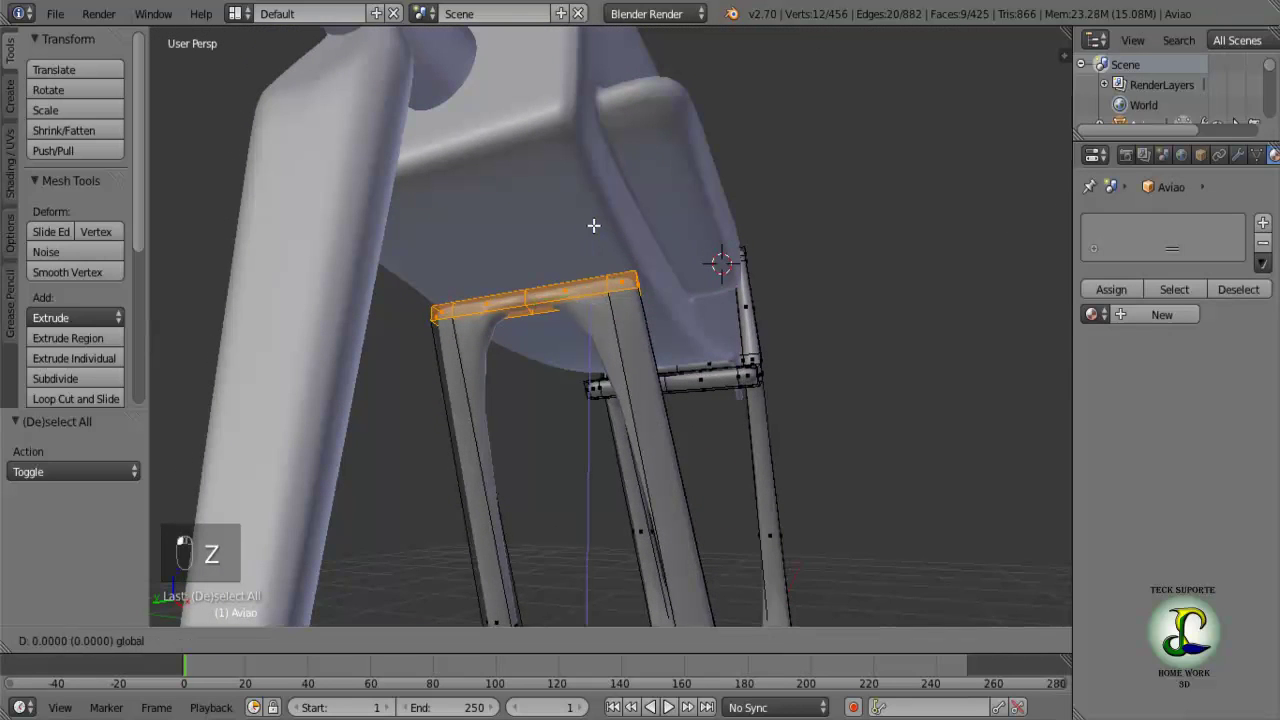
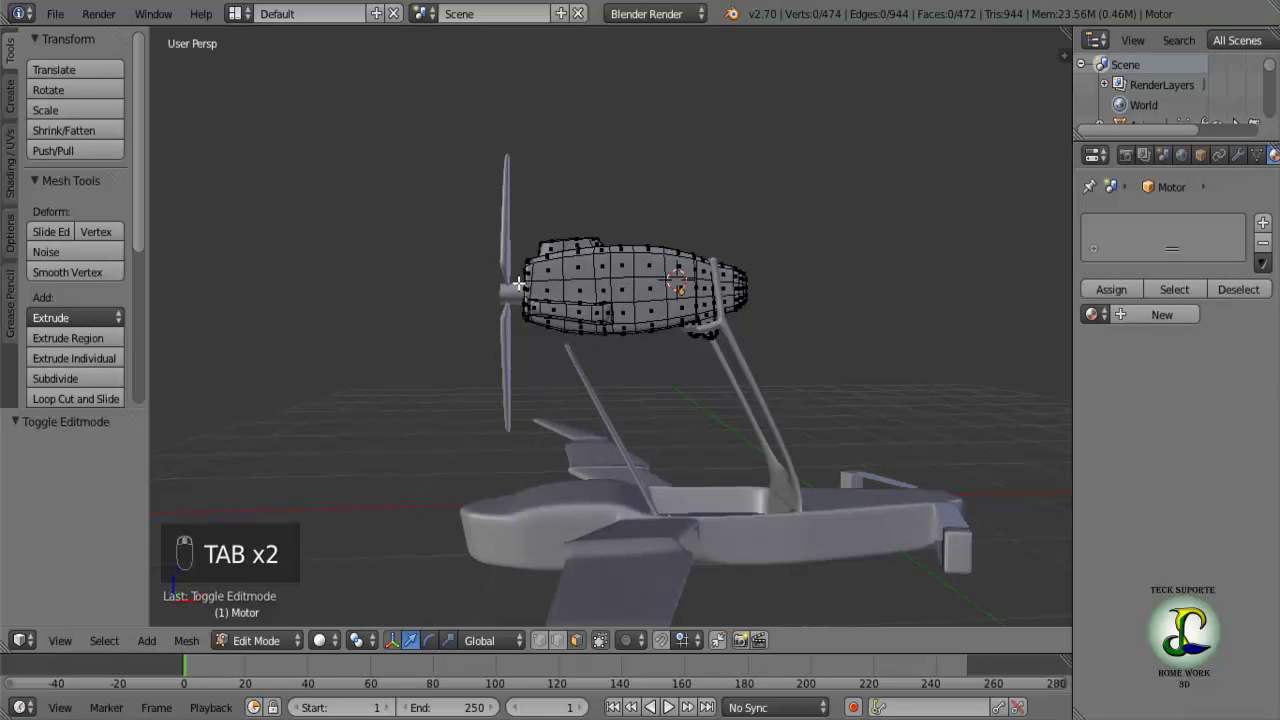
Box-select the front half of the nacelle in wireframe view.
key("z")
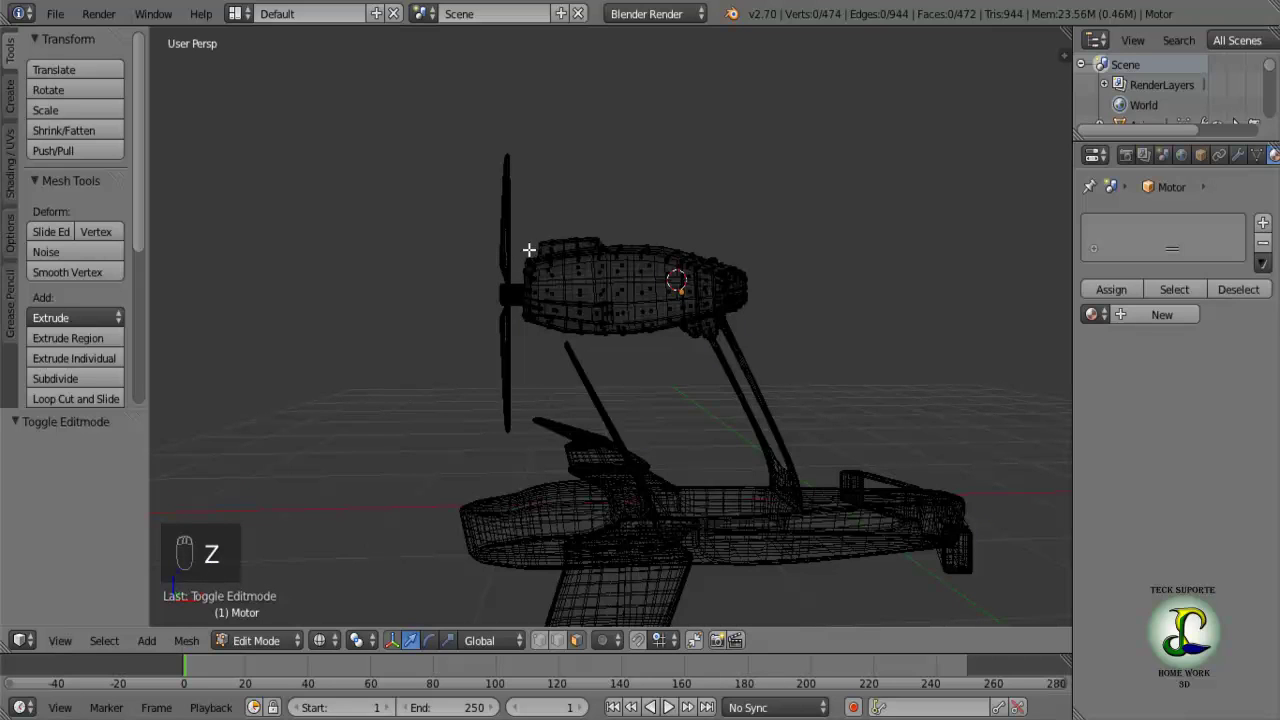
key("b")
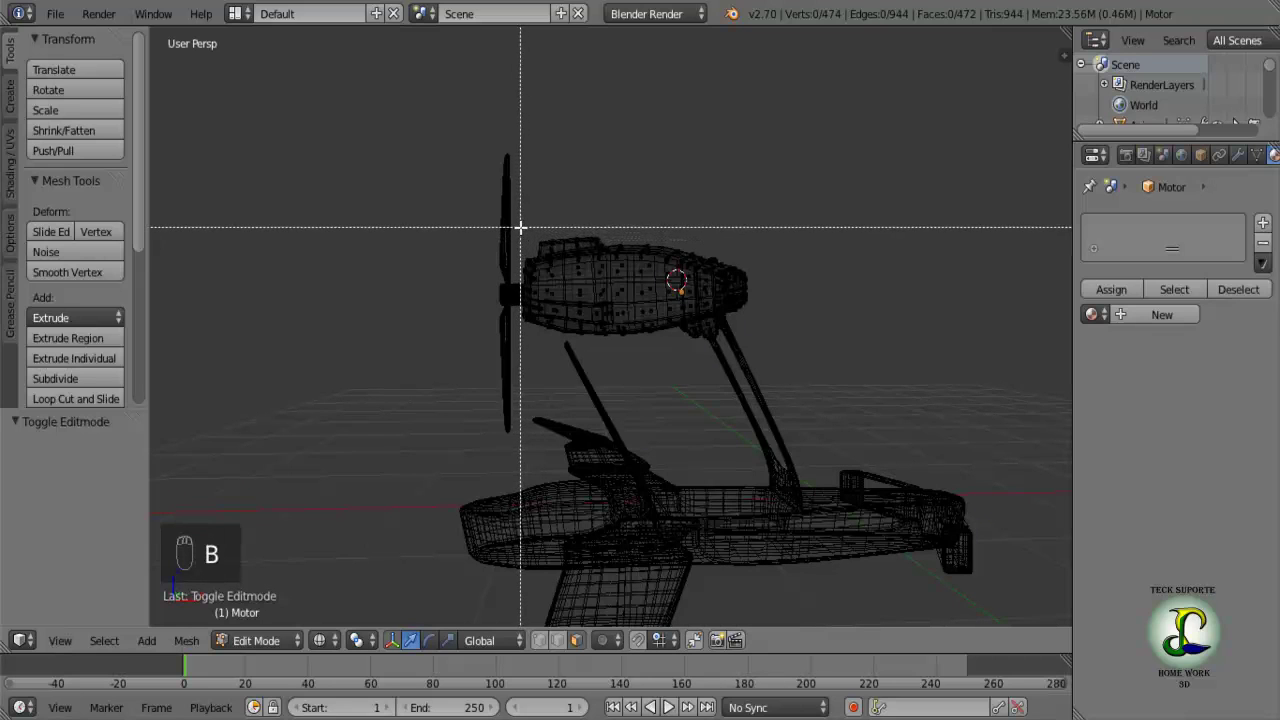
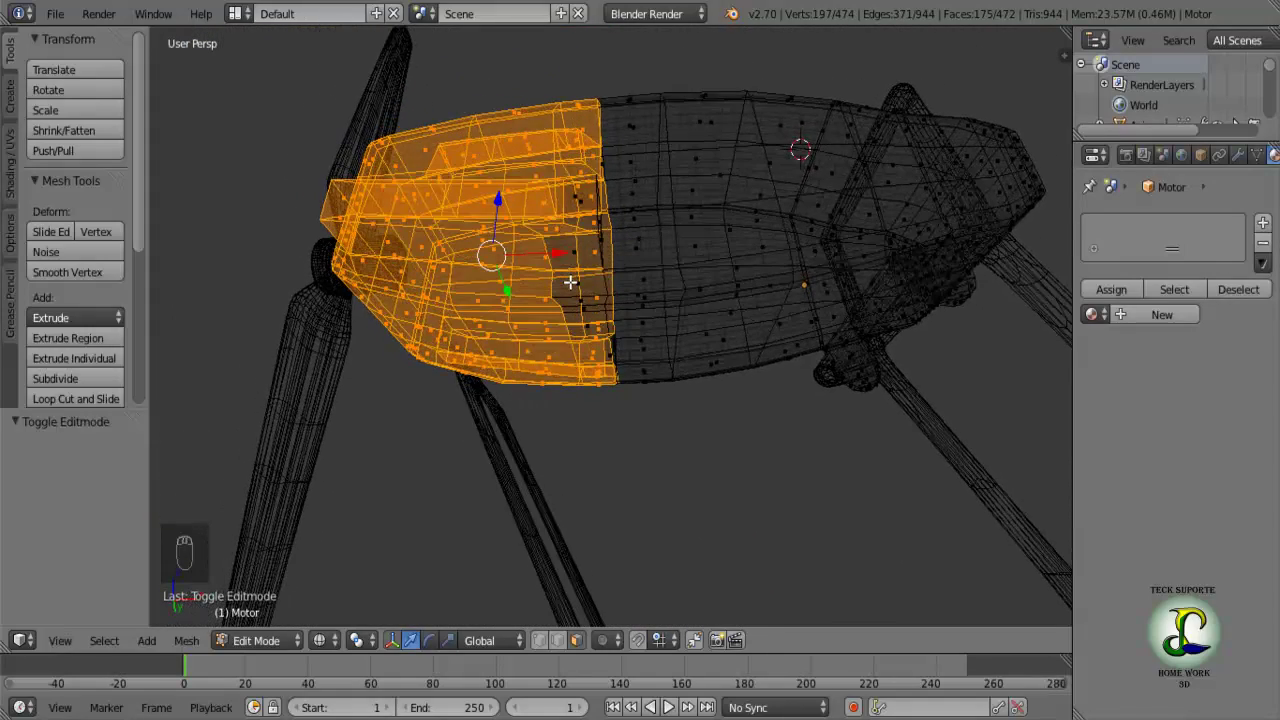
Add the scoop faces on both sides of the nacelle to the front-cowling selection.
key("z")
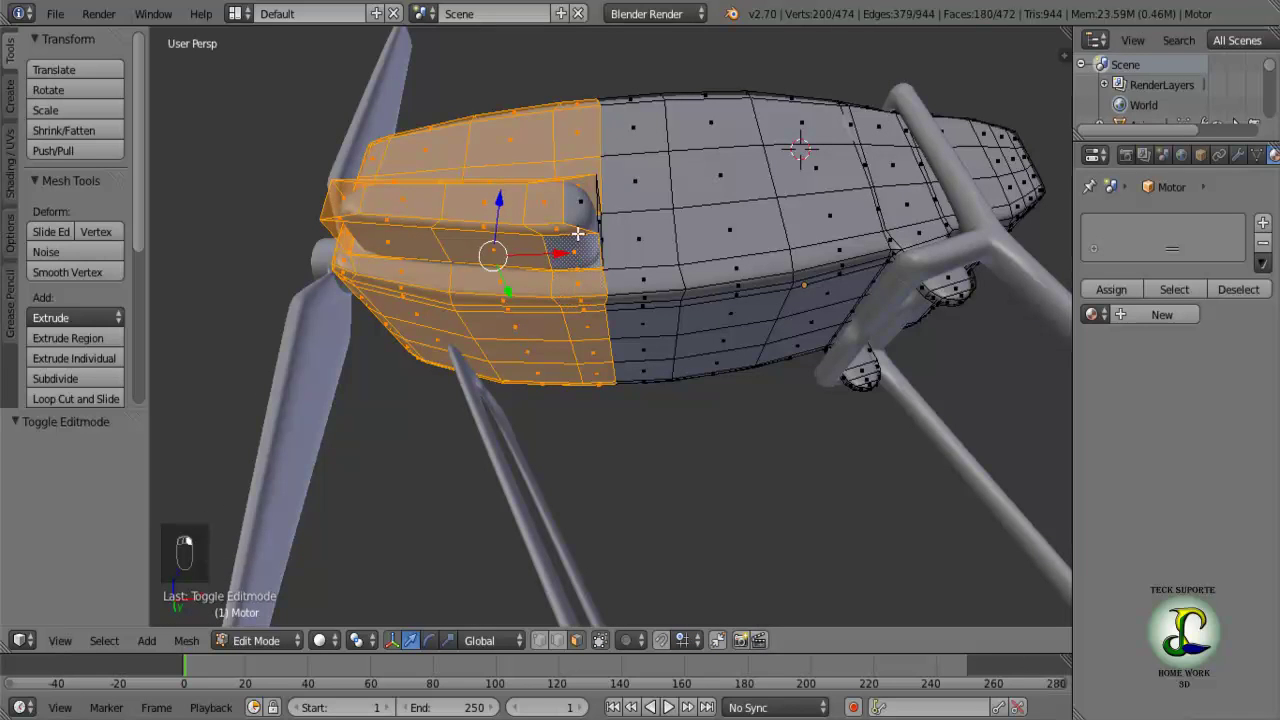
left_click_drag(568, 324, 584, 175)
left_click(584, 175)
middle_click(585, 203)
left_click(585, 286)
middle_click(594, 418)
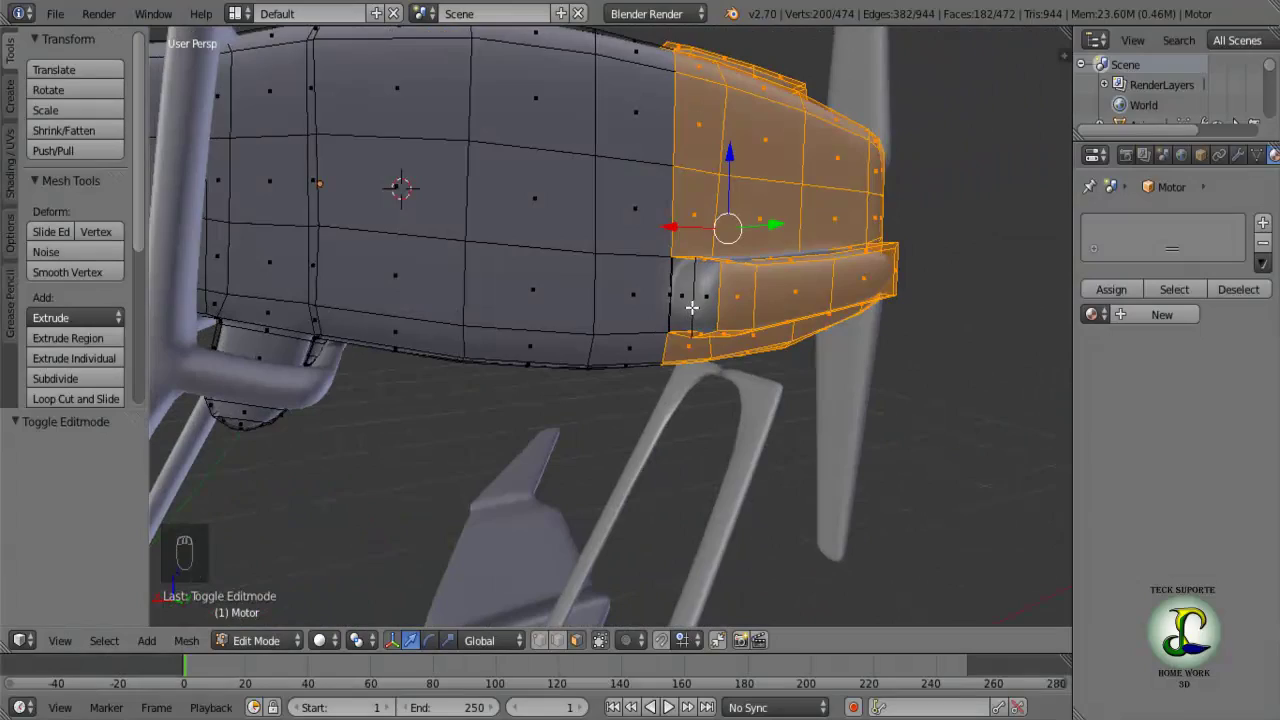
left_click_drag(688, 300, 582, 351)
left_click_drag(531, 351, 446, 282)
Tilt the front cowling about -7° and lower it slightly toward the struts.
left_click_drag(482, 136, 479, 146)
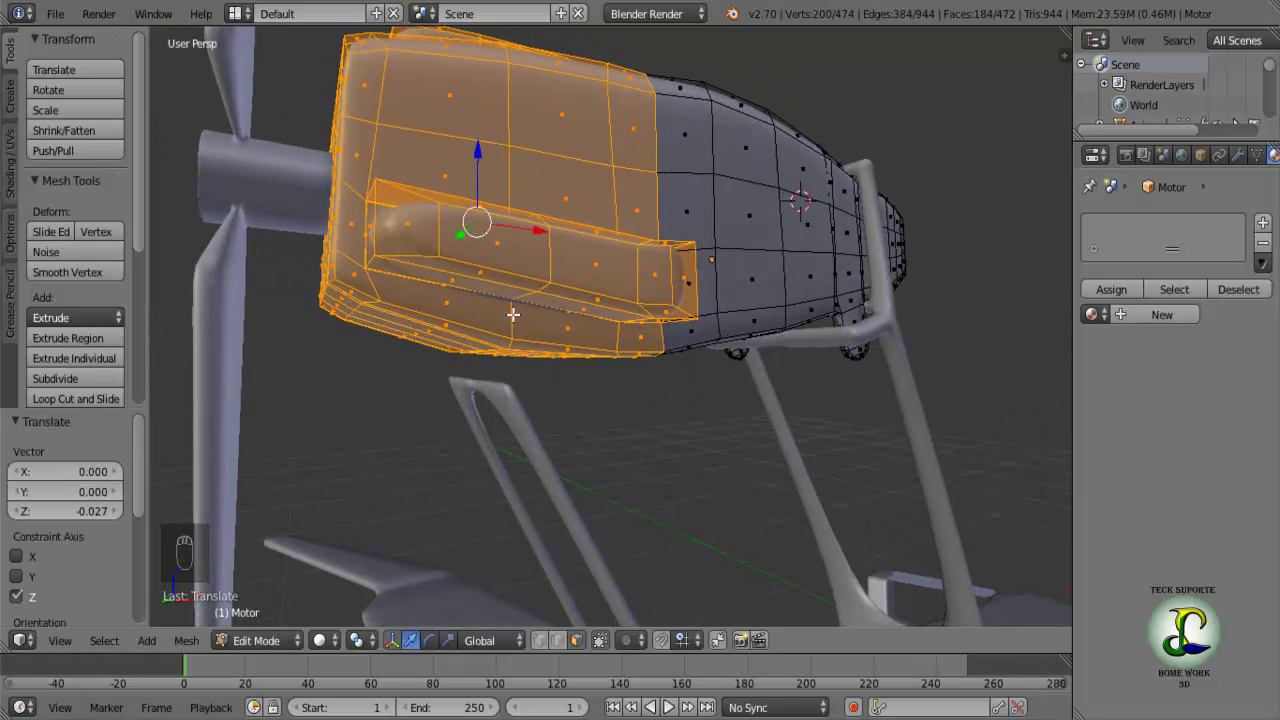
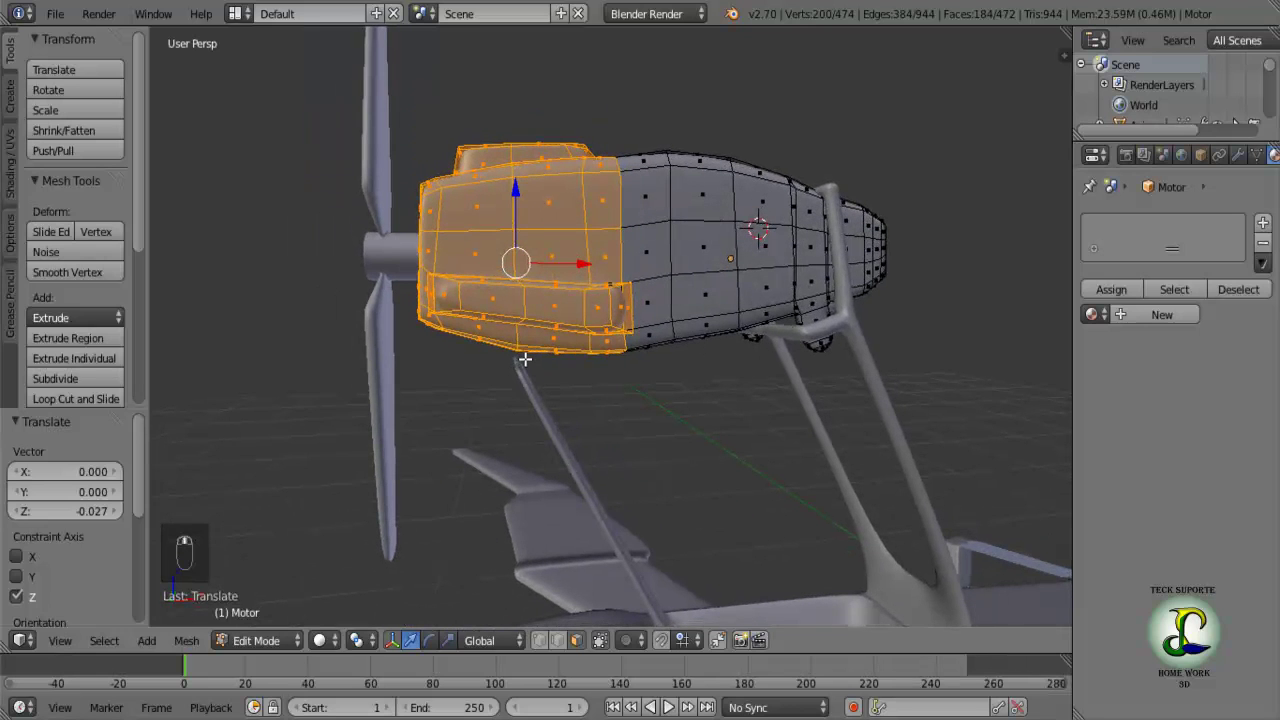
key("ctrl+z")
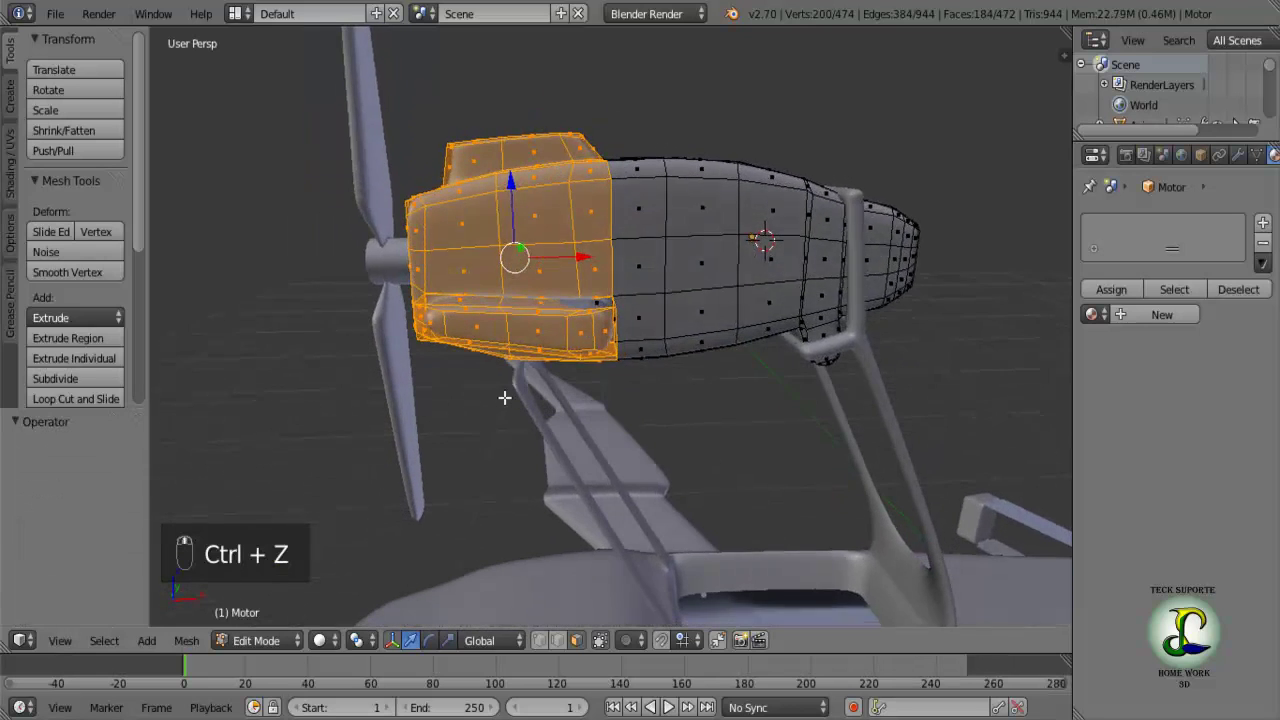
key("r")
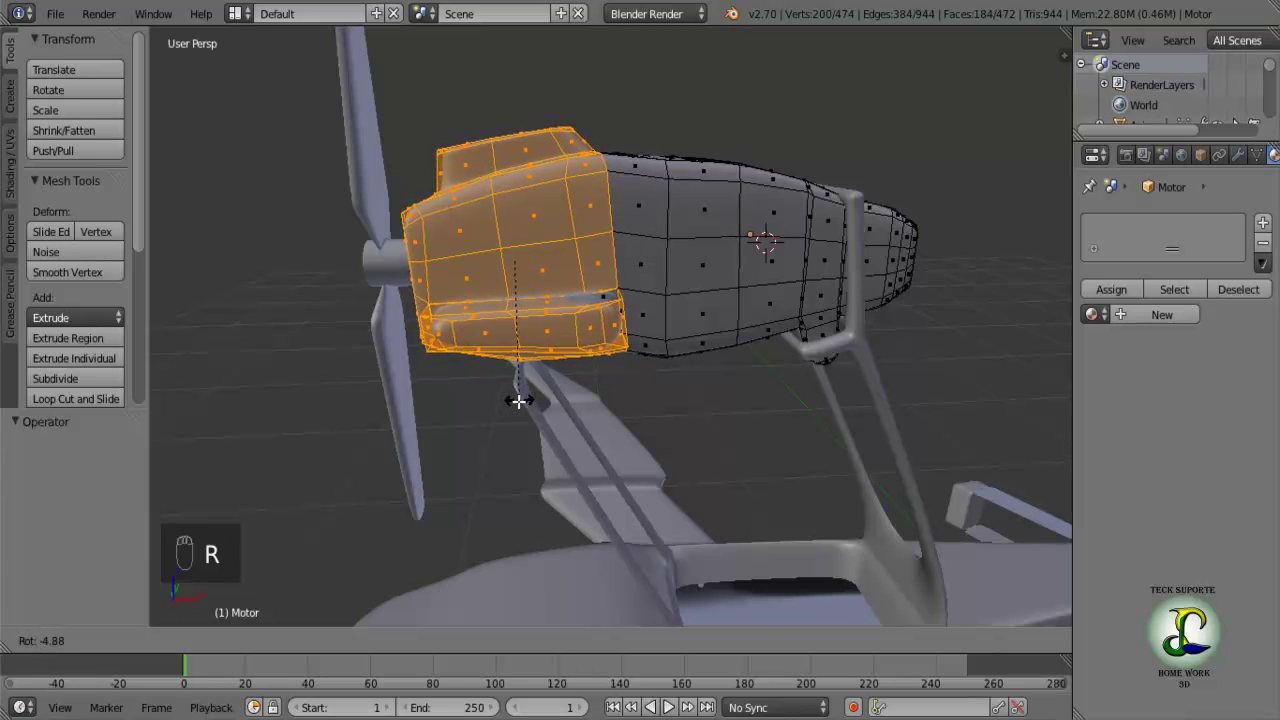
left_click_drag(514, 176, 503, 194)
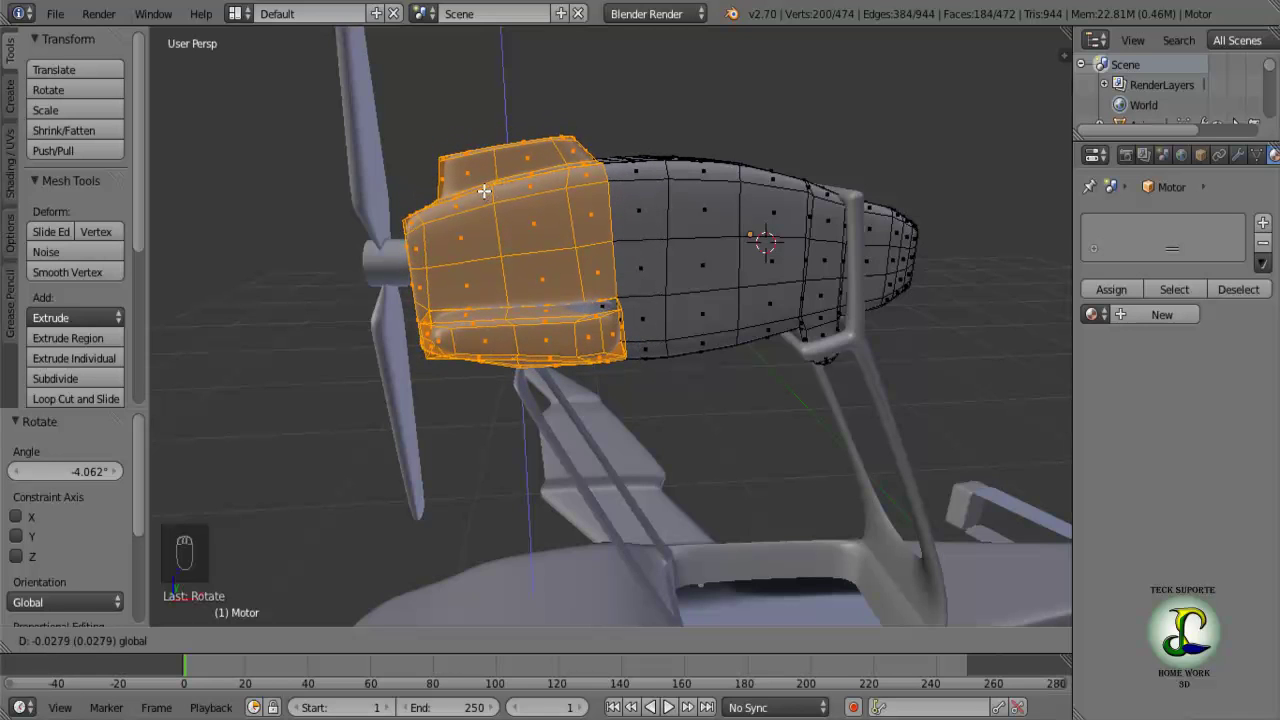
left_click_drag(519, 288, 511, 239)
key("r")
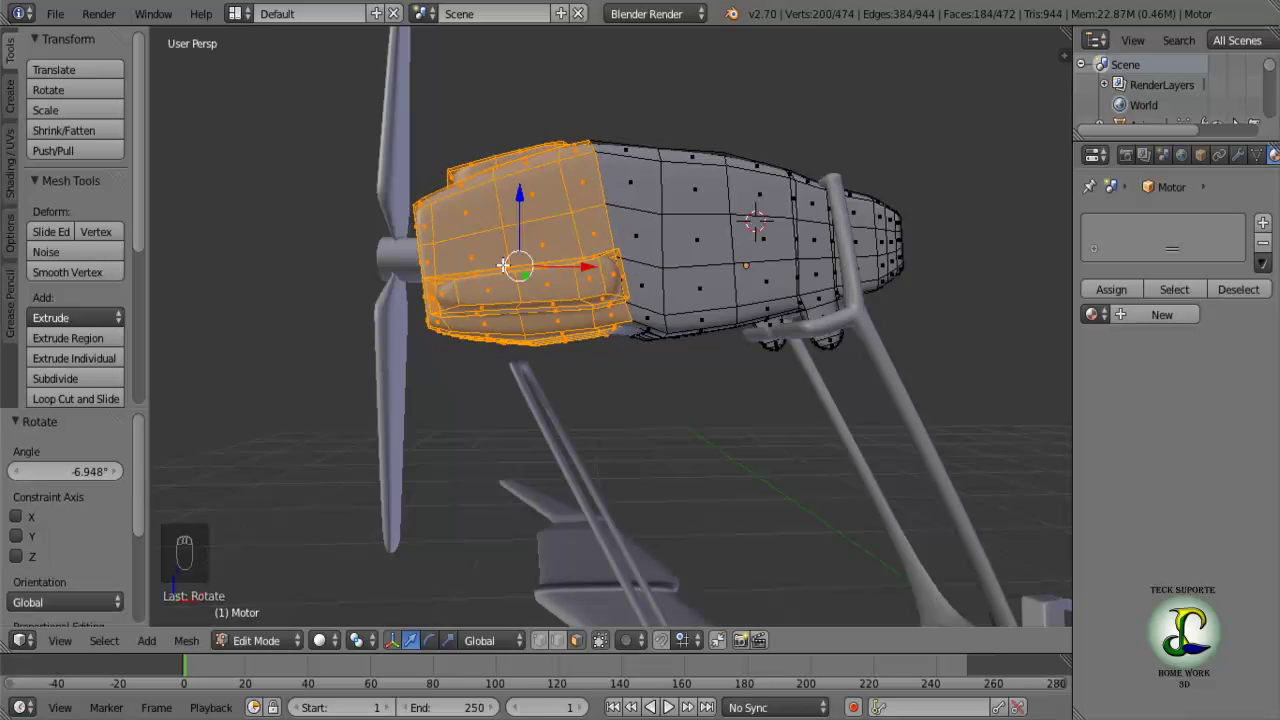
left_click_drag(507, 283, 521, 186)
left_click_drag(521, 186, 511, 201)
middle_click(568, 292)
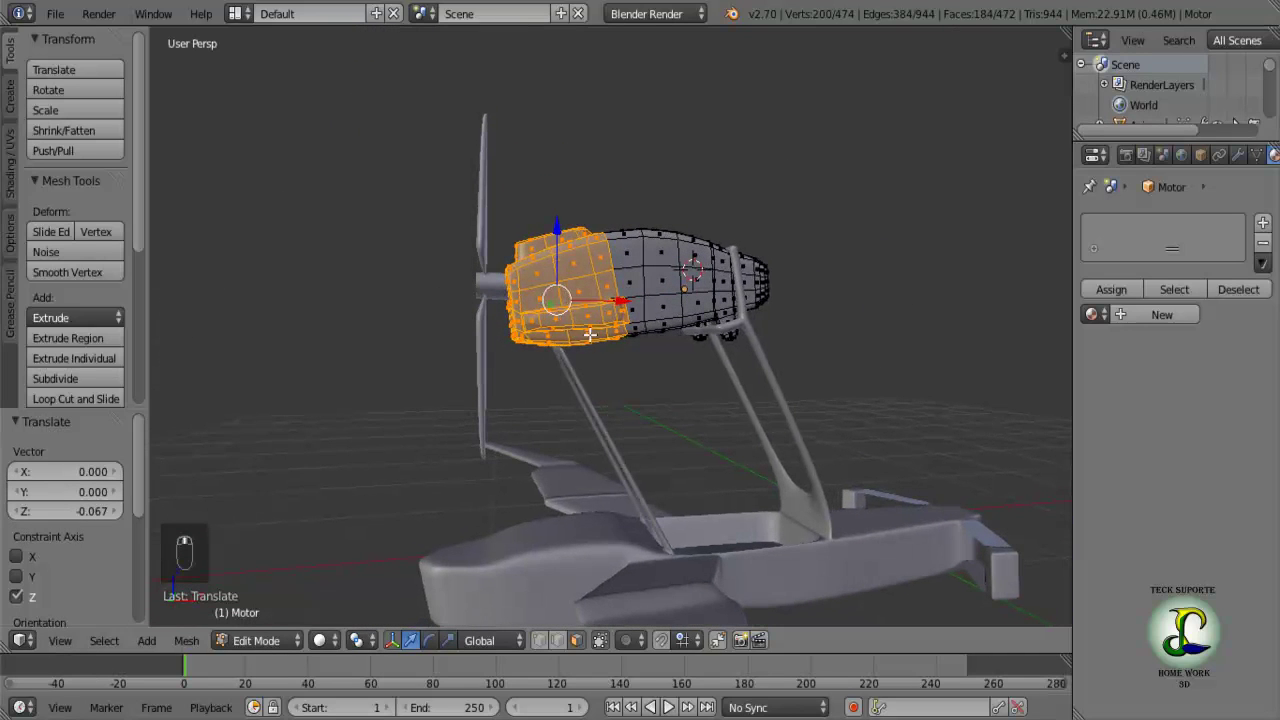
Nudge the front cowling slightly further down along Z.
left_click_drag(499, 353, 525, 360)
left_click_drag(502, 352, 370, 297)
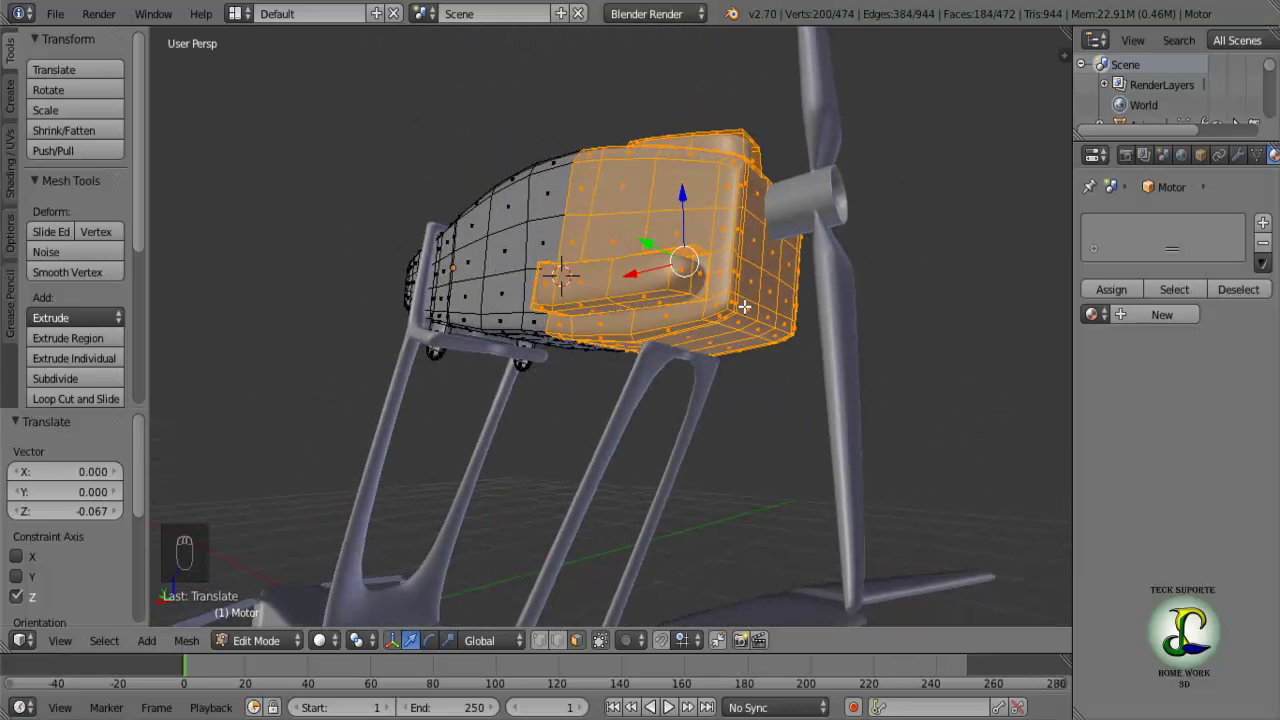
left_click_drag(716, 325, 762, 363)
key("Tab")
left_click_drag(762, 363, 475, 285)
key("Tab")
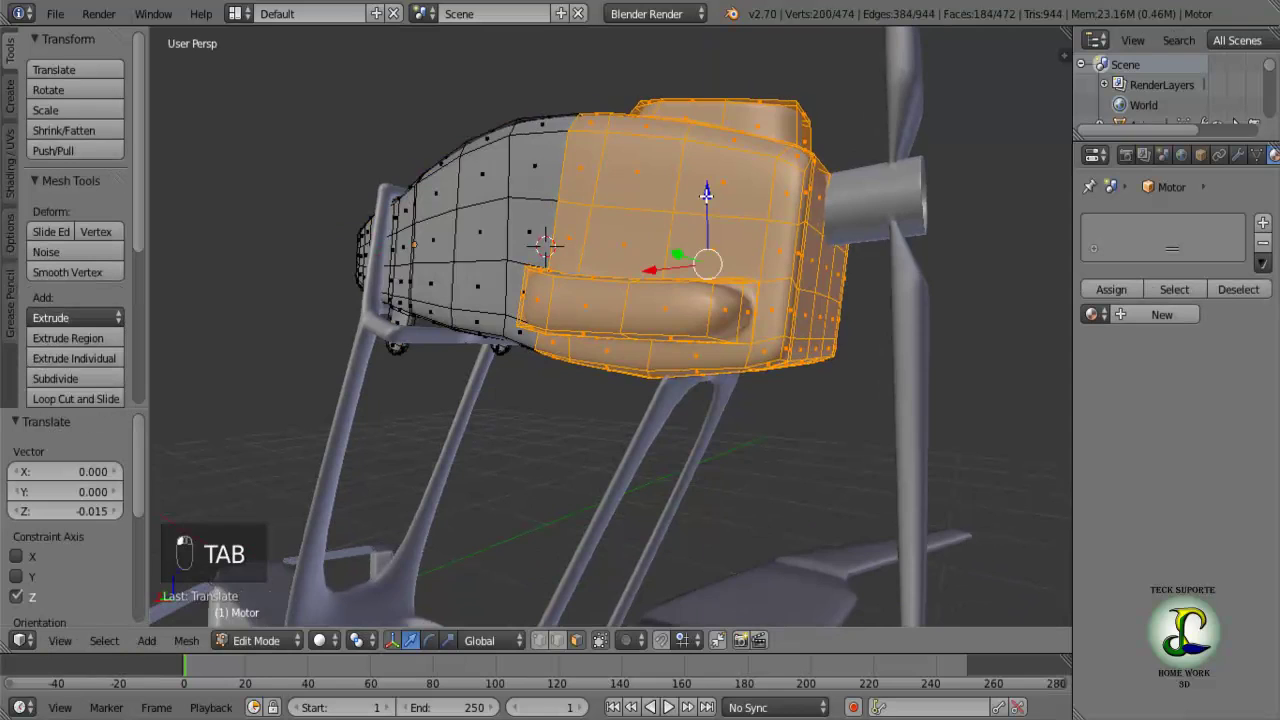
left_click_drag(701, 205, 684, 183)
Preview the smoothed nacelle in Object Mode from several angles, then return to mesh editing.
key("Tab")
middle_click(659, 283)
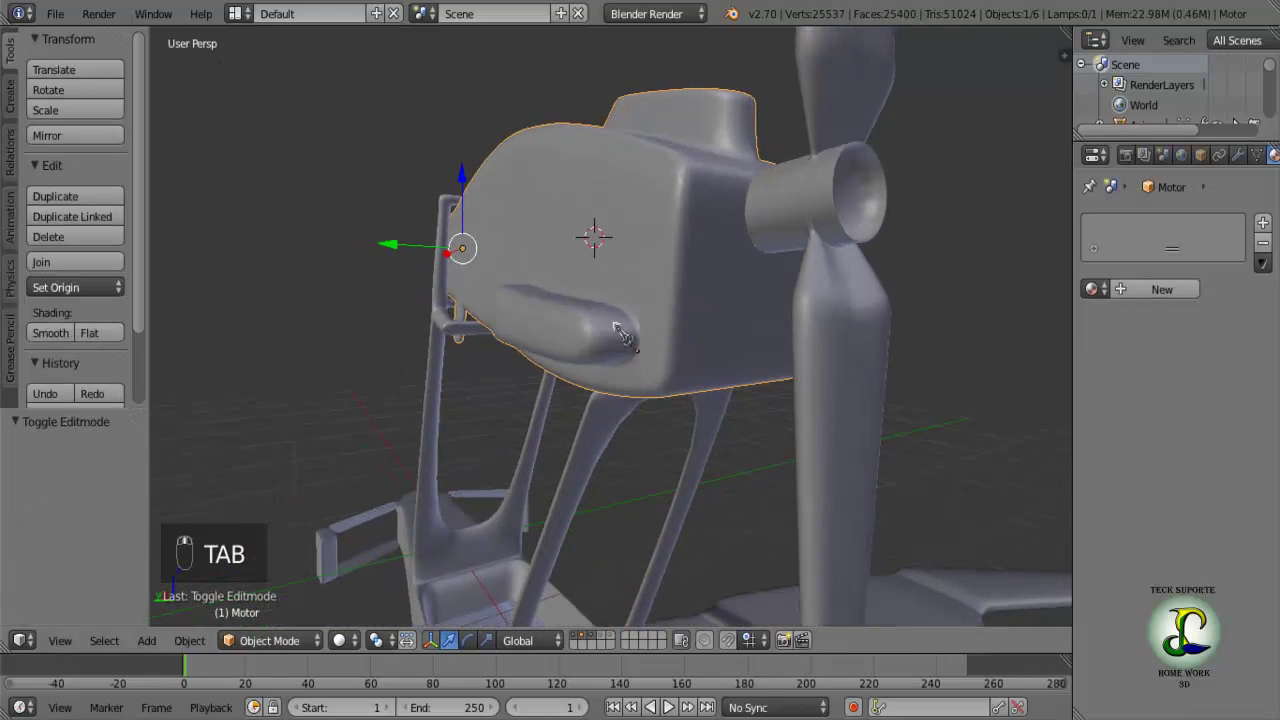
left_click(810, 305)
left_click_drag(756, 306, 491, 208)
left_click(491, 208)
left_click_drag(499, 271, 444, 268)
key("Tab")
middle_click(452, 270)
key("Tab")
left_click(503, 280)
key("Tab")
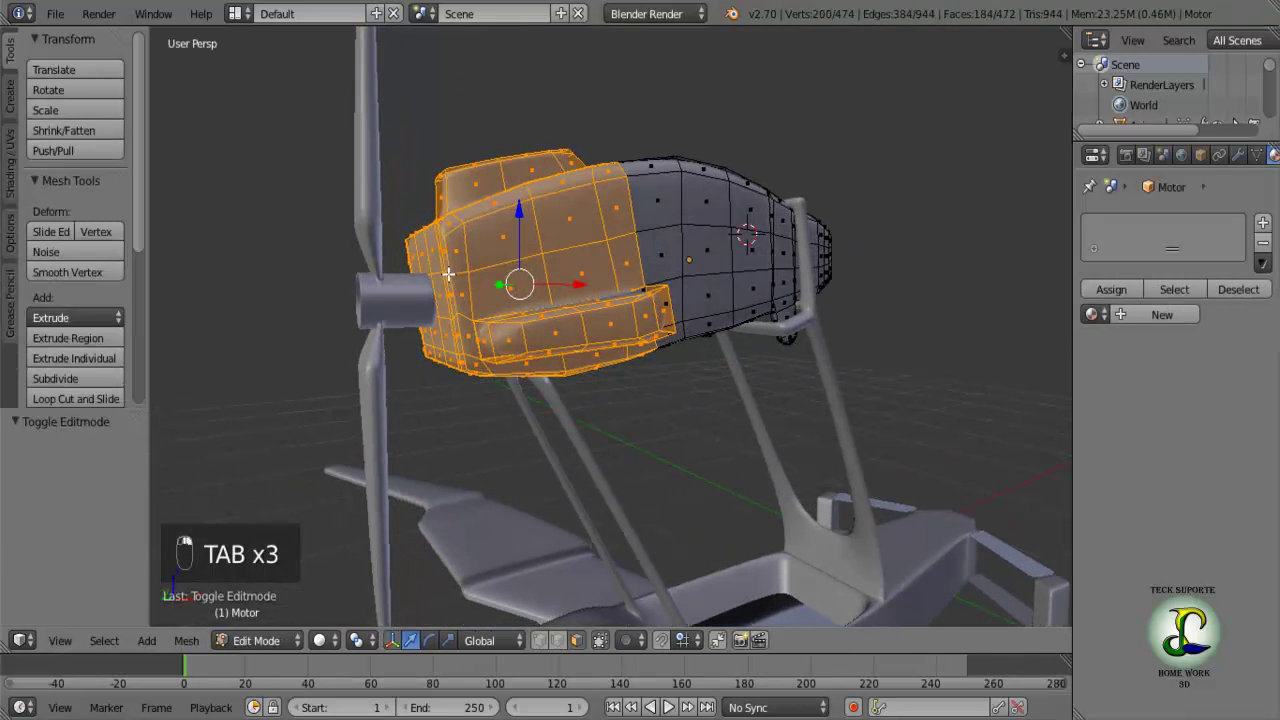
Push the nacelle's front rim edge loop forward along X and tilt it about 6° in front view.
key("a")
middle_click(465, 280)
left_click_drag(449, 272, 383, 267)
left_click_drag(383, 267, 400, 258)
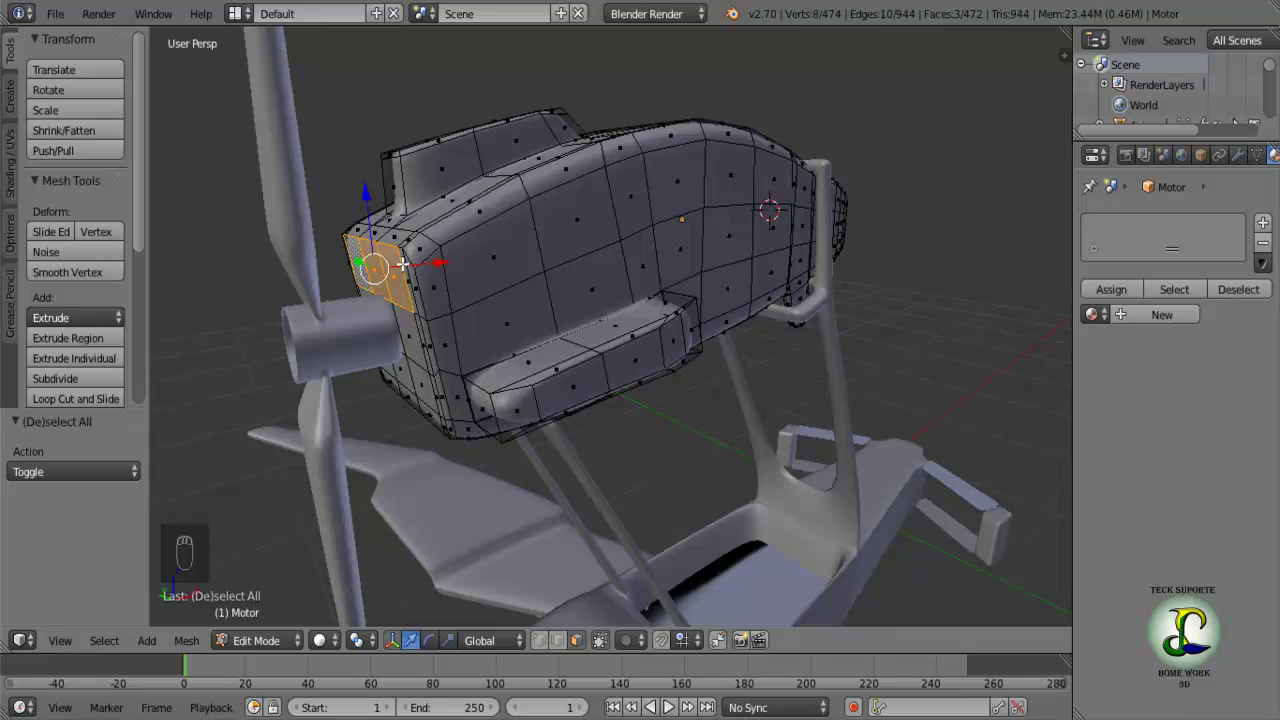
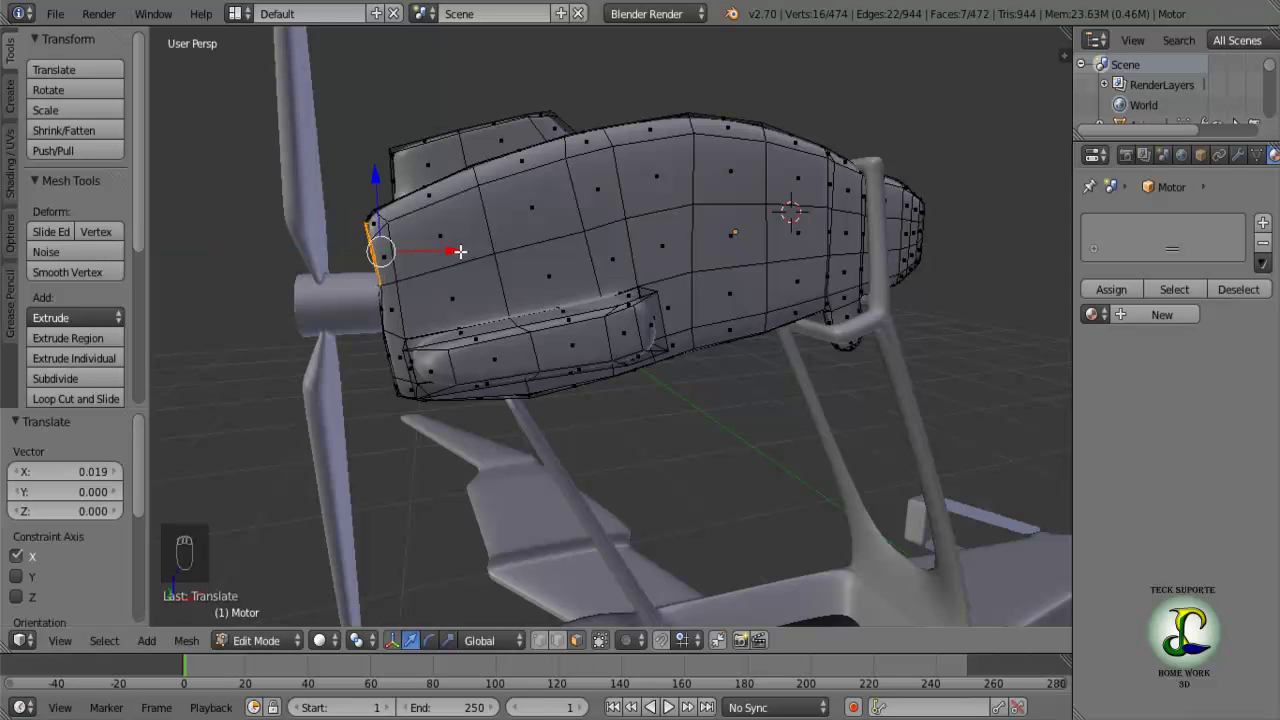
left_click_drag(461, 245, 455, 245)
key("KP_1")
left_click_drag(464, 254, 478, 263)
key("r")
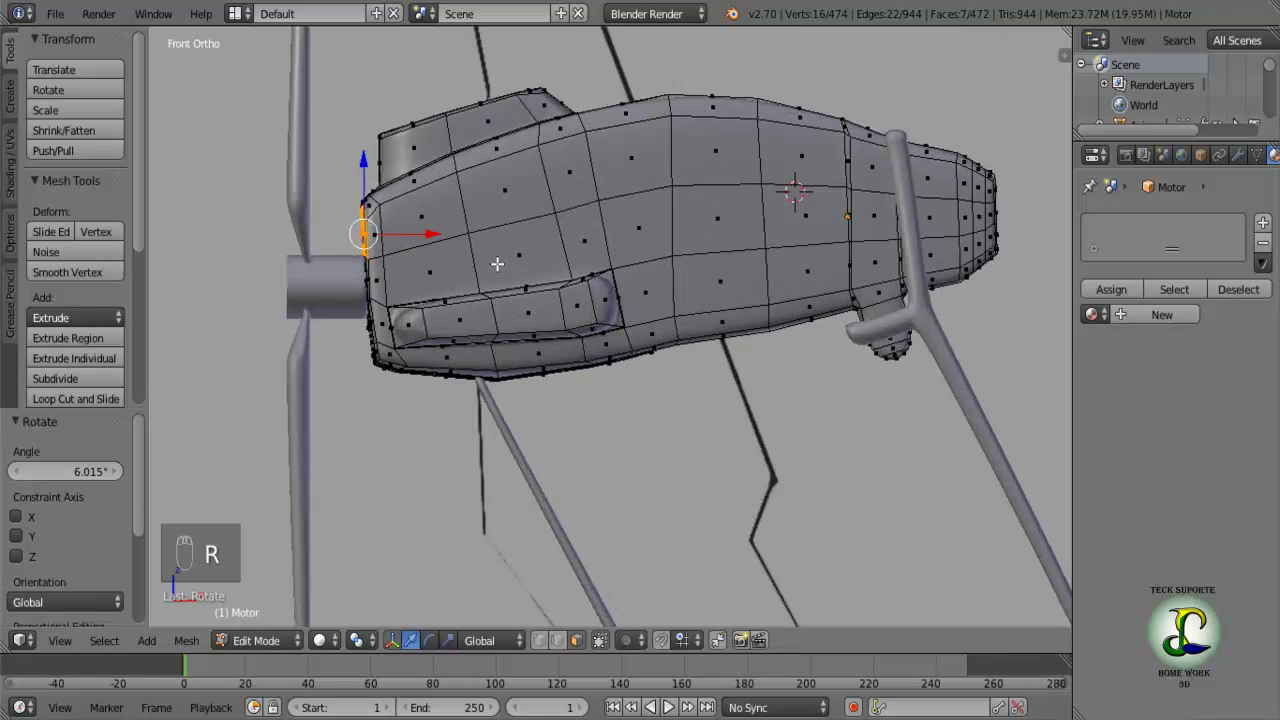
Try lowering an edge loop along the nacelle top in front view, undoing the attempts.
middle_click(677, 250)
key("KP_1")
left_click_drag(676, 92, 573, 651)
left_click_drag(561, 650, 655, 83)
right_click(655, 83)
middle_click(653, 81)
left_click_drag(651, 84, 651, 85)
key("ctrl+z")
left_click_drag(657, 157, 652, 123)
key("KP_1")
left_click_drag(652, 123, 654, 86)
left_click_drag(654, 86, 648, 135)
left_click_drag(658, 167, 658, 250)
key("ctrl+z")
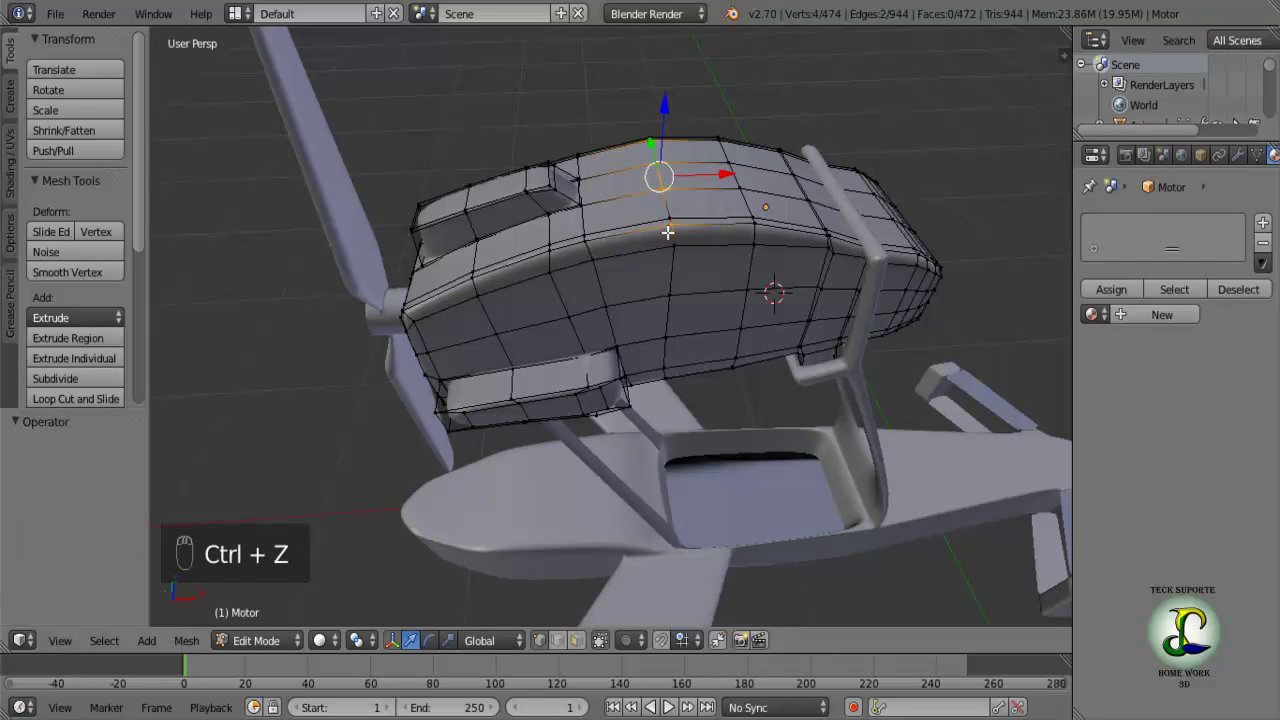
Select the nacelle's top edge loop and lower it slightly, flattening the upper profile.
left_click(672, 211)
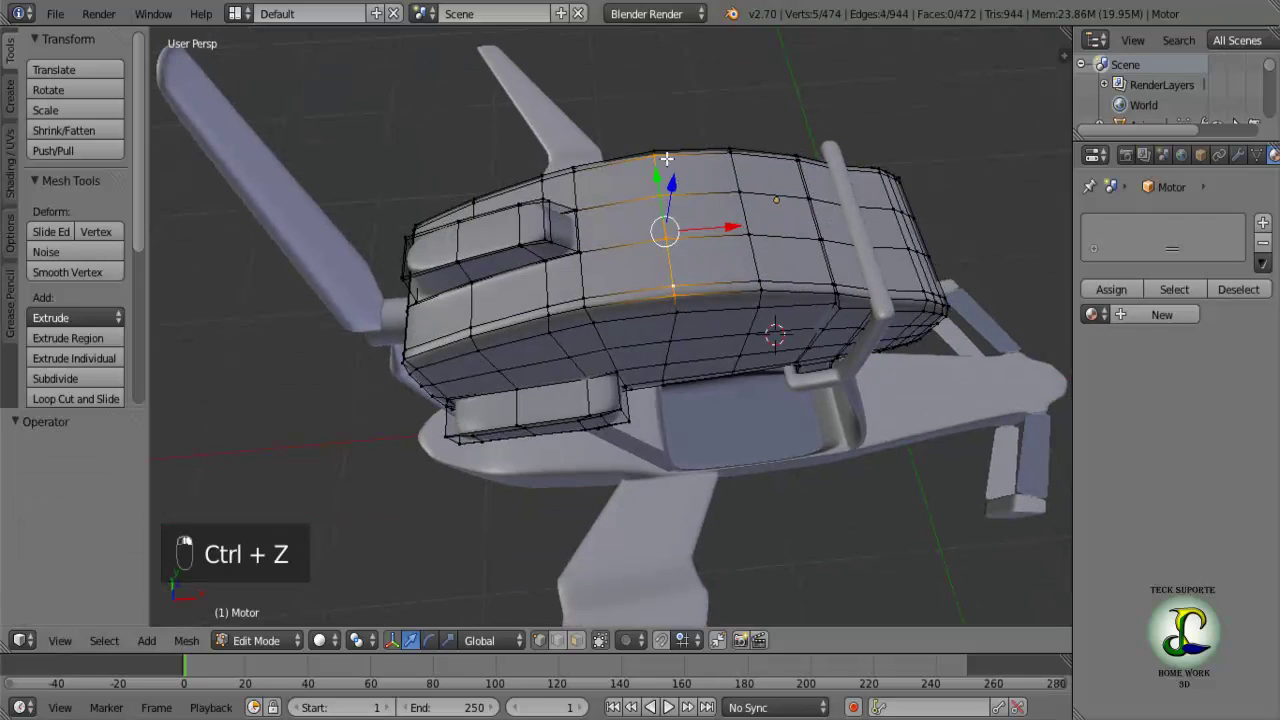
key("KP_1")
left_click_drag(653, 82, 666, 132)
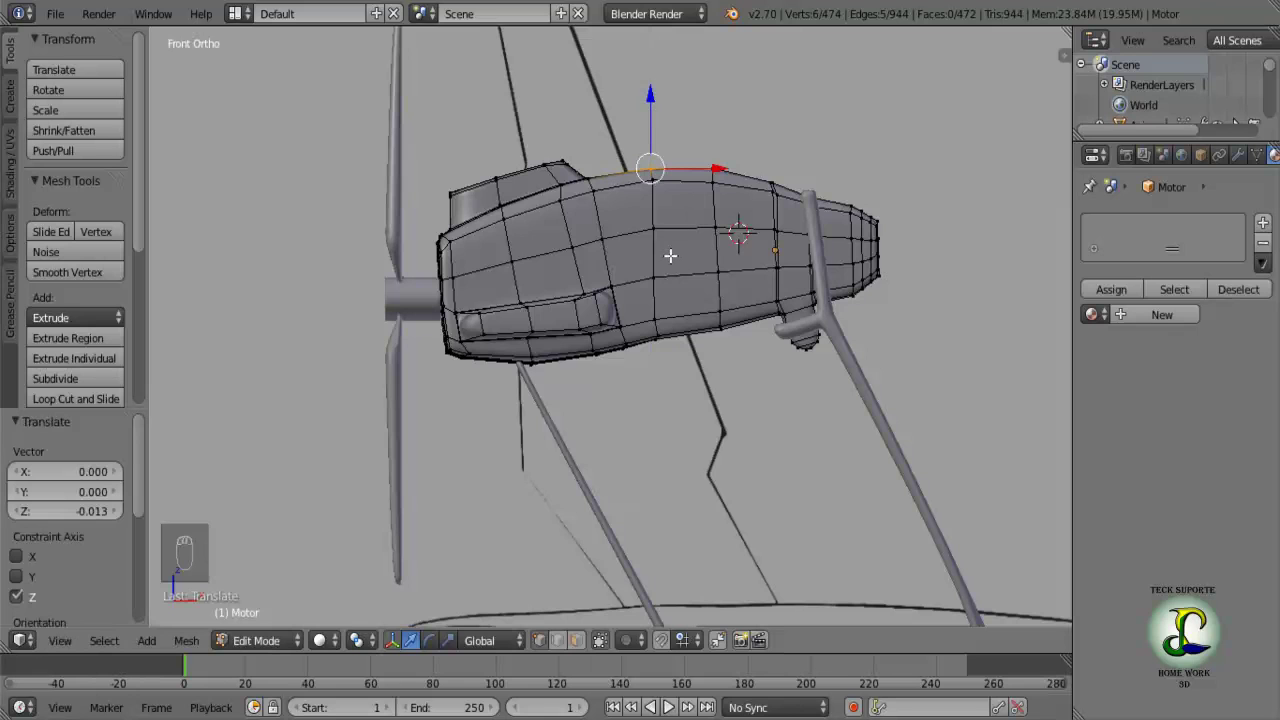
key("ctrl+z")
left_click_drag(684, 295, 723, 253)
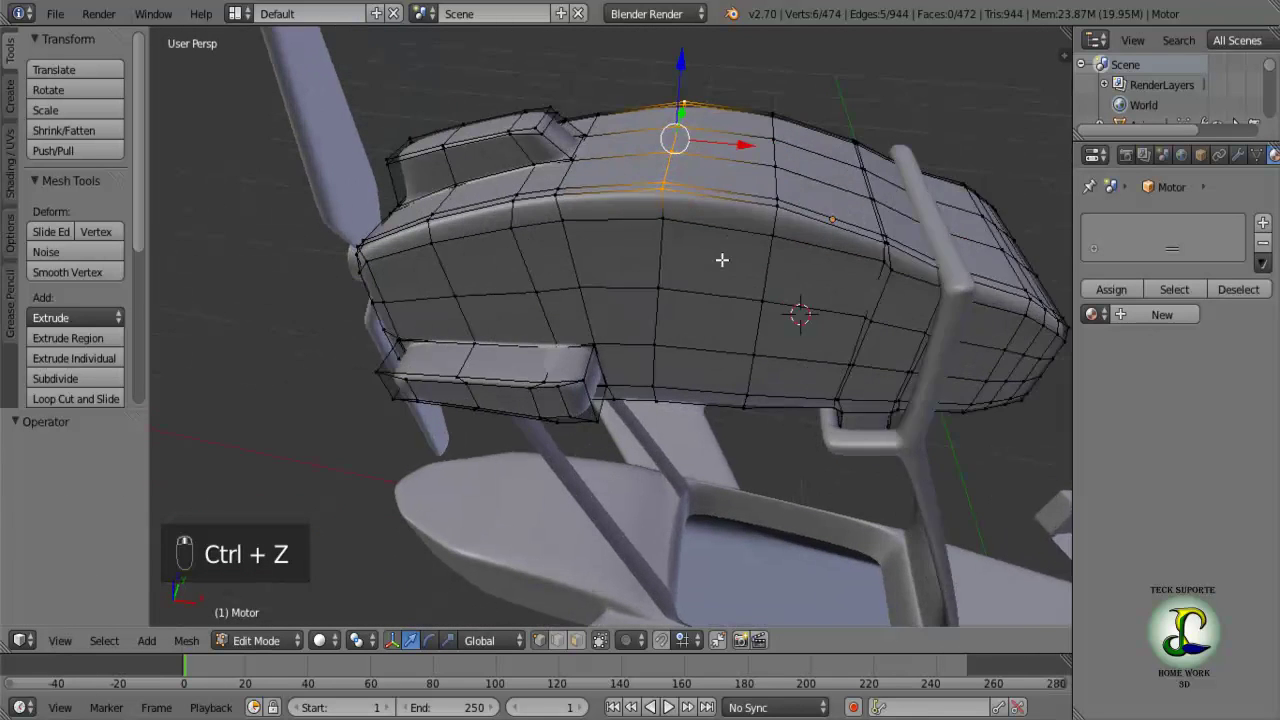
left_click_drag(843, 163, 790, 157)
key("KP_1")
left_click_drag(715, 21, 717, 28)
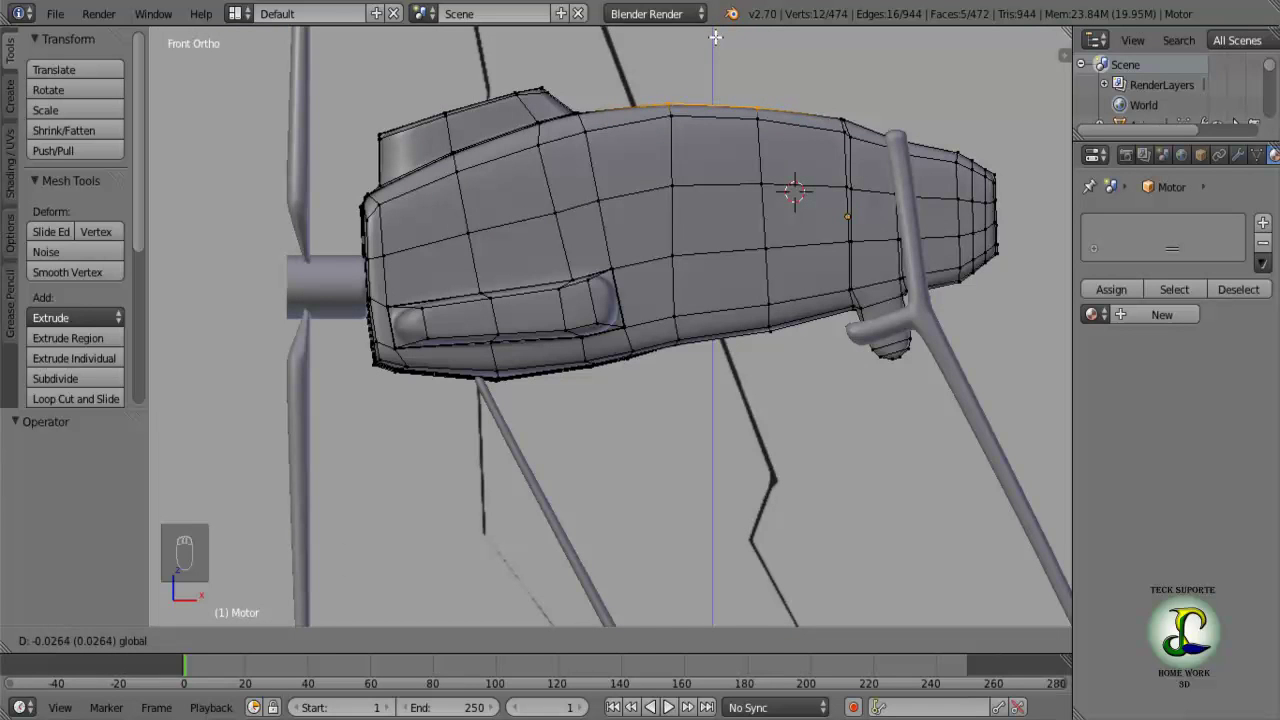
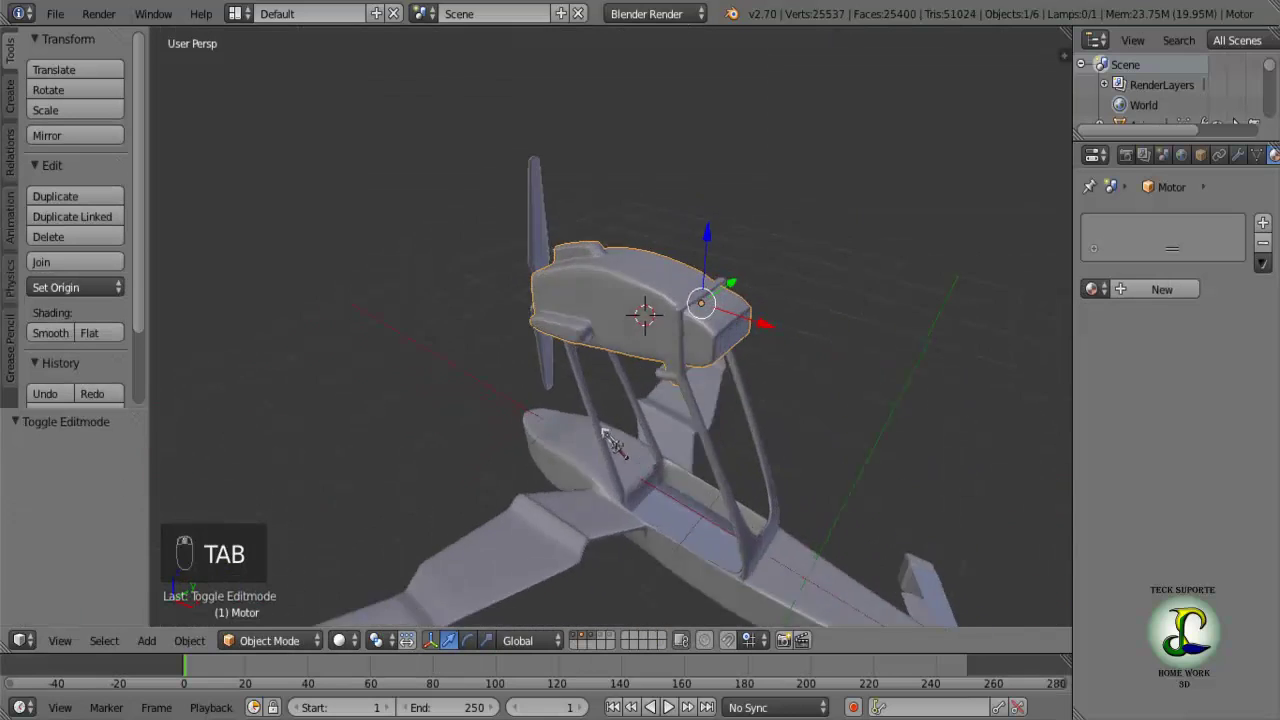
Move the nacelle's upper edge loops to round off its top corner near the strut.
key("Tab")
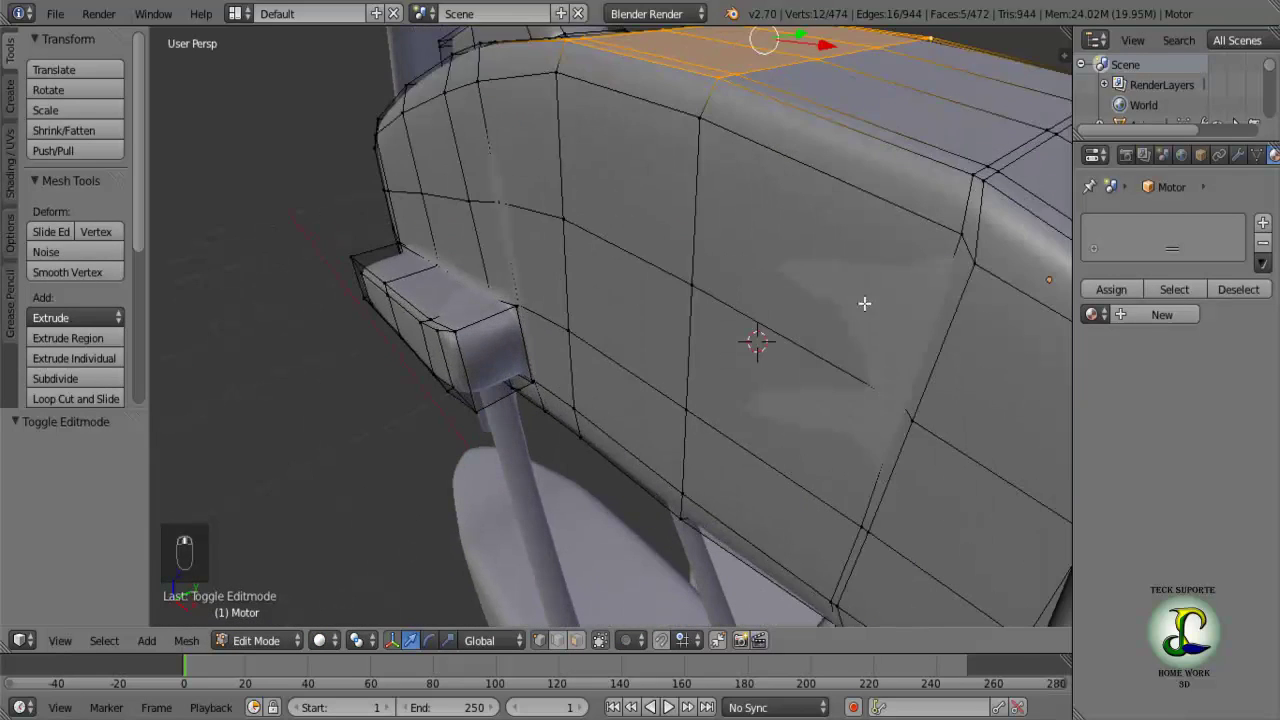
left_click_drag(850, 225, 943, 279)
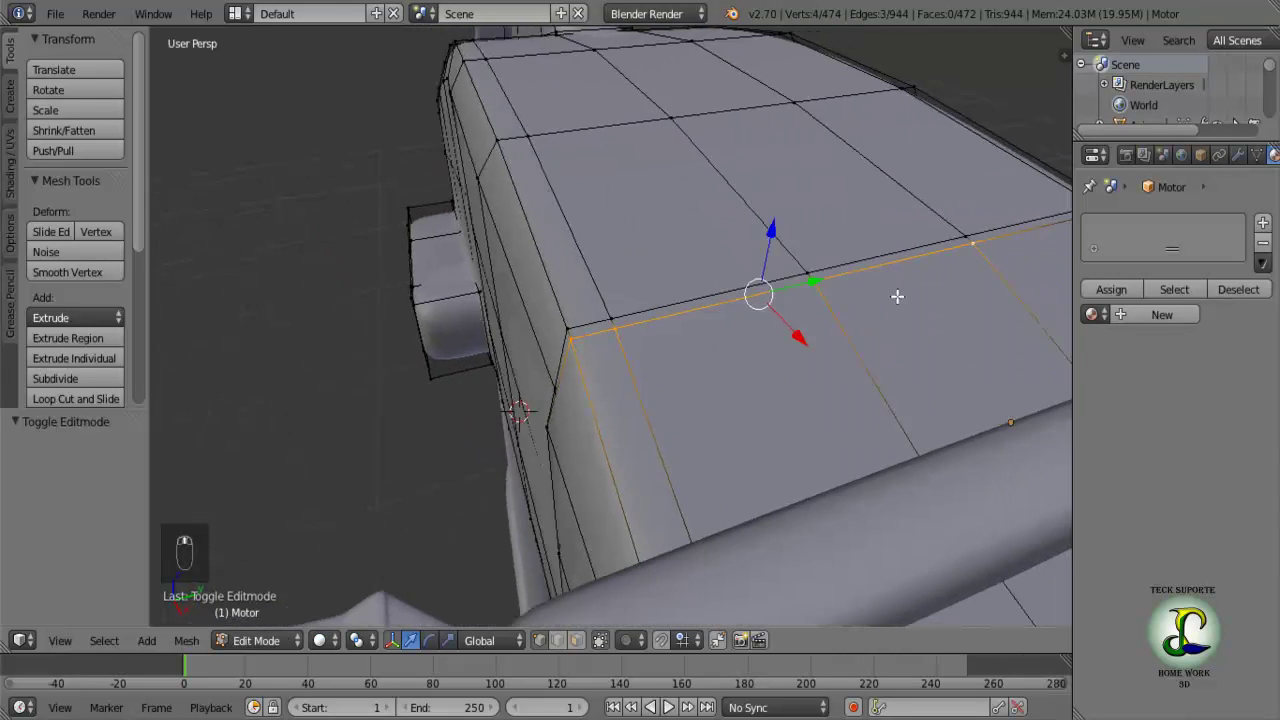
left_click_drag(827, 290, 614, 308)
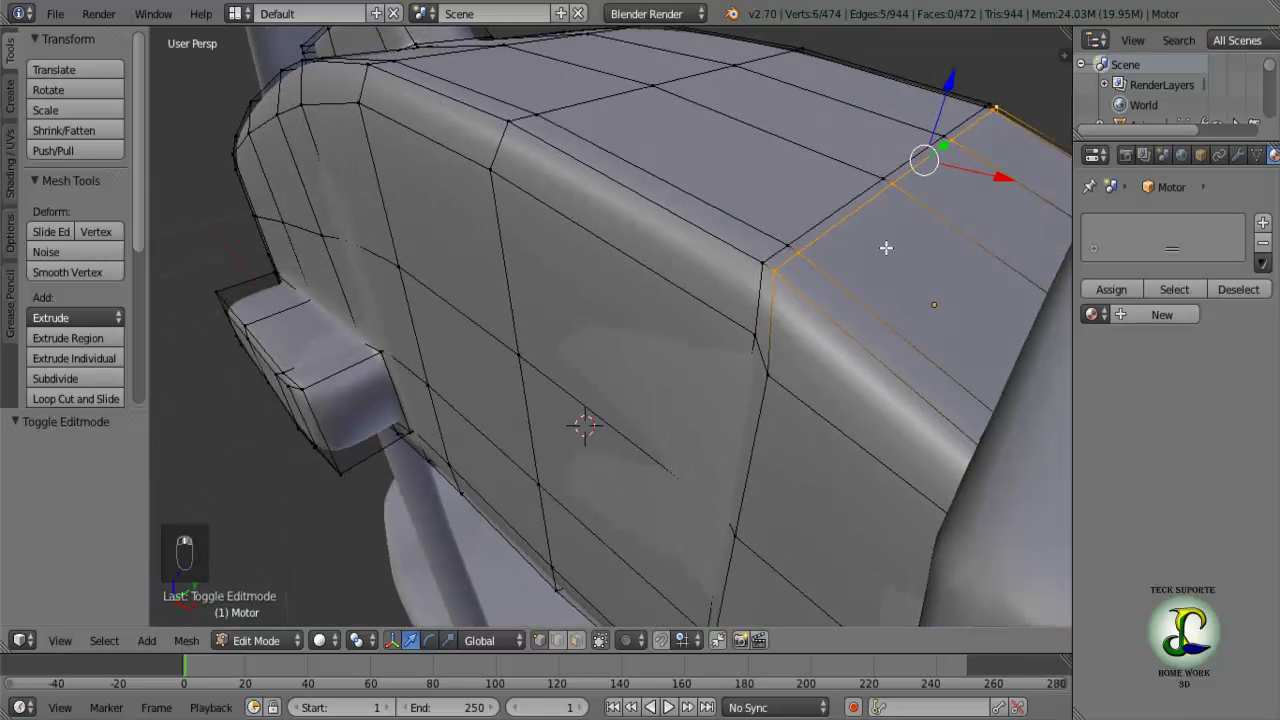
left_click_drag(1012, 179, 1036, 210)
left_click_drag(933, 232, 786, 185)
left_click_drag(786, 185, 798, 212)
left_click_drag(798, 212, 910, 146)
left_click_drag(910, 146, 855, 69)
left_click_drag(850, 65, 815, 158)
middle_click(815, 158)
middle_click(803, 157)
key("Tab")
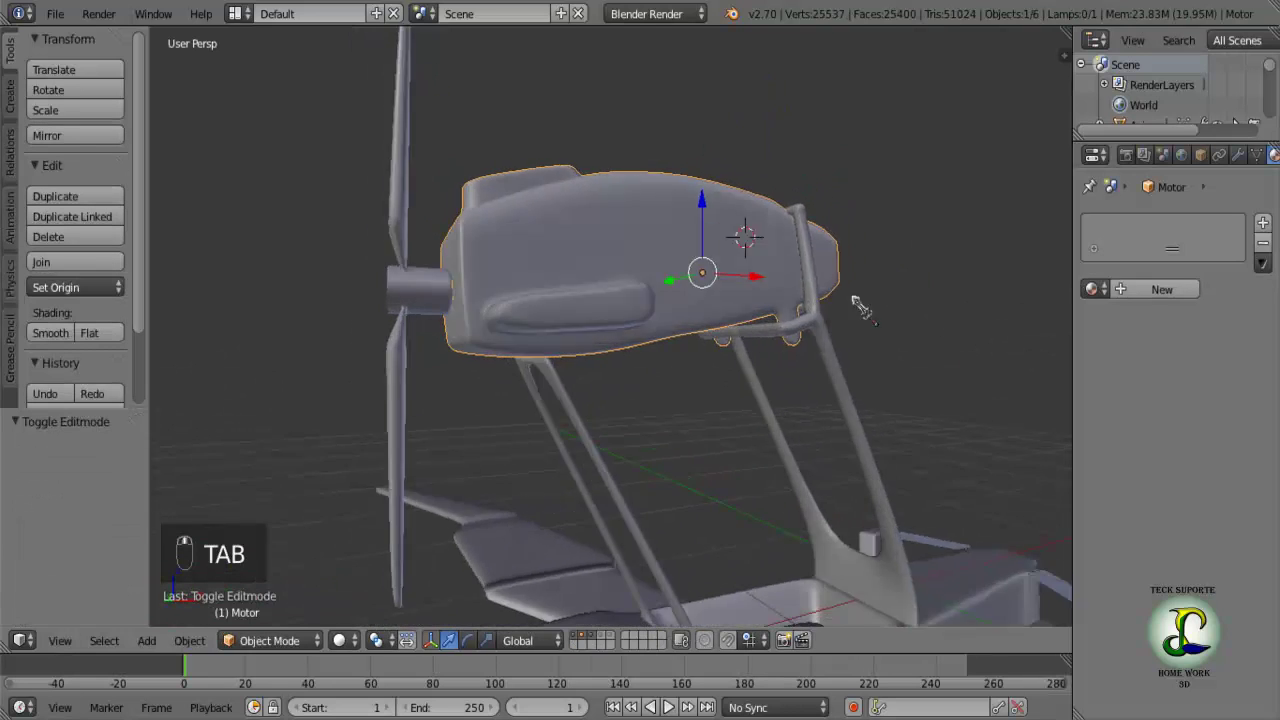
Merge the strut mesh's 16 duplicate vertices with Remove Doubles and recalculate its normals outward.
key("Tab")
key("Tab")
key("Tab")
key("a")
key("a")
key("w")
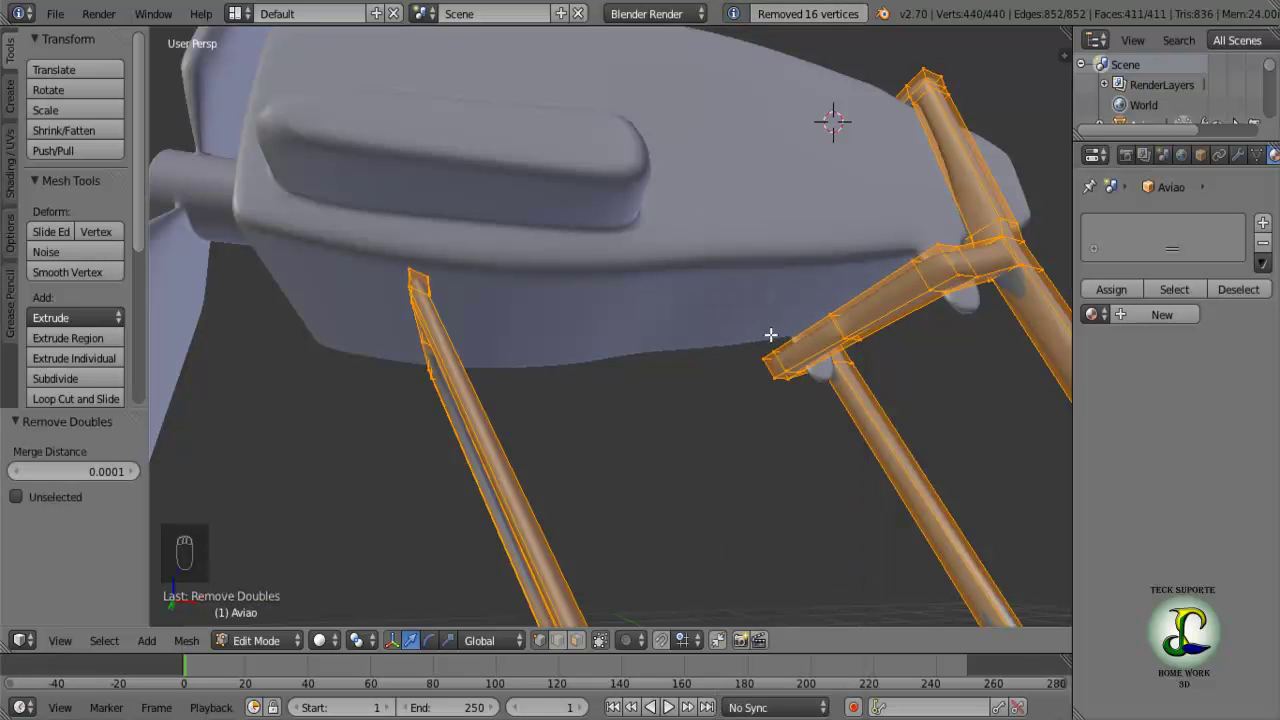
key("ctrl+n")
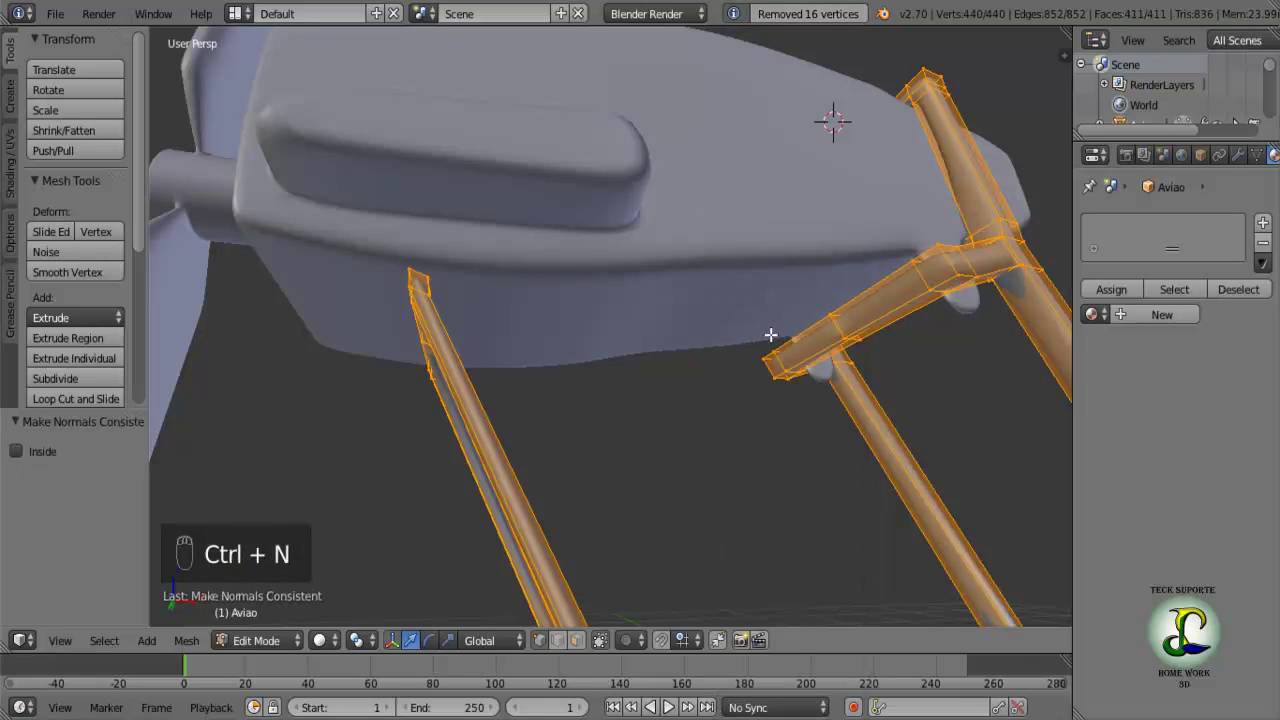
key("a")
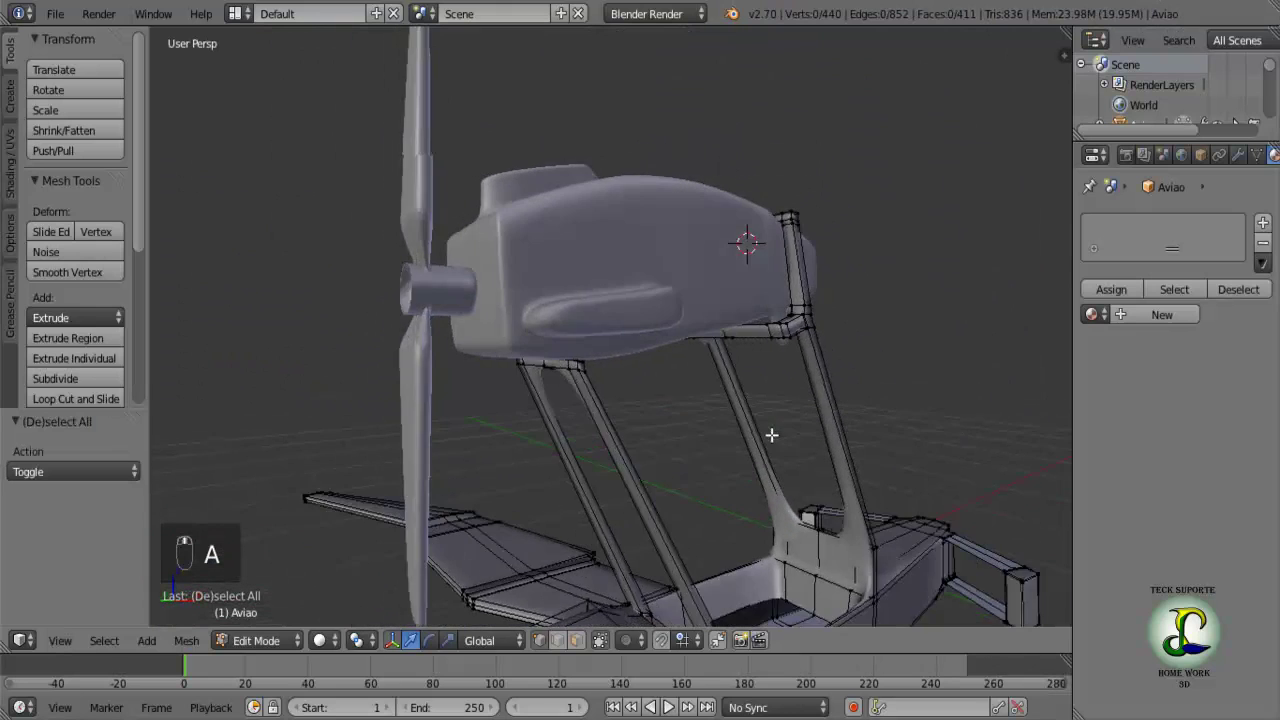
Leave strut mesh editing and slide the Elice propeller slightly along X at the nacelle nose.
key("Tab")
left_click_drag(514, 276, 513, 296)
middle_click(513, 296)
left_click_drag(432, 324, 596, 344)
middle_click(687, 347)
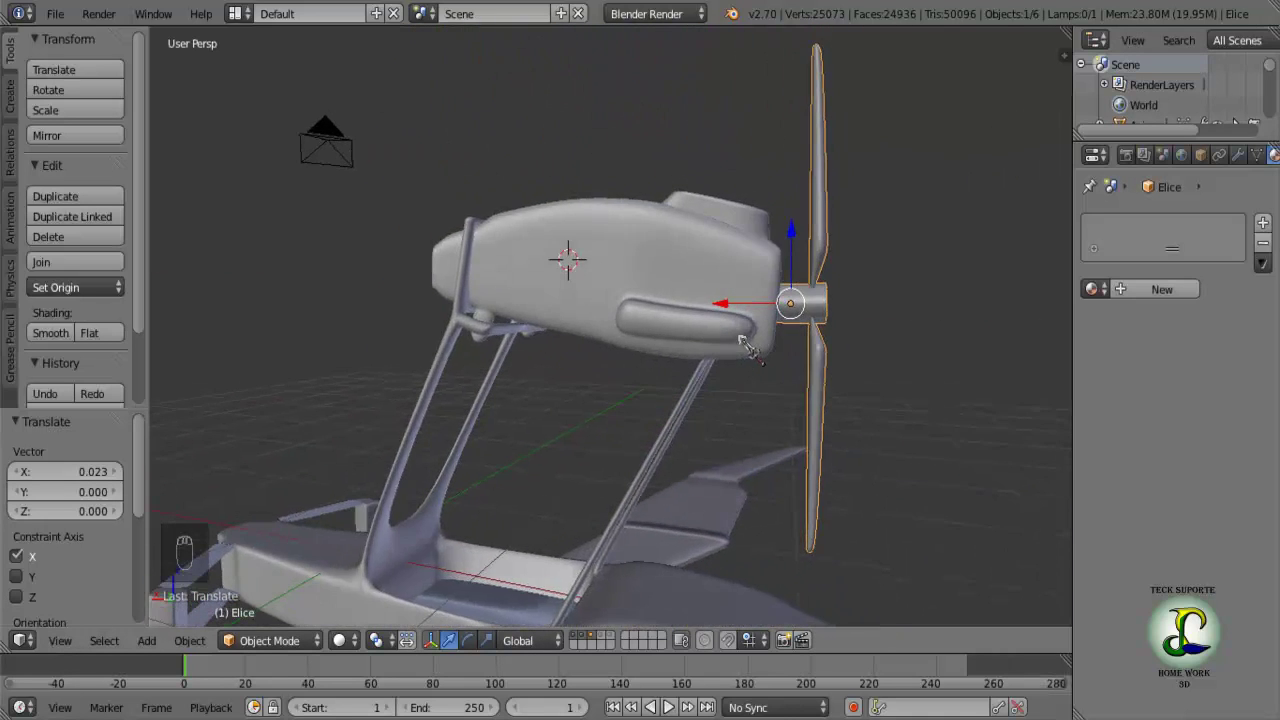
Zoom out to bring the whole aircraft and the camera into view.
left_click_drag(700, 389, 578, 470)
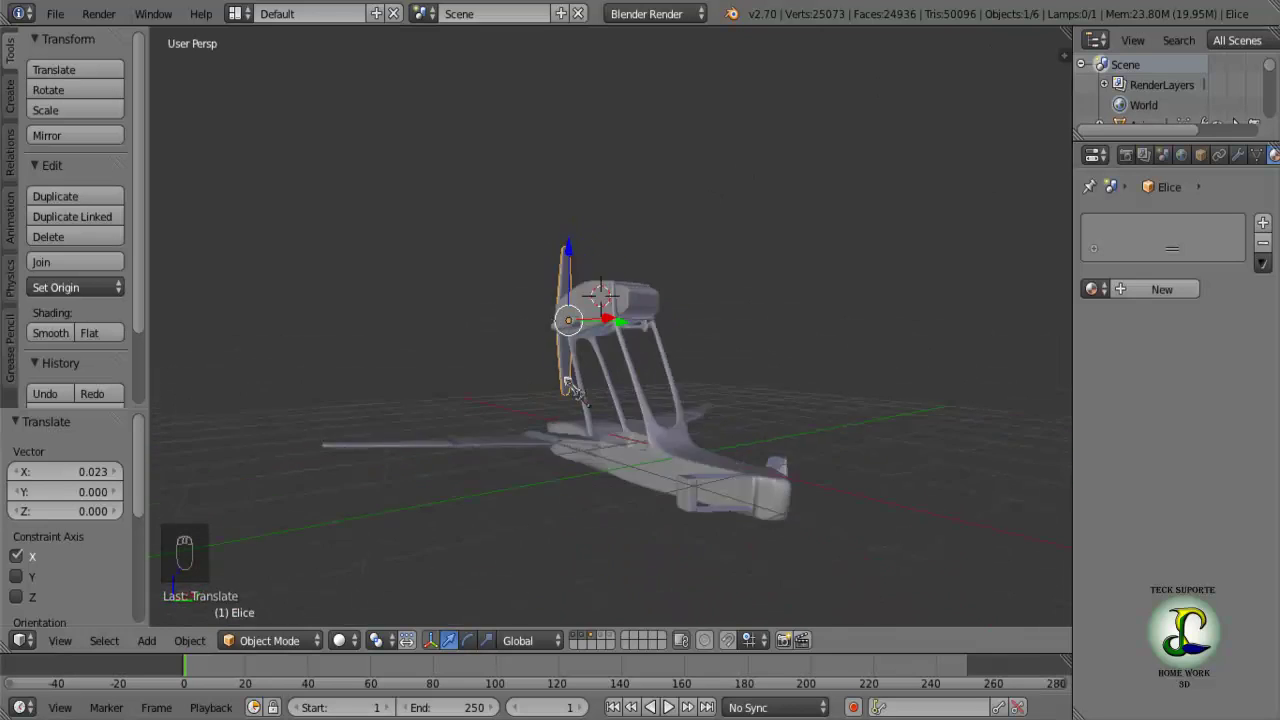
key("KP_0")
left_click_drag(574, 385, 533, 407)
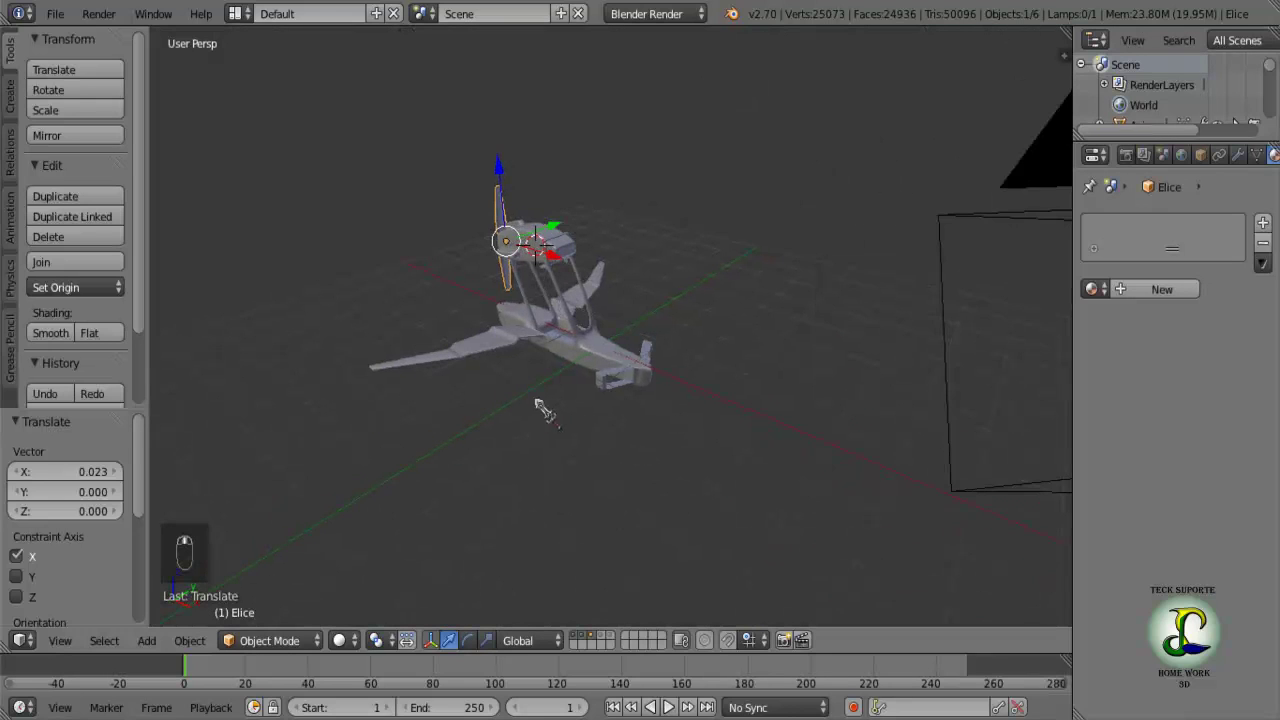
Look through the scene camera, then move and turn it about 14.7° to frame the biplane.
key("Tab")
key("Tab")
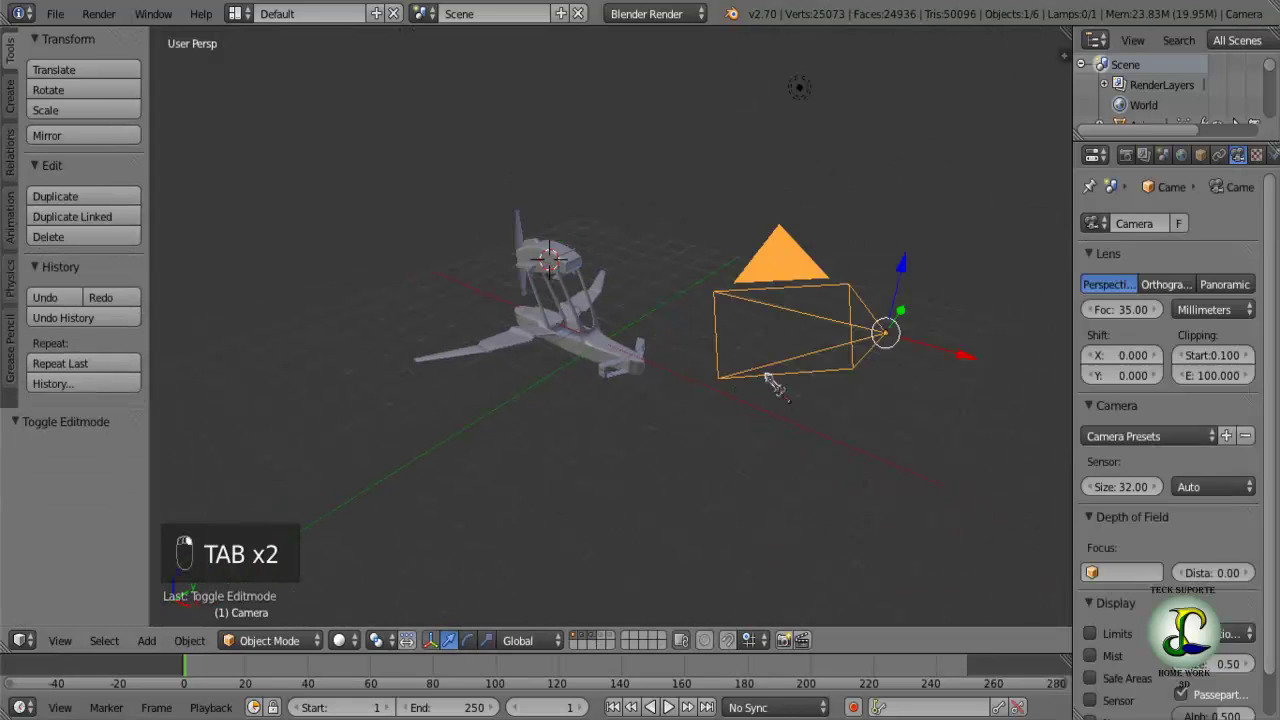
key("KP_0")
key("g")
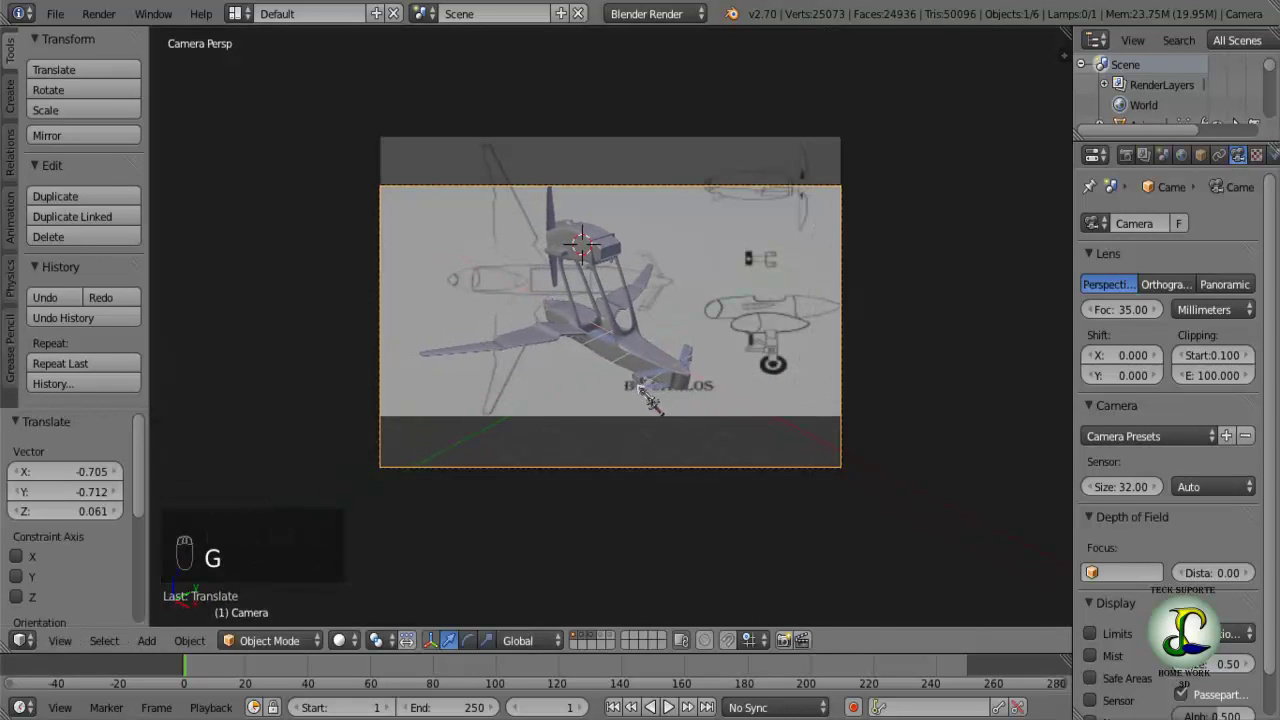
key("r")
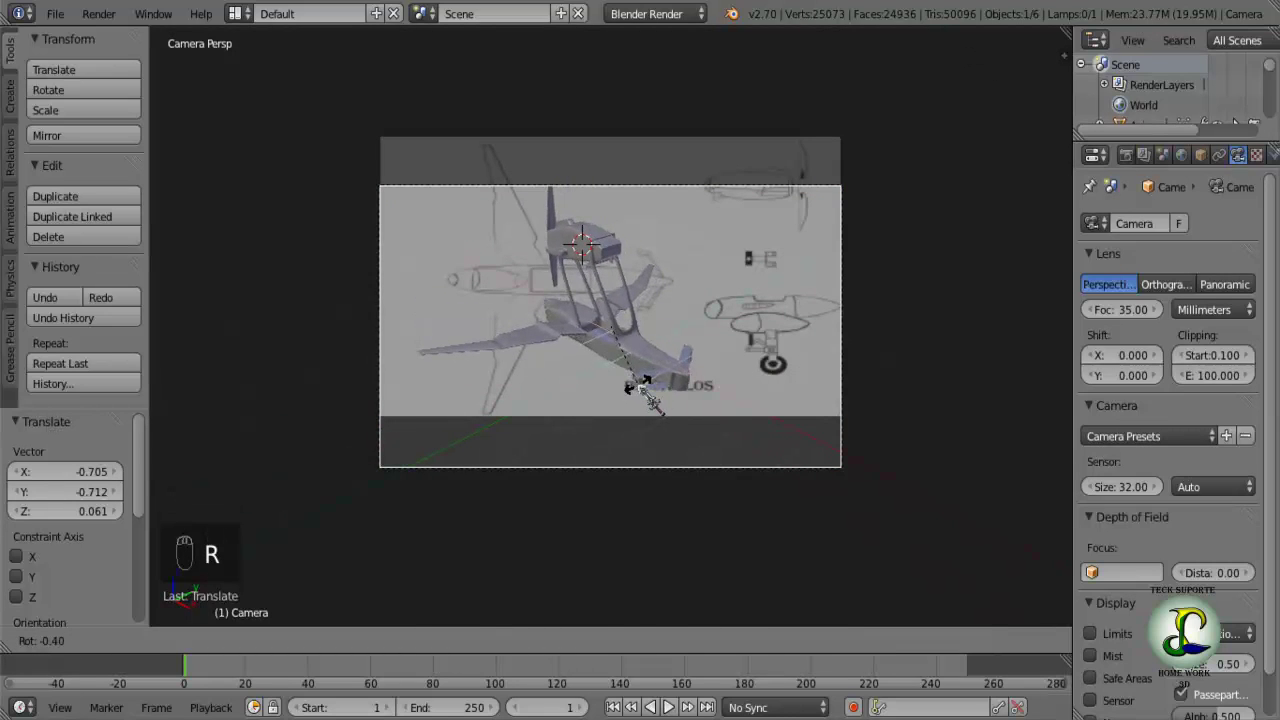
key("r")
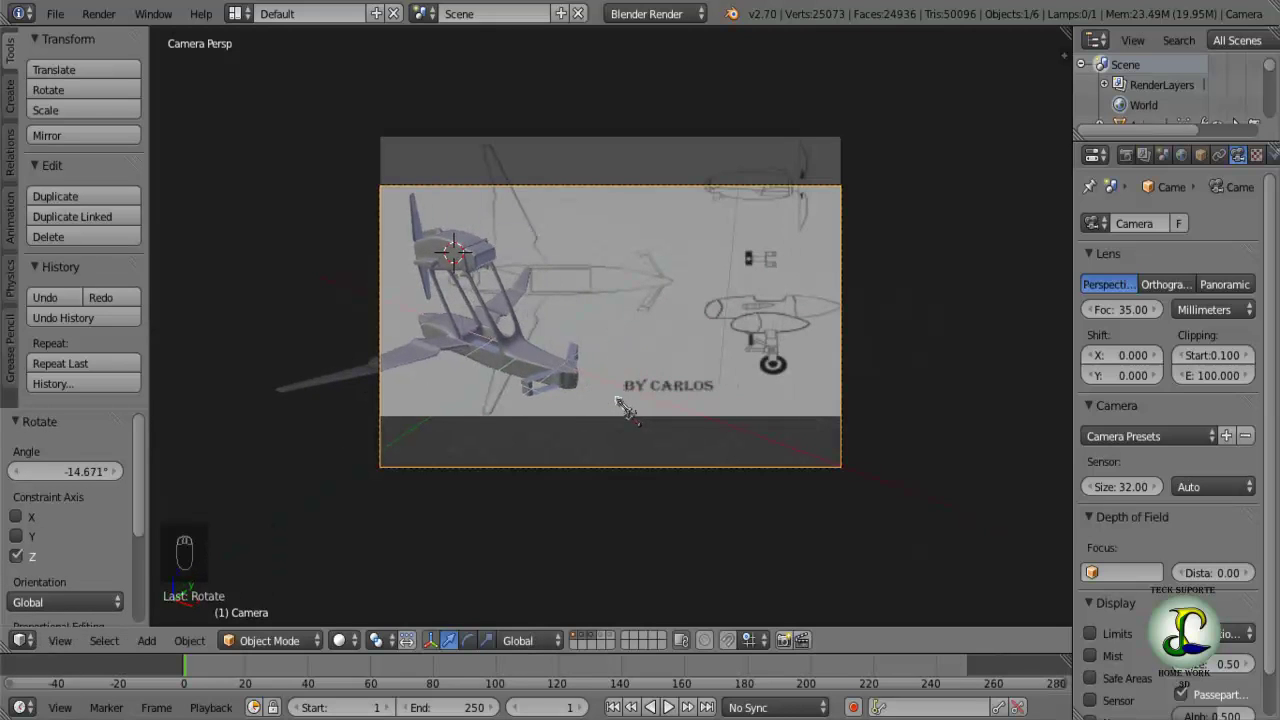
key("g")
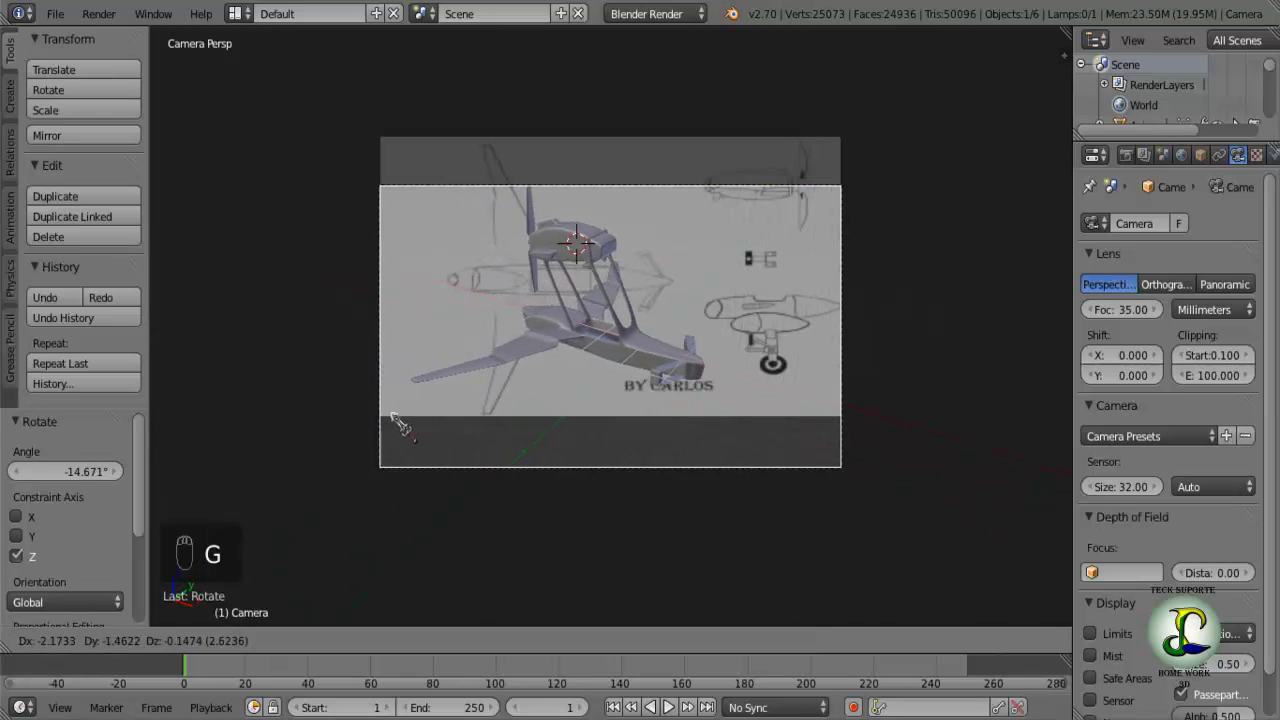
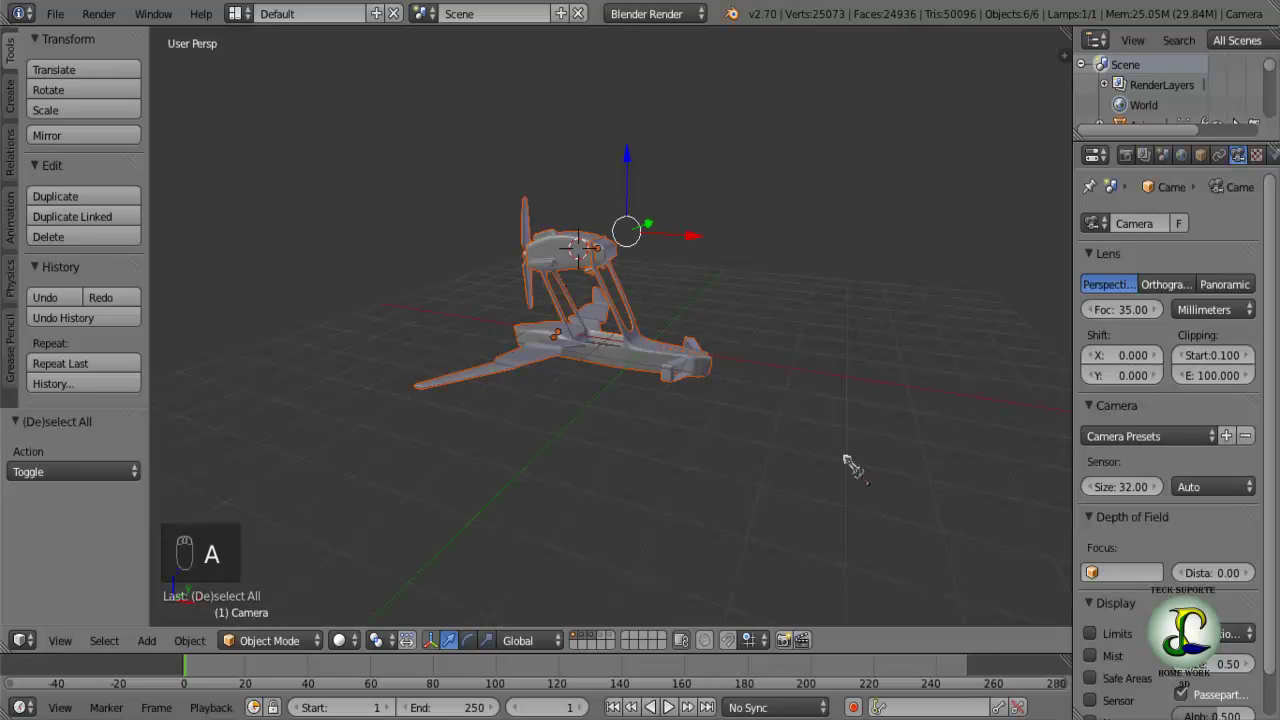
Add a new cylinder beside the fuselage and shrink it down.
key("ctrl+z")
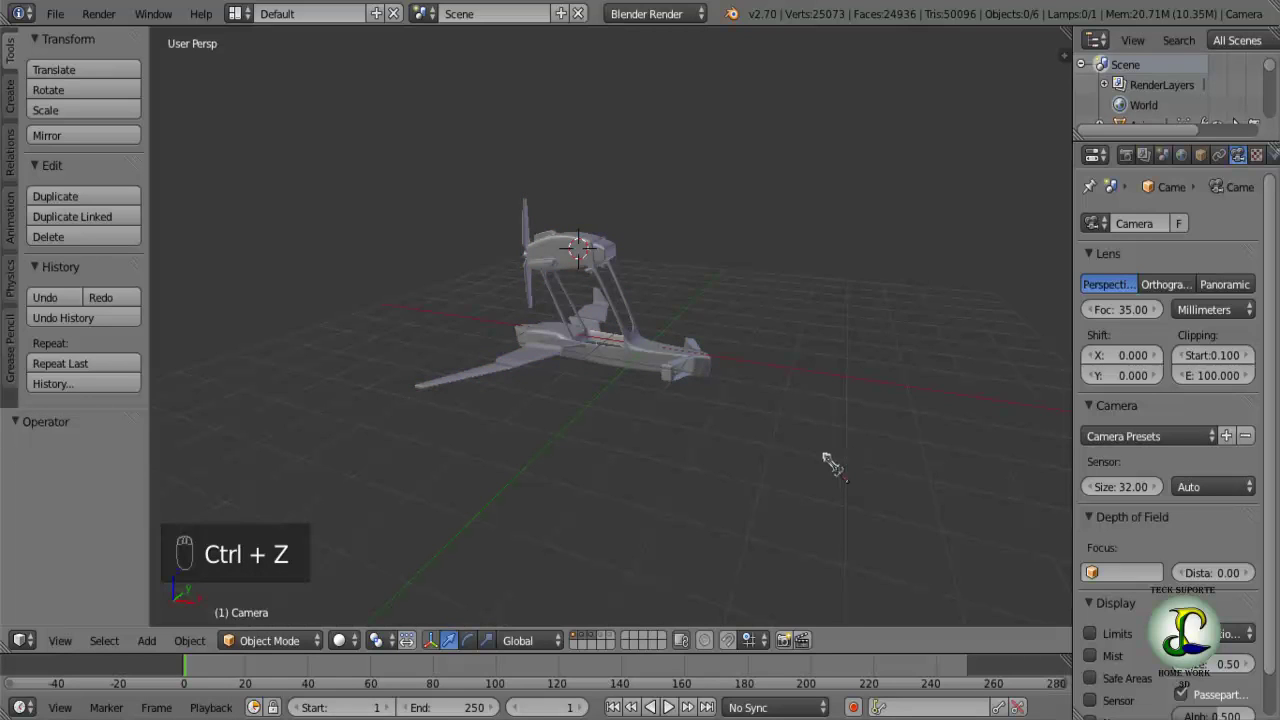
key("shift+a")
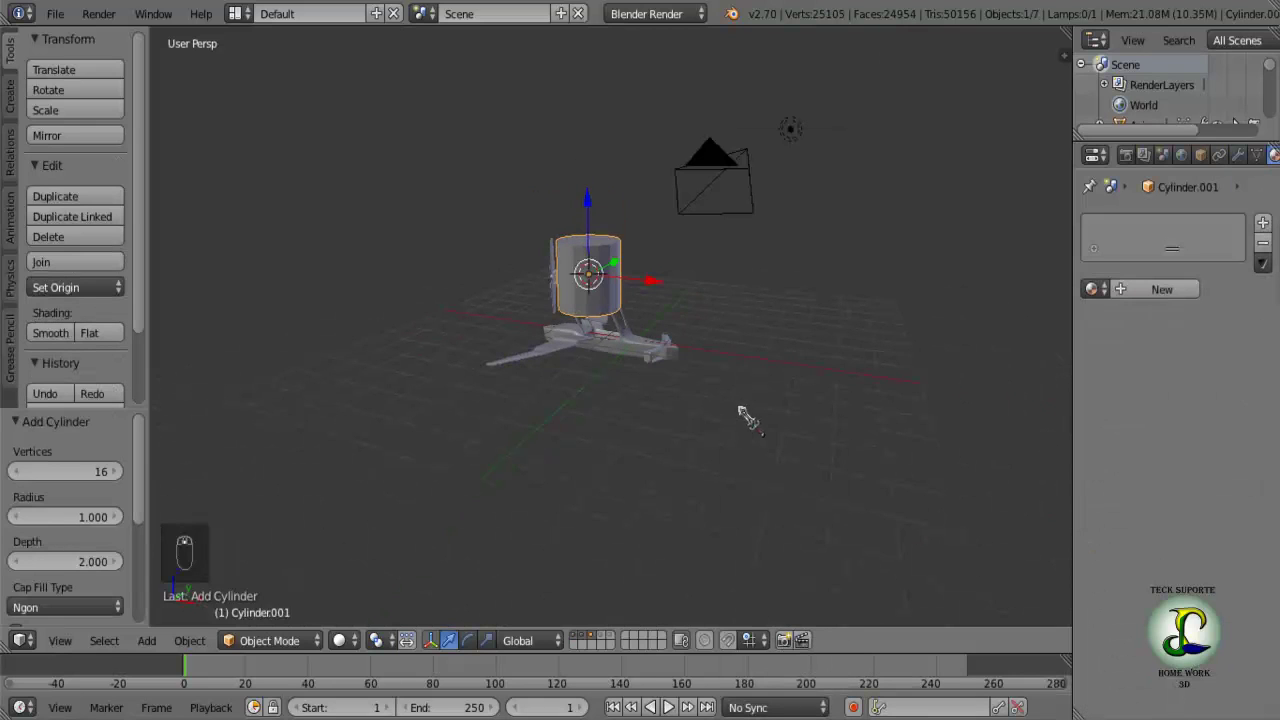
key("s")
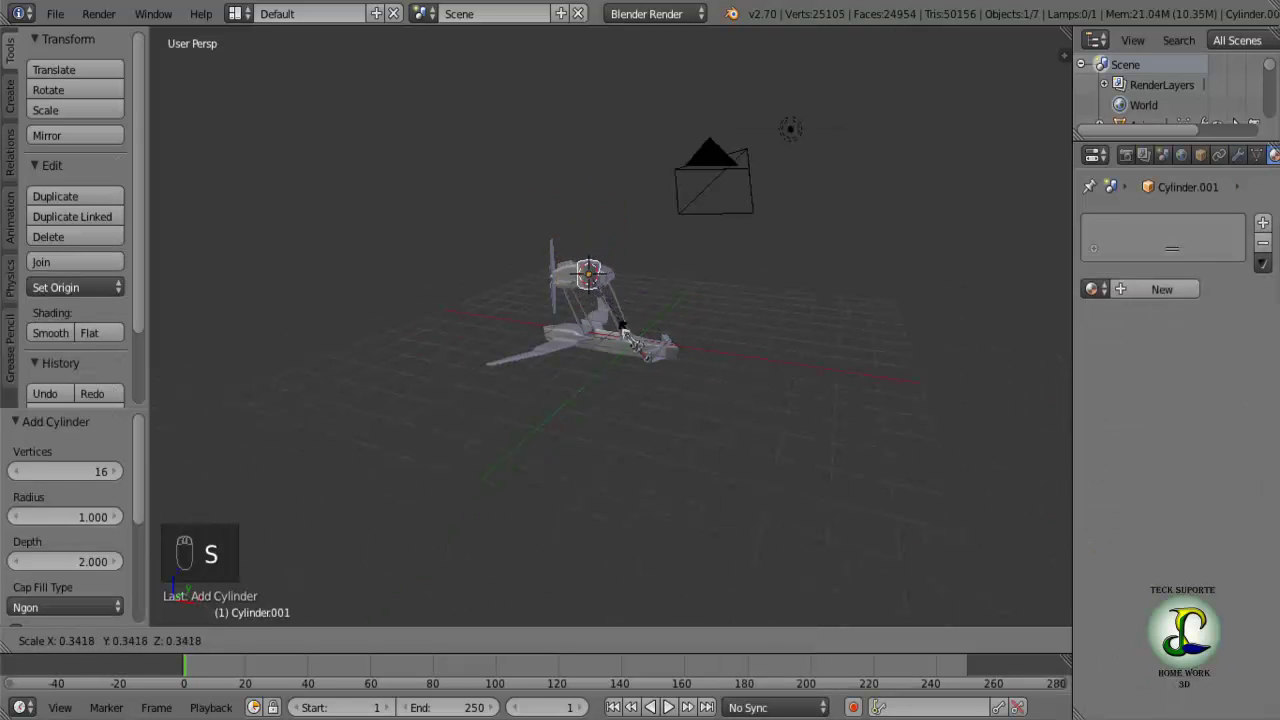
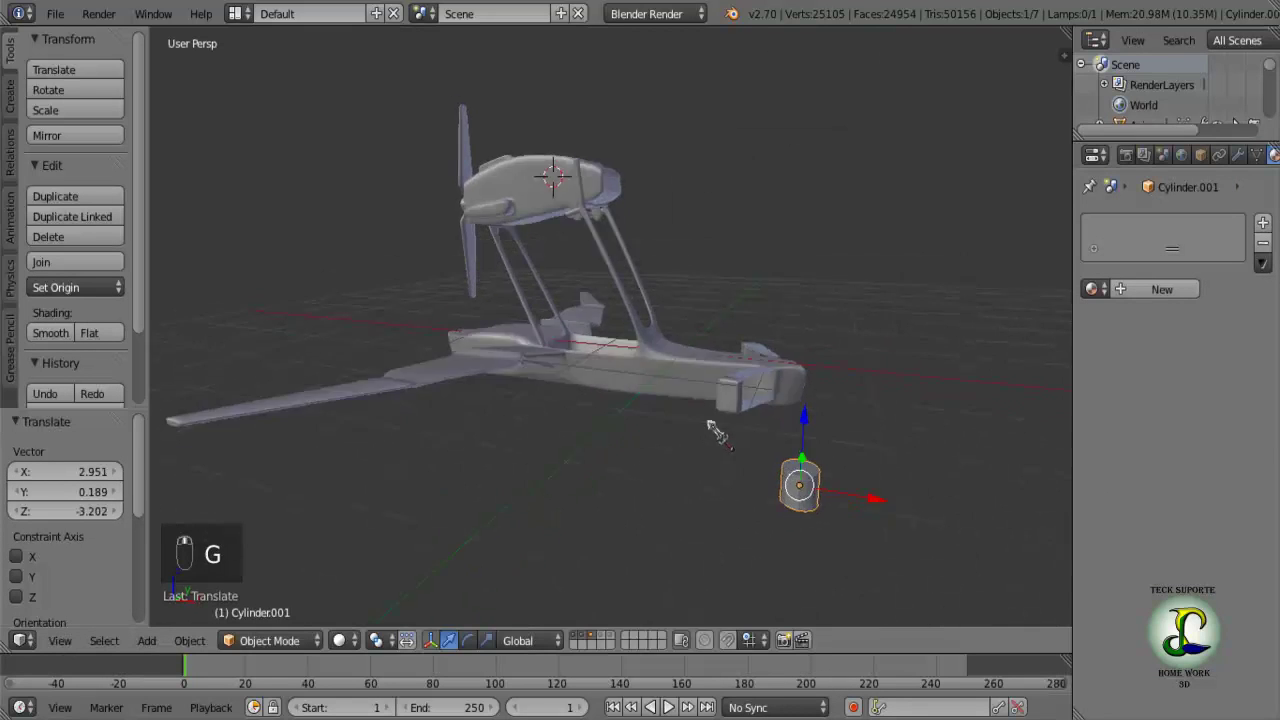
Stretch the cylinder vertically into a long slim rod, checking it in wireframe.
key("s")
key("s")
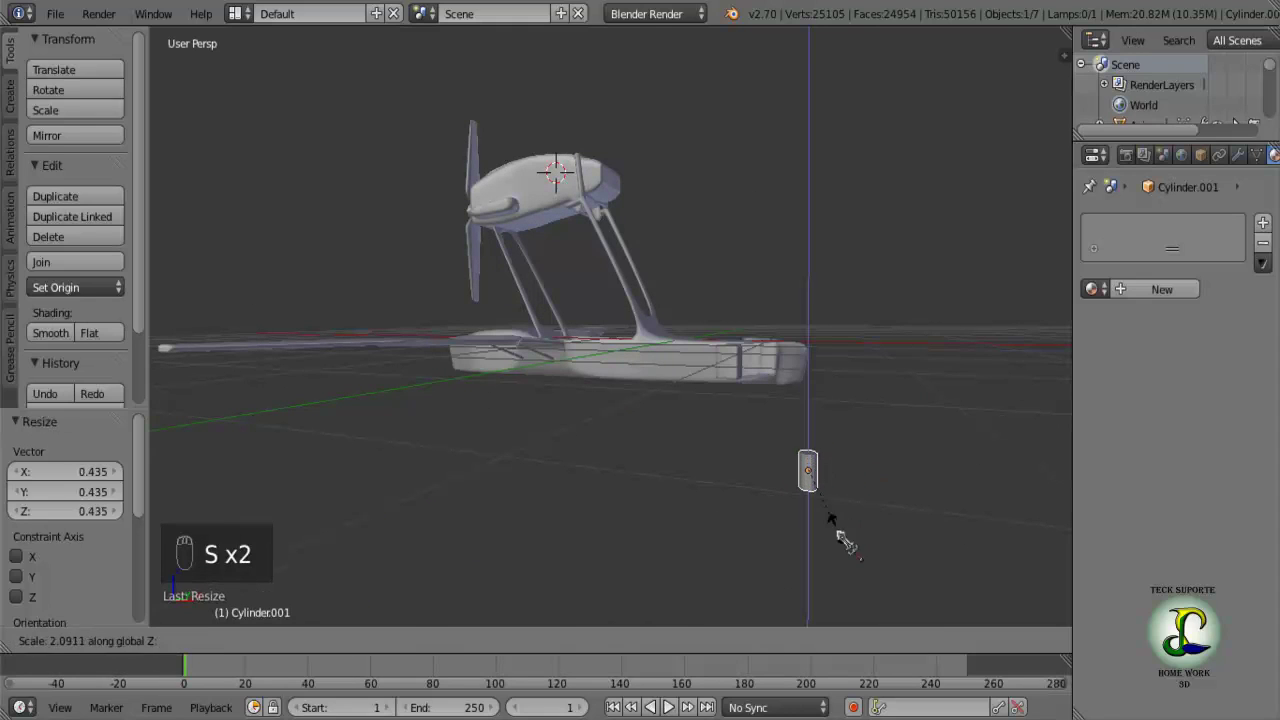
key("z")
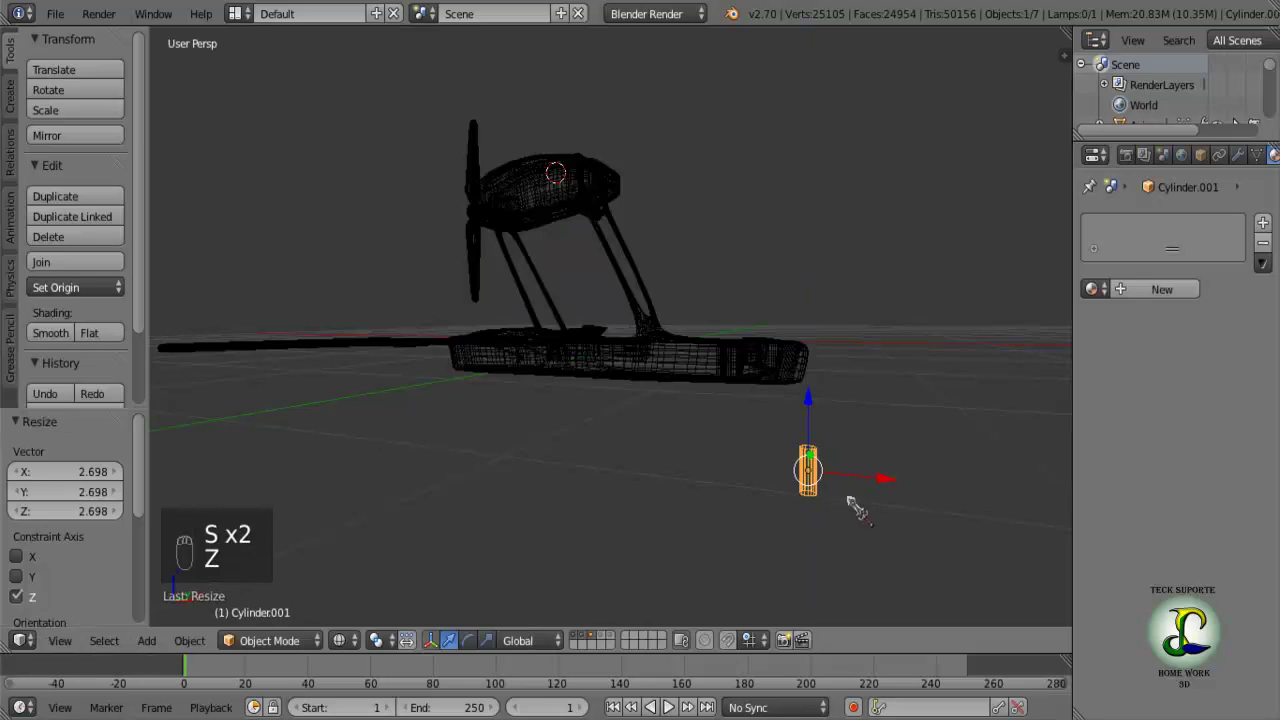
key("z")
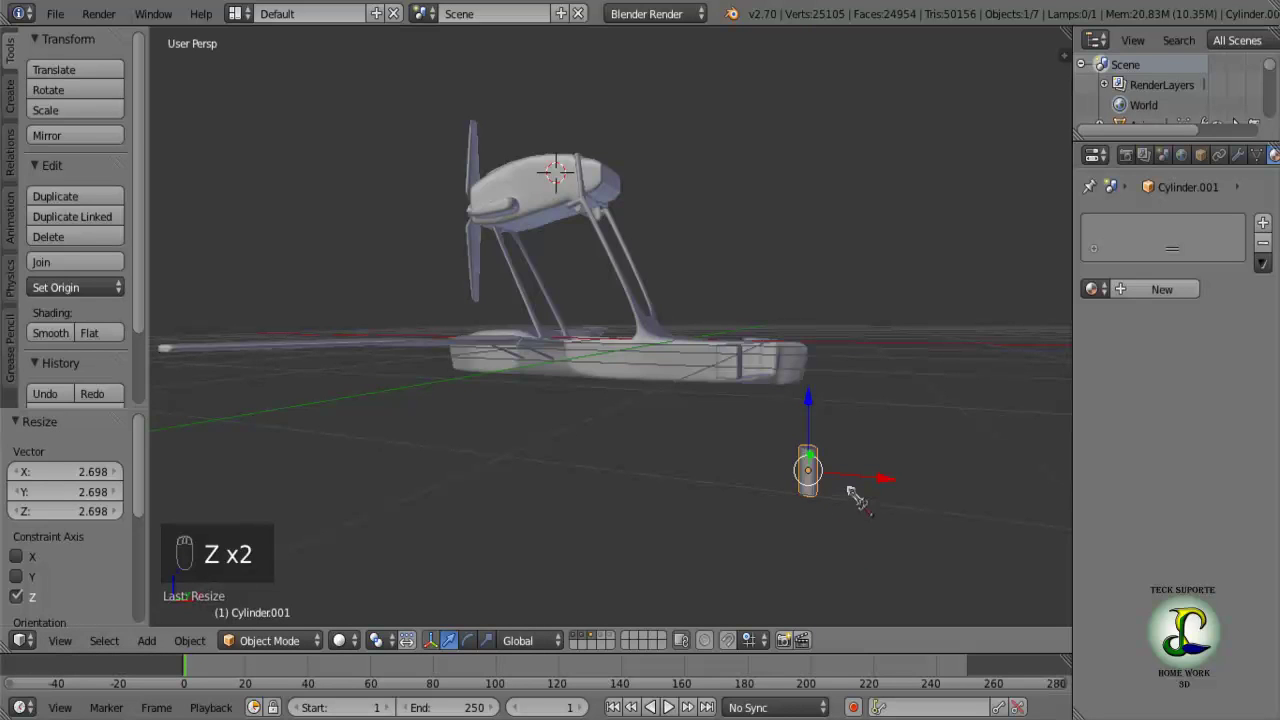
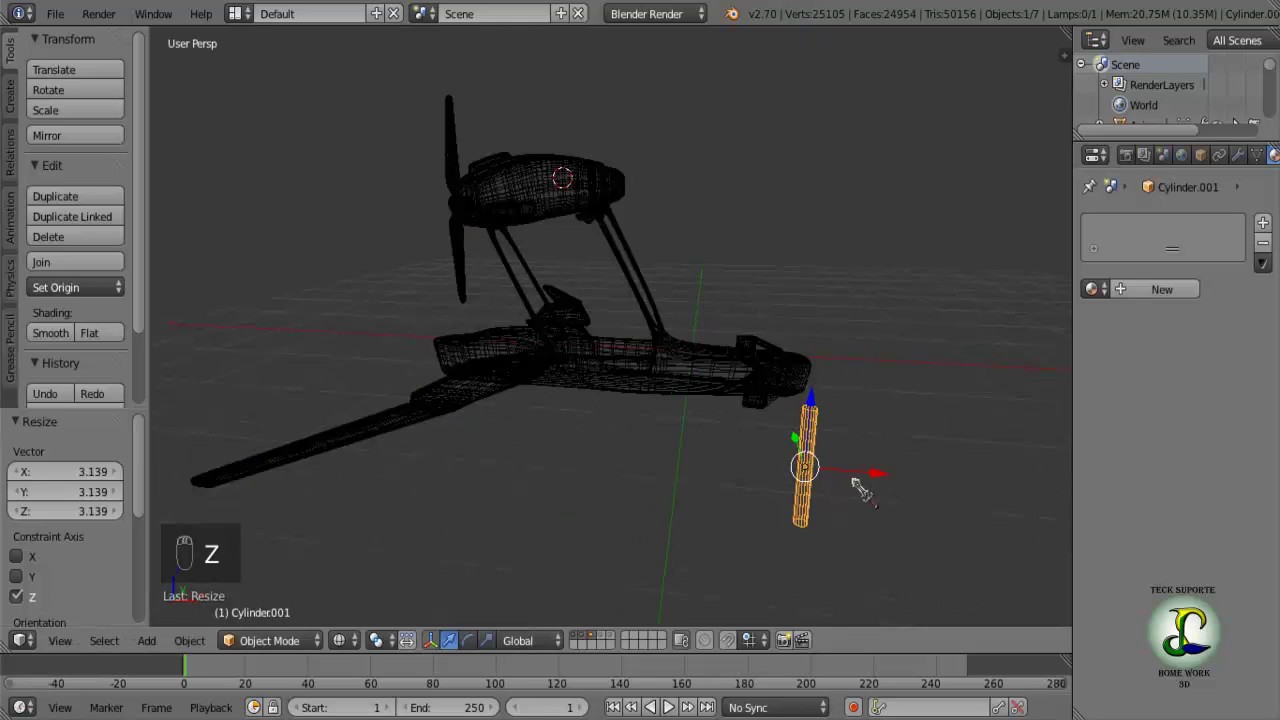
key("z")
key("s")
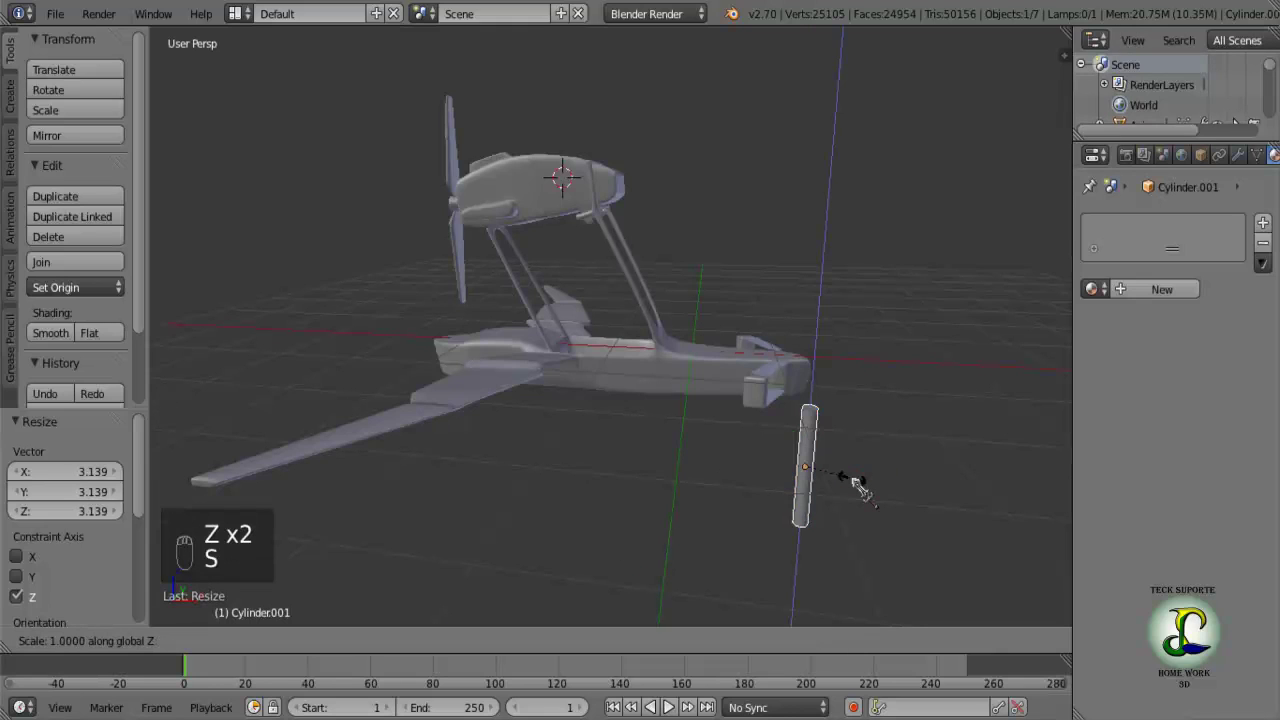
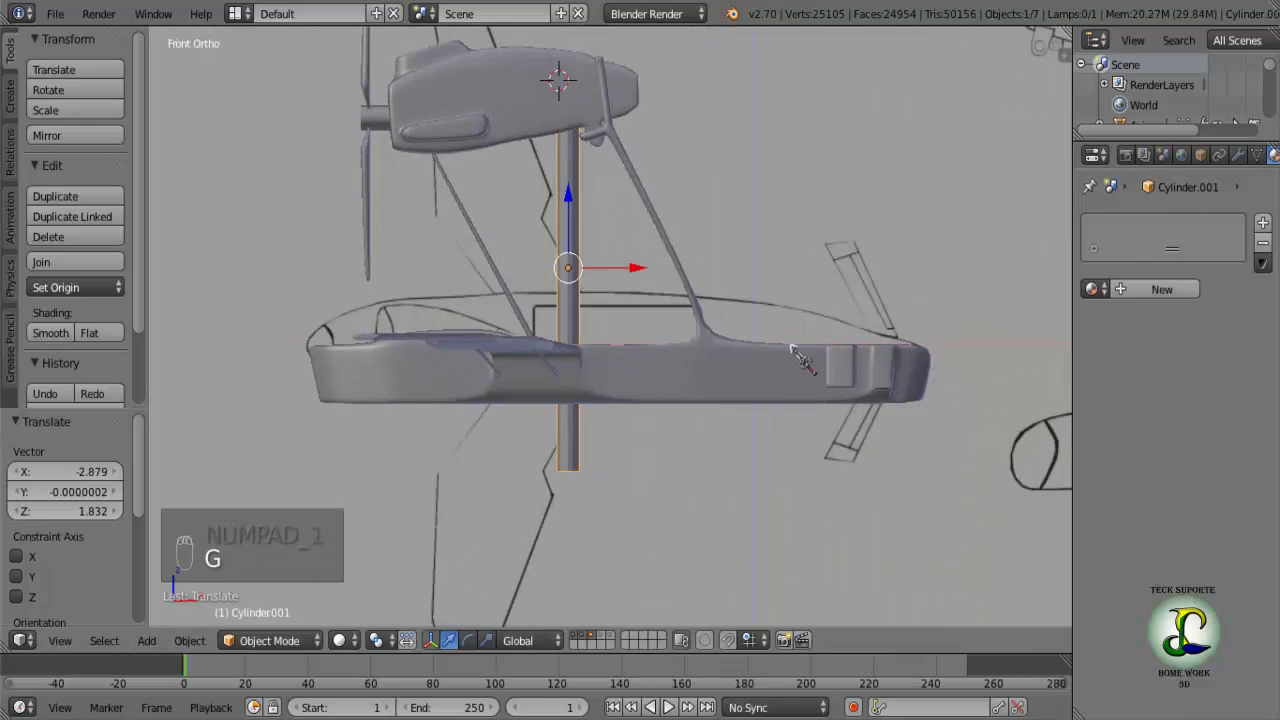
Shrink Cylinder.001 further, constraining the resize to a single axis.
key("s")
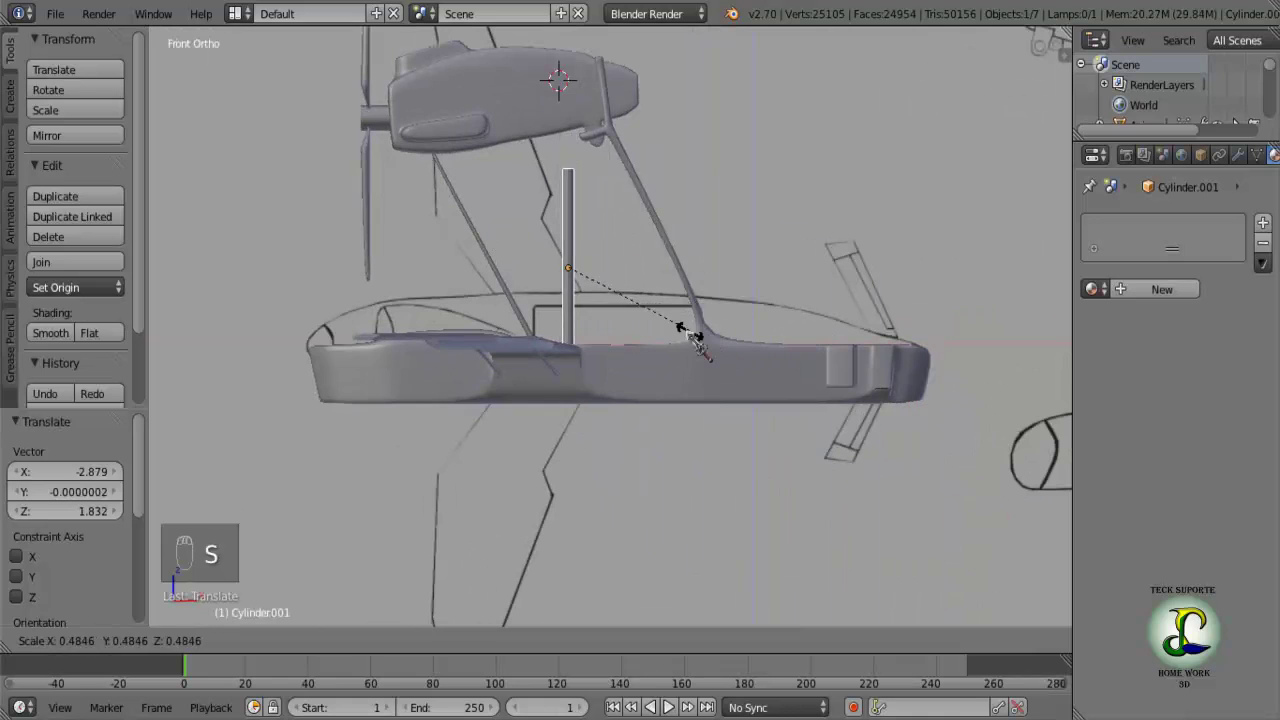
middle_click(689, 347)
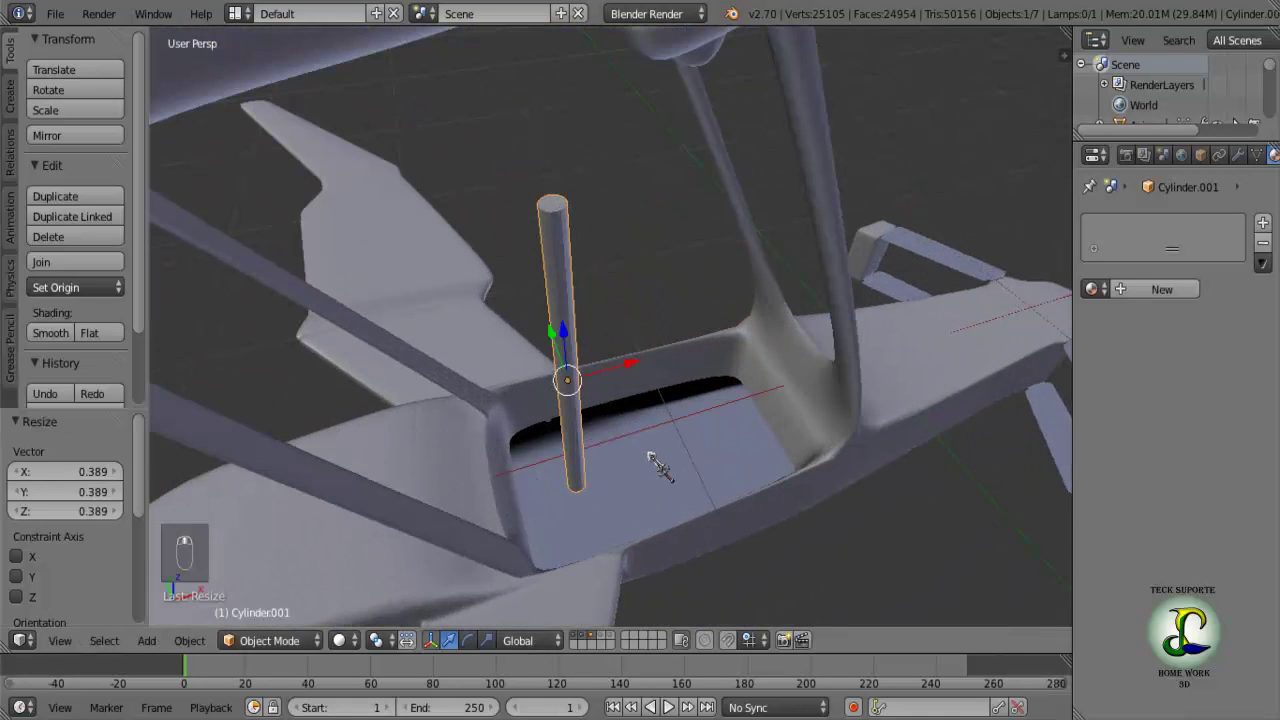
key("s")
middle_click(675, 457)
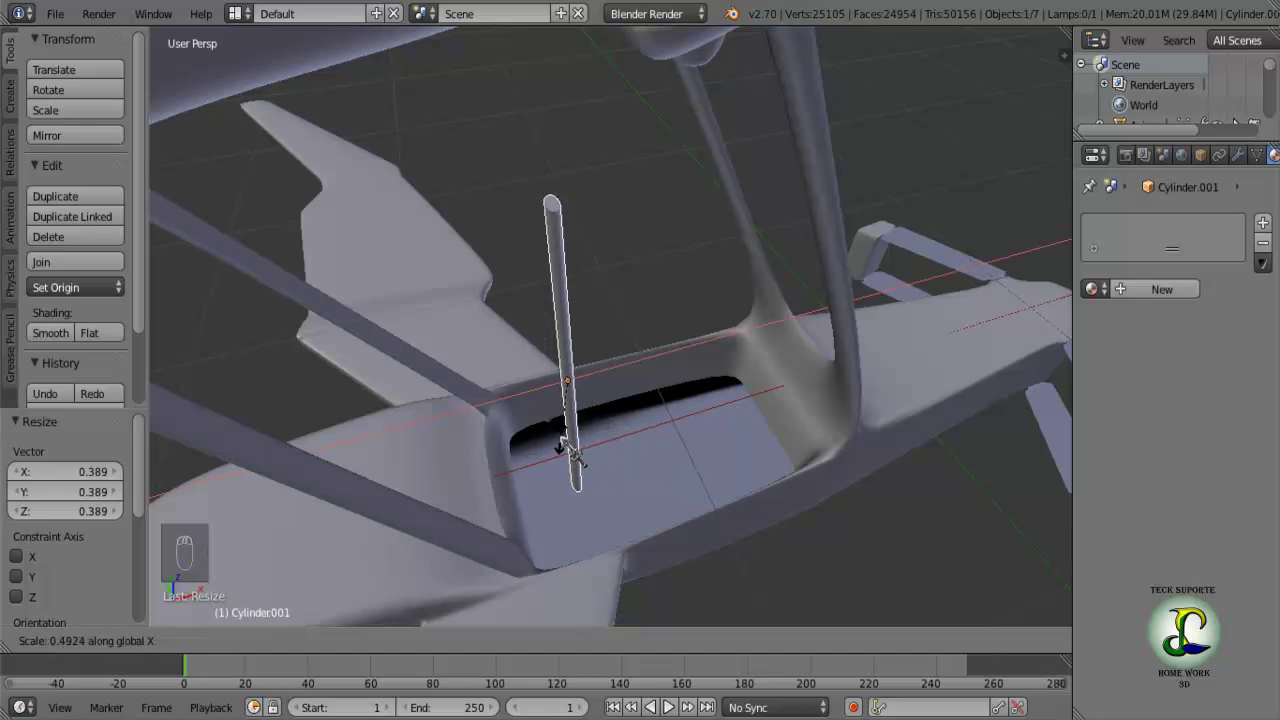
Thin the rod repeatedly along its width and depth until it is a slim post.
key("s")
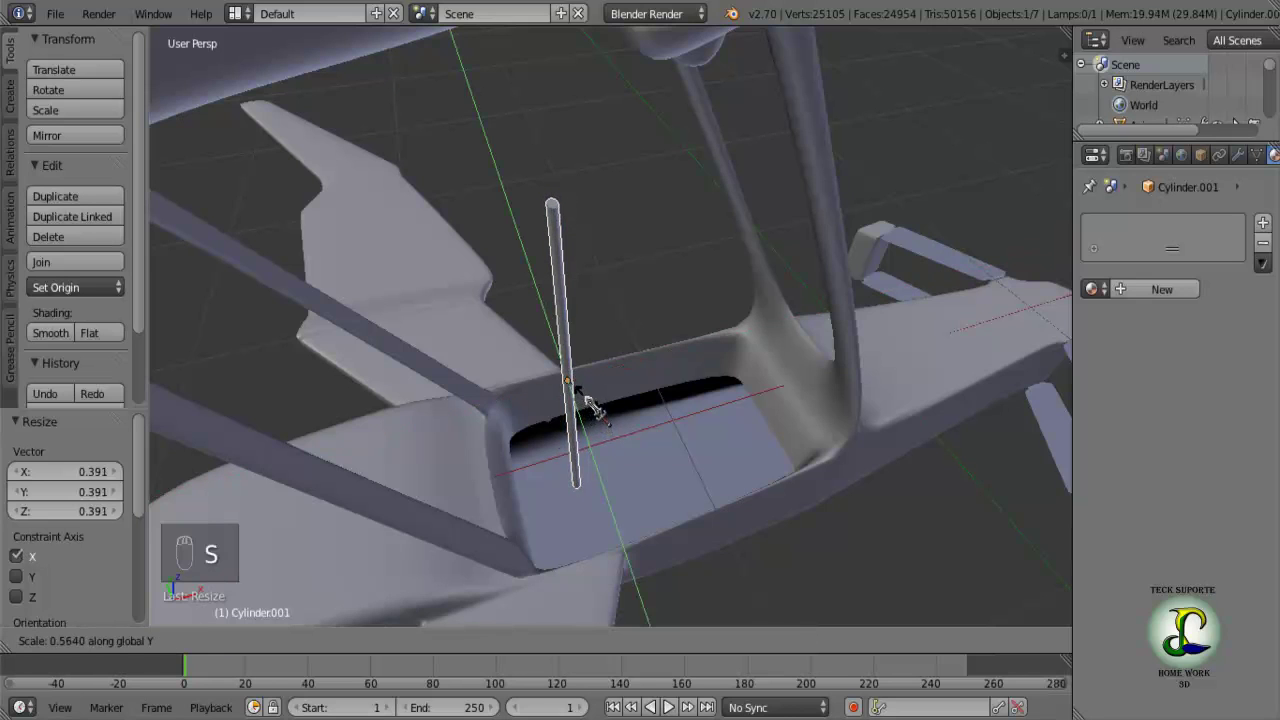
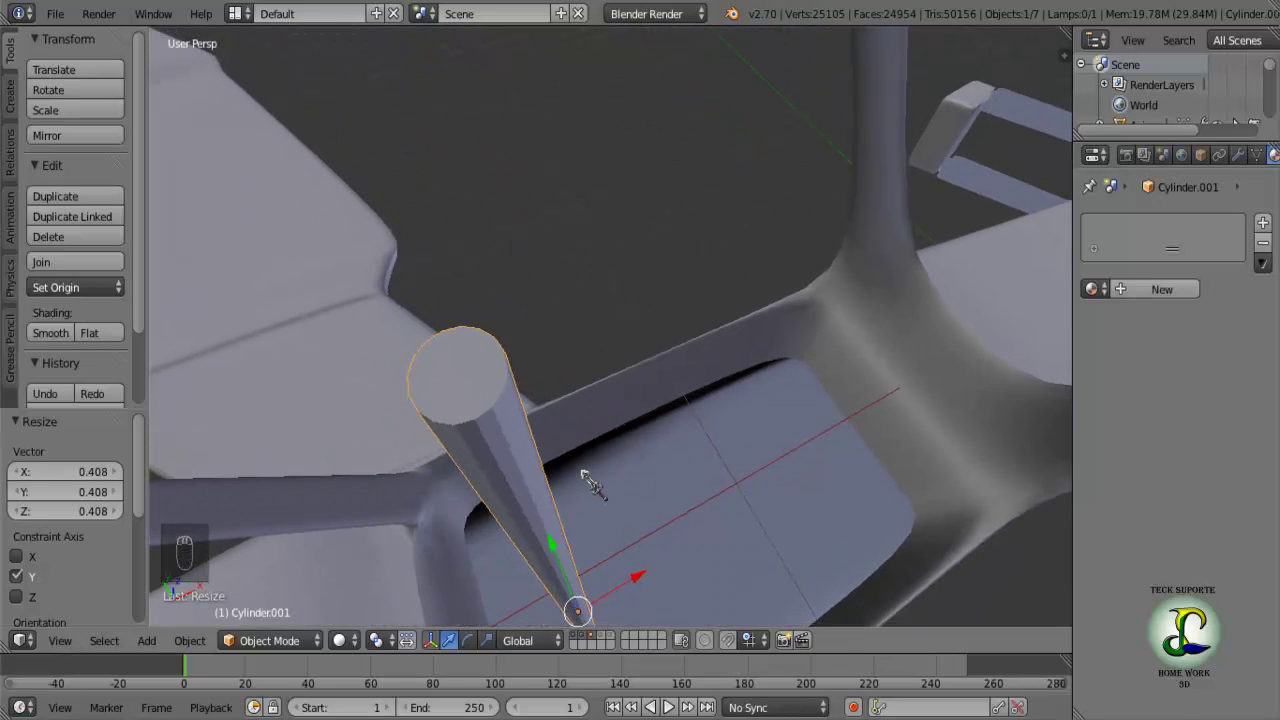
key("s")
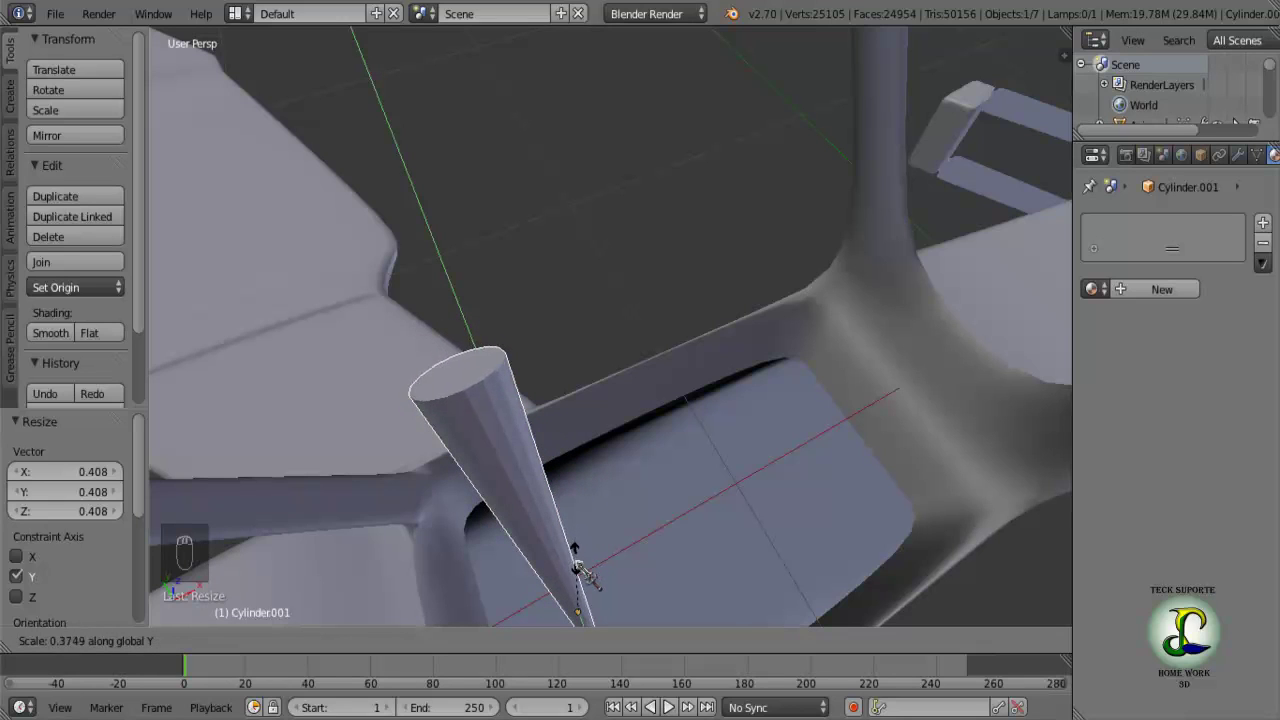
key("s")
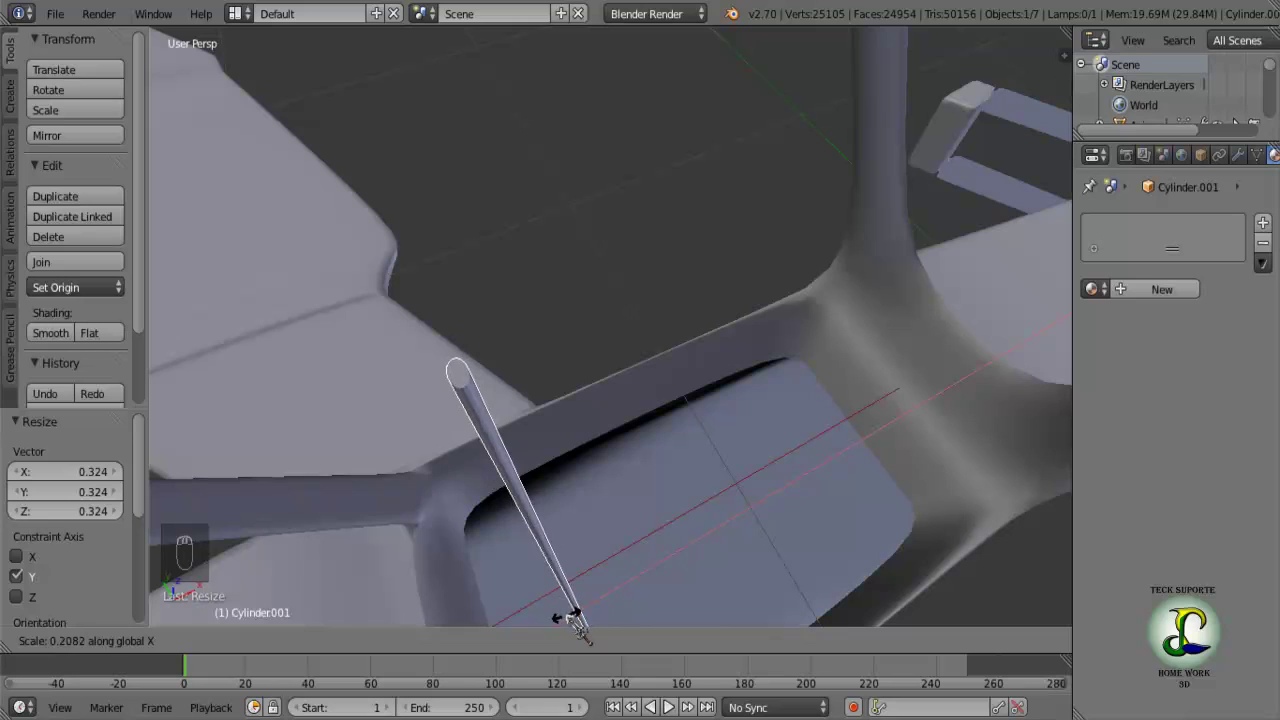
key("s")
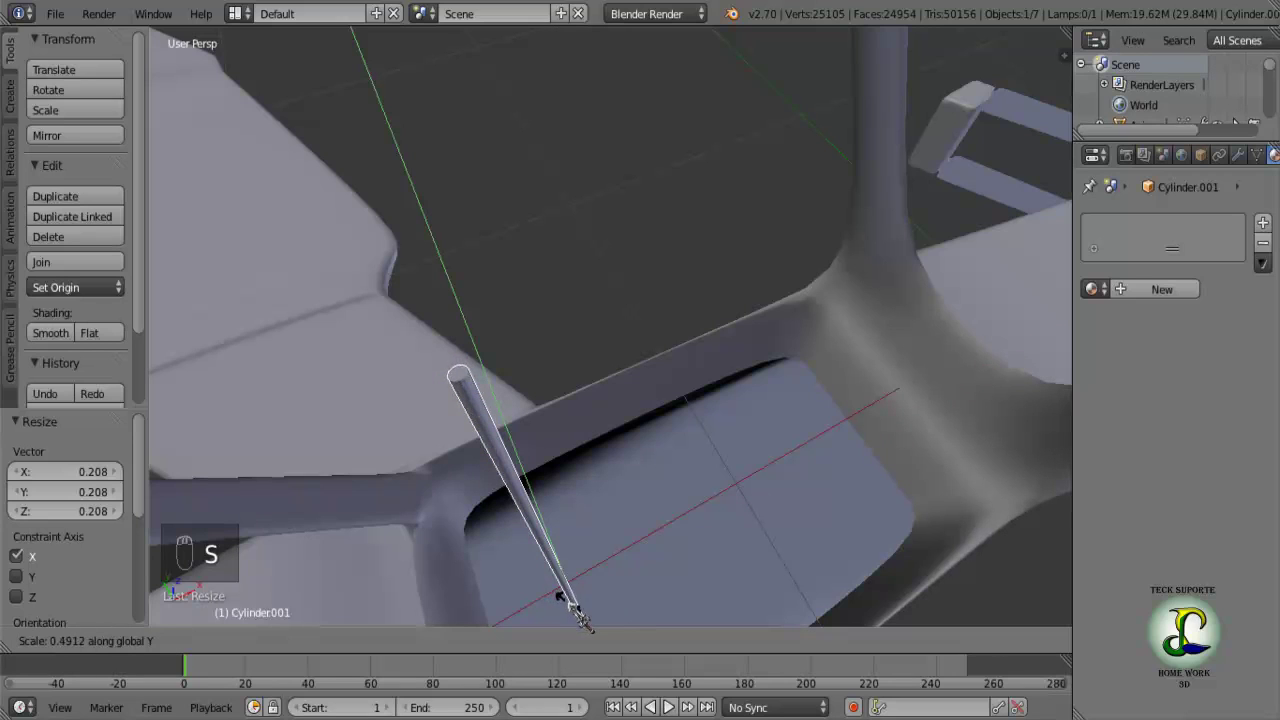
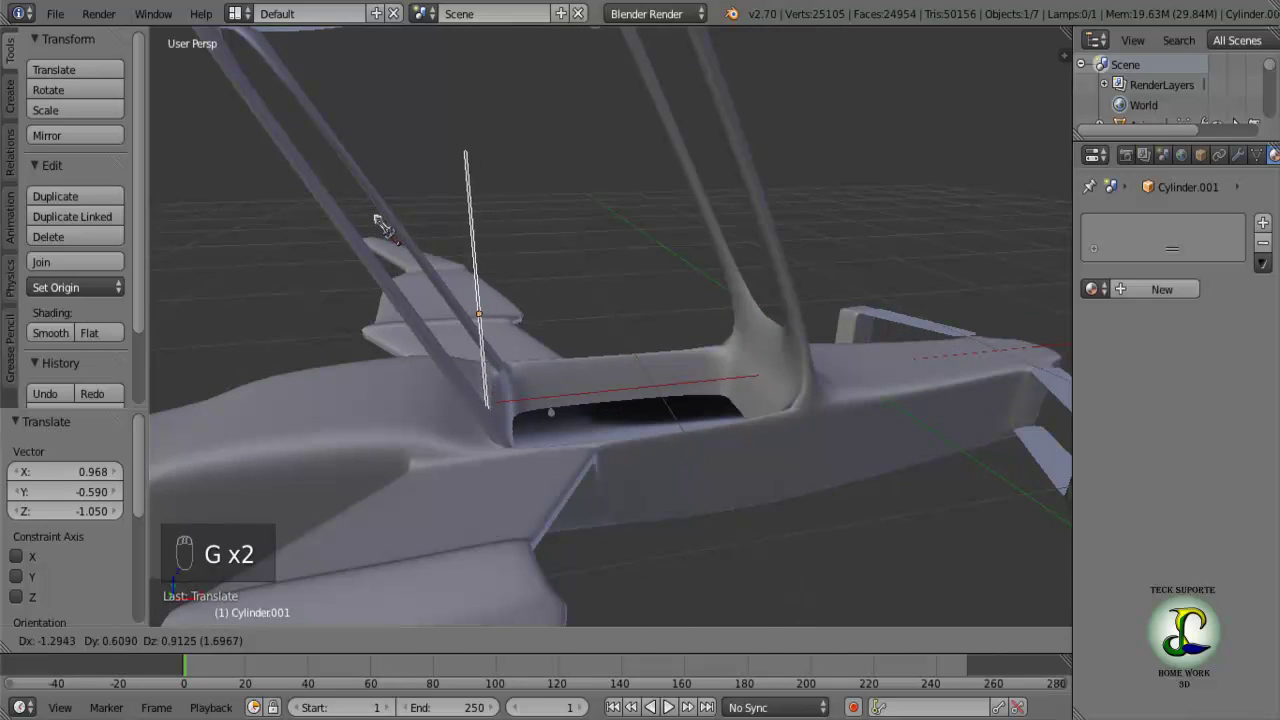
From front ortho view, shift the rod in depth and raise it toward the upper wing.
key("KP_1")
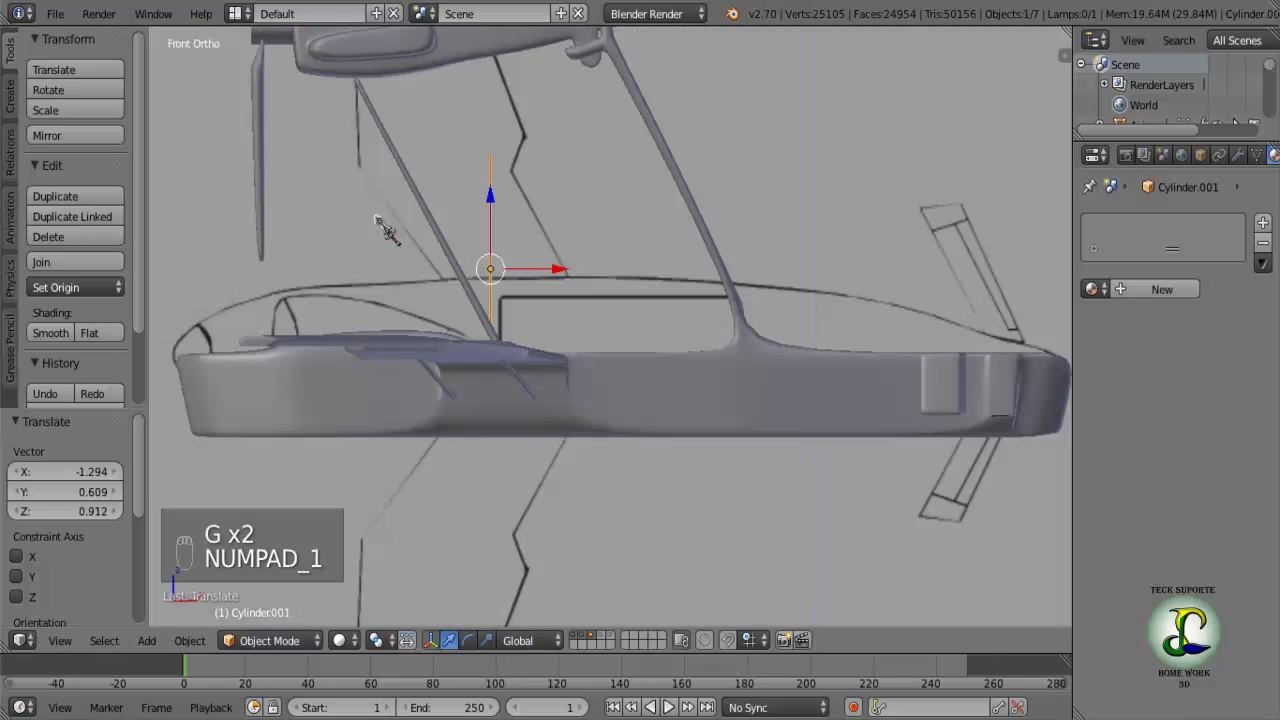
middle_click(431, 309)
left_click_drag(442, 354, 490, 289)
left_click_drag(490, 289, 461, 360)
left_click_drag(461, 360, 354, 366)
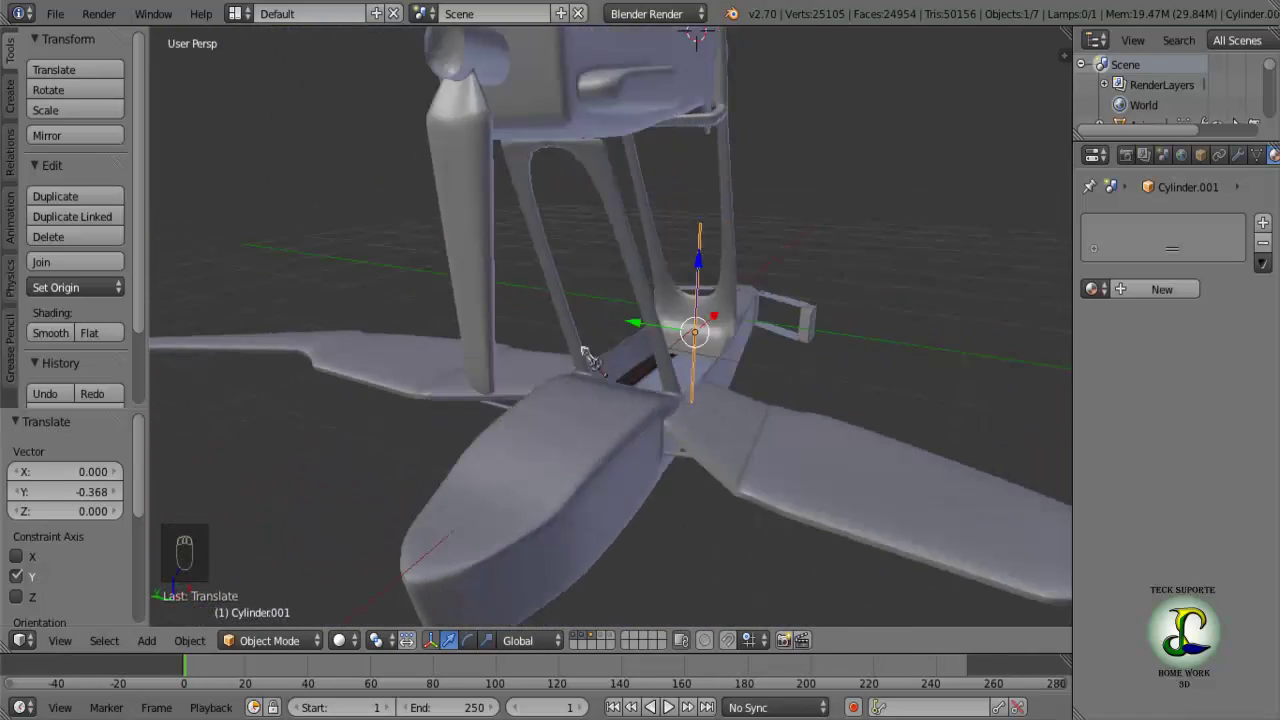
left_click_drag(604, 332, 686, 335)
key("g")
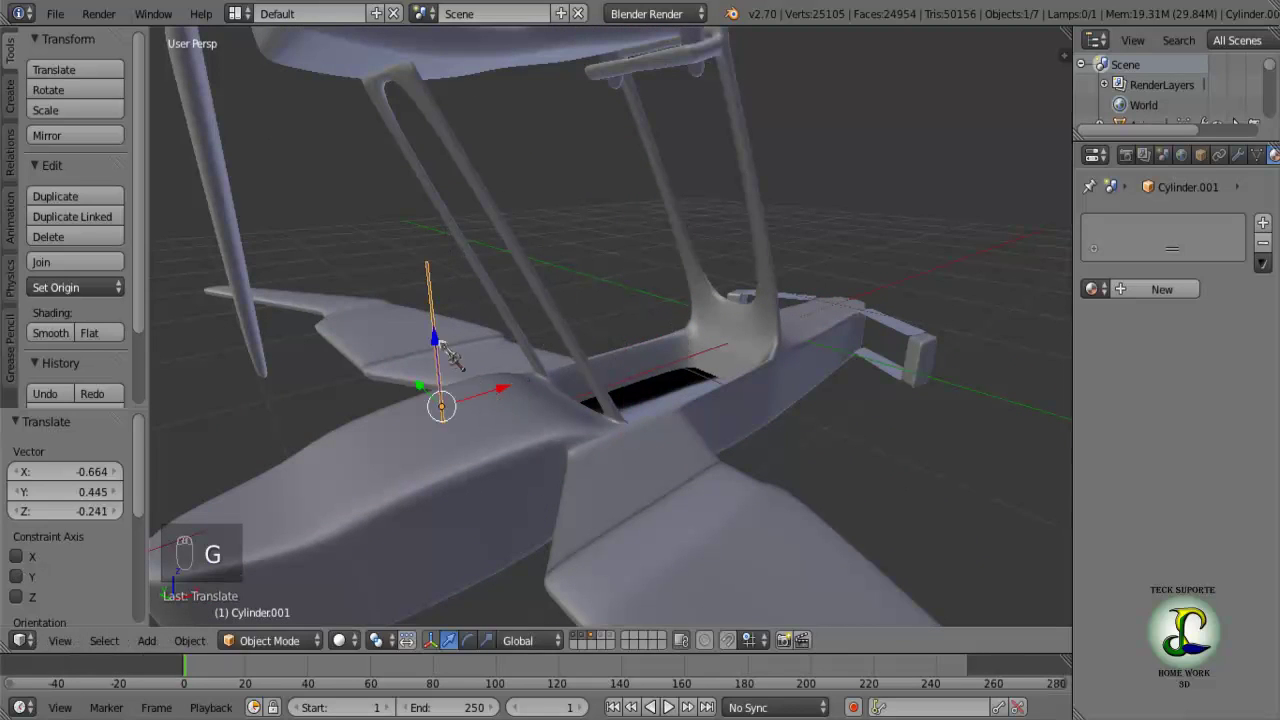
left_click_drag(448, 336, 468, 313)
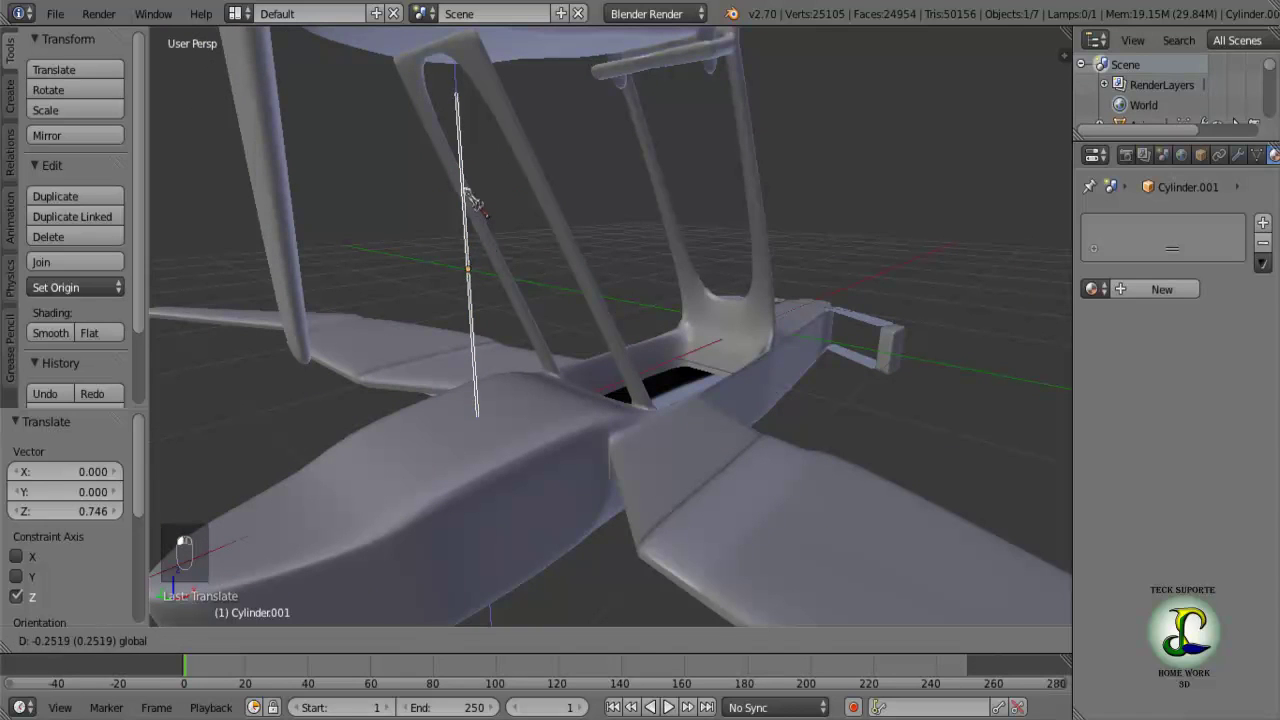
left_click(481, 196)
Slide the rod sideways among the struts and lengthen it to span between the wings.
left_click_drag(459, 270, 604, 298)
left_click_drag(607, 277, 504, 334)
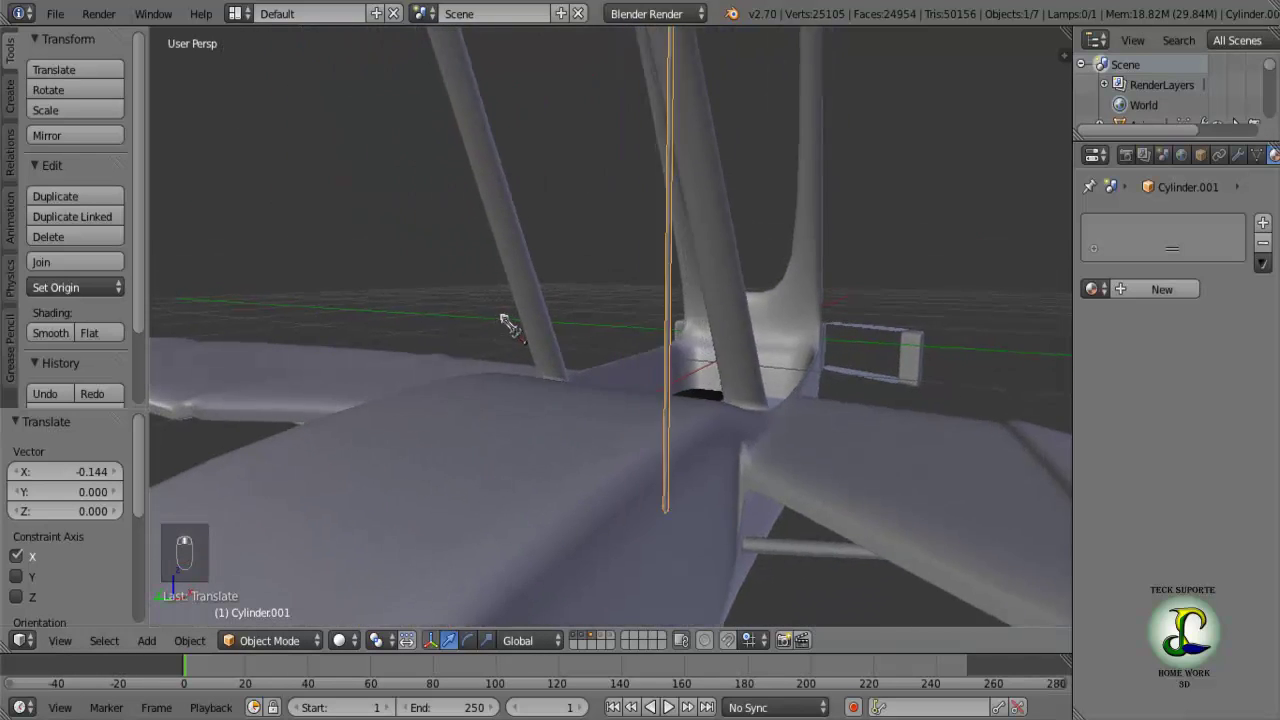
left_click_drag(707, 115, 659, 107)
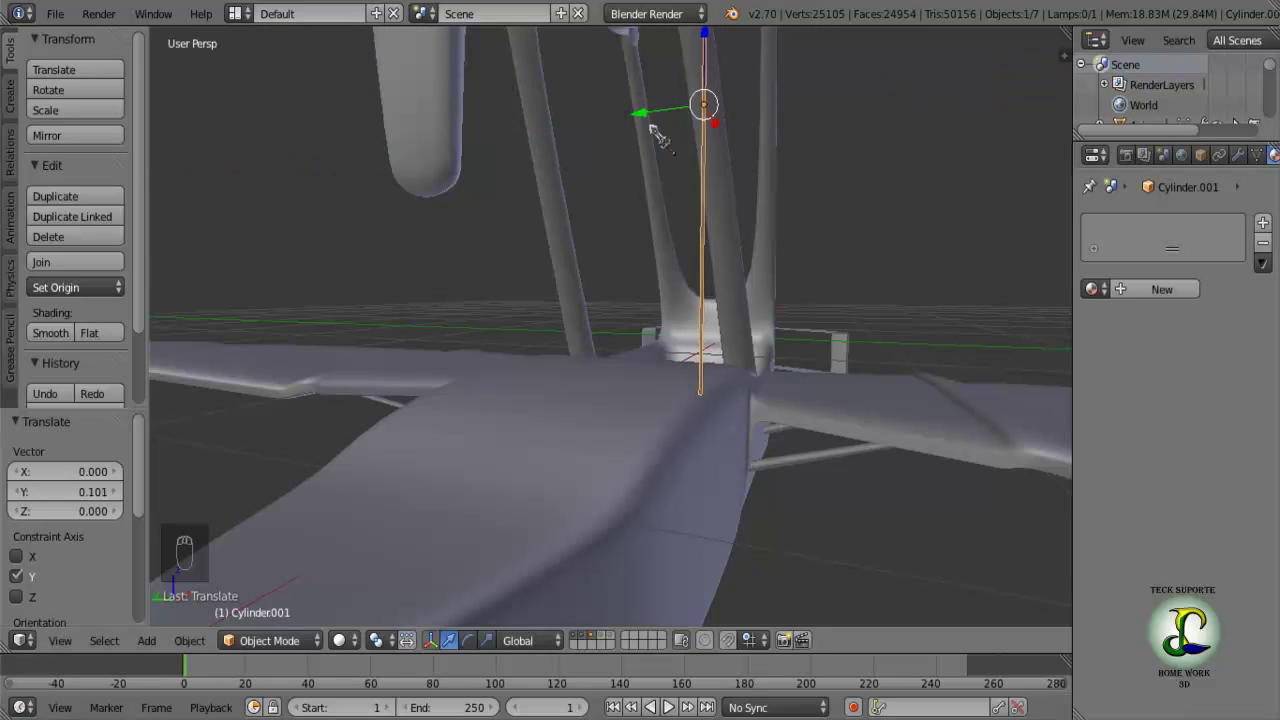
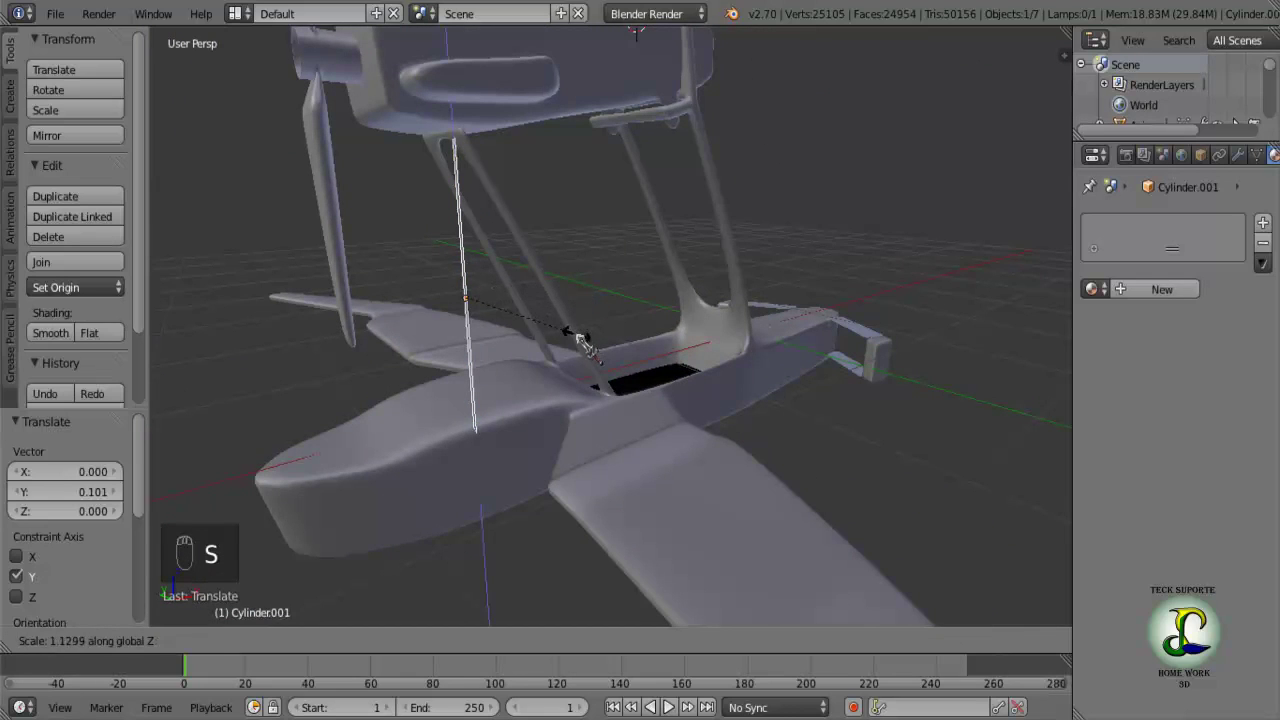
left_click_drag(529, 319, 495, 314)
left_click_drag(516, 330, 543, 325)
key("Tab")
Box-select the rod's bottom-end vertices through wireframe, ready to pull them onto the wing.
key("a")
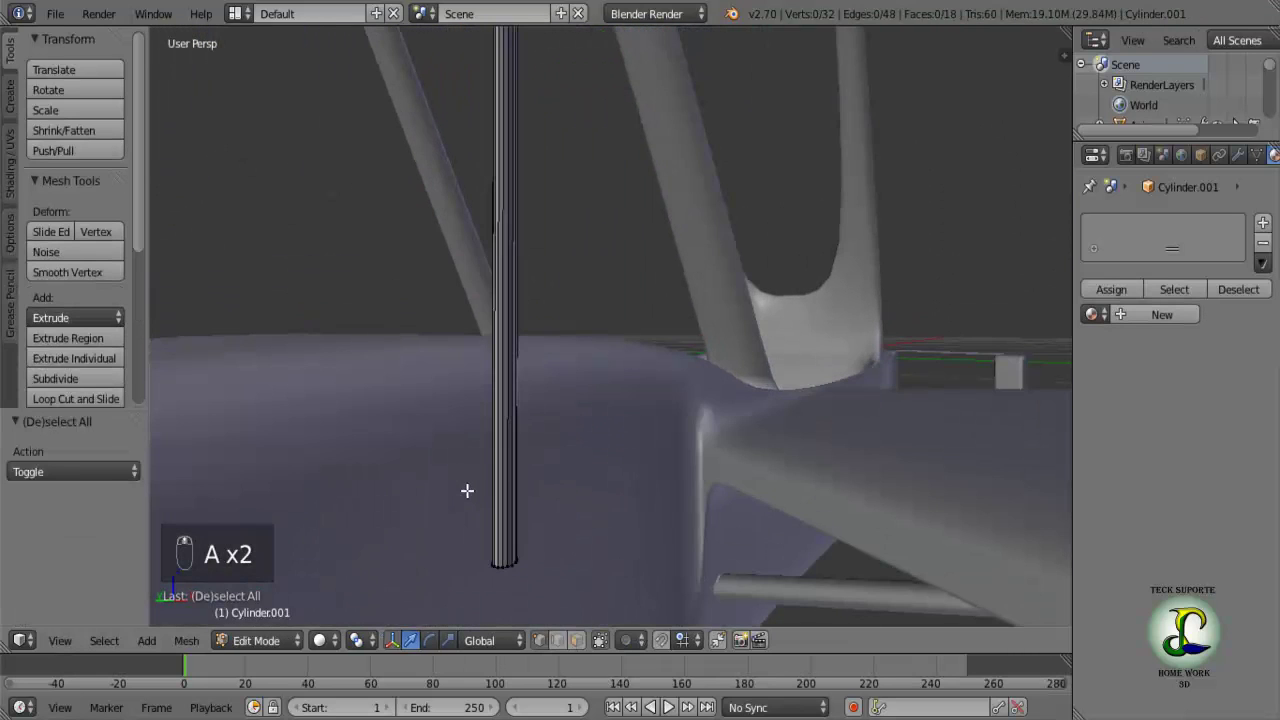
middle_click(468, 477)
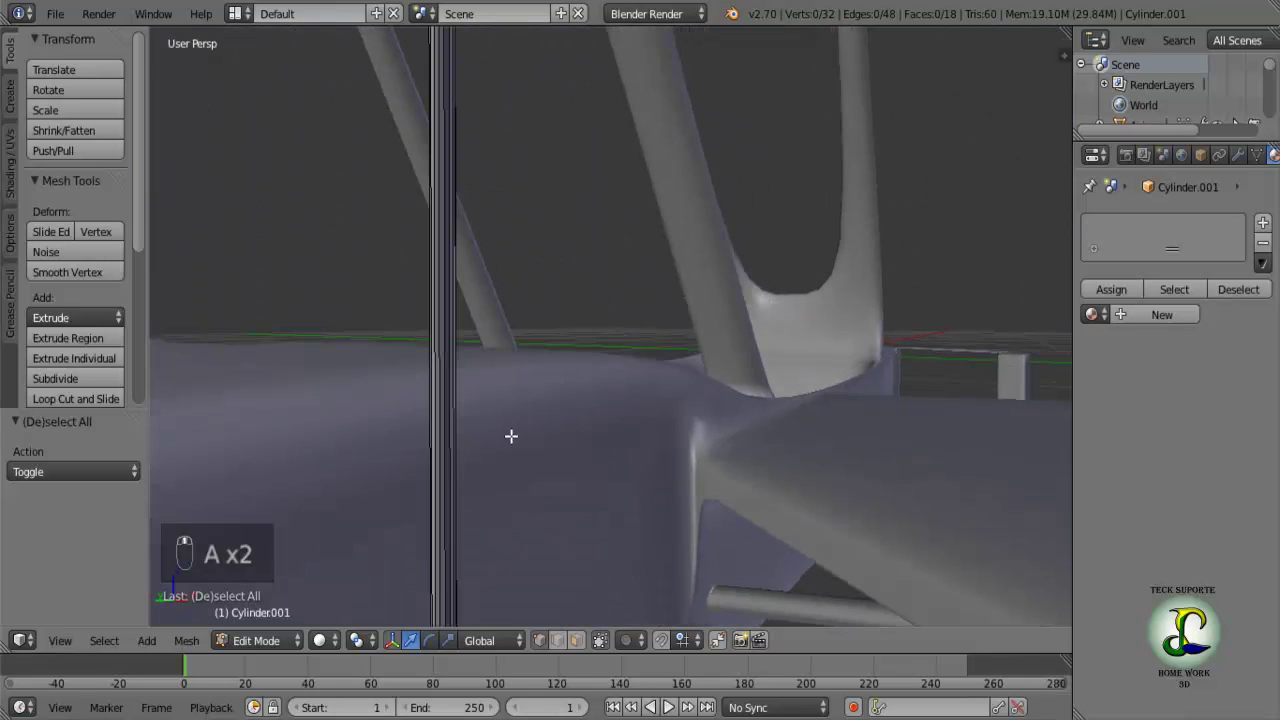
left_click_drag(490, 383, 590, 298)
key("b")
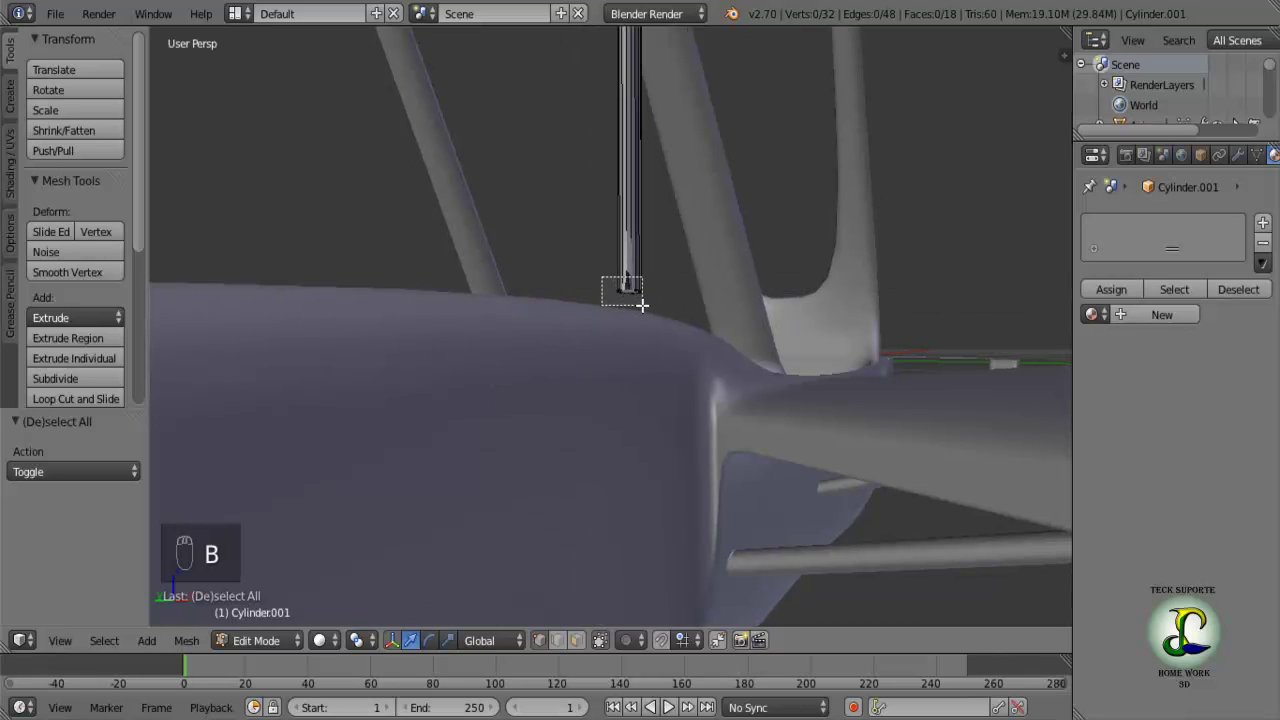
key("z")
key("b")
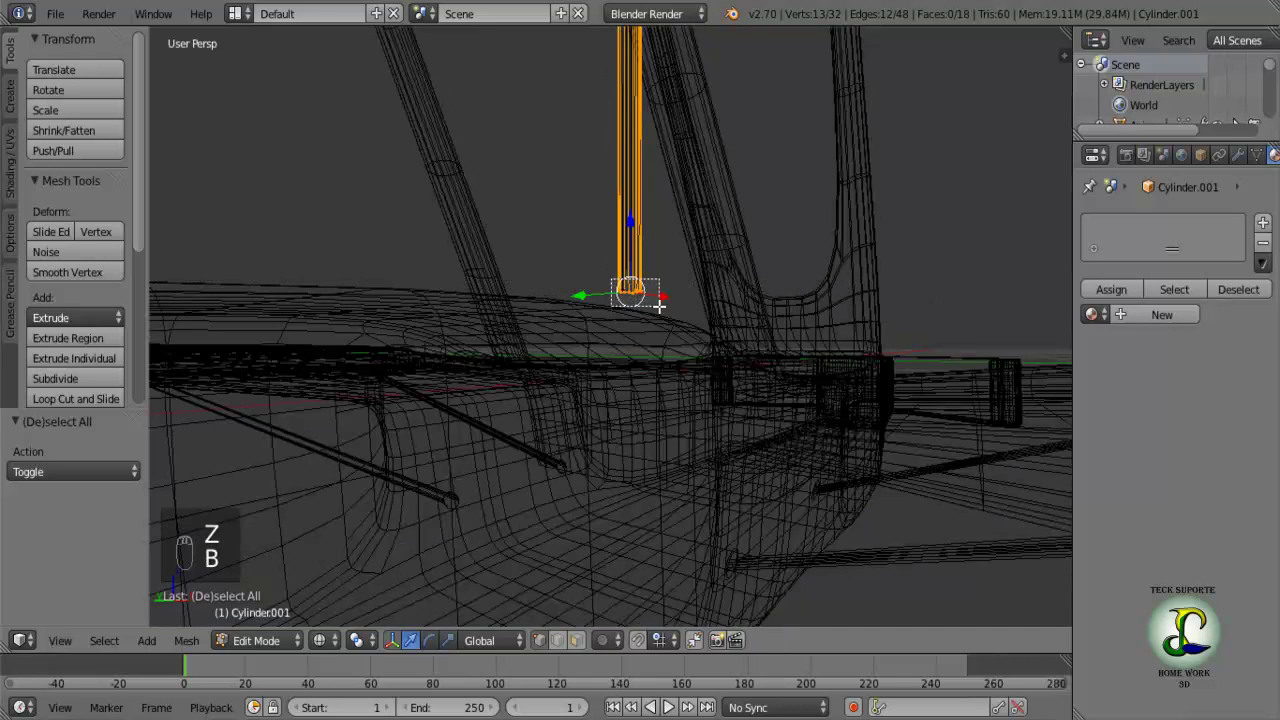
left_click(601, 321)
key("z")
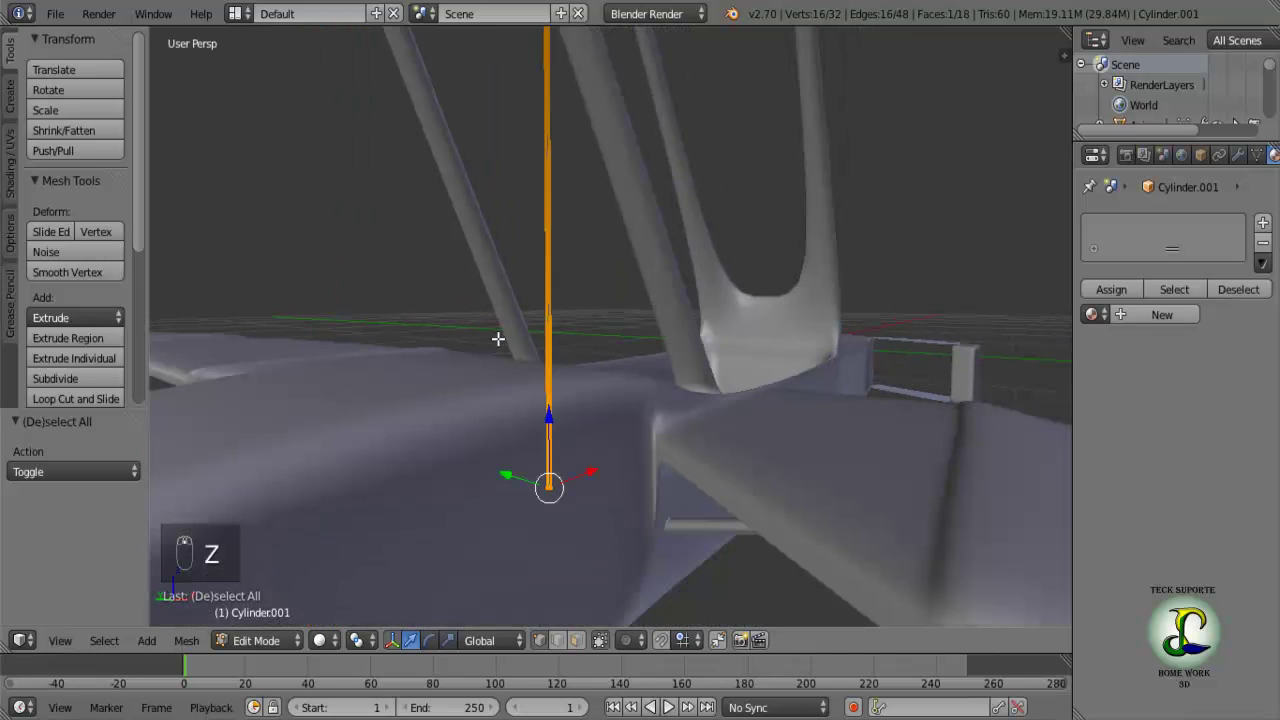
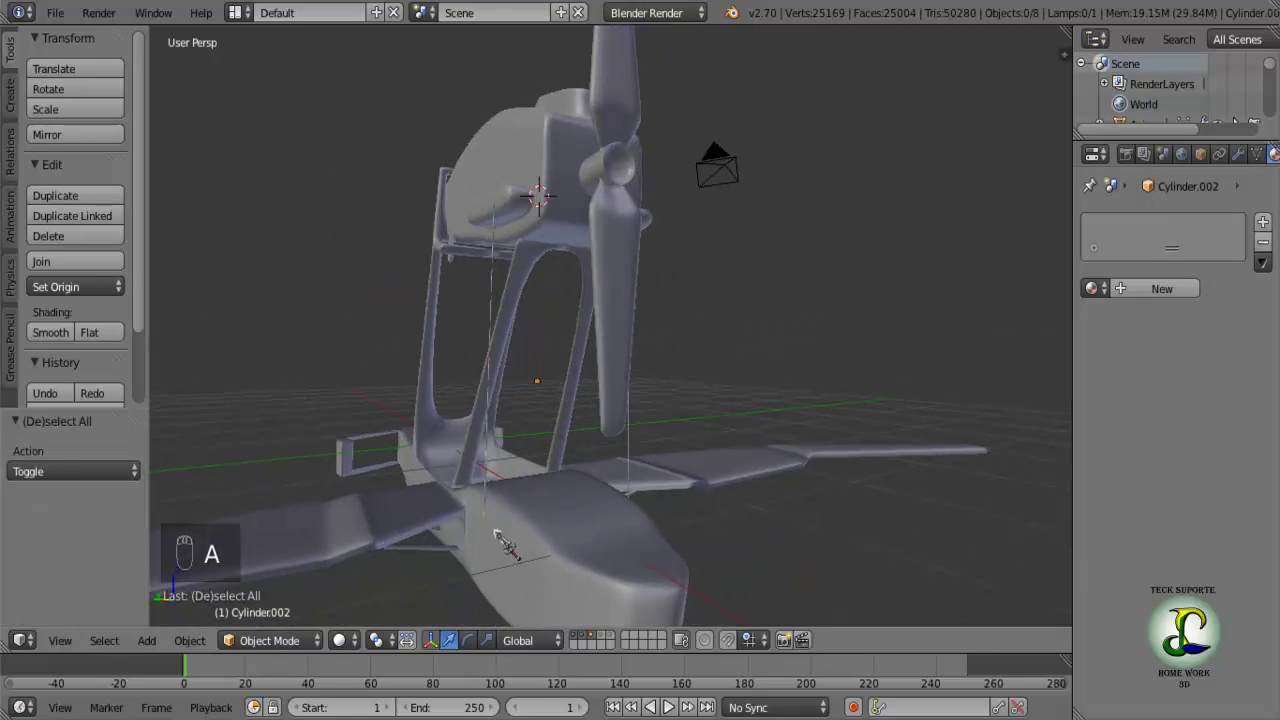
Frame the second rod in view and enter its mesh for editing.
key("a")
key("a")
left_click_drag(503, 541, 501, 529)
key("KP_Decimal")
middle_click(500, 528)
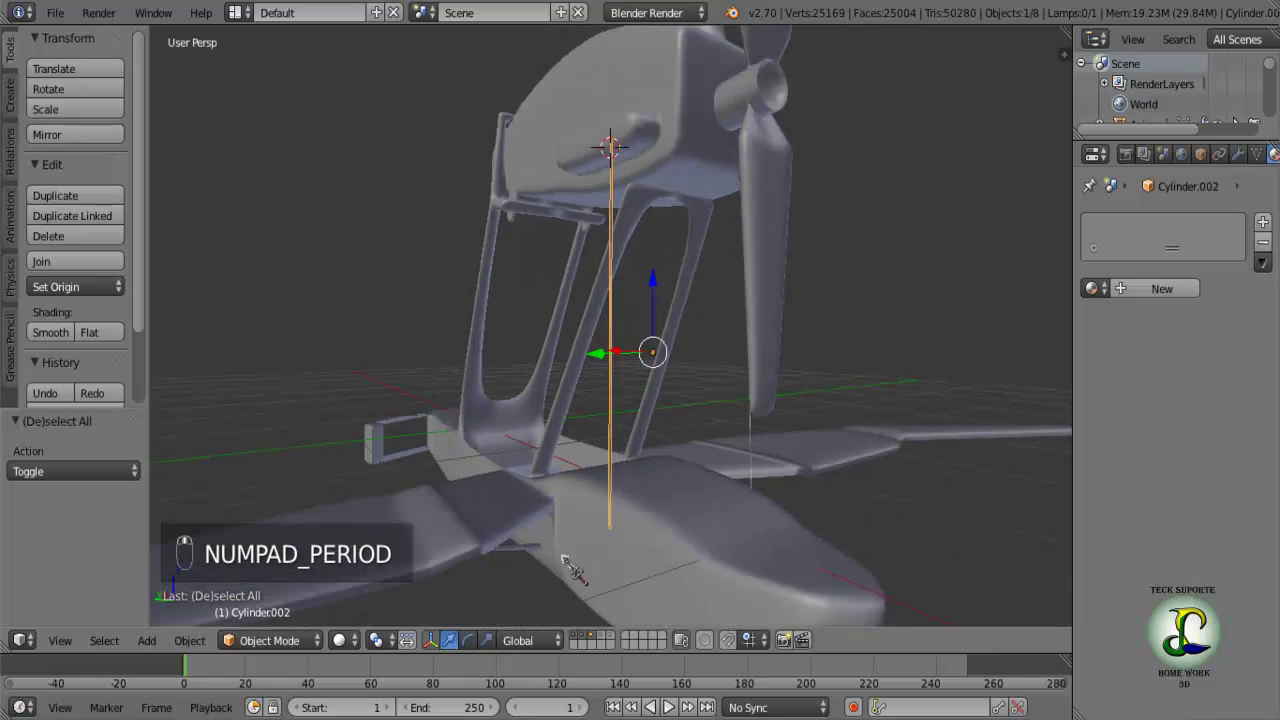
key("a")
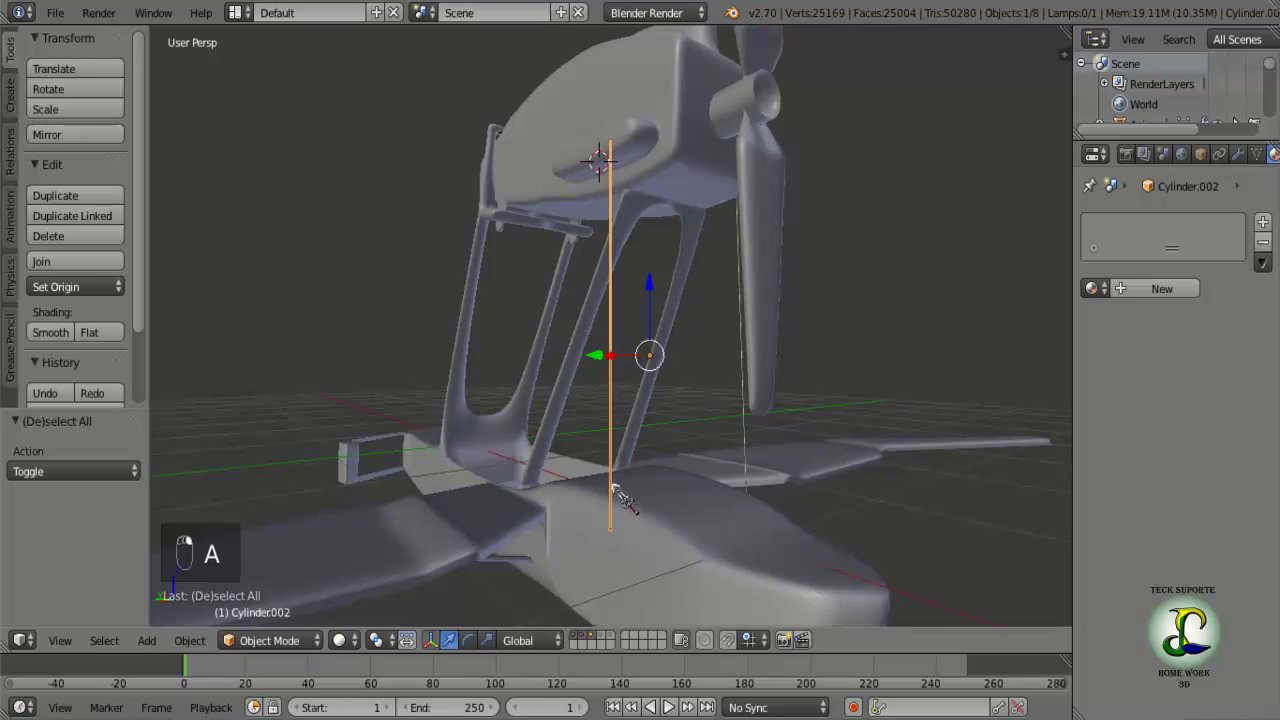
left_click_drag(637, 513, 616, 211)
key("Tab")
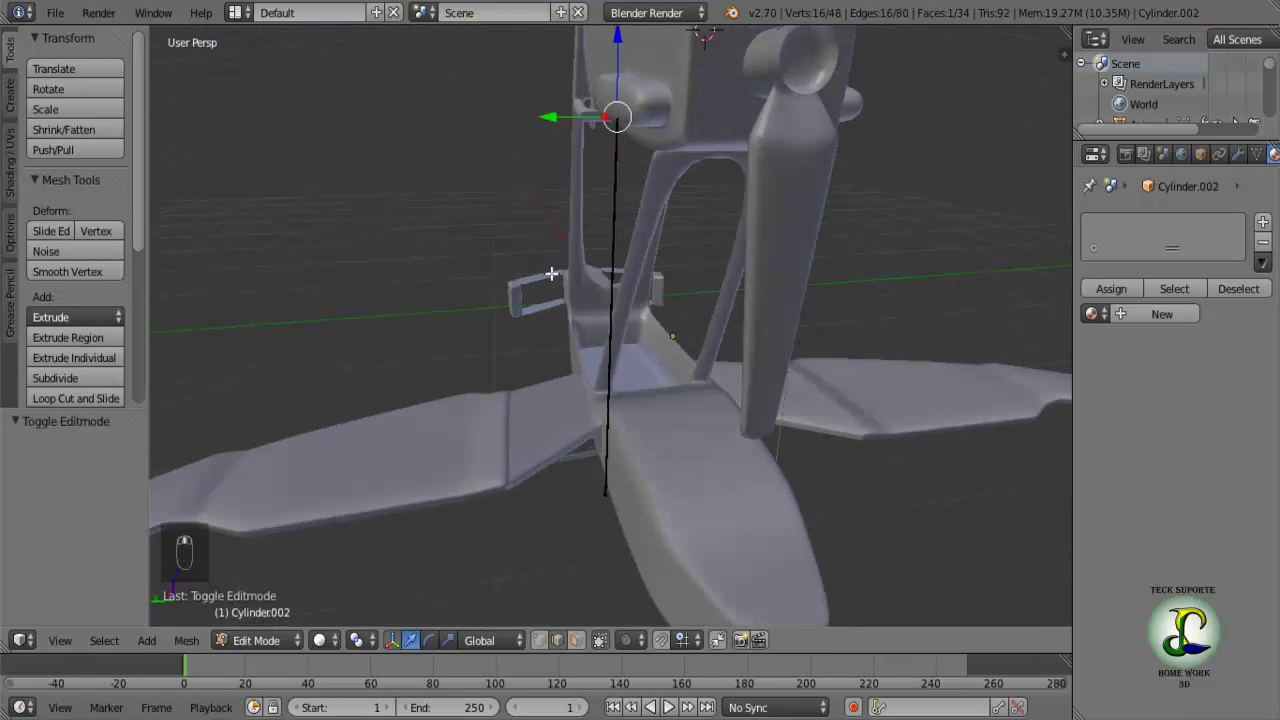
Move the rod's top end toward the nacelle and shift its vertices in depth, checking side views.
left_click_drag(554, 116, 642, 43)
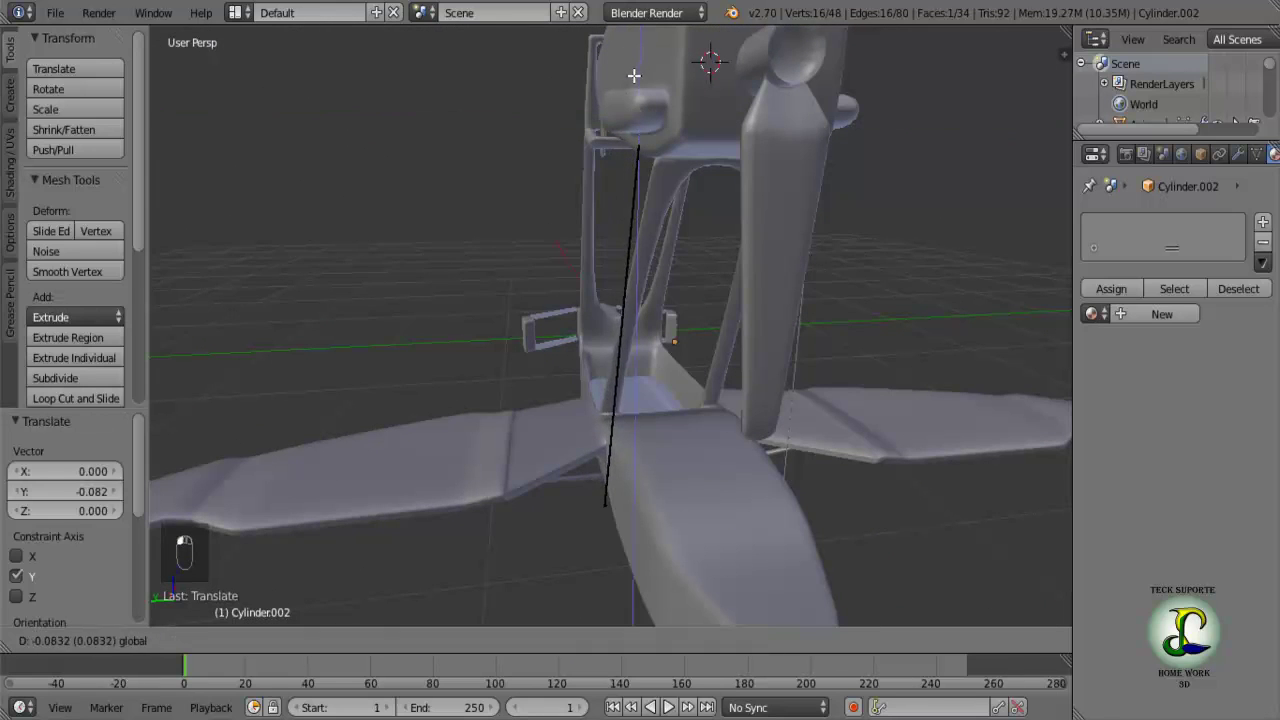
left_click_drag(625, 191, 800, 162)
key("KP_1")
key("KP_3")
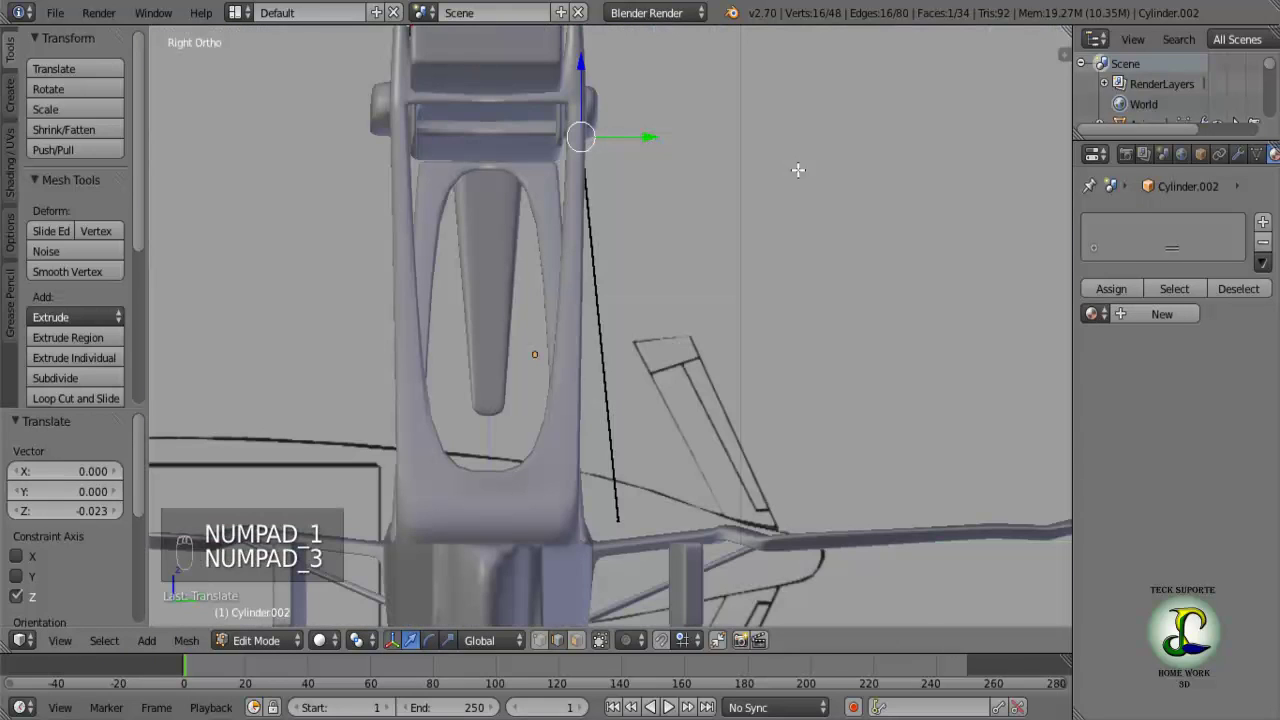
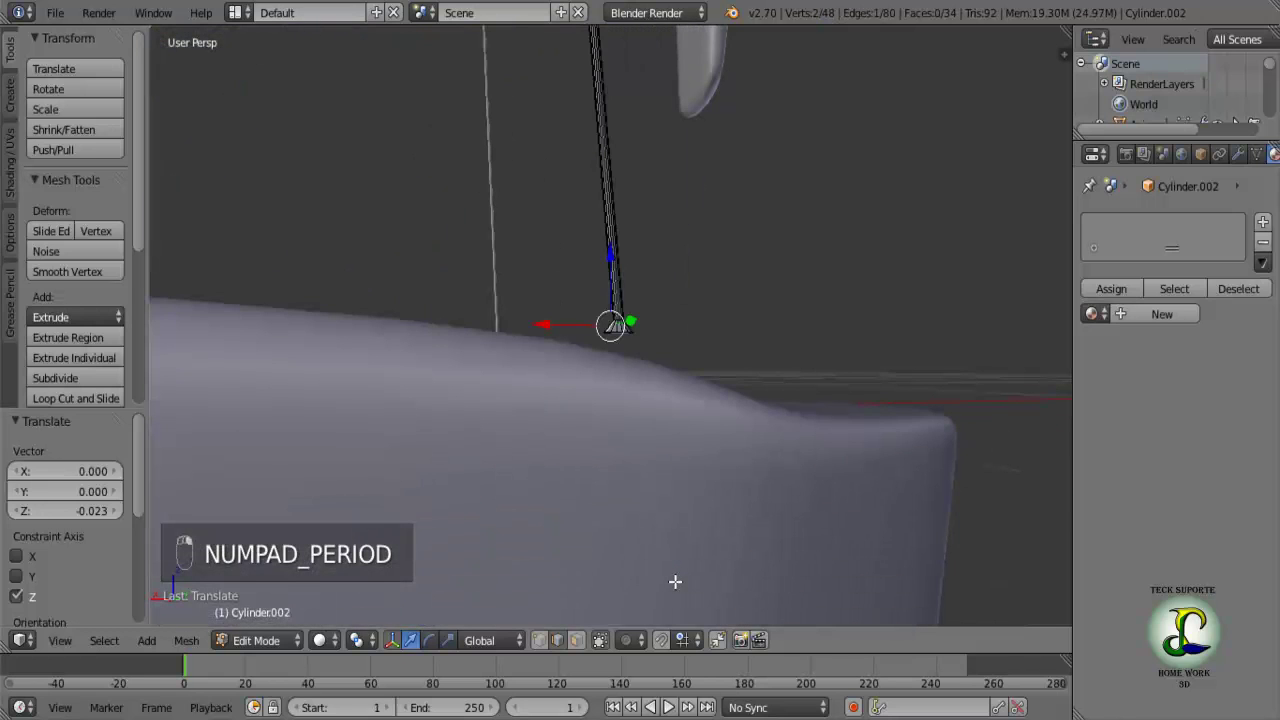
key("a")
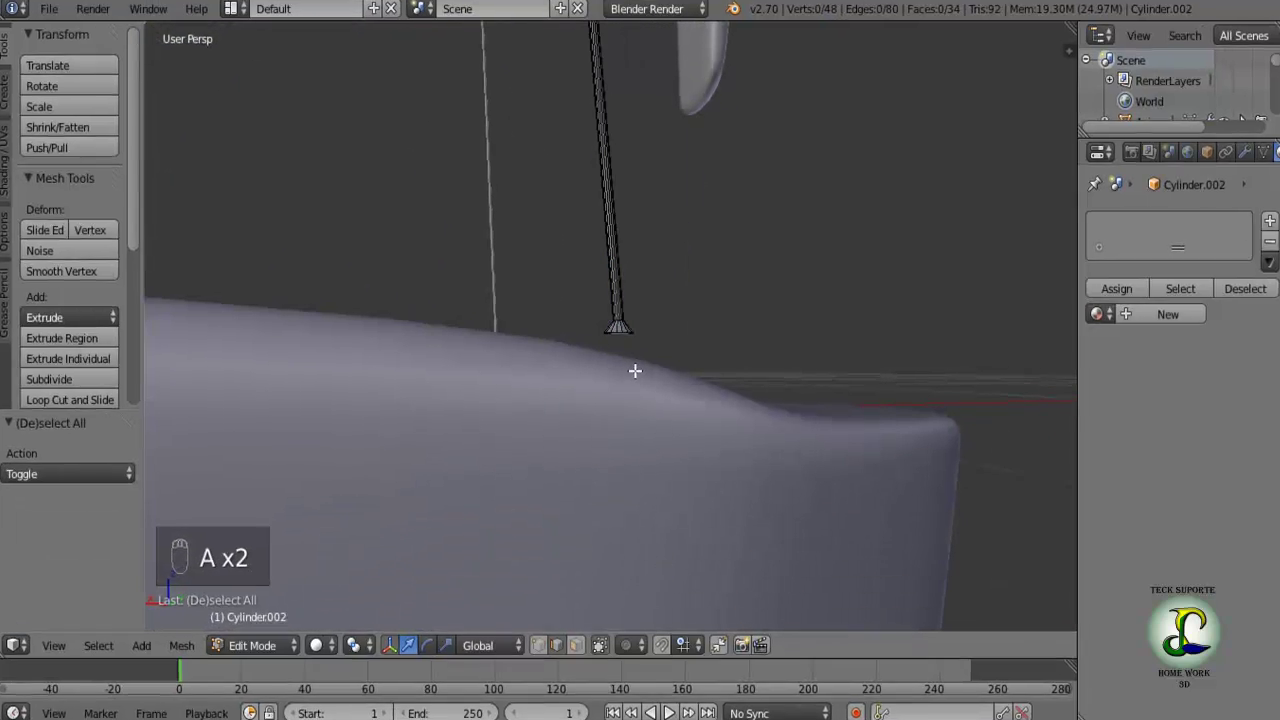
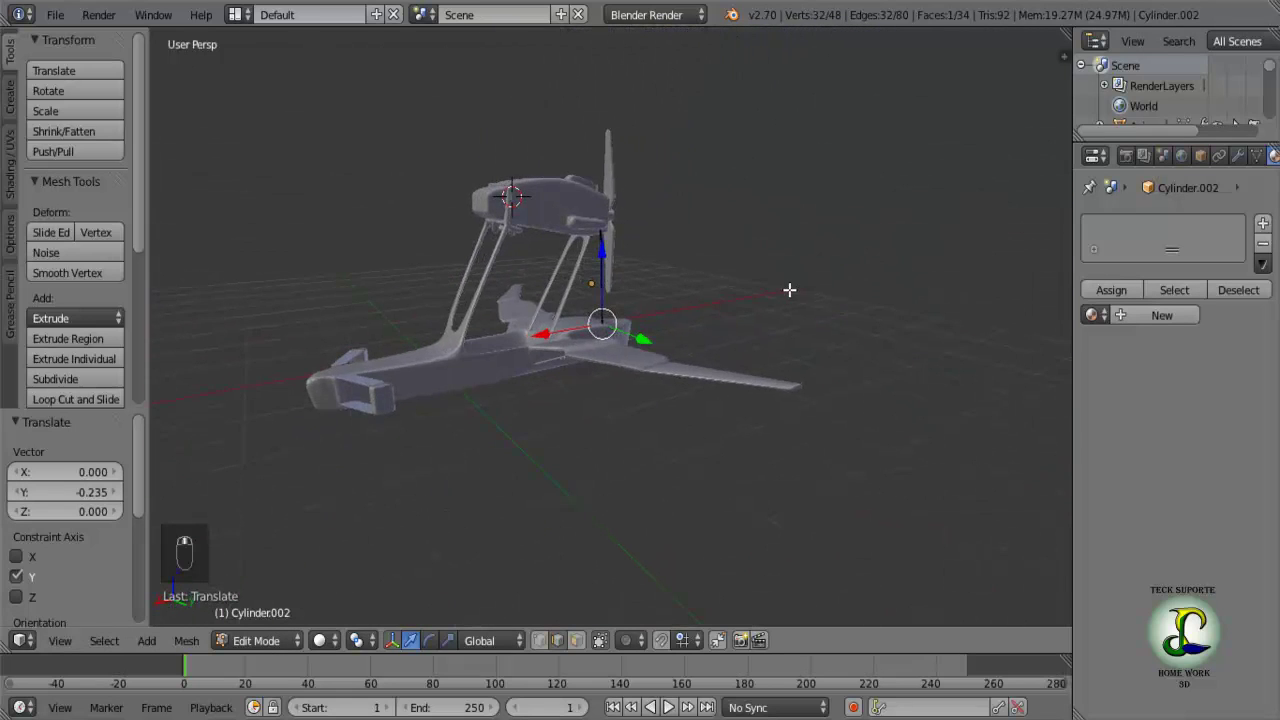
Select the thin bracing rod and duplicate it with Shift+D beside the first.
middle_click(549, 329)
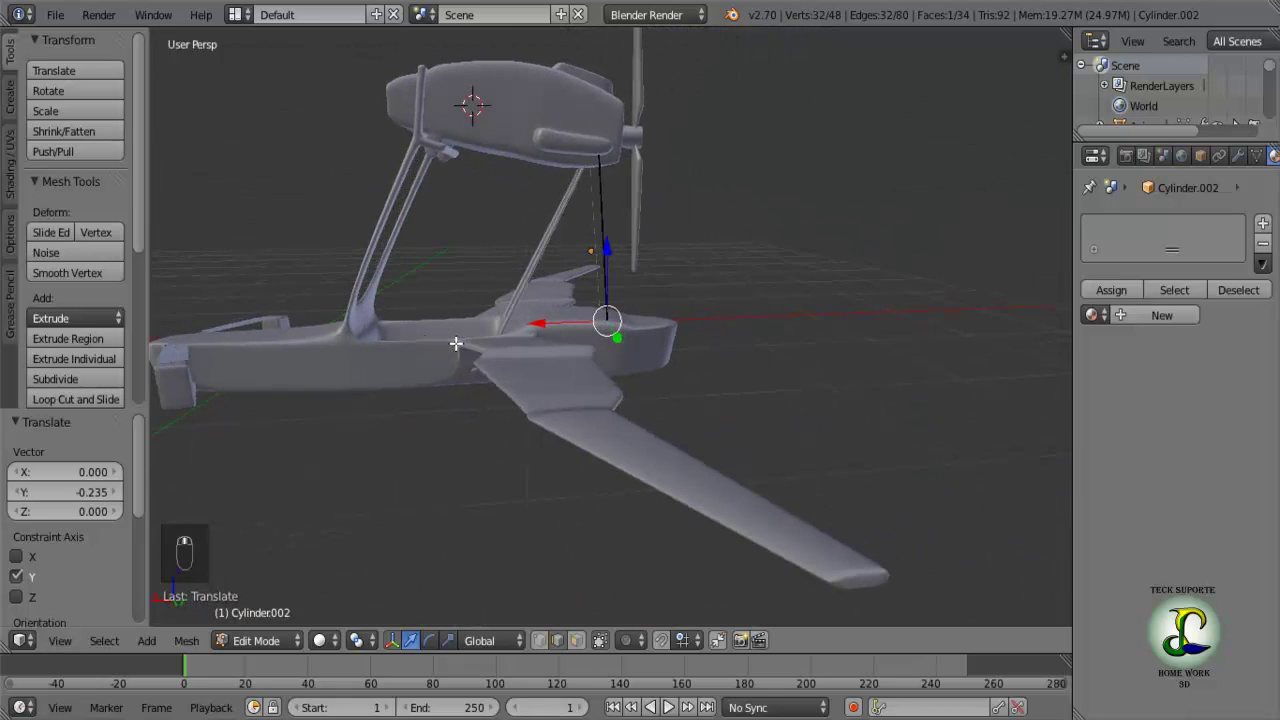
left_click_drag(499, 332, 703, 397)
key("Tab")
right_click(587, 221)
left_click_drag(607, 264, 549, 259)
key("shift+d")
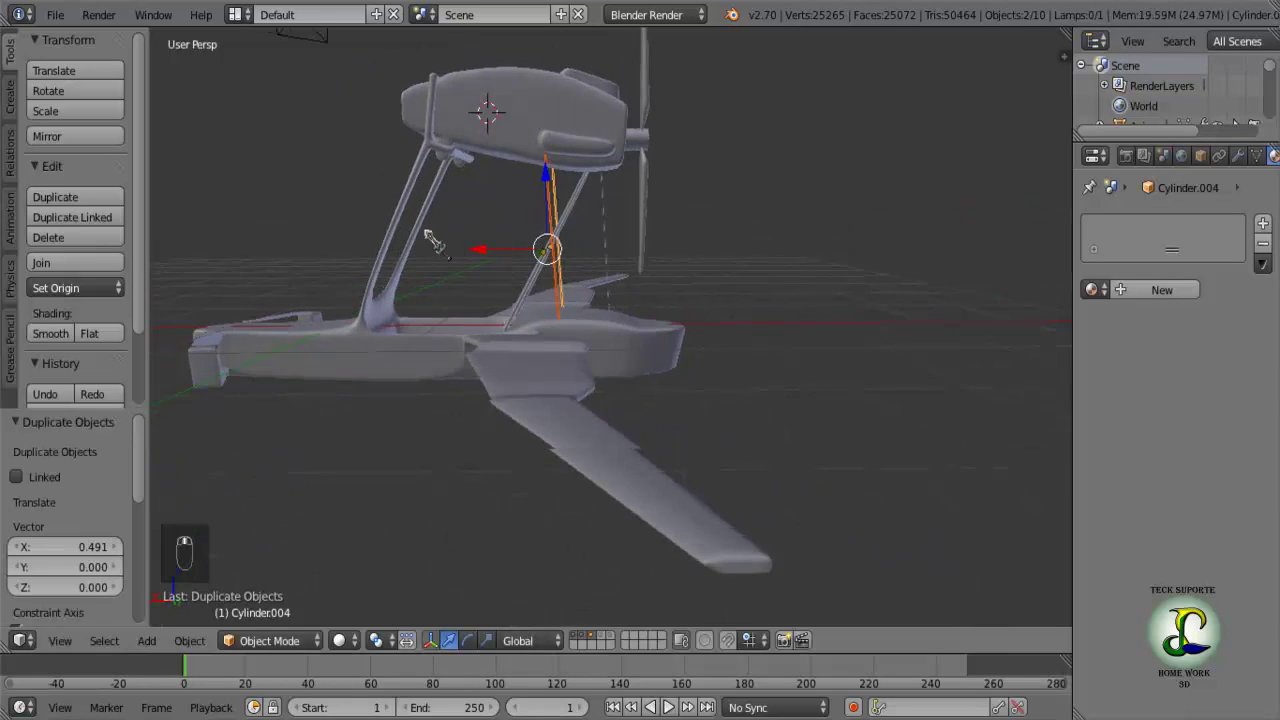
key("Tab")
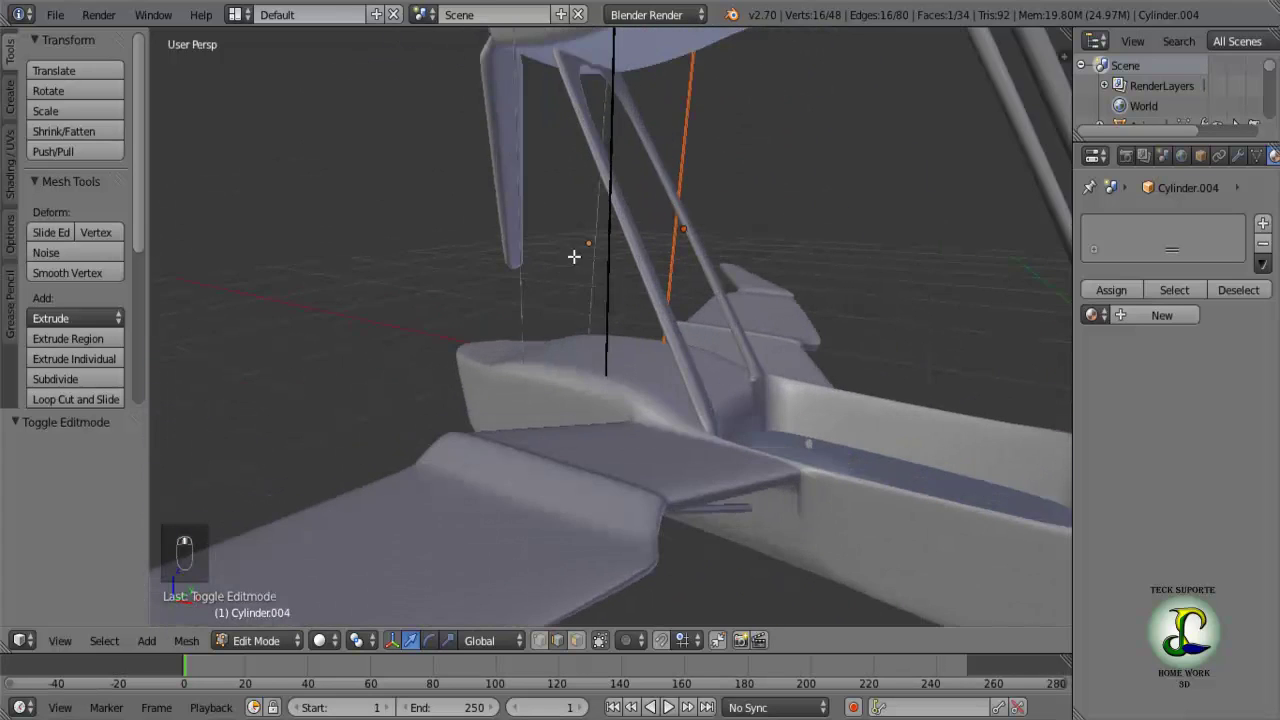
Raise the duplicate's top-end vertices sideways and up into the nacelle underside.
left_click_drag(739, 82, 748, 100)
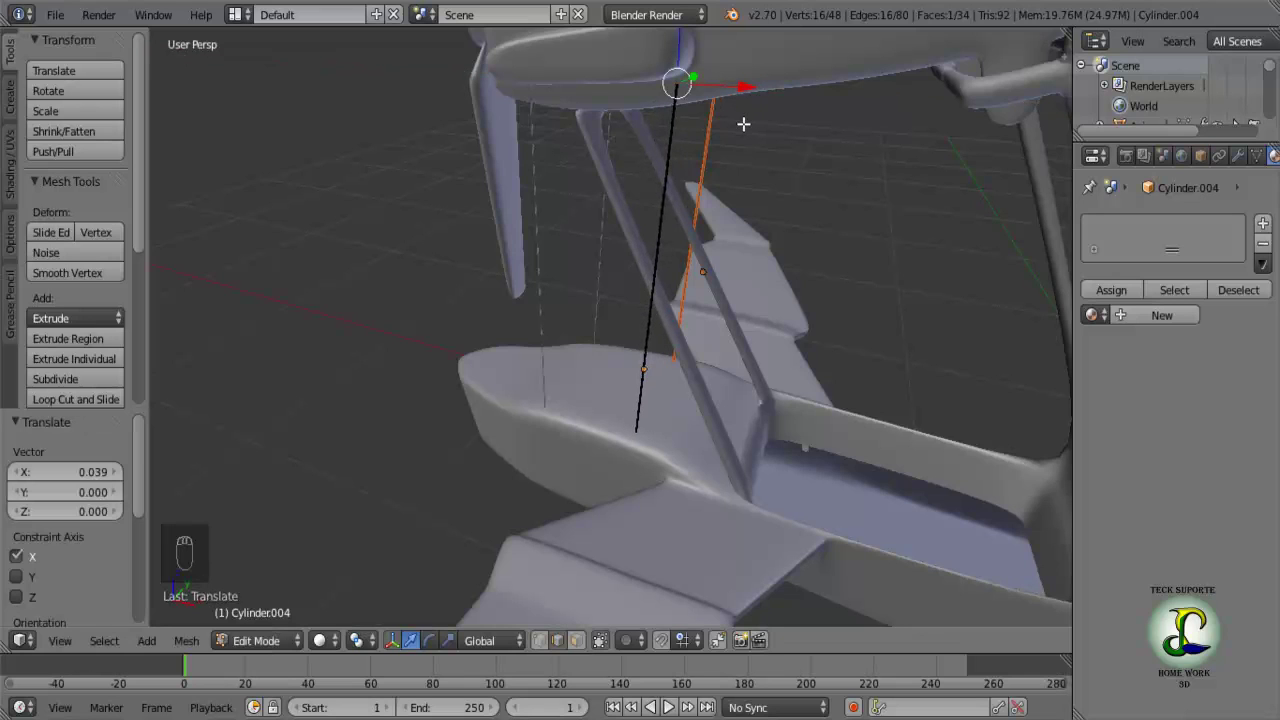
left_click_drag(670, 89, 596, 127)
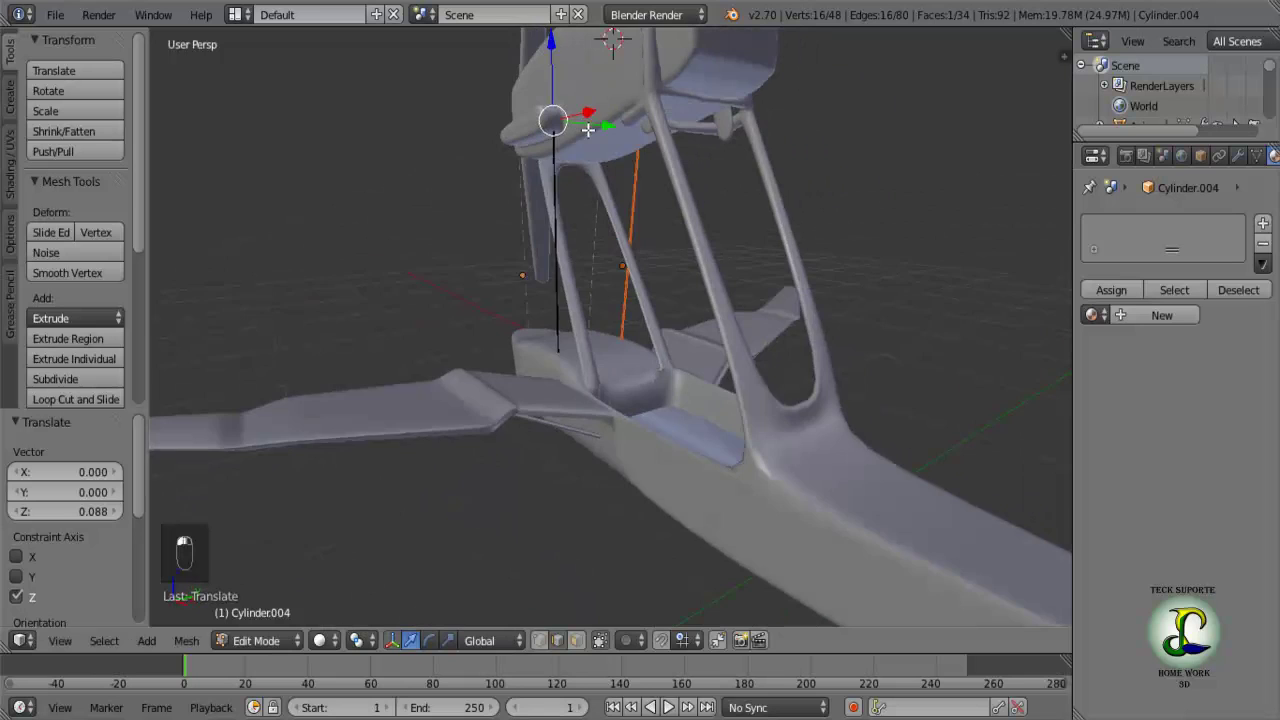
left_click(603, 118)
middle_click(560, 250)
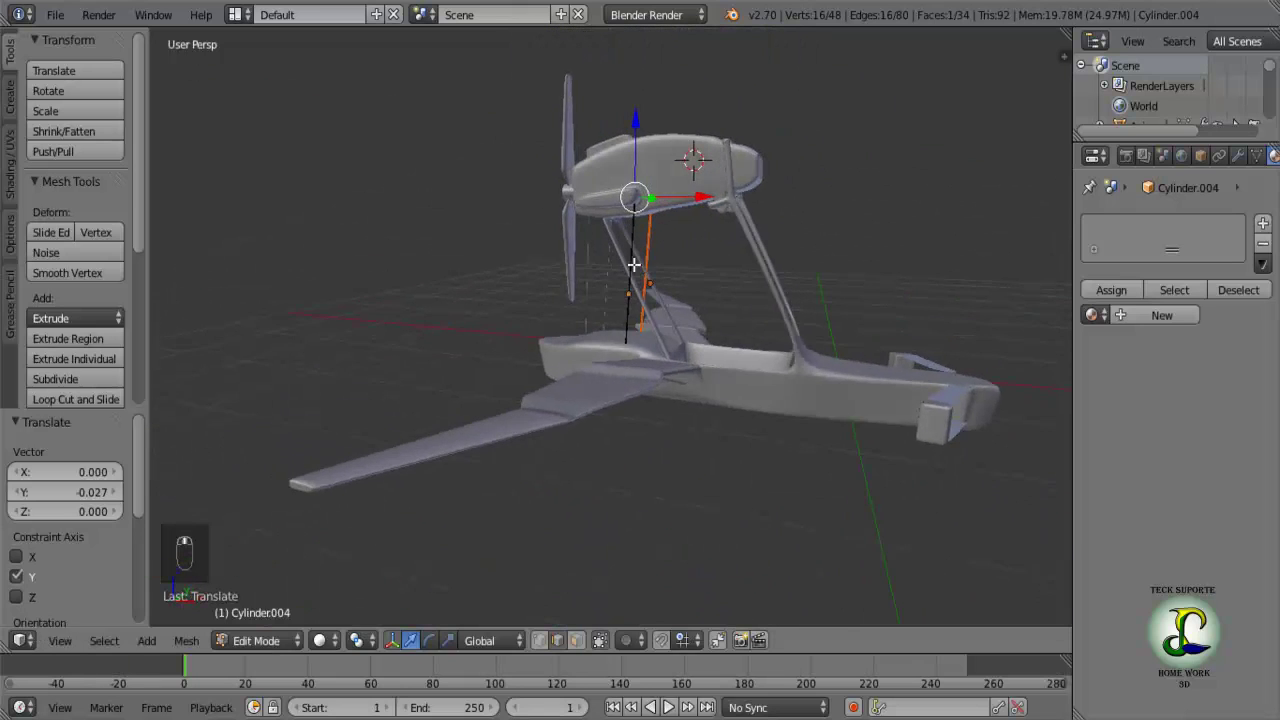
key("a")
key("a")
key("a")
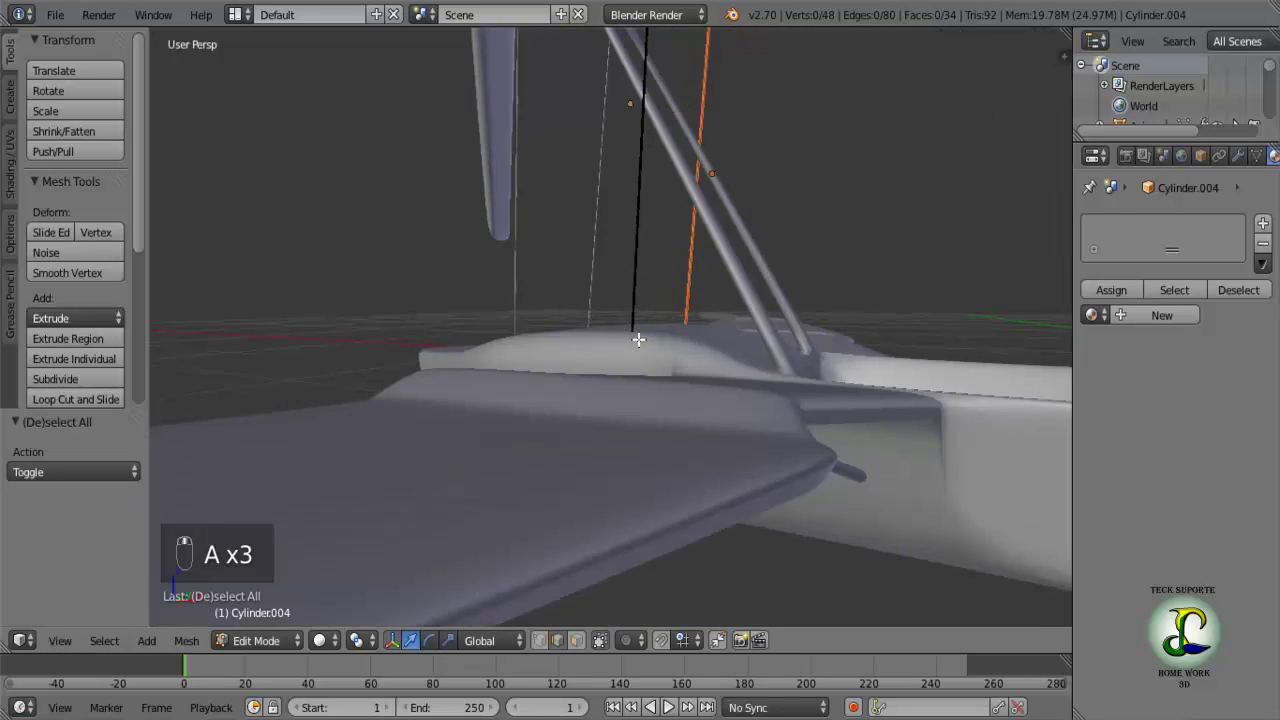
Pick the rod's lower-end vertices and return to object mode with the rod selected.
key("Tab")
left_click_drag(695, 332, 701, 352)
key("Tab")
left_click(685, 349)
key("Tab")
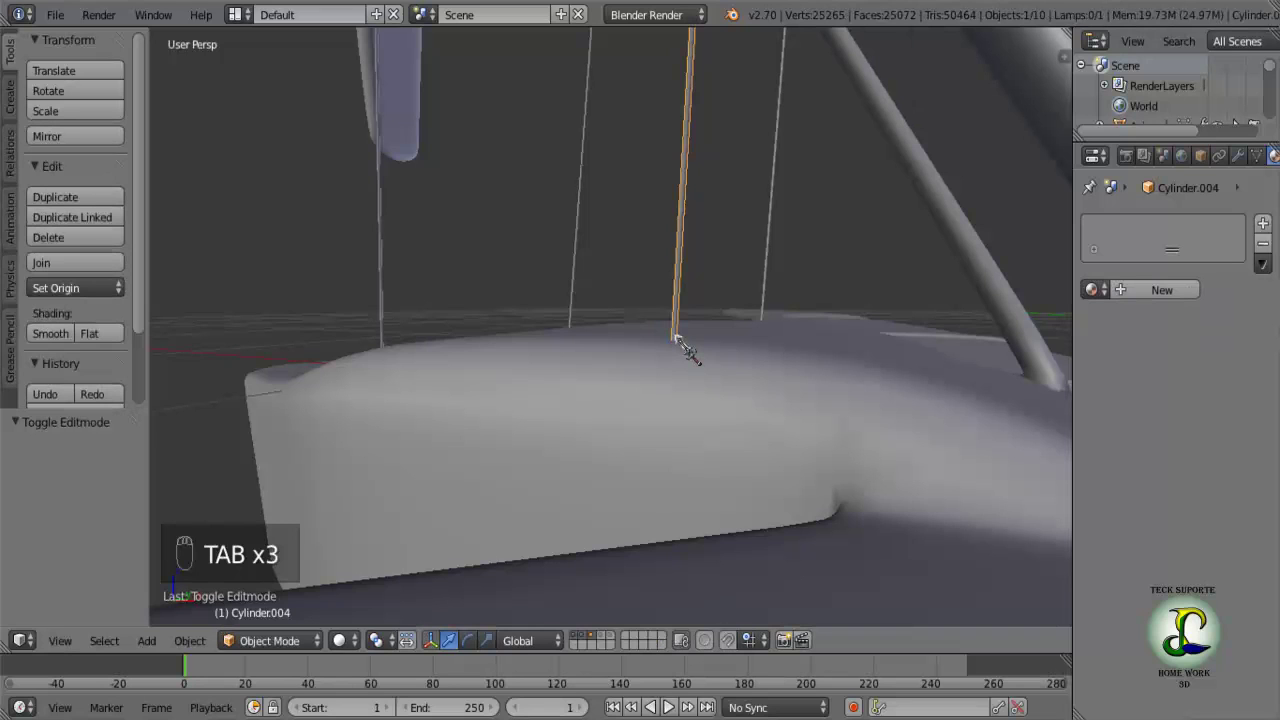
In wireframe, select the rod's bottom vertices and lower them toward the fuselage.
key("z")
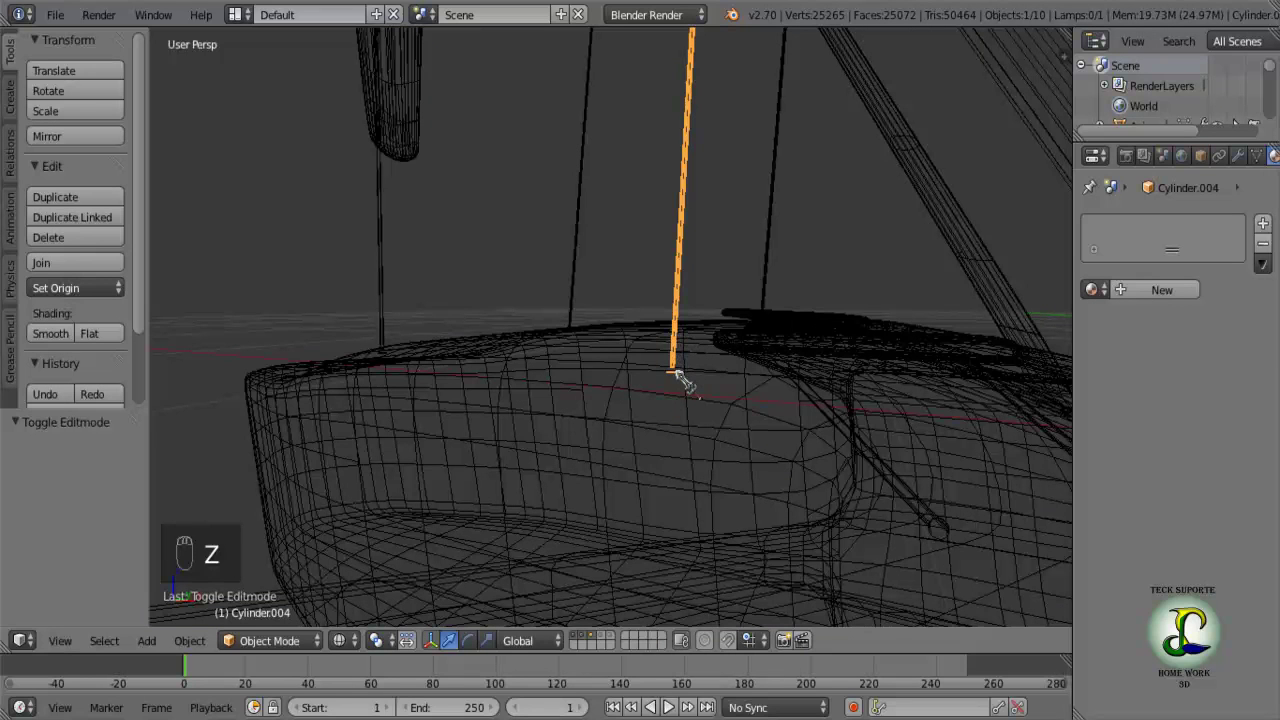
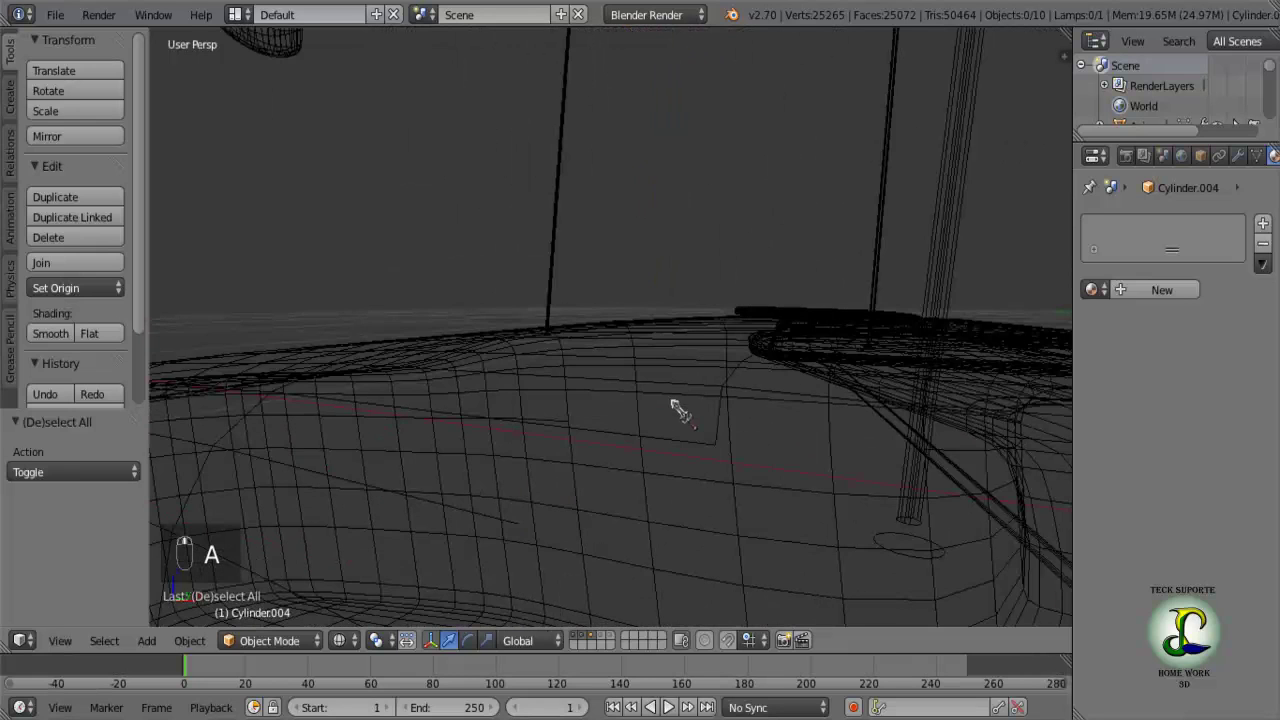
middle_click(753, 488)
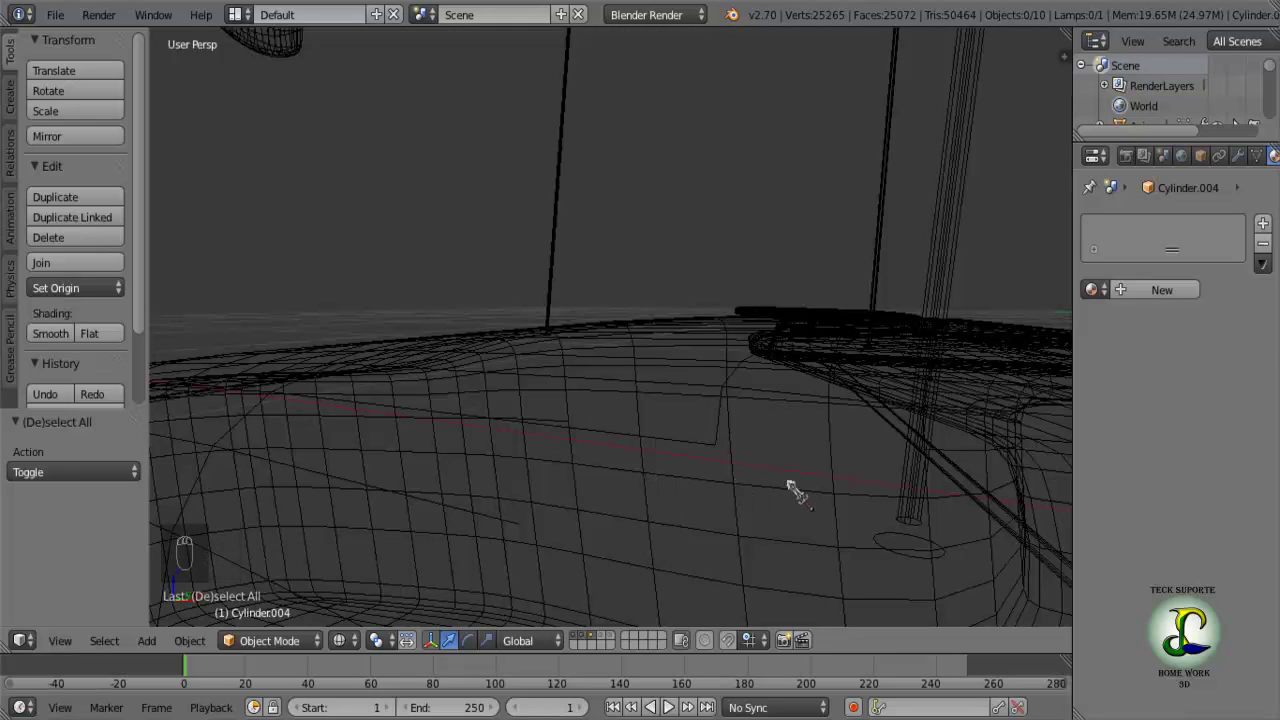
key("Tab")
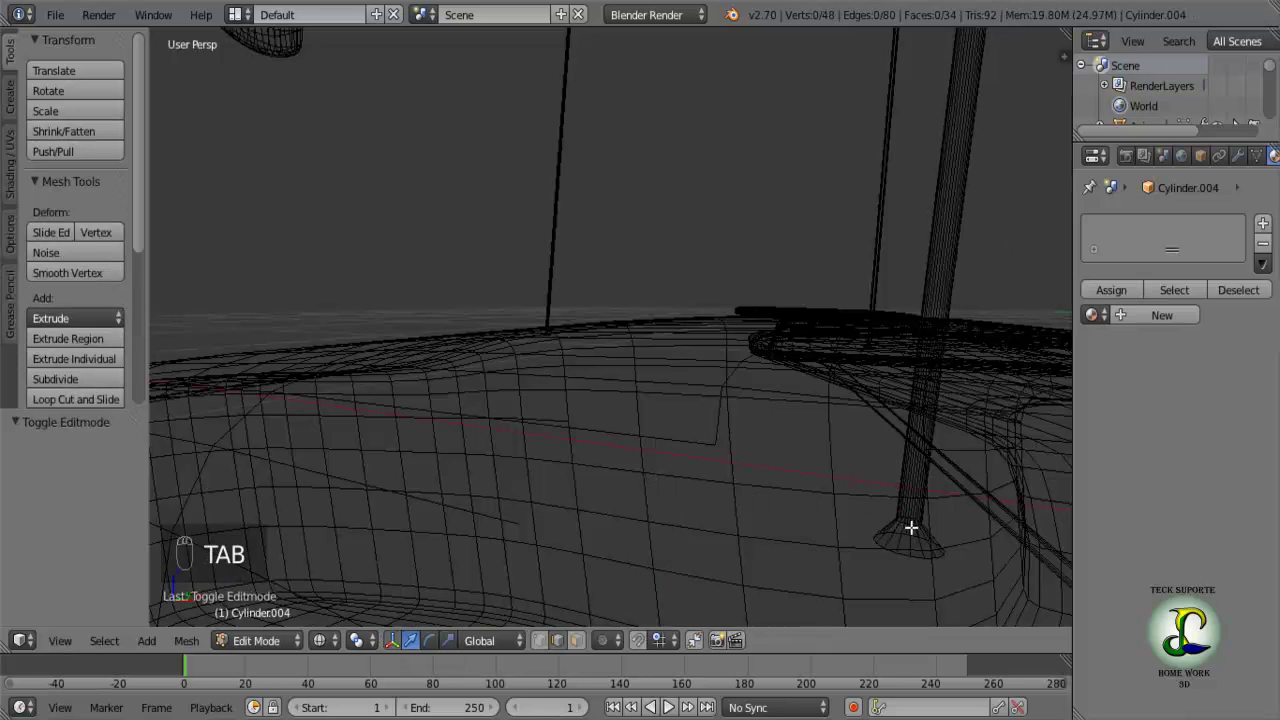
left_click(909, 516)
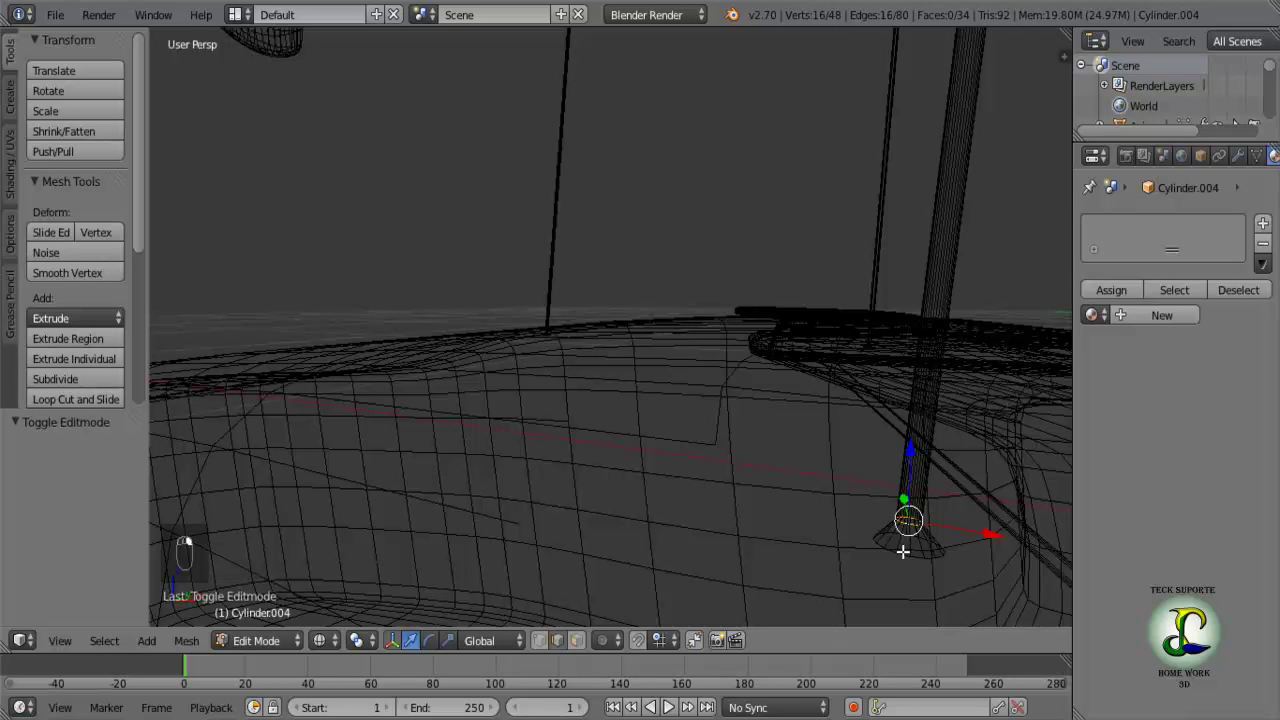
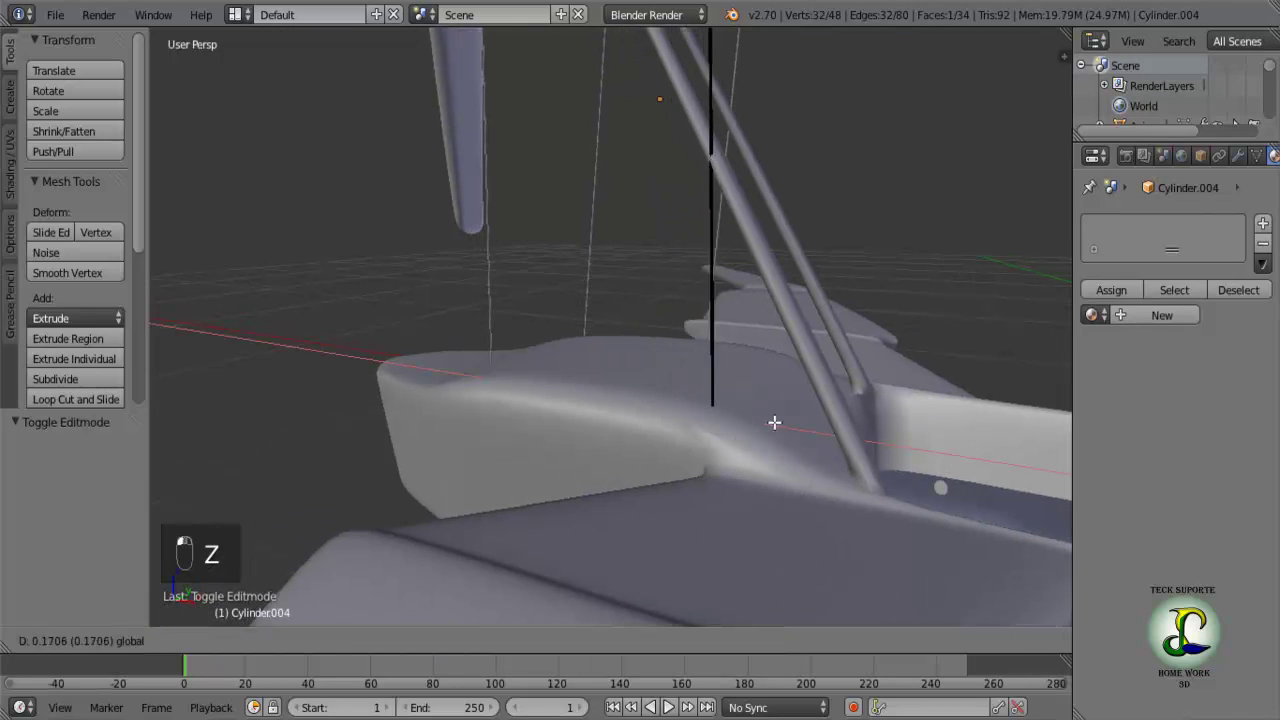
left_click(818, 427)
Slide the lower end along the fuselage top until it rests on the surface, then leave editing.
left_click_drag(755, 333, 773, 356)
left_click_drag(773, 356, 593, 409)
left_click(593, 409)
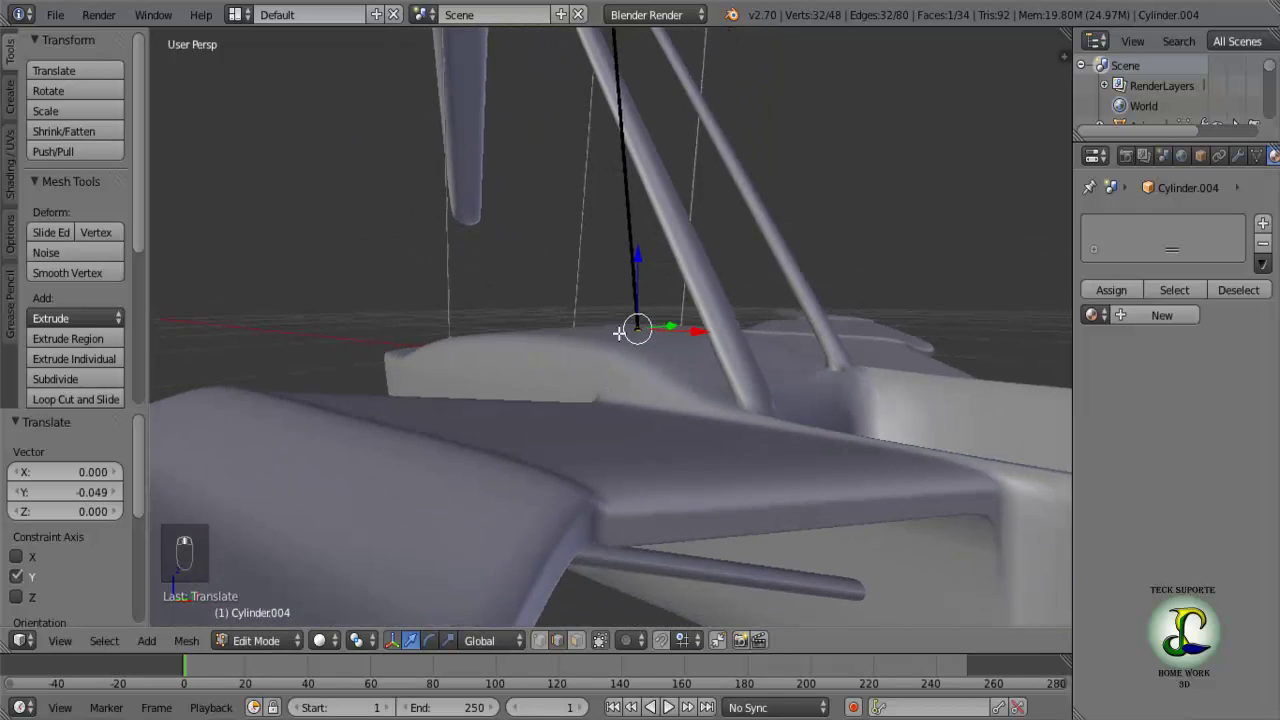
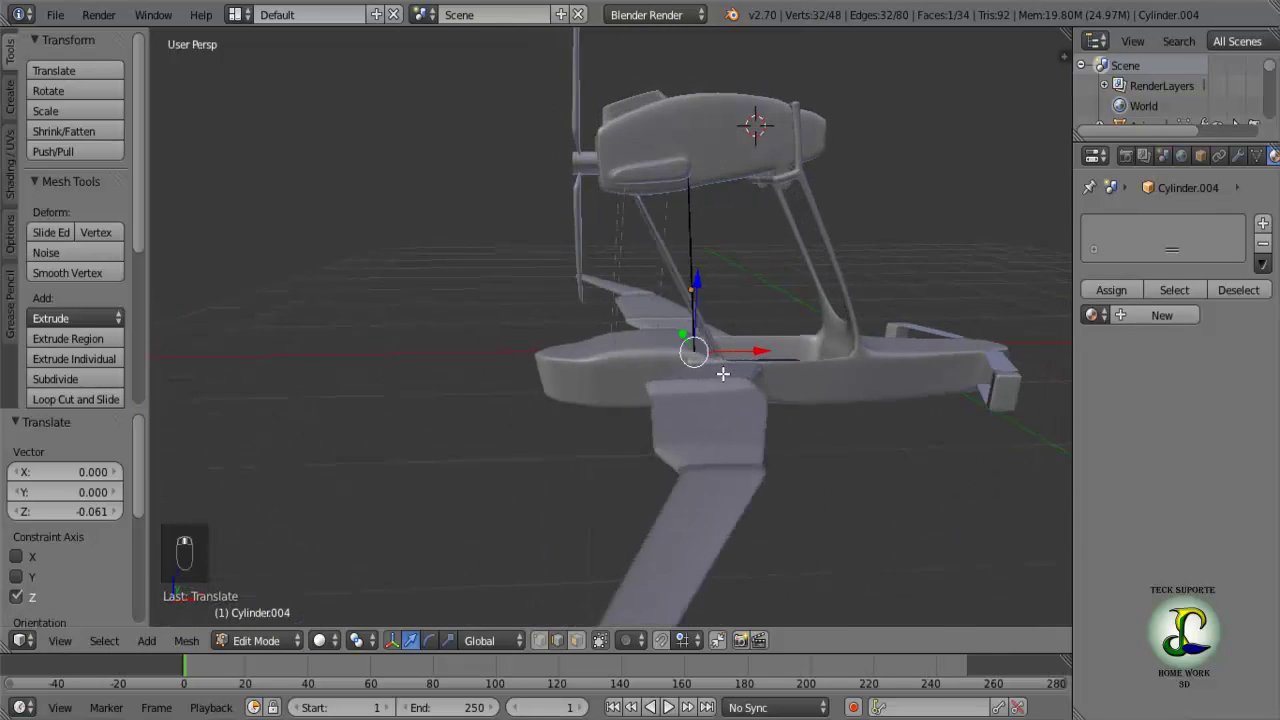
key("Tab")
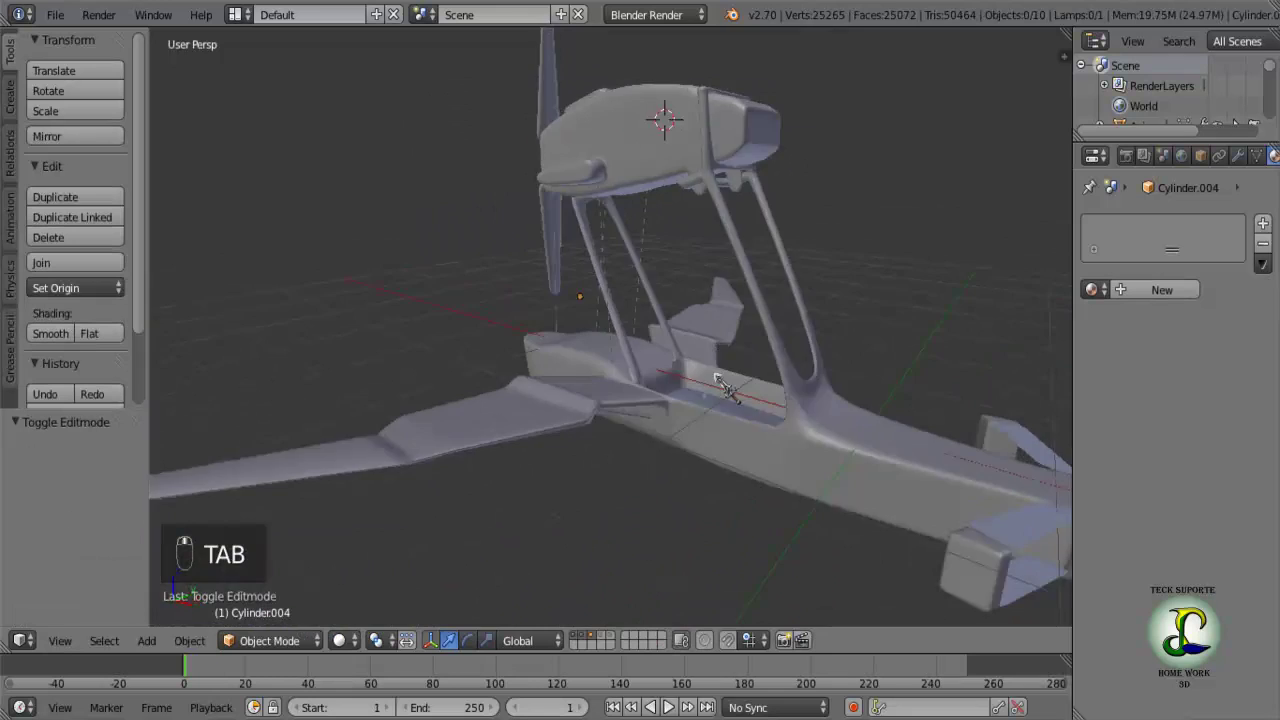
Select Cylinder.003, clear its vertex selection, and open the other bracing rod's mesh.
left_click_drag(751, 381, 874, 347)
key("Tab")
key("Tab")
left_click(874, 347)
left_click_drag(741, 354, 770, 367)
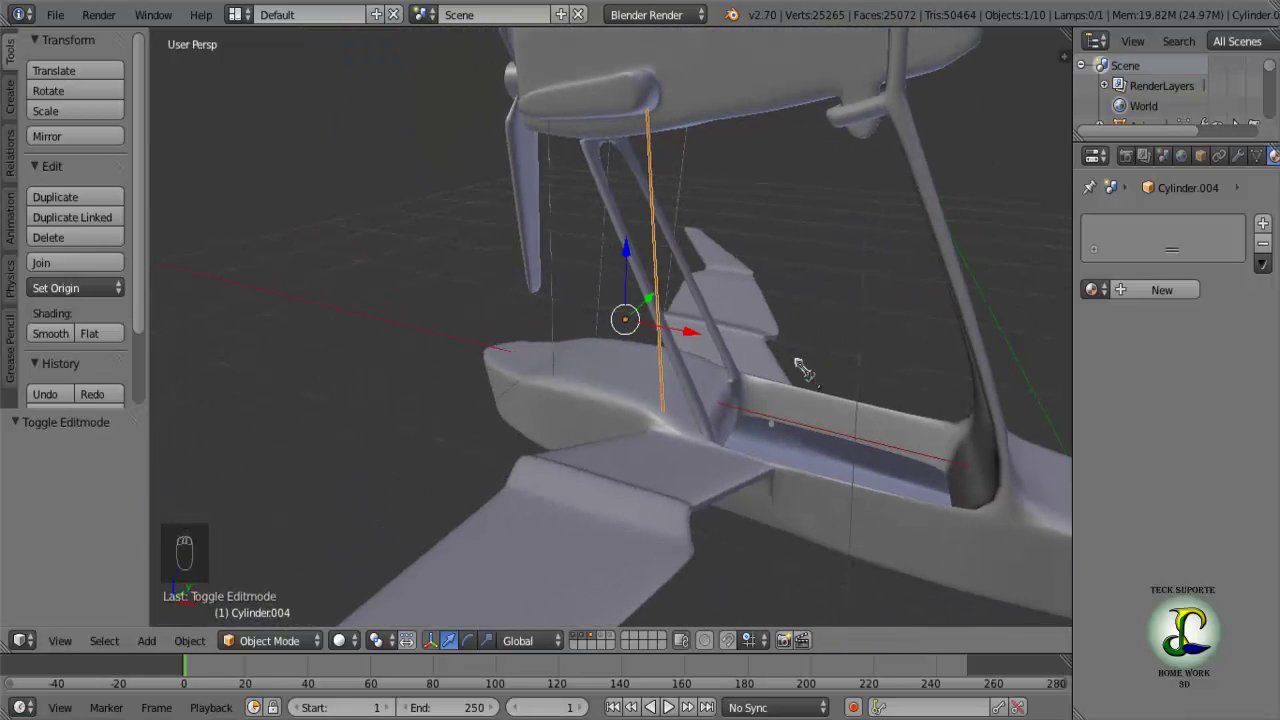
middle_click(797, 367)
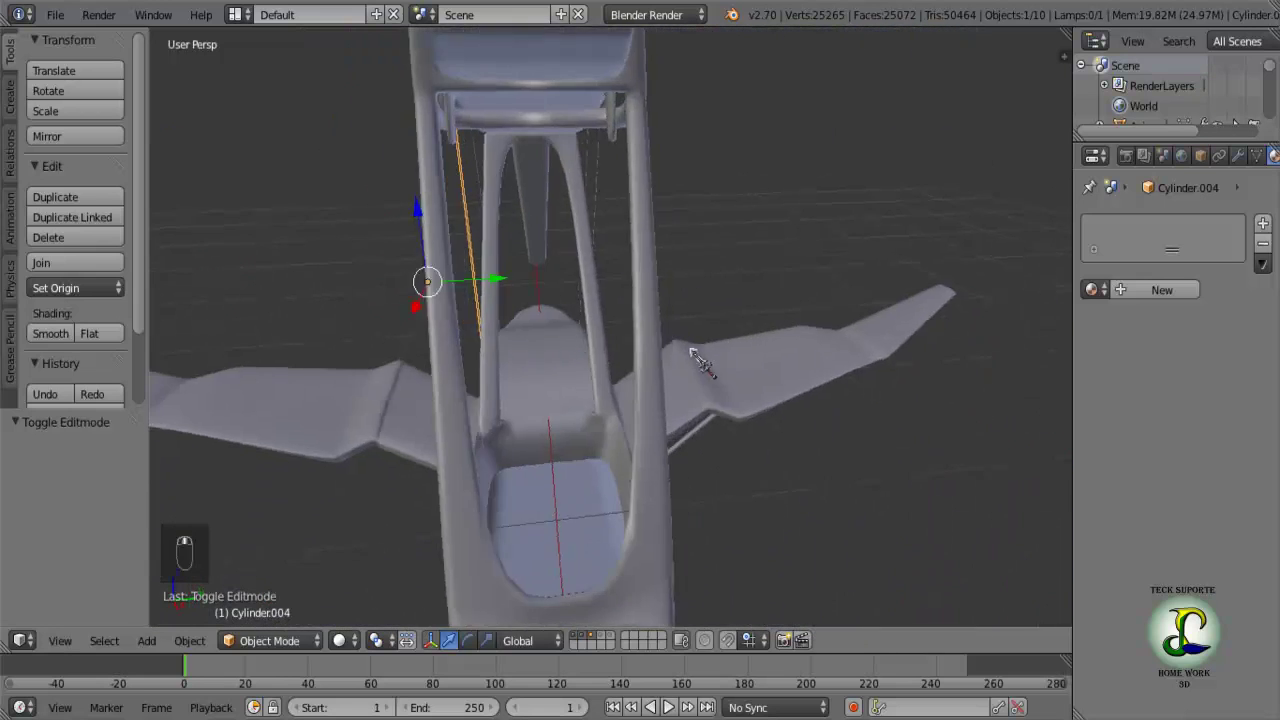
middle_click(645, 357)
key("Tab")
key("a")
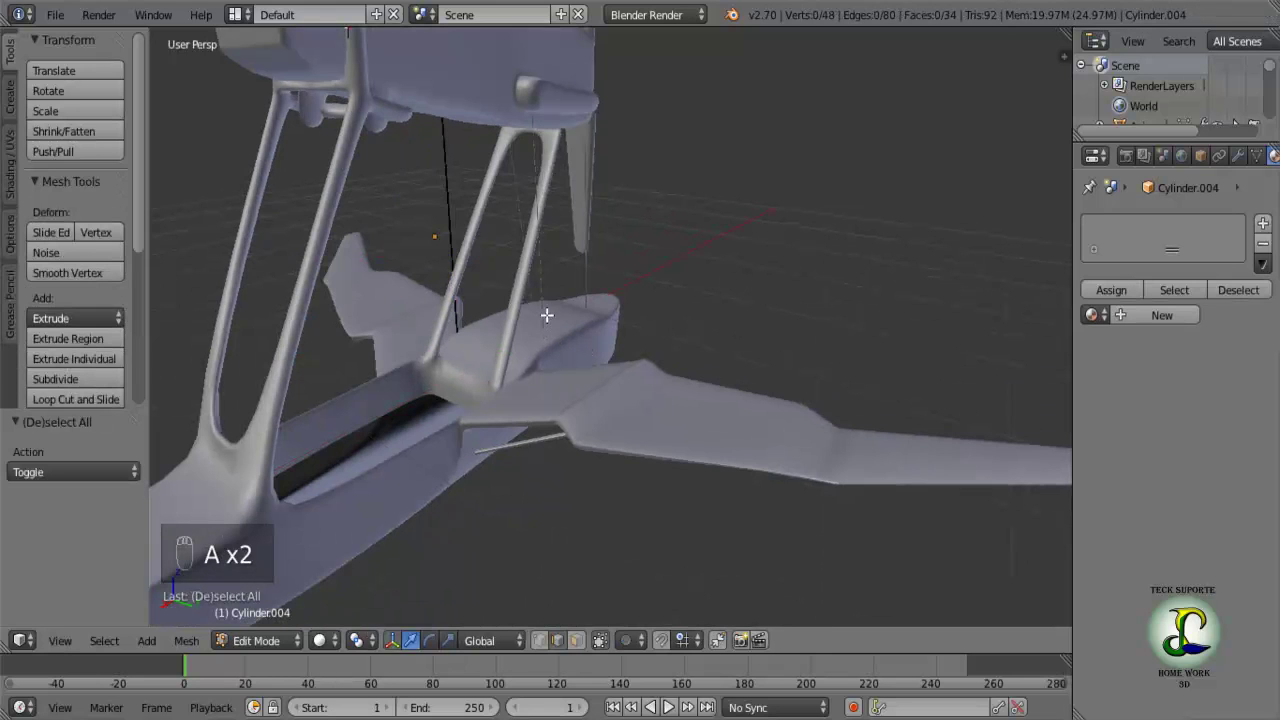
key("Tab")
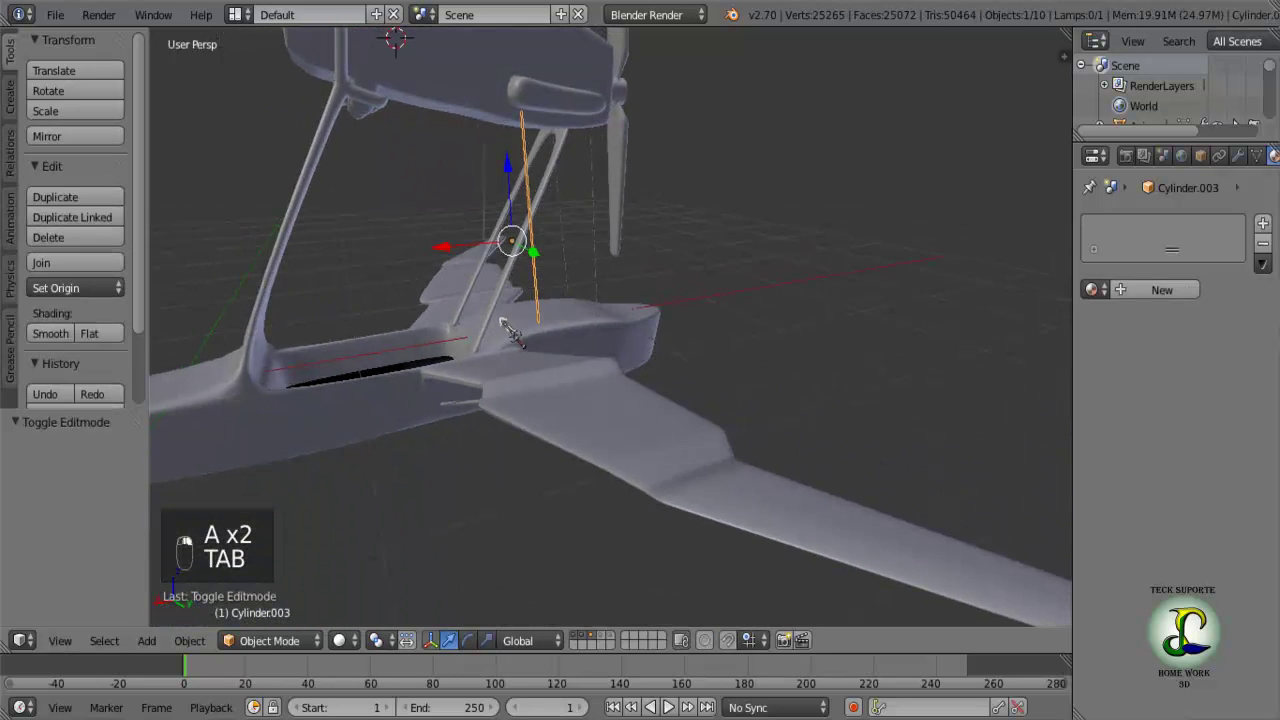
key("Tab")
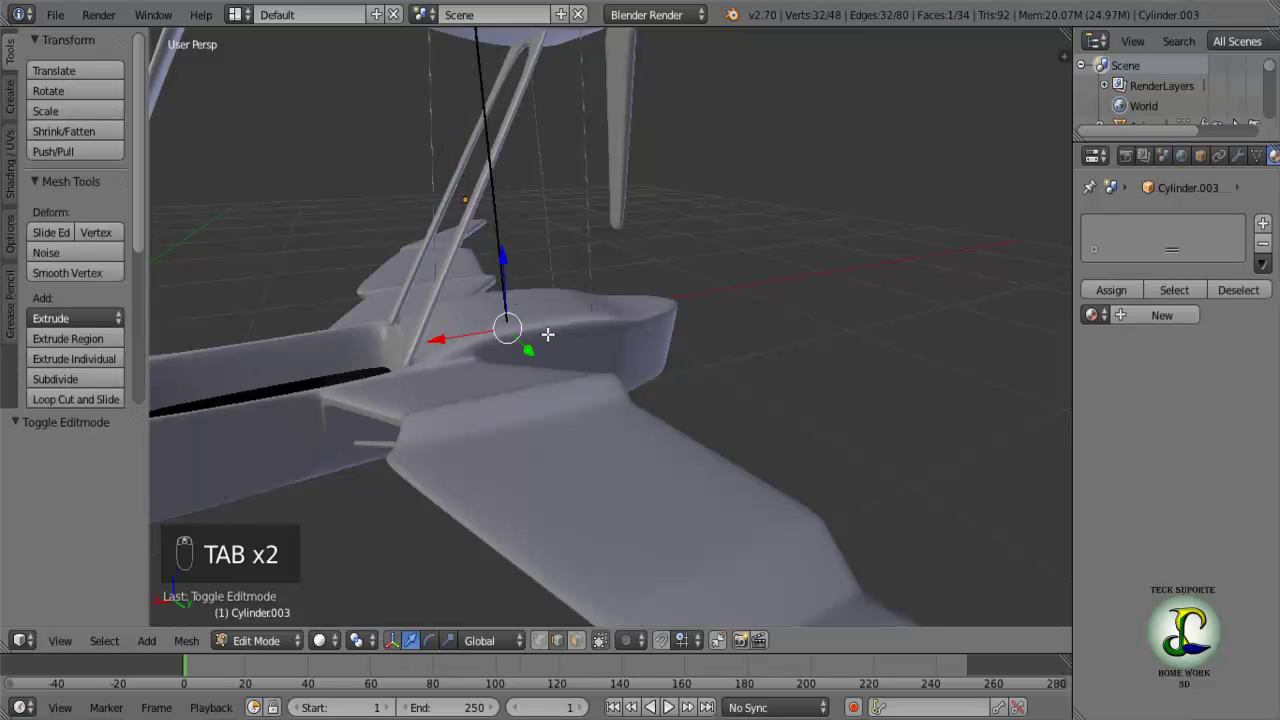
Move the rod's lower end across the fuselage so it sits cleanly on top.
left_click_drag(443, 334, 402, 331)
left_click_drag(414, 331, 570, 377)
left_click_drag(570, 377, 582, 375)
left_click_drag(579, 375, 513, 428)
left_click_drag(480, 428, 544, 424)
left_click_drag(546, 406, 628, 398)
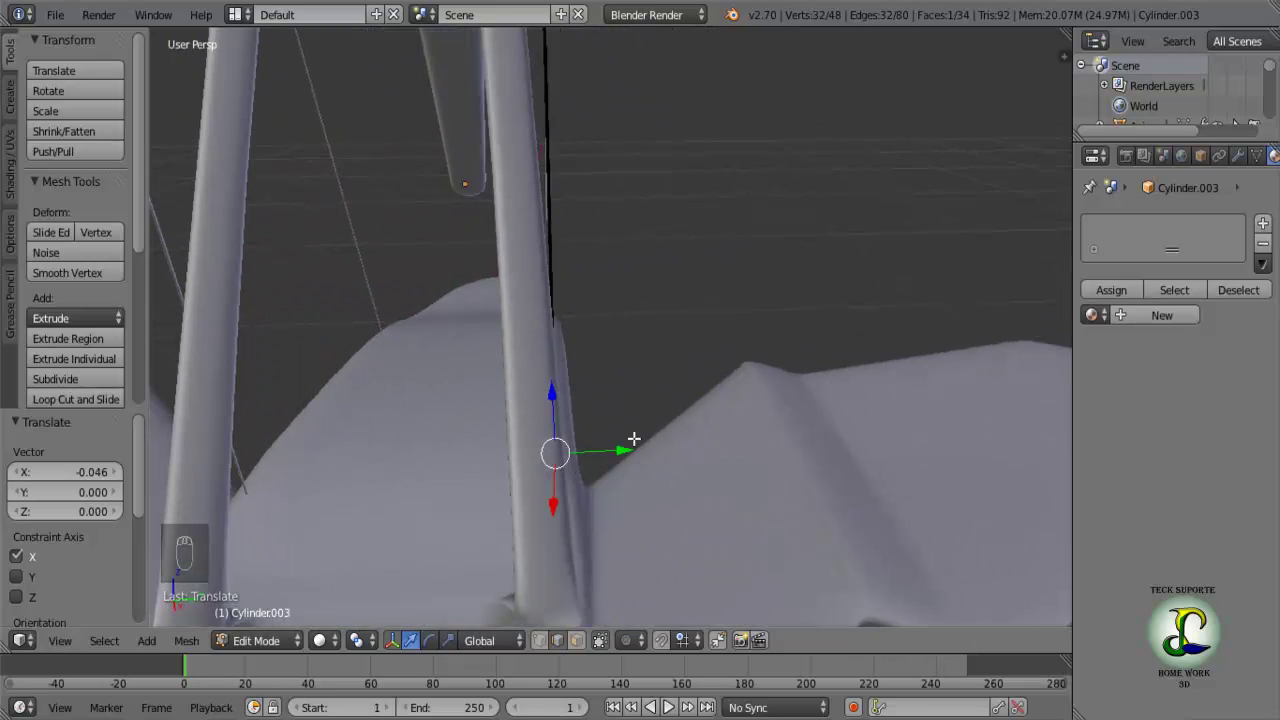
left_click_drag(630, 441, 633, 443)
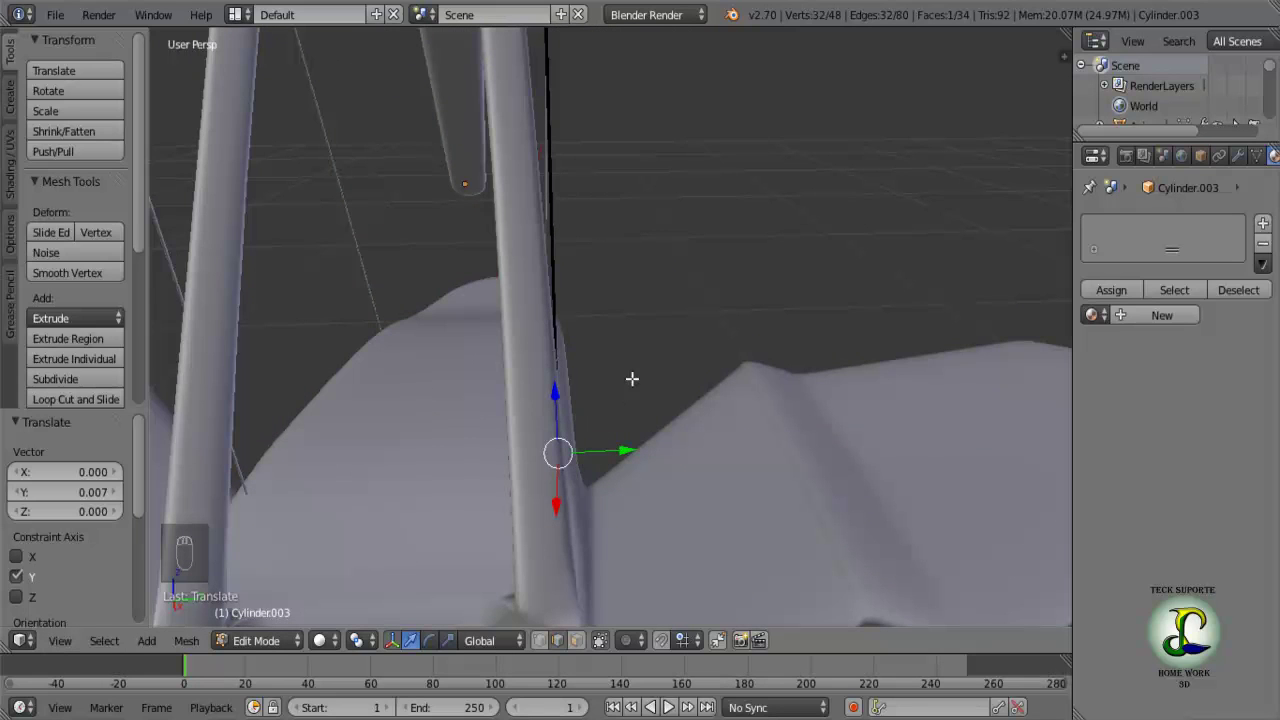
Tuck the rod's top end up against the nacelle underside and deselect its vertices.
left_click_drag(654, 340, 675, 328)
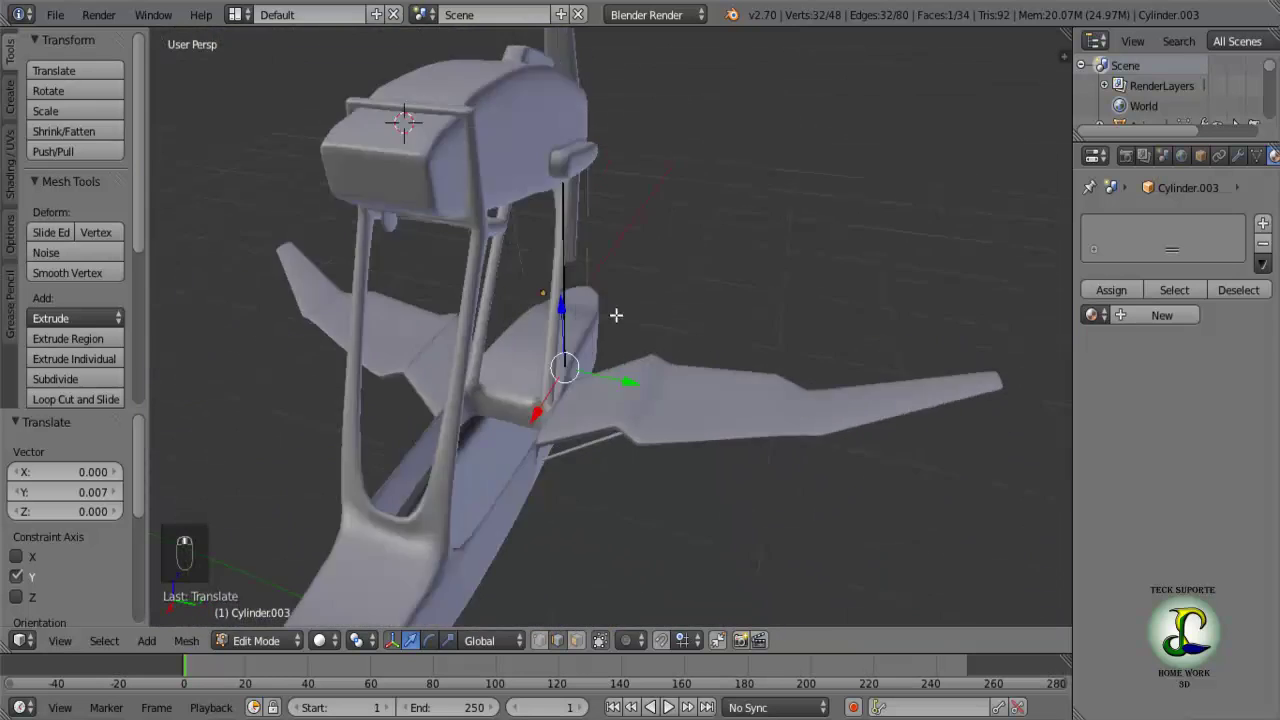
middle_click(571, 283)
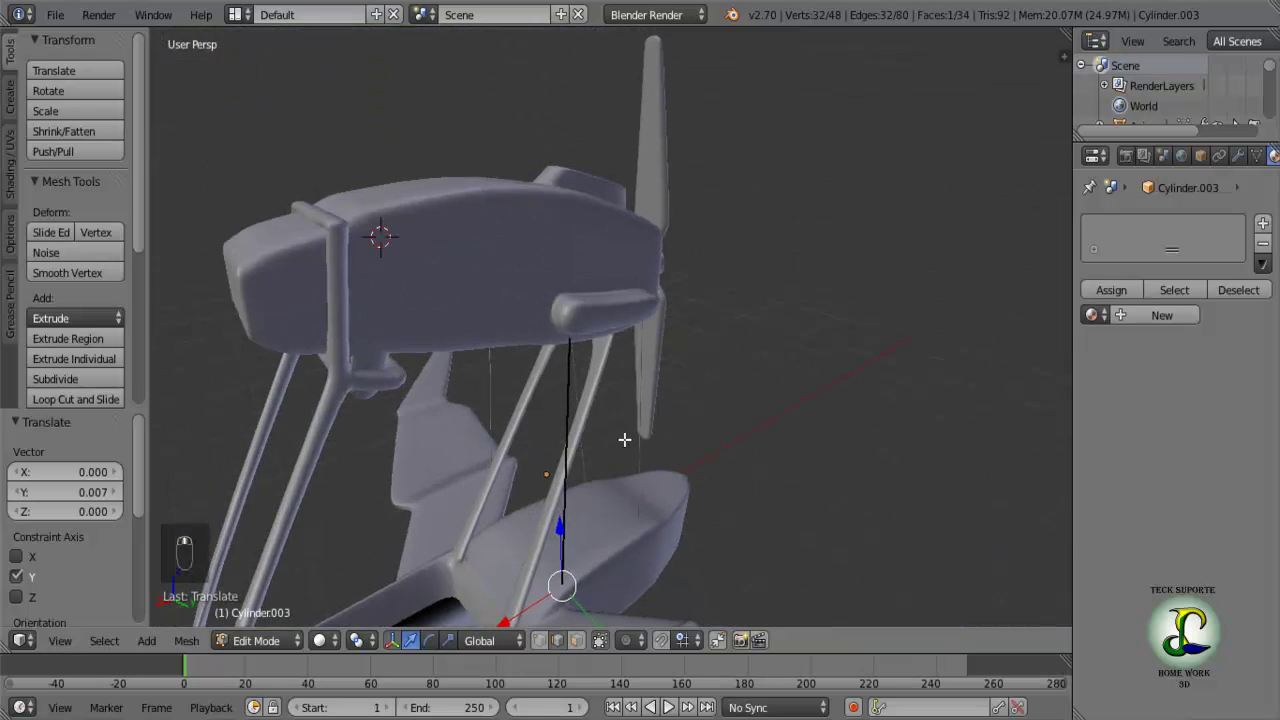
key("Tab")
key("Tab")
middle_click(373, 337)
middle_click(442, 336)
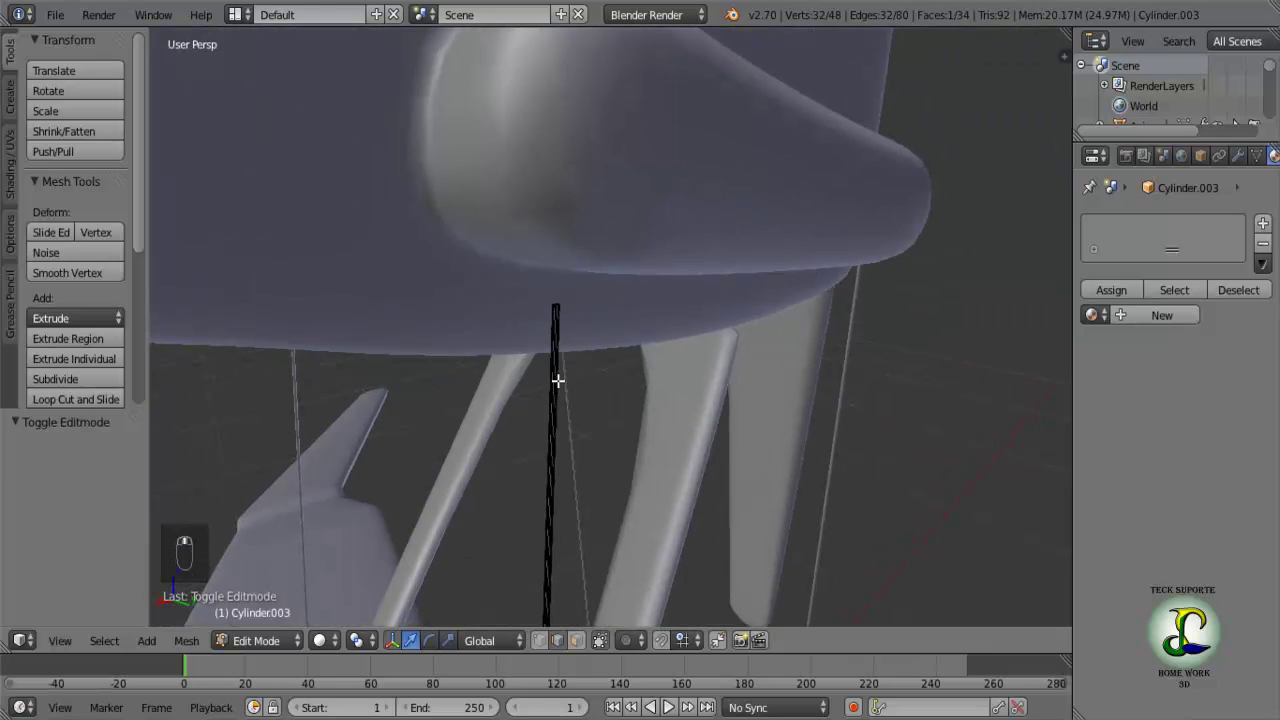
key("a")
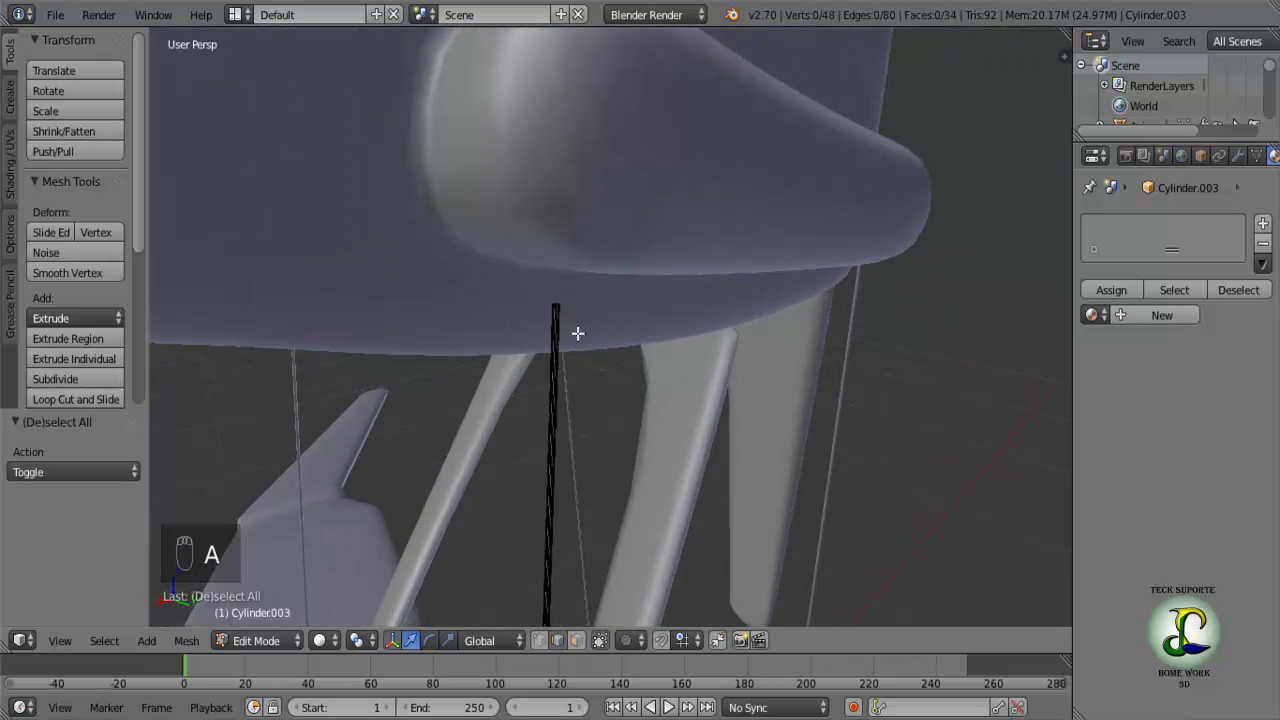
middle_click(584, 343)
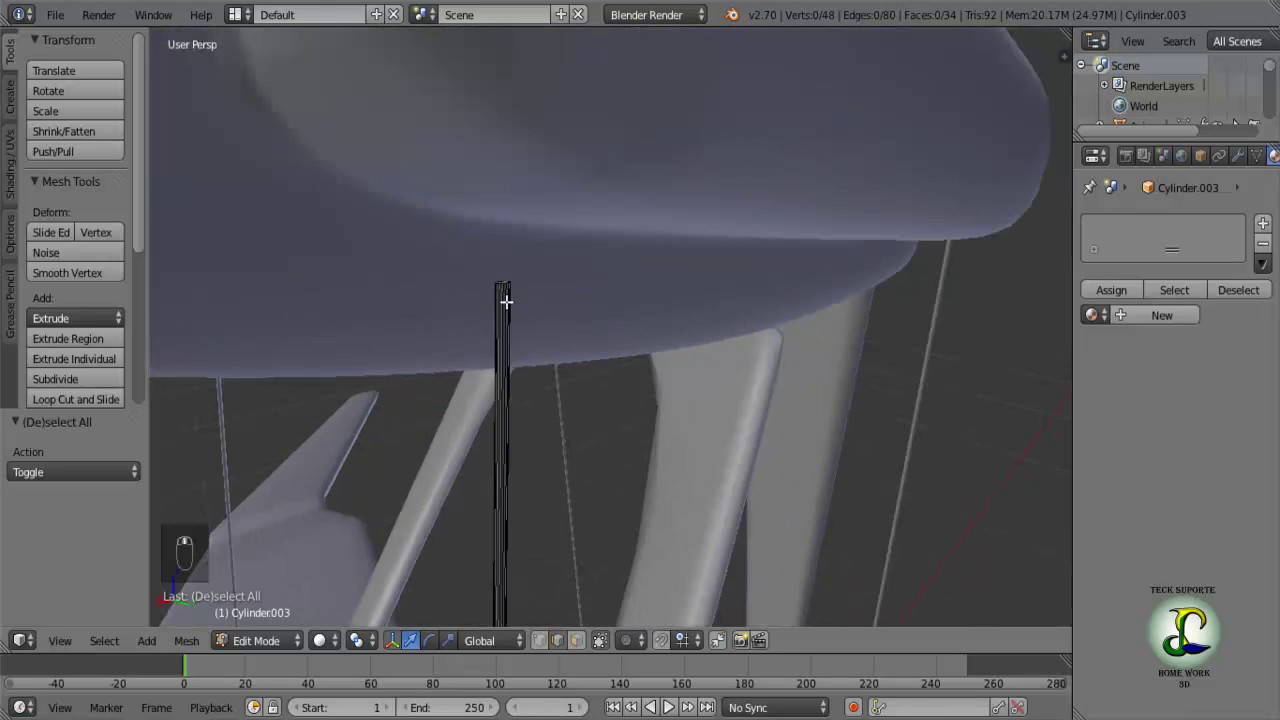
key("z")
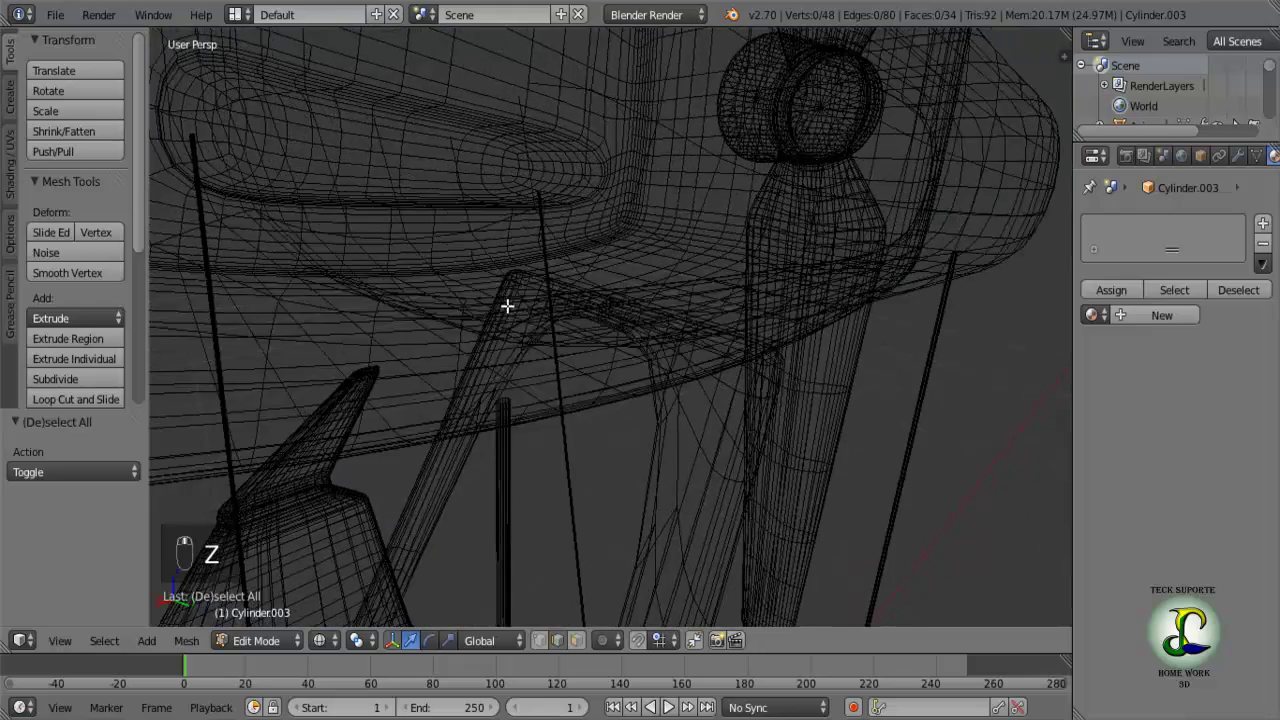
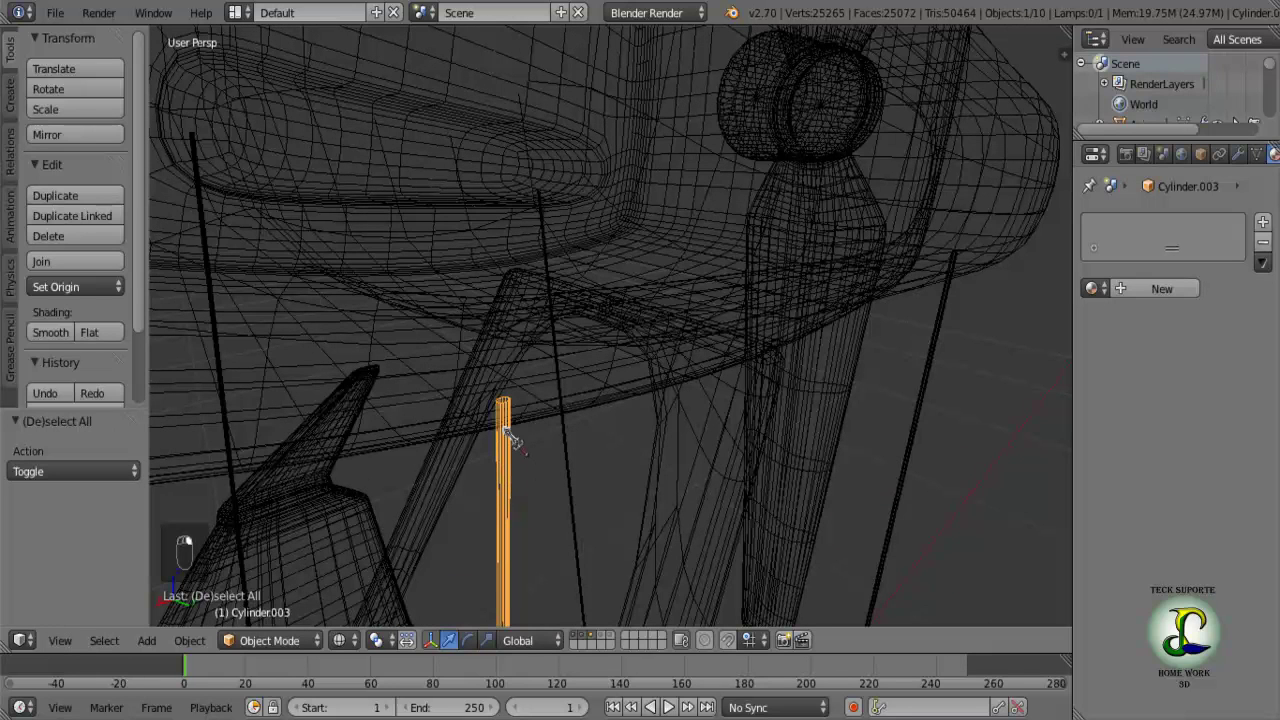
Scale the Cylinder.003 rod along its length into a slim bracing rod, checking it in solid shading.
key("Tab")
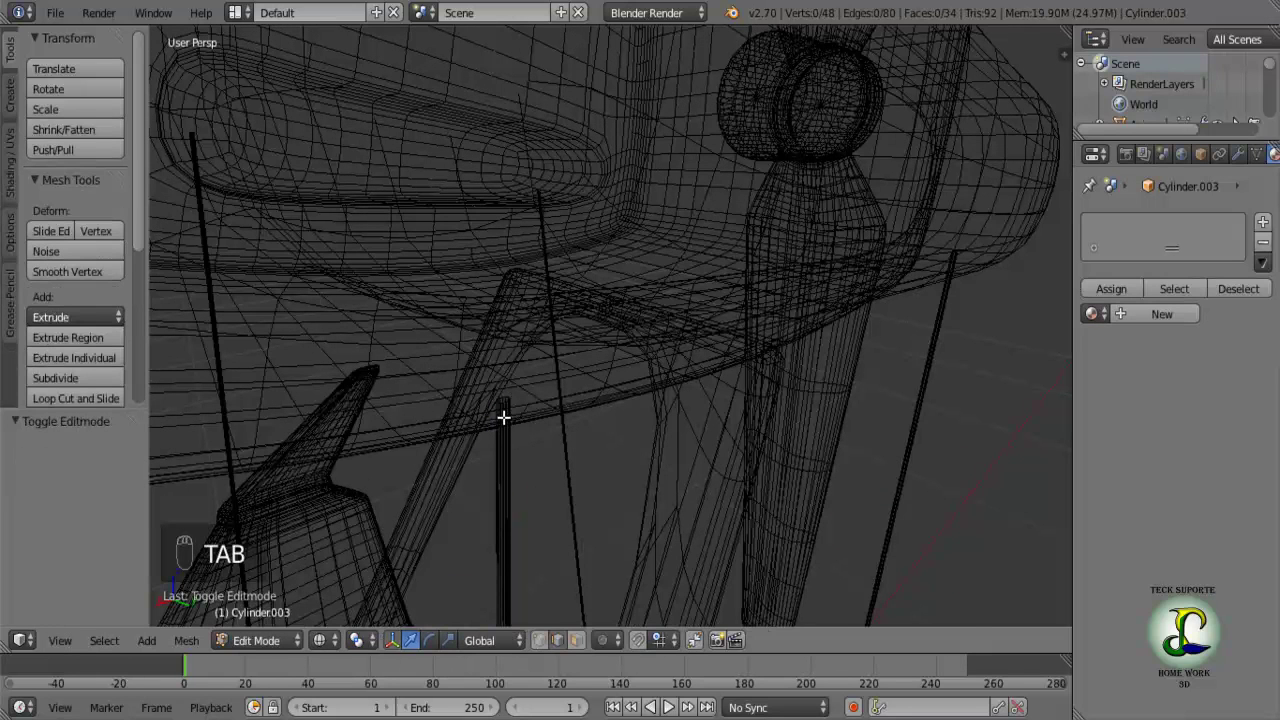
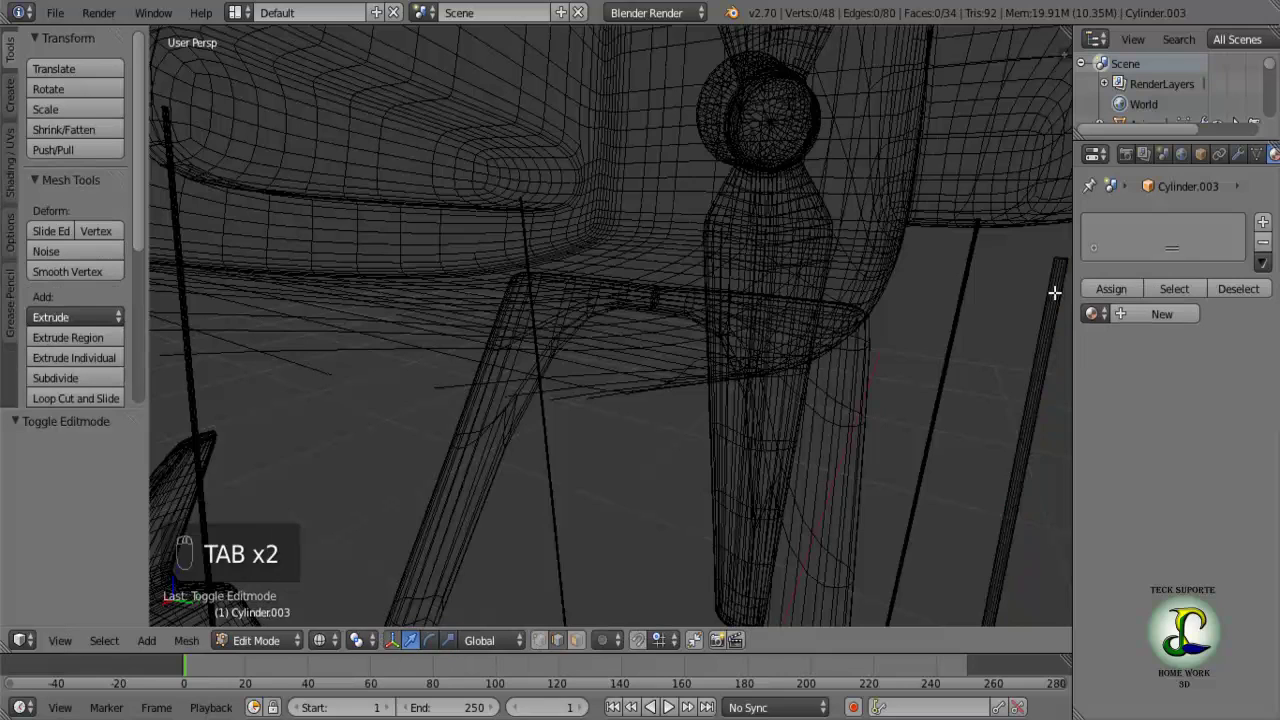
key("Tab")
left_click_drag(1073, 301, 1073, 301)
key("z")
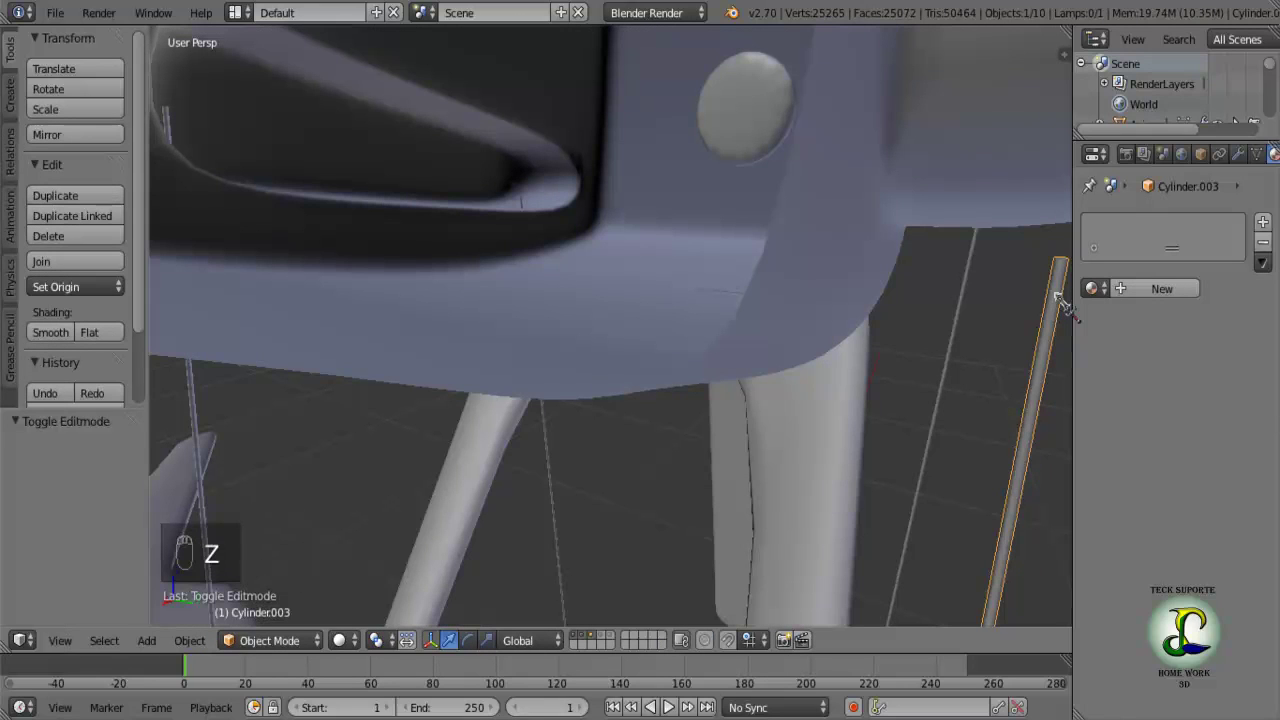
key("z")
middle_click(1063, 307)
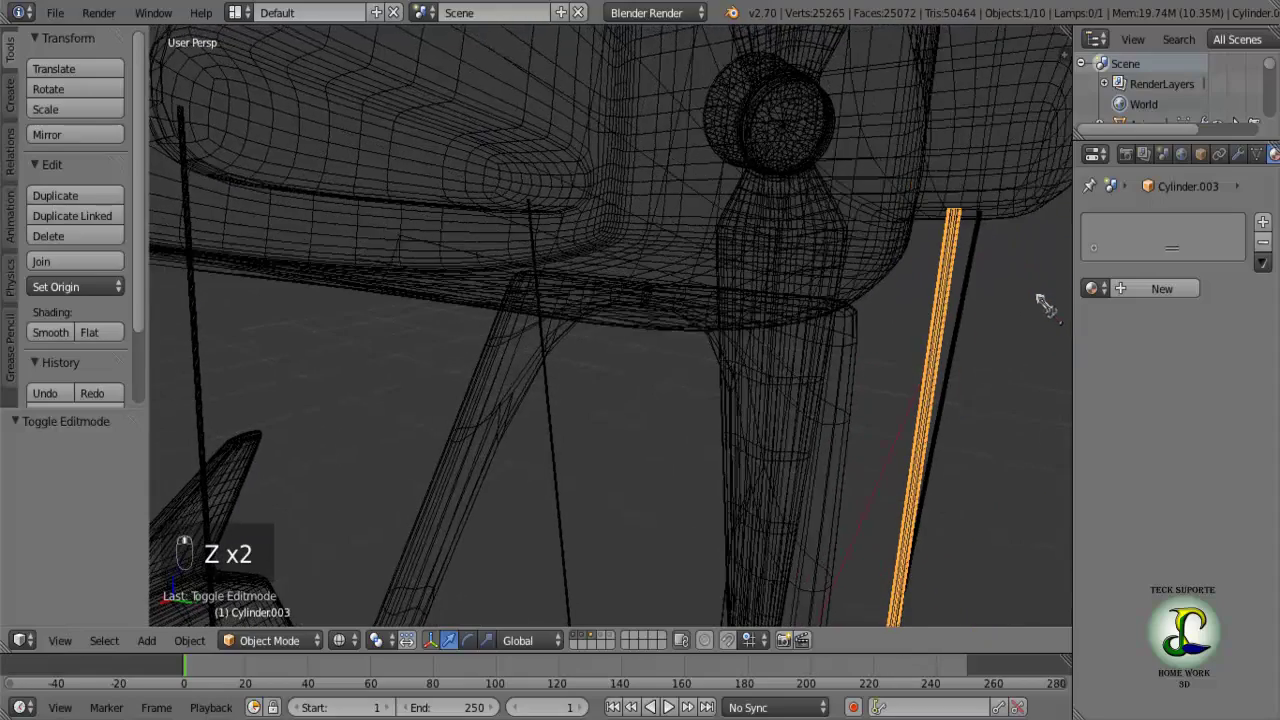
Move the slim rod under the nacelle's edge beside the landing strut.
key("z")
key("z")
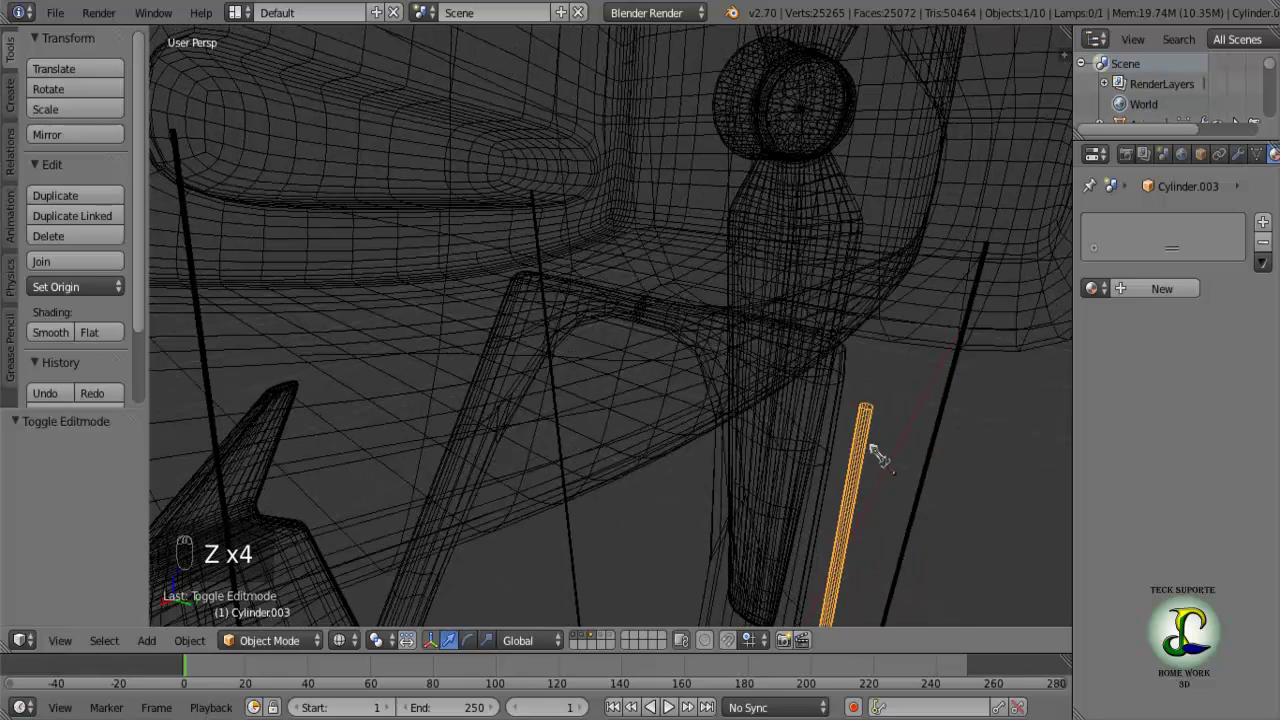
key("Tab")
key("Tab")
key("z")
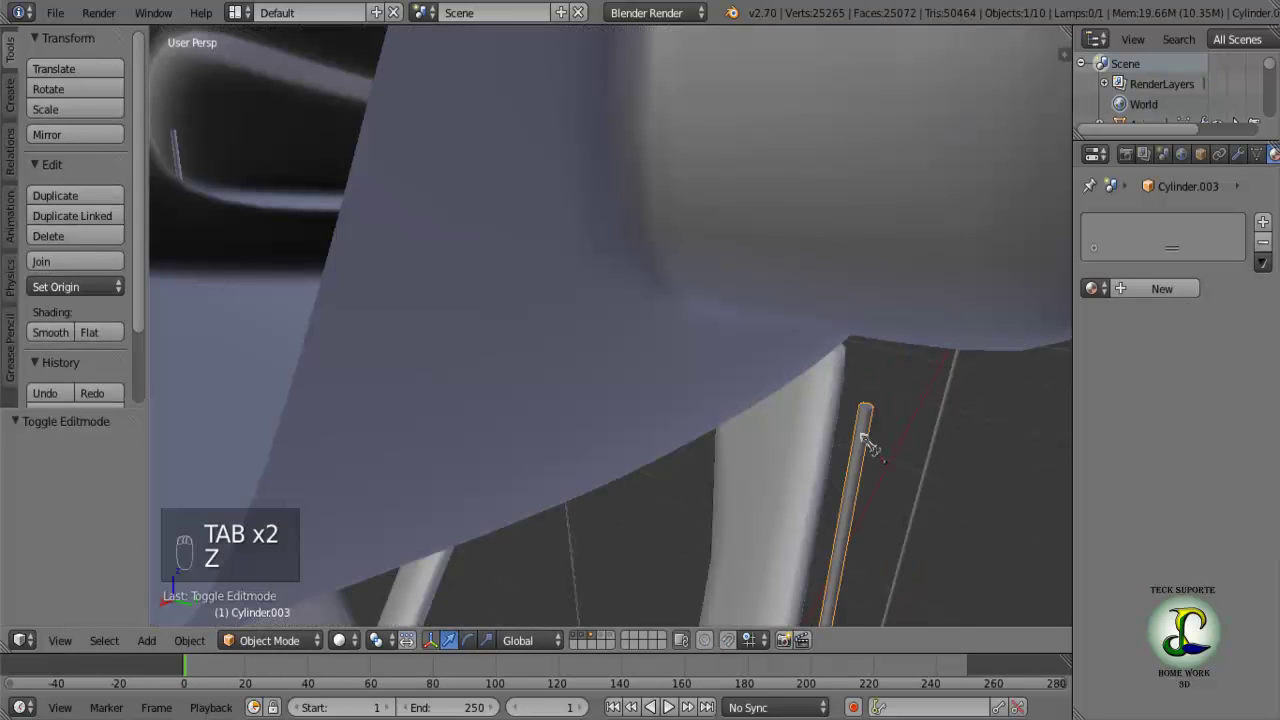
In Edit Mode, try selecting the rod's top vertices, deselect, and bring the top end into view.
key("Tab")
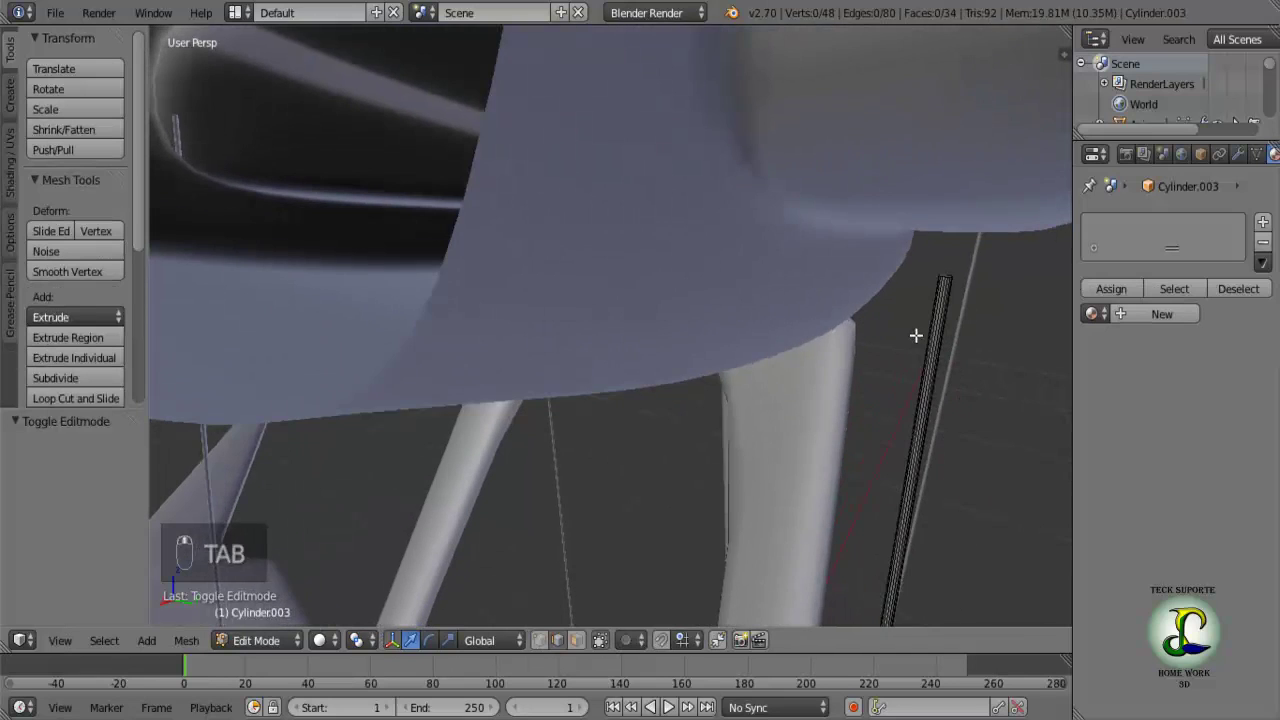
middle_click(939, 301)
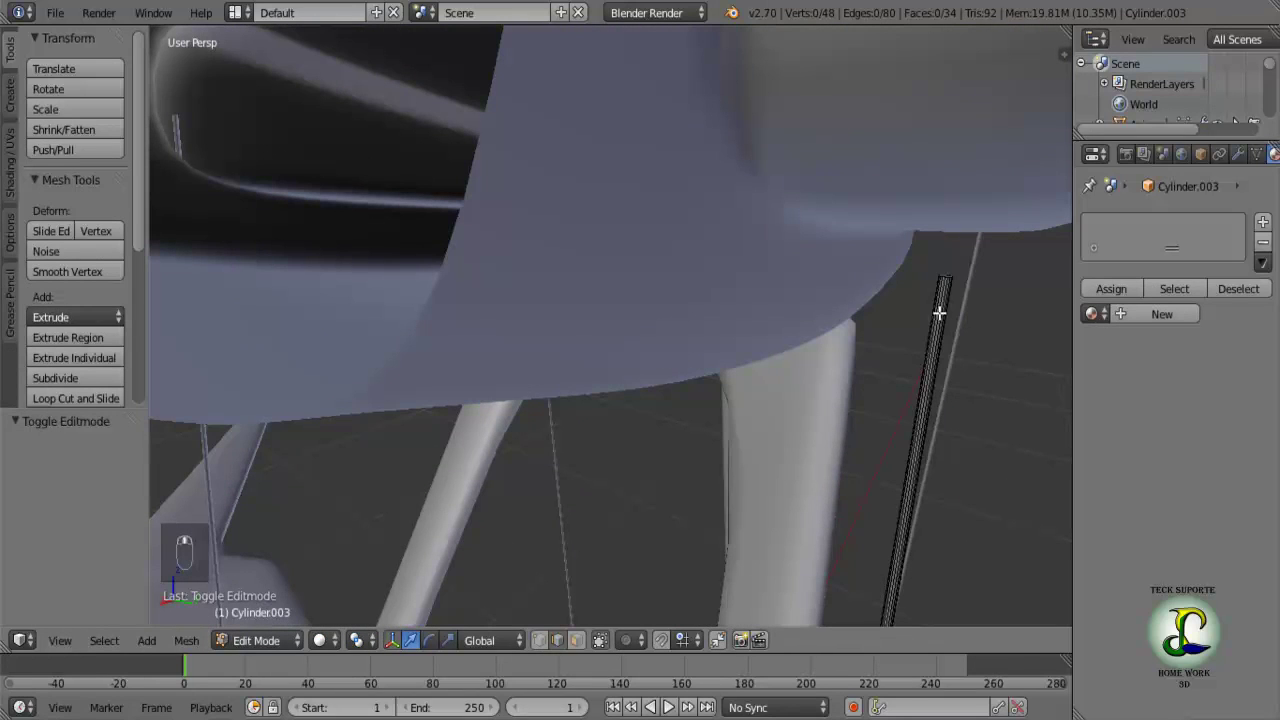
left_click_drag(650, 573, 947, 271)
key("a")
key("a")
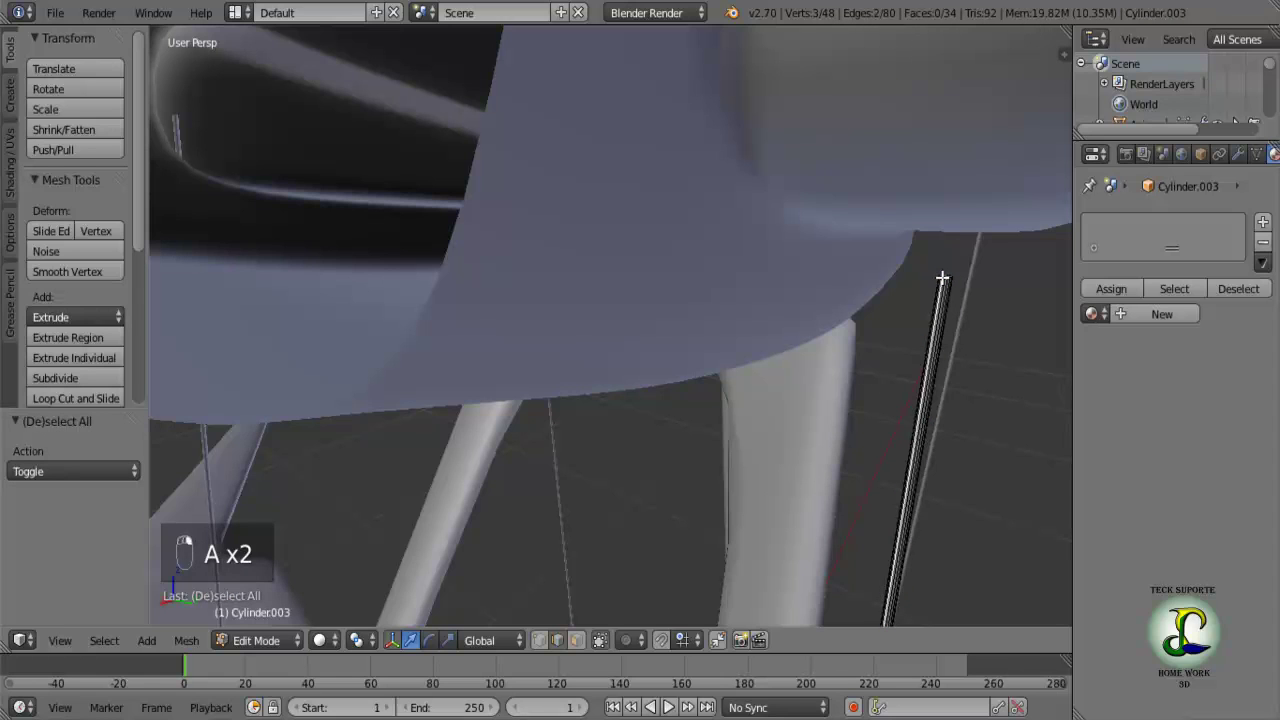
key("a")
middle_click(951, 271)
left_click_drag(953, 279, 886, 264)
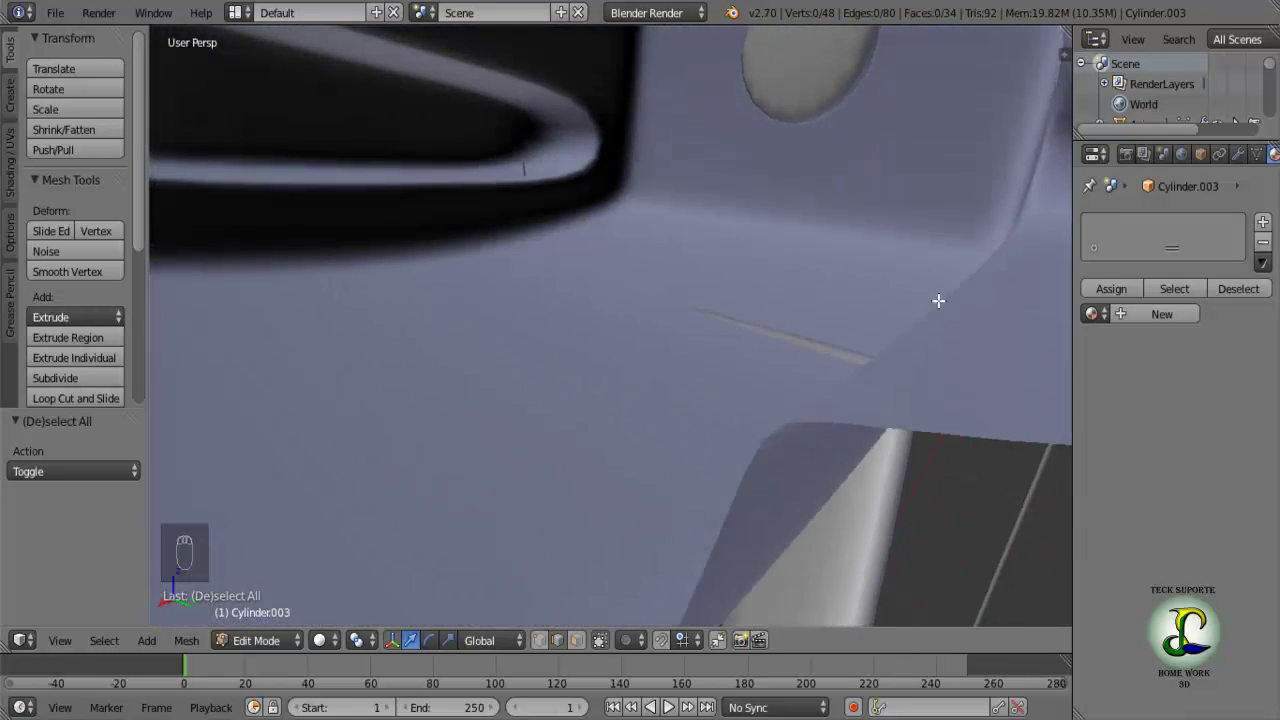
left_click_drag(956, 297, 925, 281)
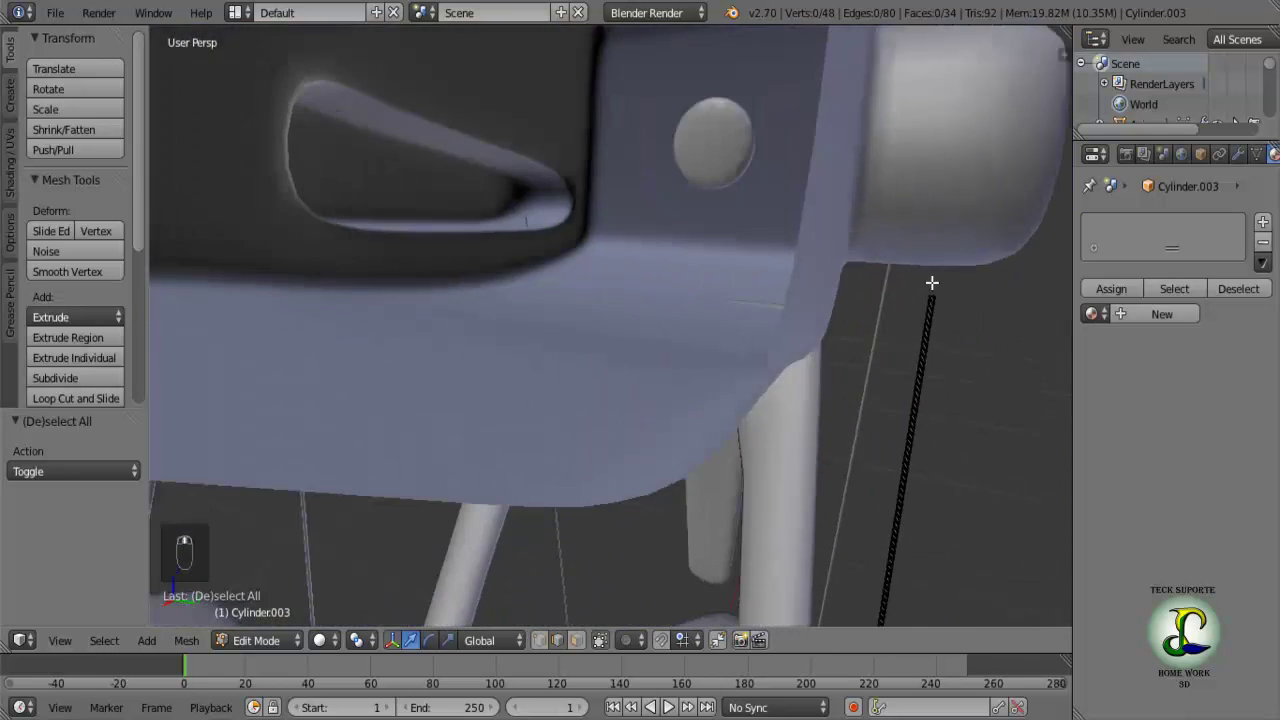
middle_click(900, 270)
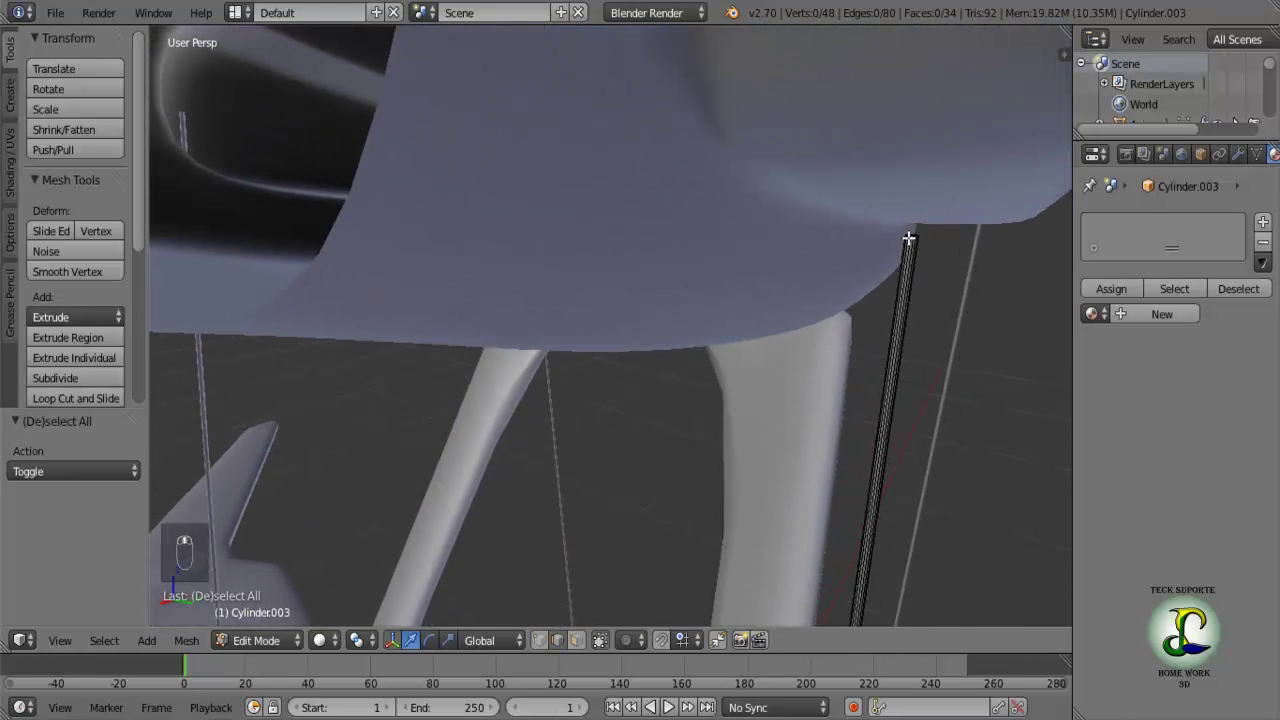
Select the rod's top vertices and stretch them up to meet the nacelle's underside.
left_click_drag(912, 229, 917, 225)
key("a")
left_click_drag(917, 225, 917, 226)
right_click(917, 226)
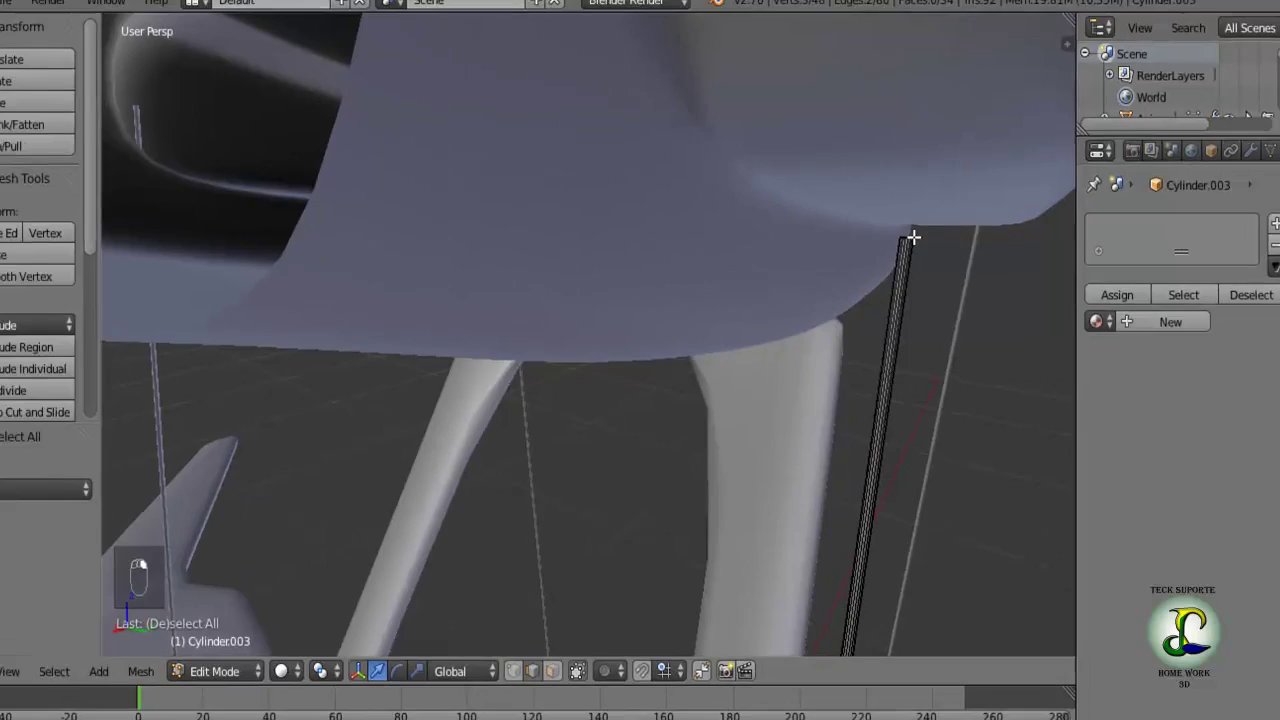
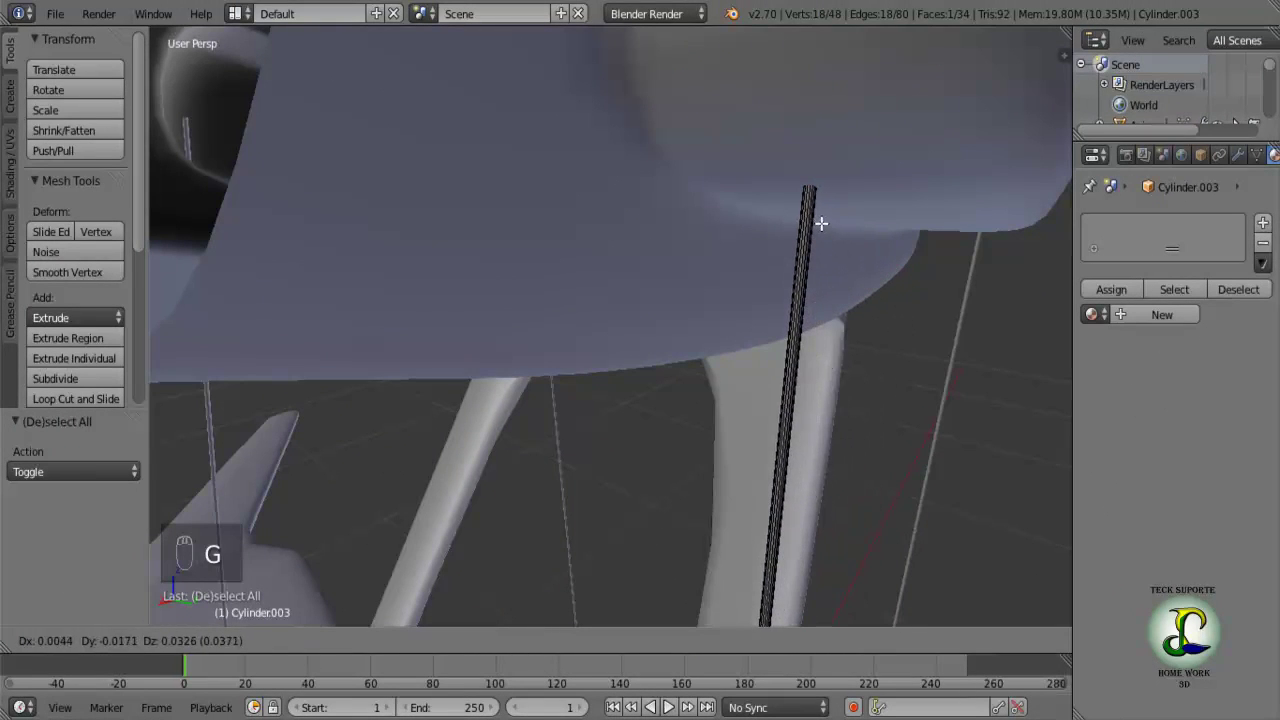
Nudge the rod's top end slightly along X so it lines up under the nacelle.
left_click_drag(835, 260, 734, 335)
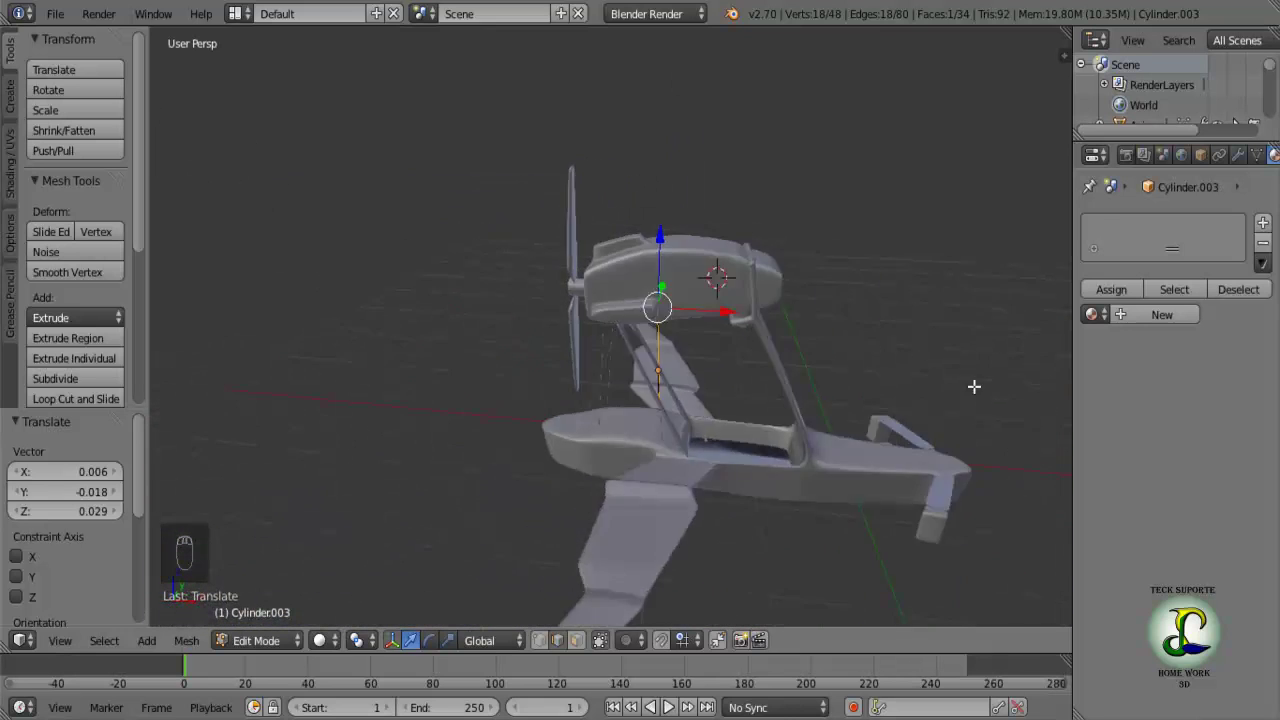
left_click_drag(669, 364, 773, 275)
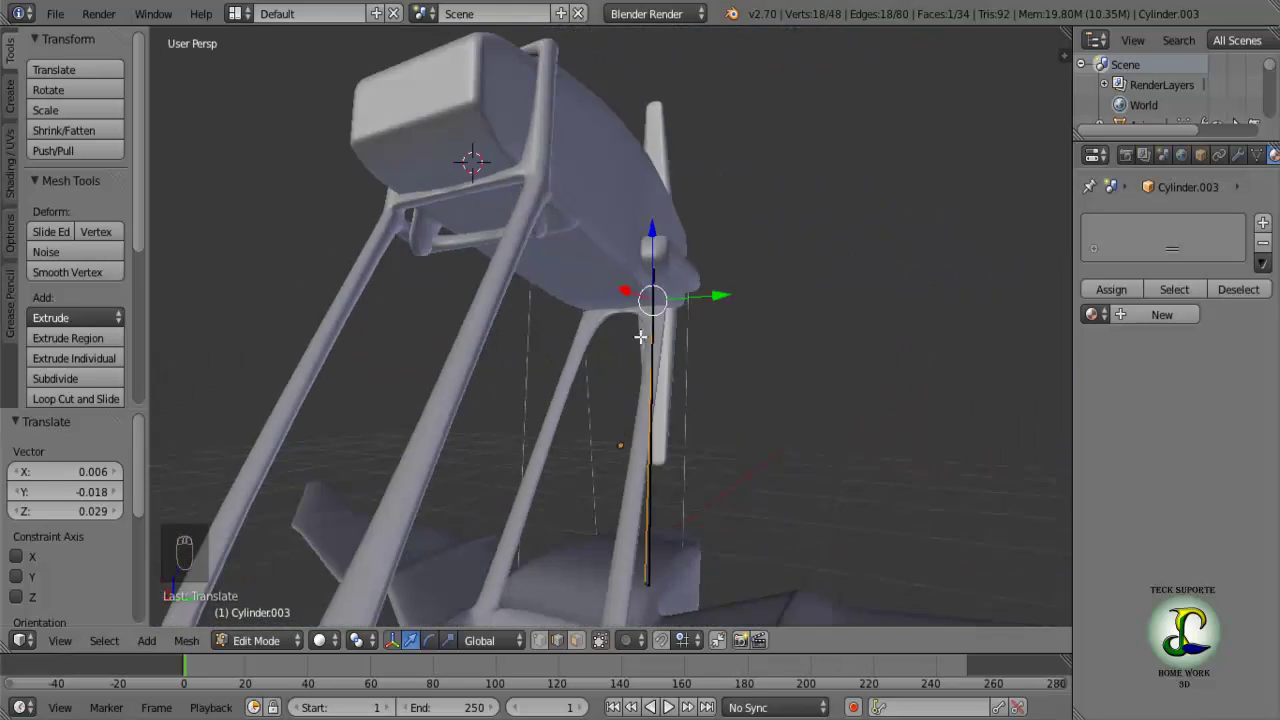
left_click_drag(578, 335, 546, 343)
left_click_drag(546, 343, 756, 351)
left_click_drag(768, 332, 888, 364)
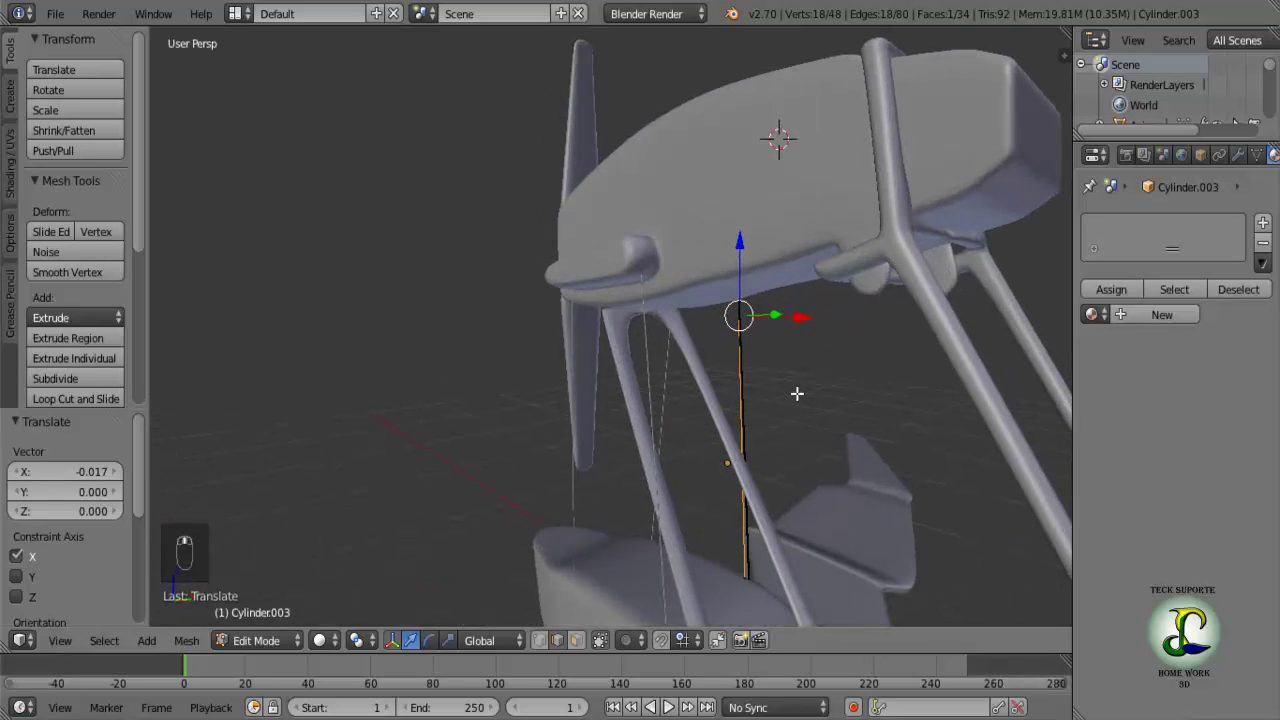
middle_click(743, 350)
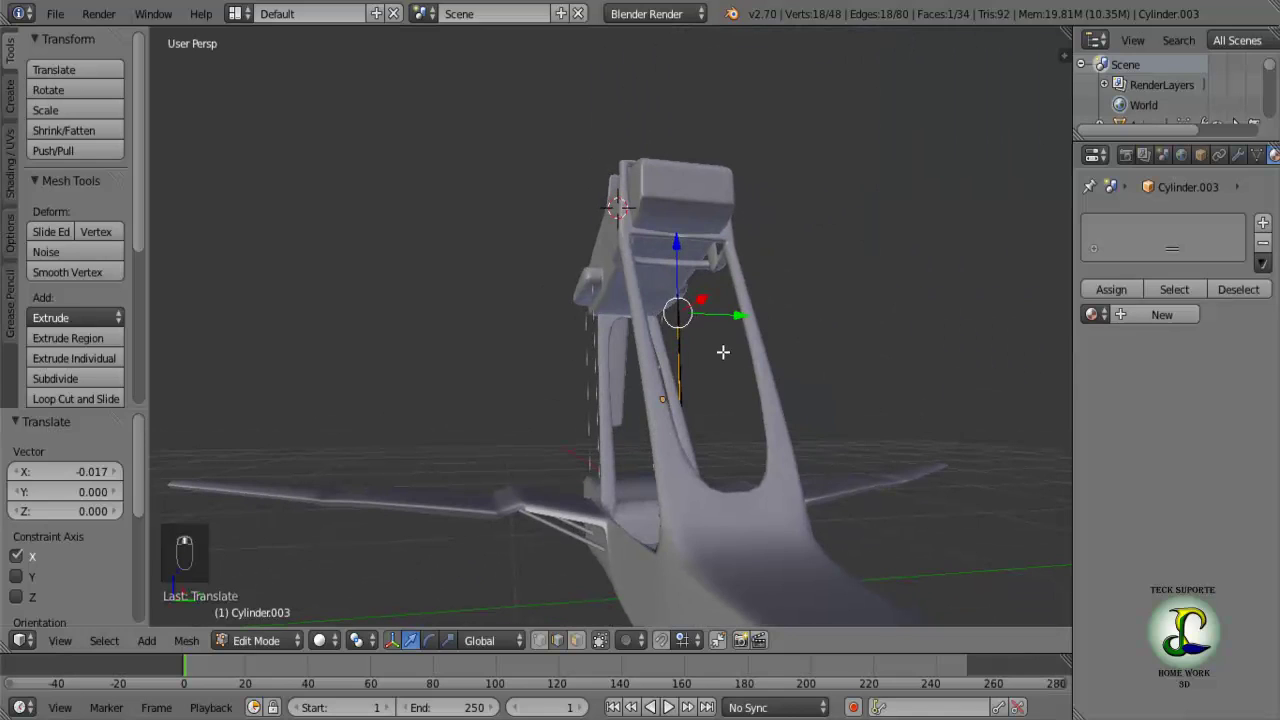
key("Tab")
key("Tab")
Join the four bracing rods with Ctrl+J and rename the object 'Varetas' in the N panel.
key("a")
key("Tab")
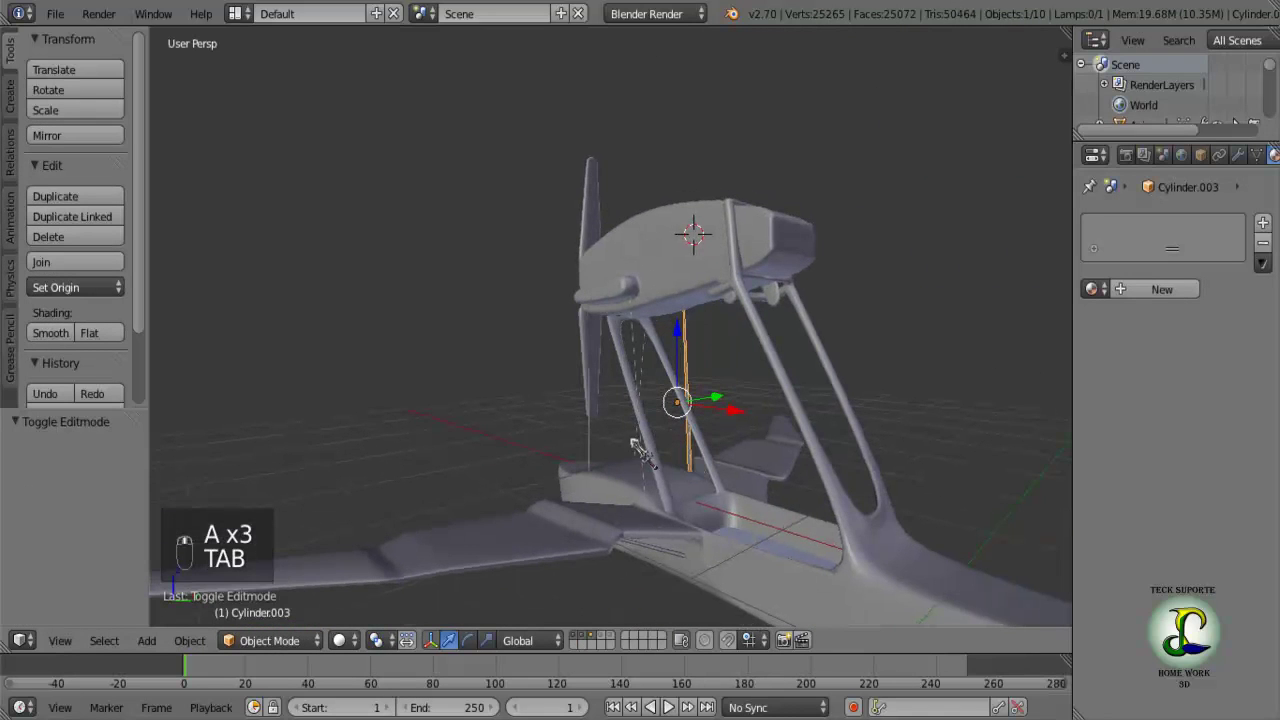
left_click_drag(660, 474, 597, 457)
left_click_drag(597, 457, 640, 473)
key("ctrl+j")
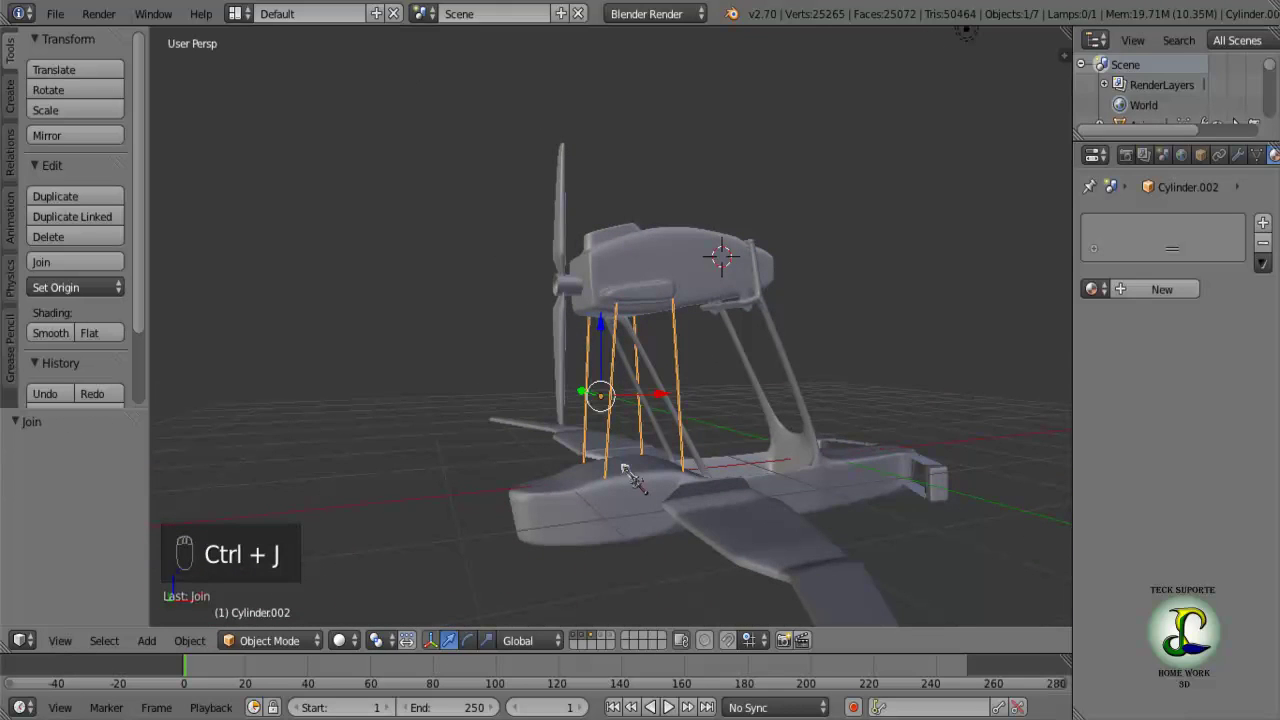
key("n")
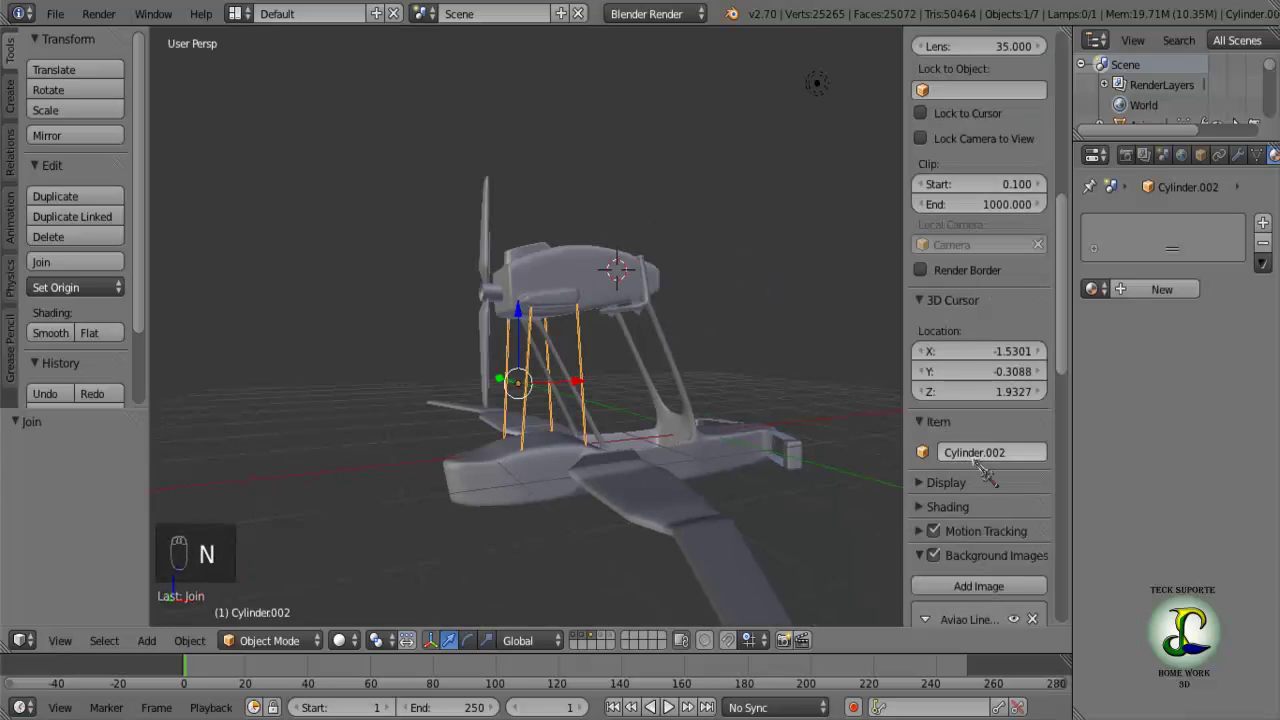
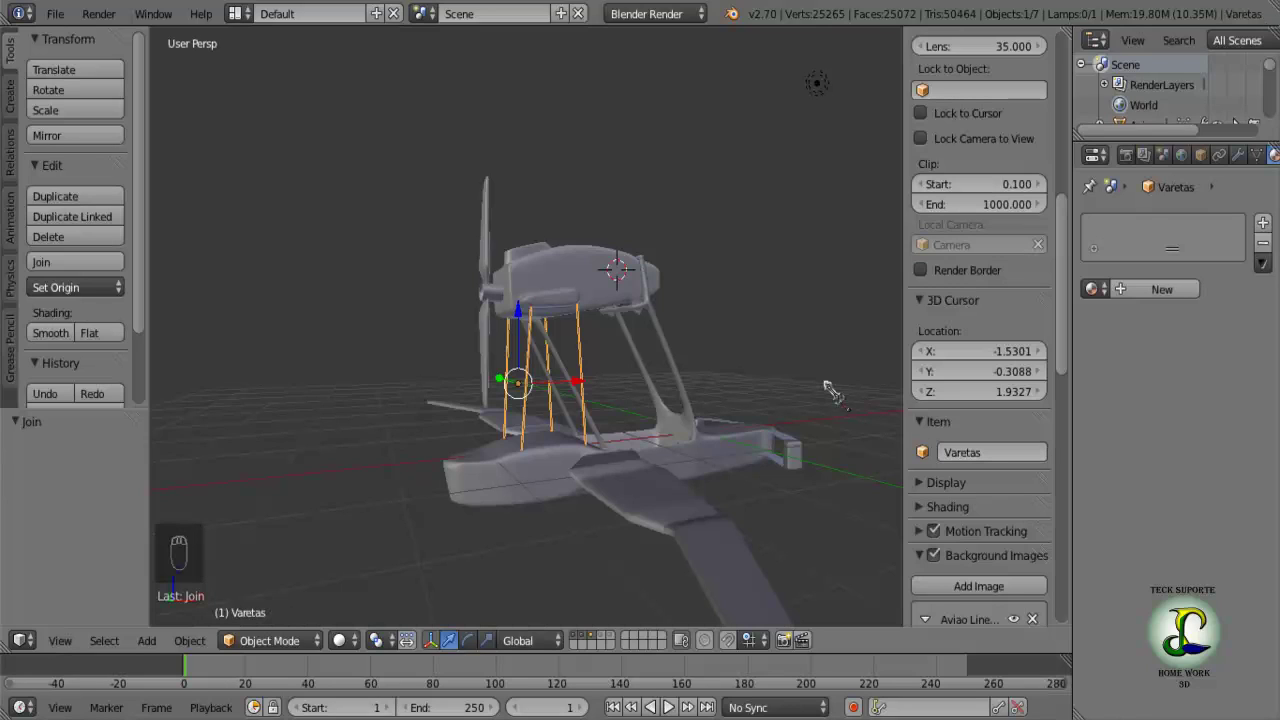
key("n")
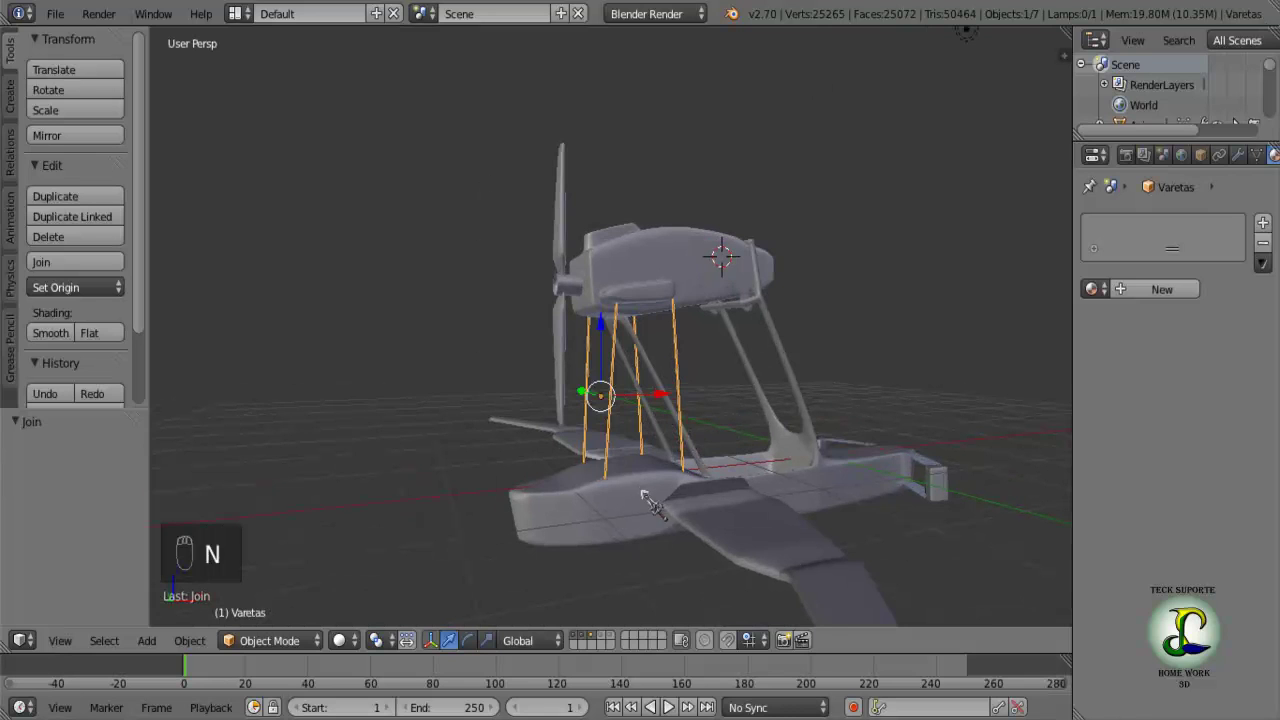
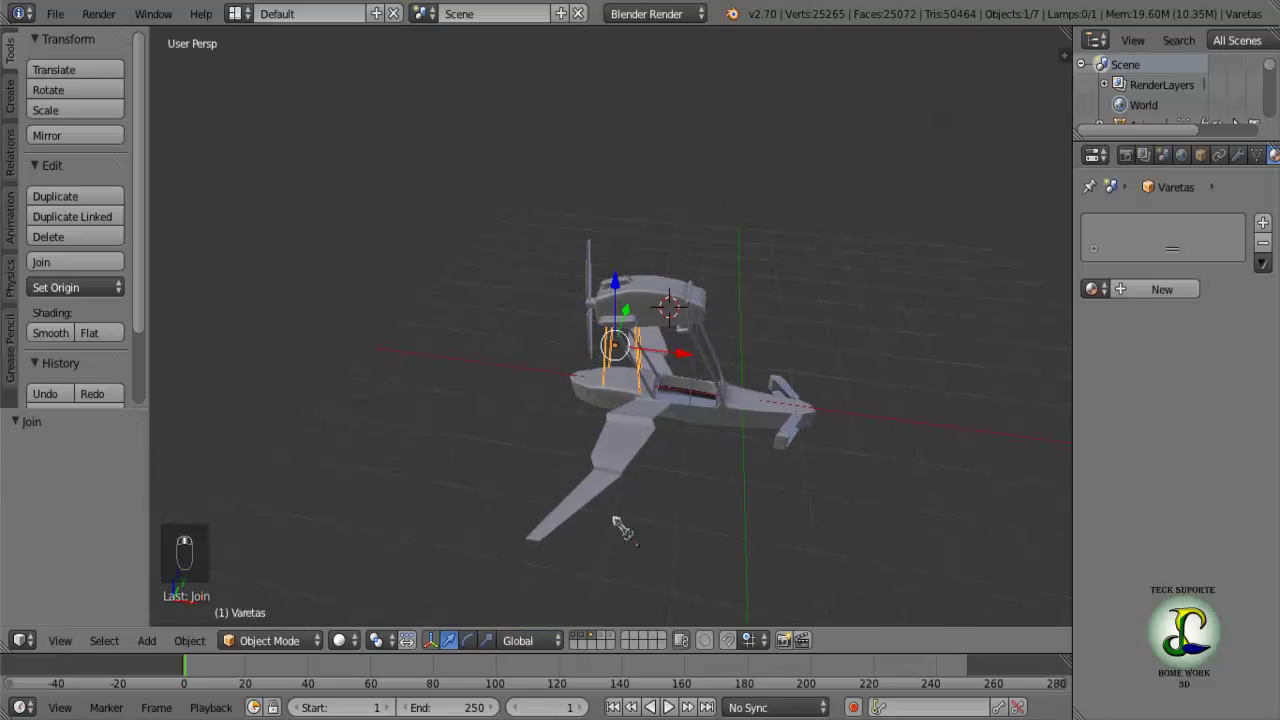
Leave Varetas and select the airplane body Aviao, viewed from the front.
key("Tab")
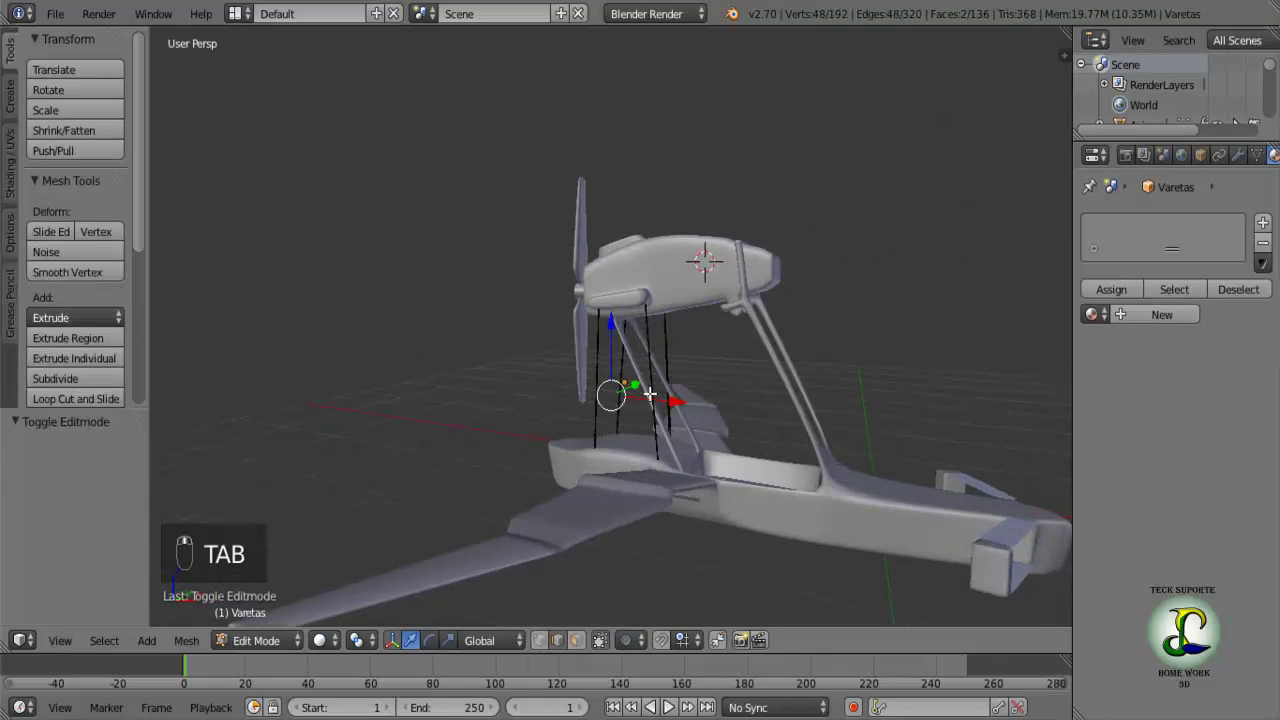
key("Tab")
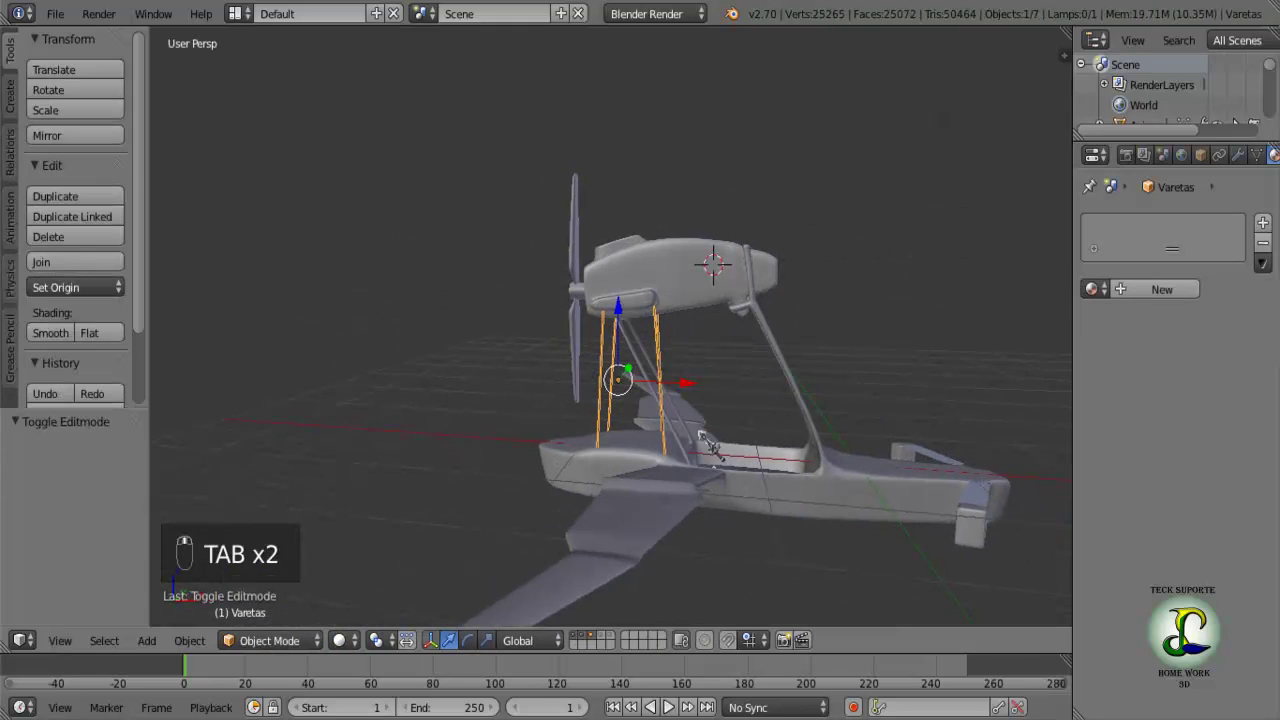
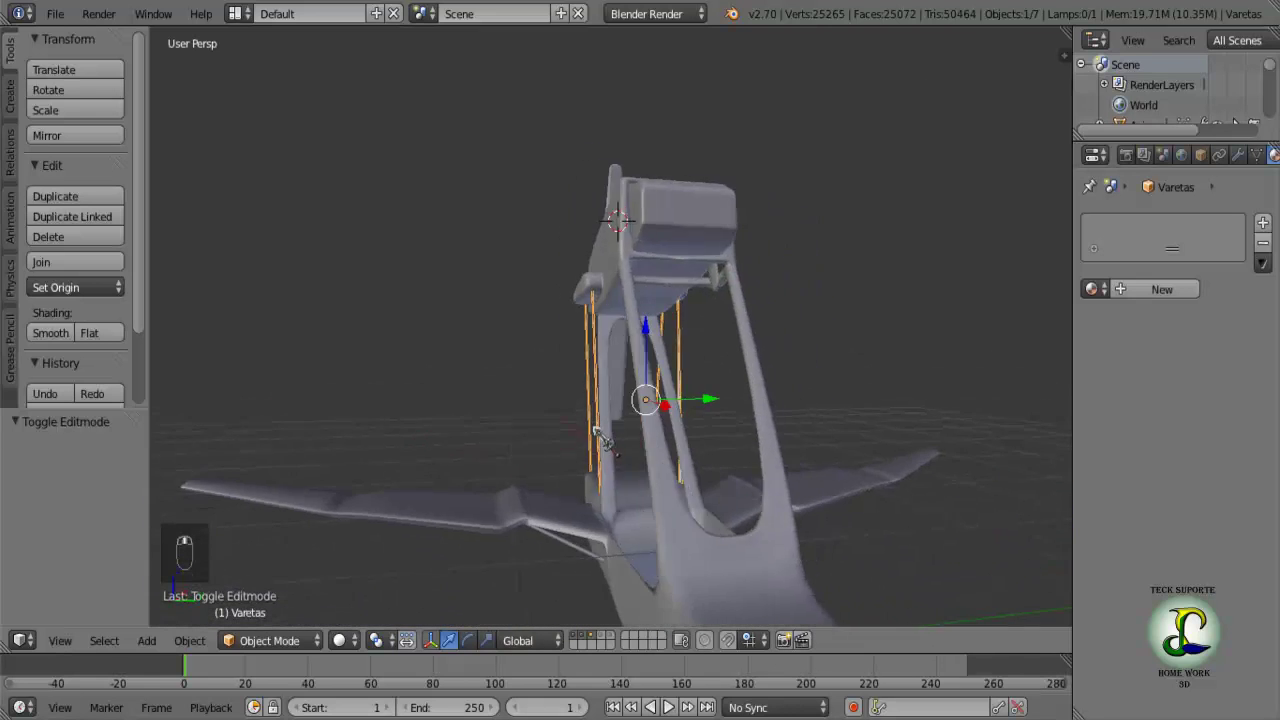
left_click_drag(600, 440, 564, 433)
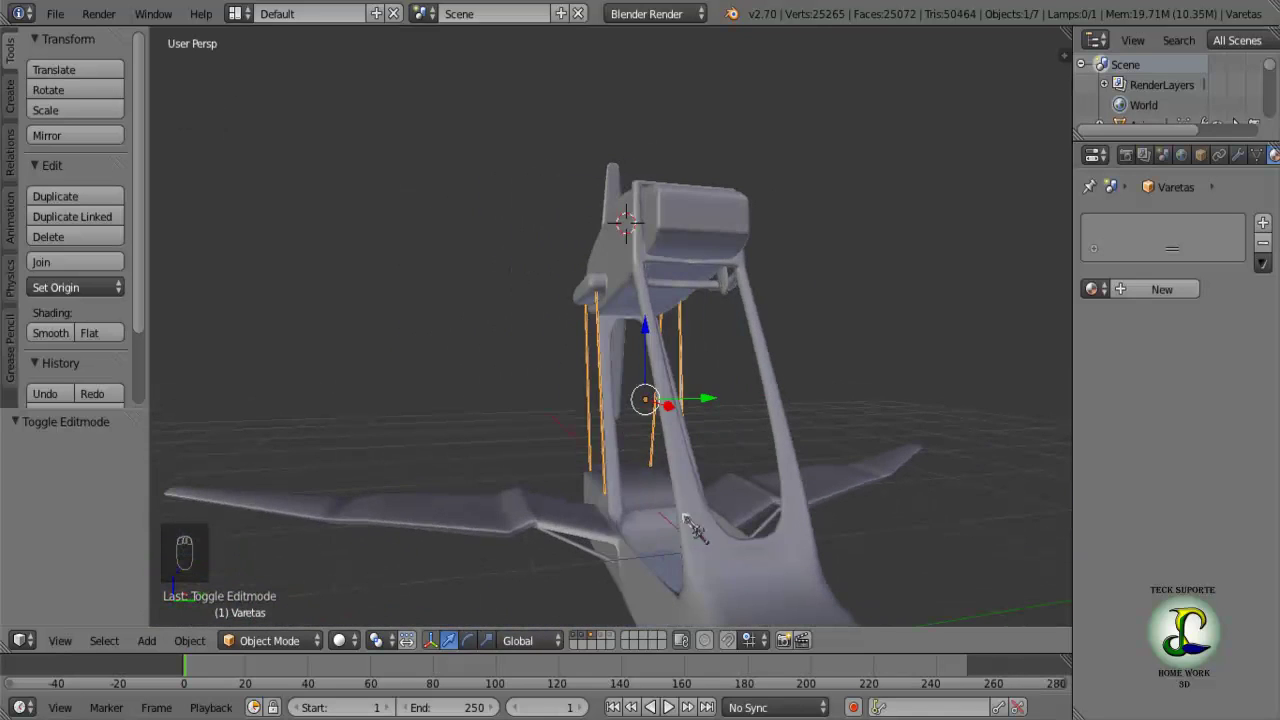
left_click_drag(725, 580, 703, 516)
Enter Aviao's Edit Mode and inspect the cockpit strut bases up close.
key("Tab")
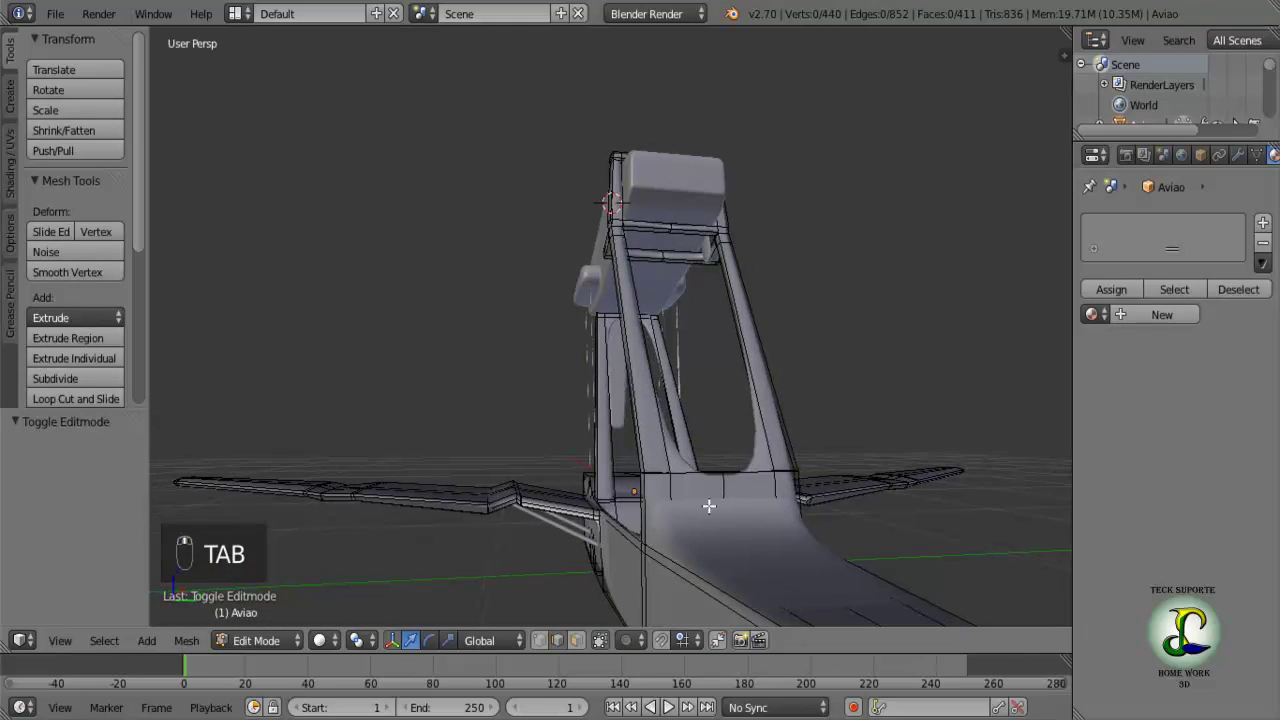
left_click_drag(688, 478, 685, 326)
left_click_drag(685, 326, 664, 342)
middle_click(664, 342)
left_click_drag(660, 353, 642, 431)
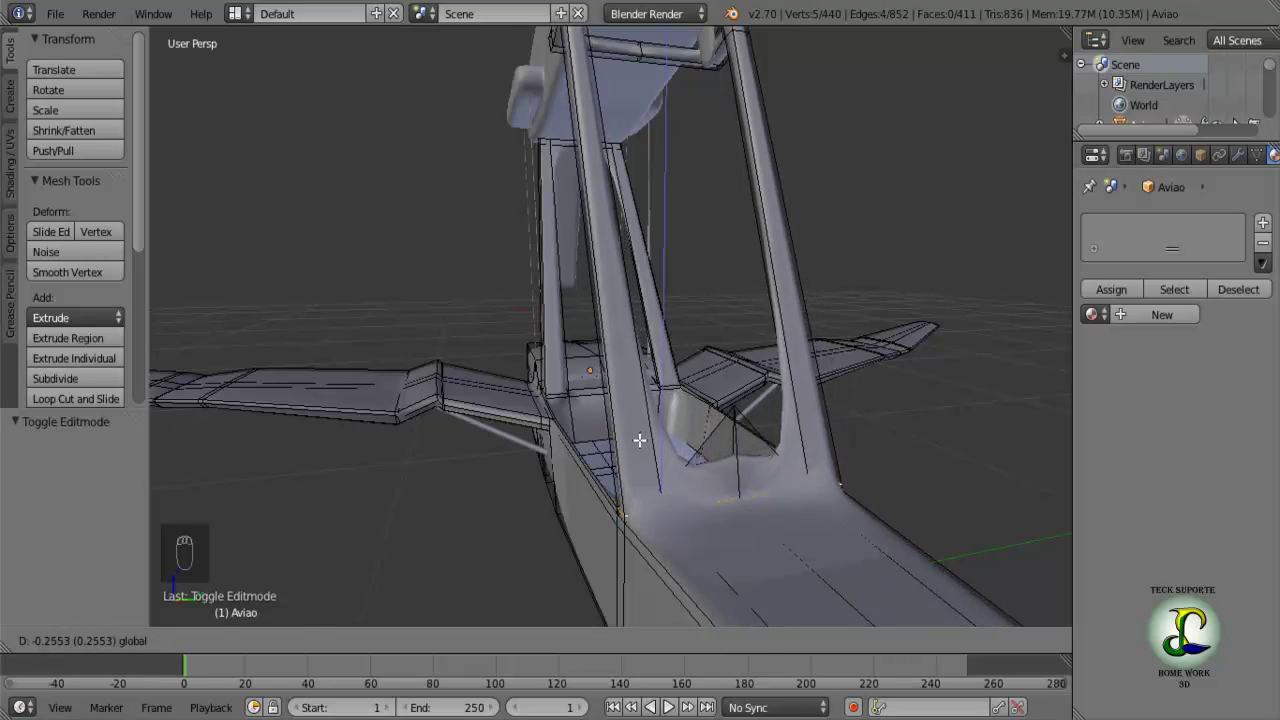
left_click_drag(681, 430, 664, 430)
key("ctrl+z")
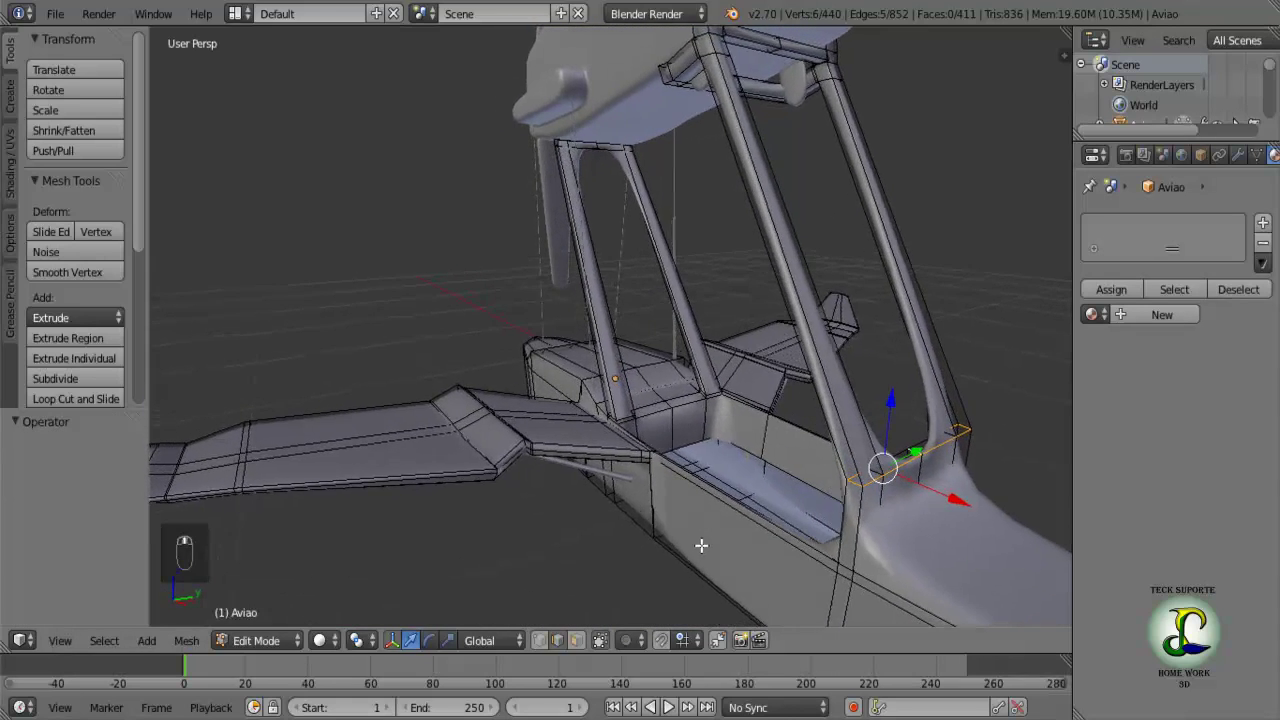
Lower the rear strut's base edge along Z and add an edge loop across the fuselage near it.
left_click(683, 537)
left_click_drag(629, 371, 612, 462)
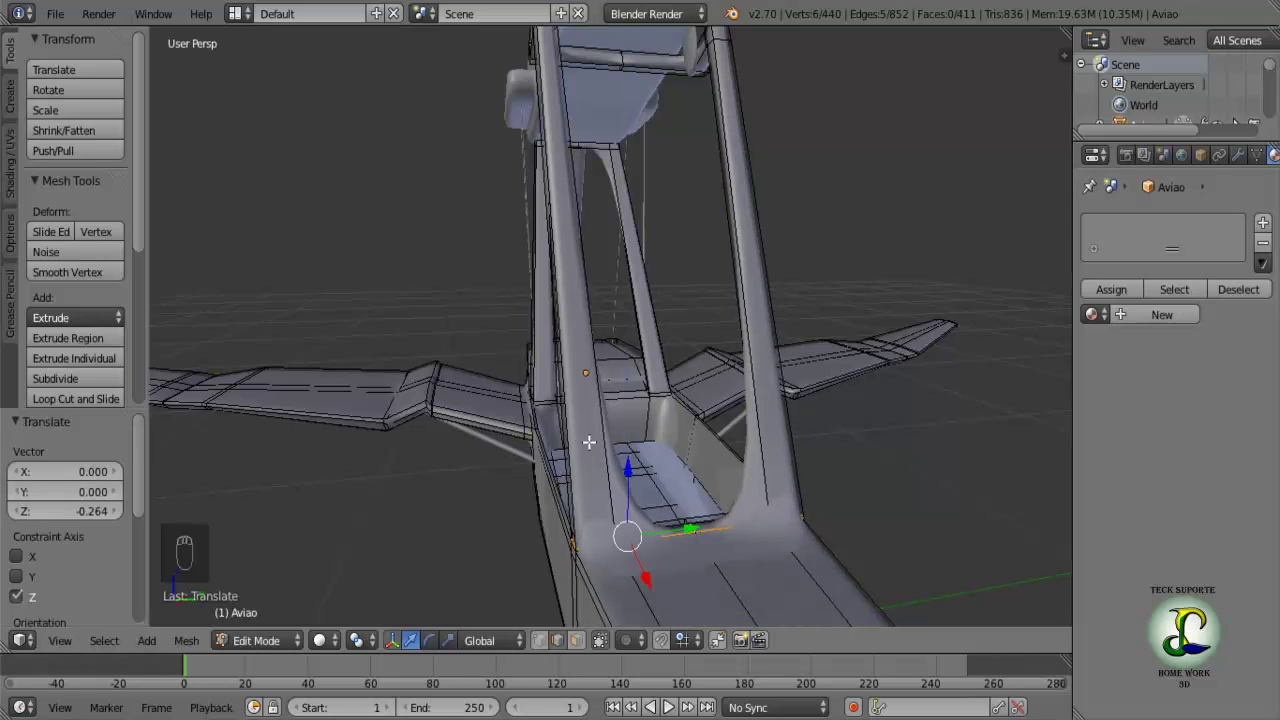
key("ctrl+r")
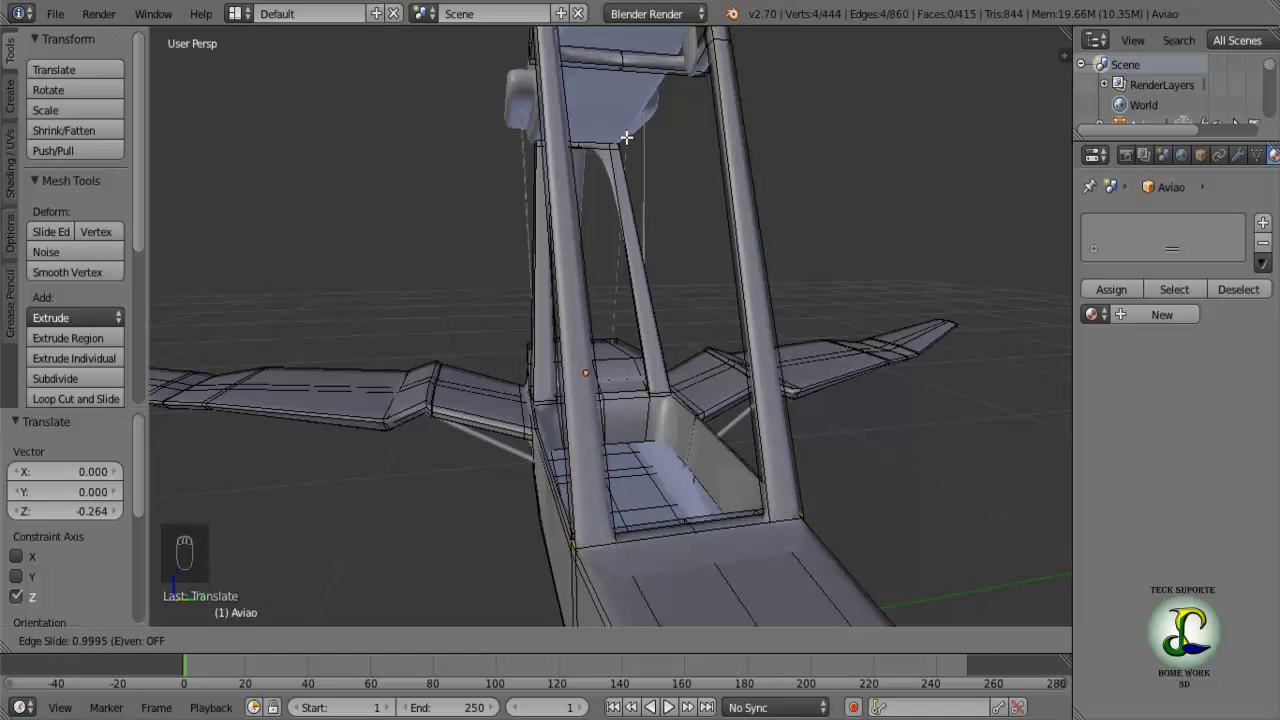
left_click_drag(627, 124, 602, 111)
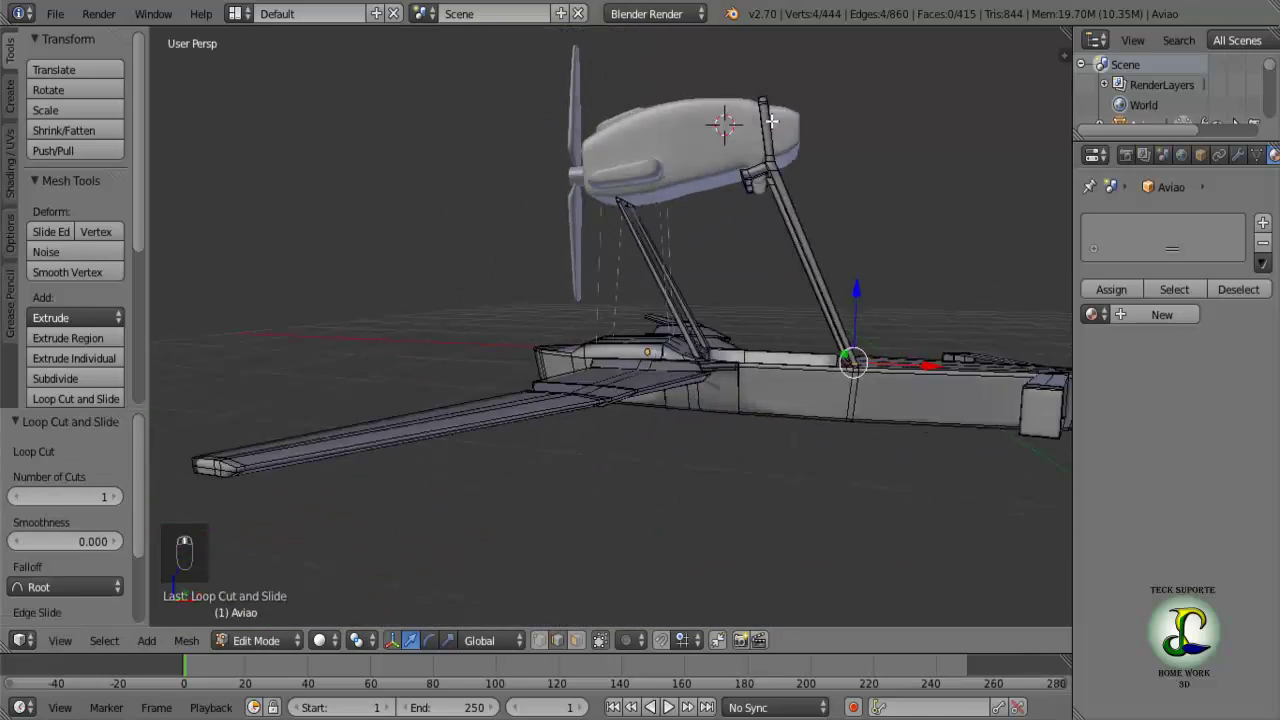
middle_click(658, 169)
left_click_drag(638, 227, 609, 246)
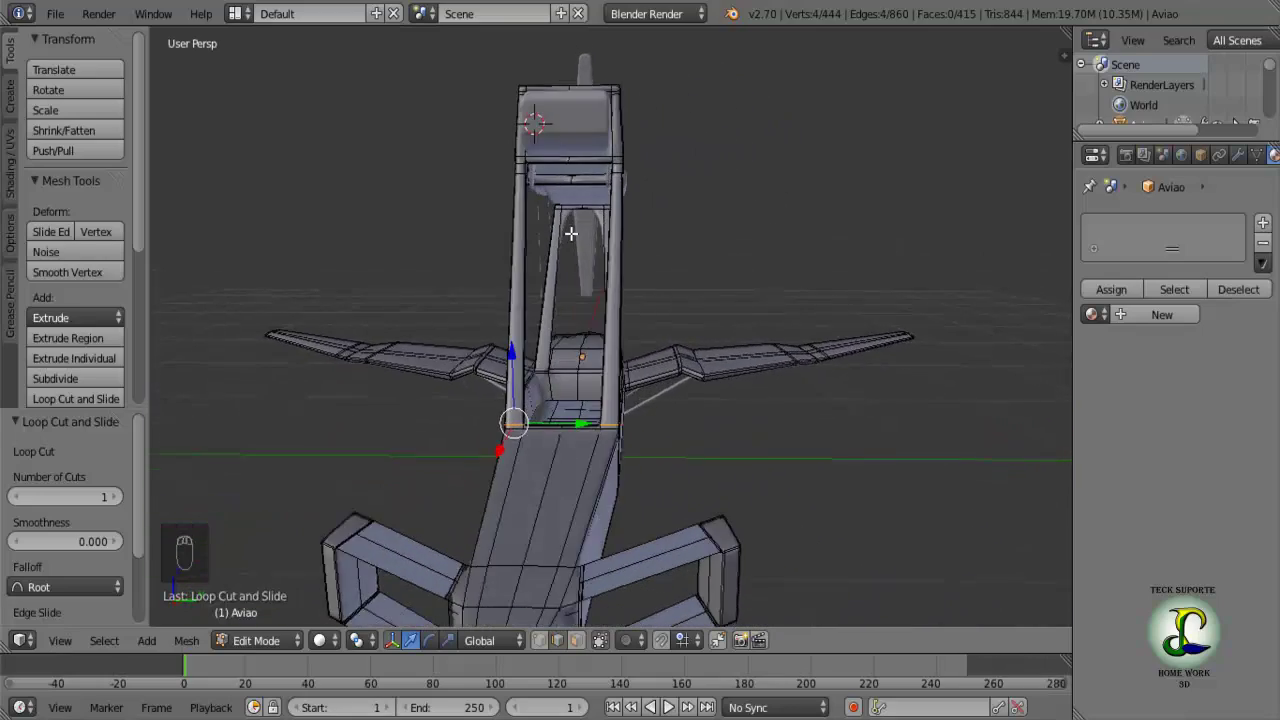
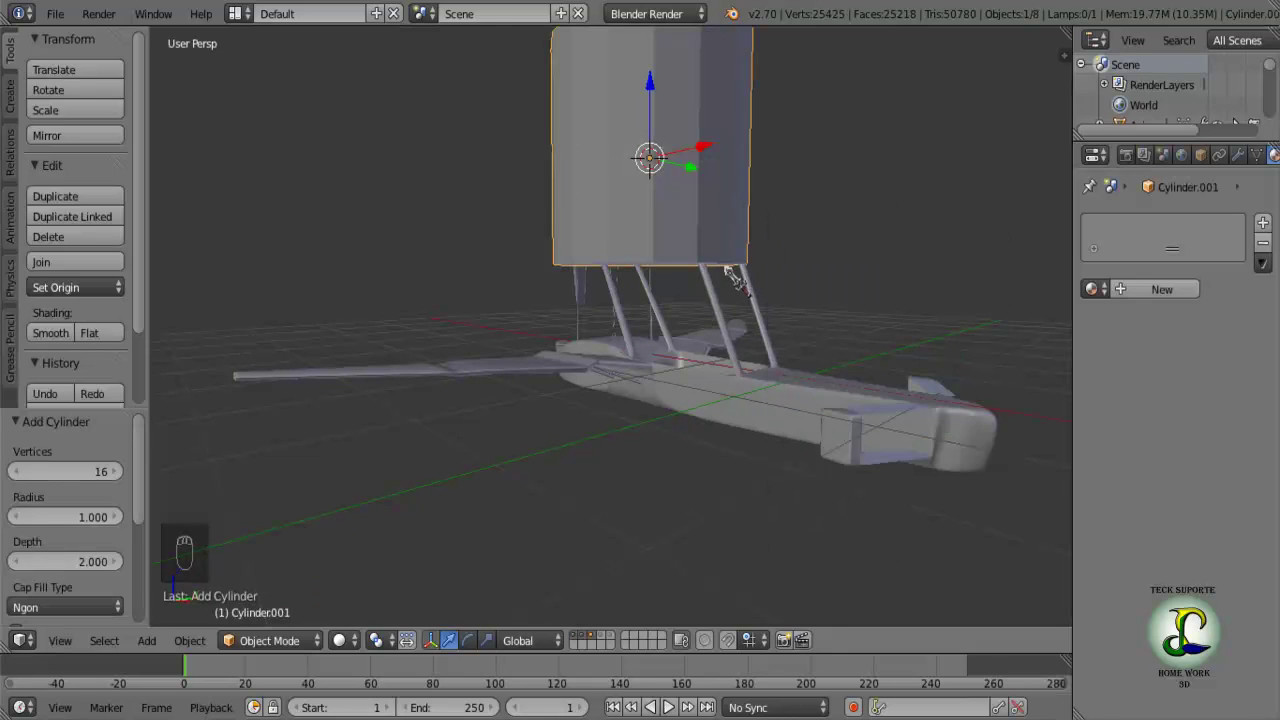
Scale the new cylinder thin and stretch it along Z into a long bracing rod.
key("s")
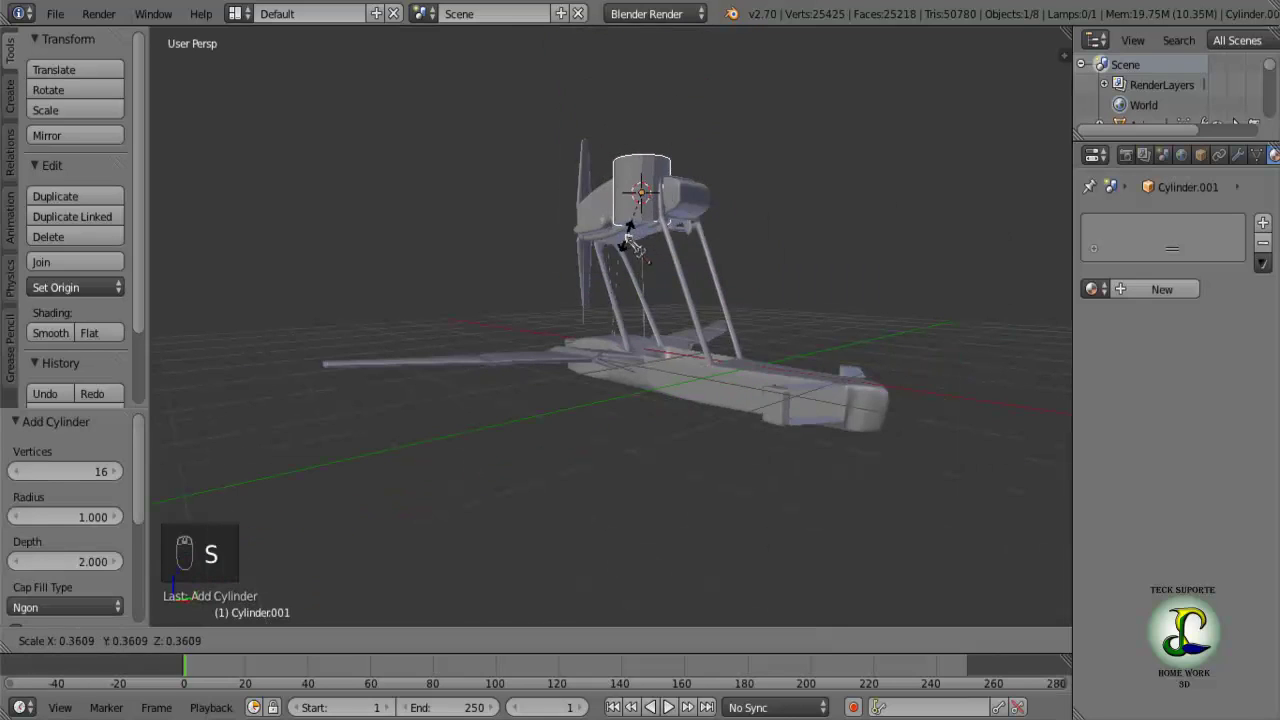
key("s")
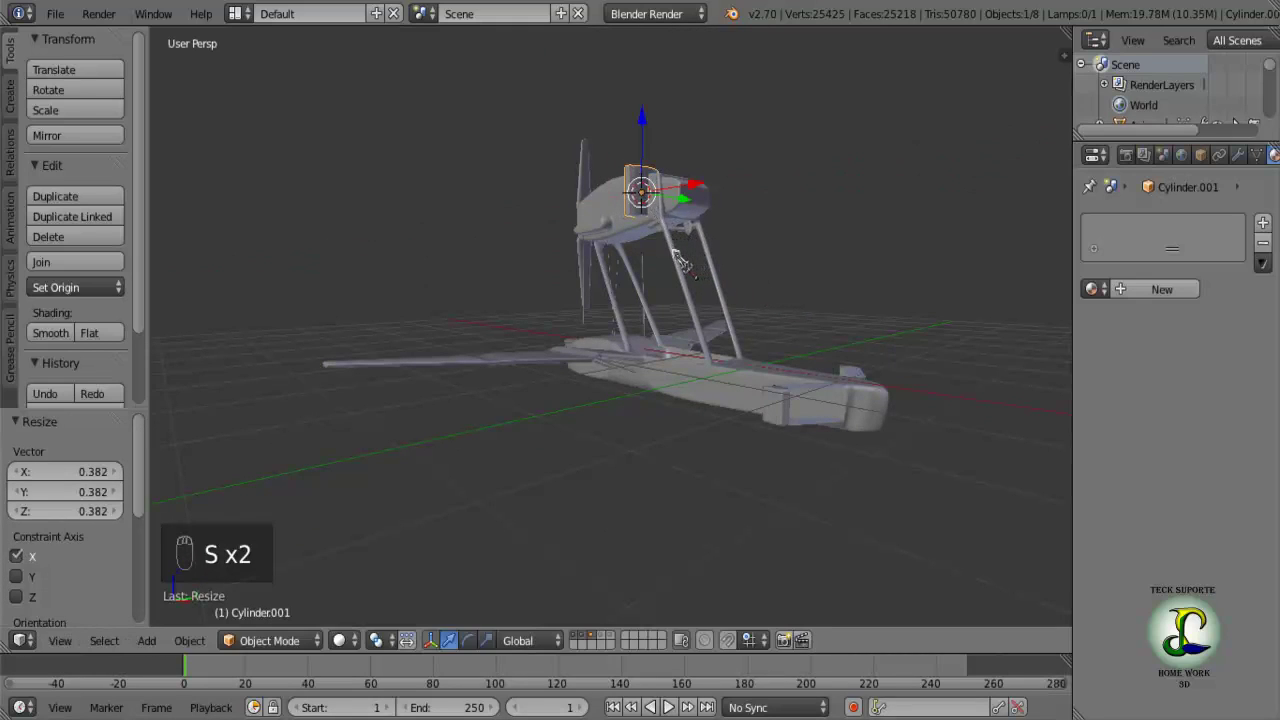
key("s")
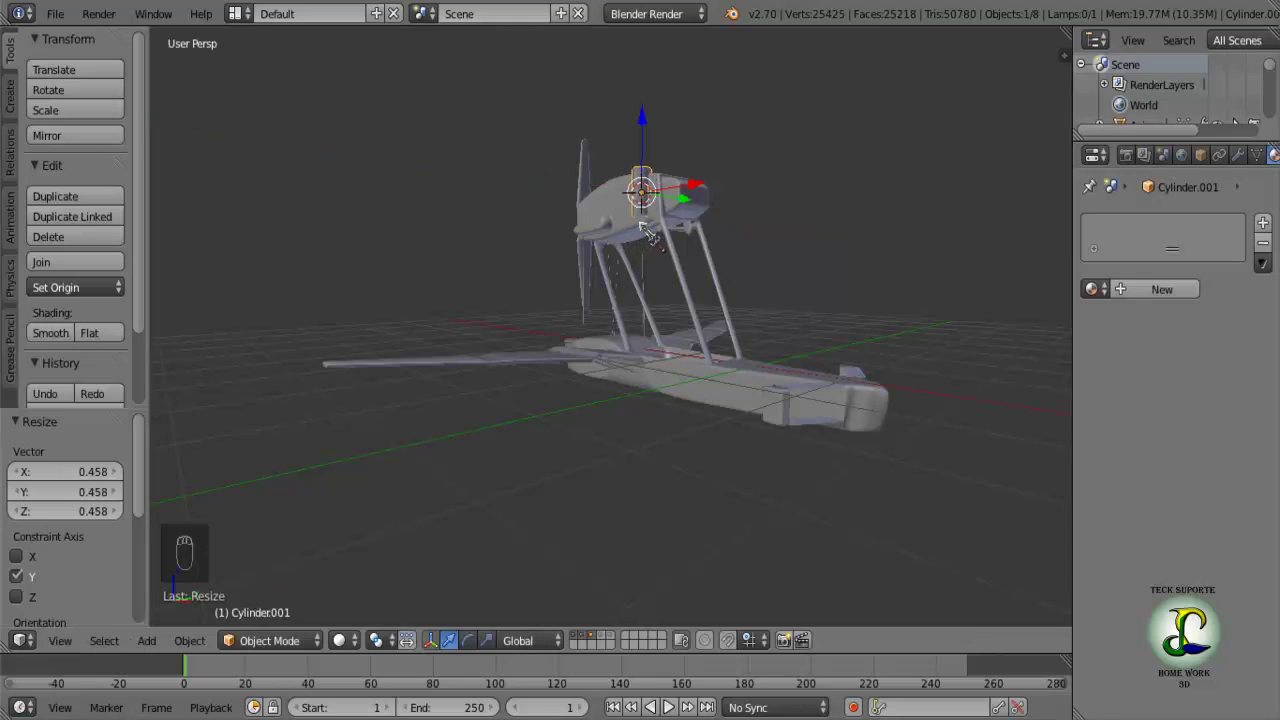
key("s")
key("s")
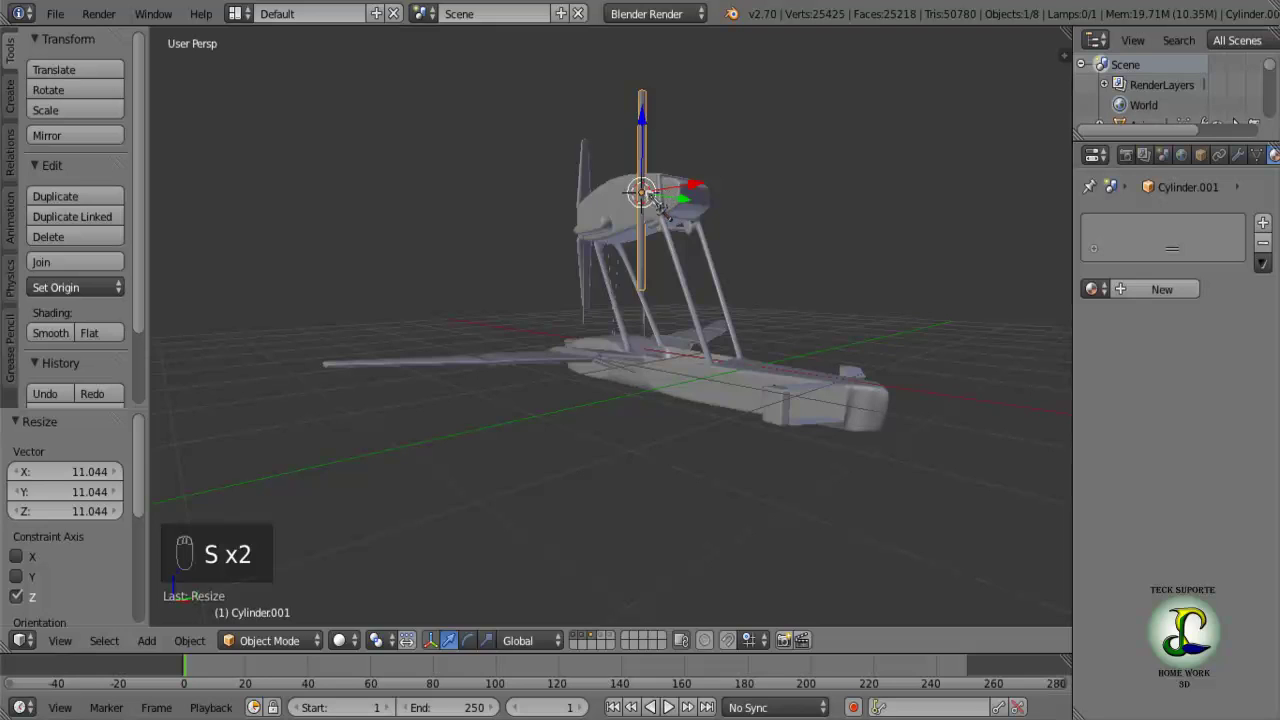
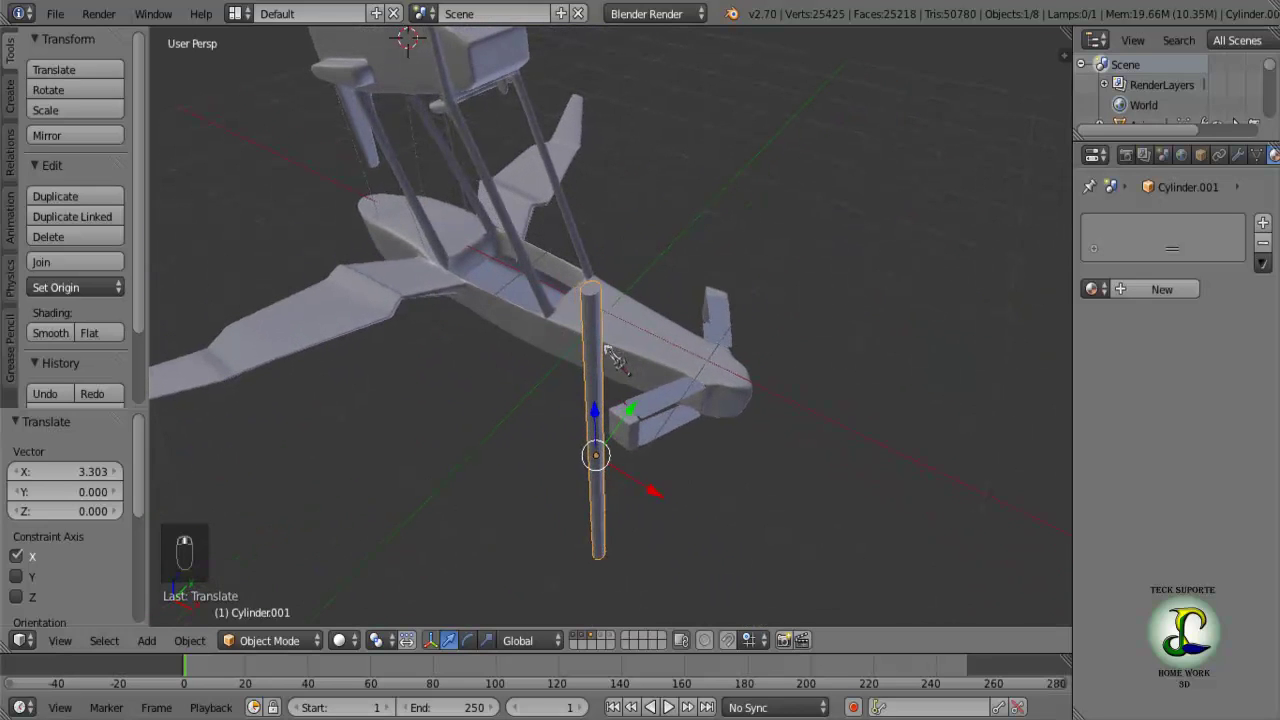
key("s")
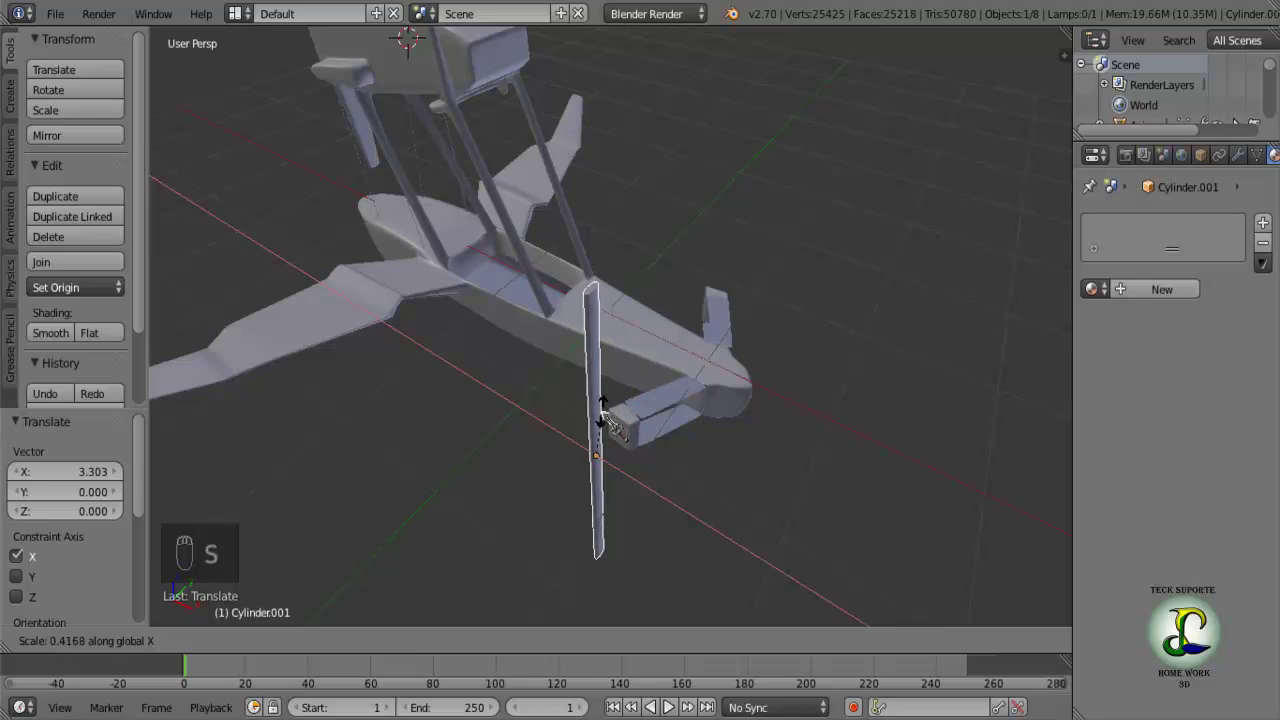
key("s")
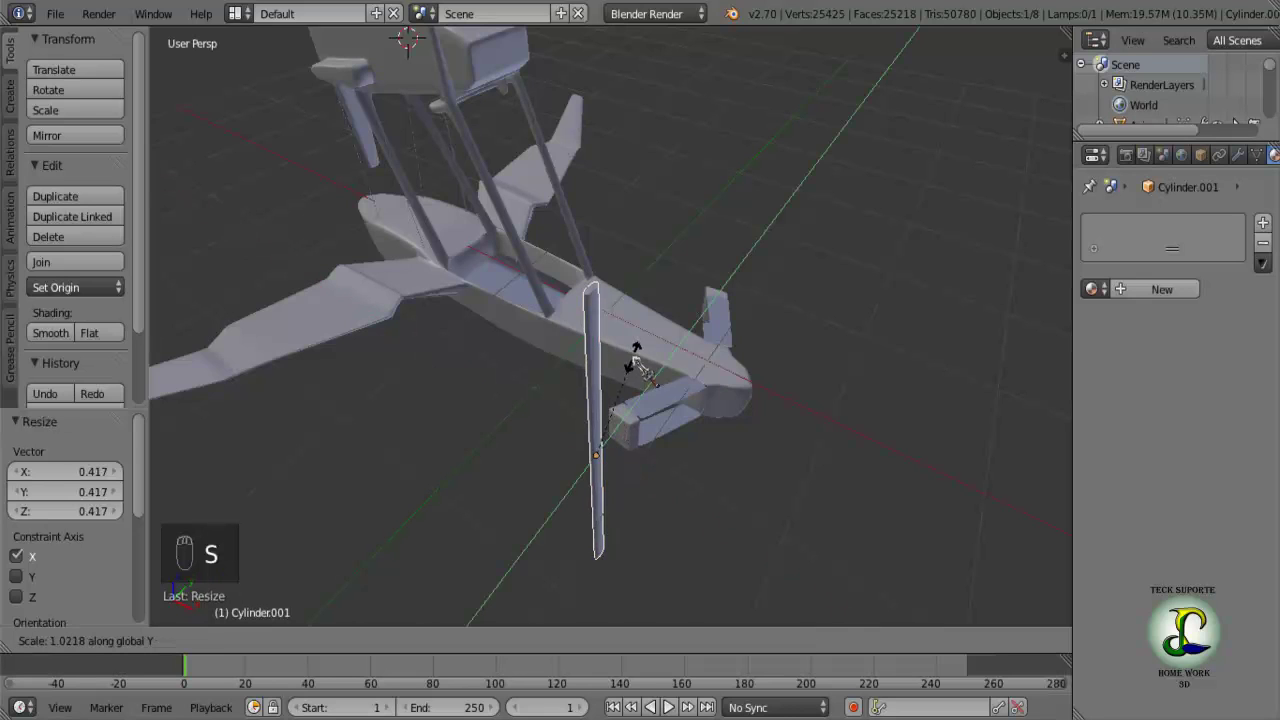
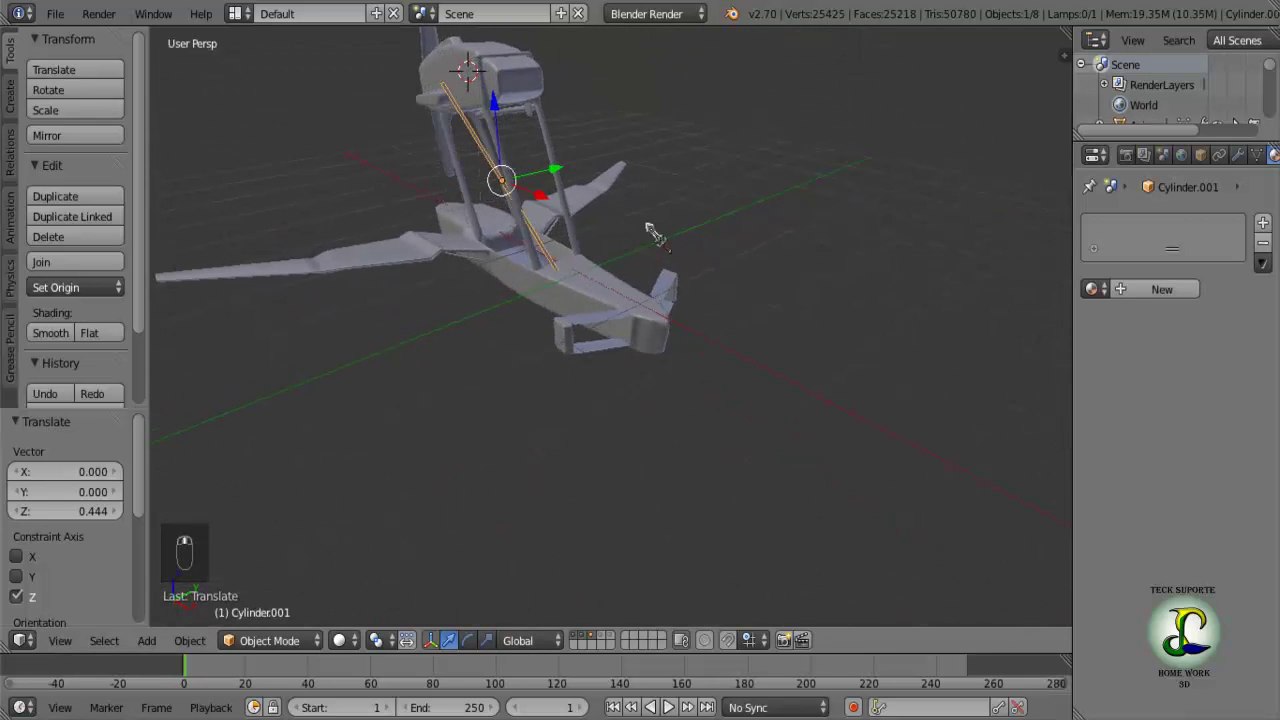
middle_click(630, 326)
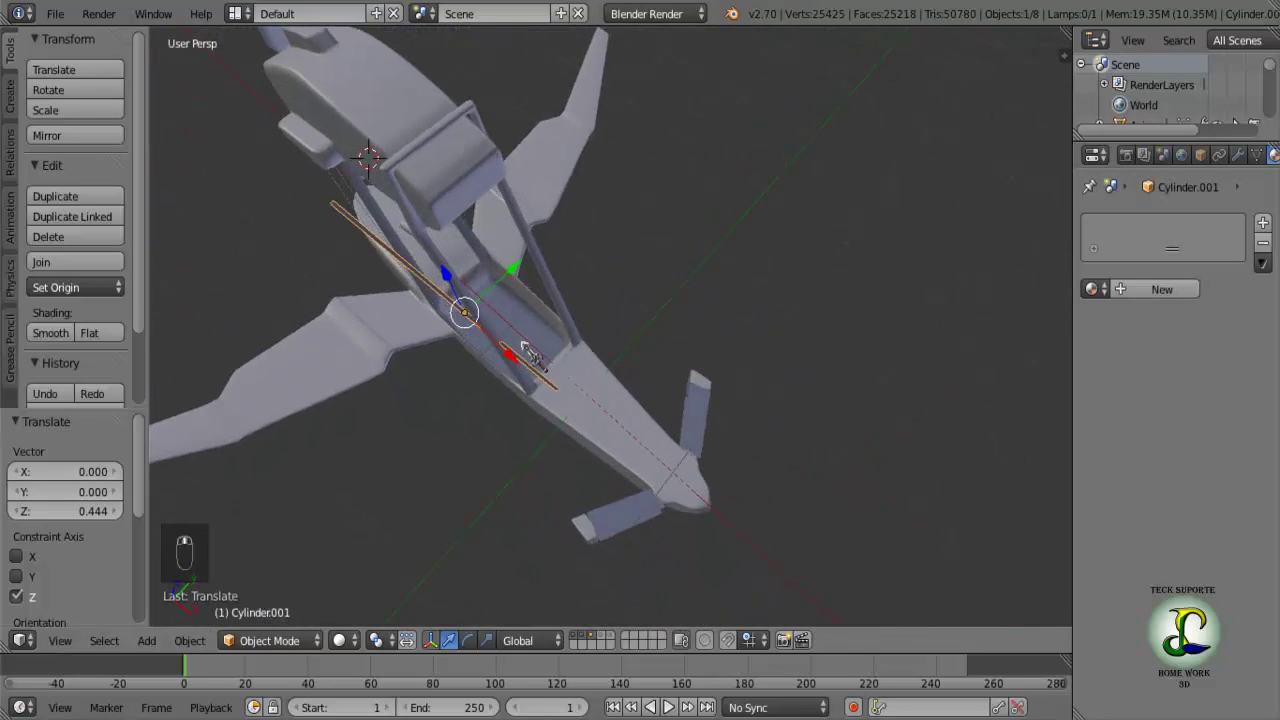
Duplicate the bracing rod as Cylinder.002 beside the original.
key("shift+d")
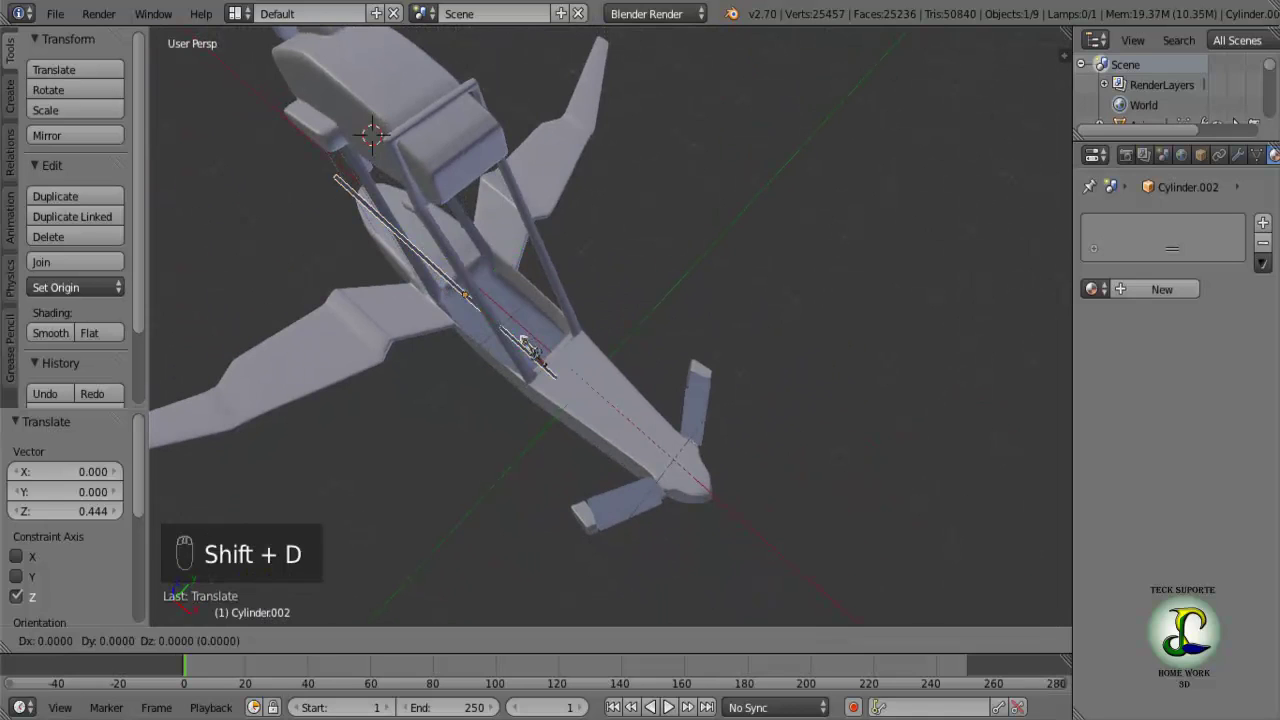
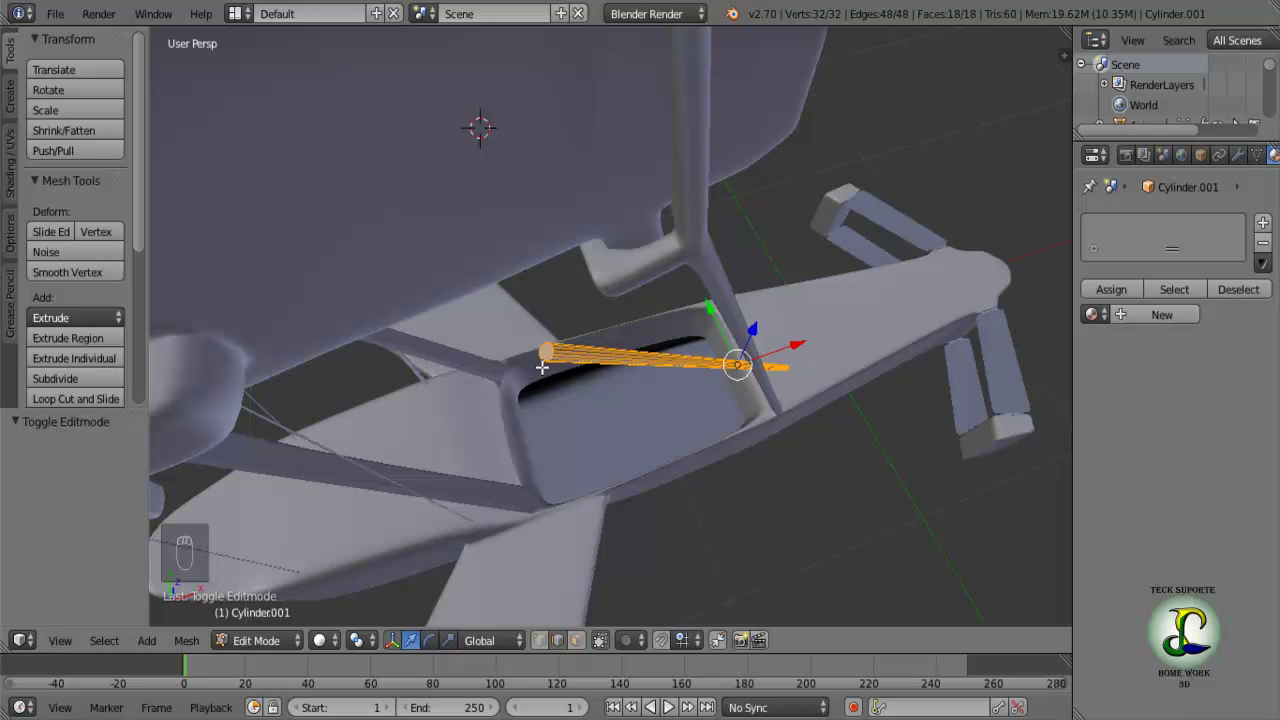
In wireframe, box-select one end of the rod and move it up toward the upper wing.
key("z")
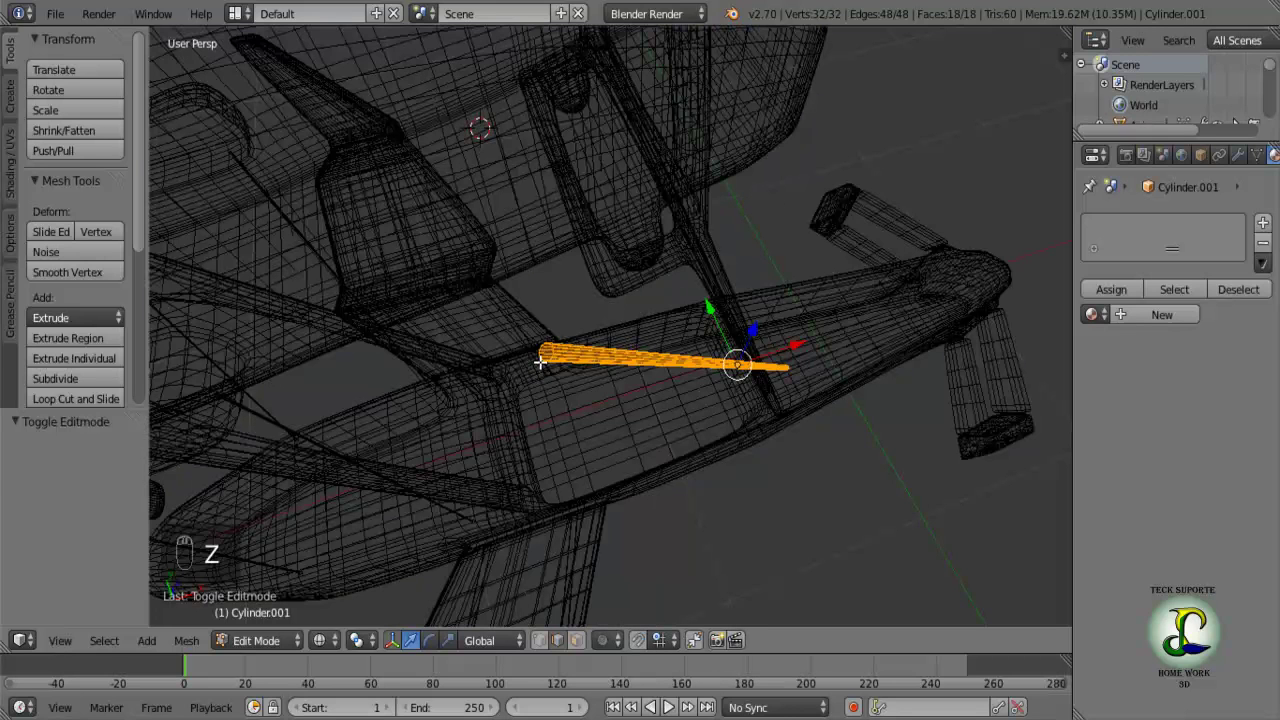
key("a")
key("b")
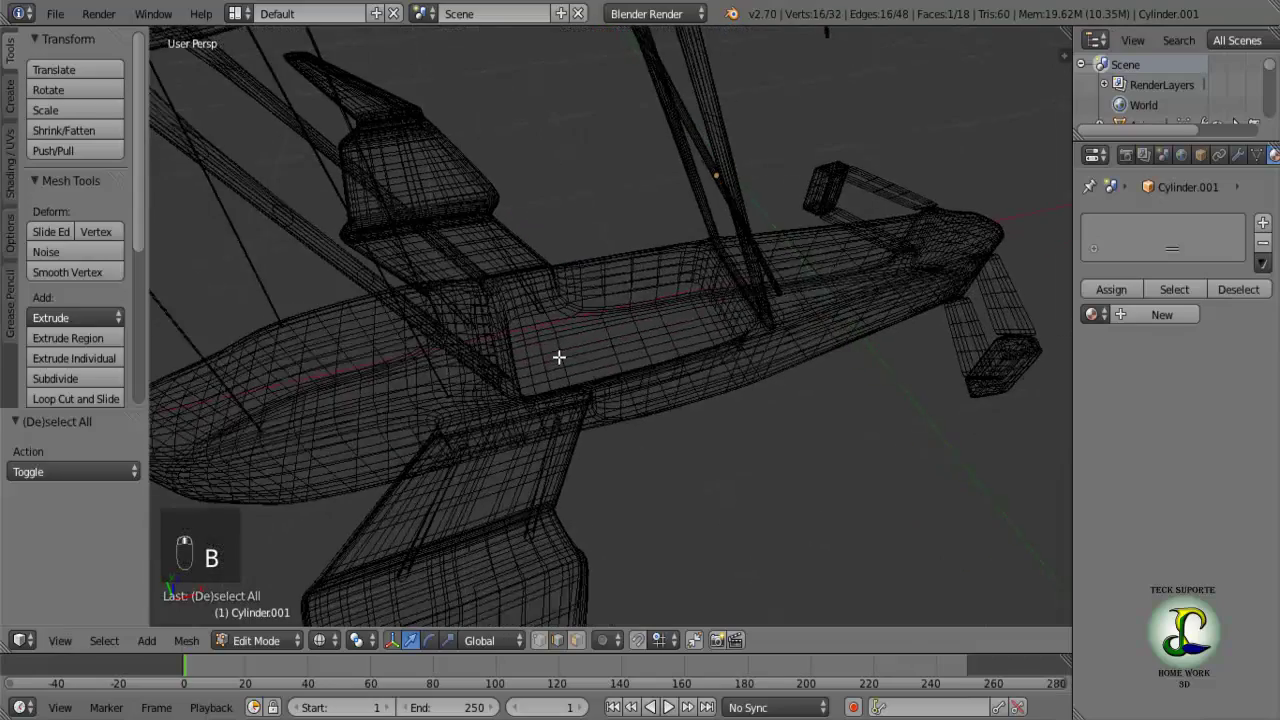
key("z")
left_click_drag(578, 377, 643, 164)
left_click_drag(643, 164, 527, 159)
middle_click(527, 159)
left_click_drag(518, 148, 458, 43)
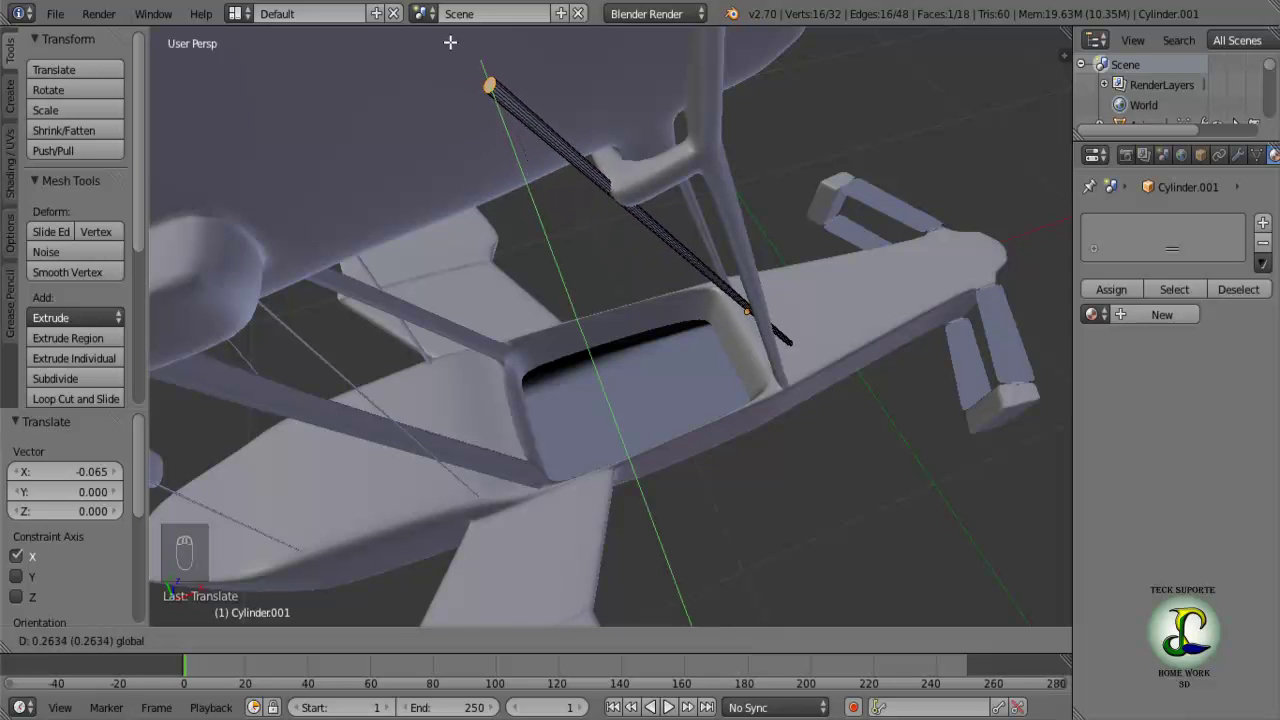
Shift the rod end along the fuselage and lower it onto the upper wing.
middle_click(436, 290)
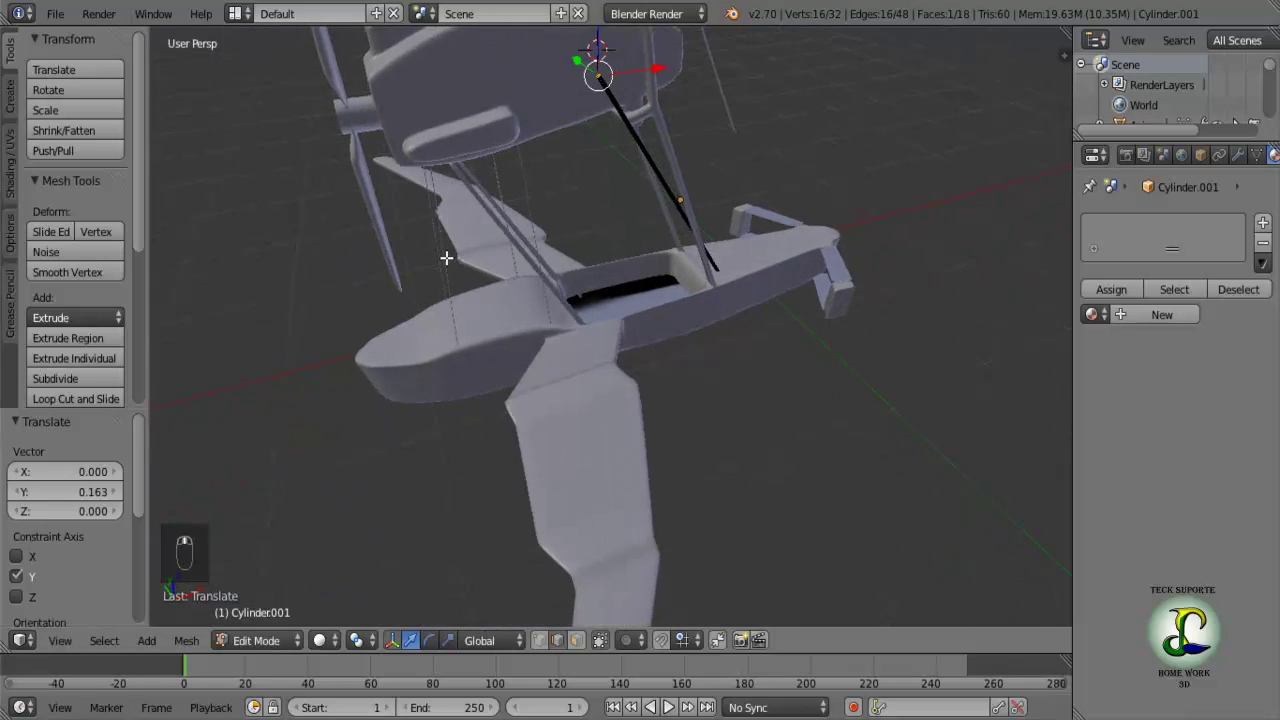
left_click_drag(688, 128, 567, 268)
middle_click(567, 268)
middle_click(540, 123)
left_click(545, 145)
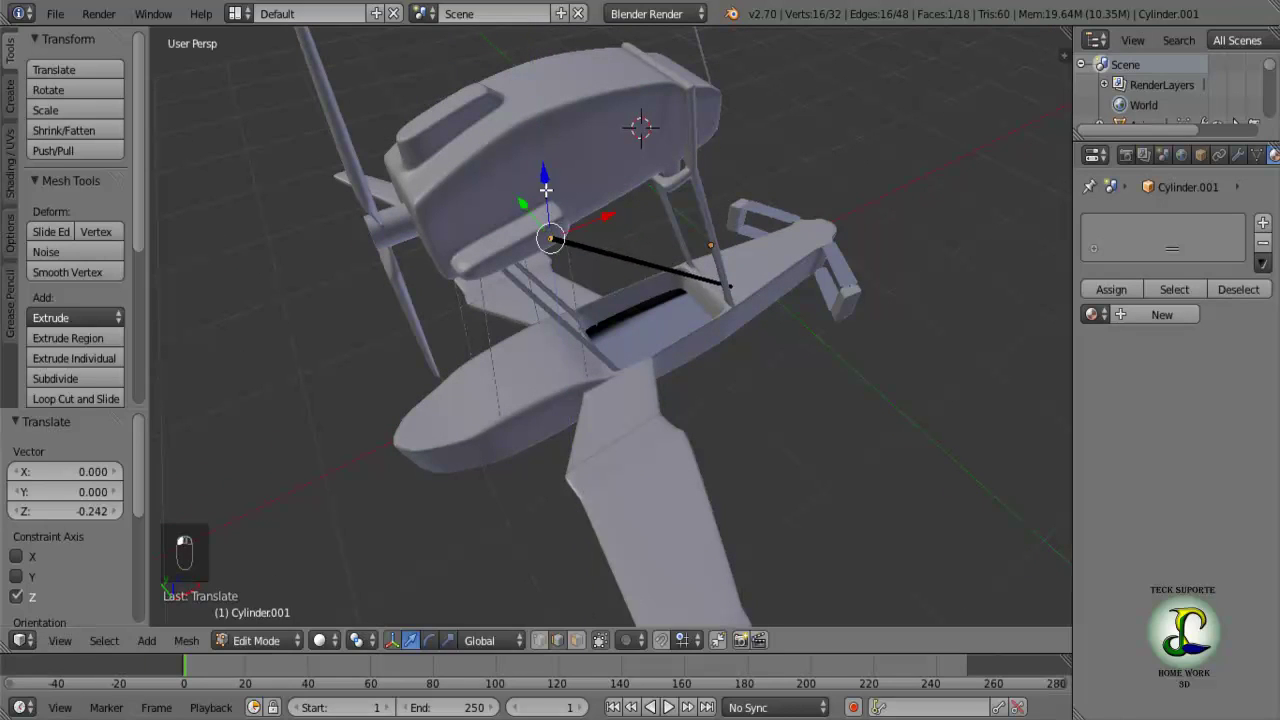
left_click_drag(527, 196, 605, 278)
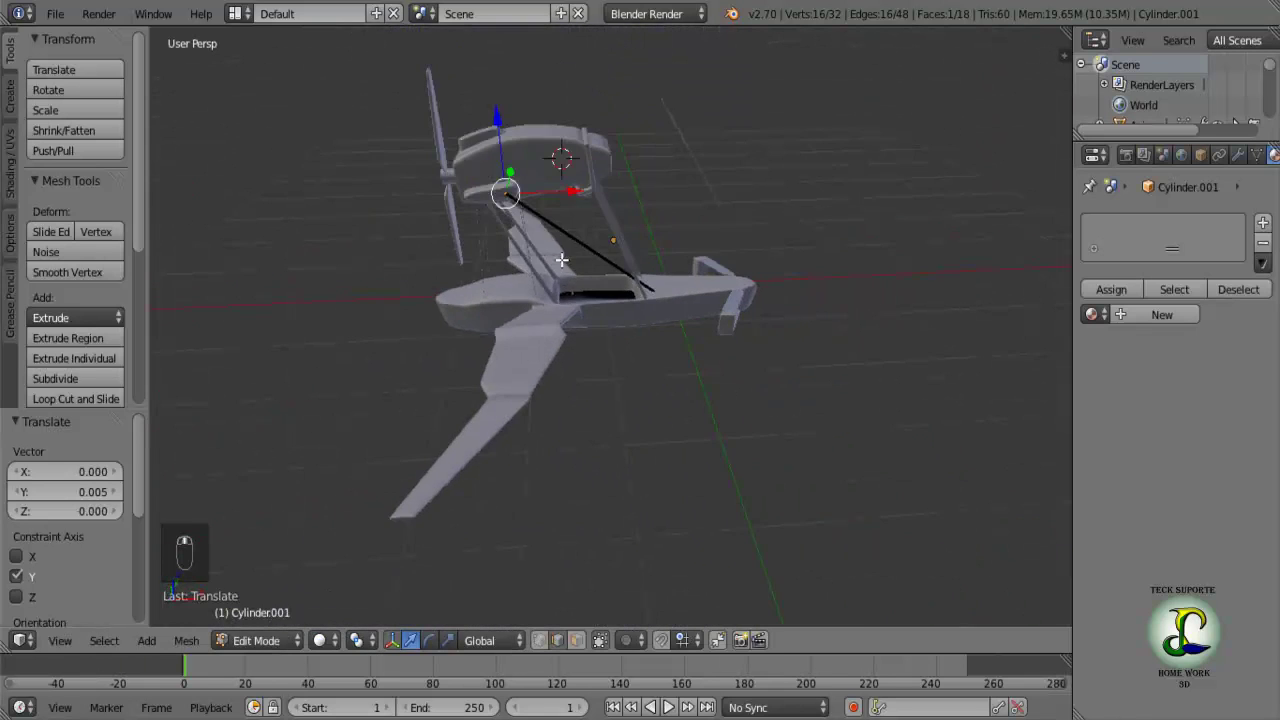
middle_click(605, 155)
left_click_drag(673, 229, 640, 194)
Nudge the rod end about 0.1 along X so it slants from the nacelle to the fuselage.
left_click_drag(651, 190, 723, 273)
left_click_drag(723, 273, 695, 273)
middle_click(644, 329)
left_click_drag(597, 274, 673, 256)
left_click_drag(673, 256, 658, 269)
left_click_drag(658, 269, 577, 355)
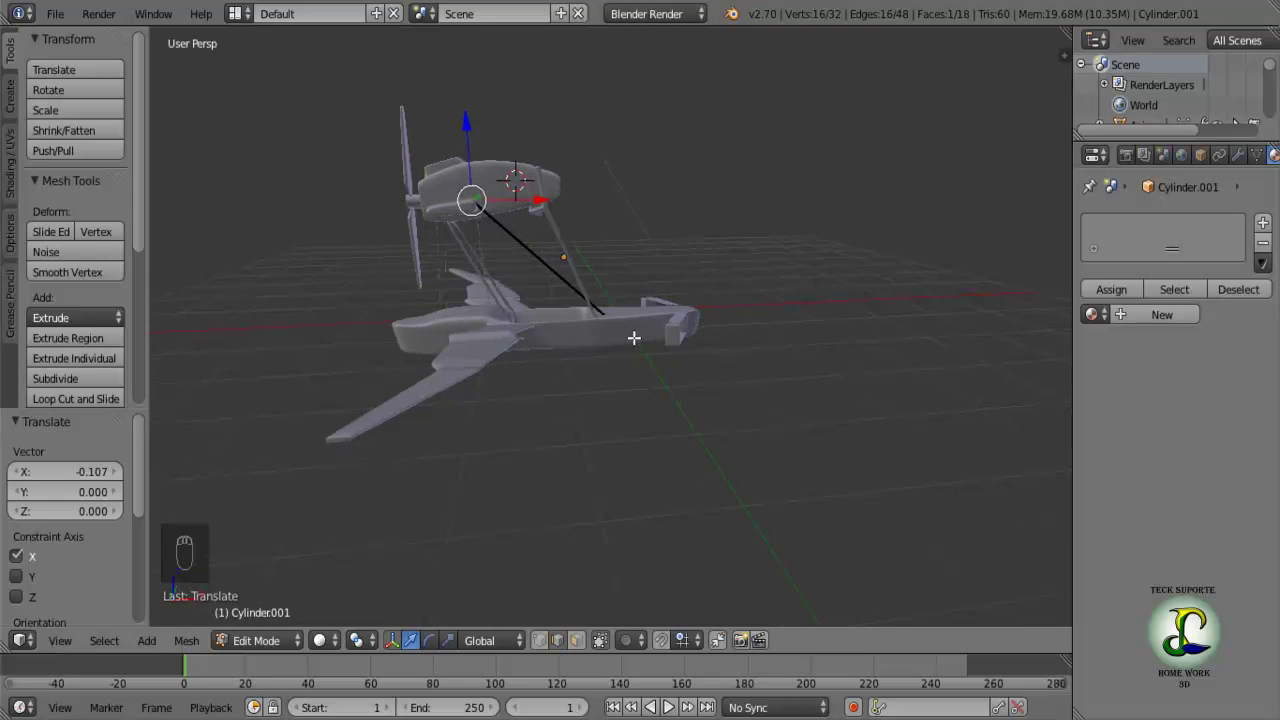
left_click_drag(634, 331, 579, 358)
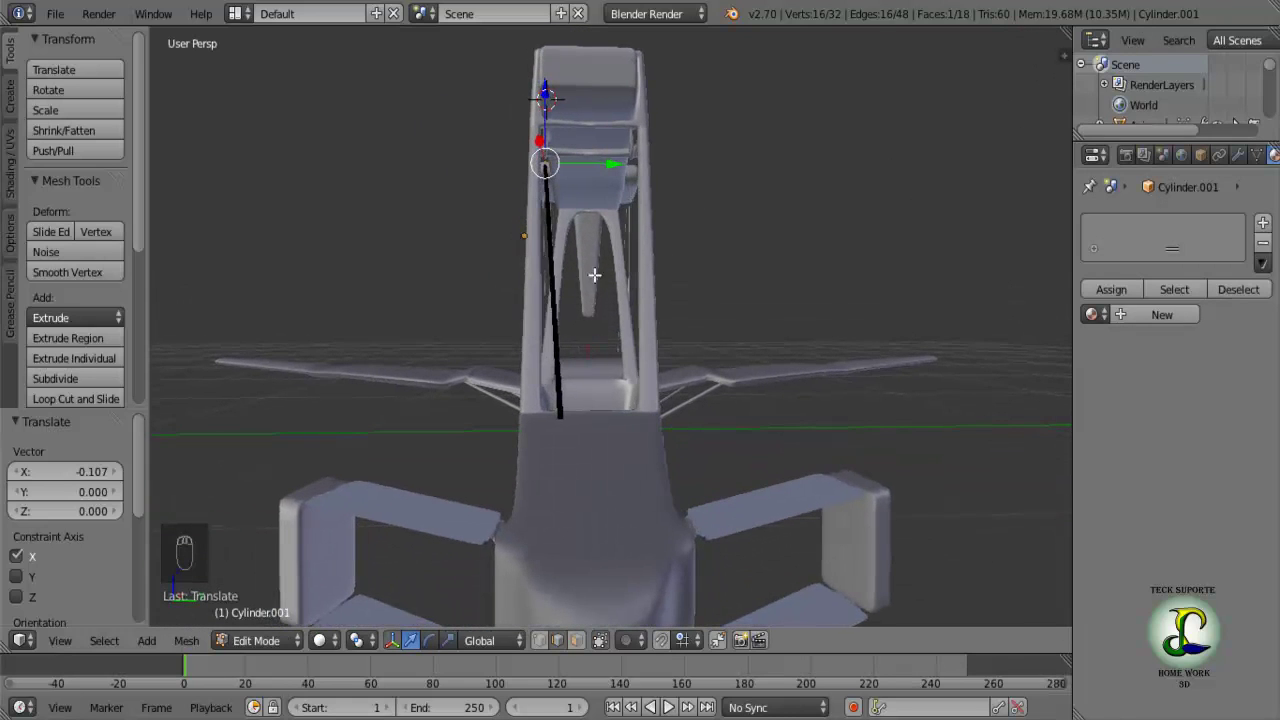
Fine-tune the rod end's height and check the result from the front view.
key("Tab")
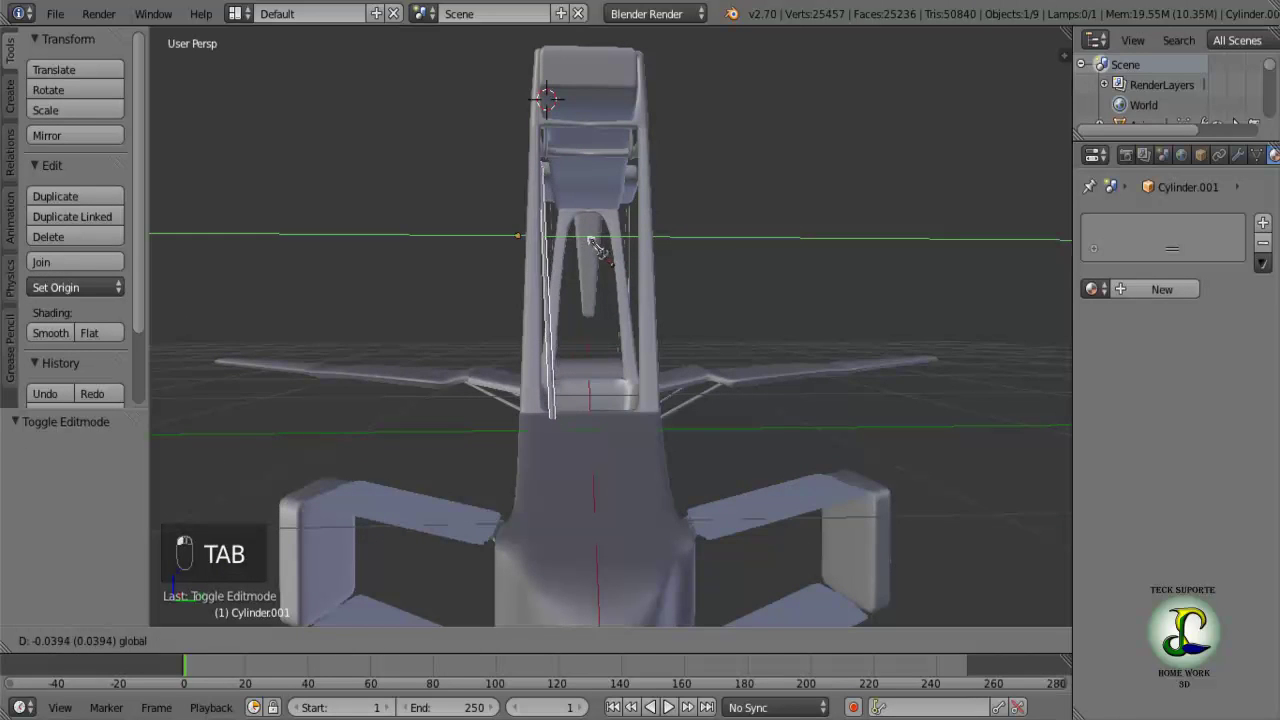
left_click_drag(606, 245, 583, 121)
key("Tab")
left_click_drag(581, 123, 617, 356)
middle_click(617, 356)
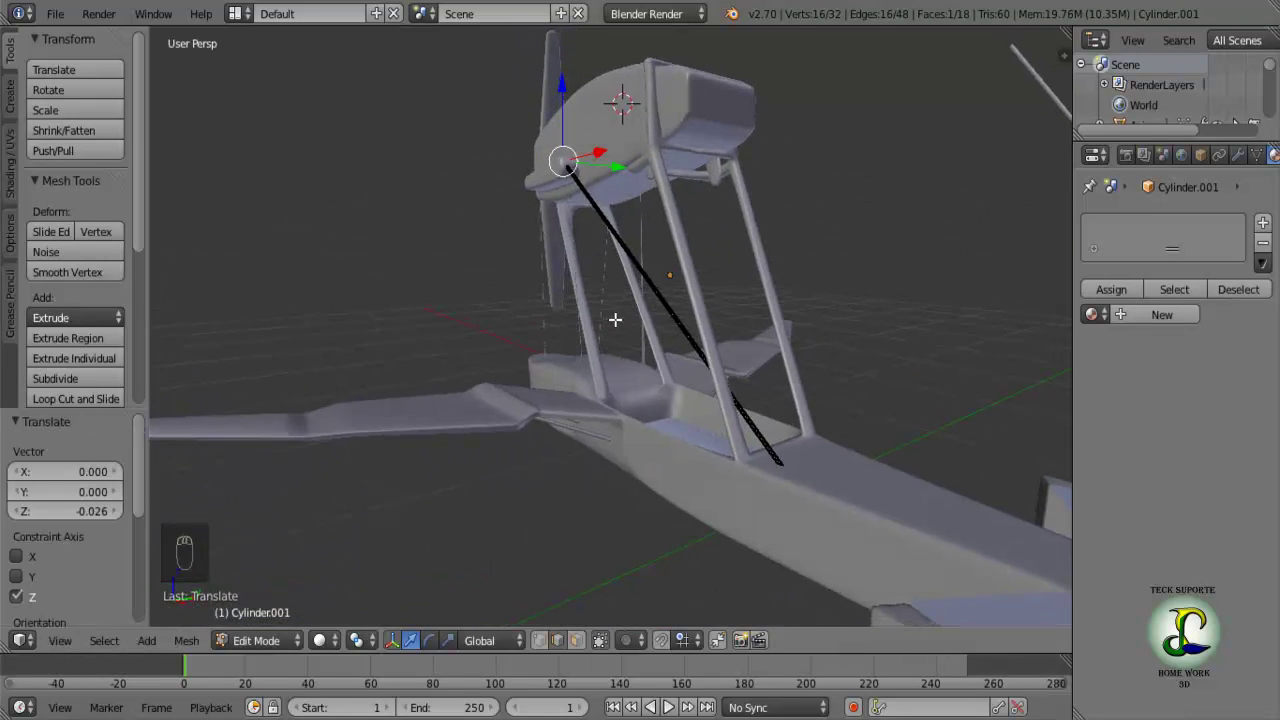
middle_click(616, 313)
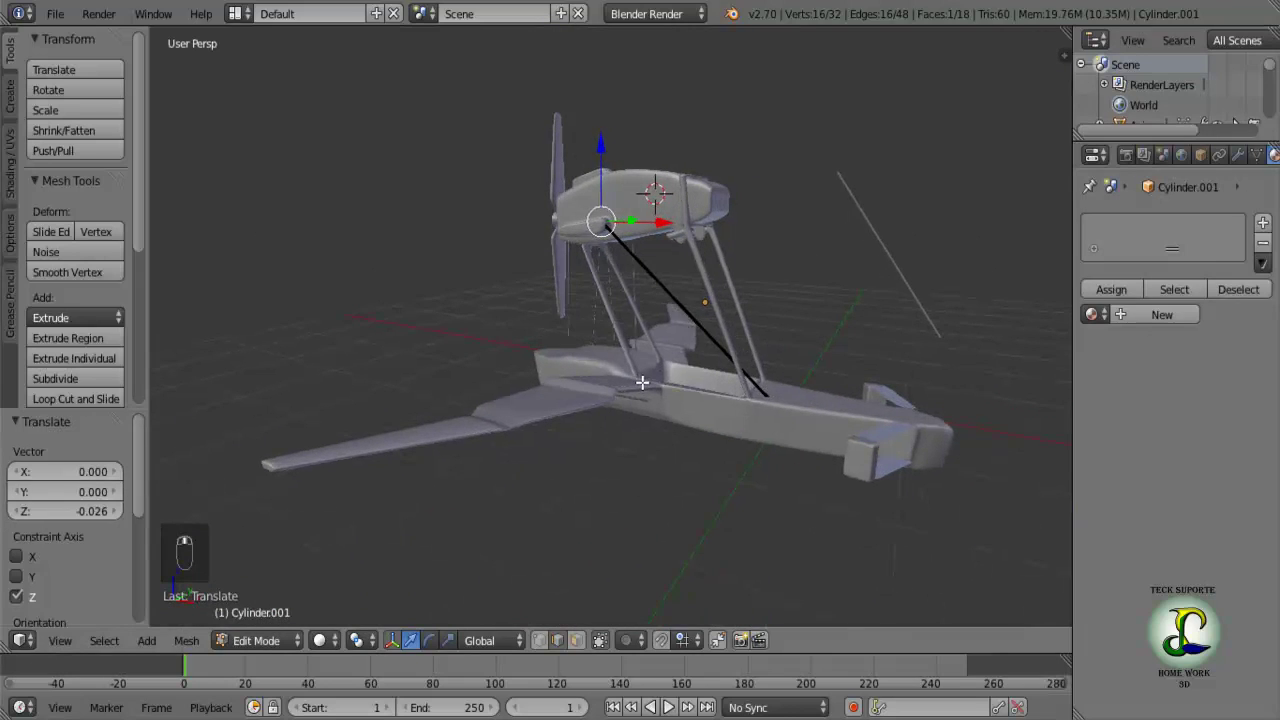
key("Tab")
key("Tab")
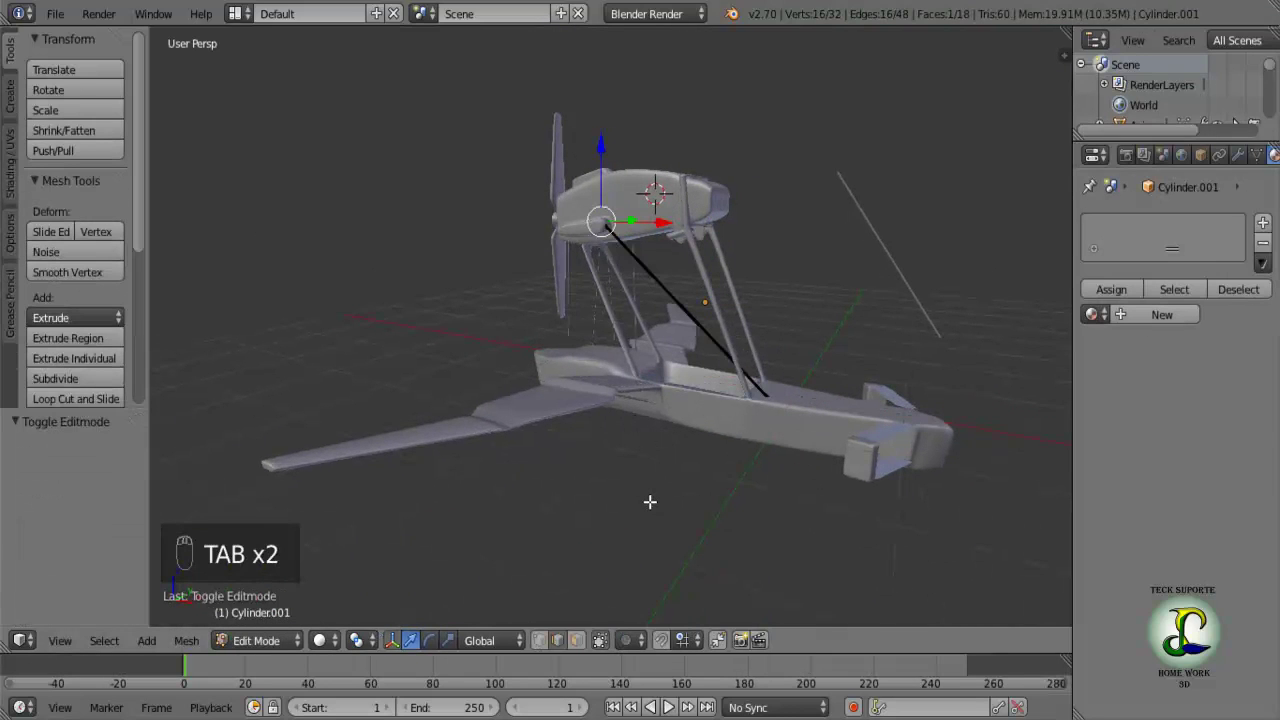
key("KP_1")
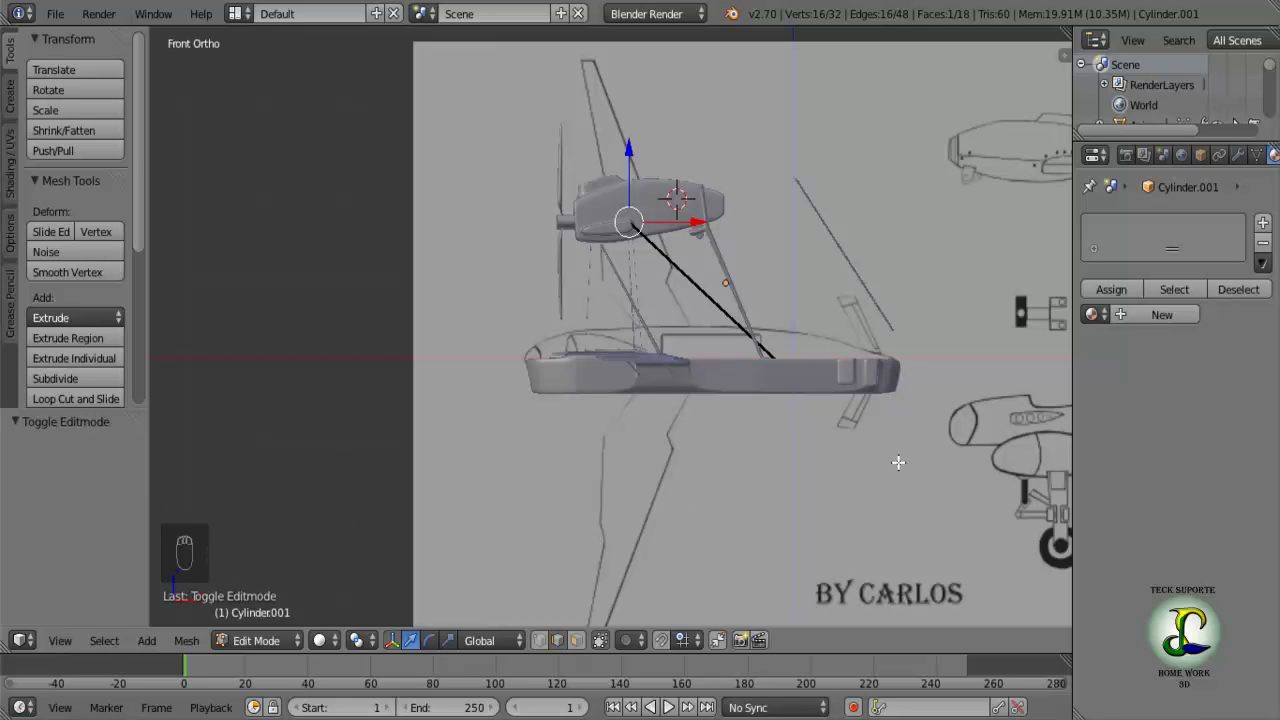
left_click_drag(893, 462, 566, 446)
Duplicate the rod as Cylinder.002, move it across under the nacelle and start tilting it about 17 degrees.
key("Tab")
right_click(316, 322)
middle_click(370, 298)
key("g")
left_click_drag(503, 388, 844, 328)
left_click_drag(844, 328, 618, 354)
left_click_drag(569, 220, 671, 386)
left_click_drag(671, 386, 693, 355)
key("r")
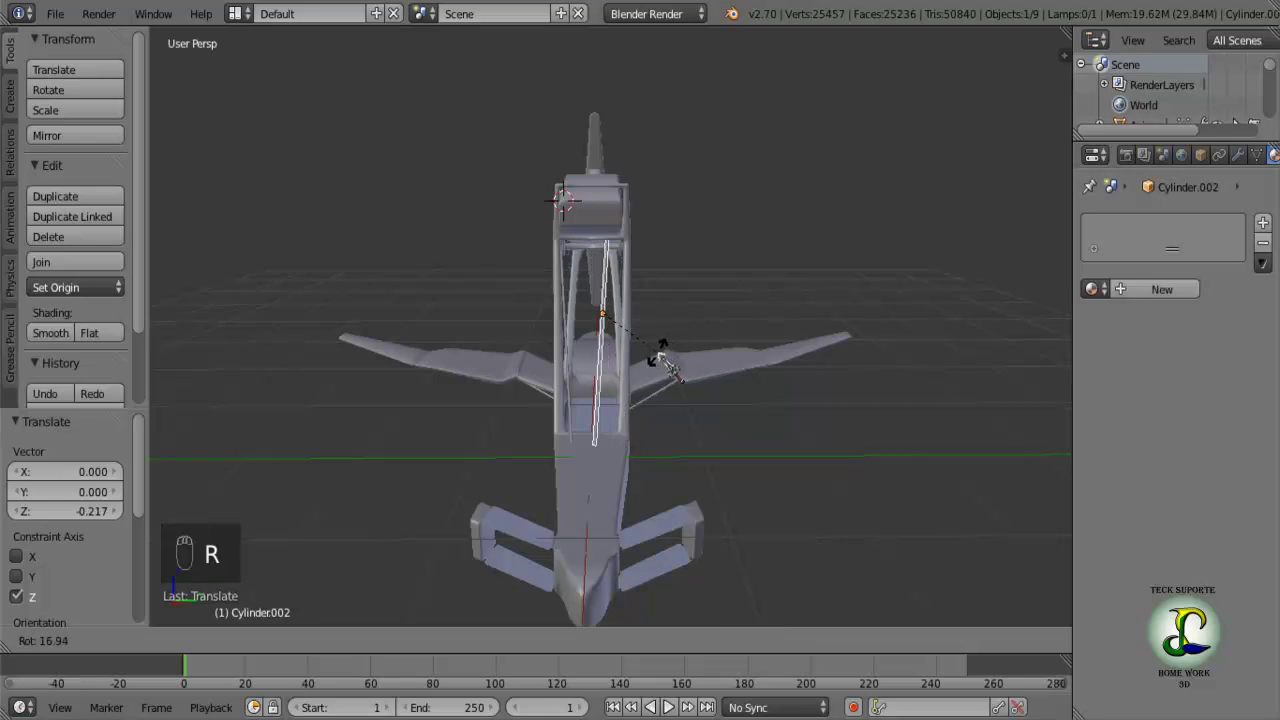
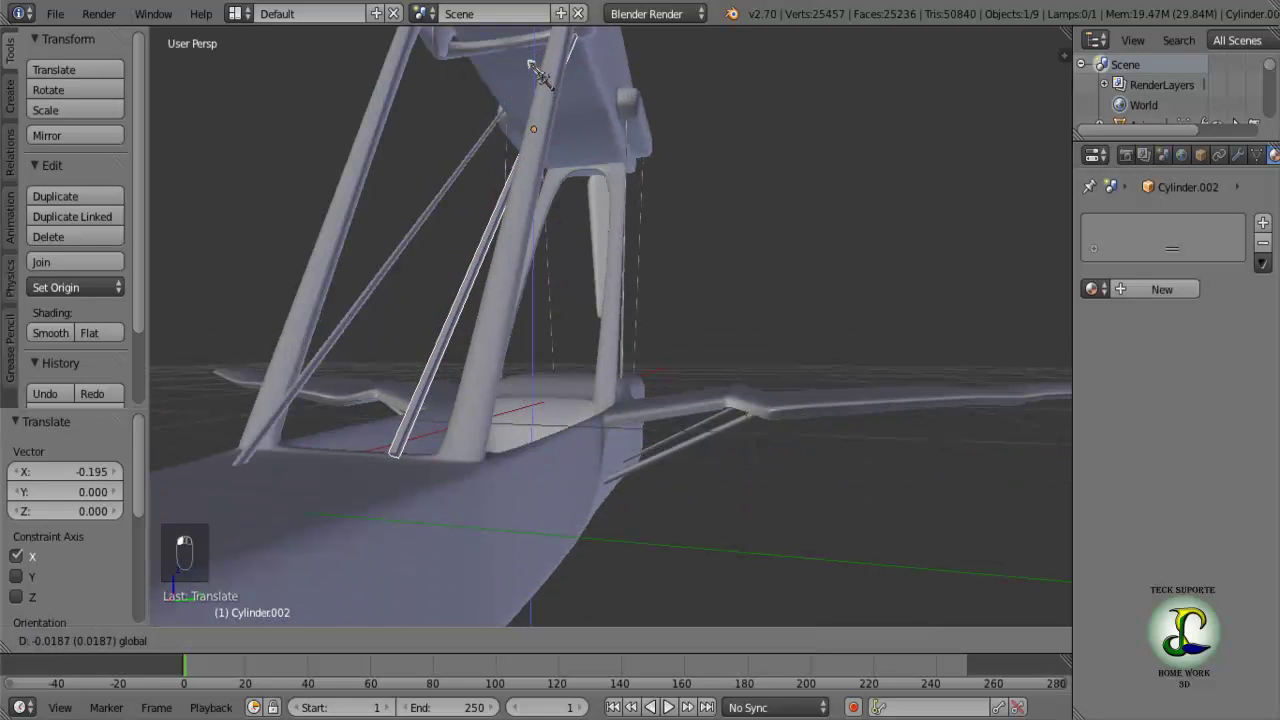
Shift the copied rod about 0.2 along X and lower it toward the fuselage, then nudge its mesh 0.056 along X.
middle_click(582, 465)
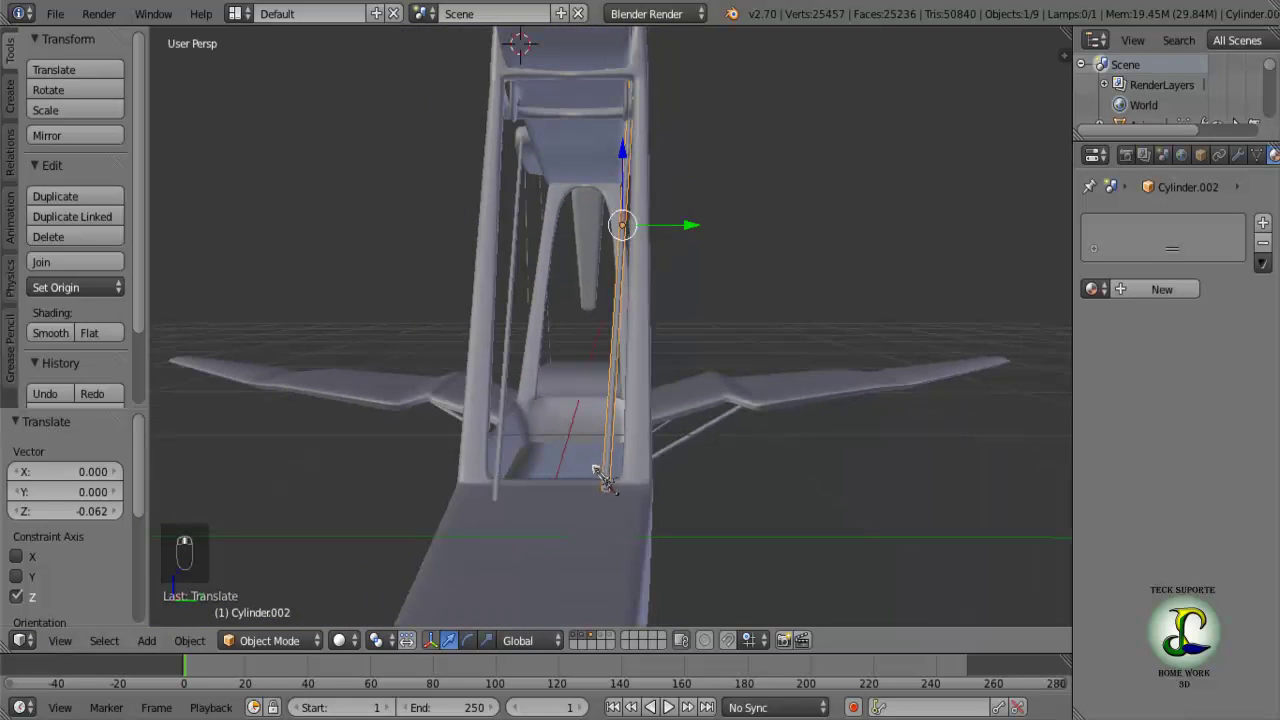
left_click_drag(544, 523, 313, 546)
key("Tab")
middle_click(295, 514)
left_click_drag(331, 261, 379, 410)
middle_click(379, 410)
middle_click(469, 412)
key("KP_1")
key("KP_3")
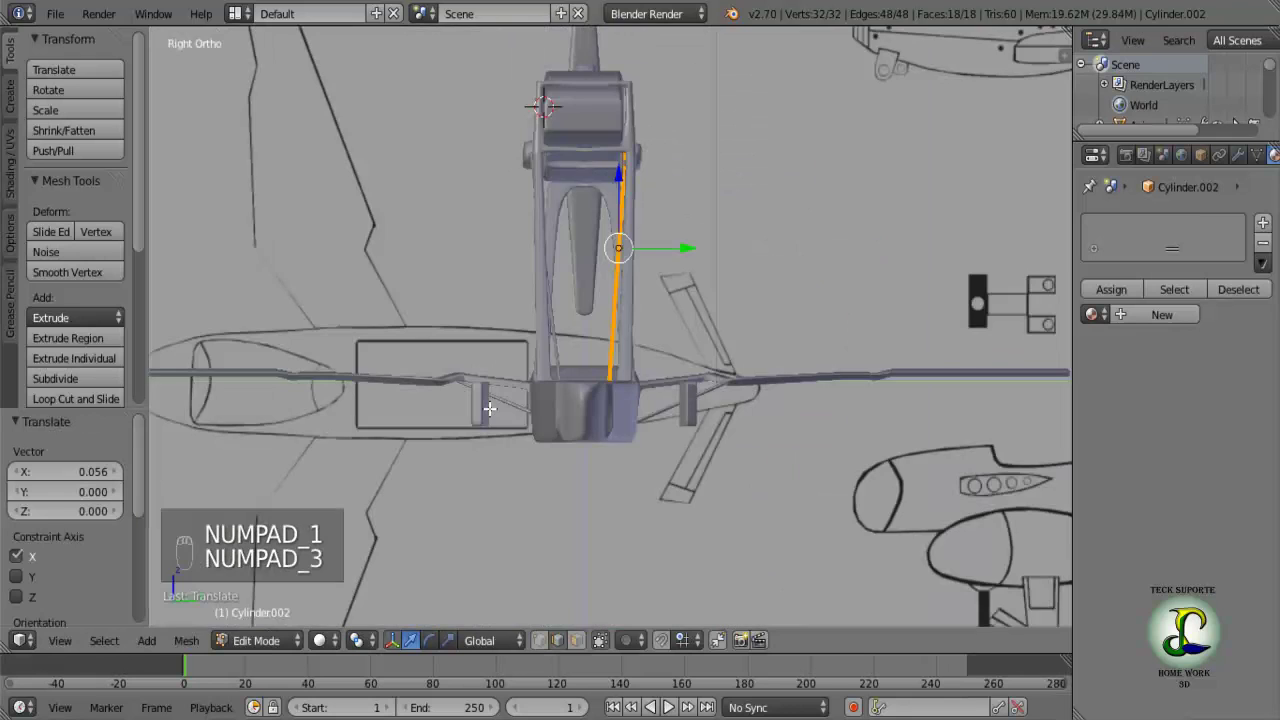
Check the second rod from above and in perspective beside the struts.
key("KP_7")
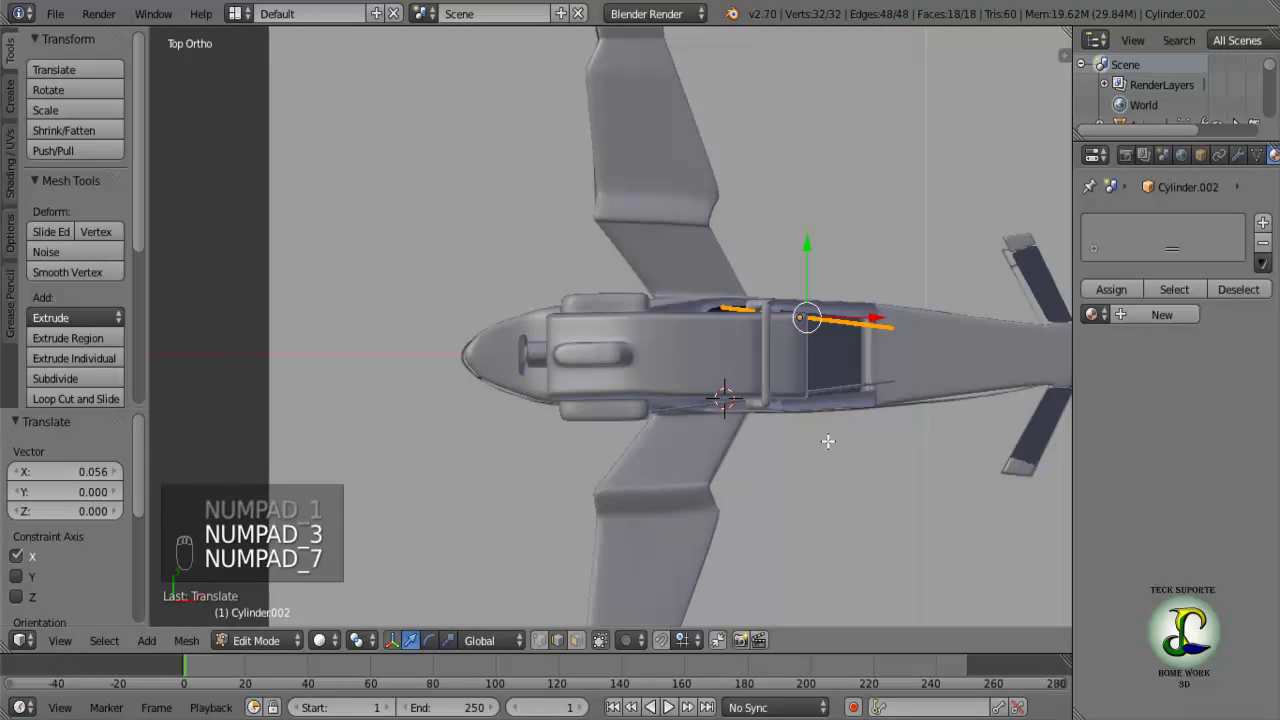
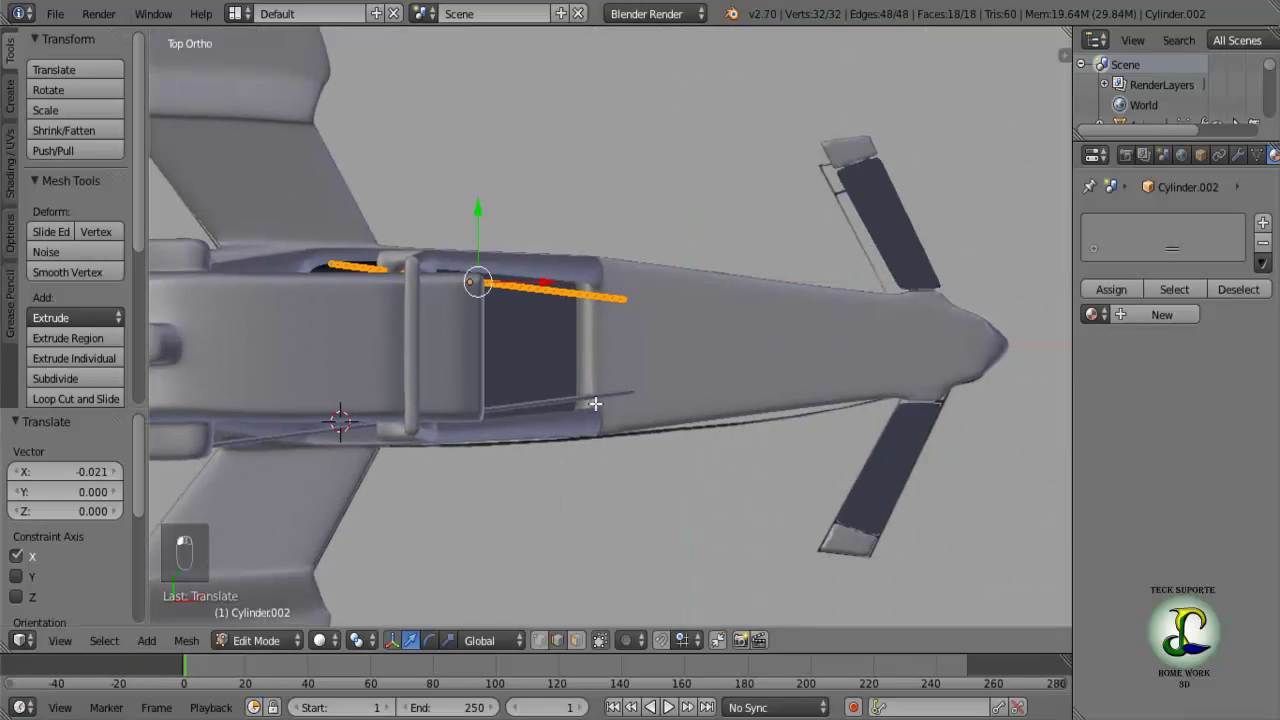
middle_click(583, 394)
middle_click(547, 376)
left_click_drag(603, 384, 815, 295)
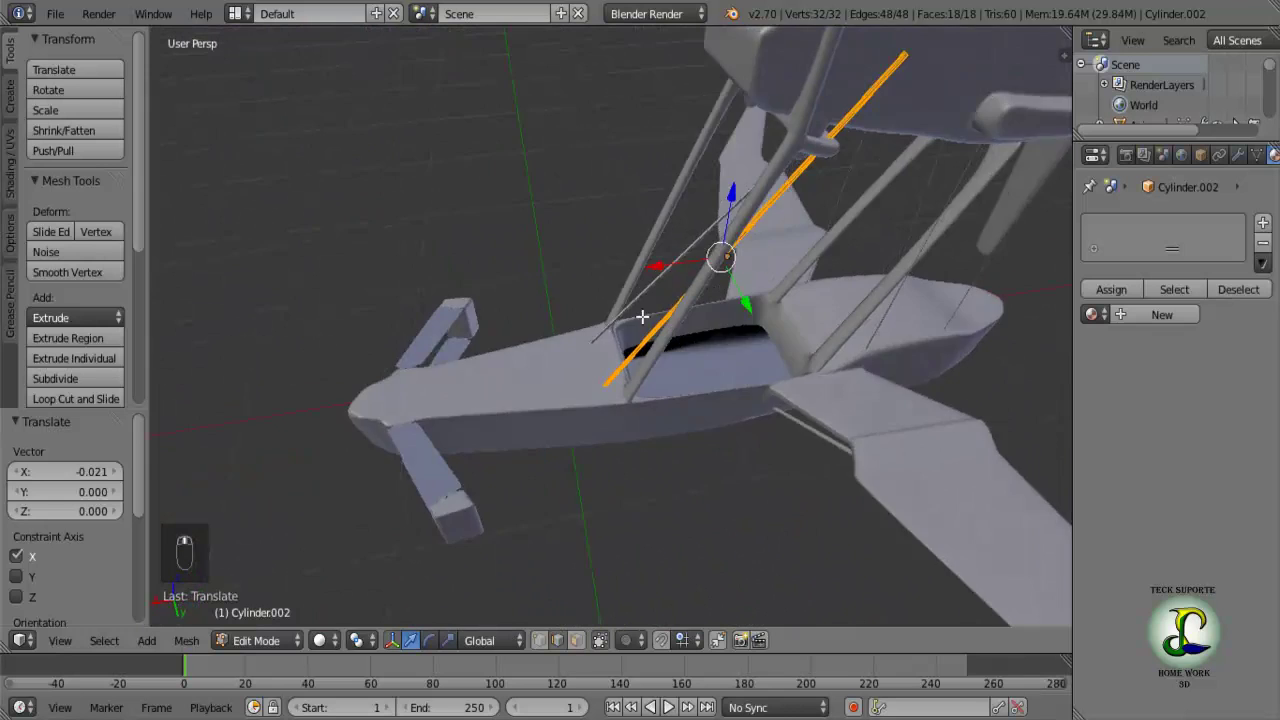
key("a")
Shift the rod's end vertices so it slants diagonally up past the strut toward the pod.
left_click_drag(670, 294, 540, 124)
key("Tab")
left_click_drag(540, 124, 541, 129)
key("Tab")
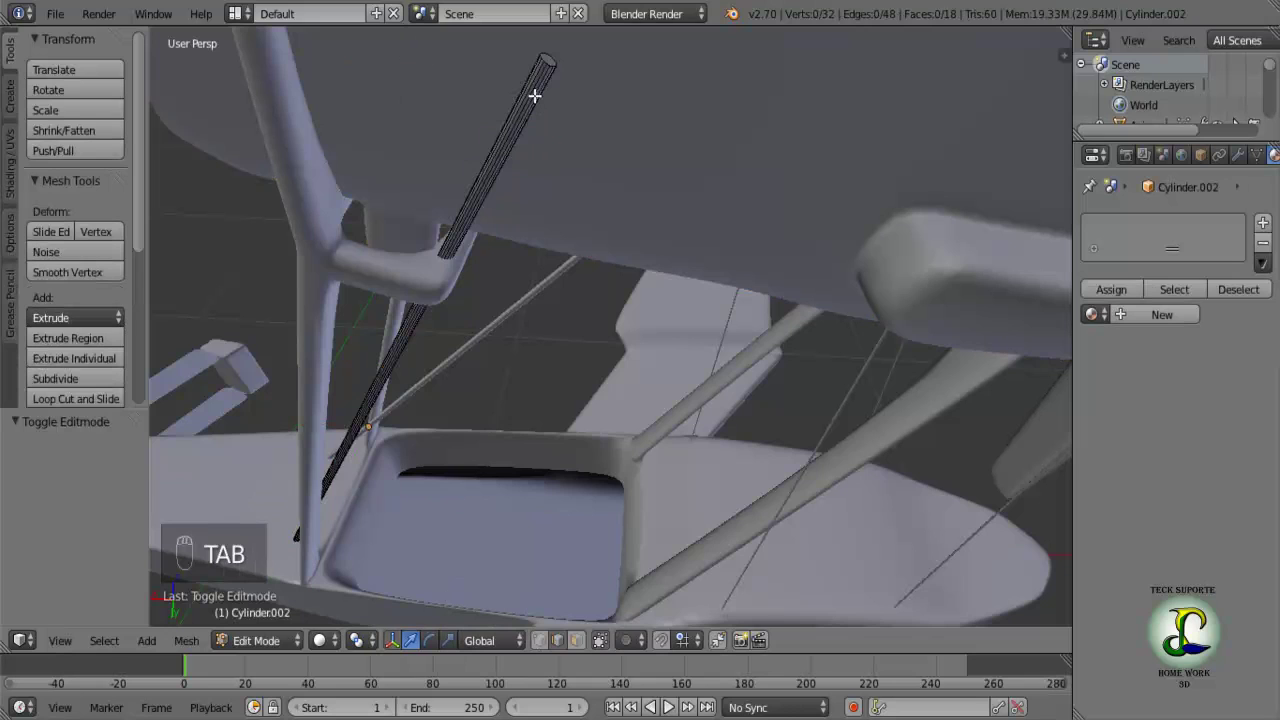
Box-select the rod's upper end in wireframe and snap it to the nacelle's underside.
key("z")
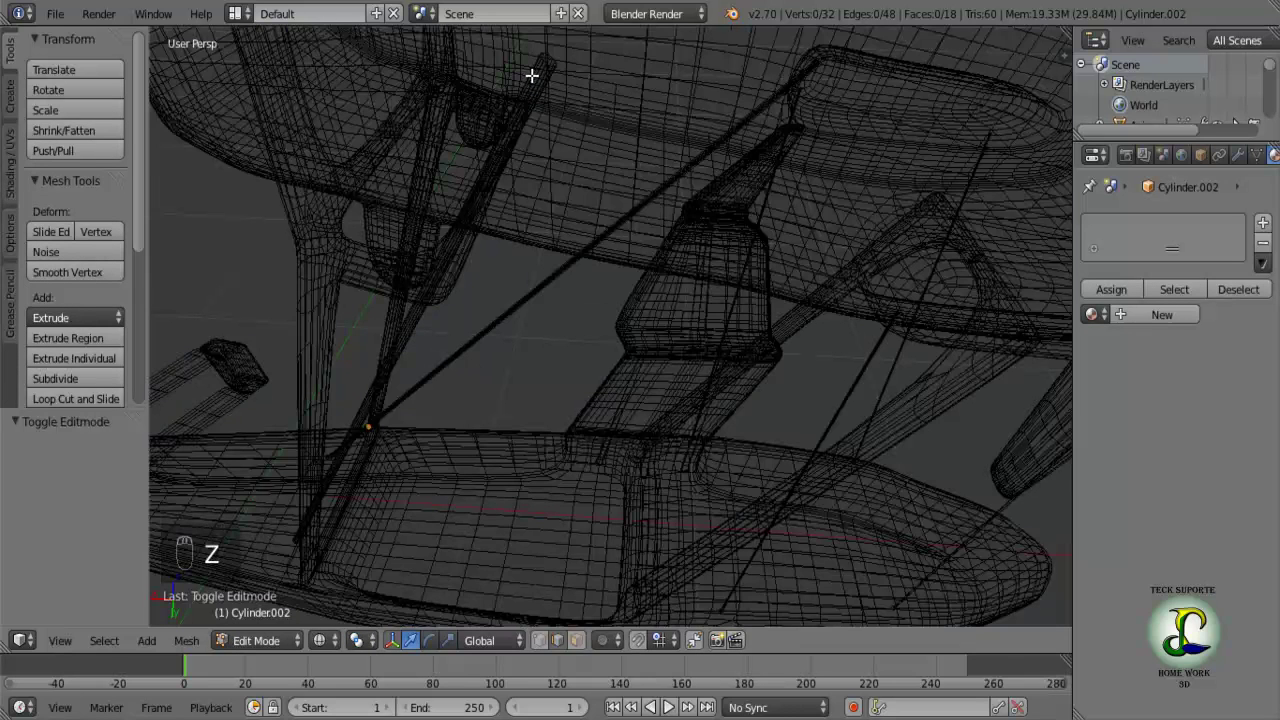
key("b")
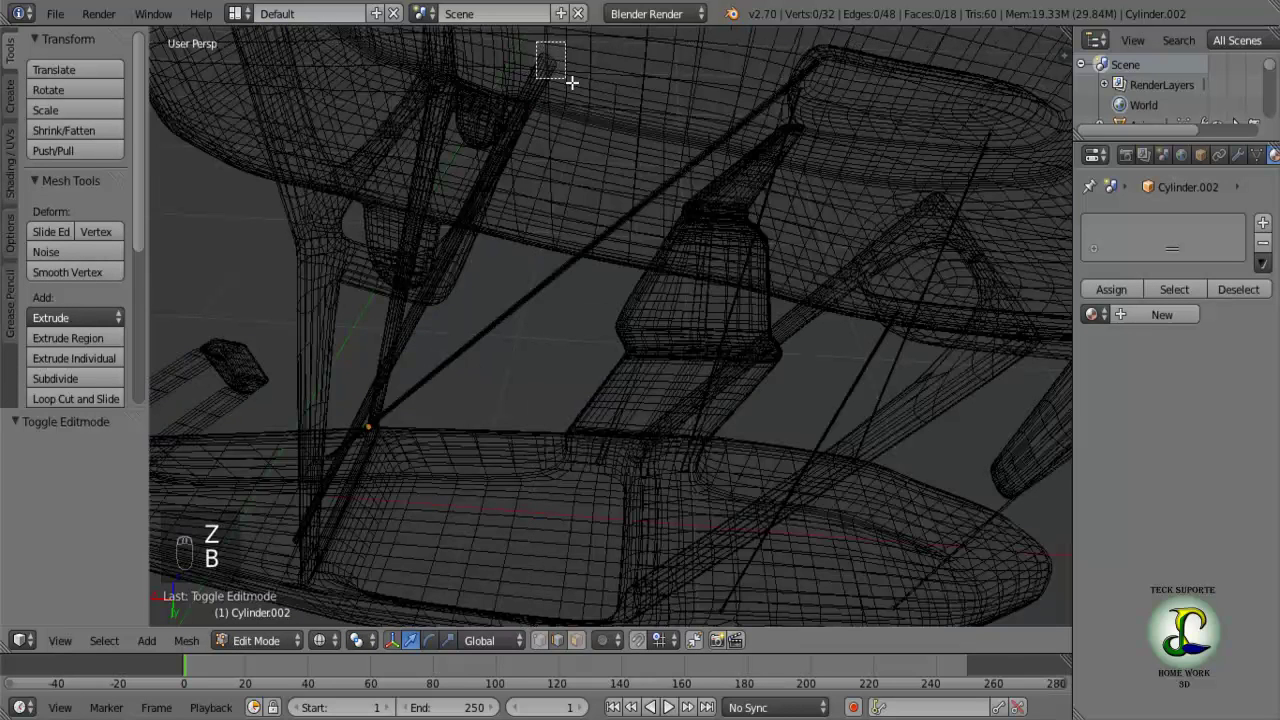
key("z")
left_click_drag(486, 54, 964, 226)
left_click_drag(960, 224, 690, 176)
key("g")
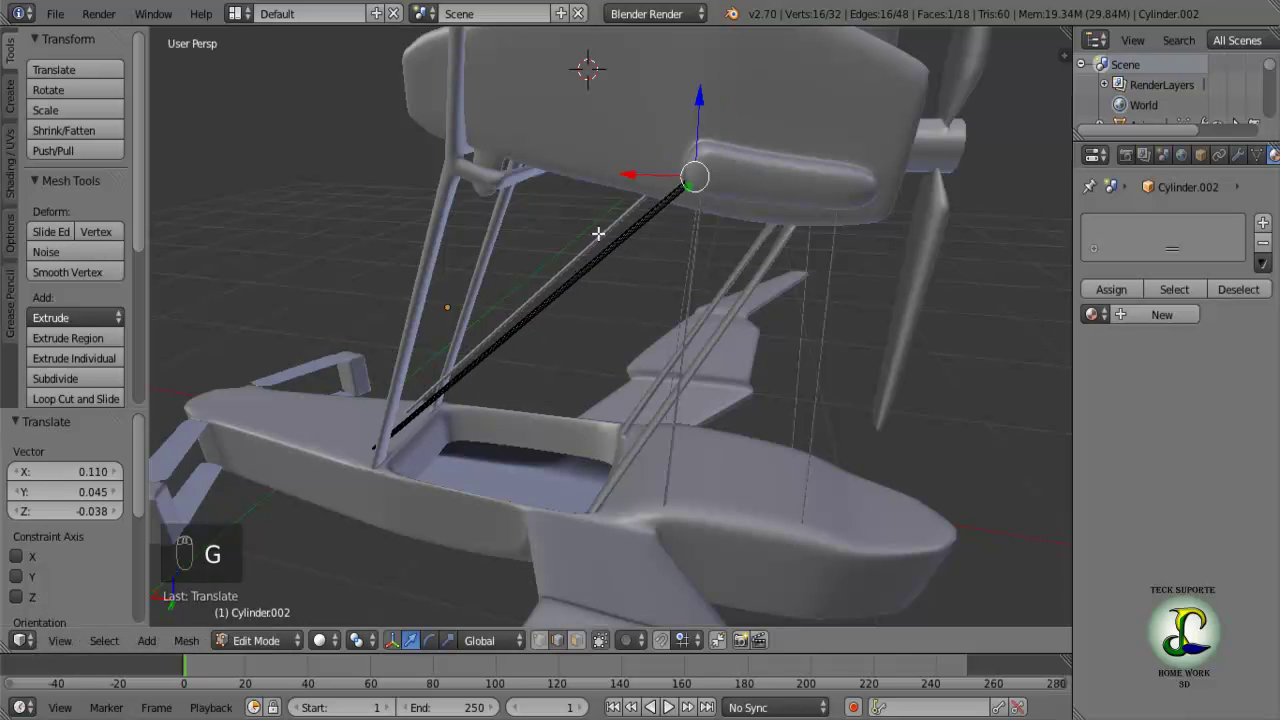
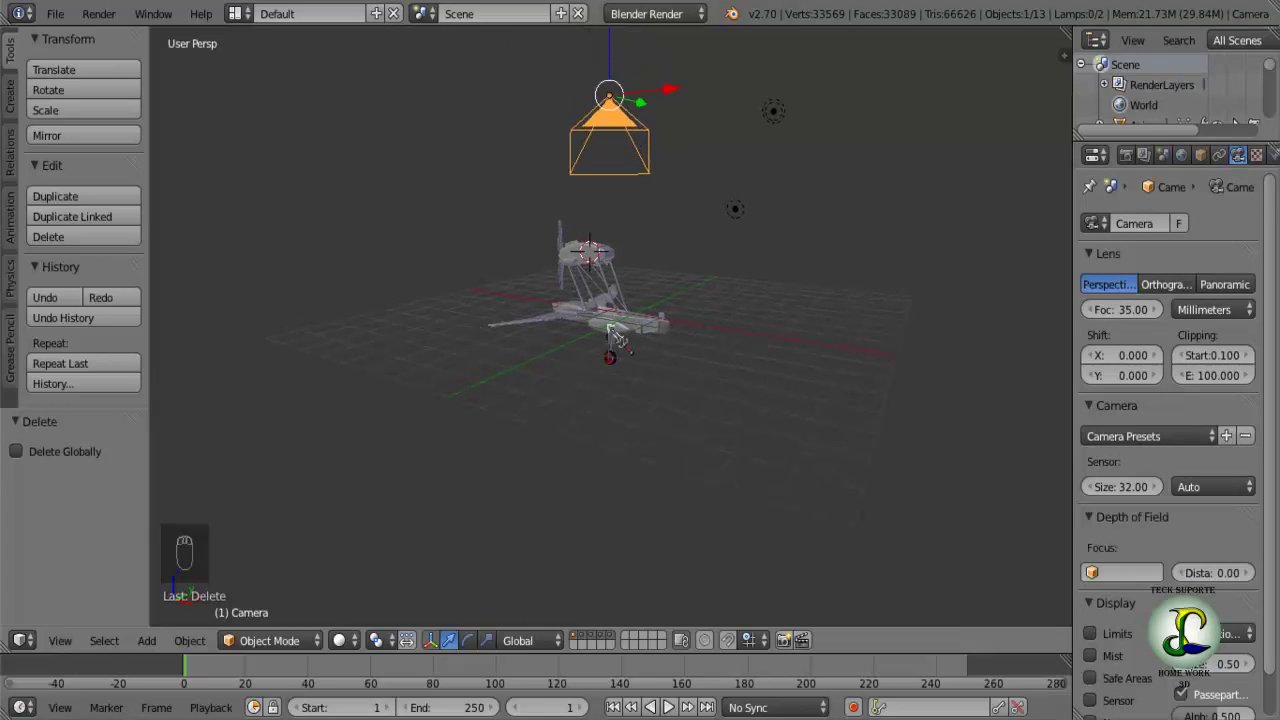
Select every object in the scene to move the parts onto another layer.
key("a")
key("a")
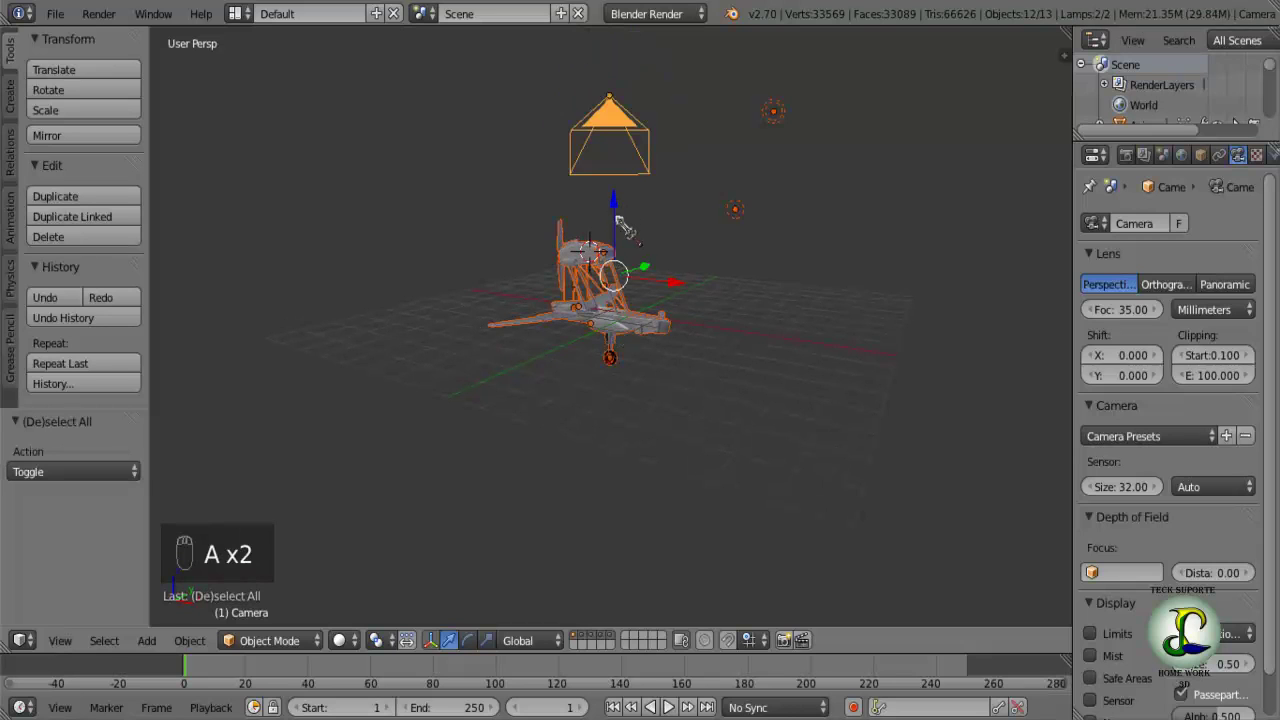
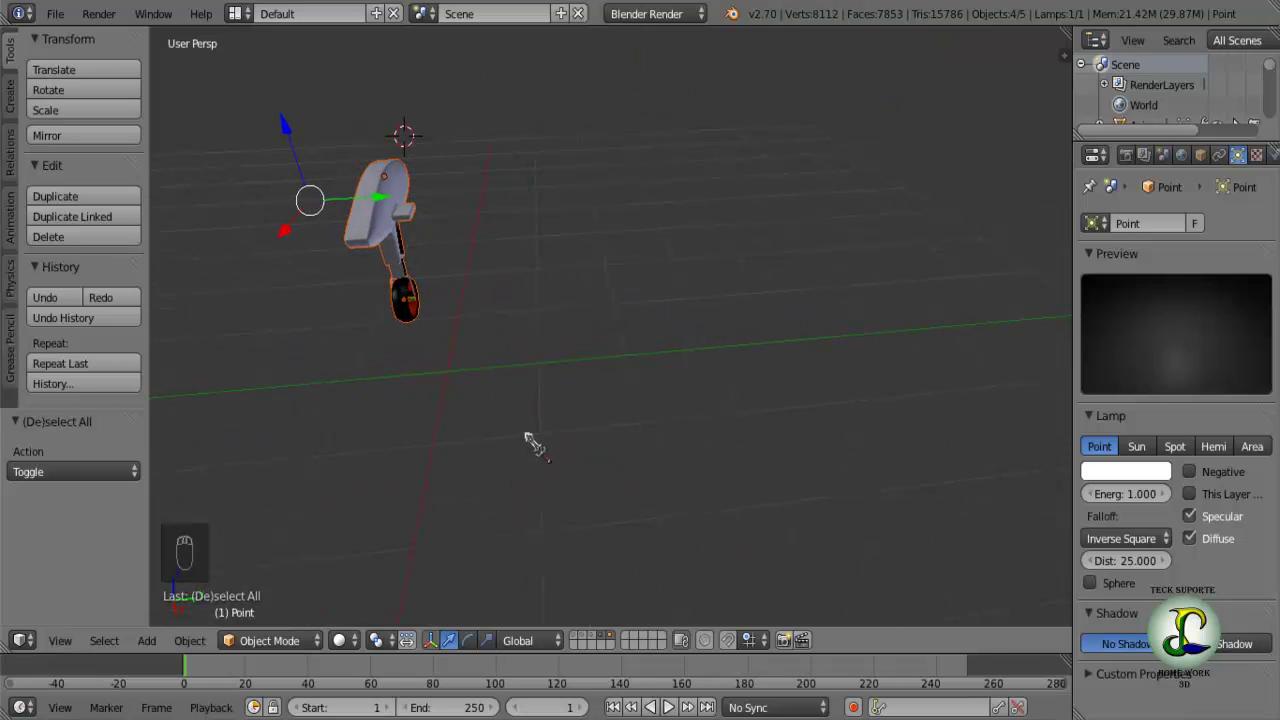
Duplicate the landing-gear leg with its wheel and lamp, creating Point.001.
key("shift+d")
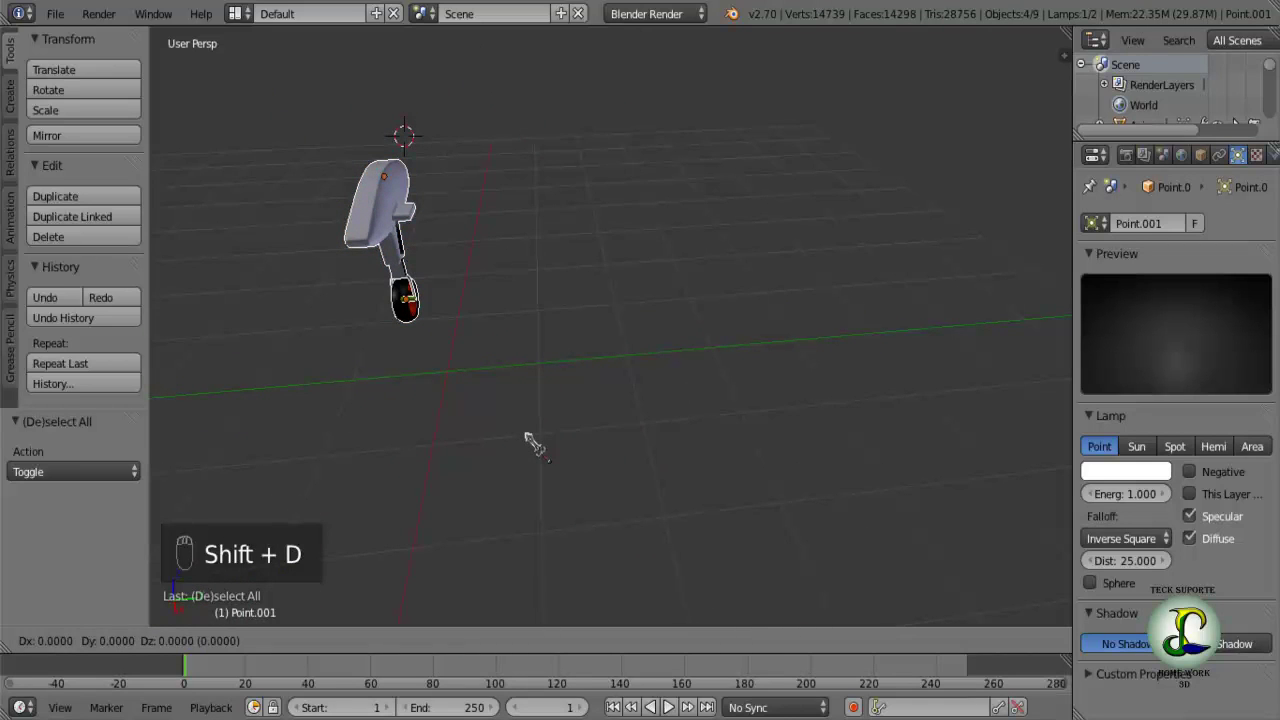
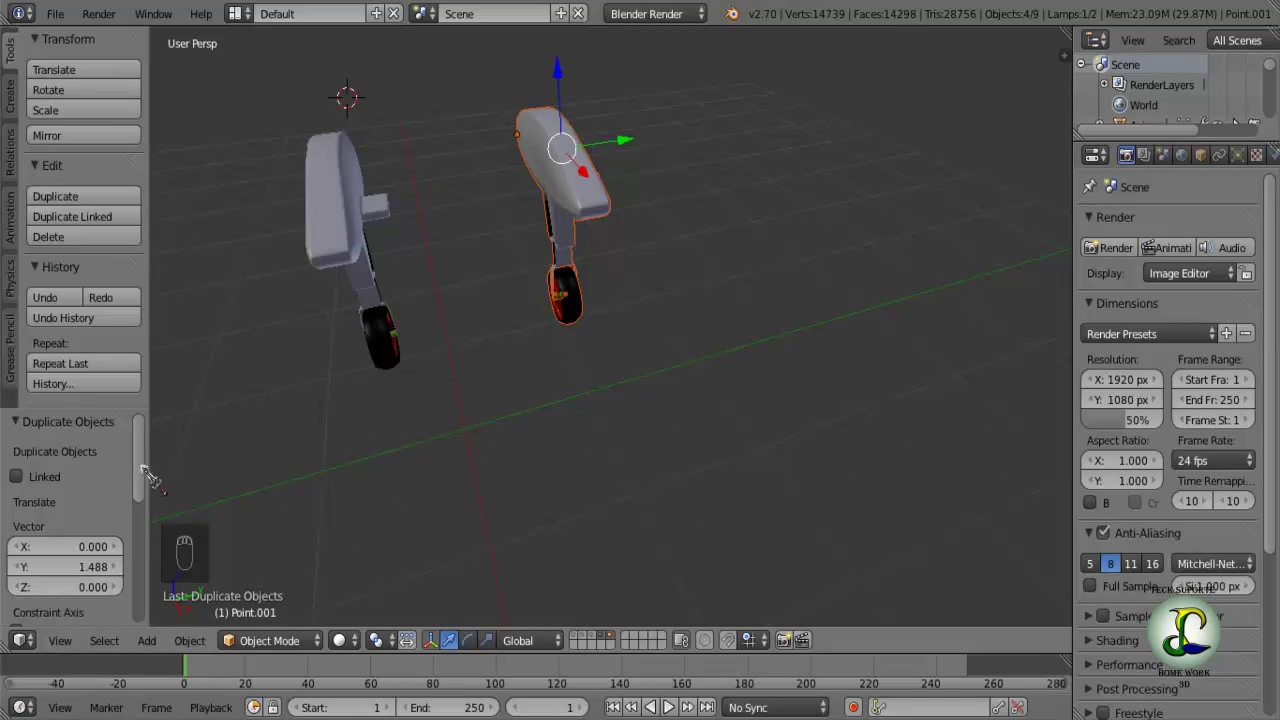
Orbit around the two gear legs to view them from another angle.
left_click_drag(160, 472, 139, 514)
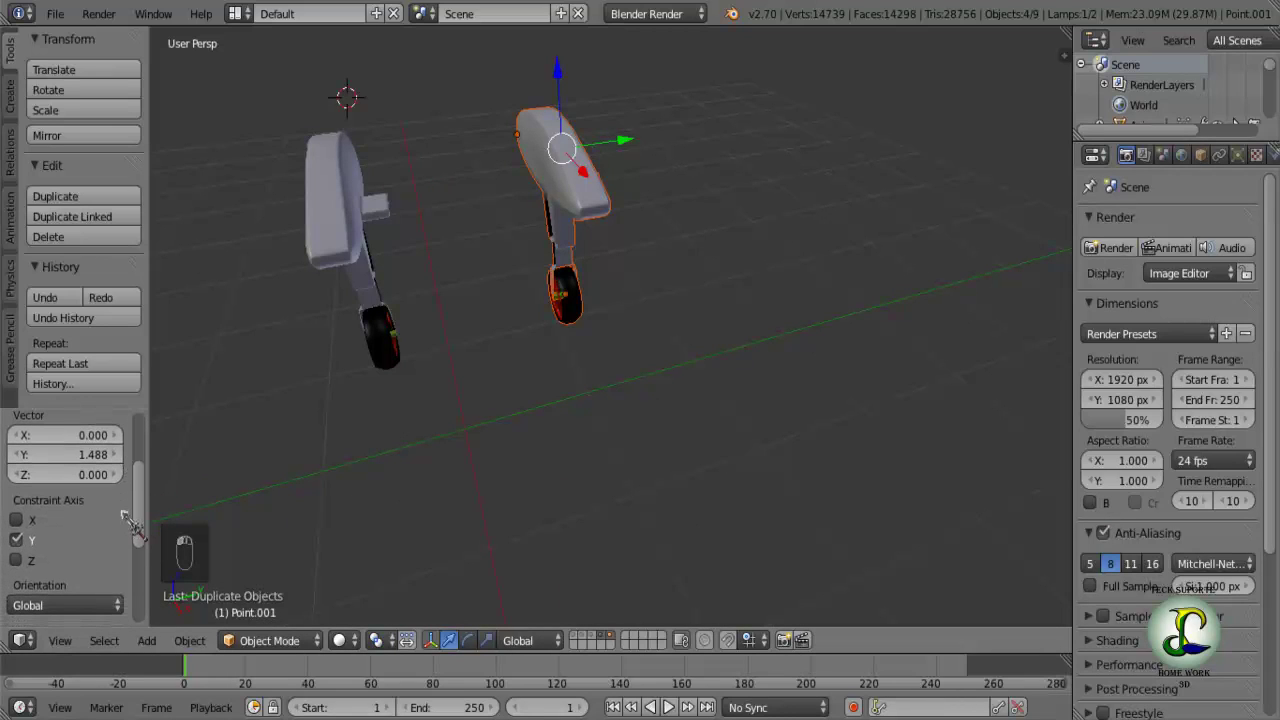
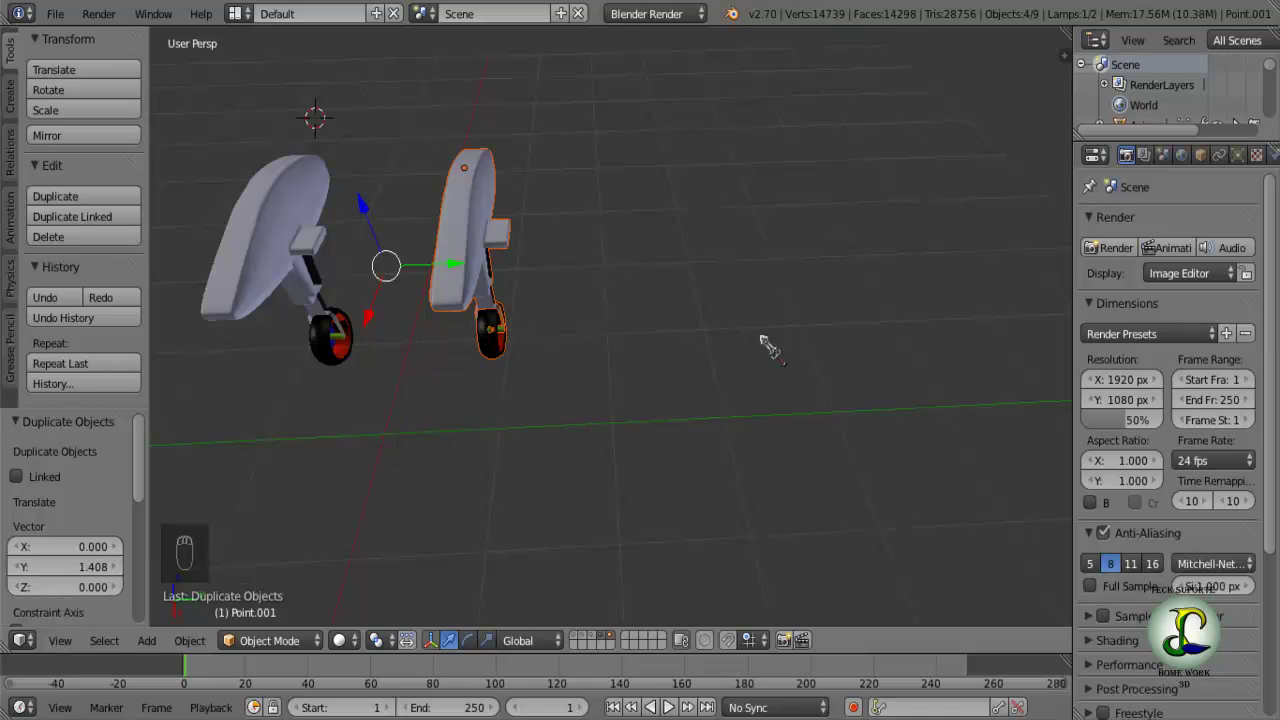
key("n")
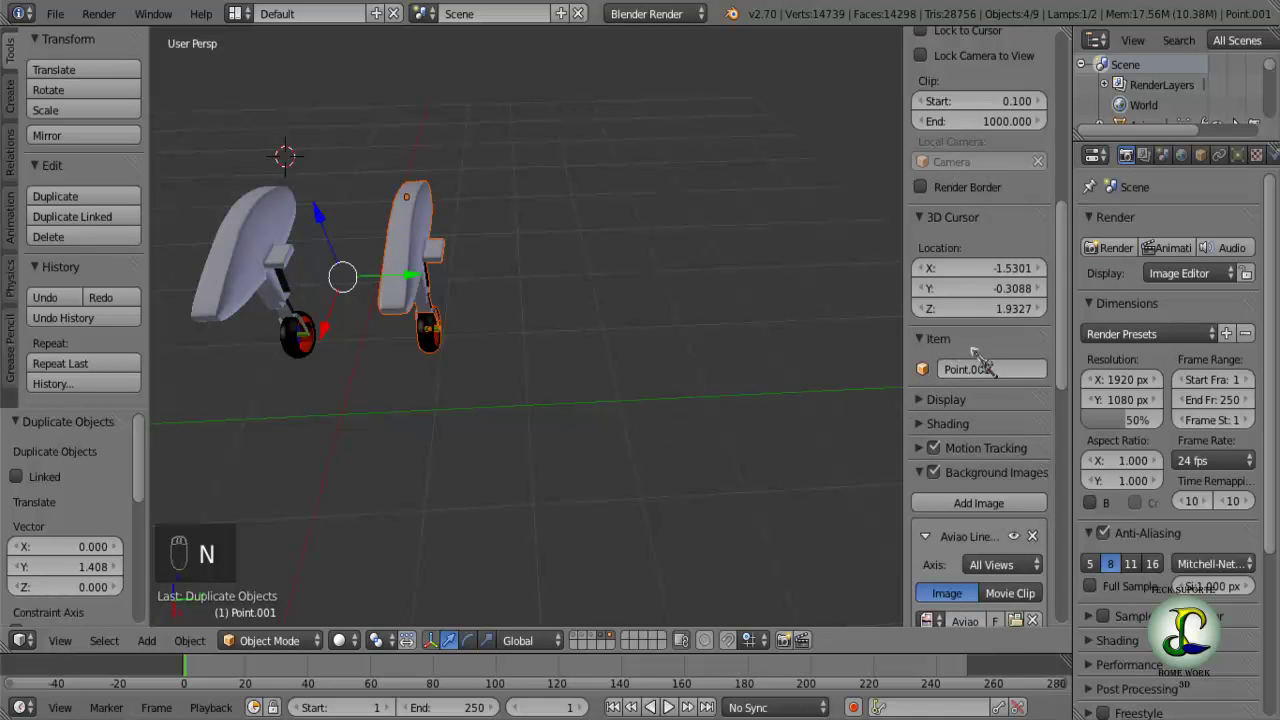
left_click_drag(990, 357, 936, 385)
left_click_drag(936, 385, 856, 507)
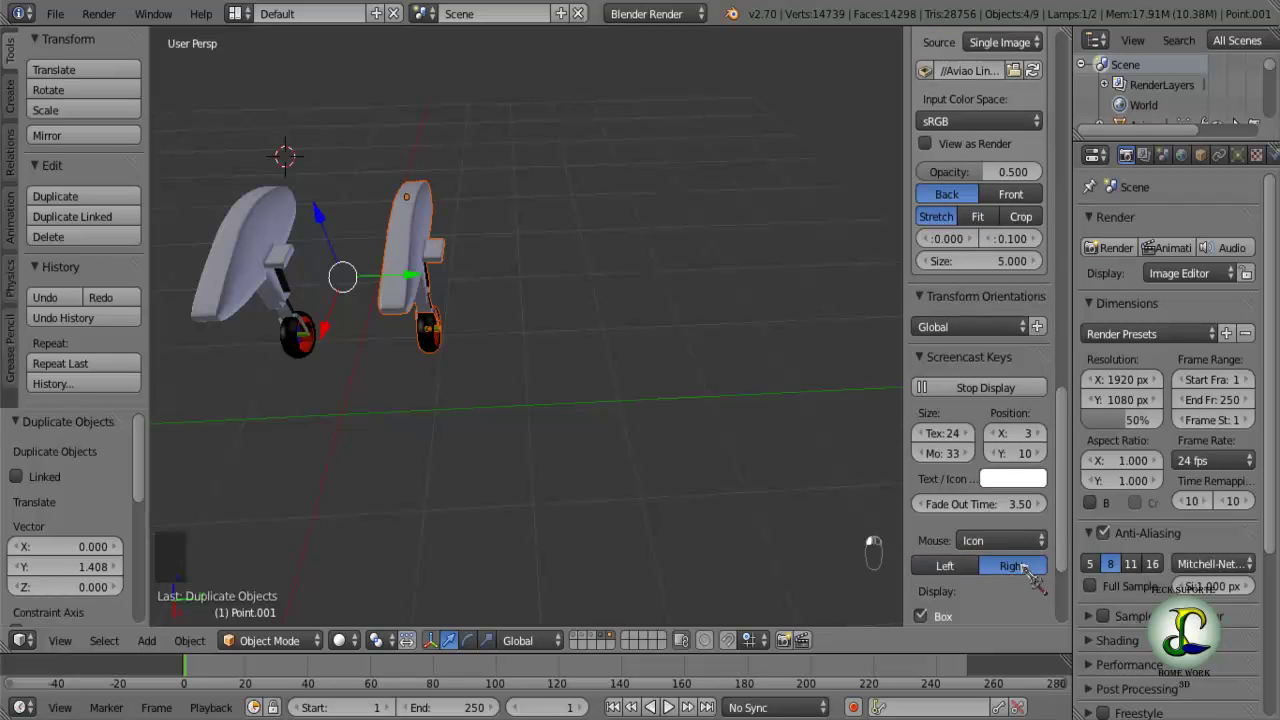
left_click_drag(976, 577, 1049, 493)
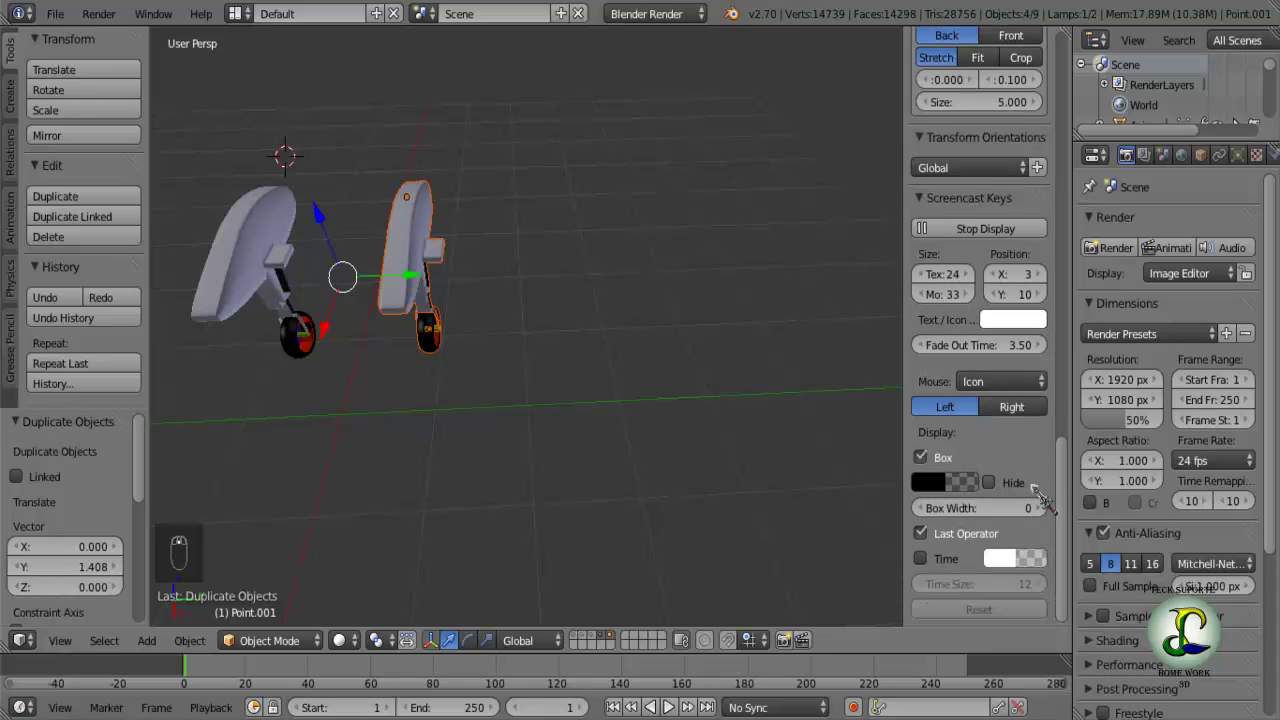
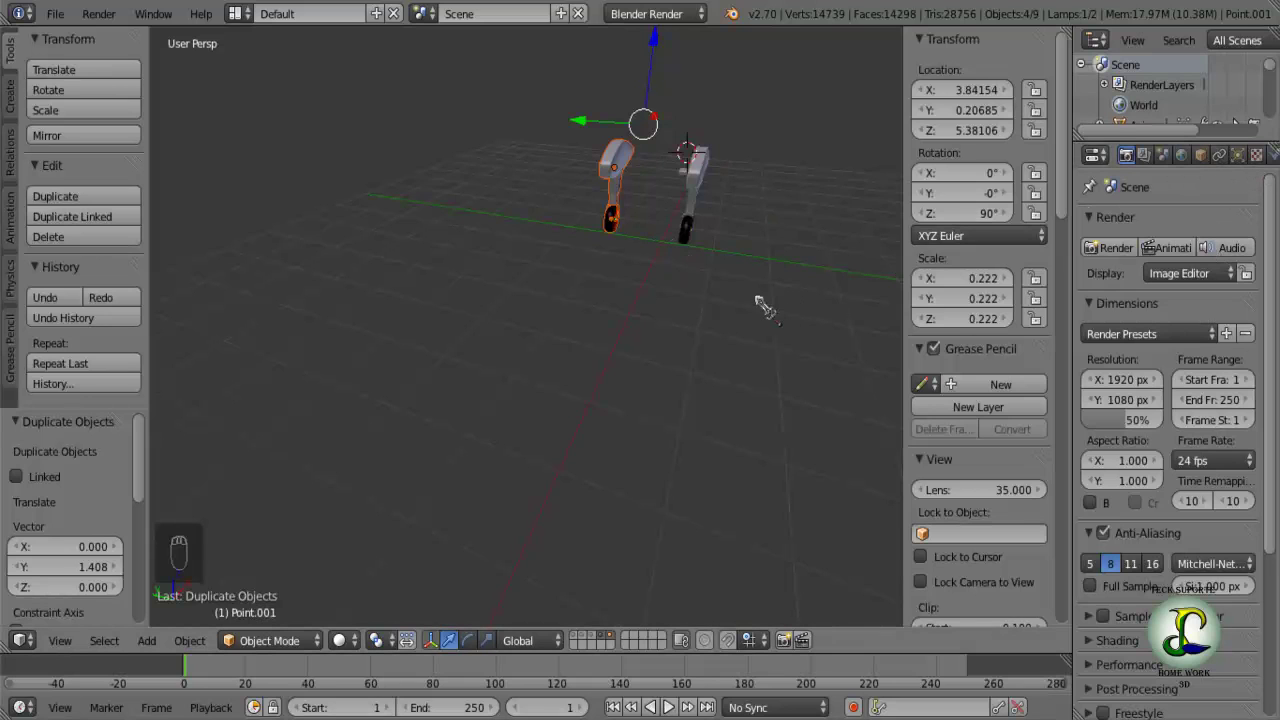
Hide the transform and view properties sidebar.
key("n")
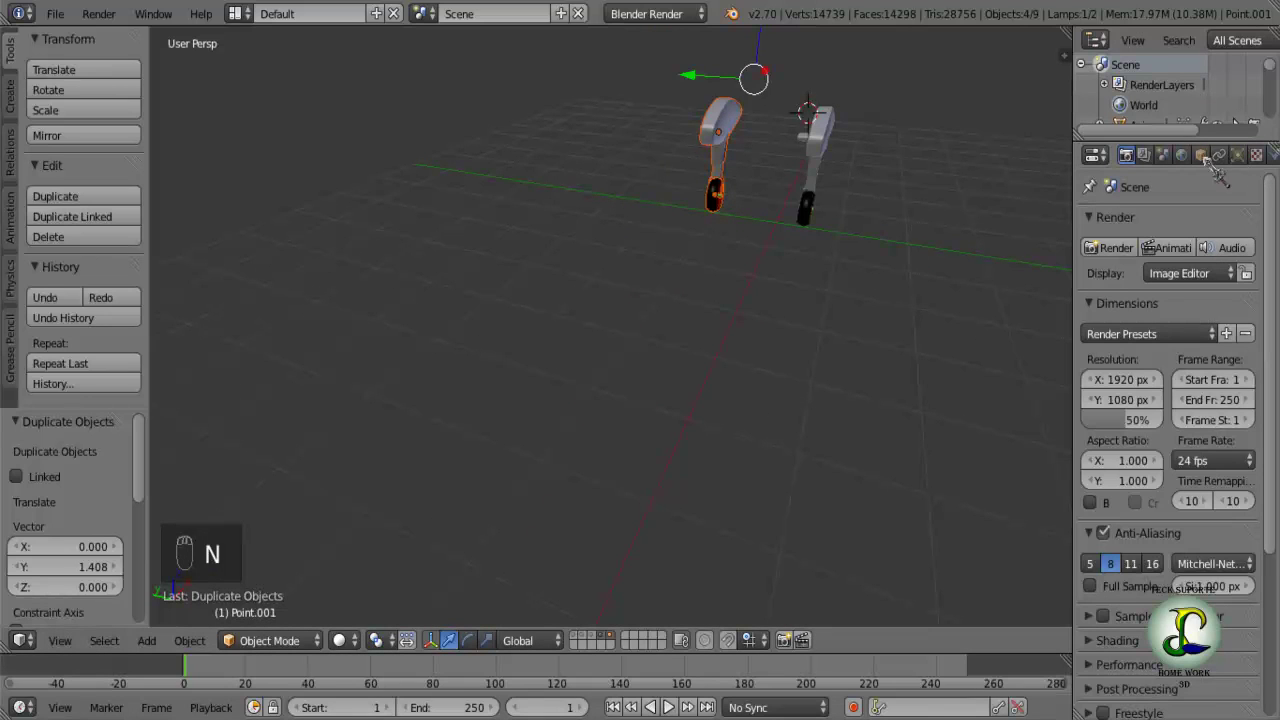
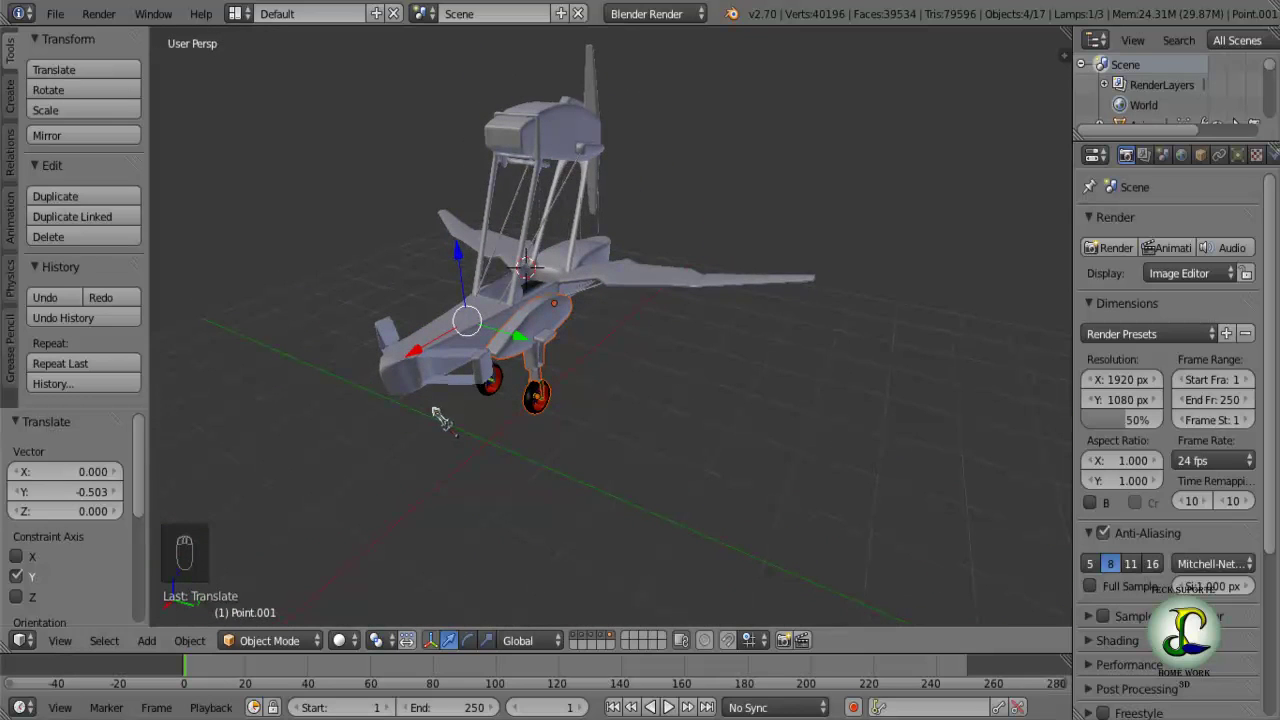
Duplicate the landing-gear assembly and lower it beneath the biplane's lower wing.
key("shift+d")
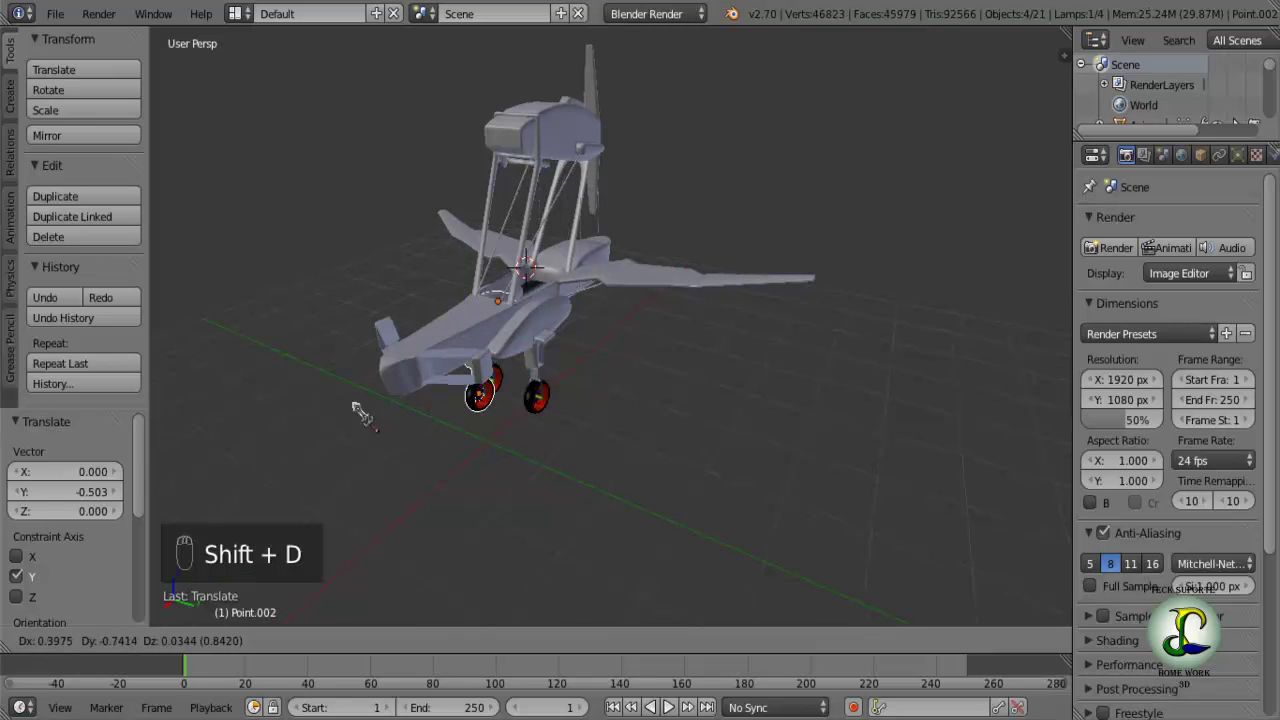
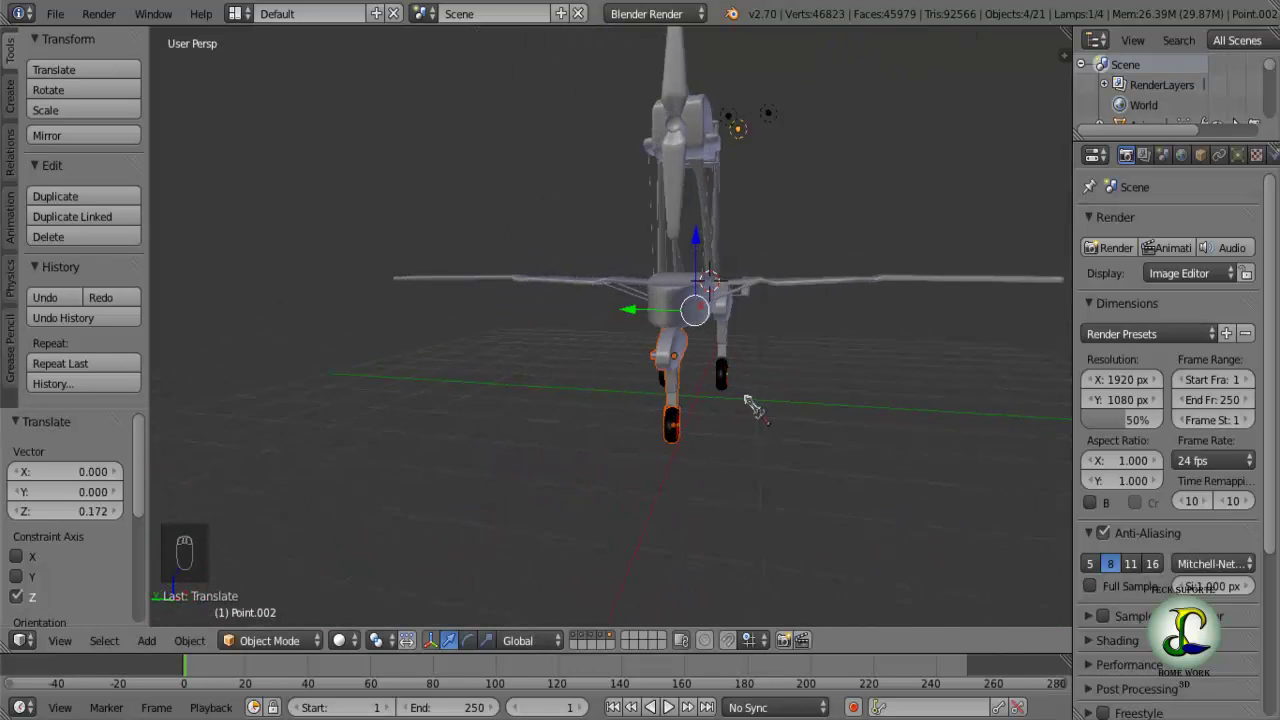
left_click_drag(685, 375, 599, 220)
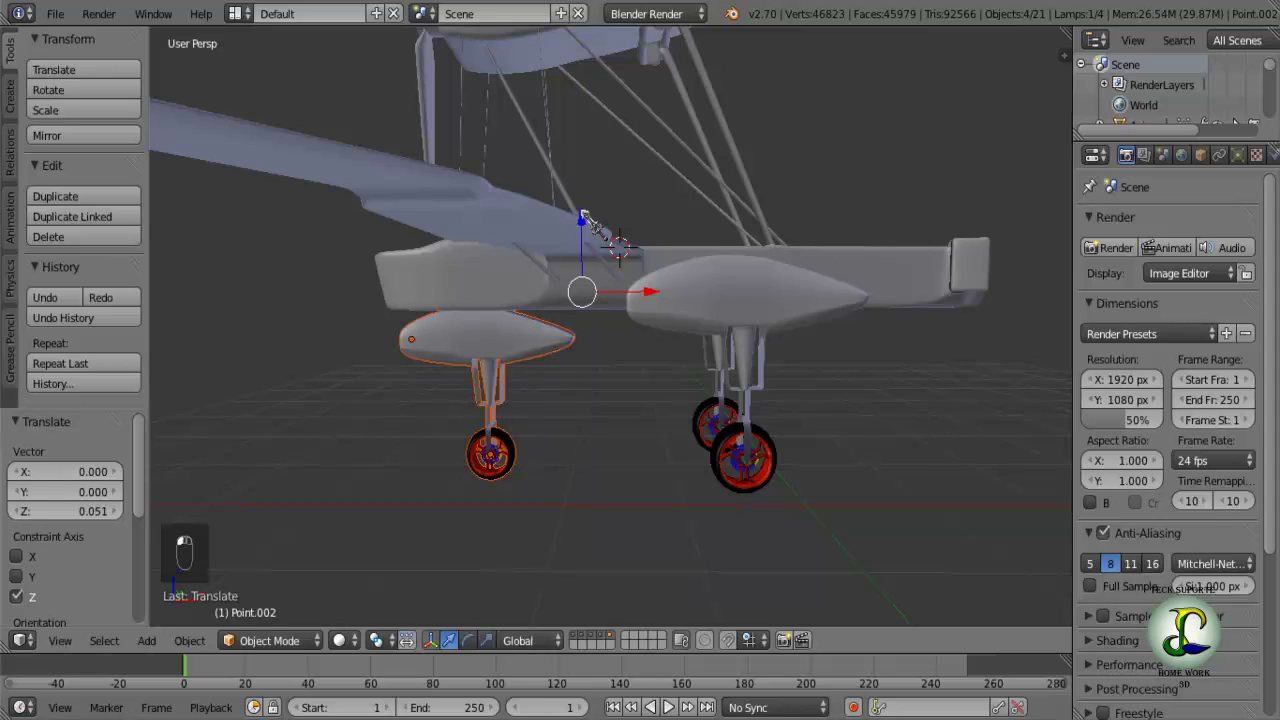
middle_click(616, 331)
View the plane straight from the front to level the gear legs over the reference.
key("KP_1")
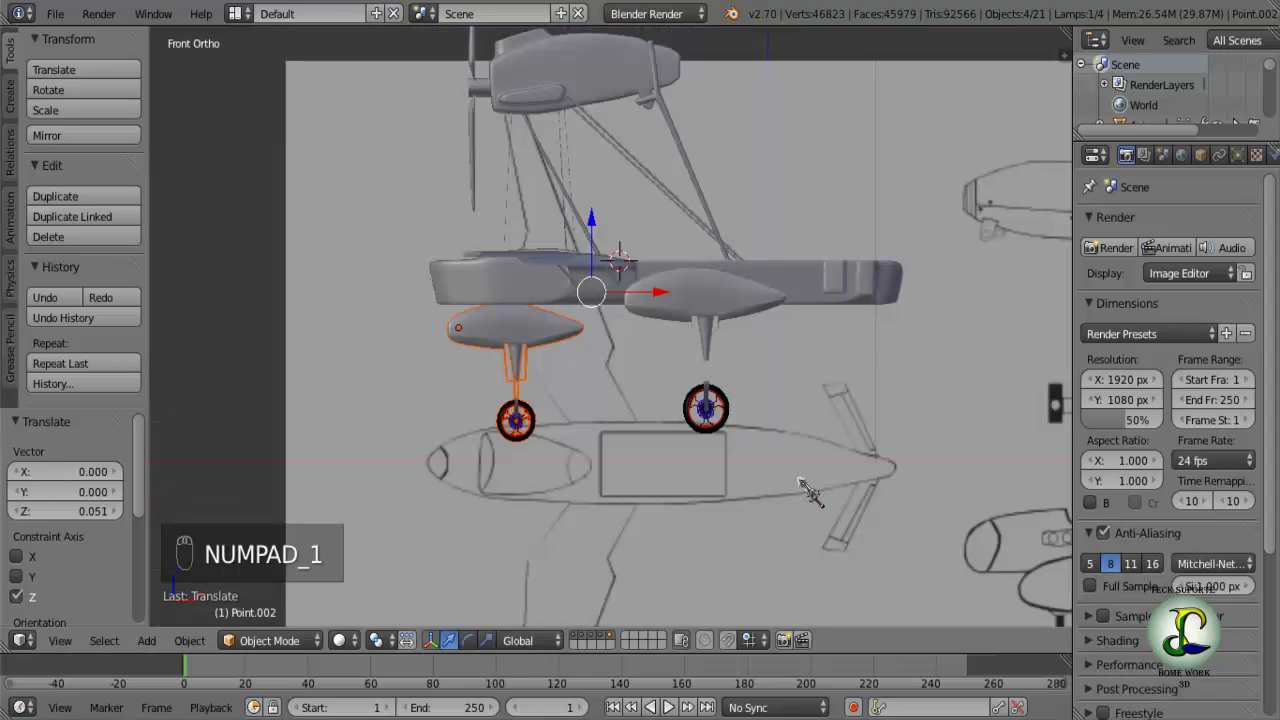
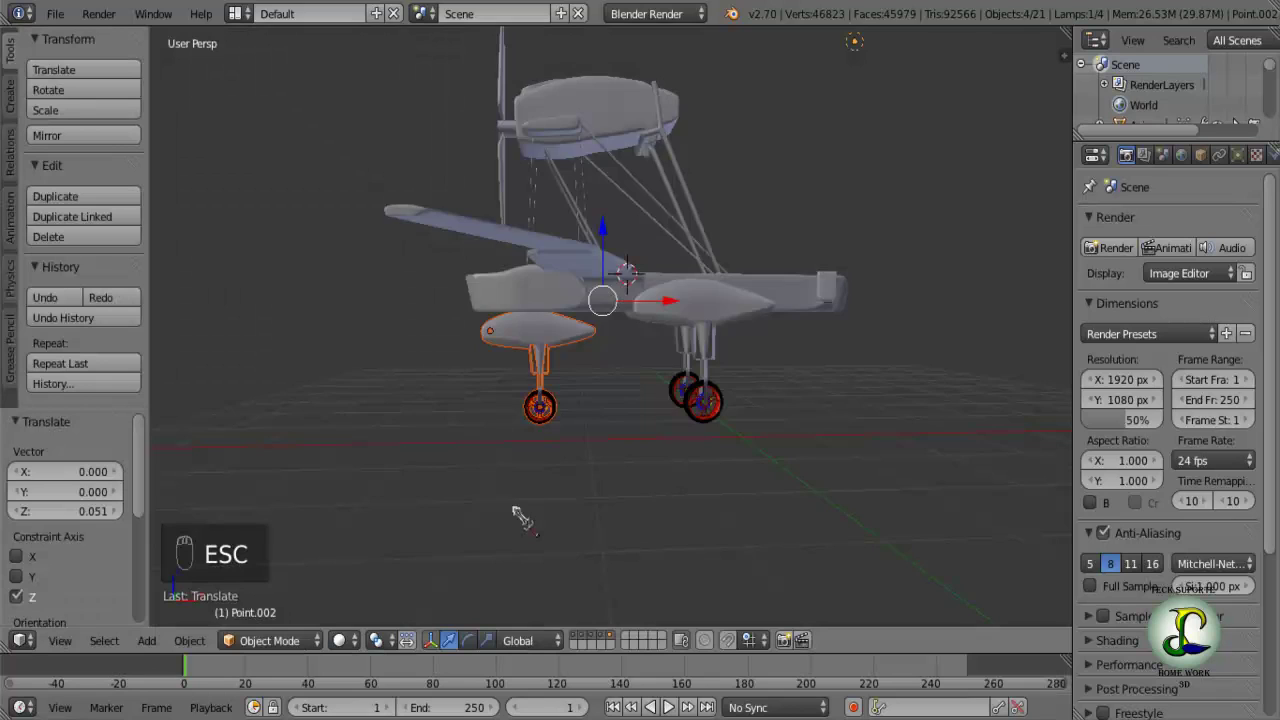
Enlarge the camera while checking the biplane's framing through it.
key("KP_0")
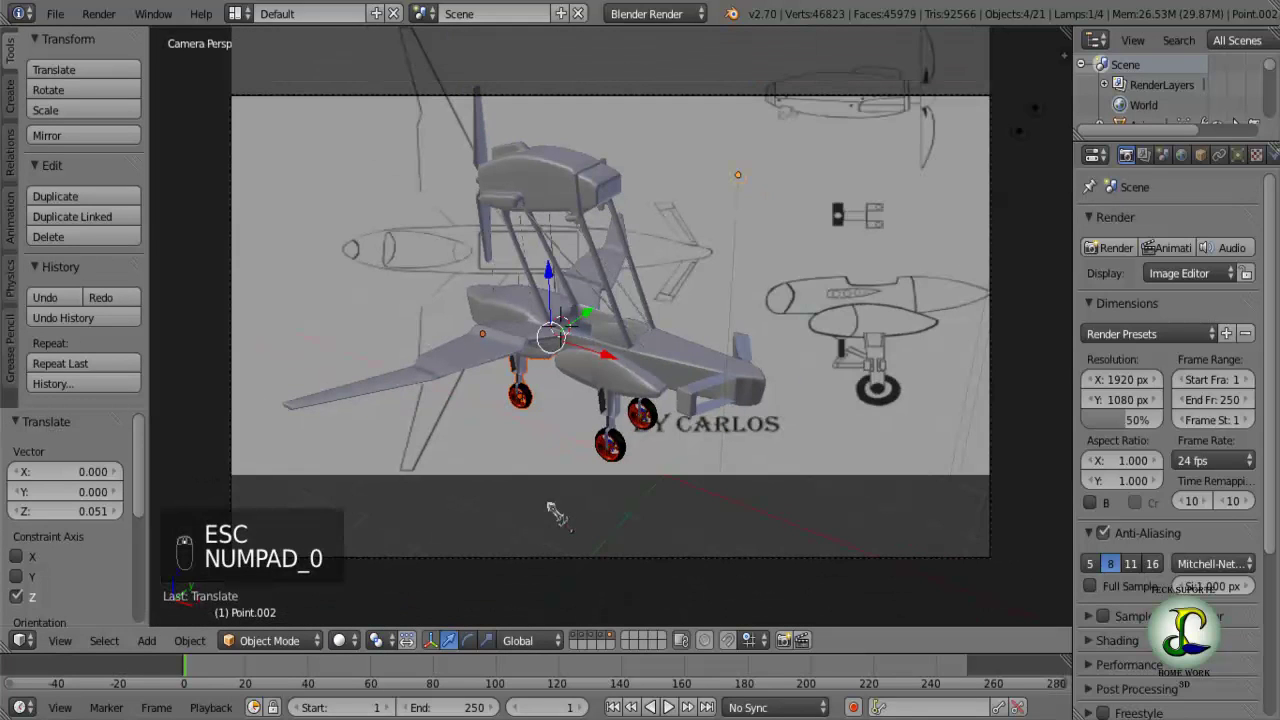
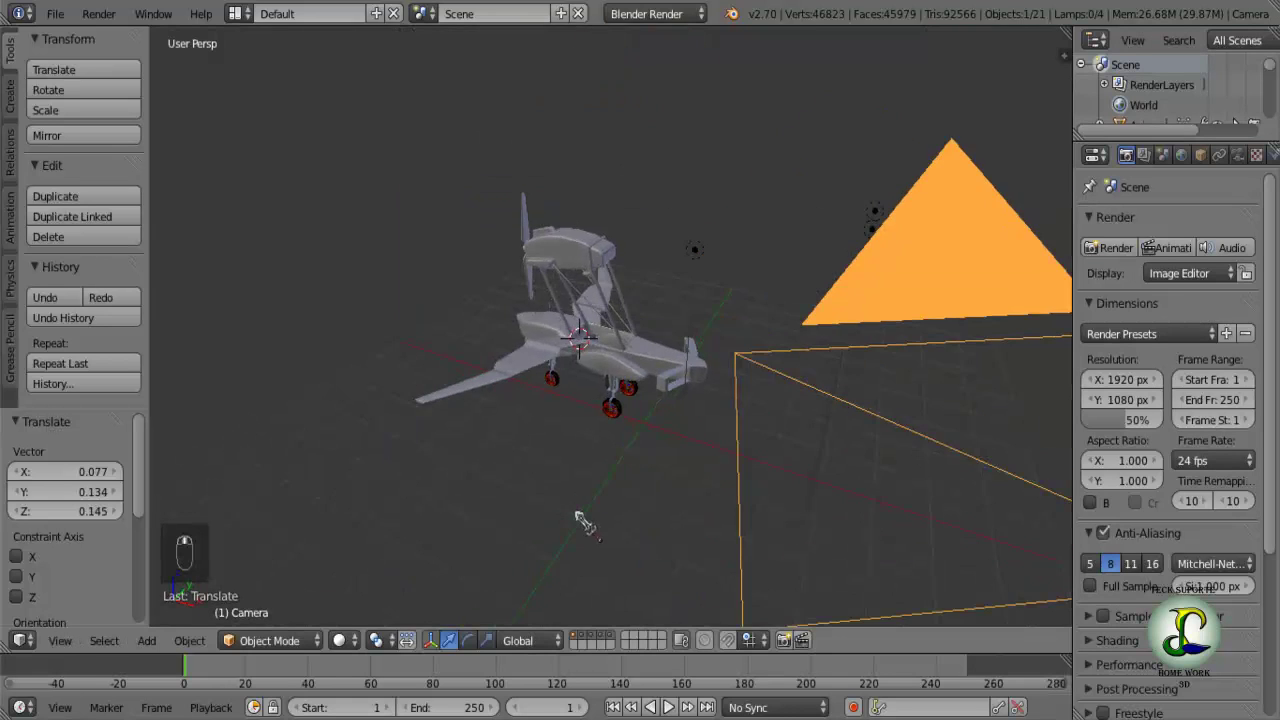
key("s")
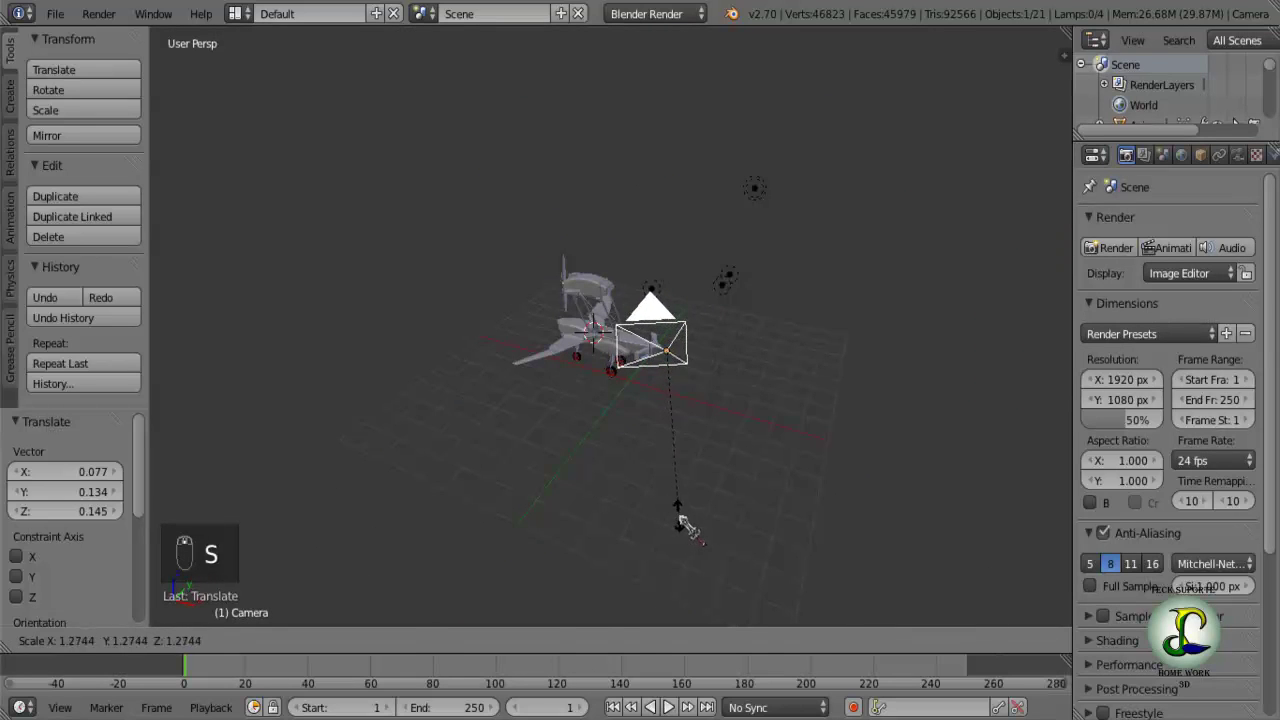
key("KP_0")
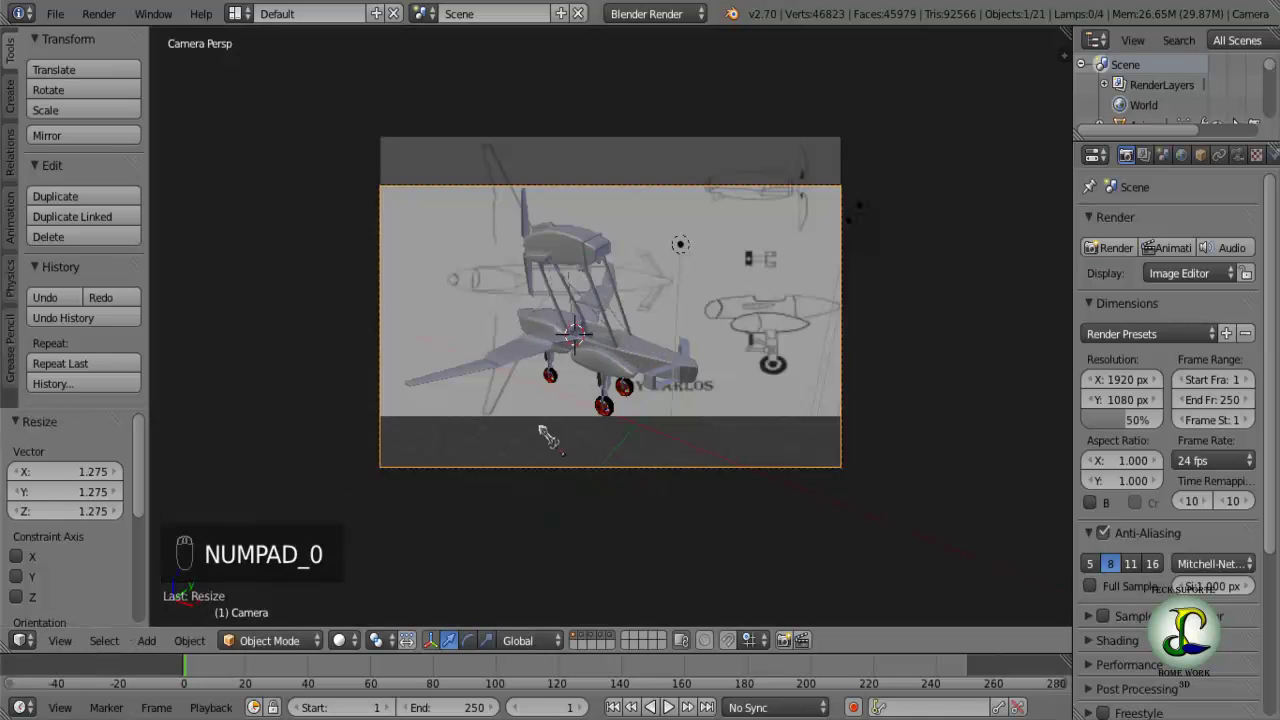
key("s")
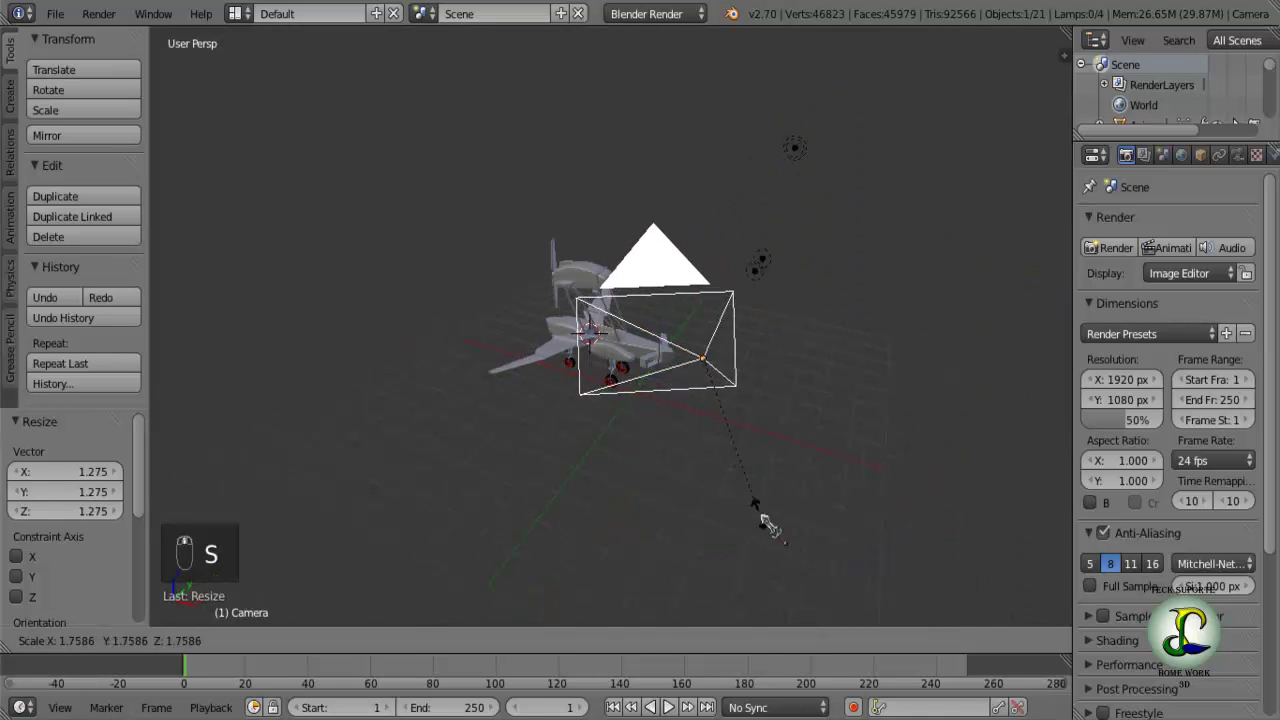
key("KP_0")
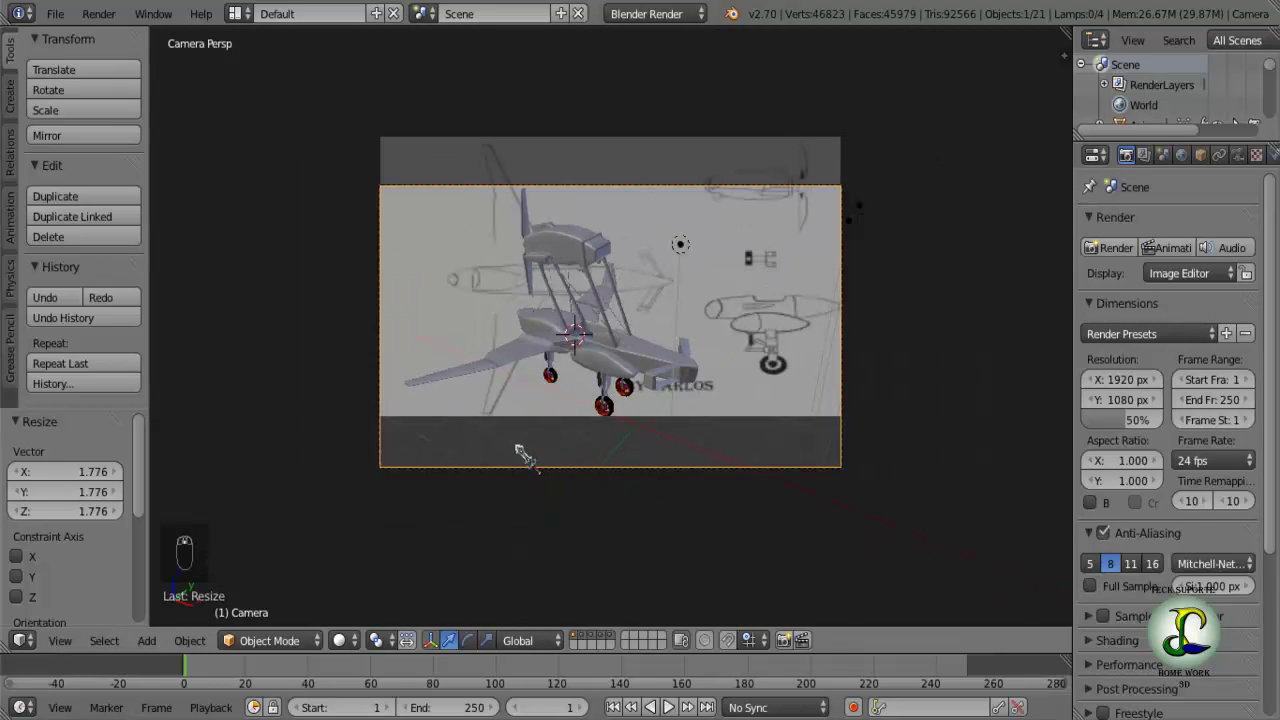
Turn the camera about seven degrees and reposition it to frame the biplane and signature.
key("r")
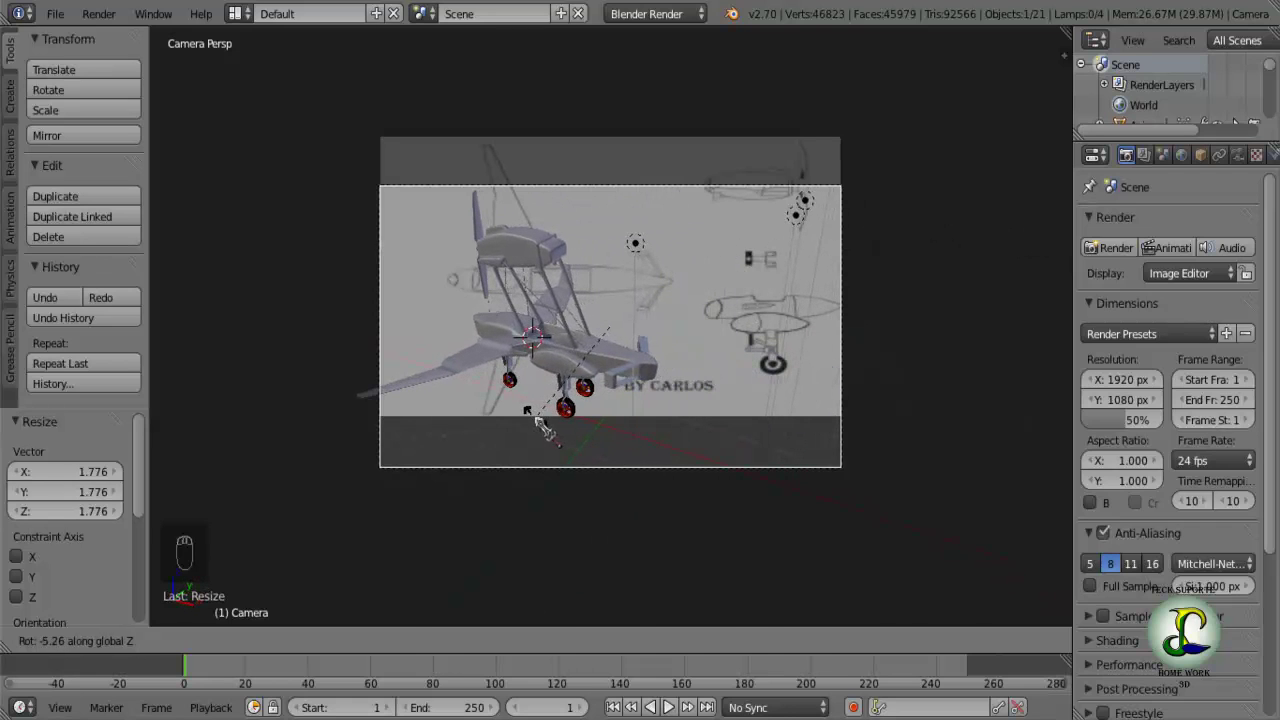
key("g")
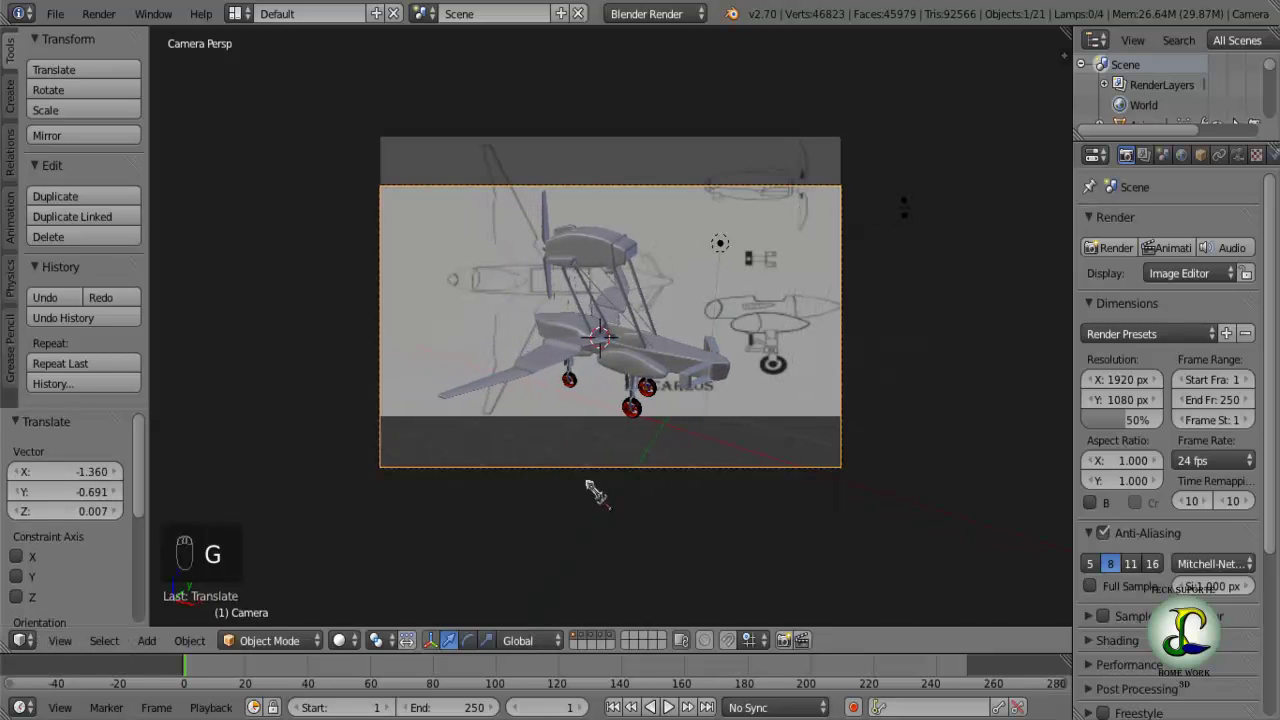
key("g")
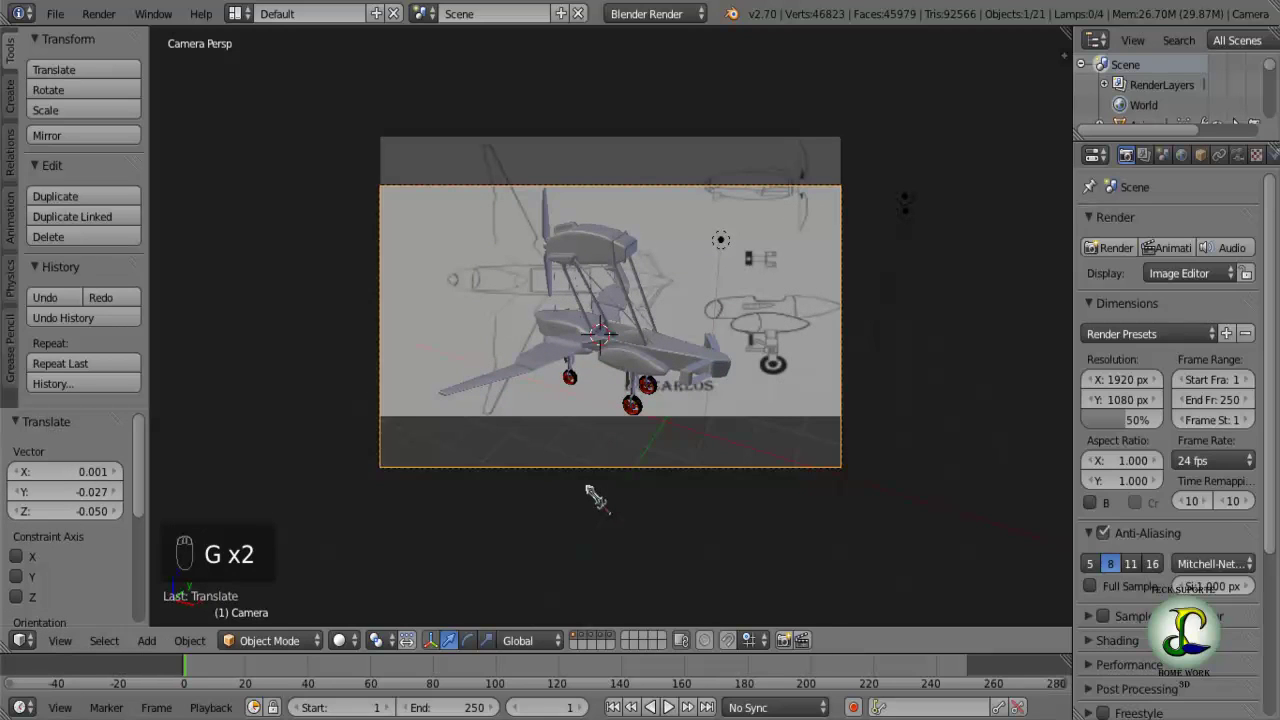
key("r")
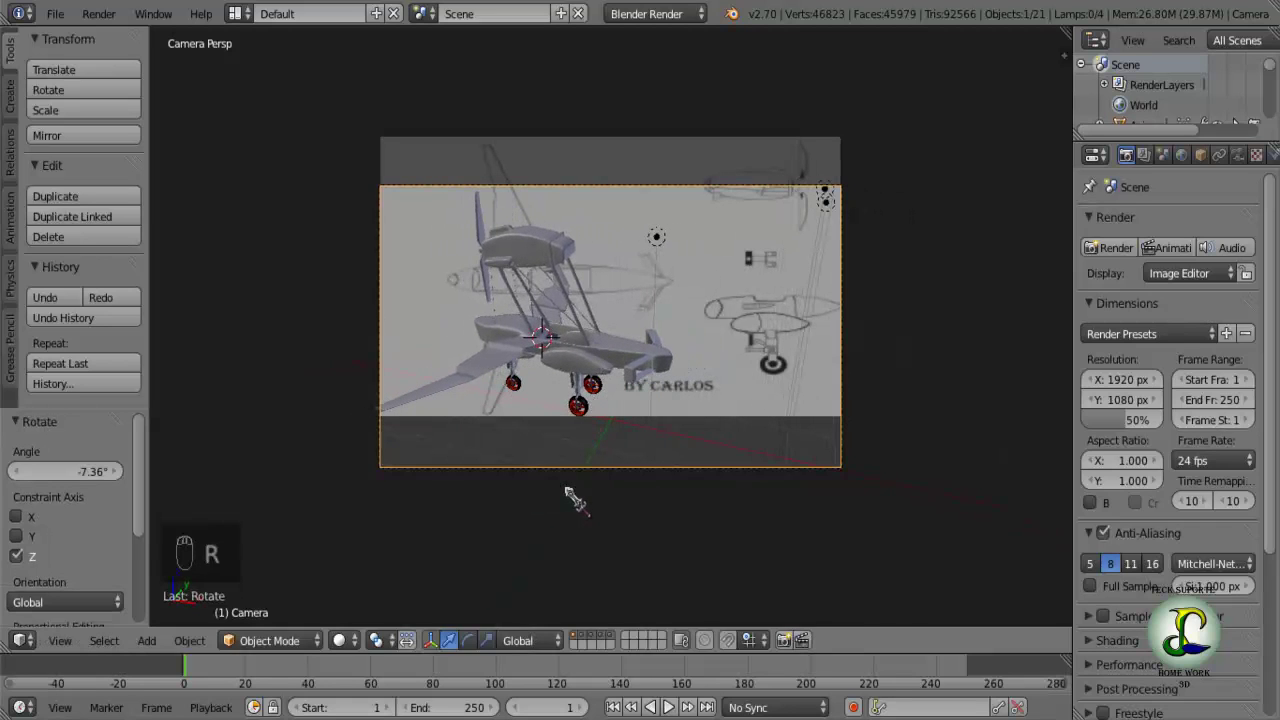
key("g")
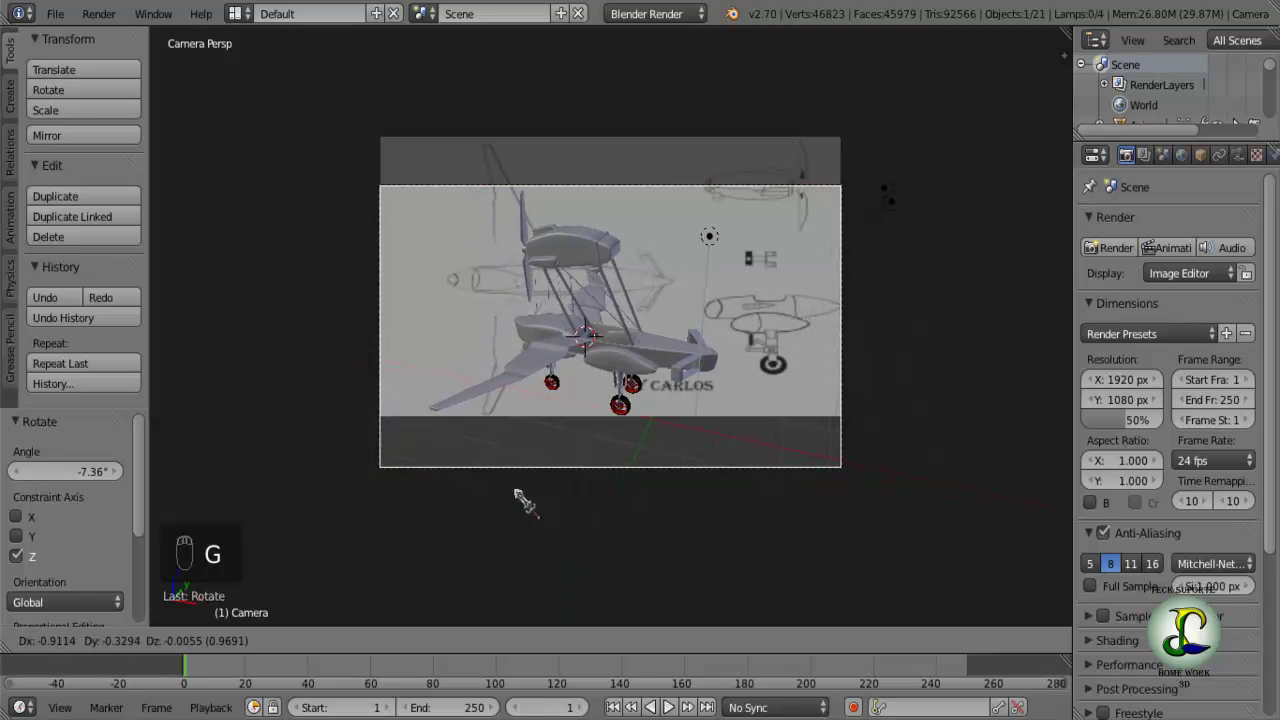
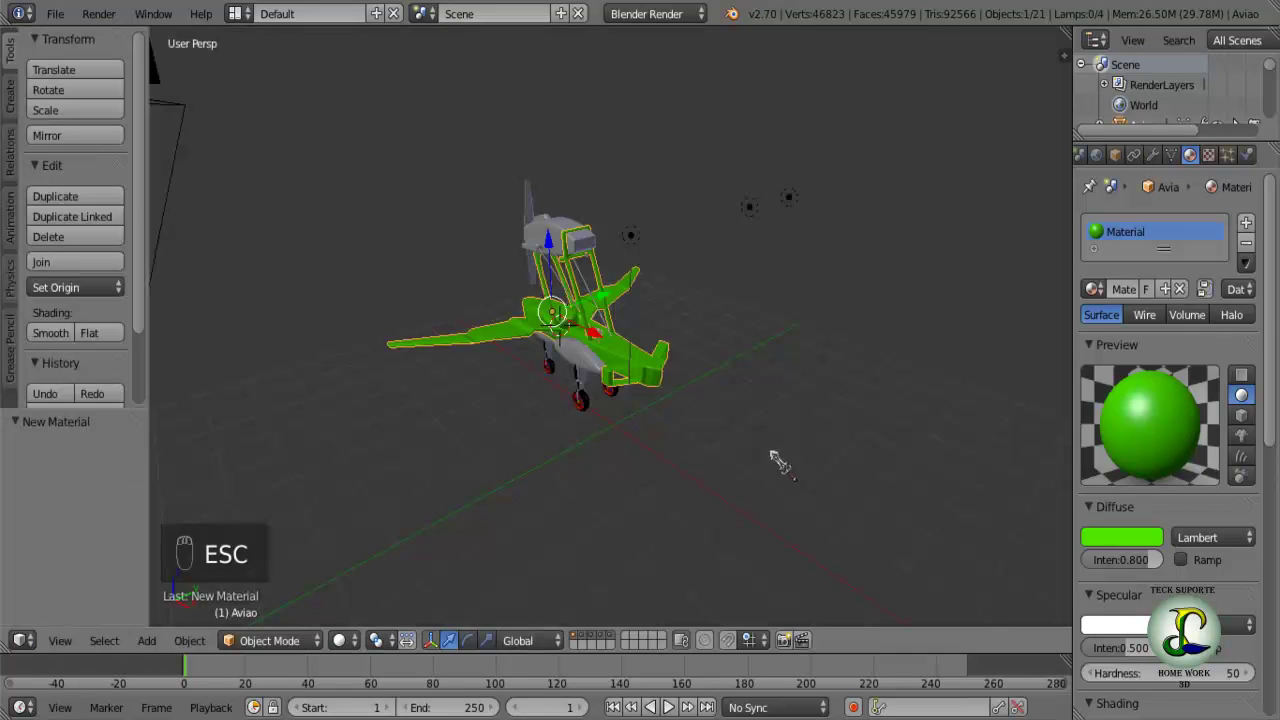
Orbit the view to inspect the wing and strut junction up close.
left_click_drag(776, 463, 589, 406)
middle_click(584, 421)
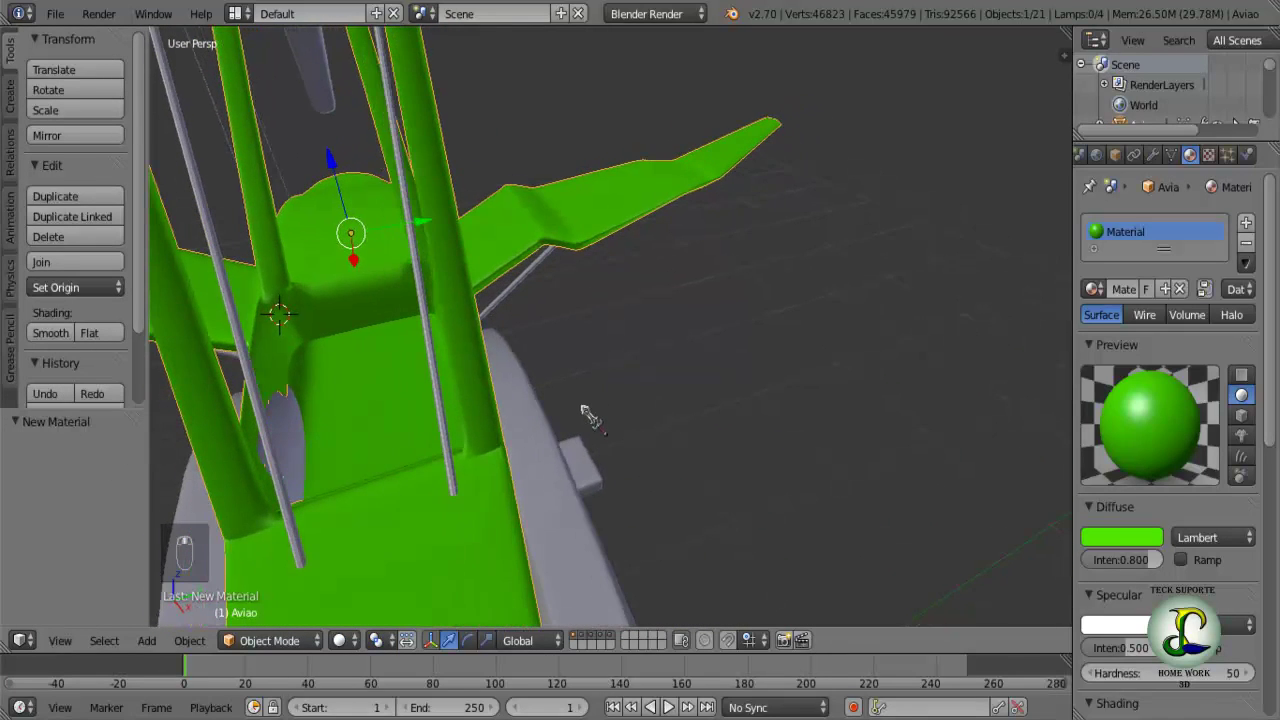
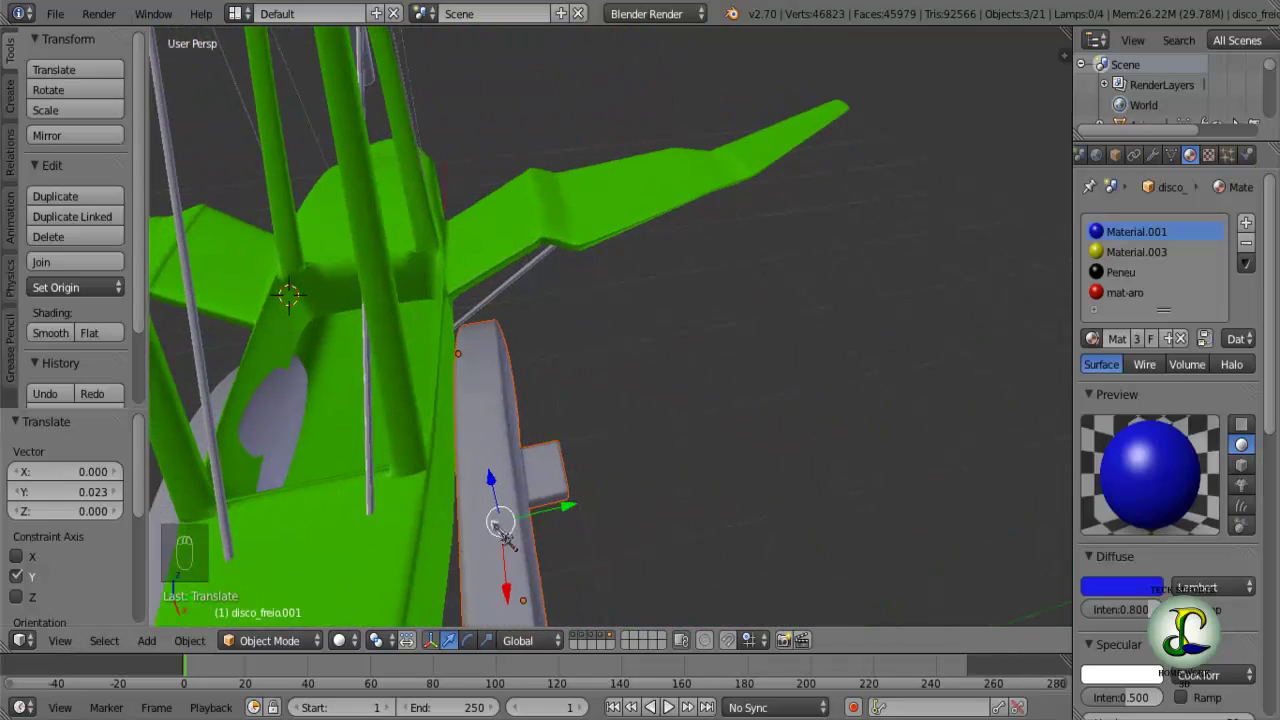
Rotate the grey nacelle about -1.3 degrees around Z to align it with the fuselage.
key("r")
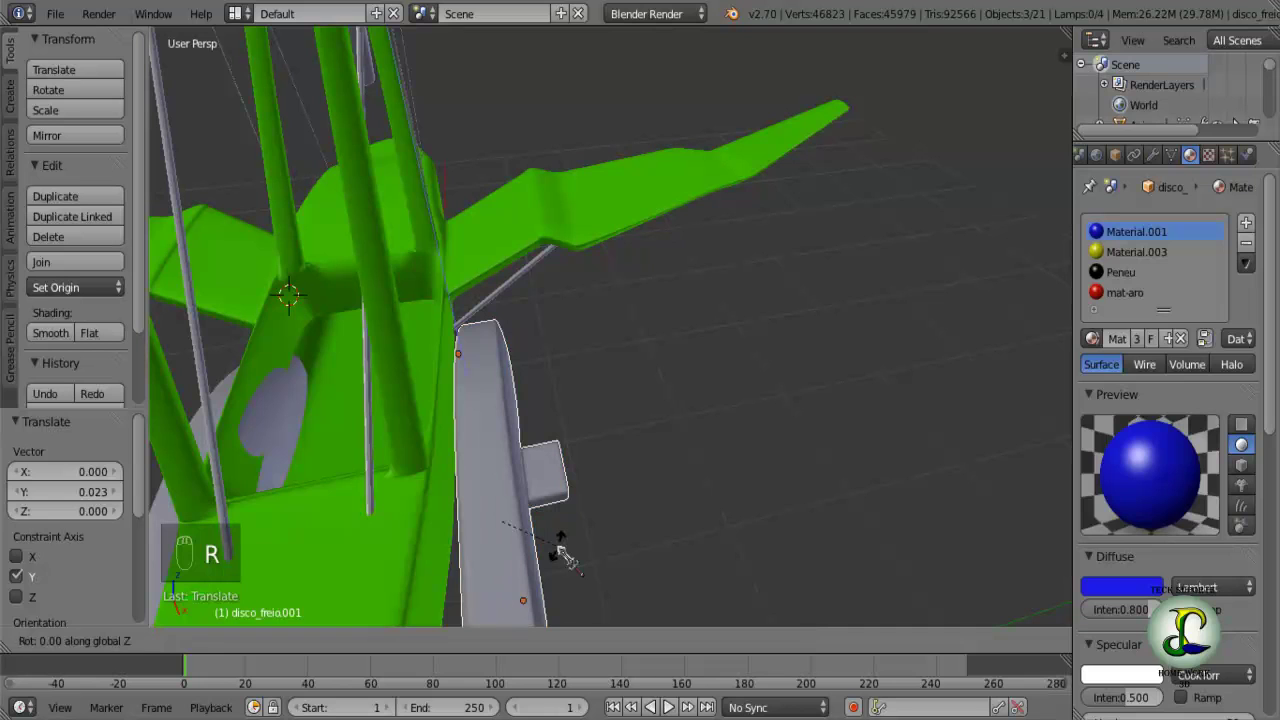
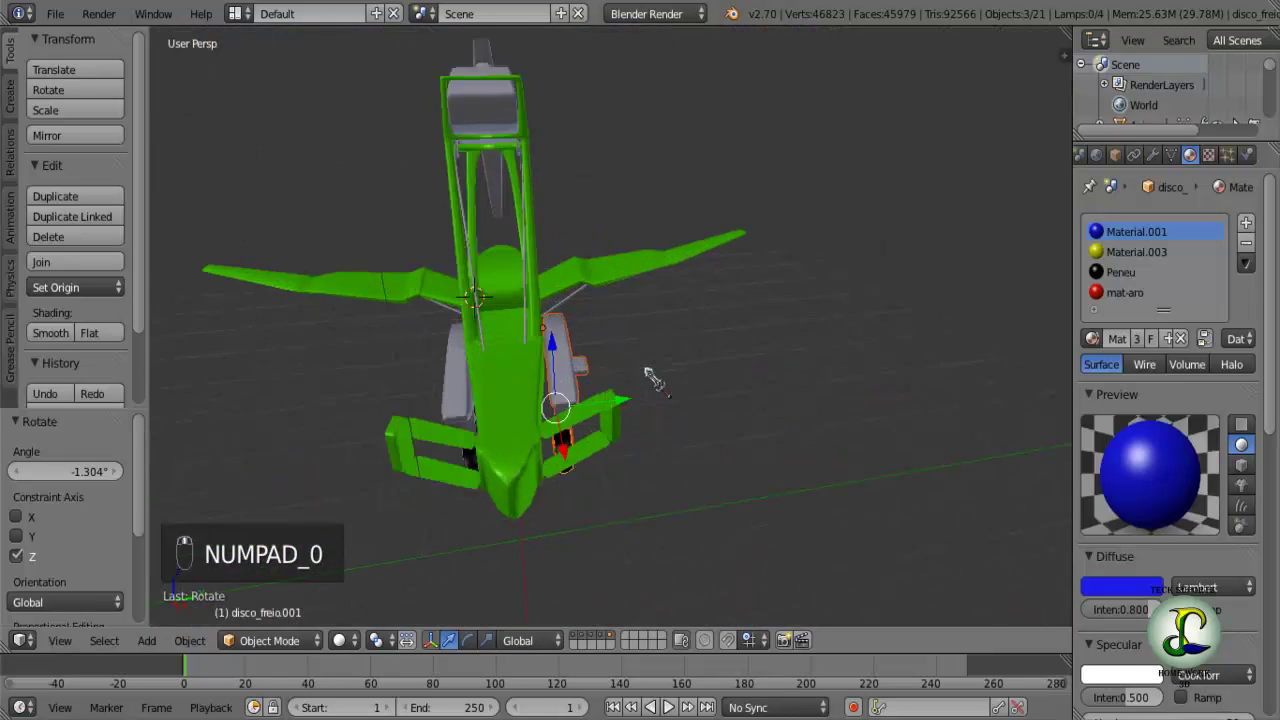
Select the grey bracing rod under the lower wing and nudge it so its end meets the wing.
left_click_drag(559, 396, 596, 331)
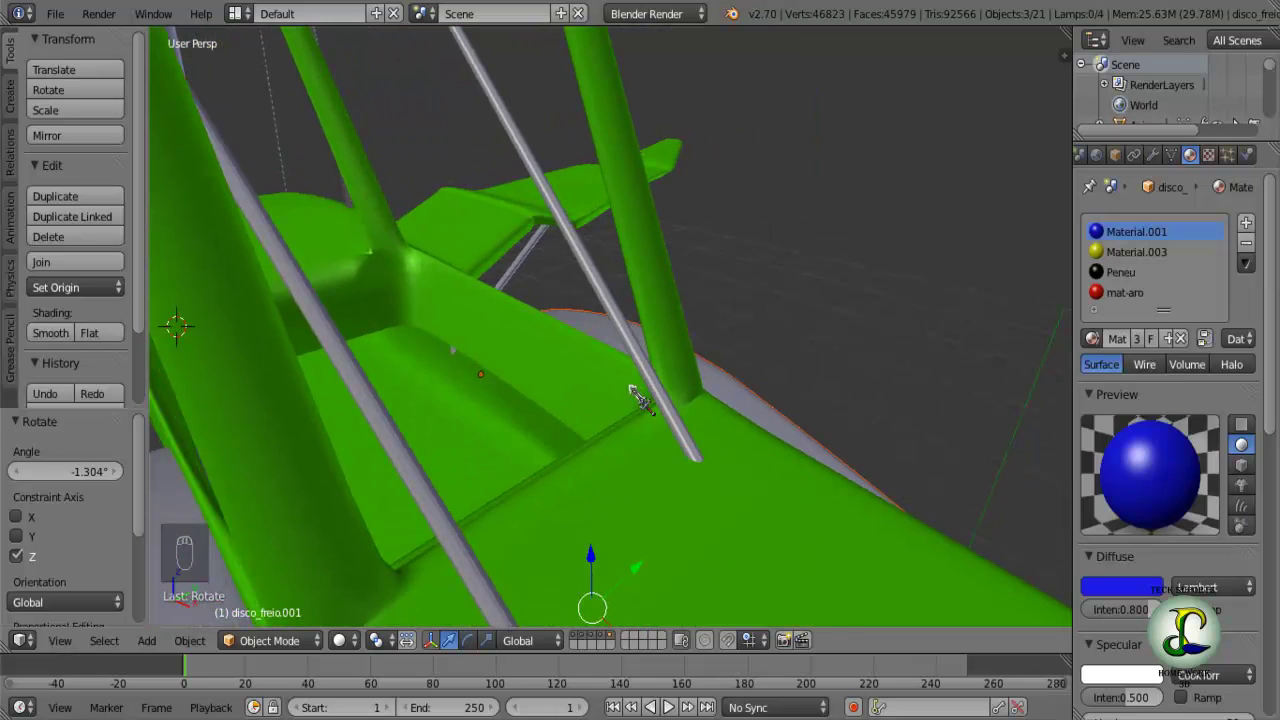
left_click_drag(578, 387, 408, 380)
left_click_drag(408, 380, 498, 348)
left_click_drag(498, 348, 487, 342)
left_click(482, 353)
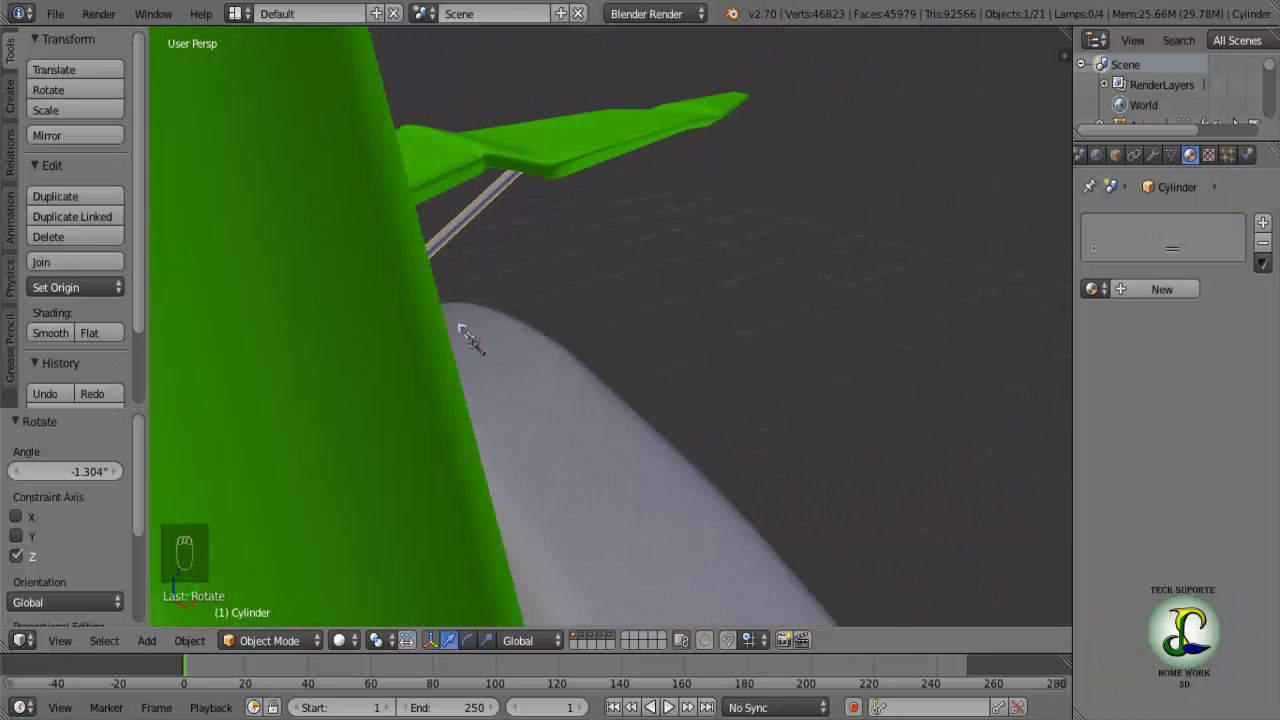
left_click_drag(465, 325, 499, 324)
key("g")
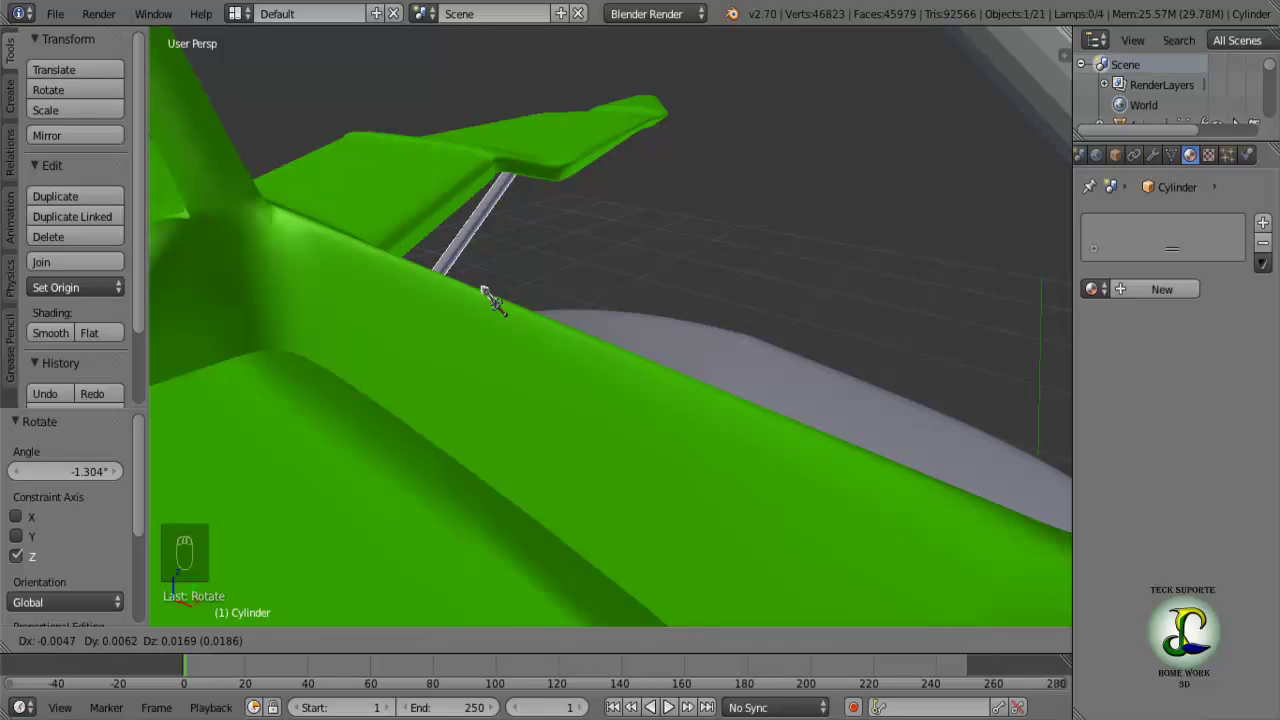
Scale the bracing rod up to about 1.014 so it reaches the wing surface.
key("KP_0")
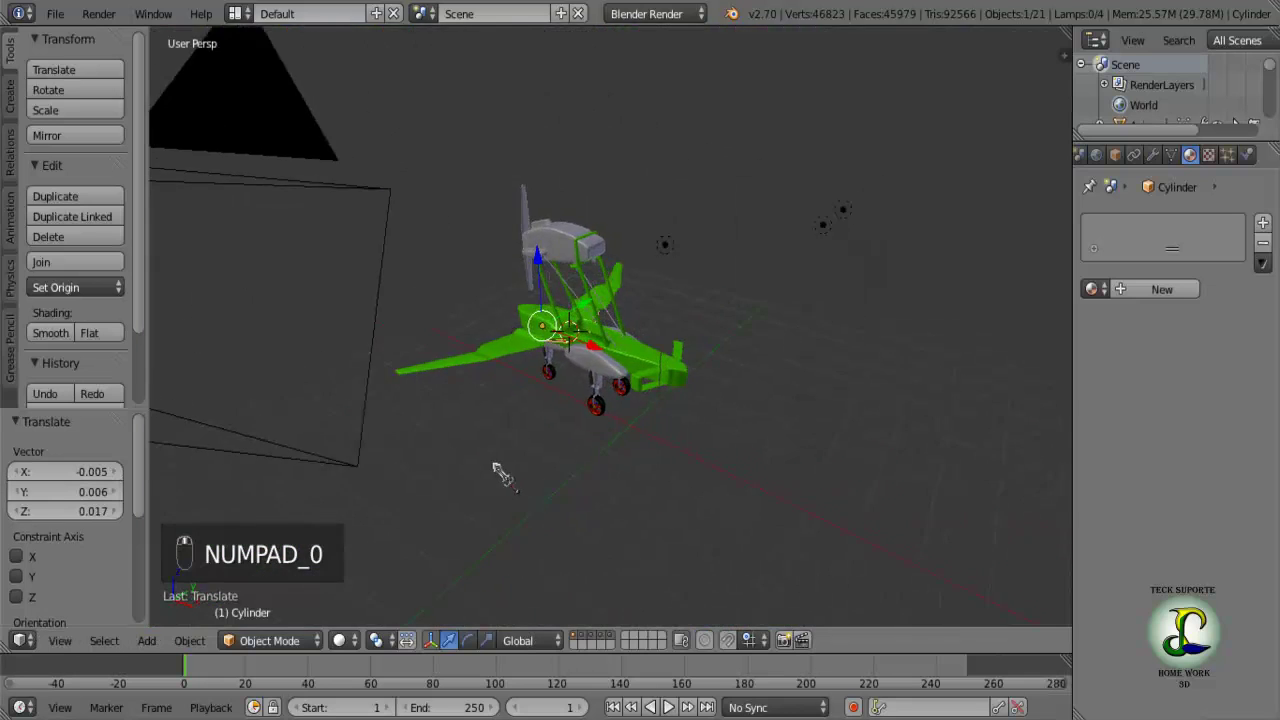
middle_click(567, 388)
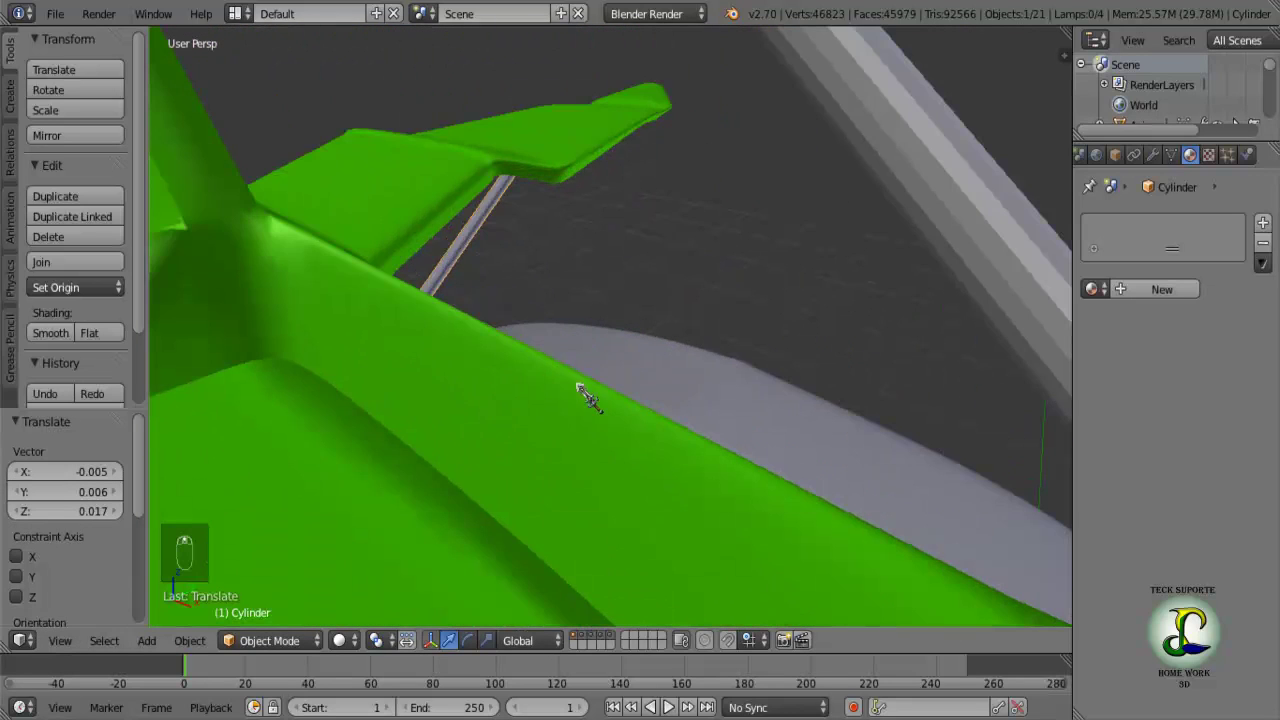
middle_click(593, 389)
key("s")
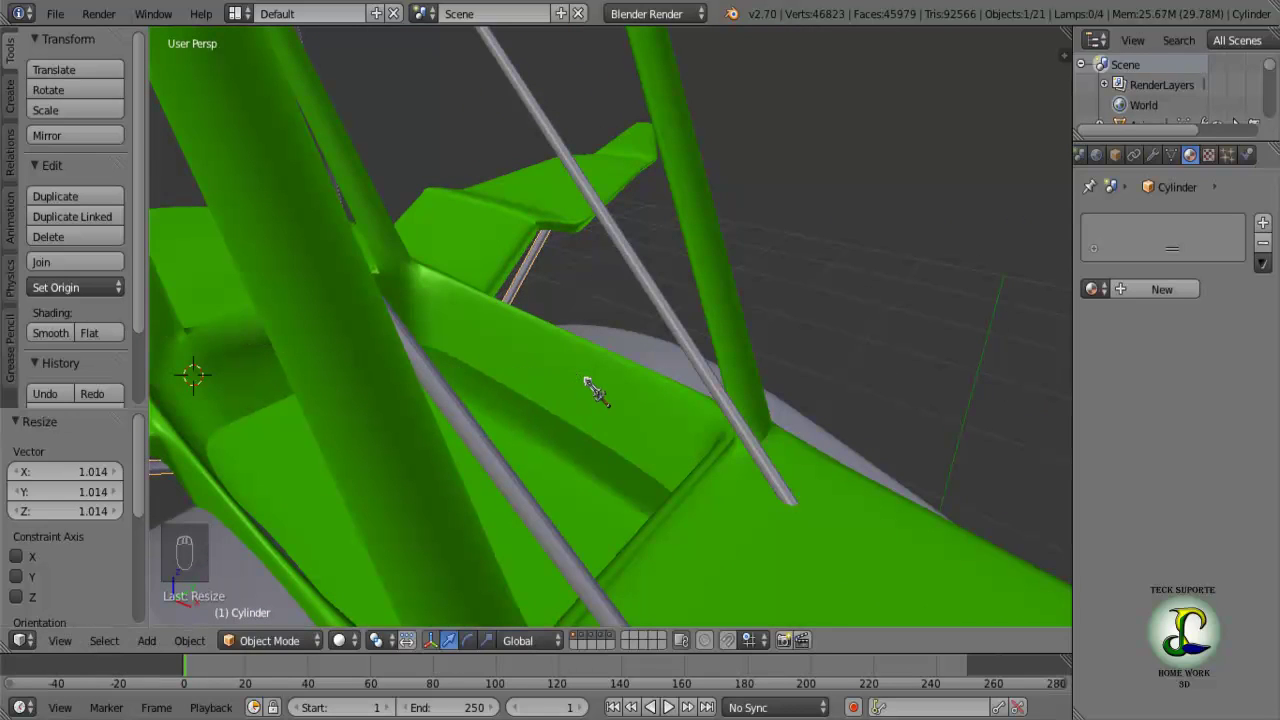
key("KP_0")
Pull the view back to see the whole biplane again.
left_click_drag(599, 386, 581, 354)
left_click_drag(586, 352, 637, 464)
left_click_drag(637, 464, 504, 223)
middle_click(515, 235)
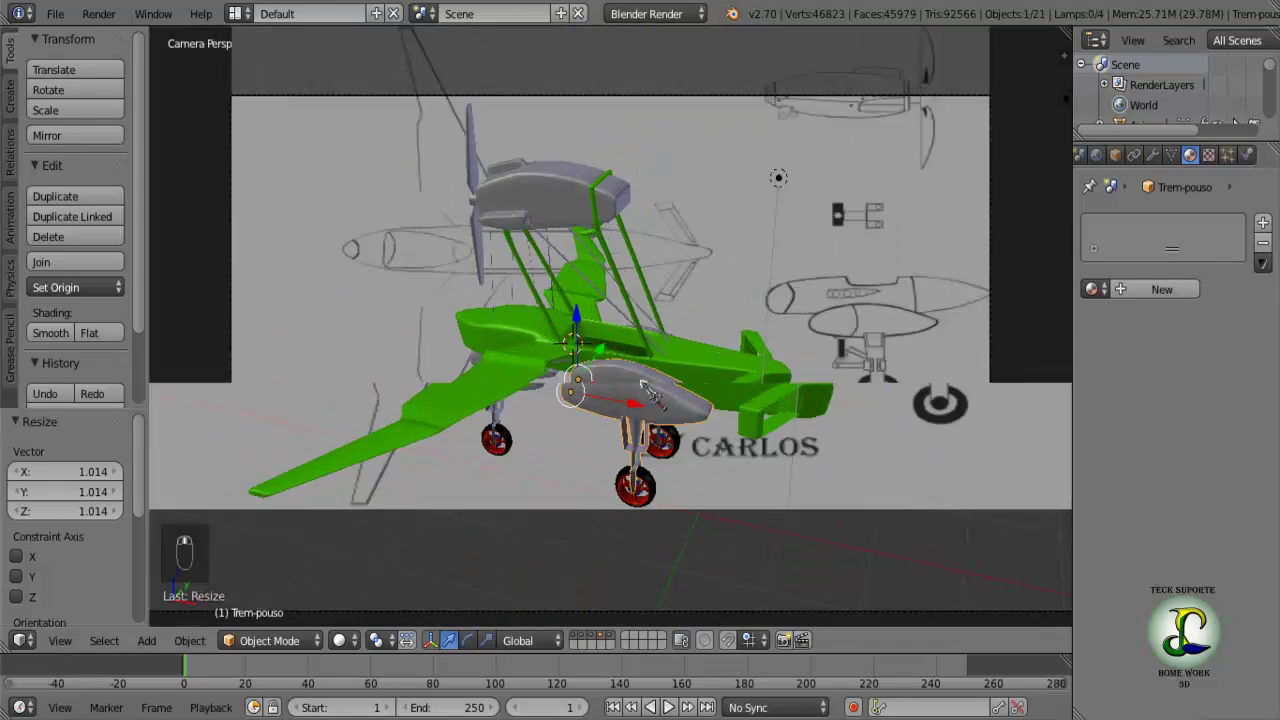